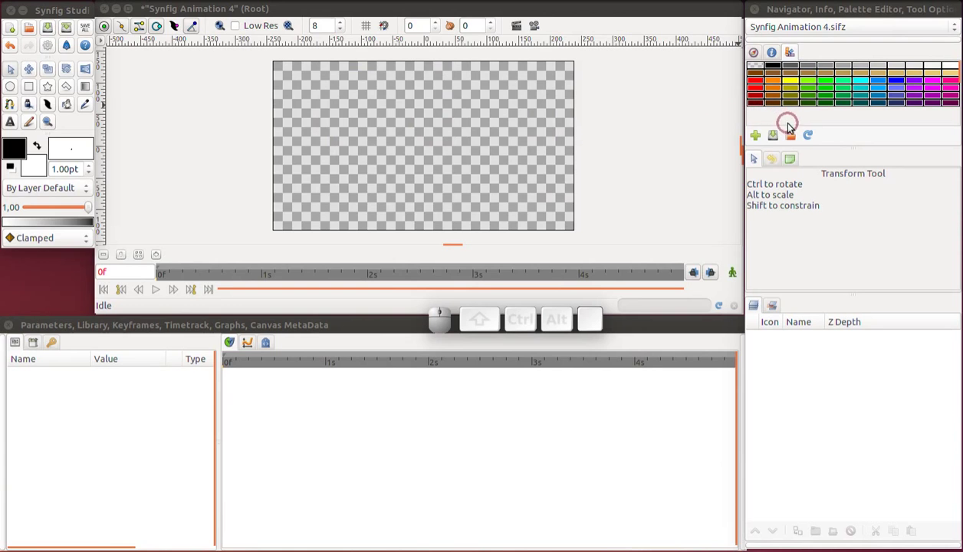
Load Tango-Palette.gpl from Pictures > gpl palettes into the Palette Editor
left_click(797, 133)
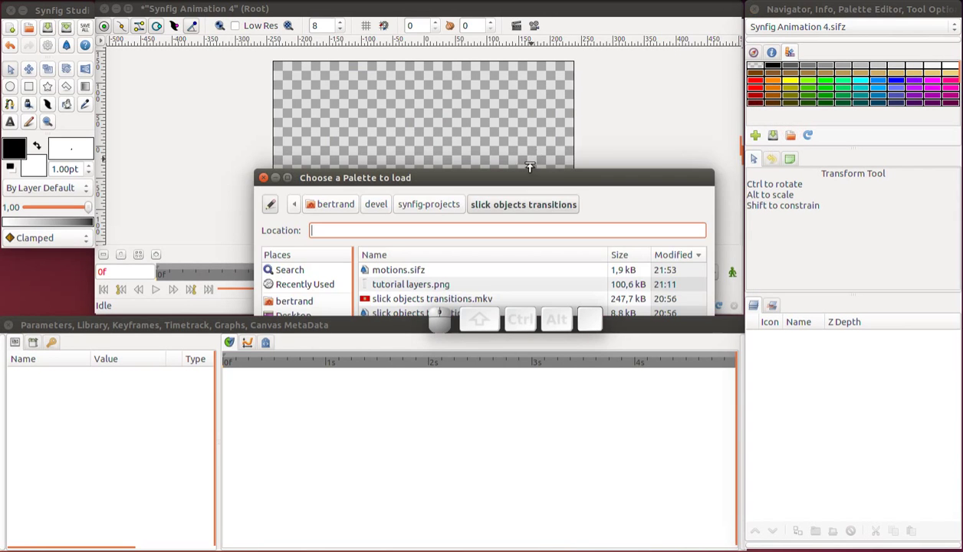
left_click_drag(528, 174, 310, 147)
left_click(302, 174)
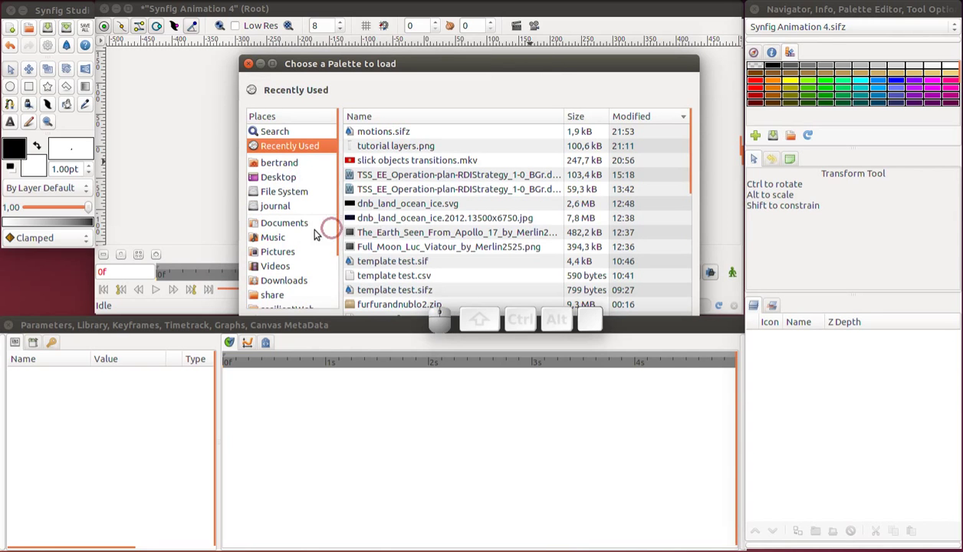
left_click(284, 255)
left_click(380, 185)
left_click(388, 245)
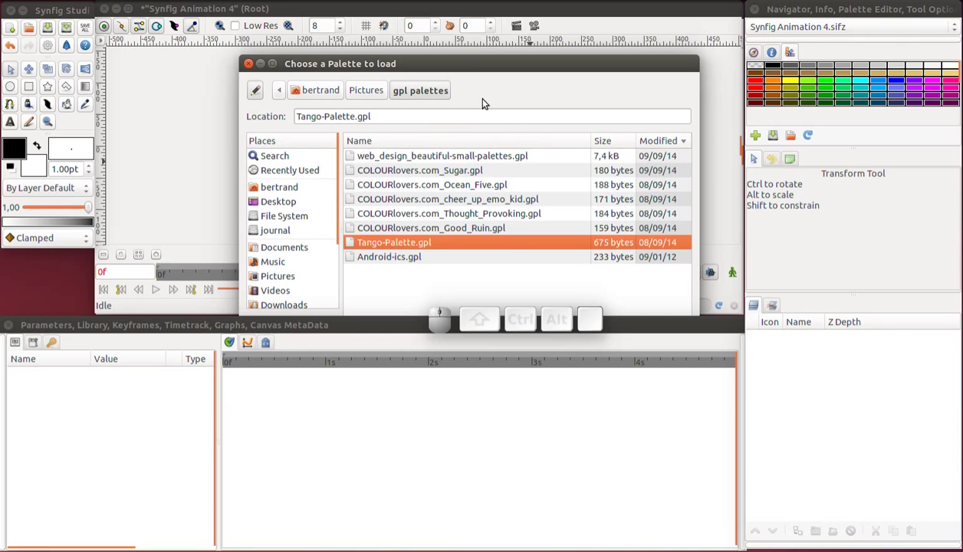
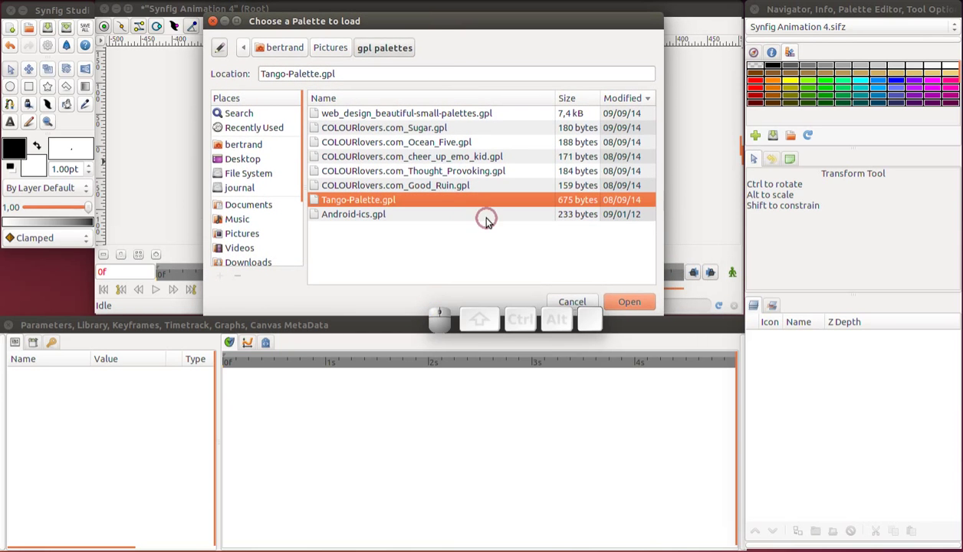
left_click(624, 308)
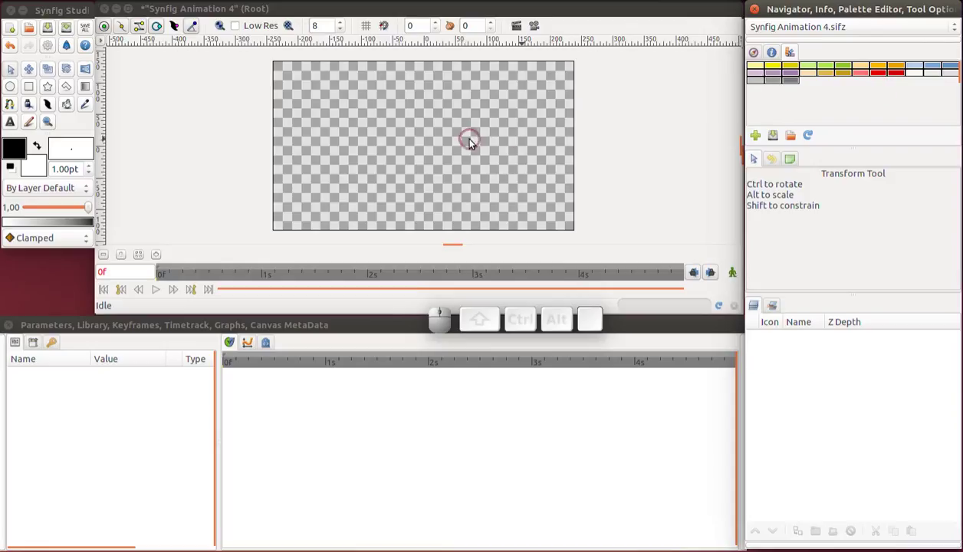
Add a solid red colour layer covering the whole canvas via the context menu
left_click(899, 78)
right_click(371, 140)
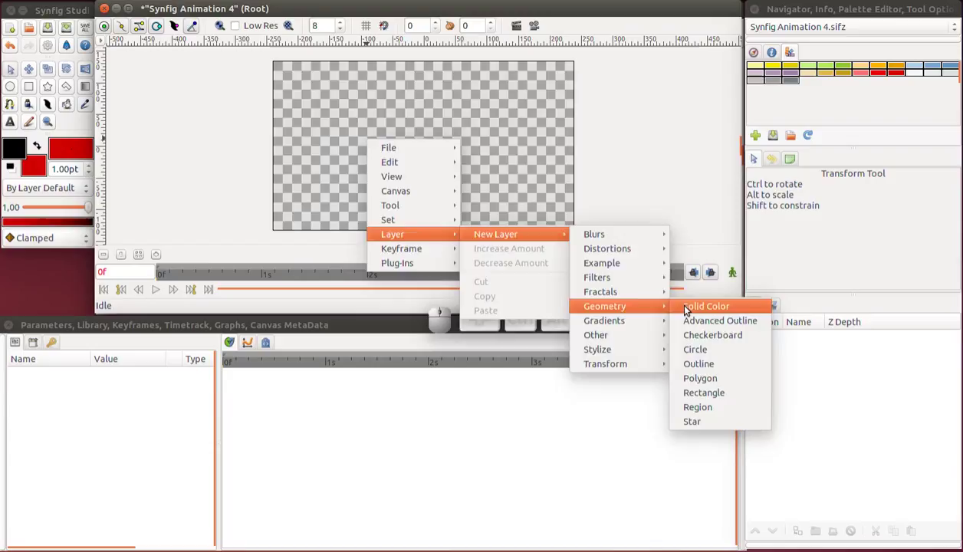
left_click(689, 308)
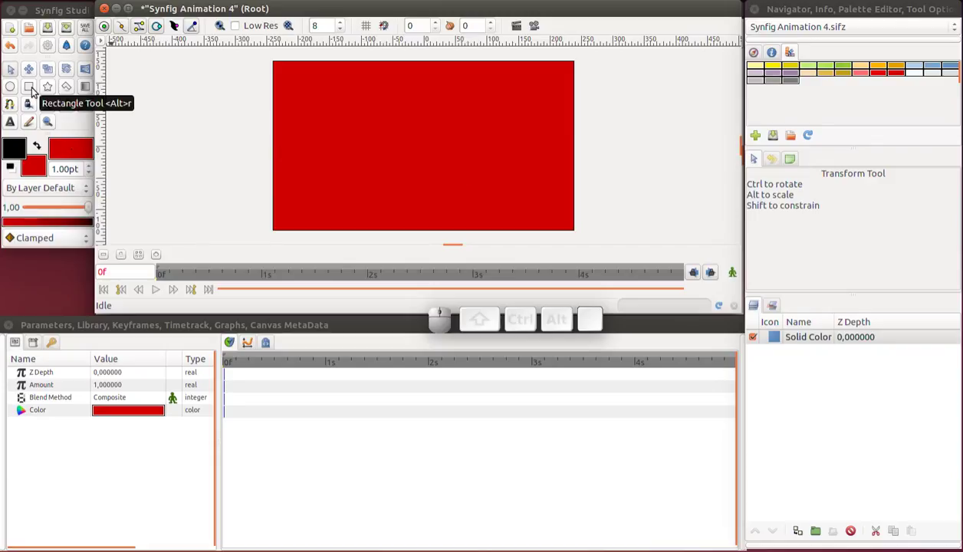
Draw a red rectangle over the middle of the canvas and return to the Transform tool
key("alt+r")
left_click_drag(179, 33, 179, 33)
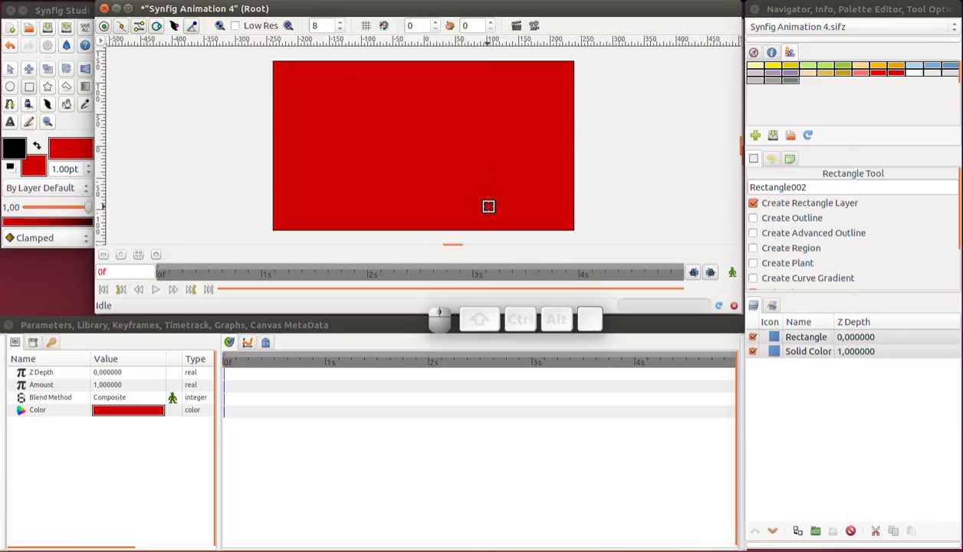
left_click(780, 341)
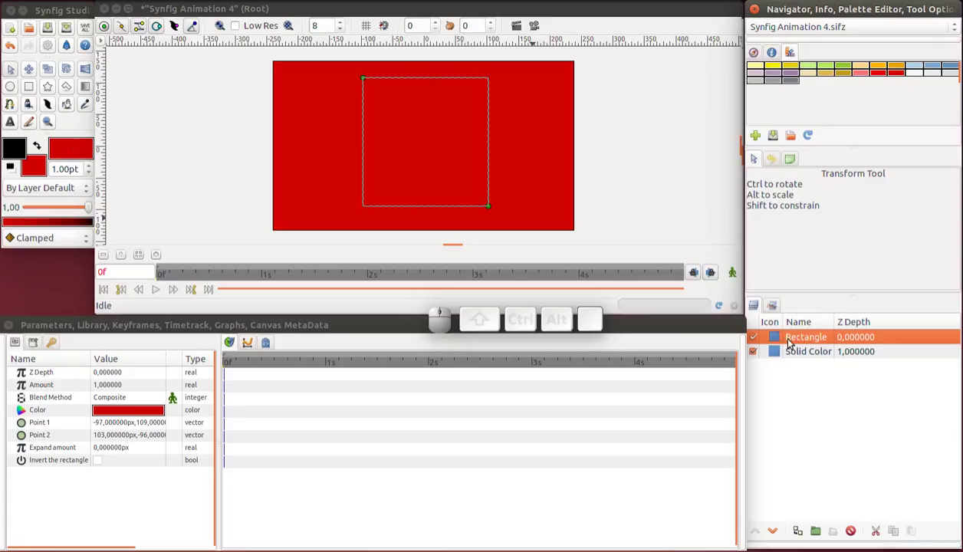
Rename the rectangle layer 'guideline' and the solid red layer 'background', then reselect guideline
left_click(793, 341)
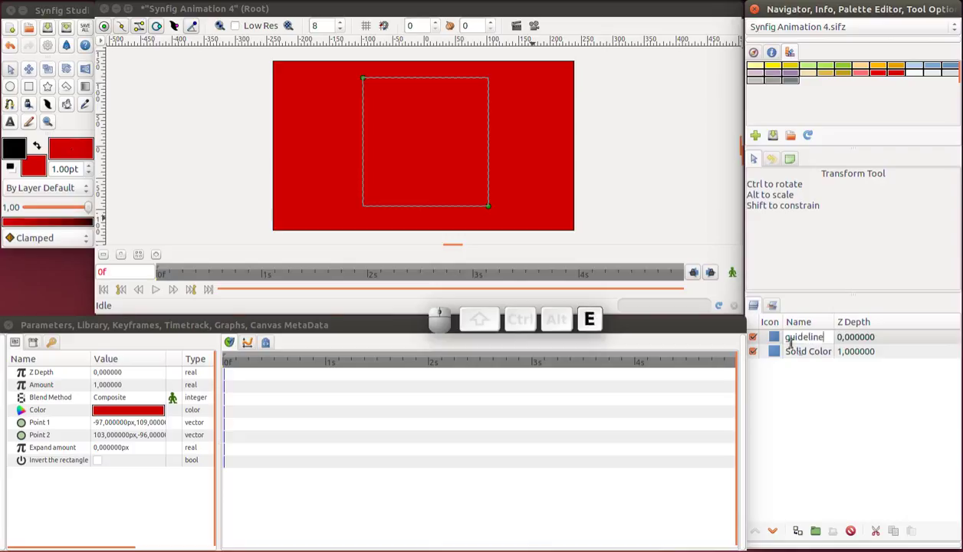
left_click(811, 356)
left_click(808, 360)
left_click(808, 360)
key("k")
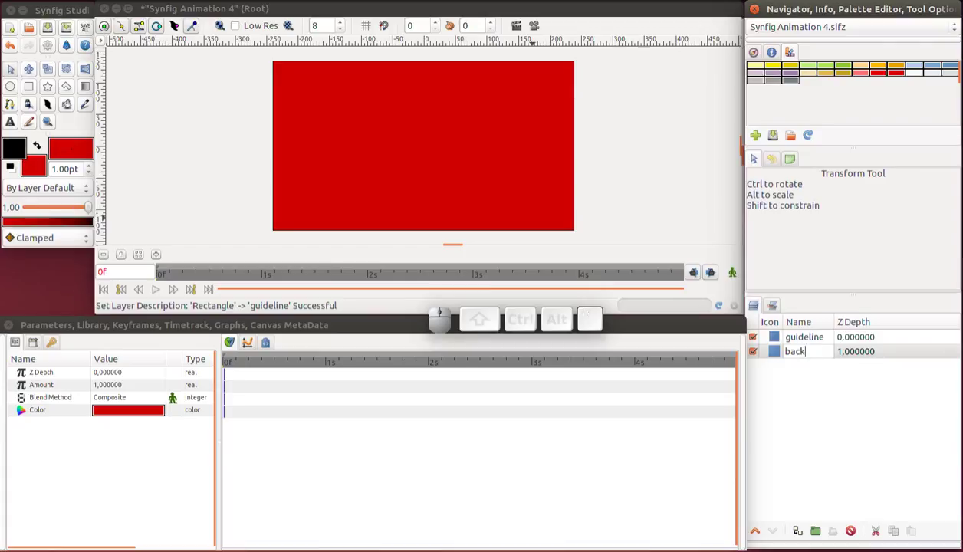
key("g")
key("Return")
left_click(778, 341)
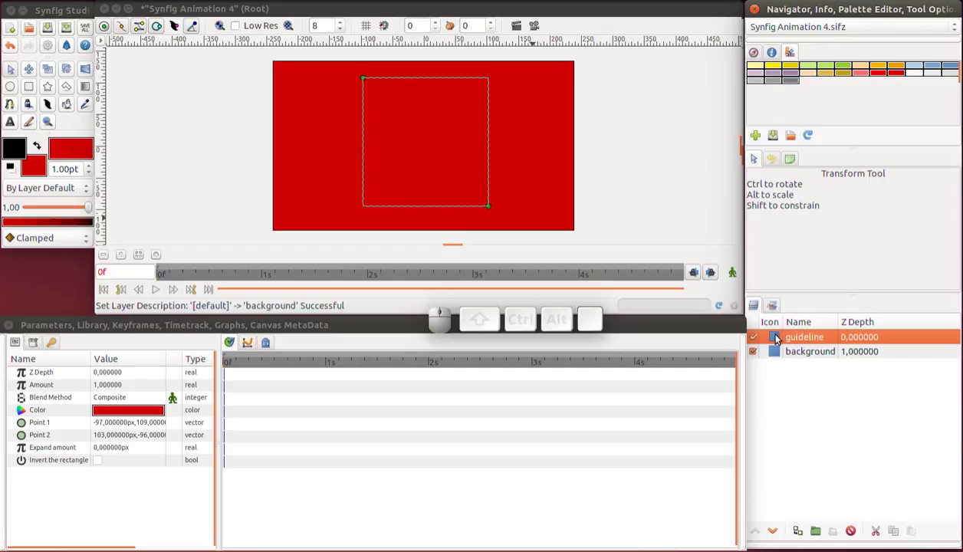
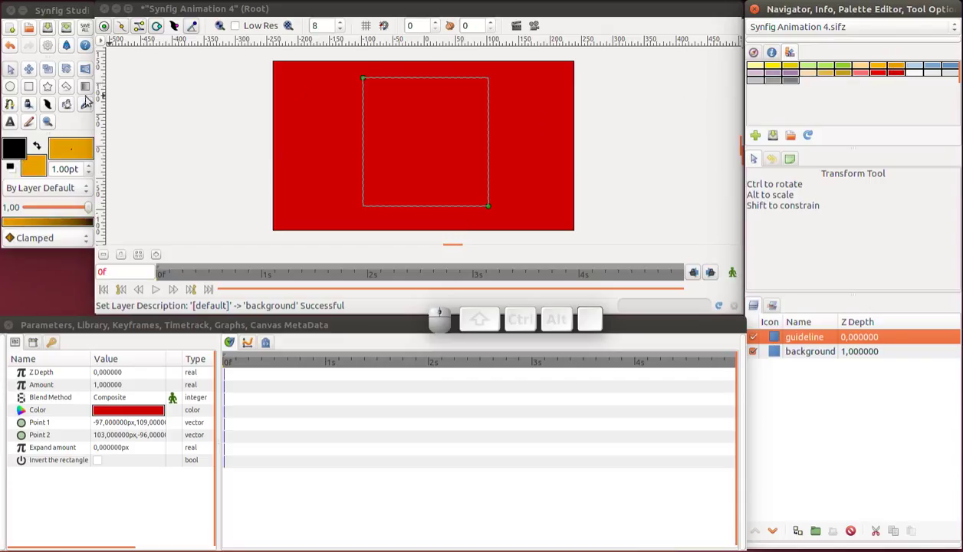
Set the Rectangle Tool to create region shapes instead of rectangle layers
left_click(31, 94)
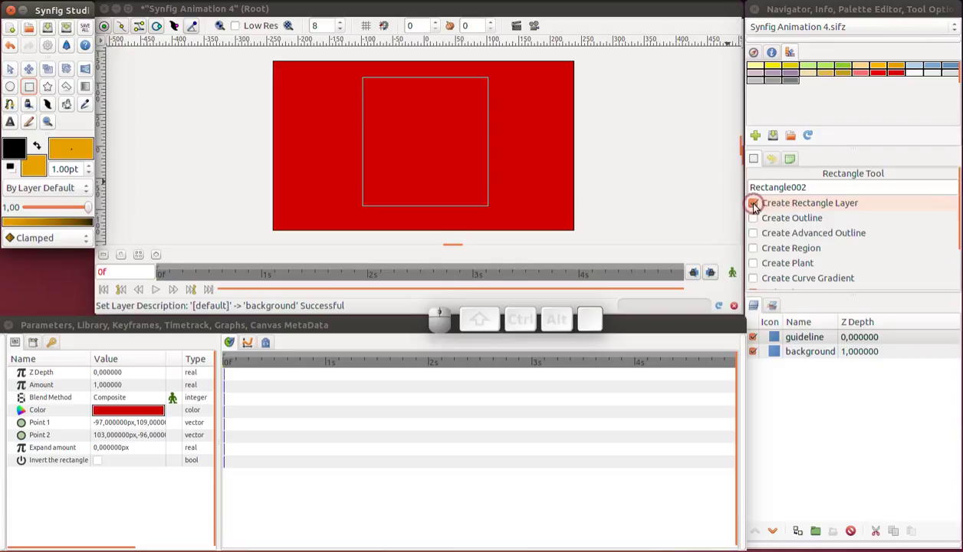
left_click(760, 252)
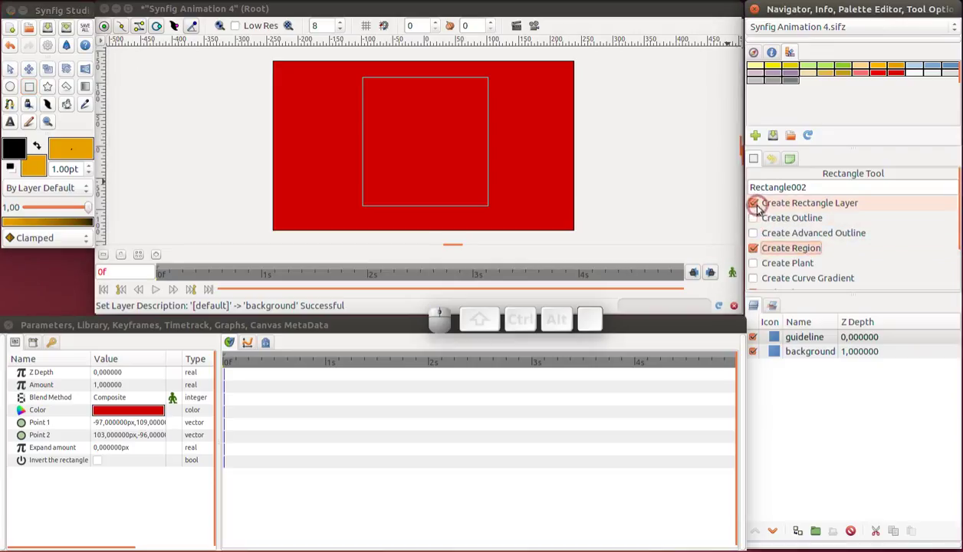
left_click(758, 210)
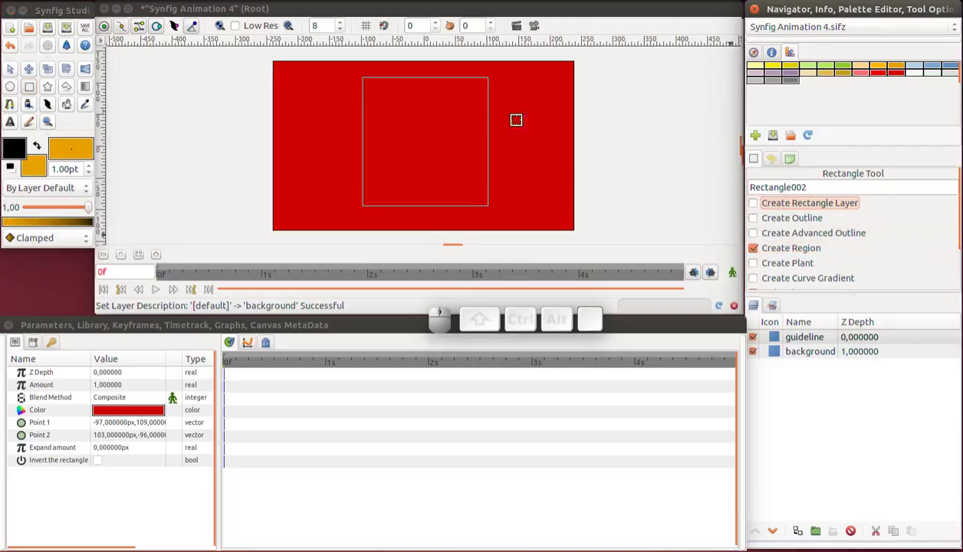
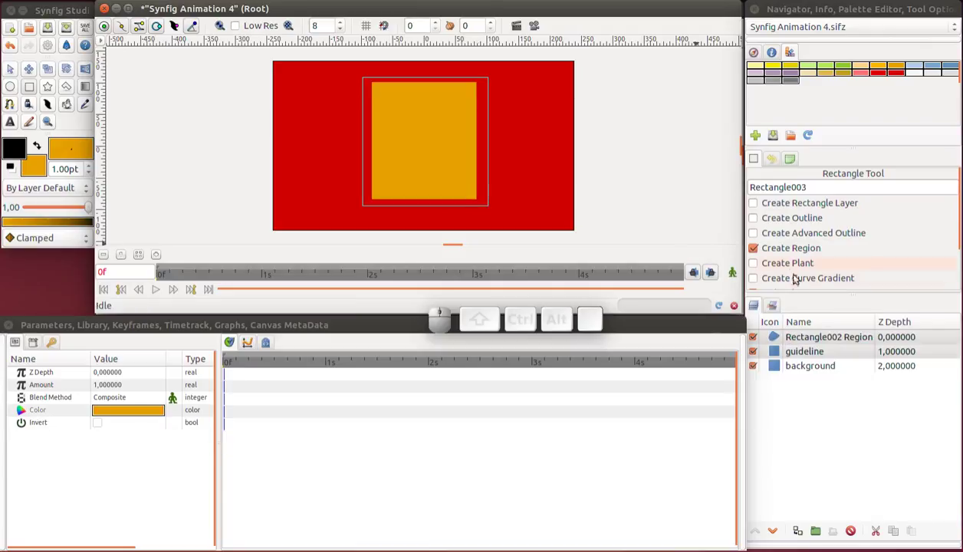
Name the orange region 'frame', add the blue 'sky', and save as transitions.sifz
left_click(813, 342)
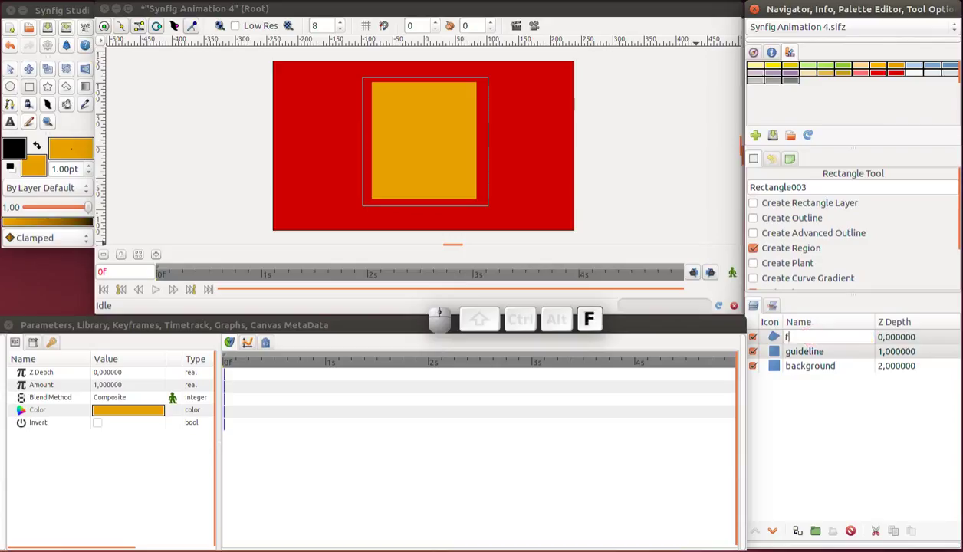
key("Return")
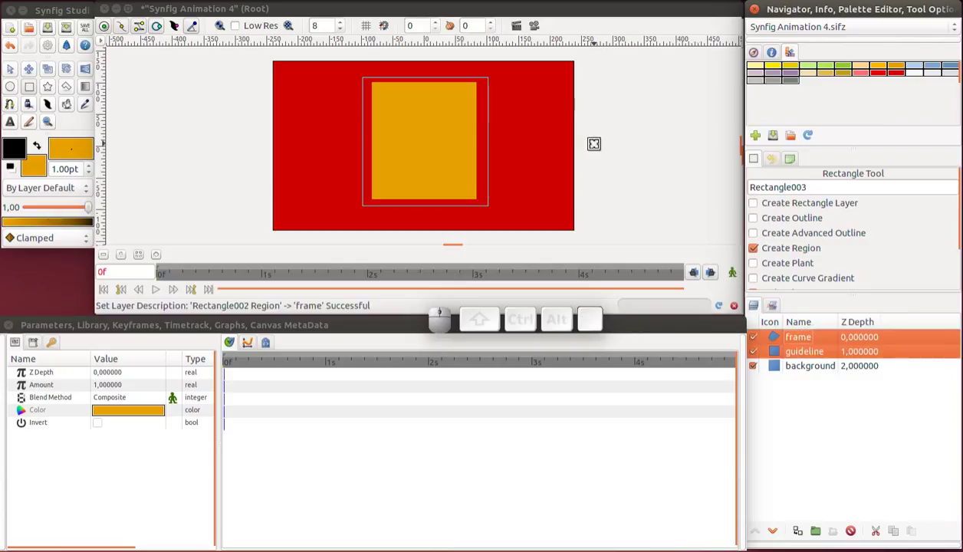
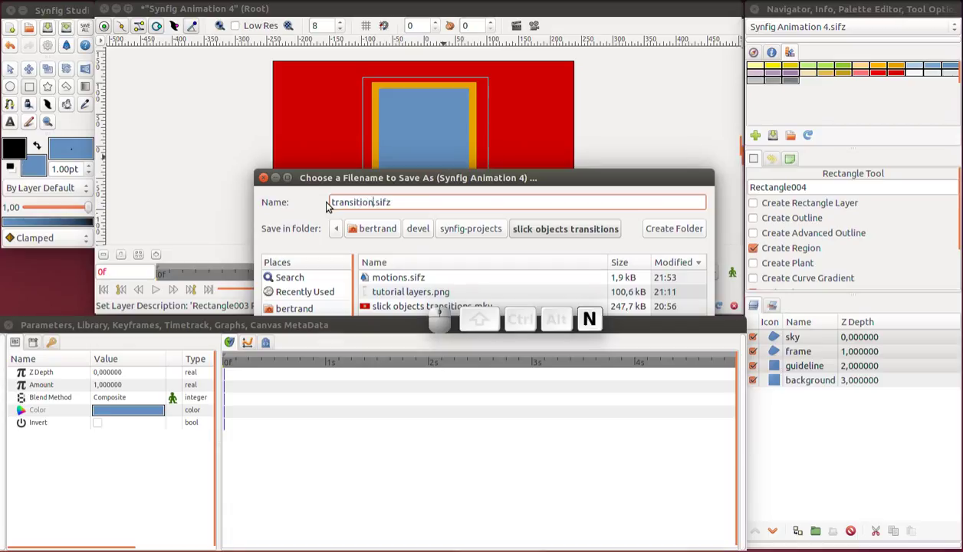
key("Return")
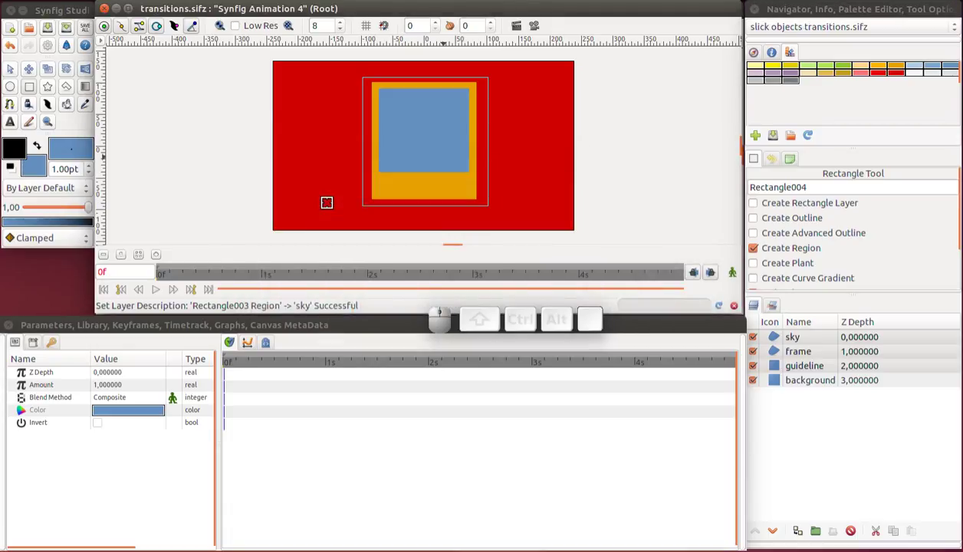
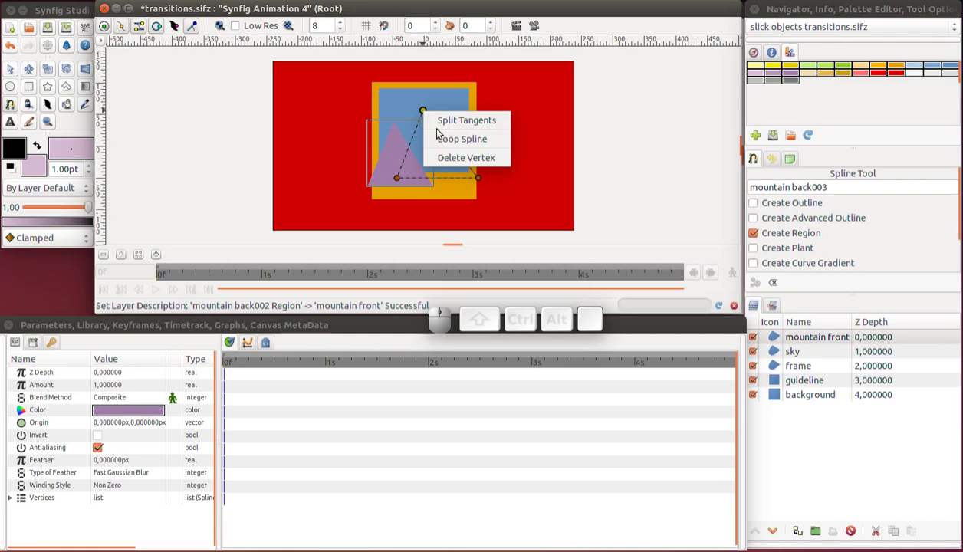
Finish the second mountain triangle and name its layer 'mountain back'
left_click(447, 140)
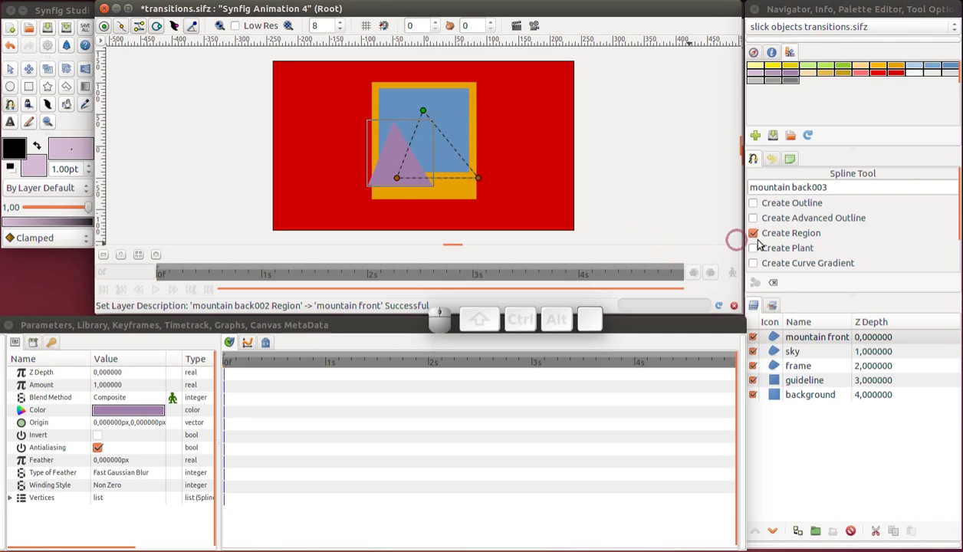
left_click(762, 285)
left_click(802, 340)
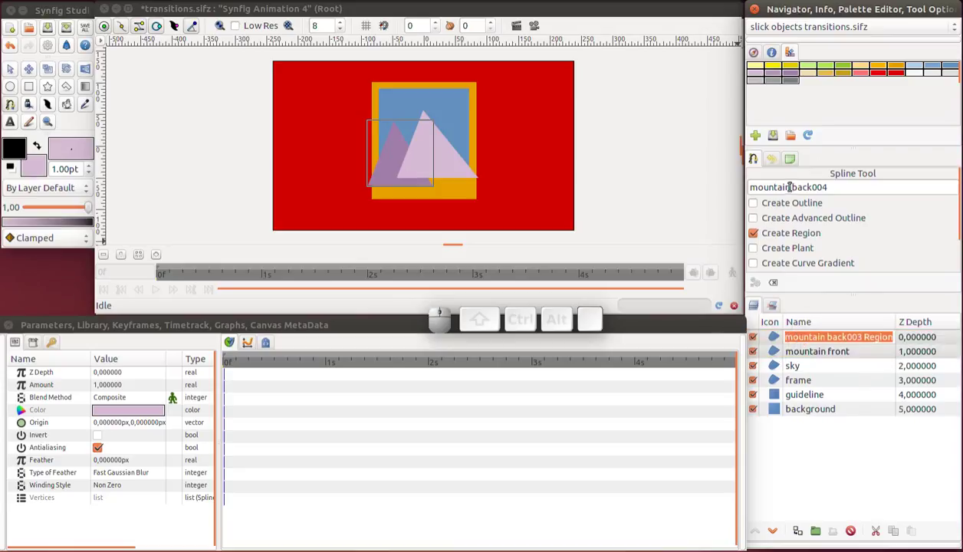
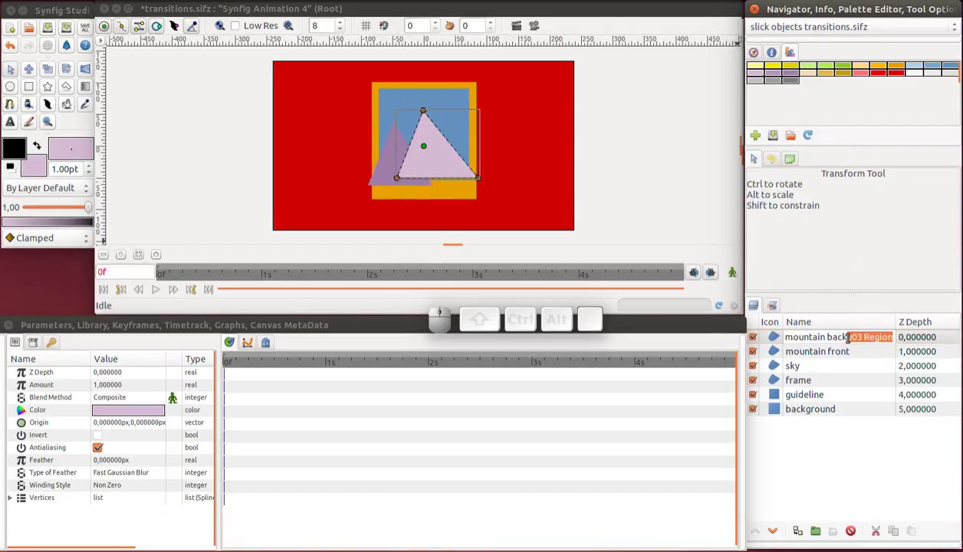
key("Delete")
key("Return")
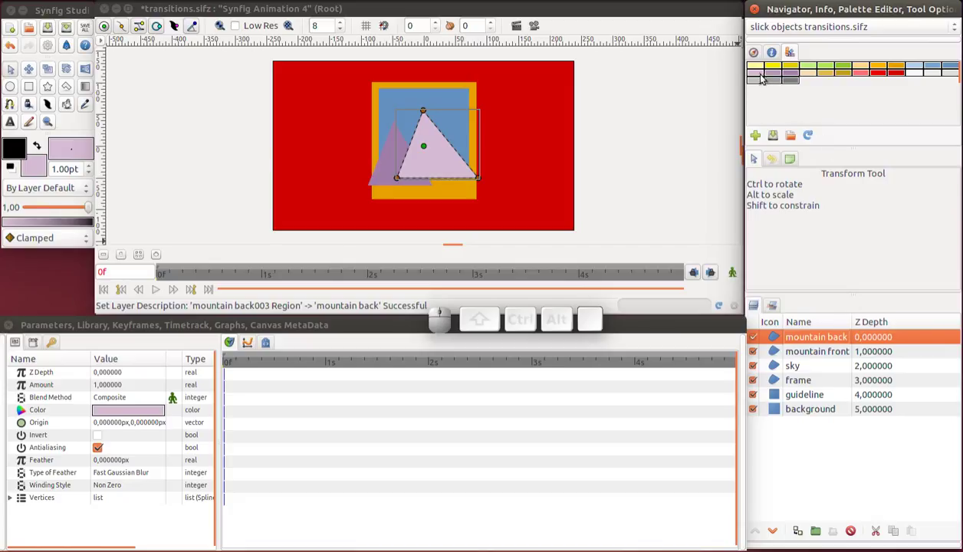
Colour mountain back a darker lilac, lower it below mountain front, and choose yellow fill
left_click(780, 78)
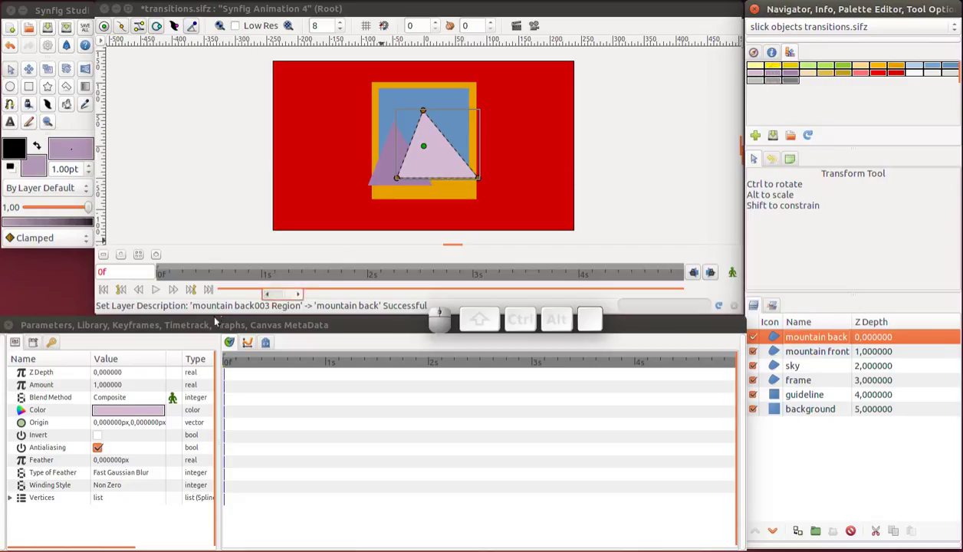
right_click(130, 416)
left_click(154, 469)
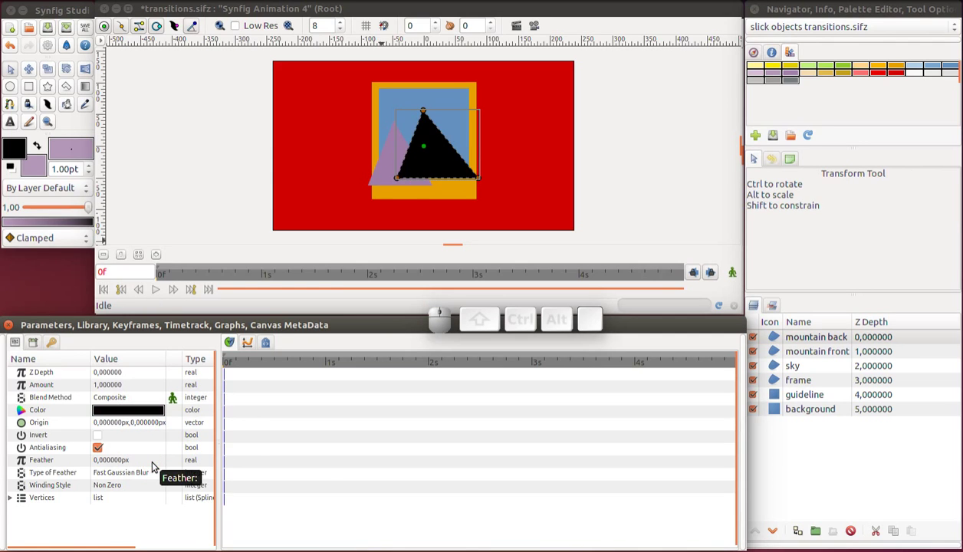
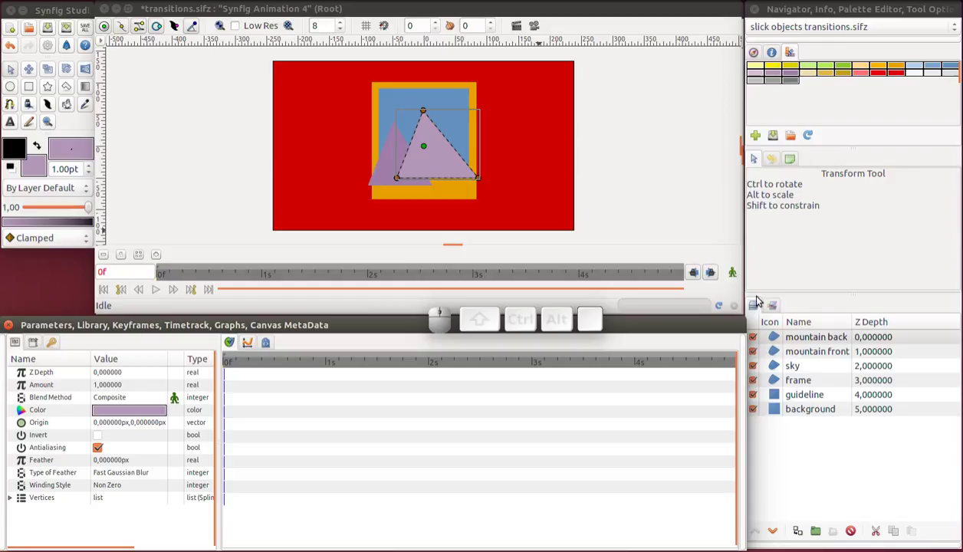
left_click(782, 339)
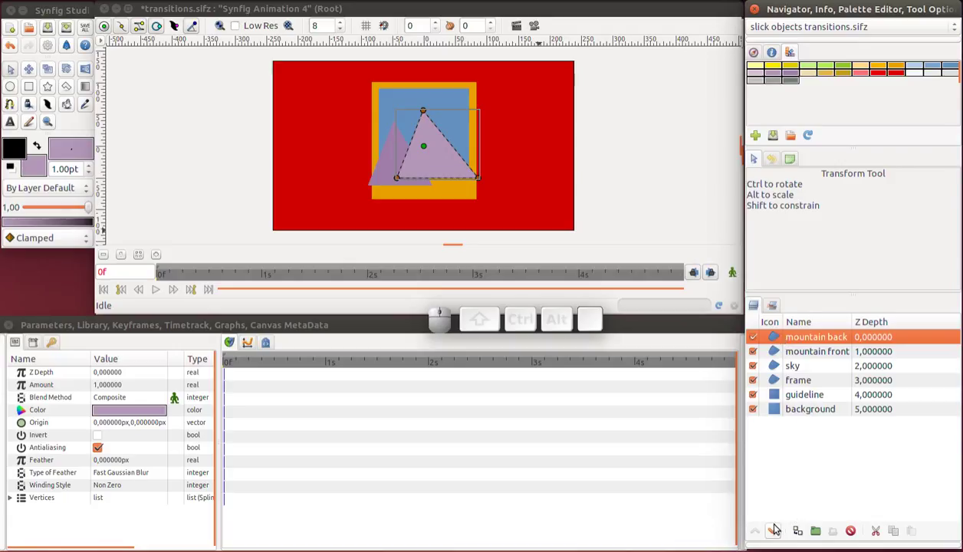
left_click(776, 536)
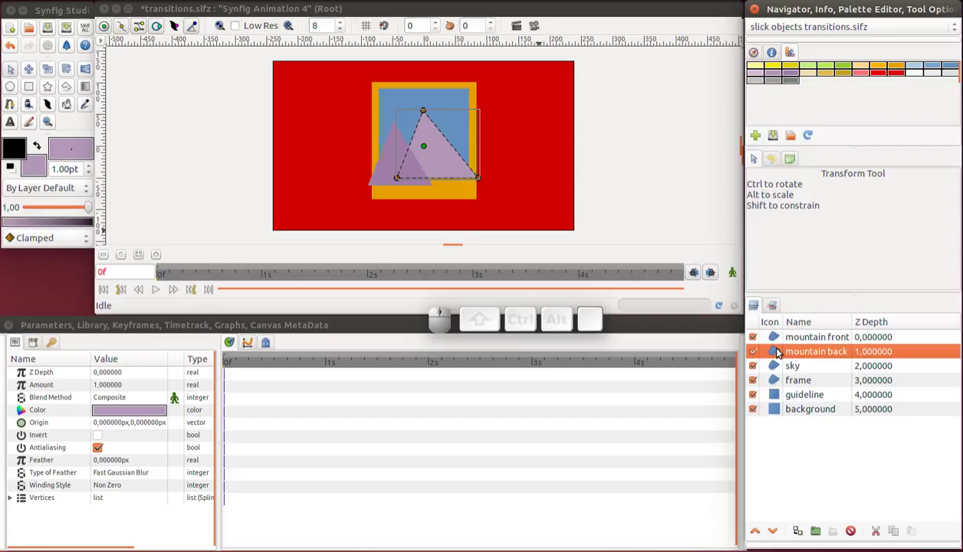
left_click(779, 339)
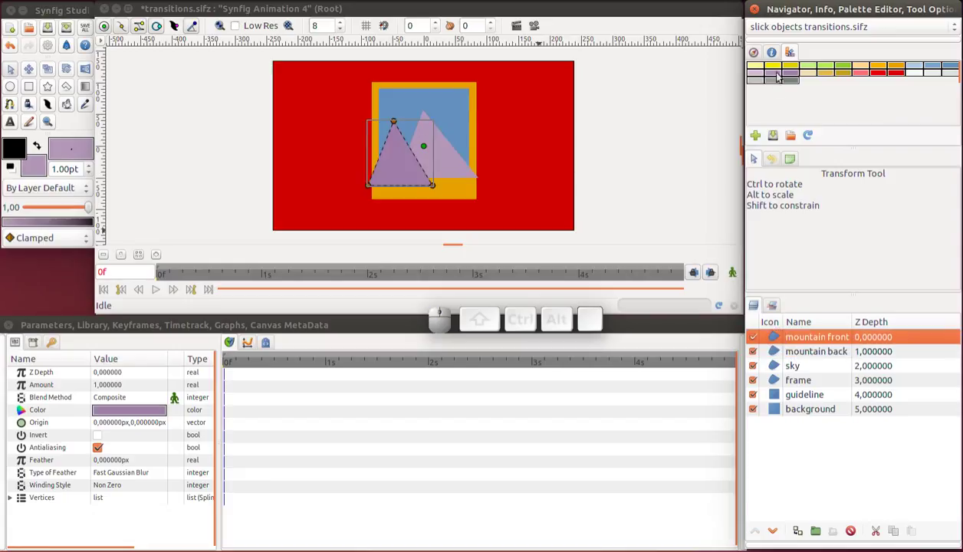
left_click(779, 63)
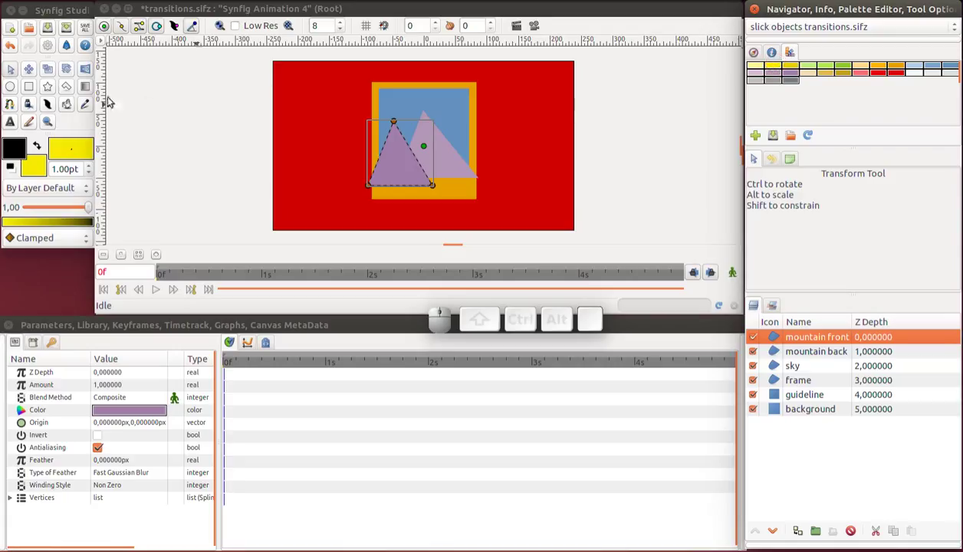
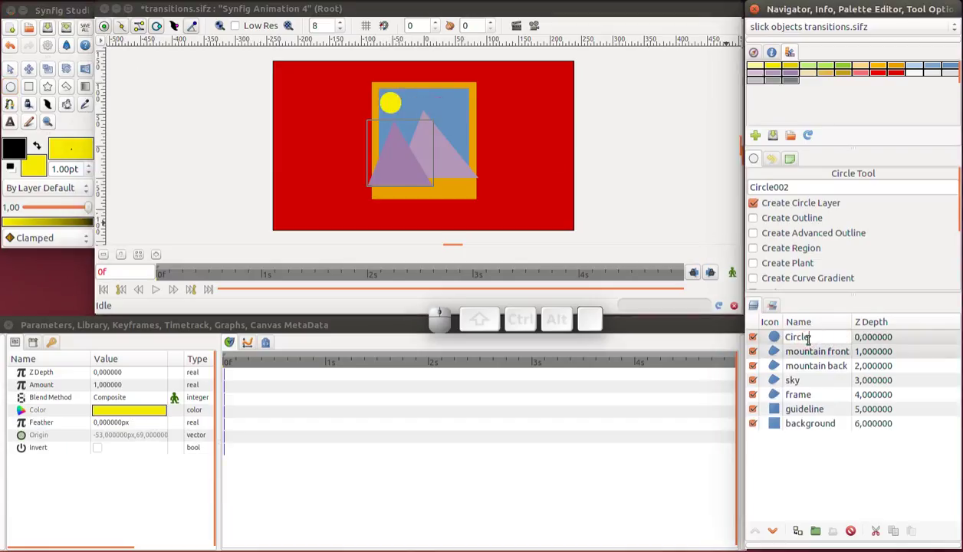
Name the new yellow circle layer 'sun' and select it with the Transform tool
key("shift+Home")
key("Return")
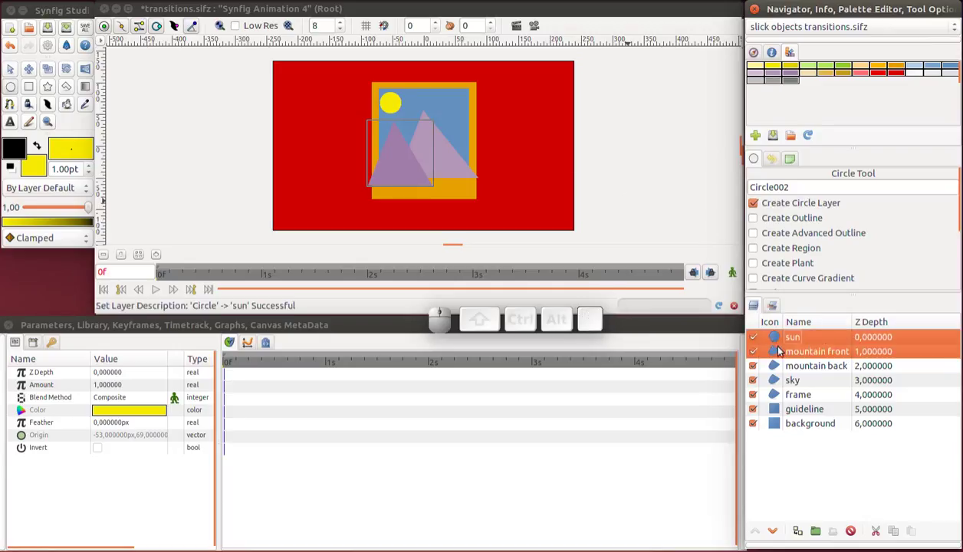
left_click(780, 353)
left_click(780, 344)
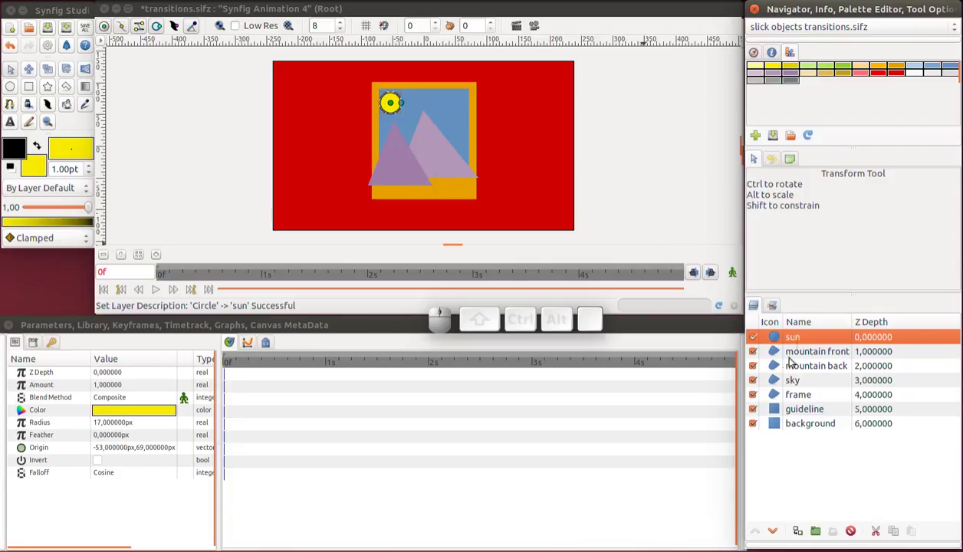
Duplicate the sky shape, rename the copy 'mask picture', and raise it to the top of the stack
left_click(780, 382)
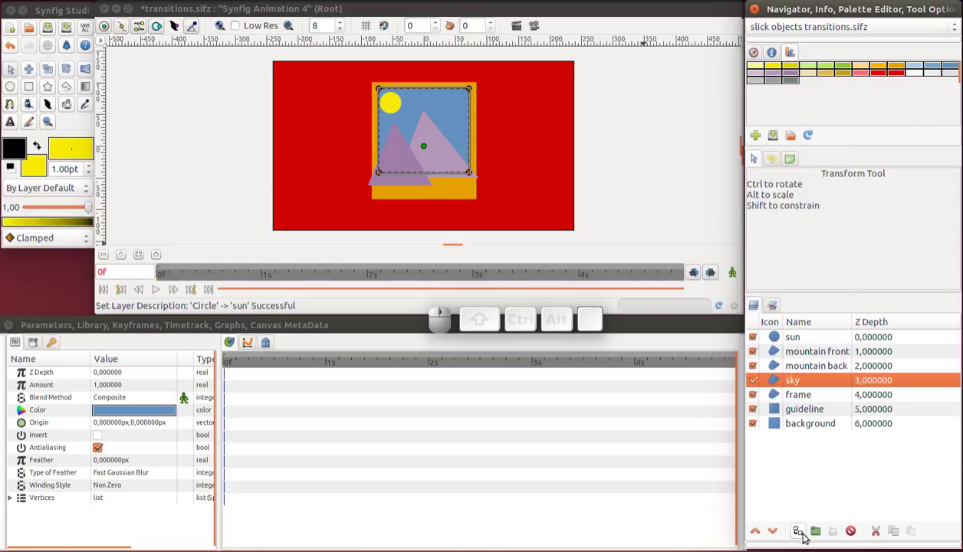
left_click(805, 533)
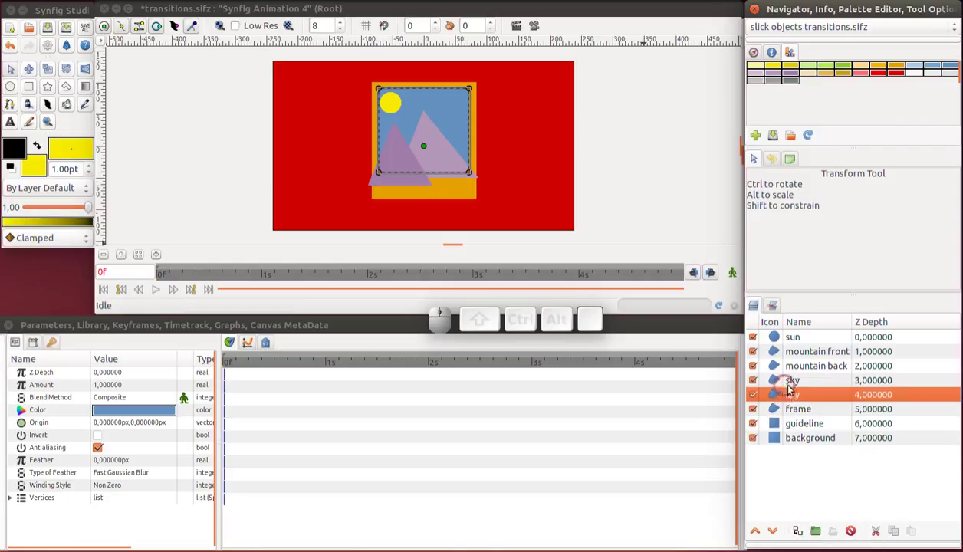
left_click(793, 391)
left_click(795, 387)
left_click(798, 387)
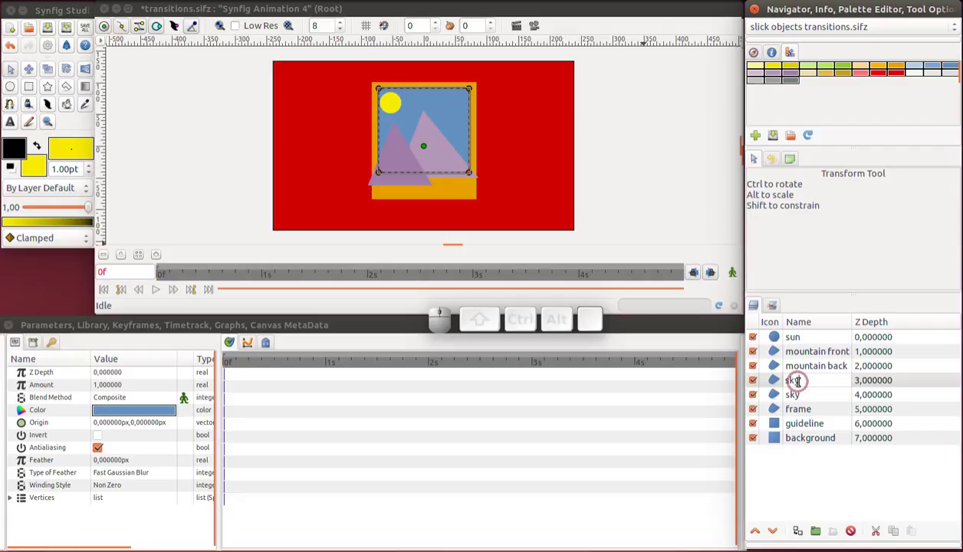
key("Home")
key("space")
key("shift+End")
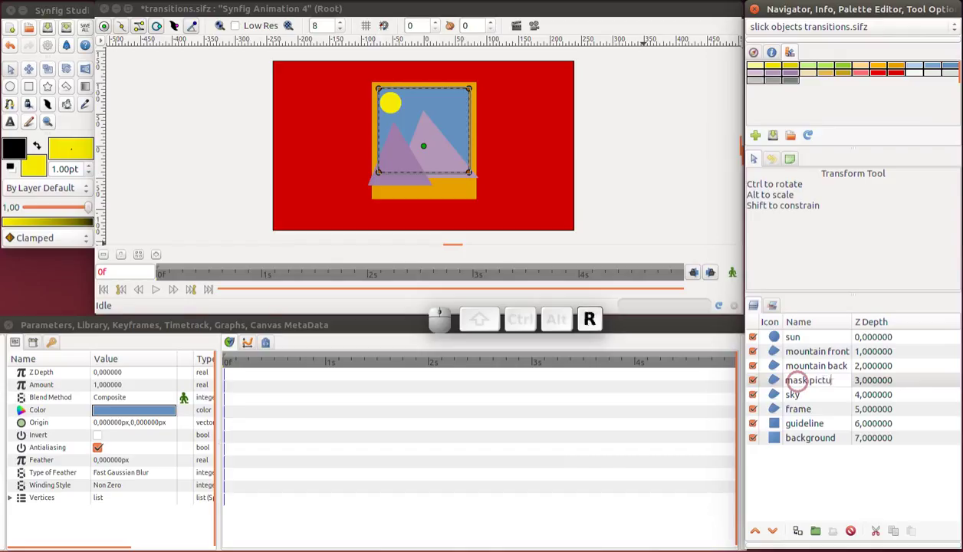
key("Return")
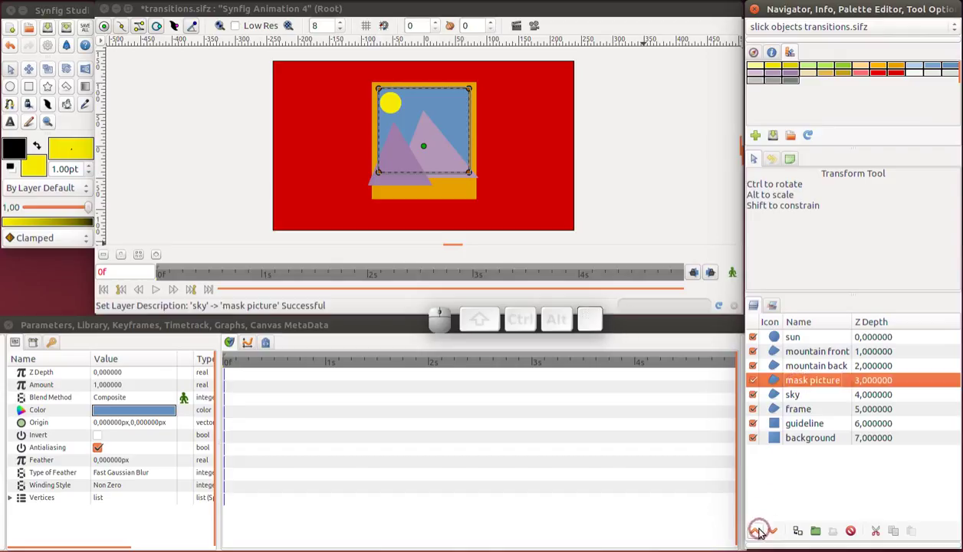
left_click(761, 534)
left_click(764, 531)
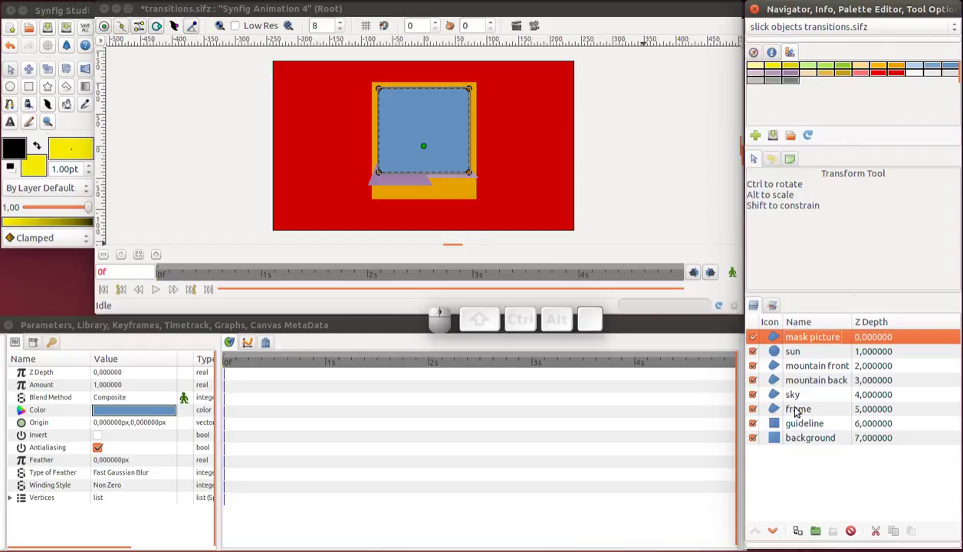
Group the layers from mask picture down to frame and expand the new group
left_click(800, 409)
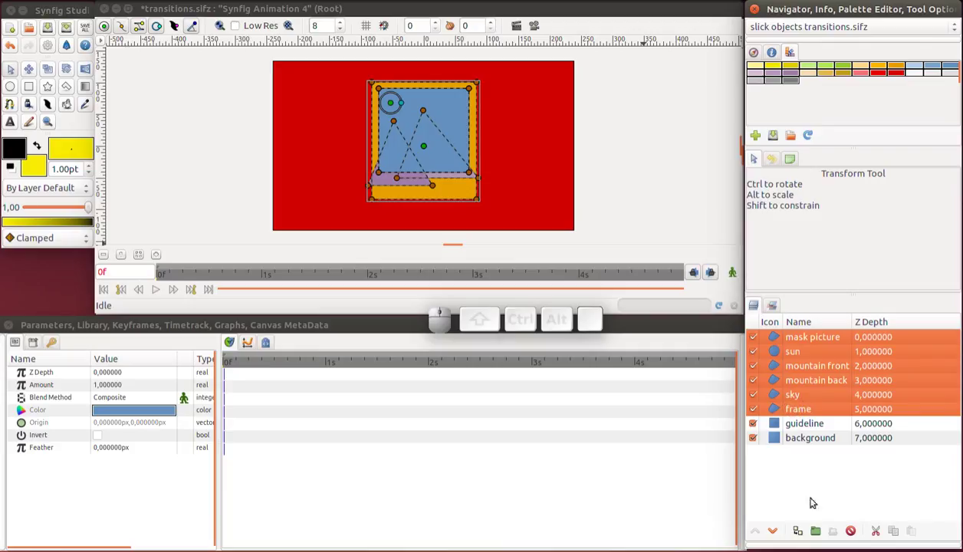
left_click(816, 534)
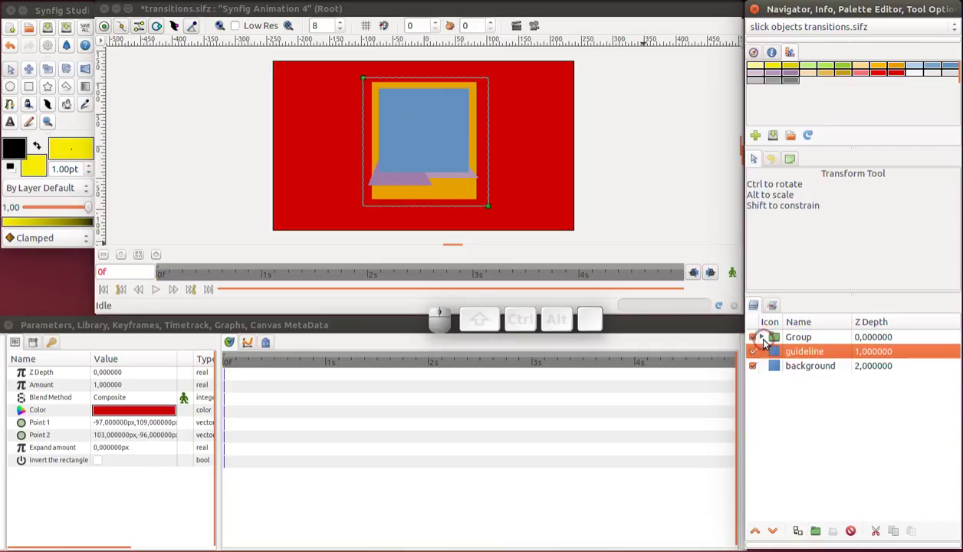
left_click(767, 344)
left_click(781, 352)
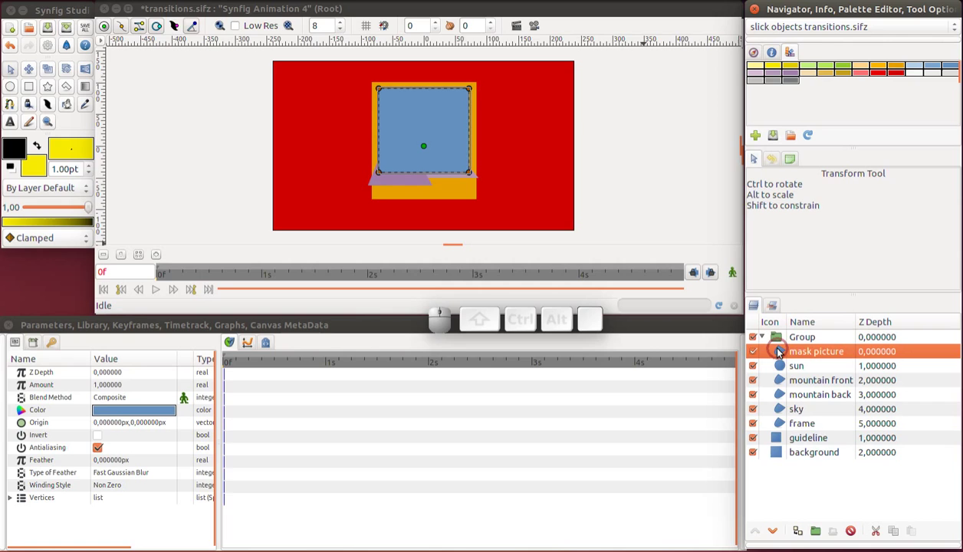
left_click(131, 400)
Set mask picture's blend method to Alpha Over with Invert ticked
left_click(133, 404)
left_click(132, 404)
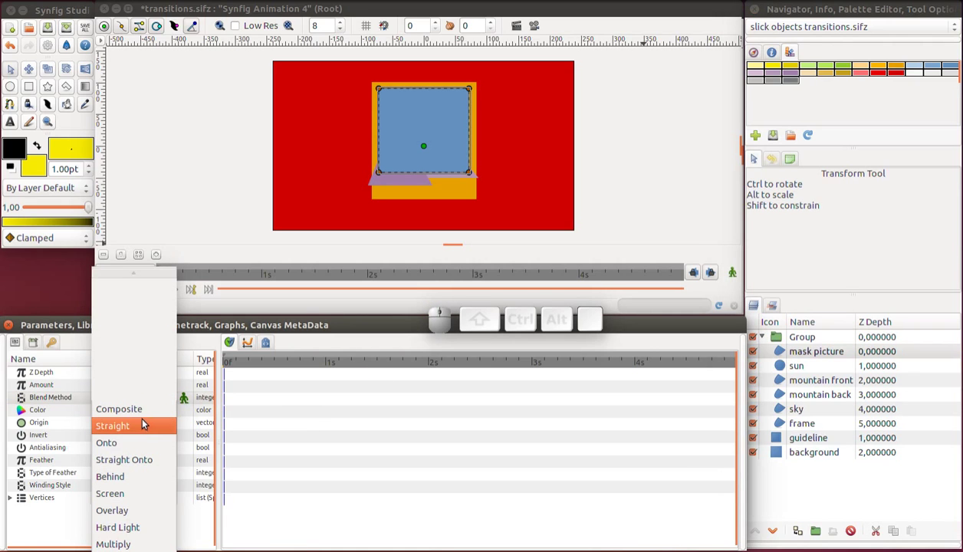
scroll("down", 3)
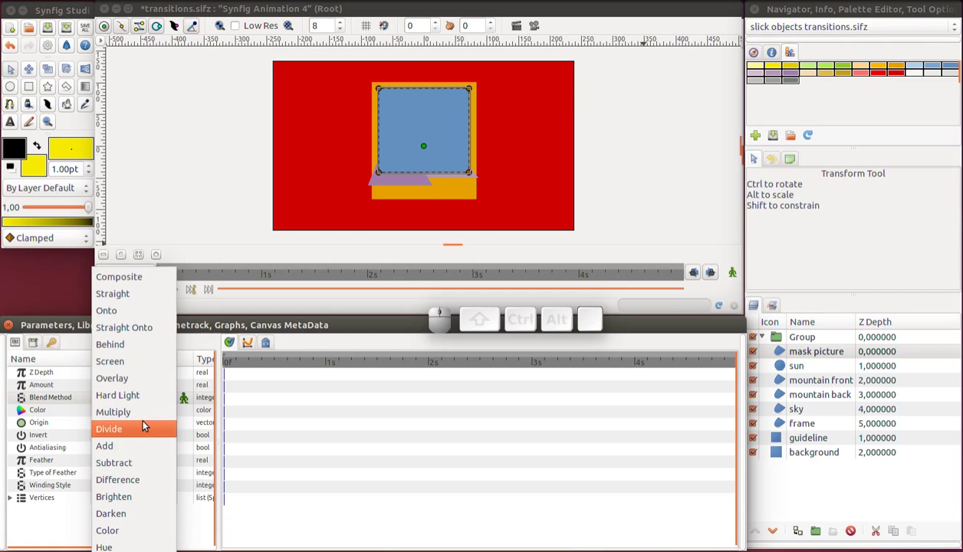
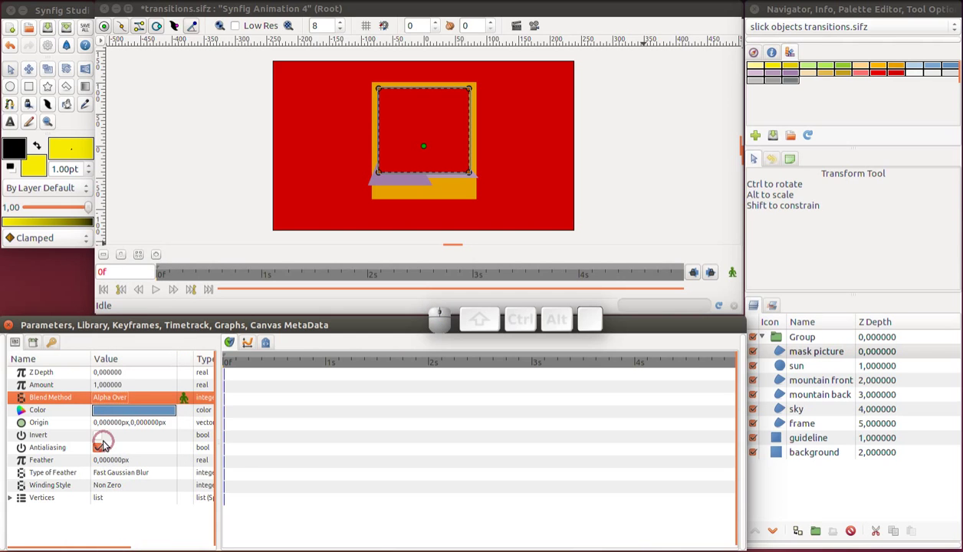
left_click(100, 443)
left_click(101, 442)
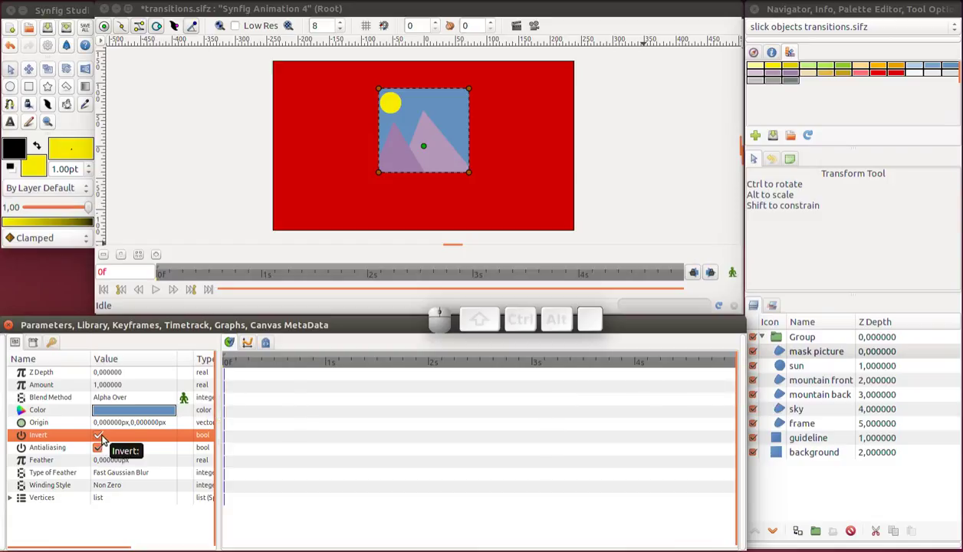
Check the clipped back mountain and mask picture, then select the frame layer
left_click(809, 402)
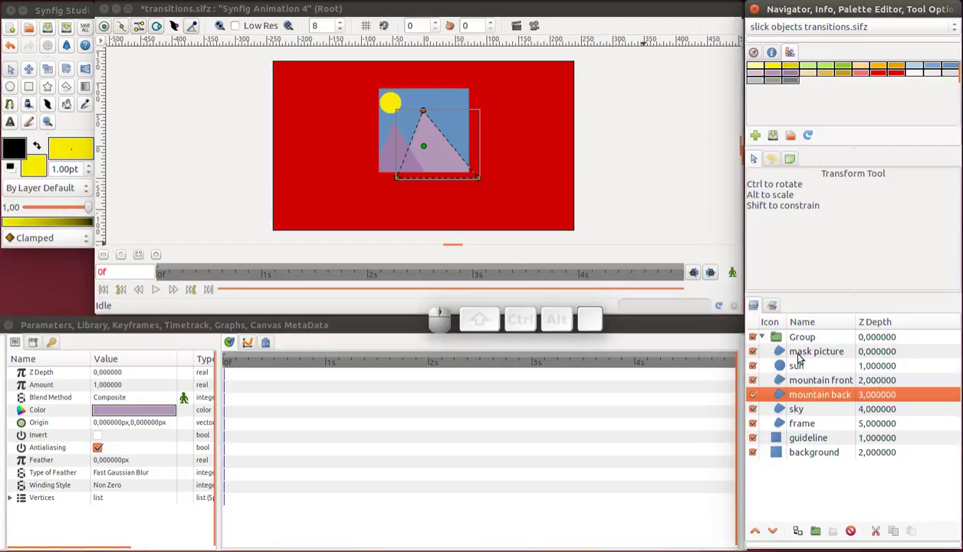
left_click(800, 359)
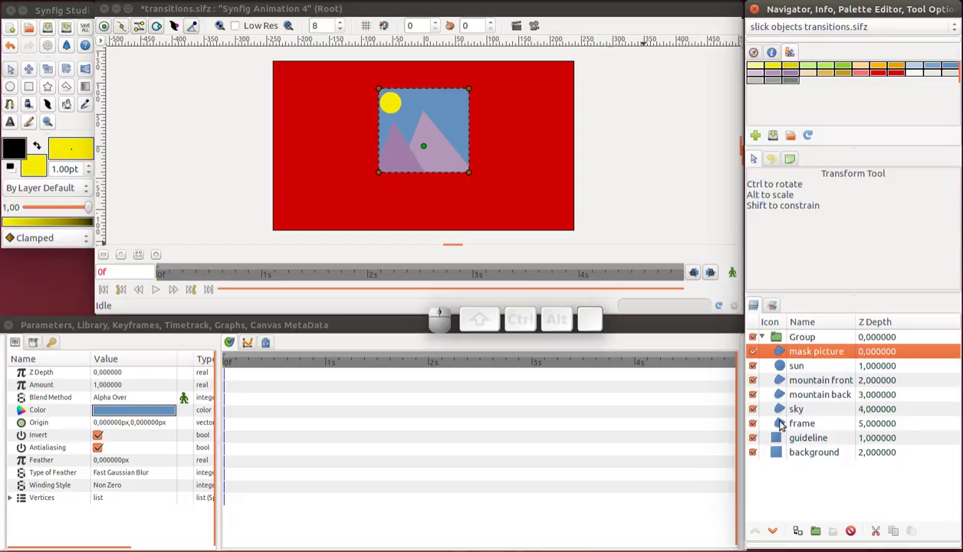
left_click(785, 424)
Drag the frame layer out of the group so it sits below the grouped layers
left_click_drag(783, 425, 783, 441)
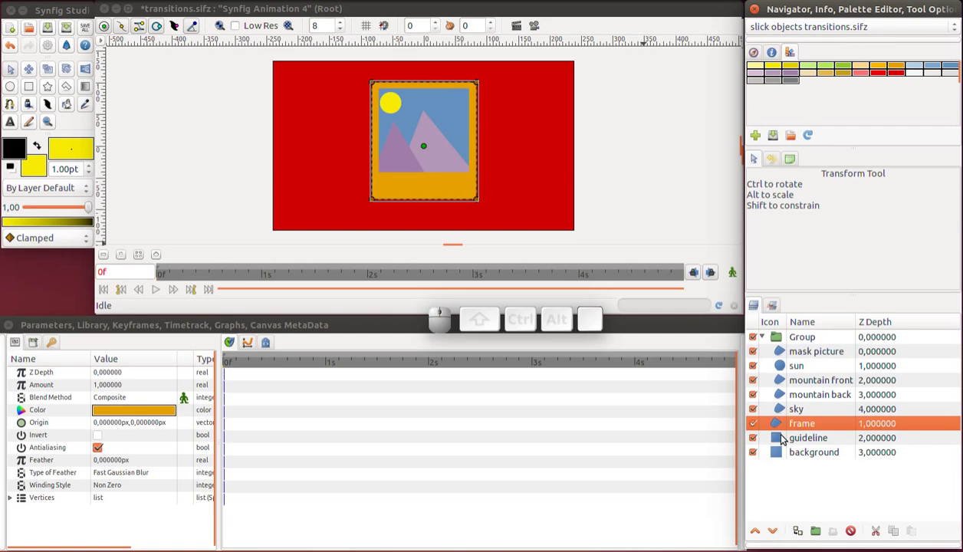
left_click(783, 414)
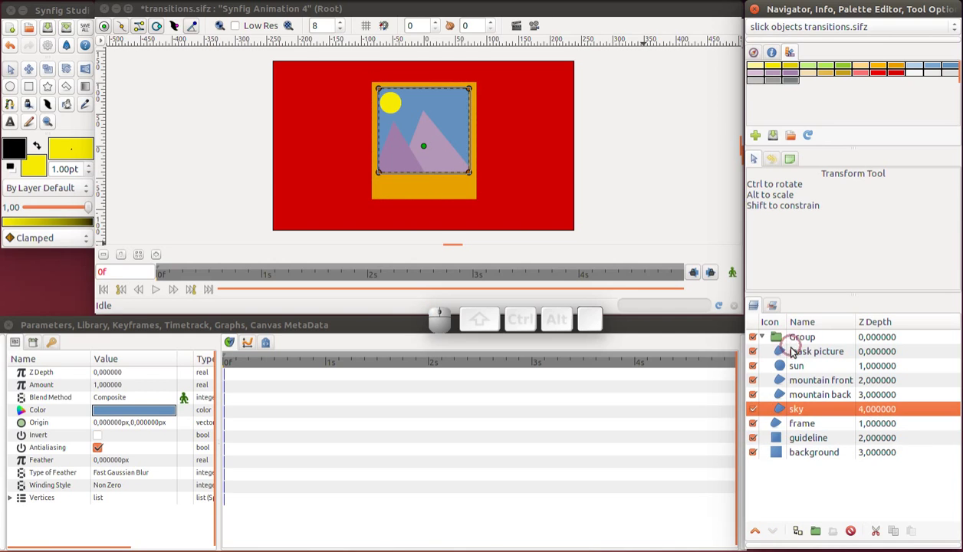
left_click(794, 362)
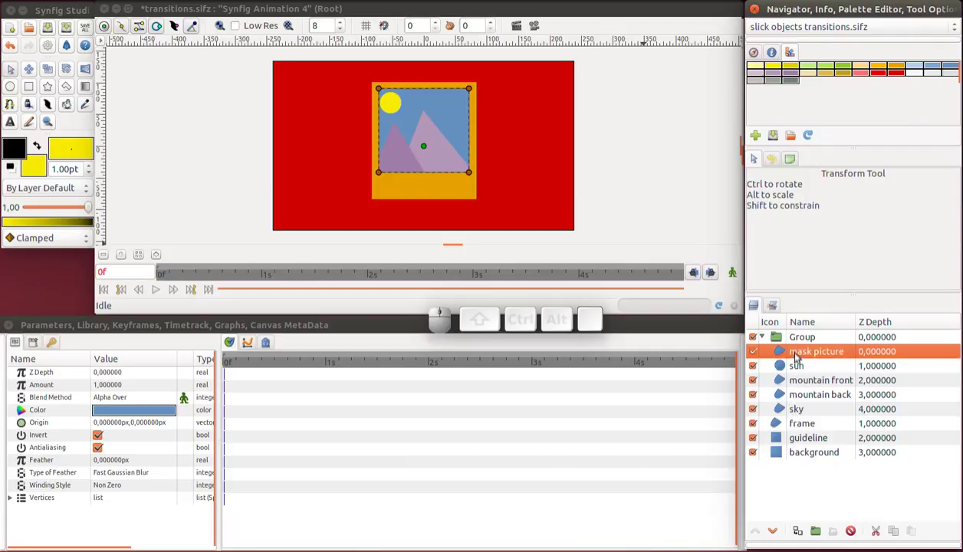
Rename the group layer 'picture' and save the file with Ctrl+S
left_click(802, 341)
left_click(802, 341)
key("Return")
left_click(630, 16)
key("ctrl+s")
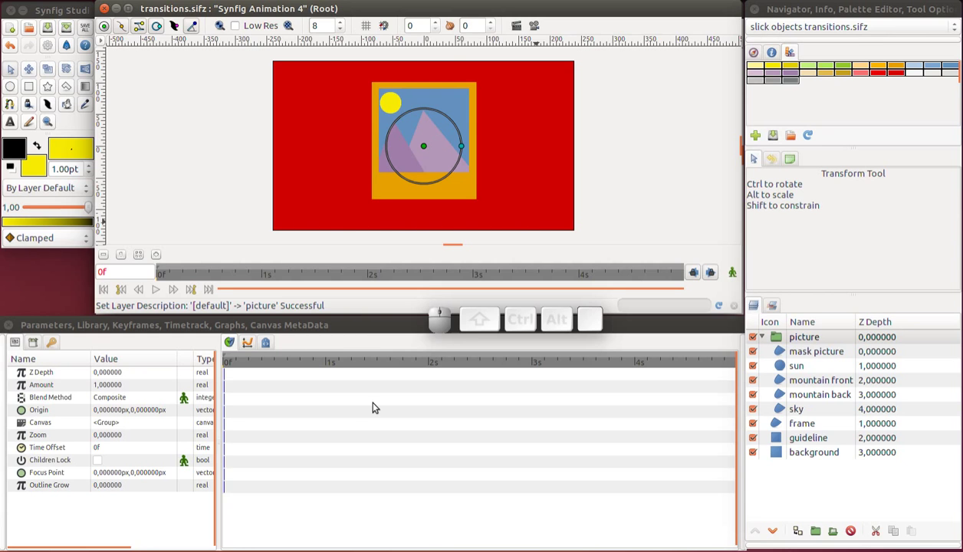
key("r")
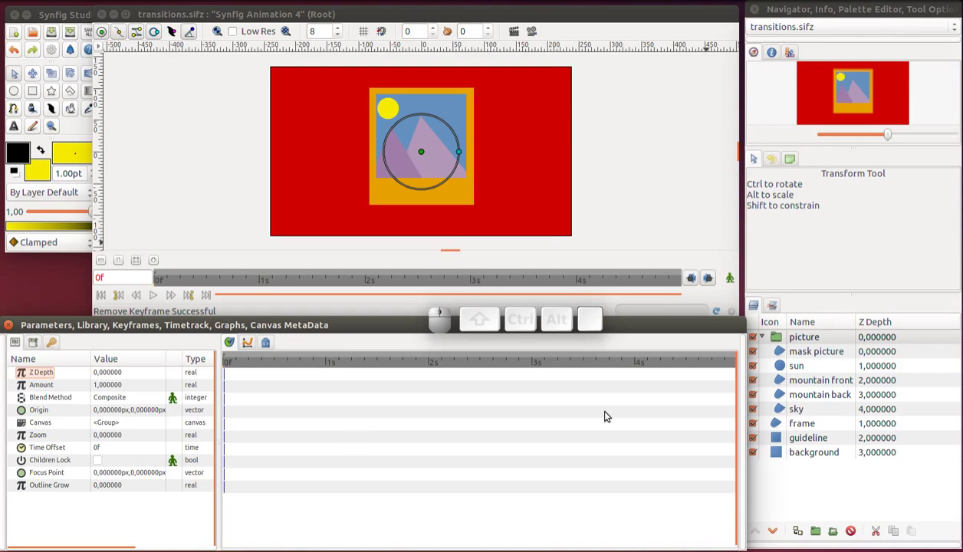
Hide the picture group, select the frame layer and move the time to 1s
left_click(777, 426)
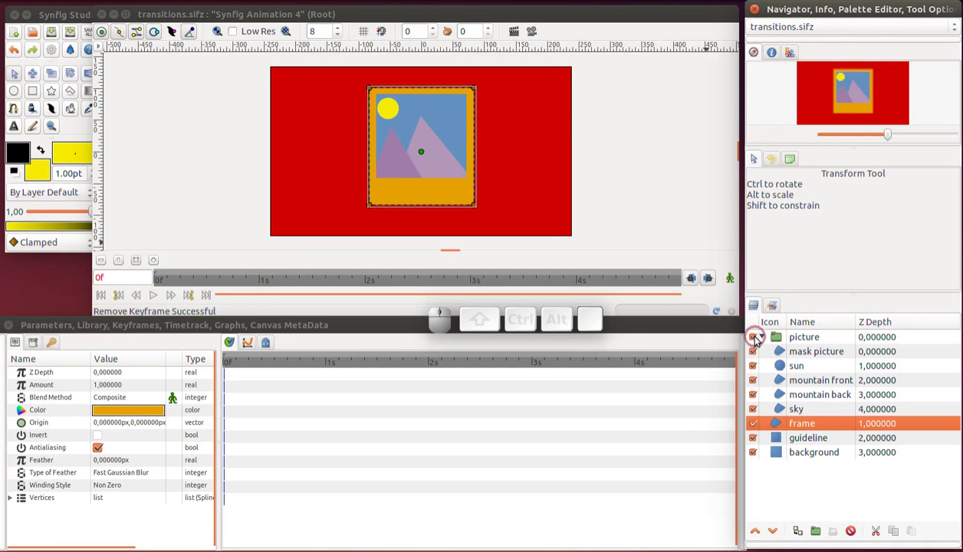
left_click(759, 342)
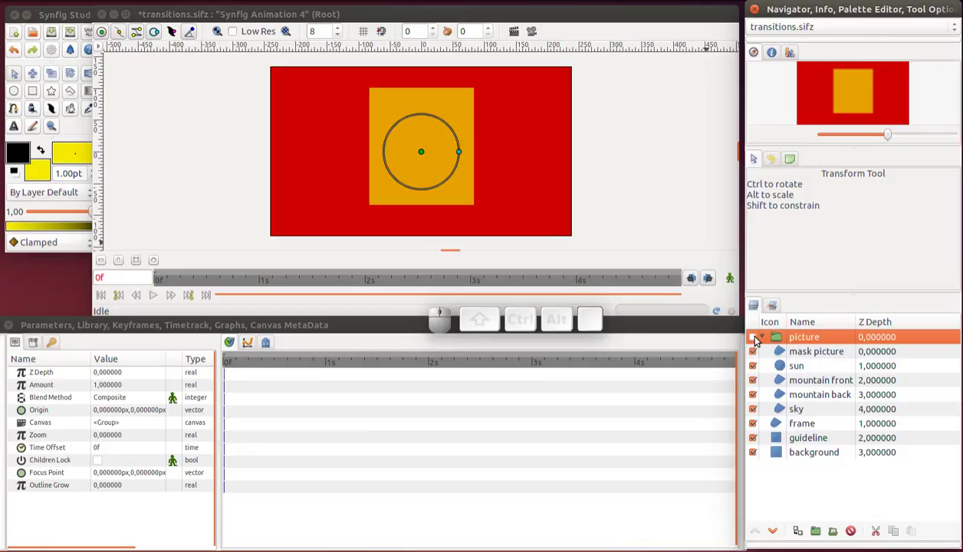
left_click(779, 429)
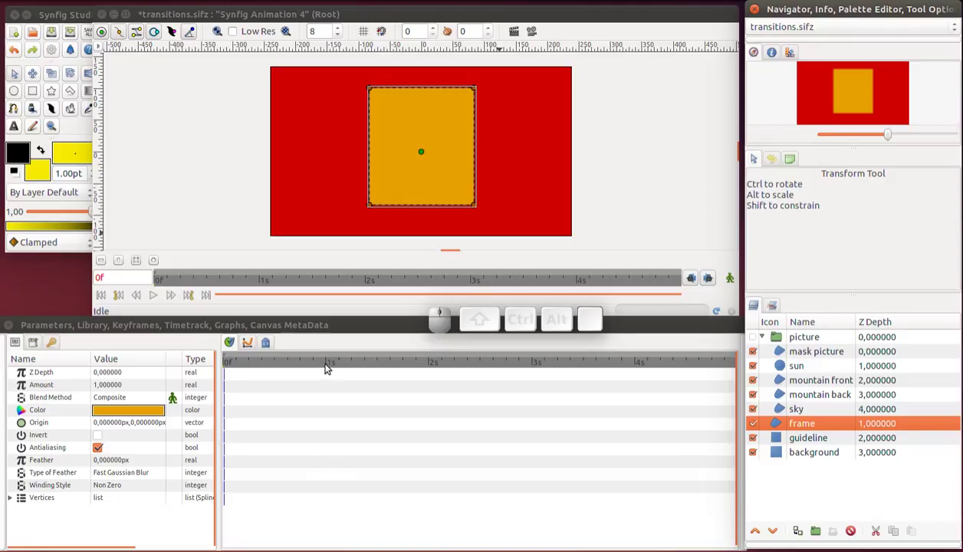
left_click(329, 366)
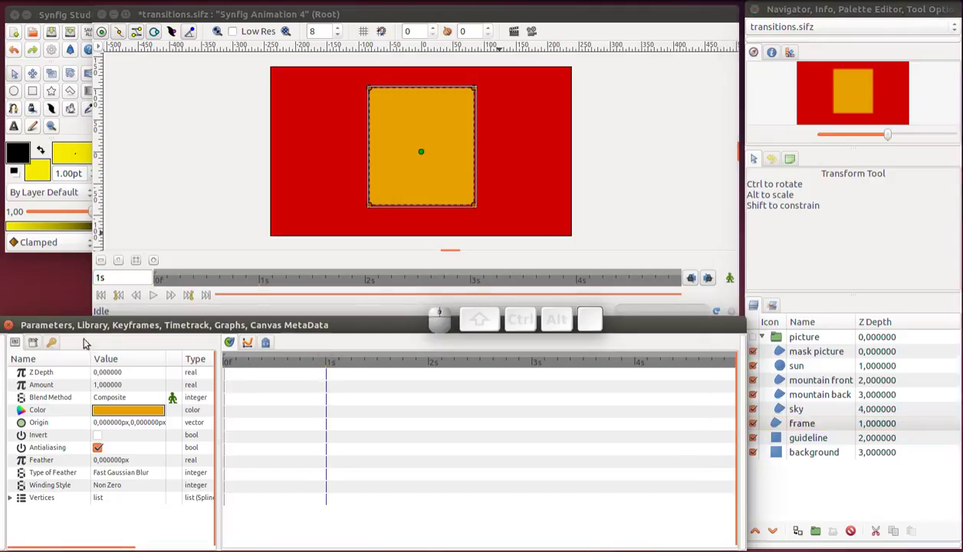
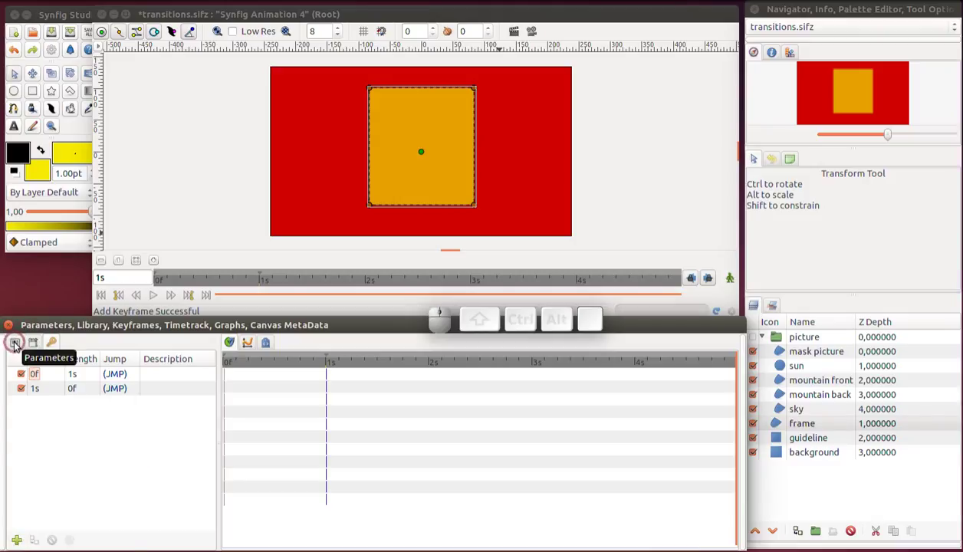
Add keyframes at 0f and 1s, then switch animation mode on at frame 0
left_click(17, 346)
left_click(738, 274)
left_click(123, 298)
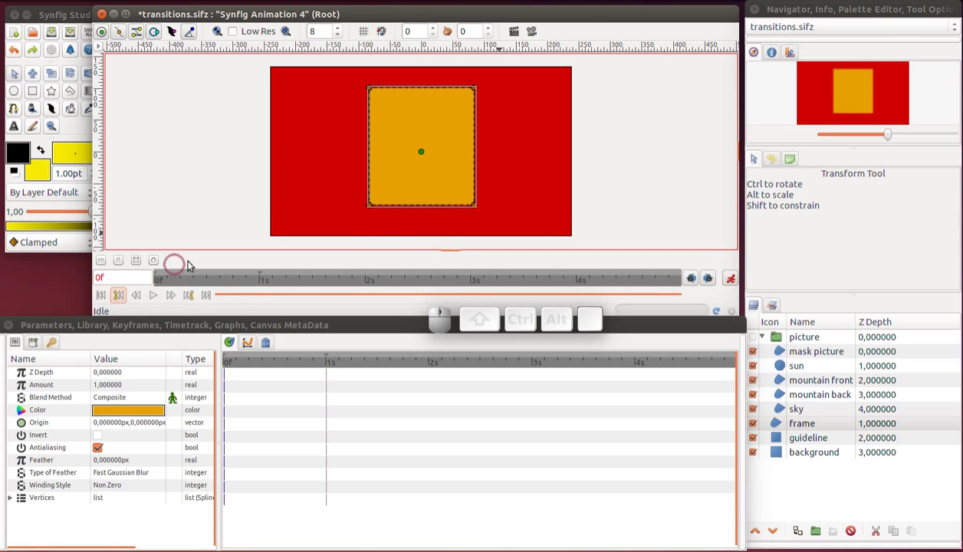
left_click(391, 119)
key("ctrl+a")
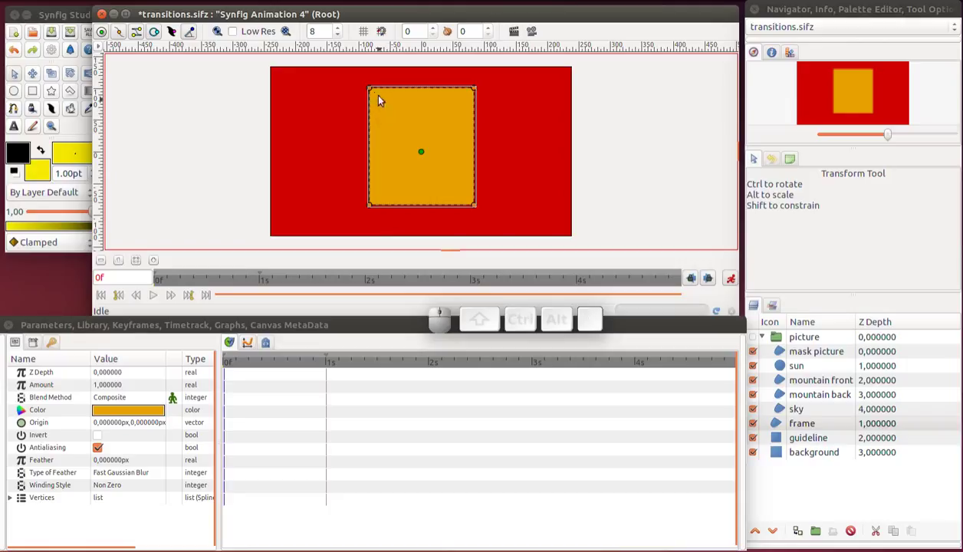
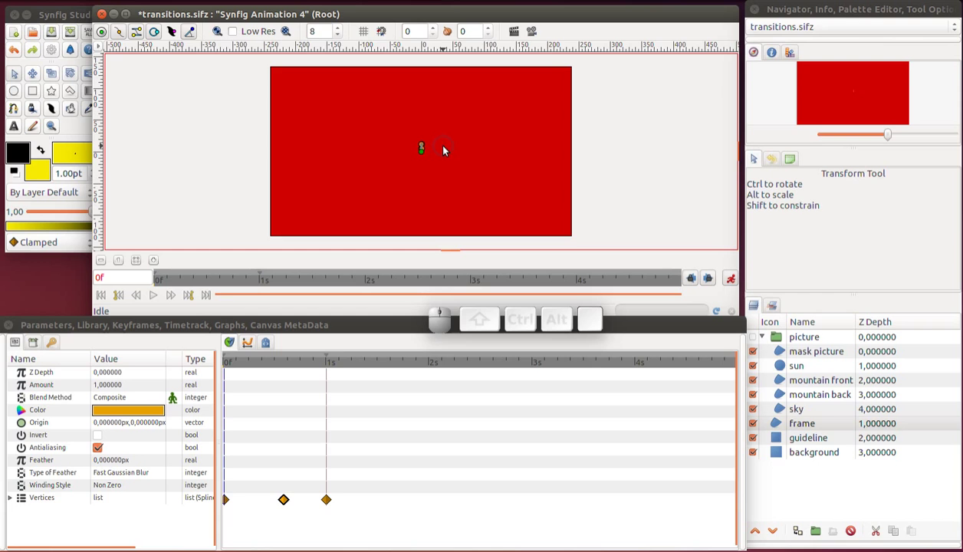
Zoom in to check the frame collapsed to a point at 0f, then return to 100% zoom
scroll("up", 3)
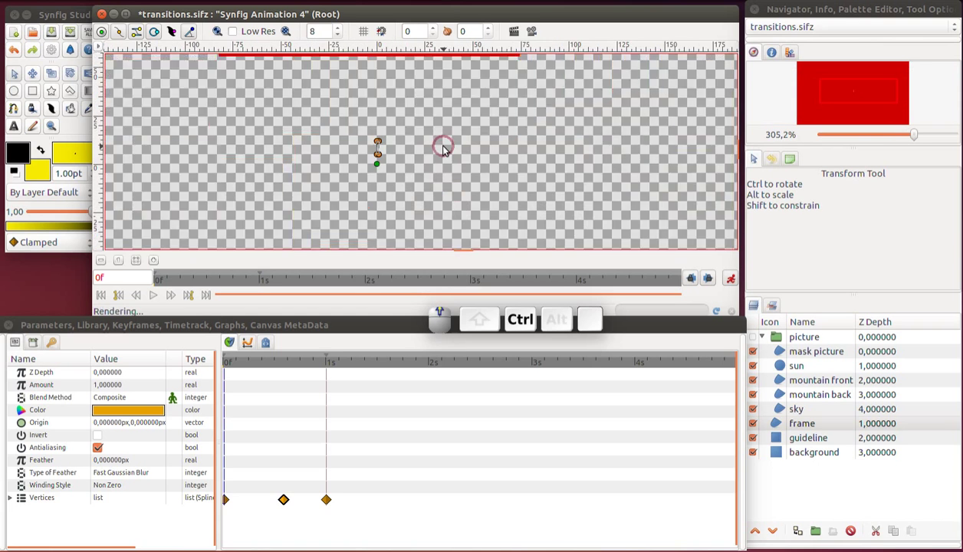
scroll("up", 3)
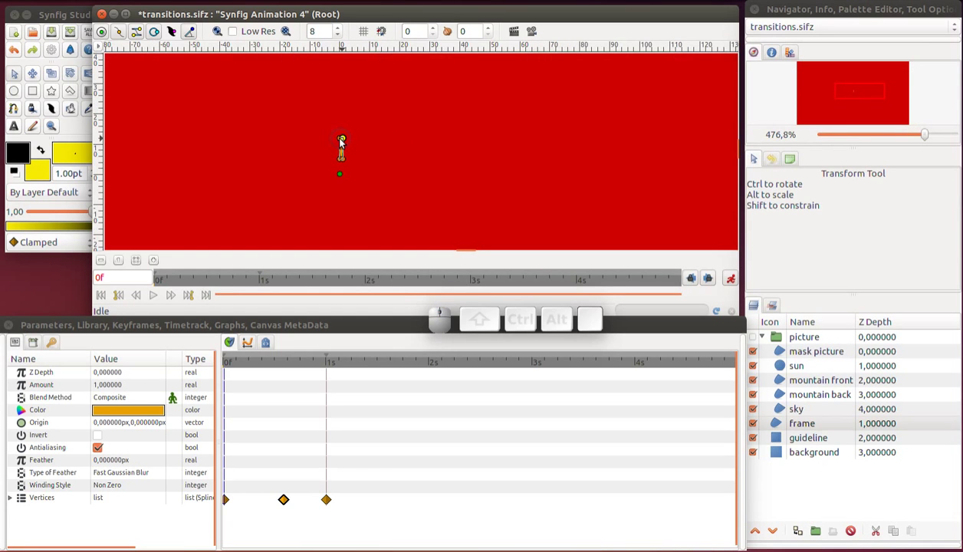
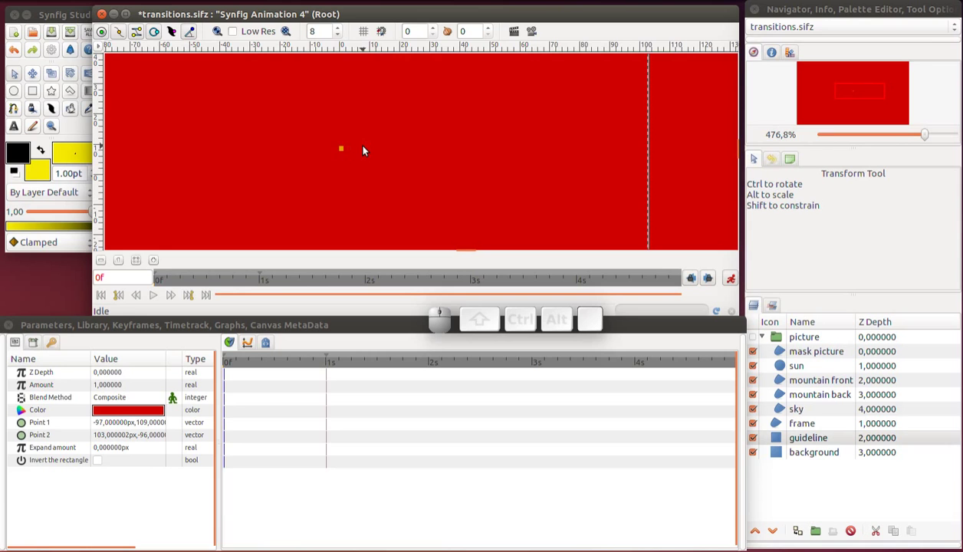
scroll("down", 3)
scroll("down", 3)
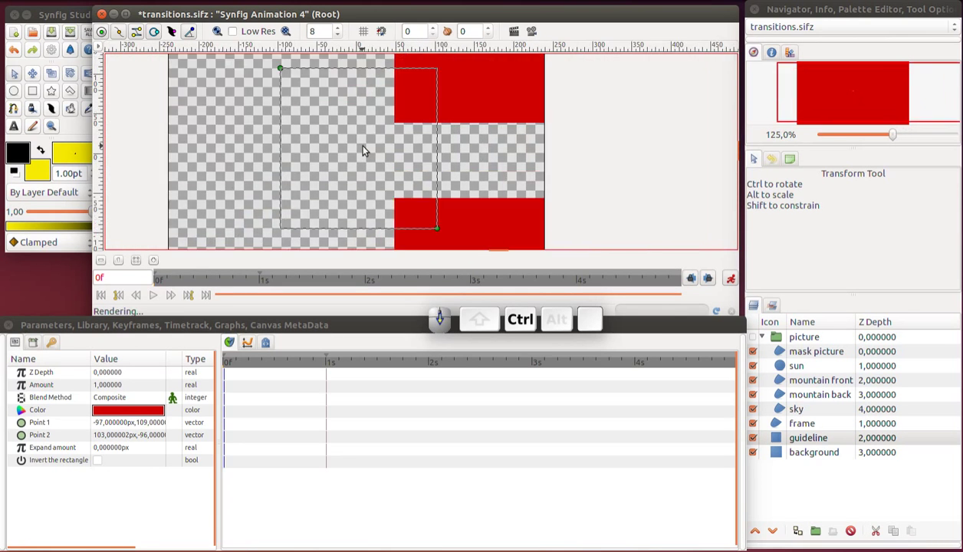
scroll("down", 3)
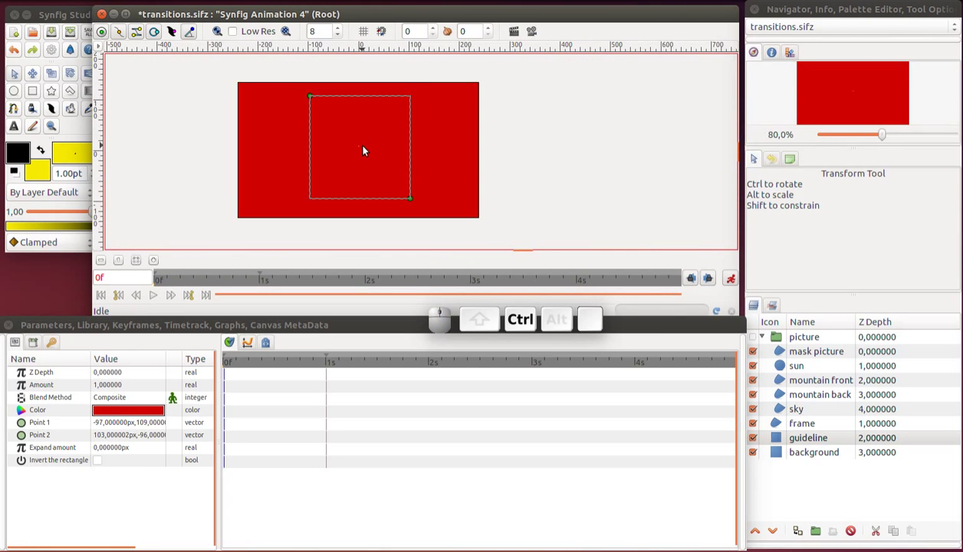
scroll("up", 3)
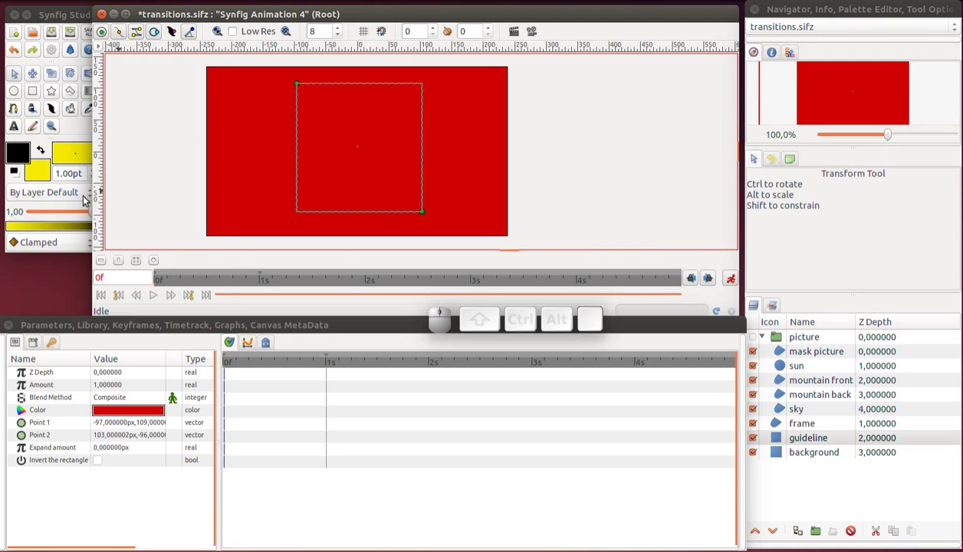
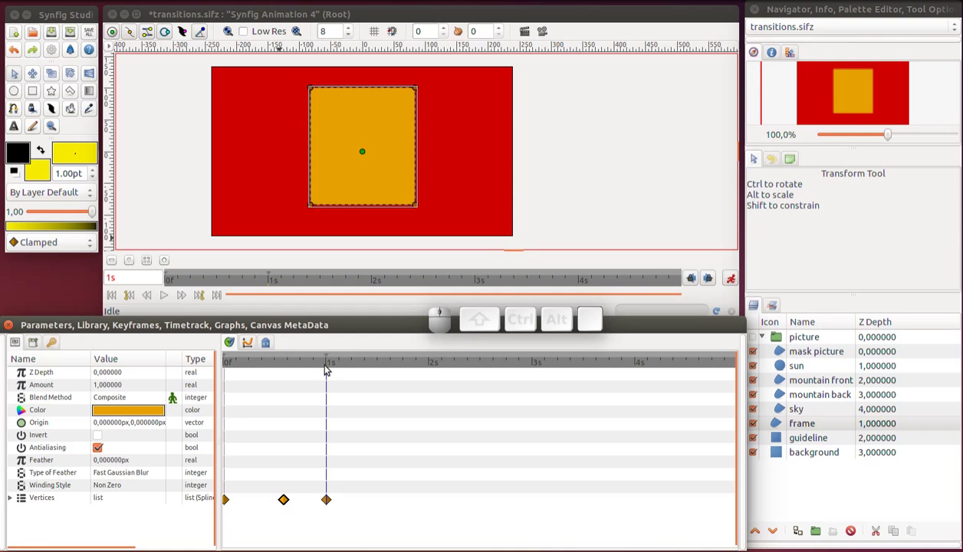
Save the project, select the sky layer and move the time to 1s 17f
key("ctrl+s")
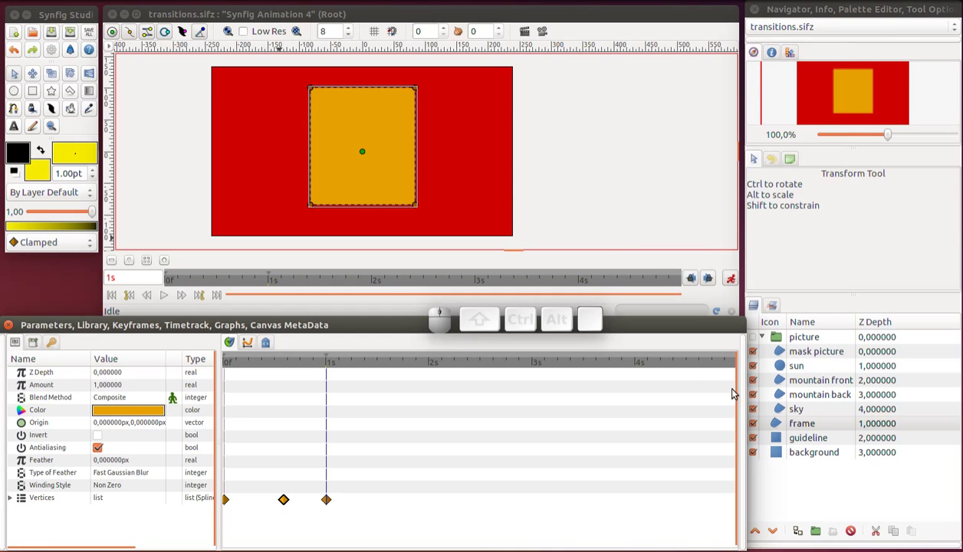
left_click(783, 416)
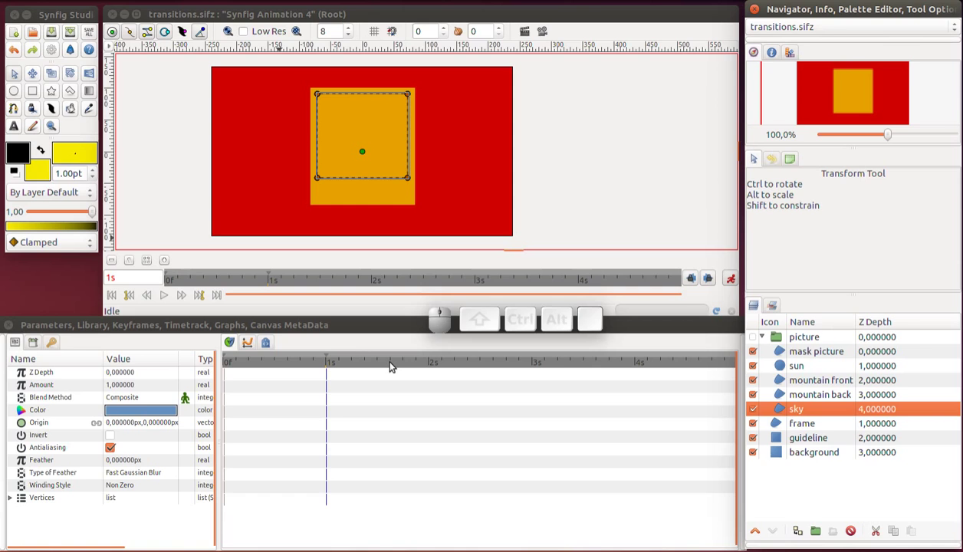
left_click(402, 368)
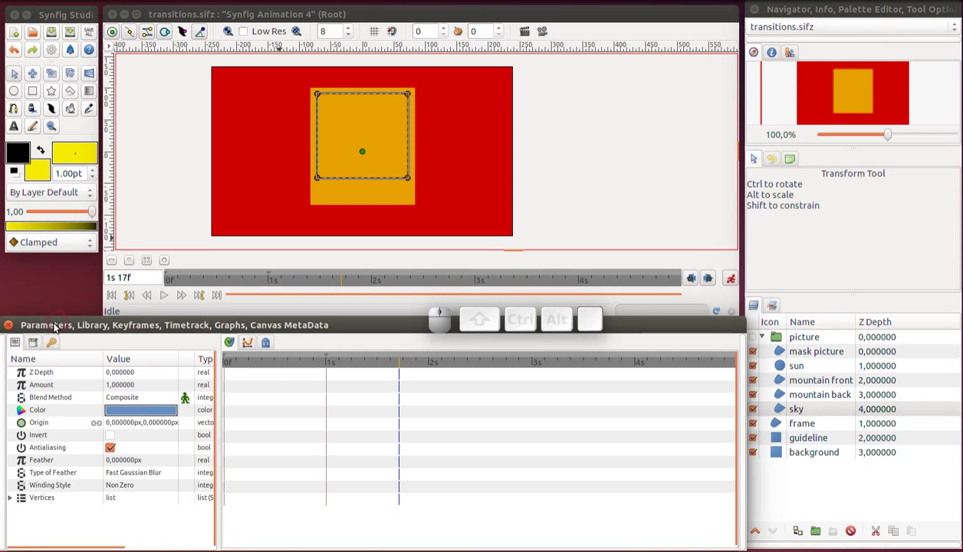
left_click(52, 350)
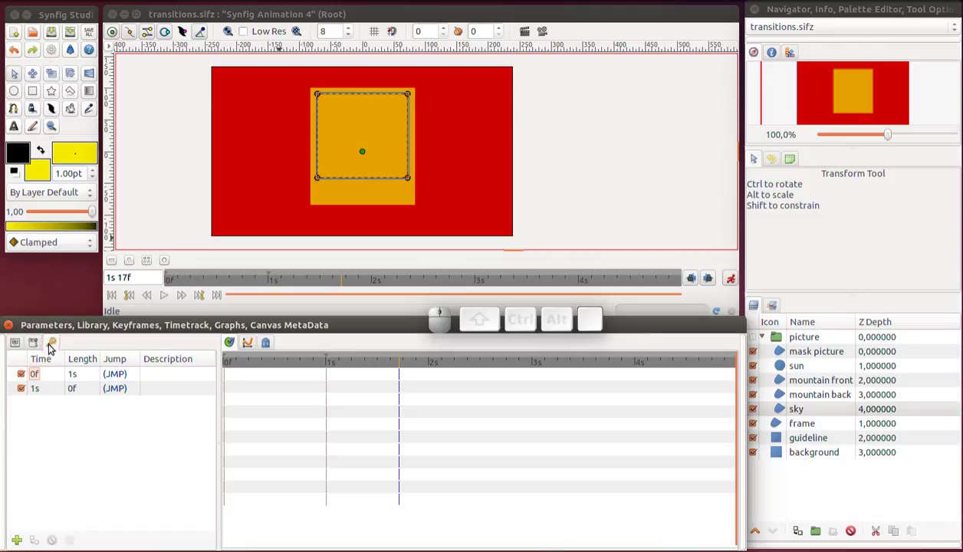
Add a keyframe at 1s 17f, jump back to 1s and select the top group layer
left_click(24, 541)
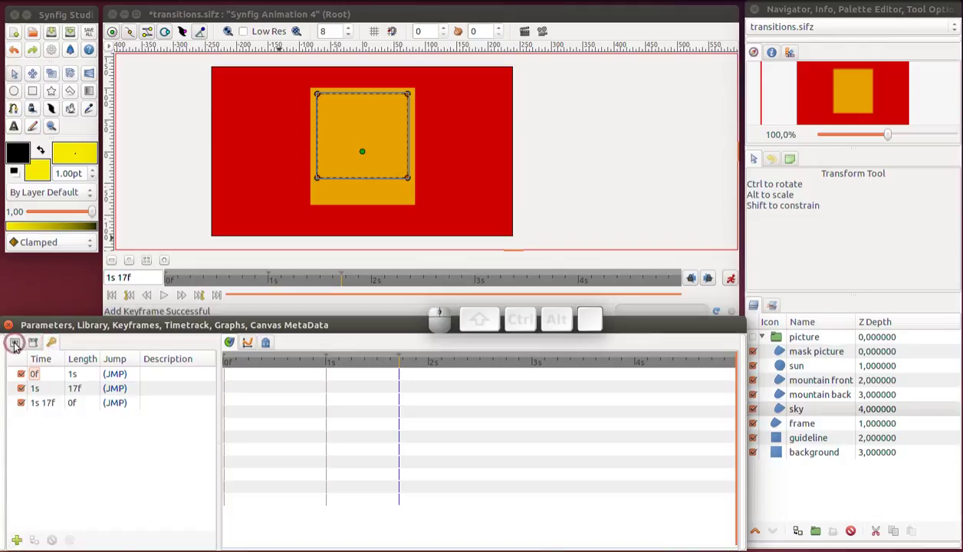
left_click(19, 345)
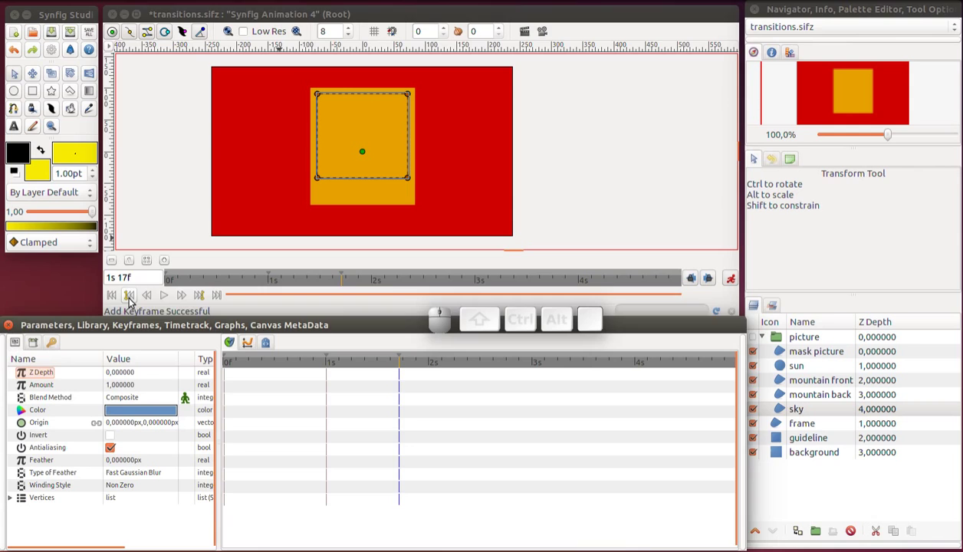
left_click(132, 304)
left_click(756, 346)
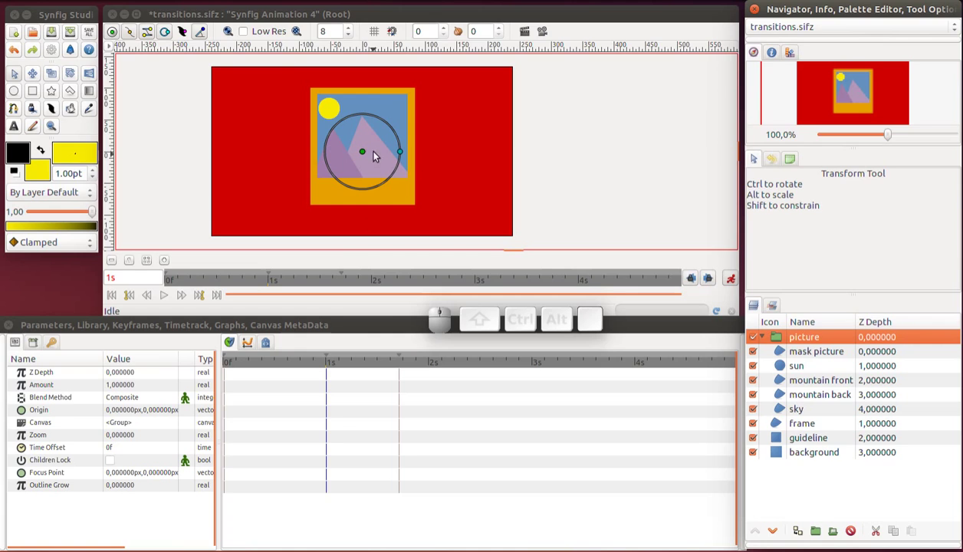
Undo an accidental group move, then push the sky layer below the frame at 1s
left_click_drag(366, 156, 367, 195)
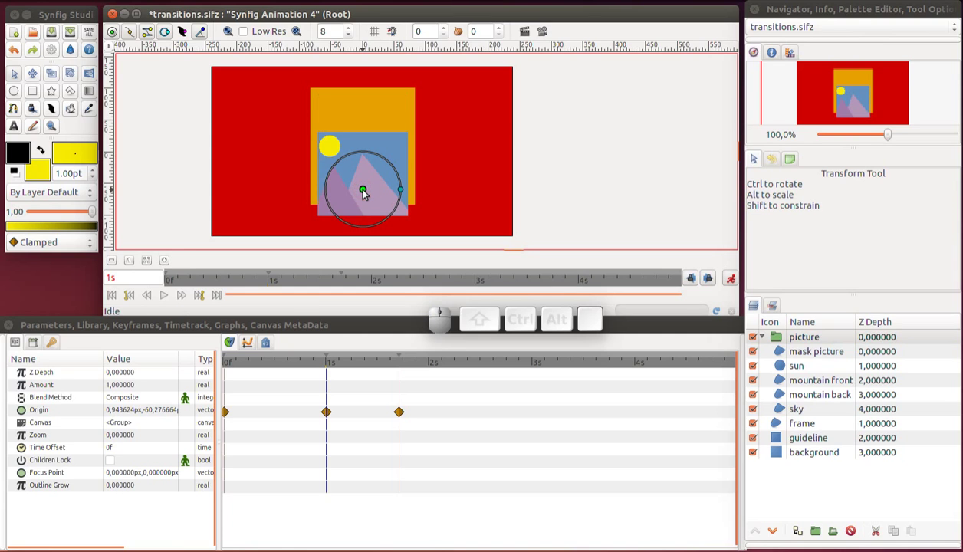
key("ctrl+y")
left_click(780, 409)
left_click_drag(365, 179, 365, 240)
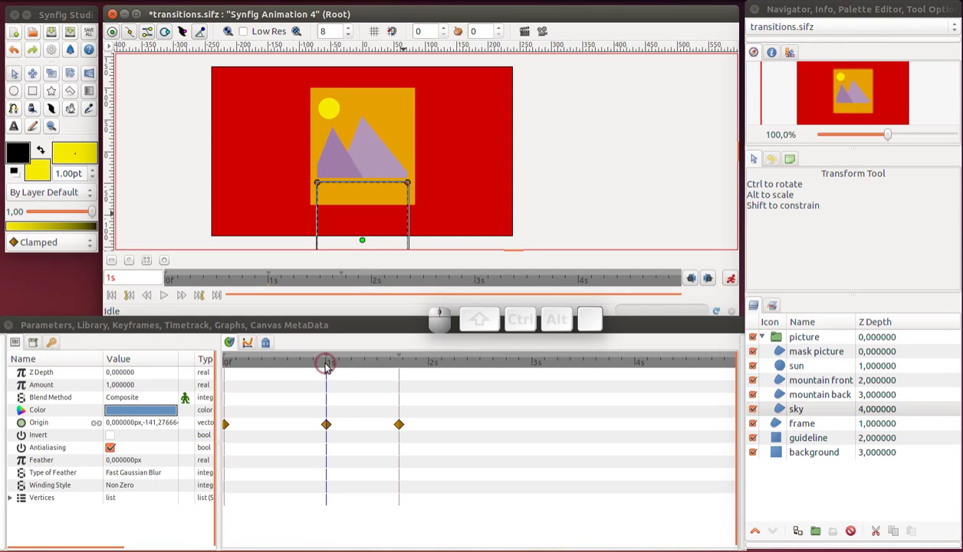
Remove the sky's origin waypoint at frame 0, check the slide at 1s 18f and save
left_click_drag(330, 367, 251, 415)
right_click(226, 430)
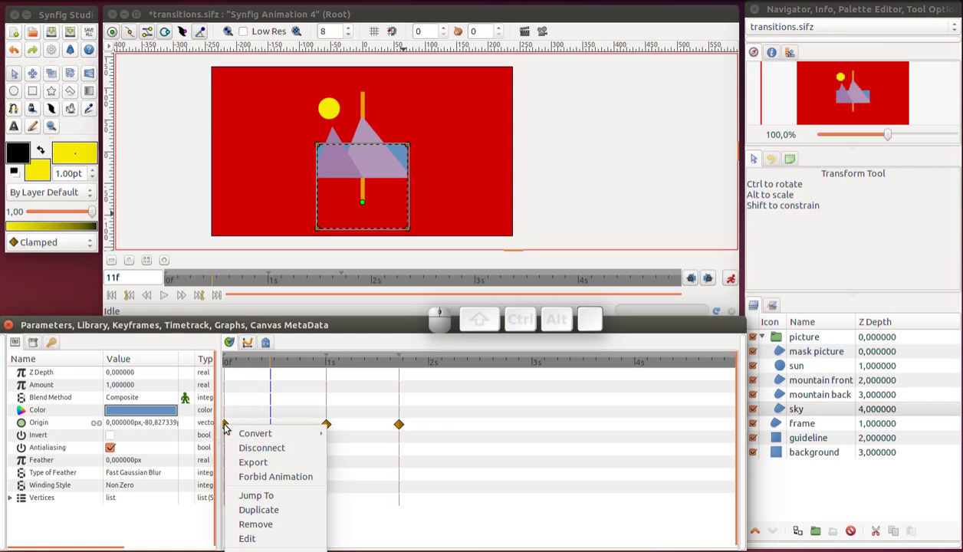
left_click(257, 531)
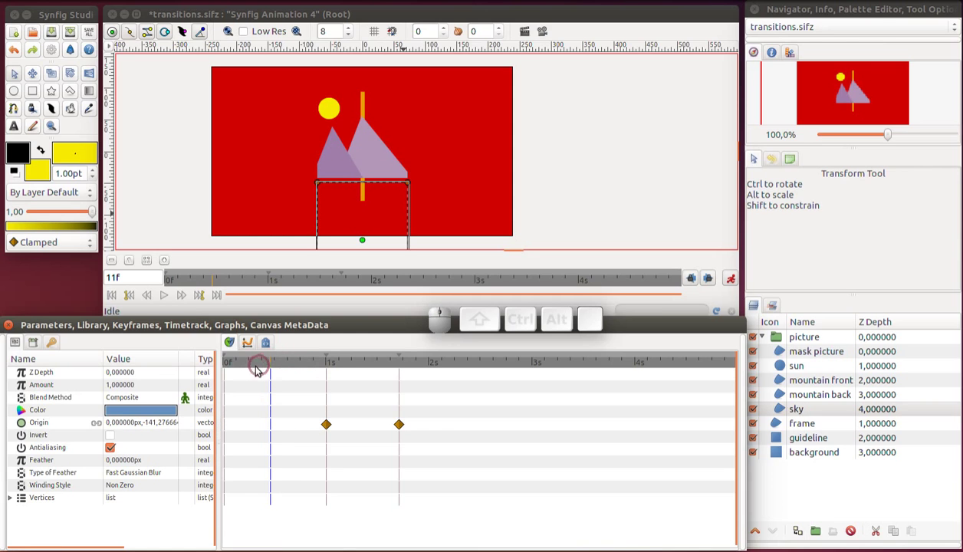
left_click_drag(254, 371, 407, 369)
key("ctrl+s")
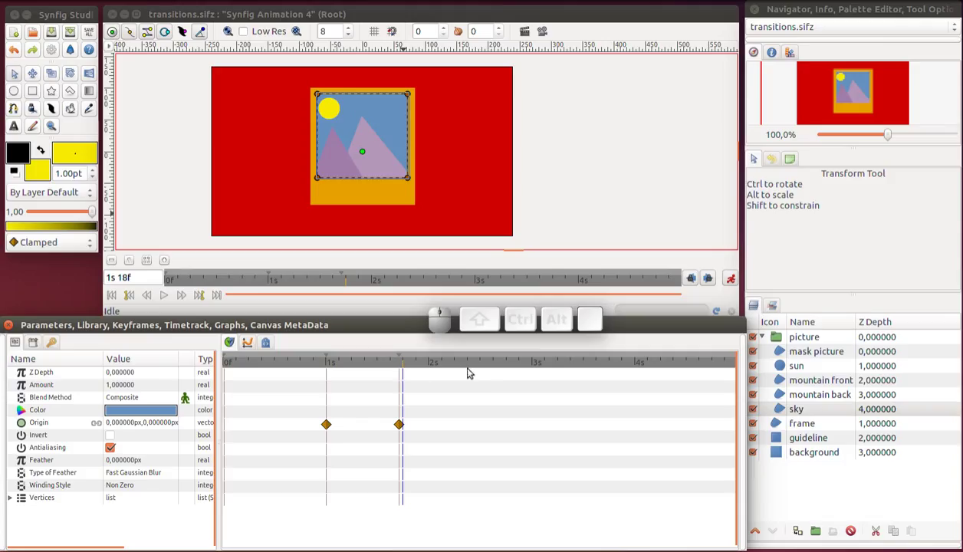
Add a keyframe at 2s 18f and jump back to the 1s 17f keyframe
left_click(507, 365)
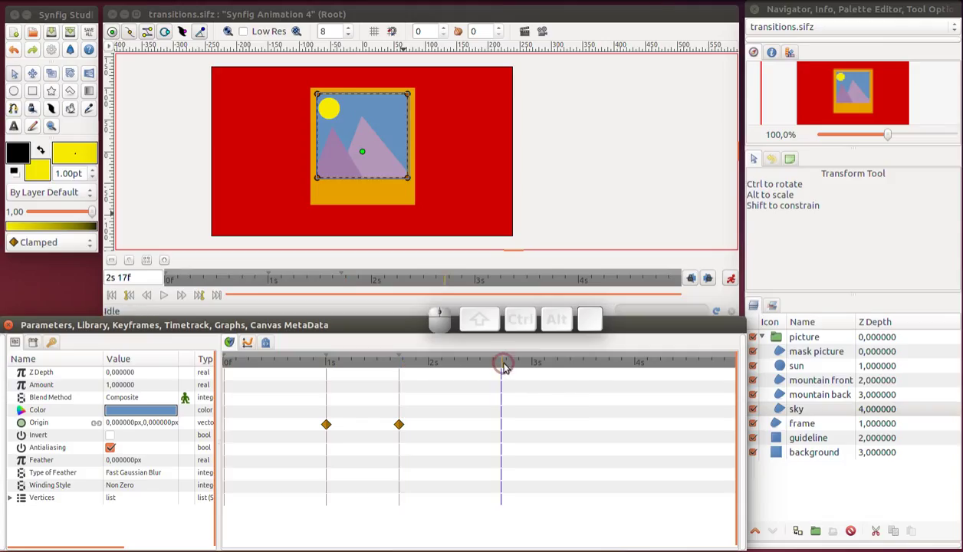
left_click(508, 369)
left_click(60, 343)
left_click(17, 544)
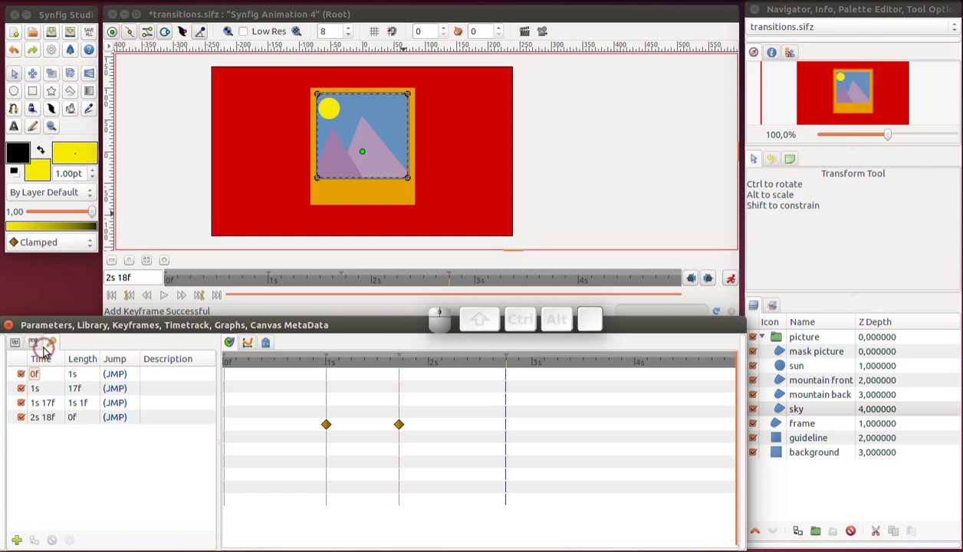
left_click(21, 345)
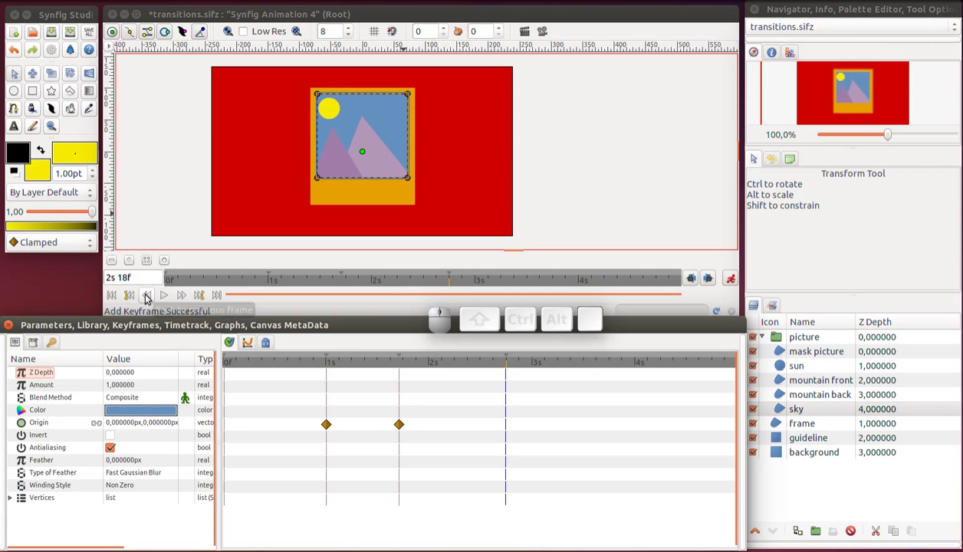
left_click(137, 297)
Push the front mountain below the frame, position the back mountain at 2s 11f, and save
left_click(784, 399)
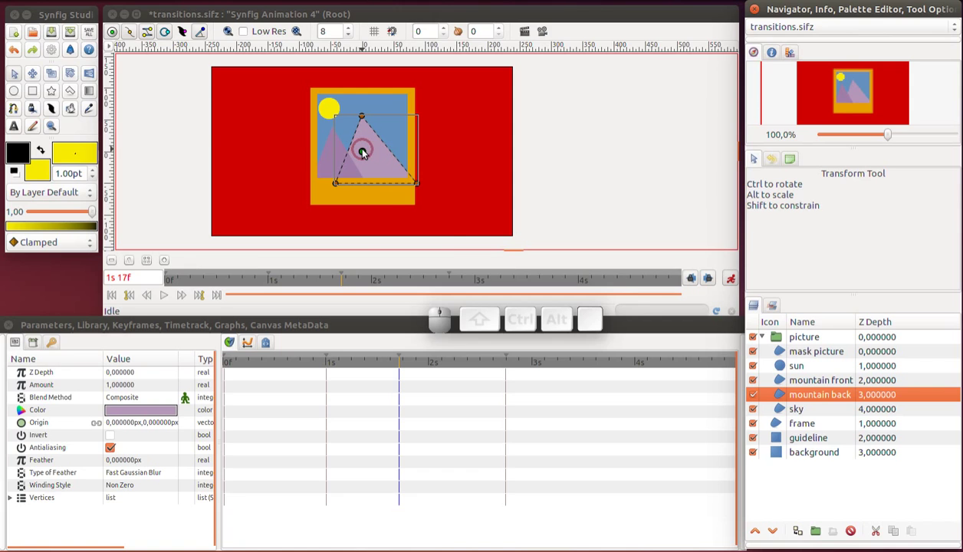
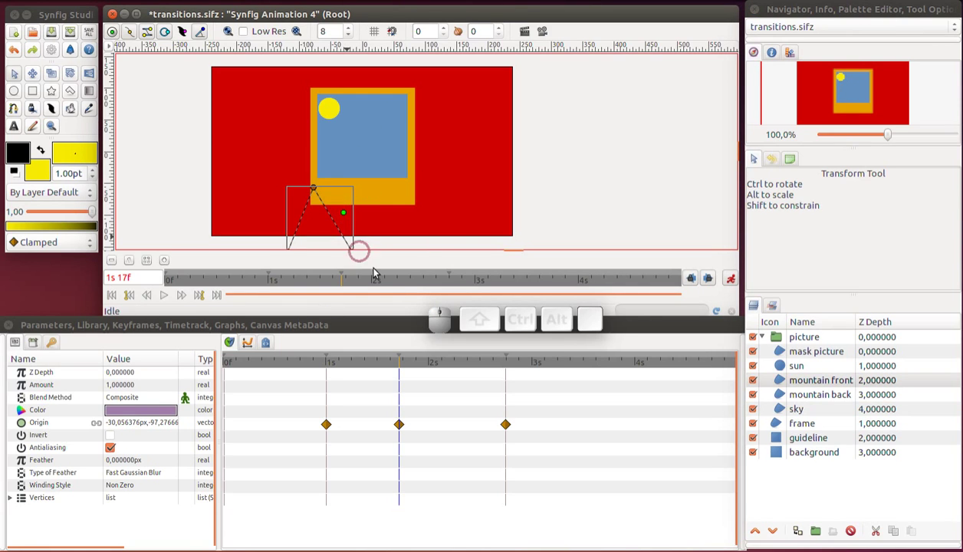
left_click_drag(407, 366, 479, 369)
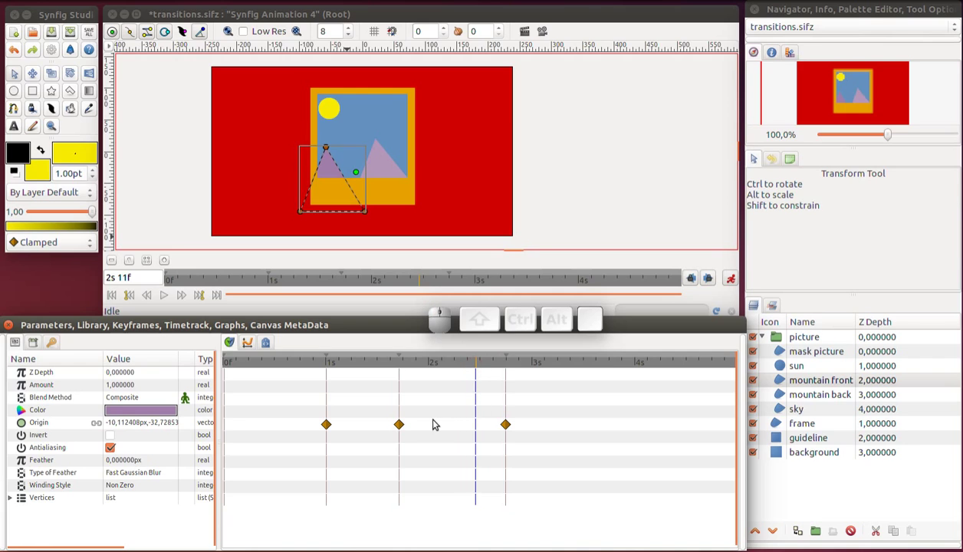
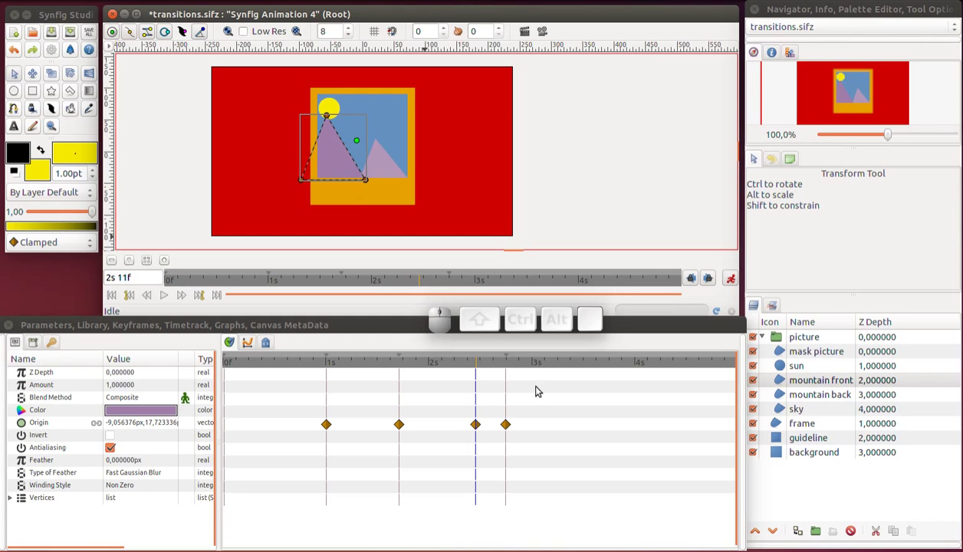
left_click(781, 397)
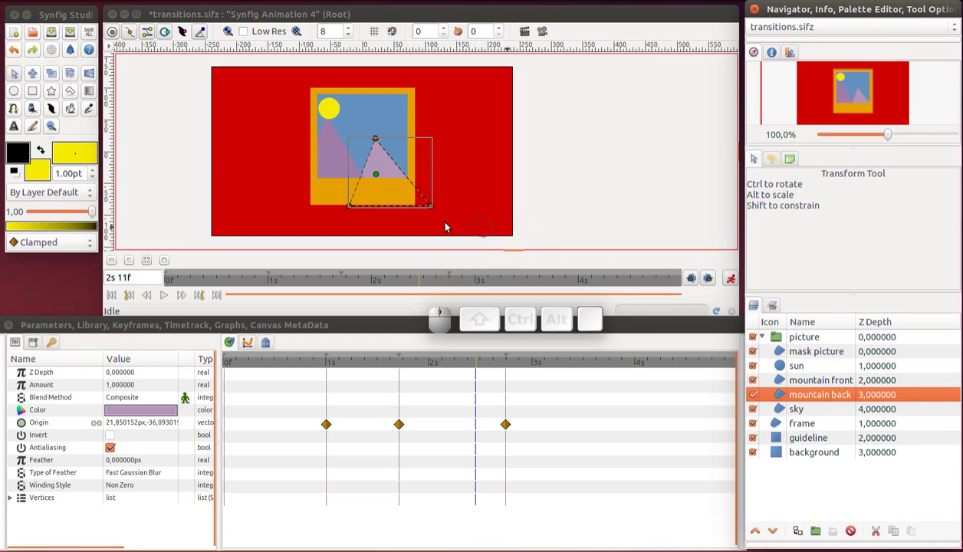
left_click_drag(381, 175, 379, 148)
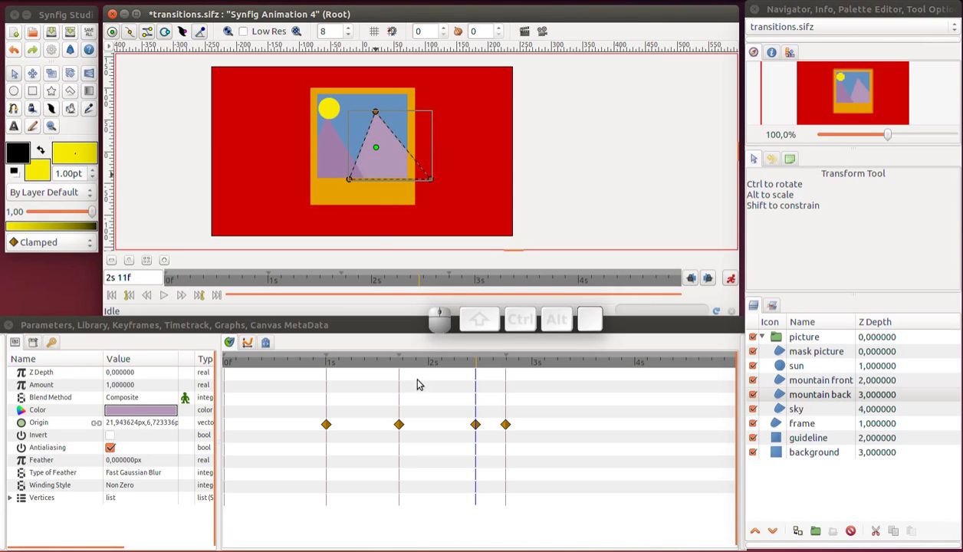
left_click_drag(406, 367, 511, 370)
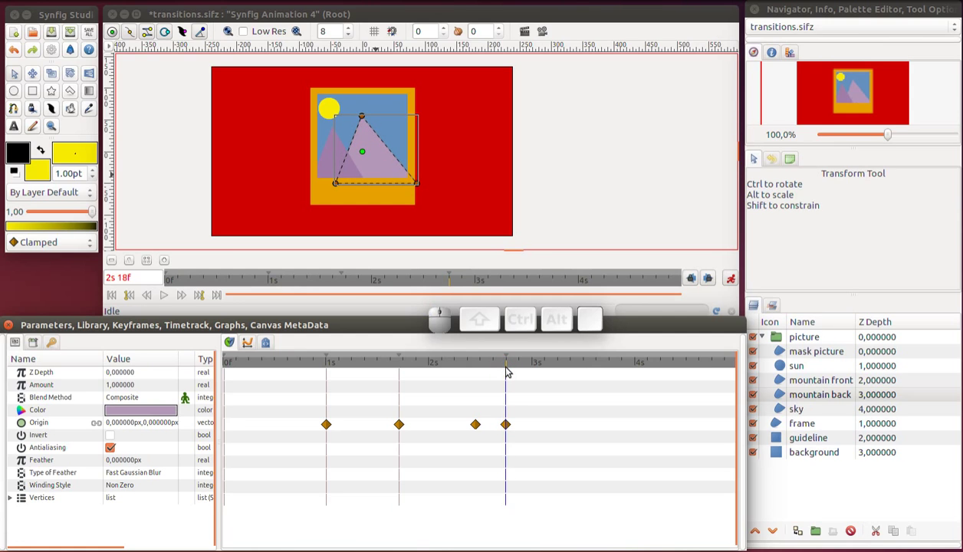
key("ctrl+s")
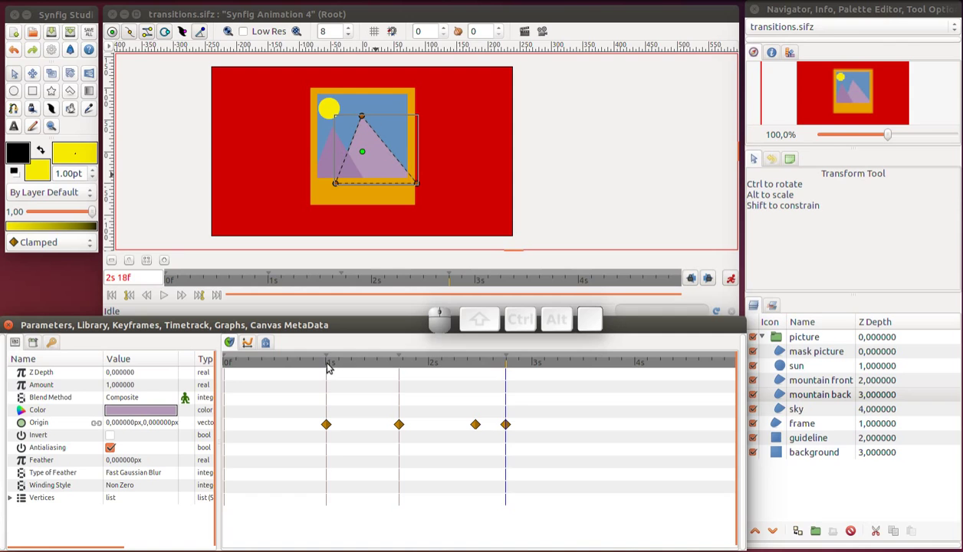
Delete the earliest origin waypoint of both mountain layers and save the animation file
left_click_drag(329, 369, 340, 362)
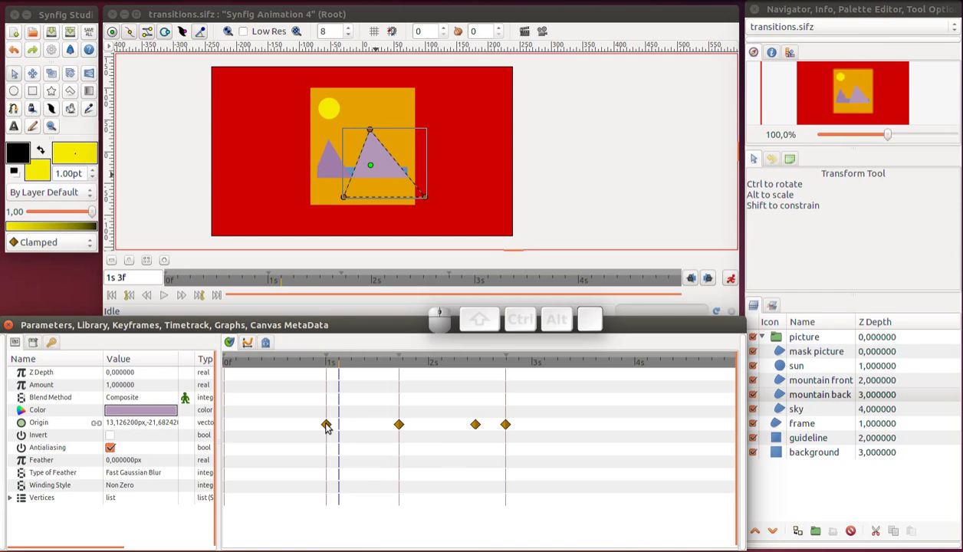
right_click(331, 428)
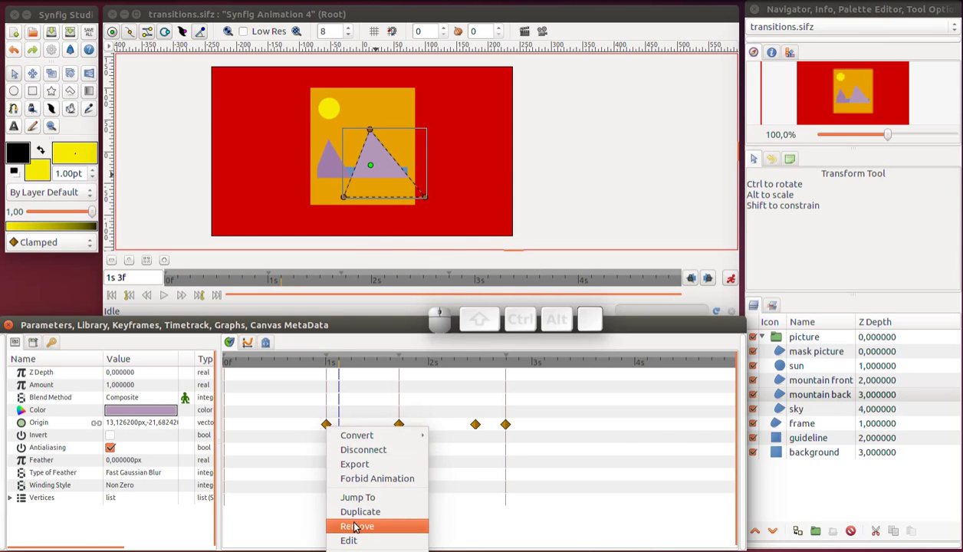
left_click(358, 531)
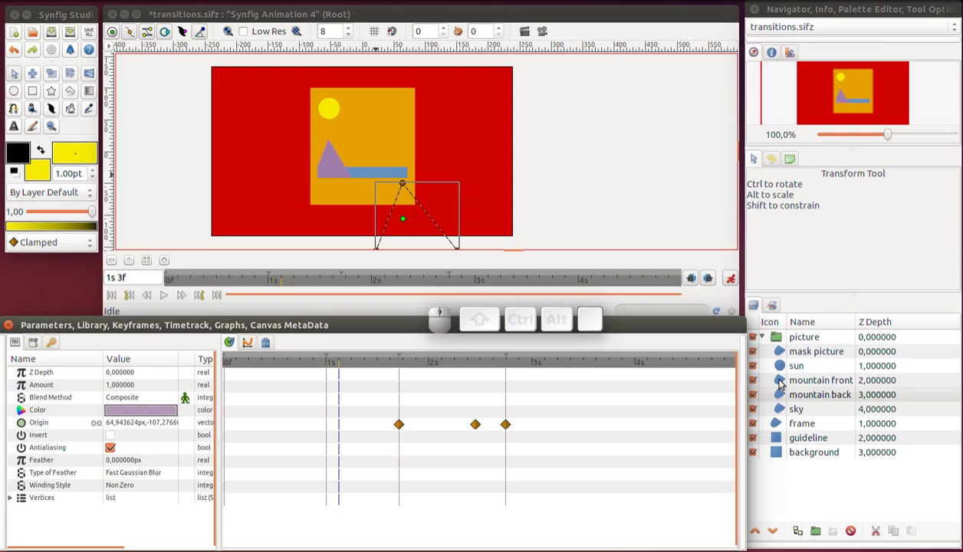
left_click(784, 382)
right_click(330, 432)
left_click(358, 525)
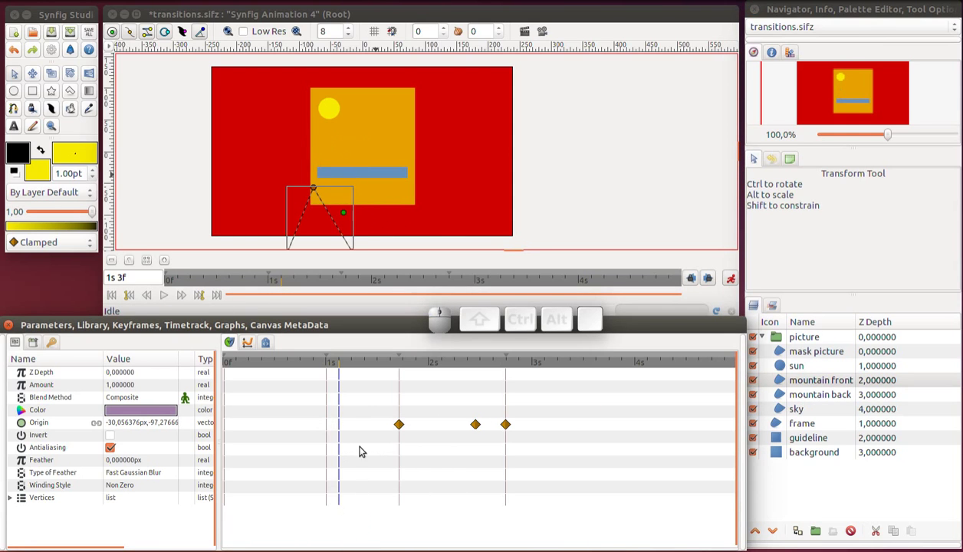
key("ctrl+s")
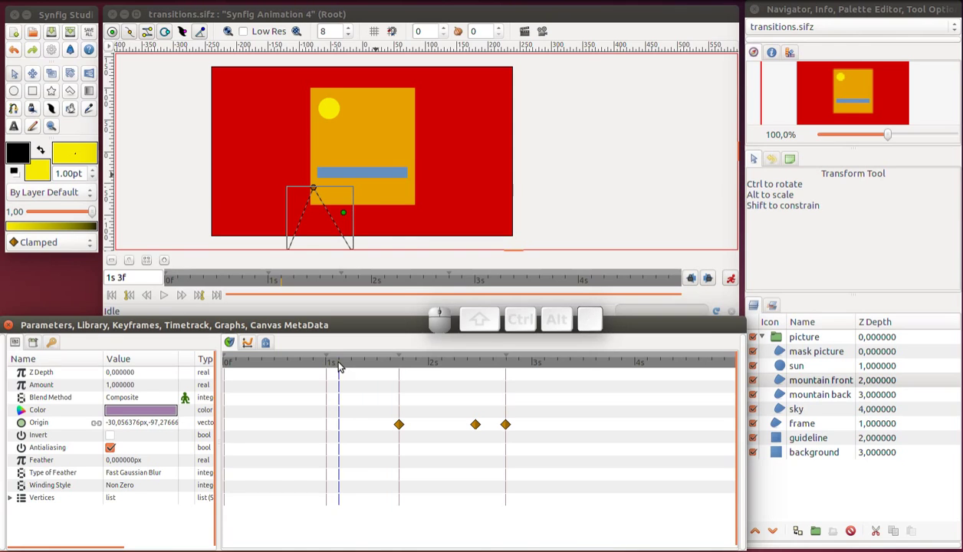
Set the front mountain's middle origin waypoint at about 2s 8f to Ease In/Out on both sides
left_click_drag(341, 367, 505, 372)
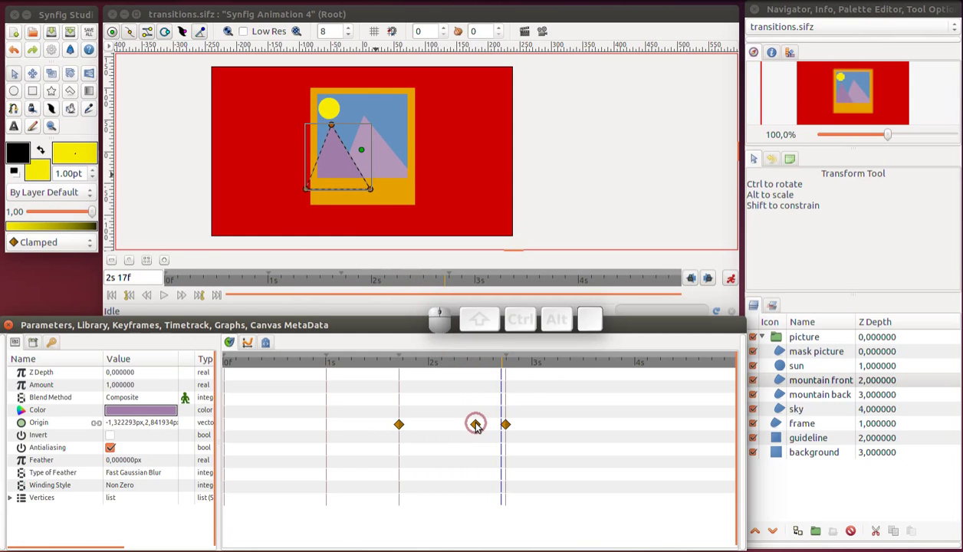
right_click(478, 430)
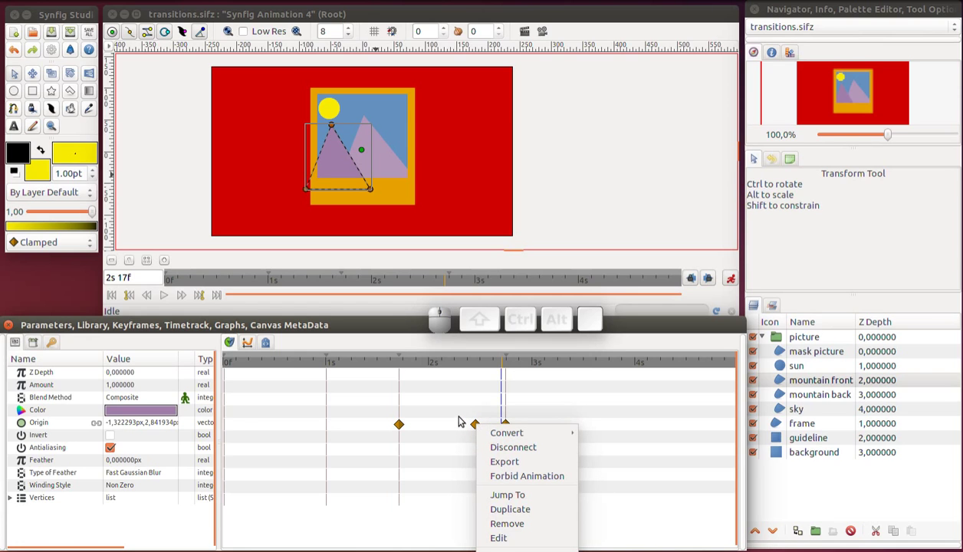
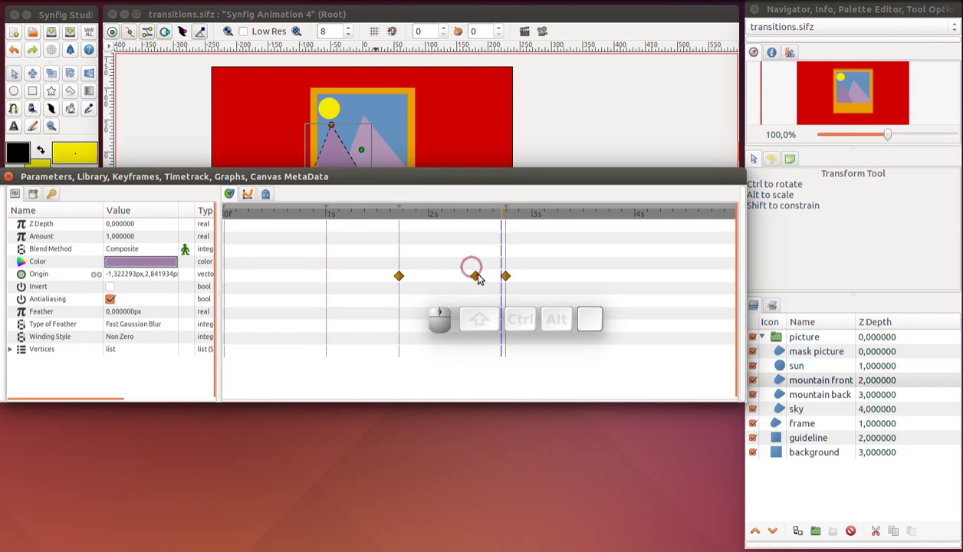
right_click(482, 279)
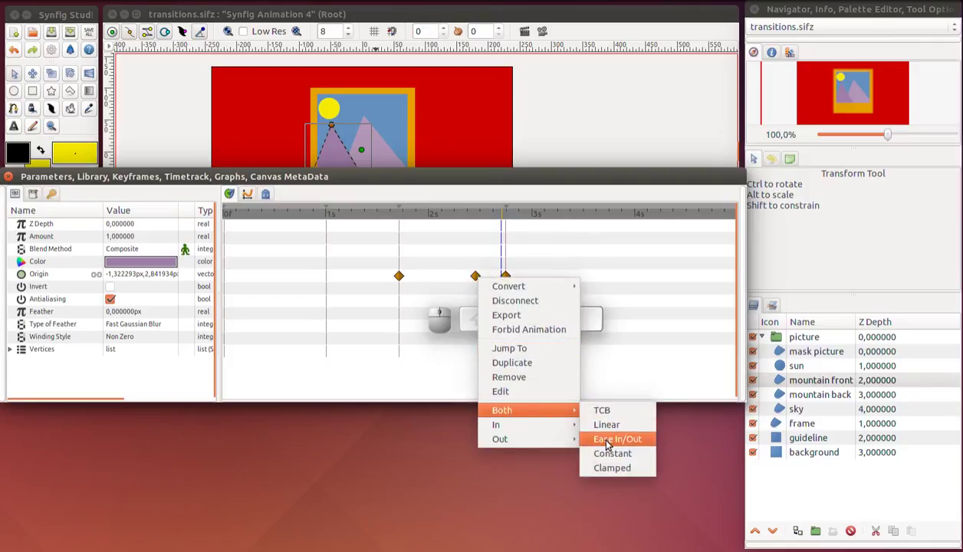
left_click(607, 416)
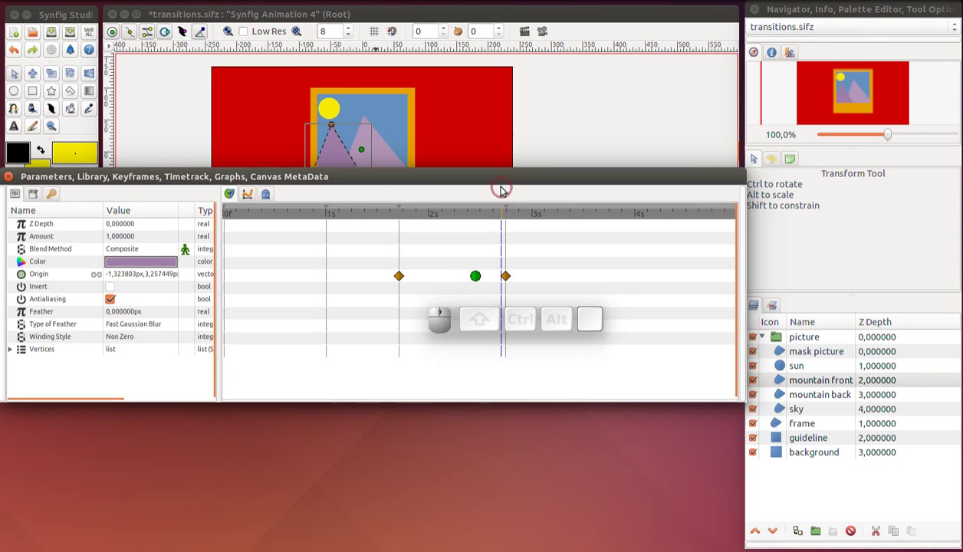
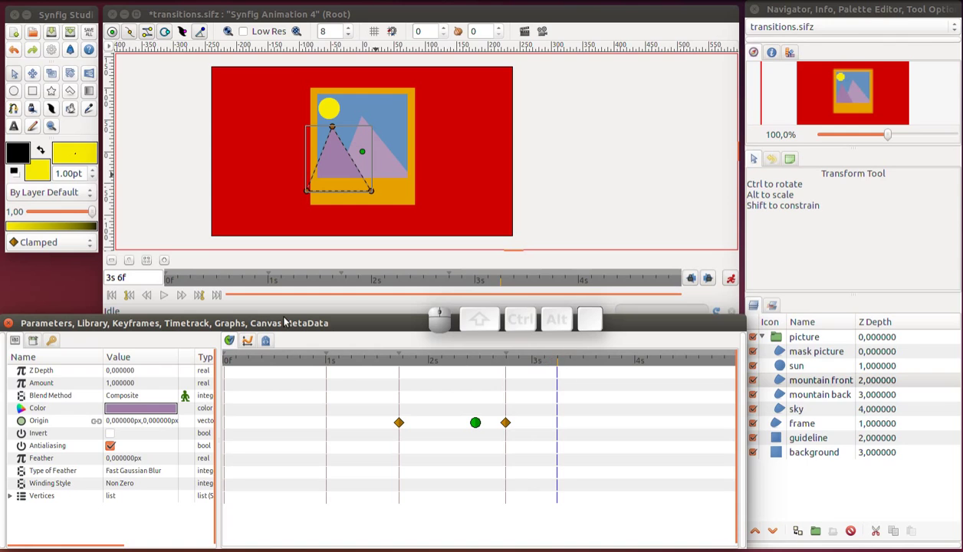
Add a keyframe at 3s 6f, save the file and switch animation mode off
left_click(54, 339)
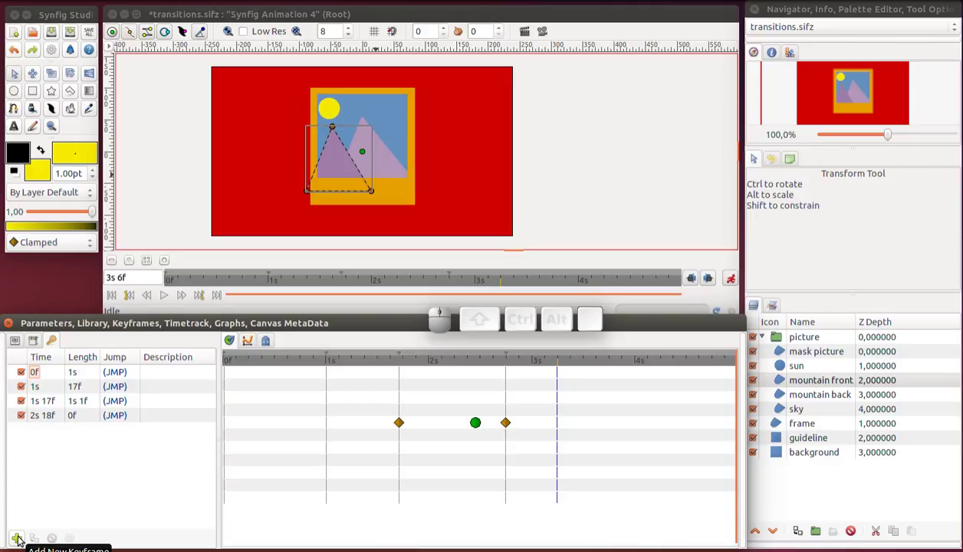
left_click(20, 542)
left_click(14, 341)
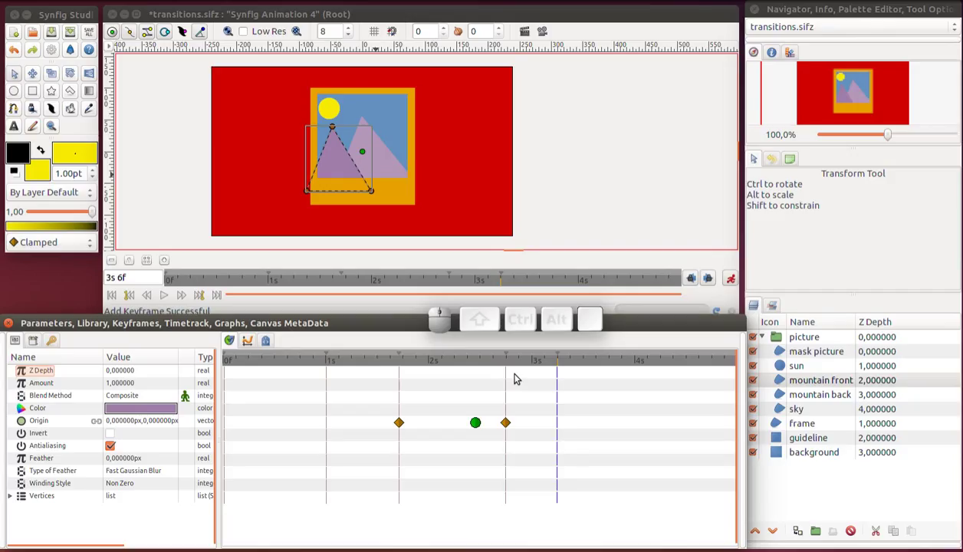
key("ctrl+s")
left_click(732, 289)
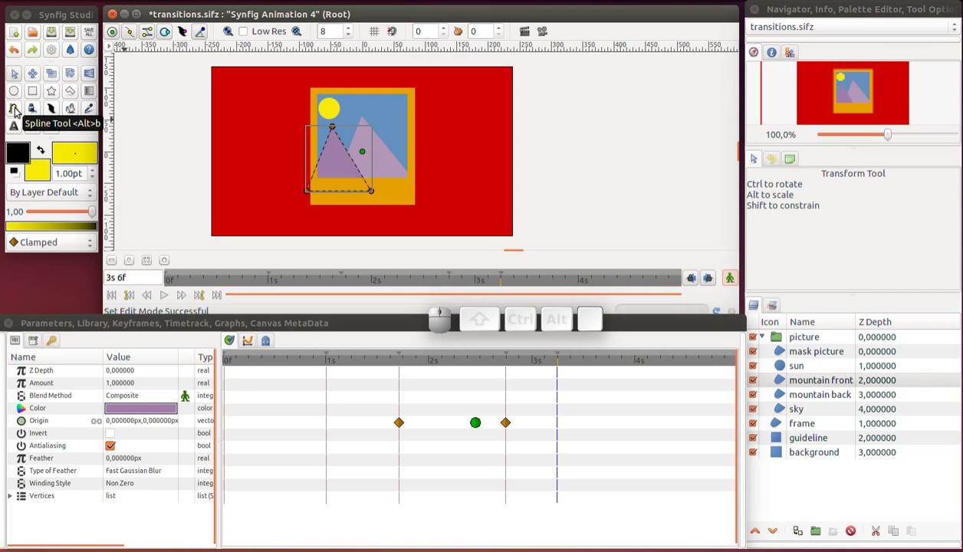
Draw a curved outline-only spline across the top of the picture past the sun
left_click(21, 110)
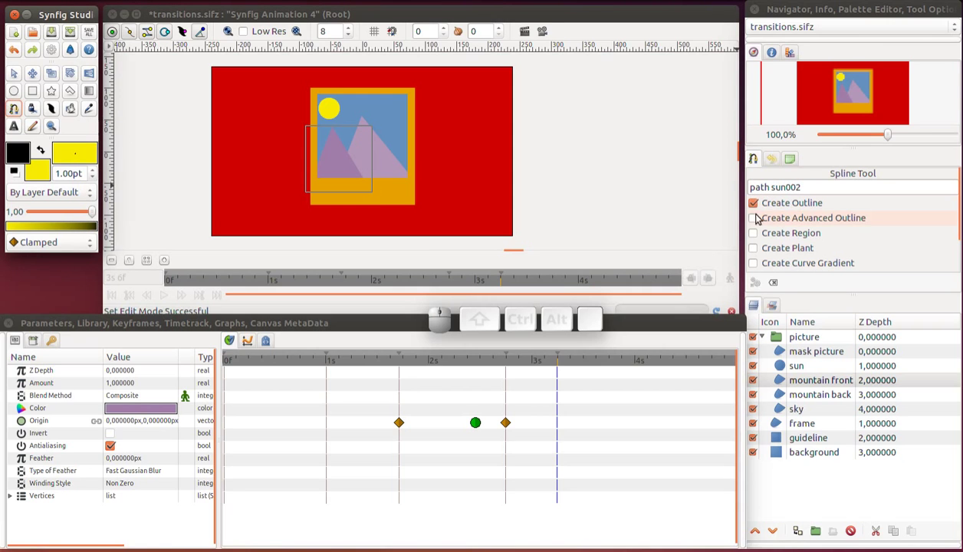
left_click(757, 236)
left_click(754, 240)
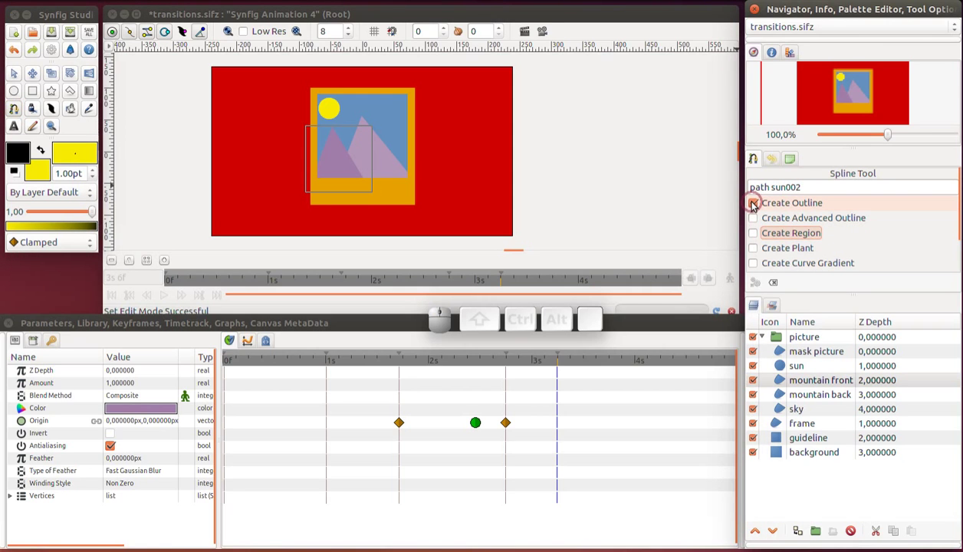
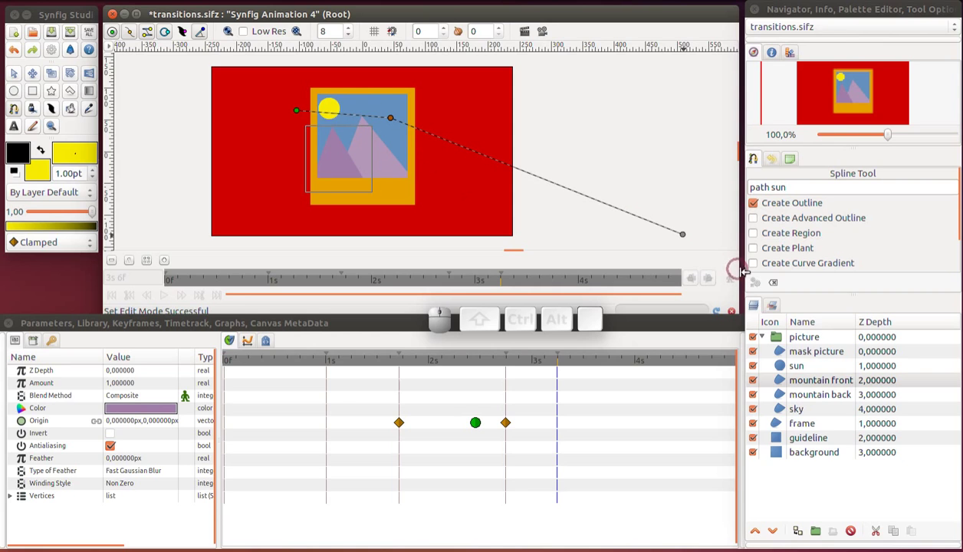
left_click(755, 286)
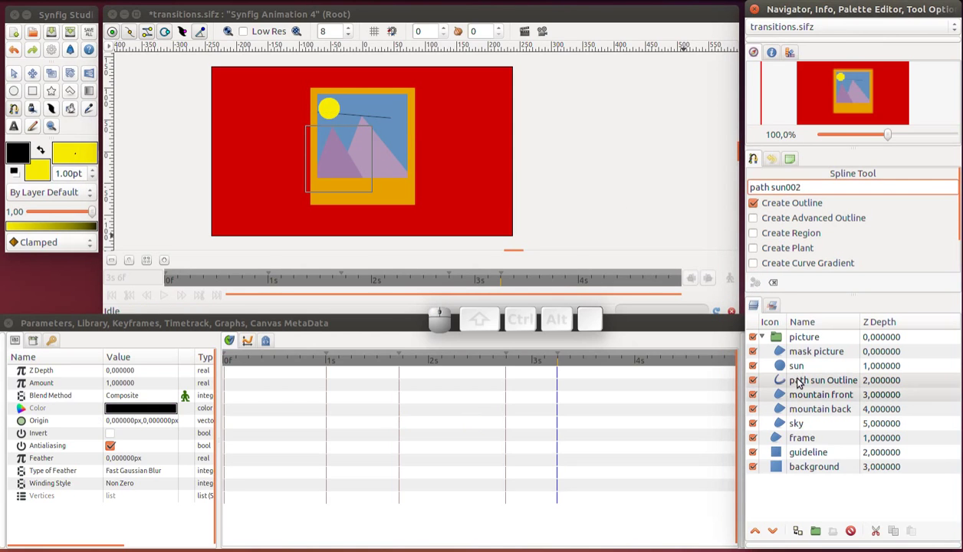
Rename the new outline layer to 'path sun' and return to the Transform tool
left_click(801, 383)
key("End")
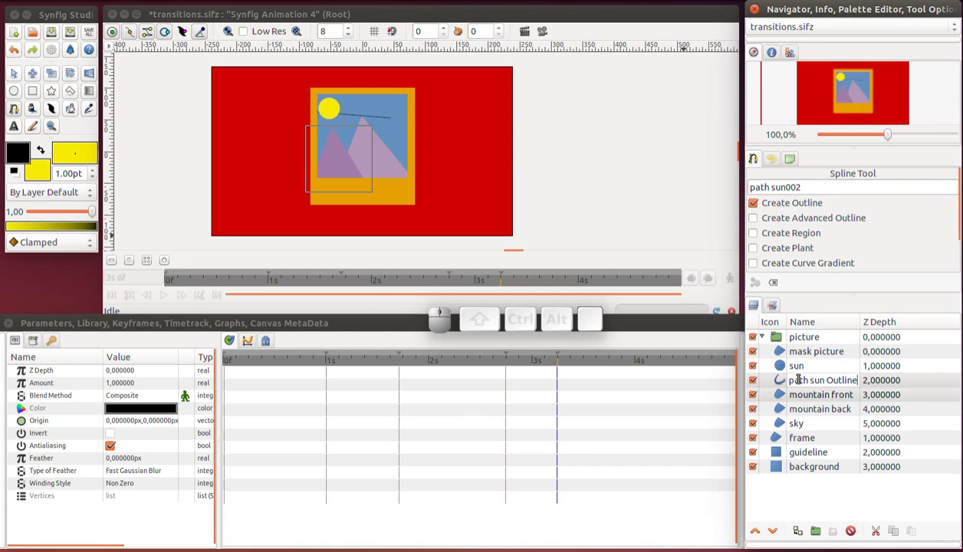
key("ctrl+BackSpace")
key("ctrl+BackSpace")
key("Return")
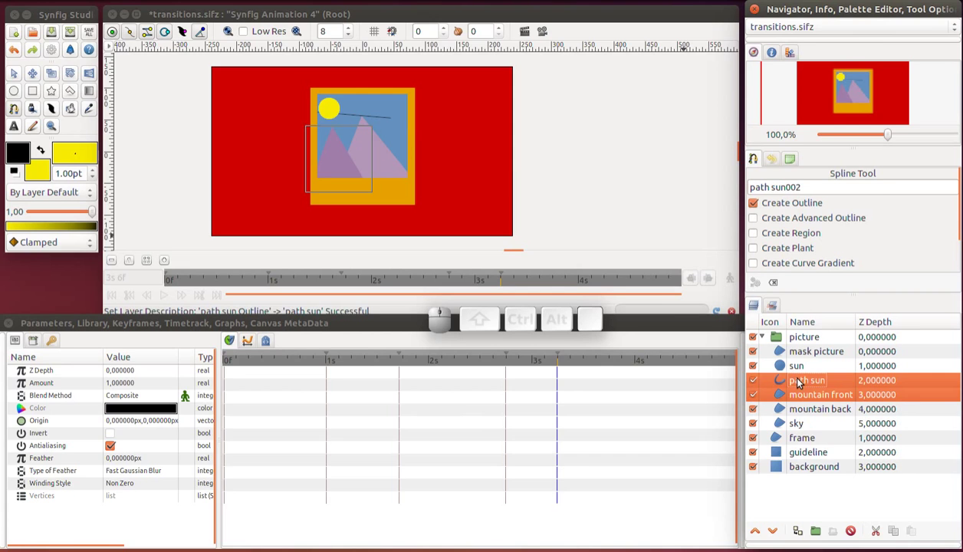
left_click(790, 388)
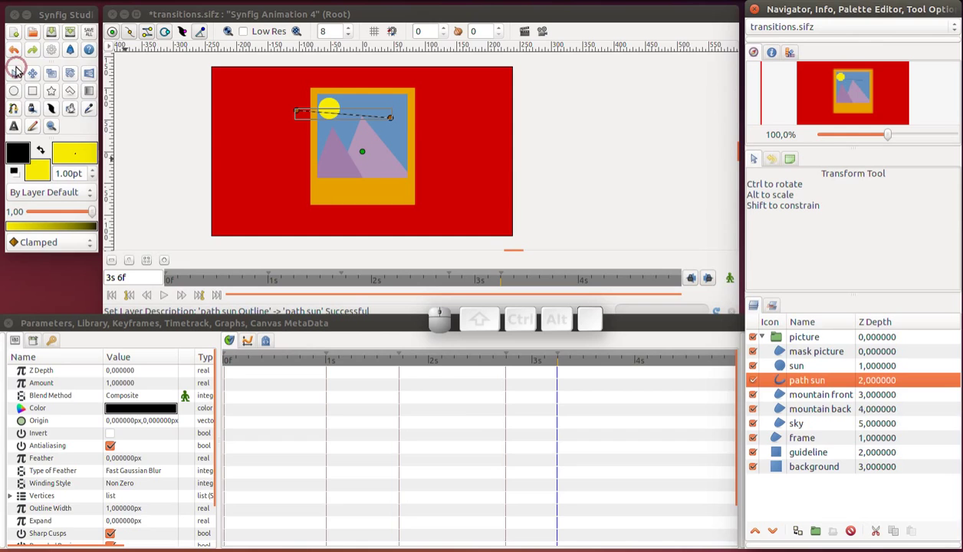
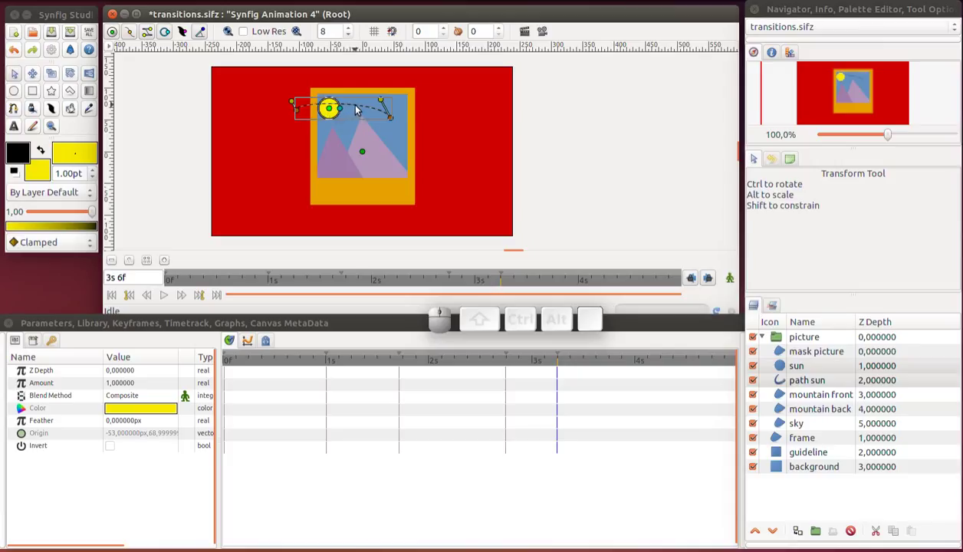
Link the sun's origin handle to the path sun spline
right_click(359, 110)
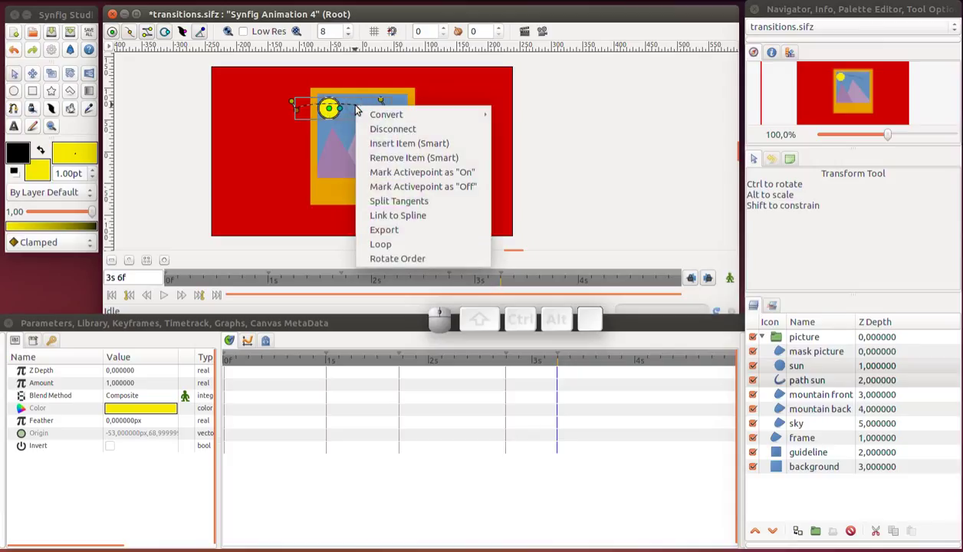
left_click(394, 217)
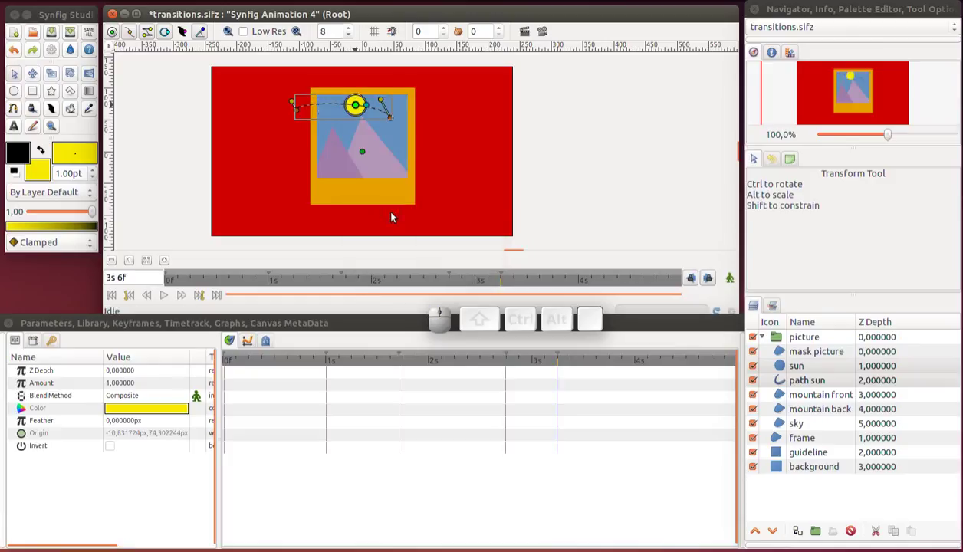
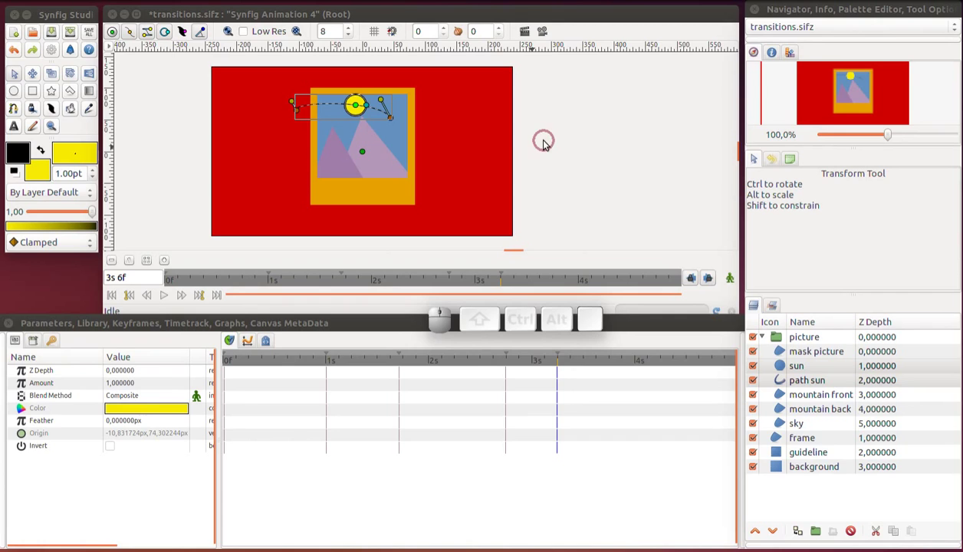
left_click(782, 385)
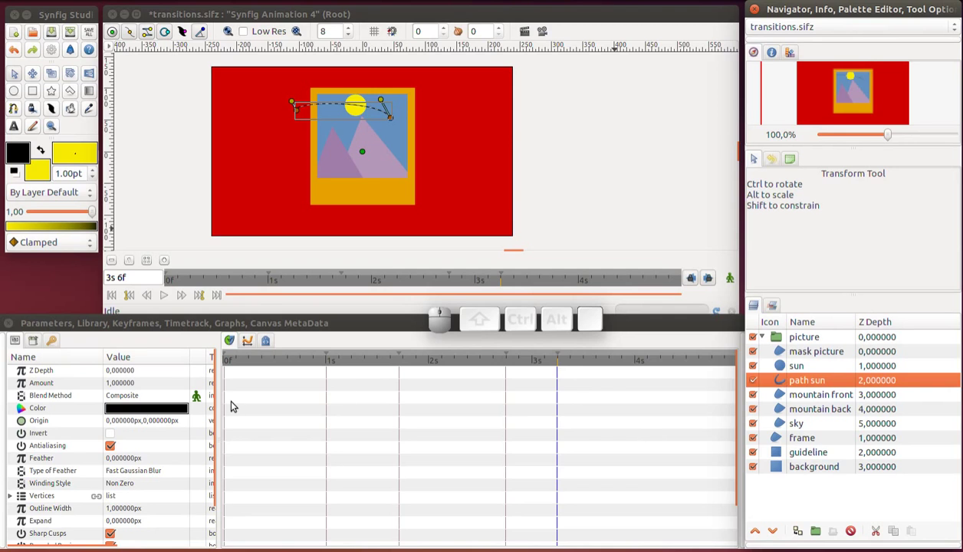
left_click_drag(220, 425, 322, 336)
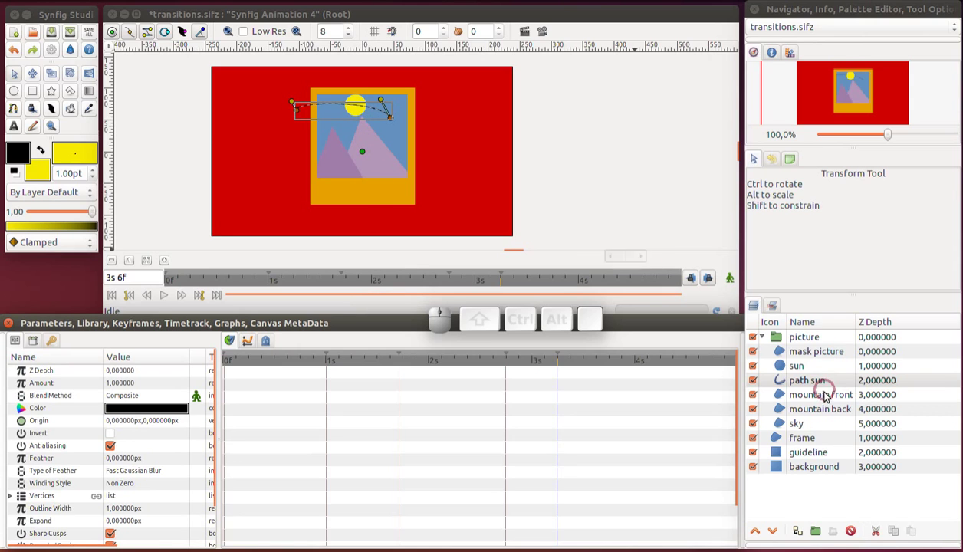
Select the sun and slide it to the right-hand end of the path curve
left_click(784, 386)
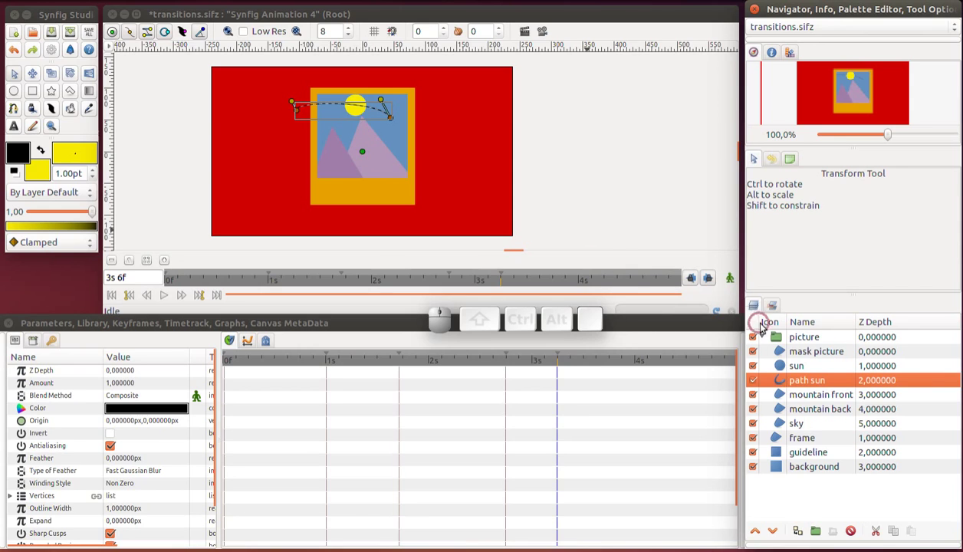
left_click(781, 370)
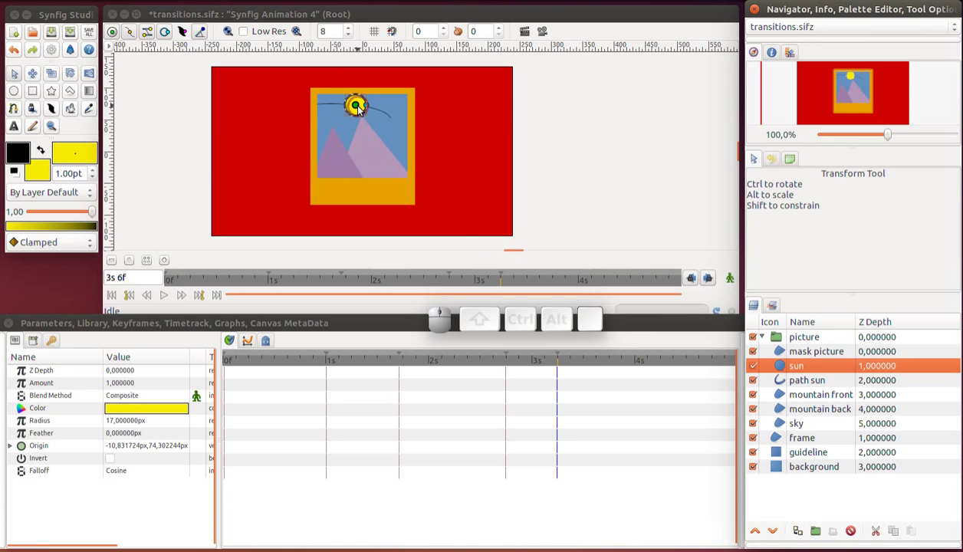
left_click_drag(360, 109, 390, 153)
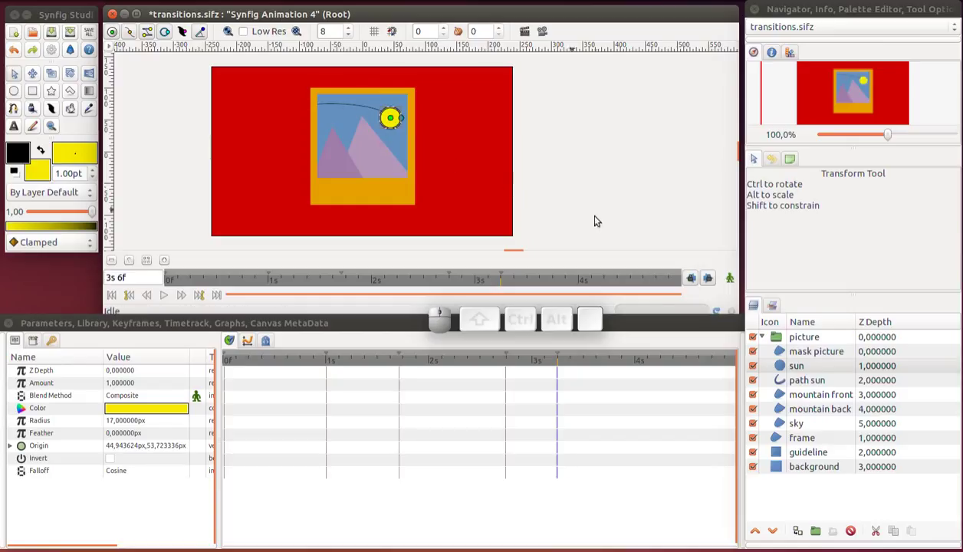
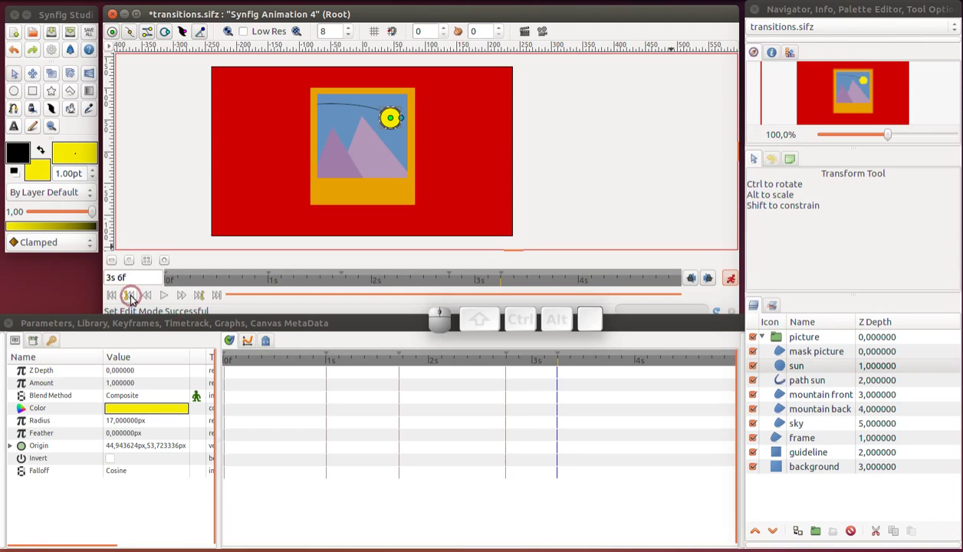
At the 2s 18f keyframe, move the sun to the left end of its path
left_click(136, 298)
left_click_drag(393, 121, 306, 131)
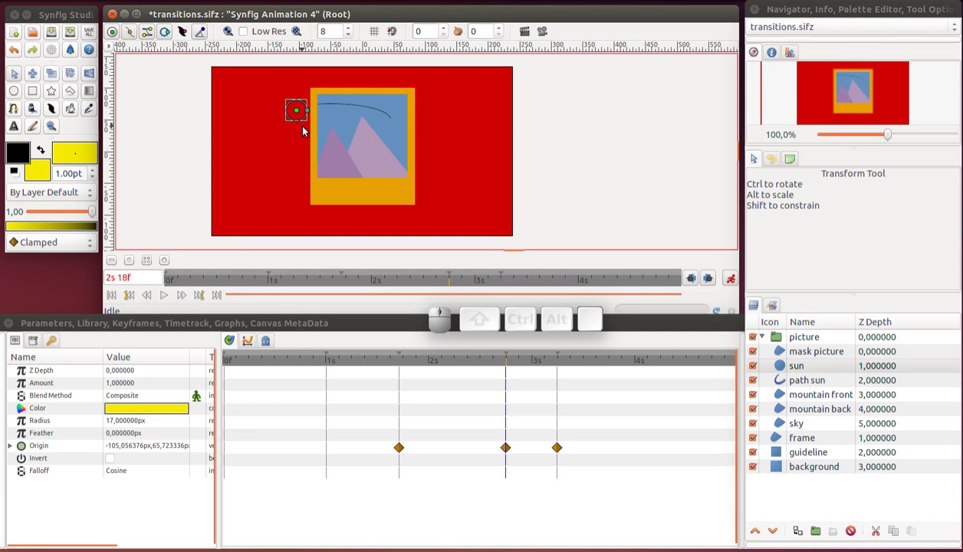
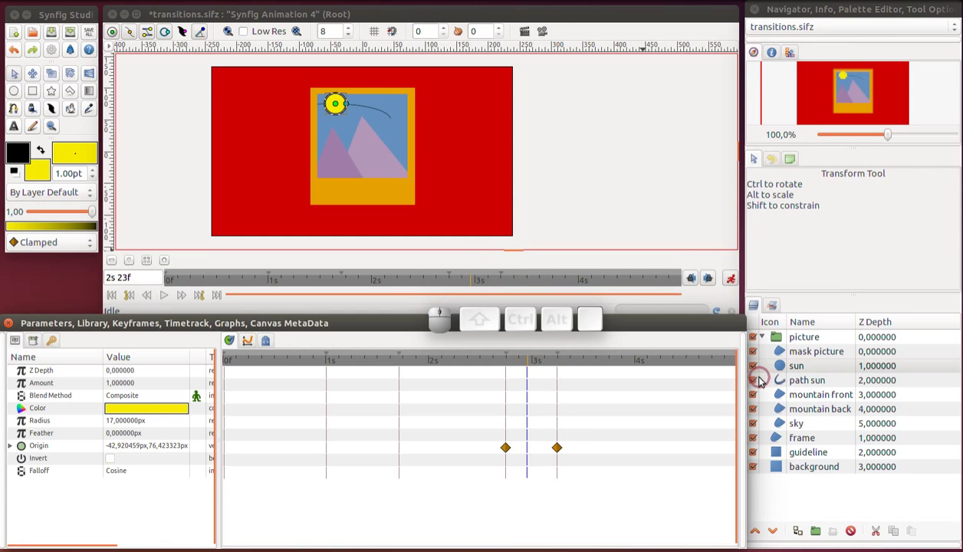
Hide the path sun layer and scrub back to watch the sun travel along the curve
left_click(756, 386)
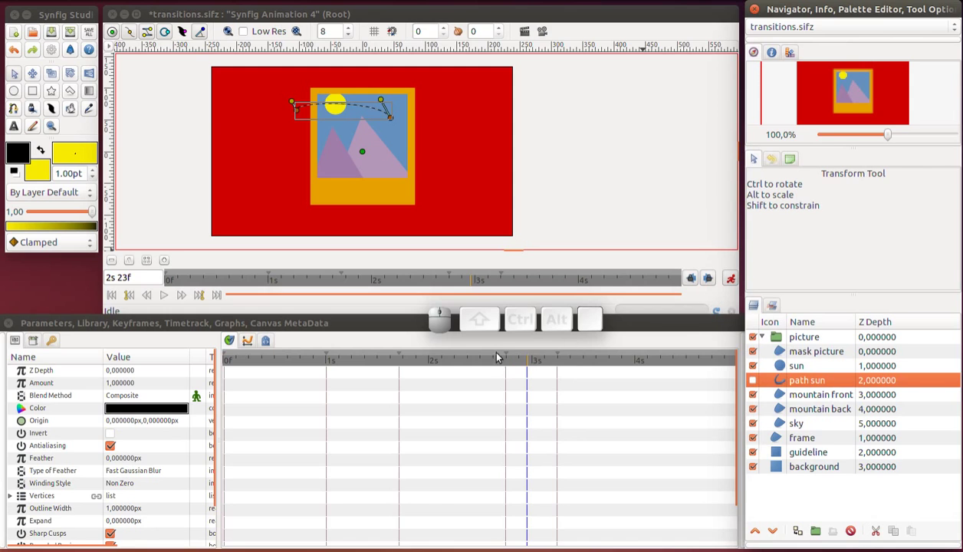
left_click_drag(485, 367, 668, 364)
left_click(788, 402)
Shift the back mountain's three waypoints slightly later and scrub to check the motion
left_click(783, 413)
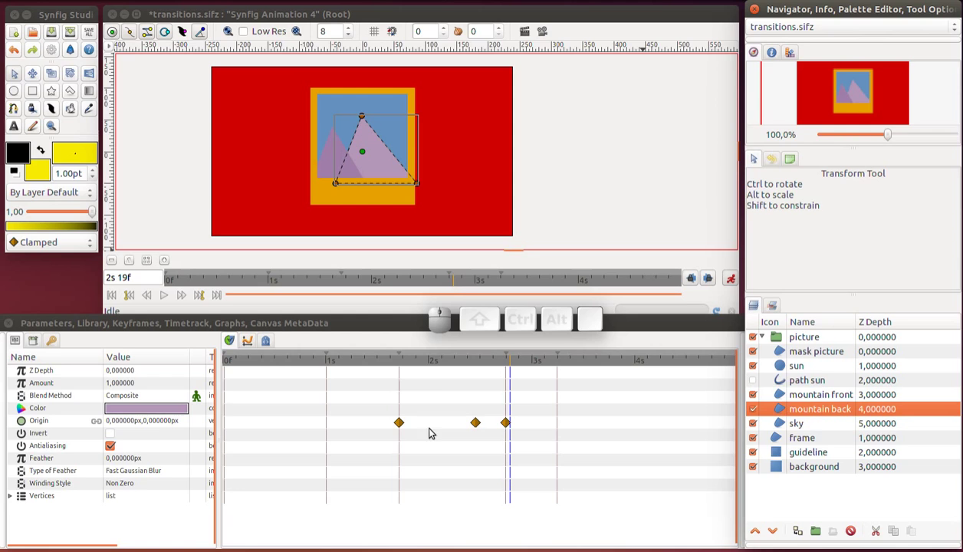
left_click_drag(403, 425, 476, 424)
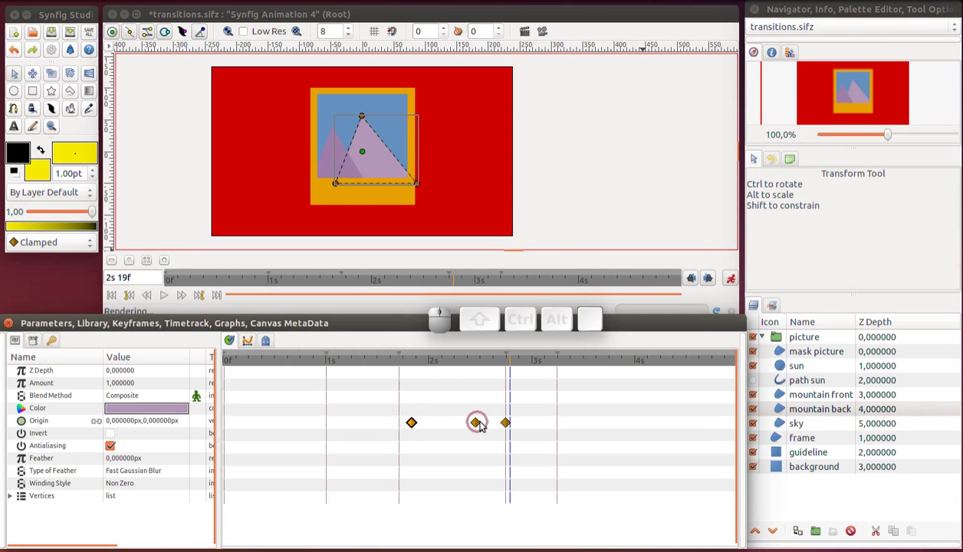
left_click(477, 426)
left_click_drag(506, 428, 499, 412)
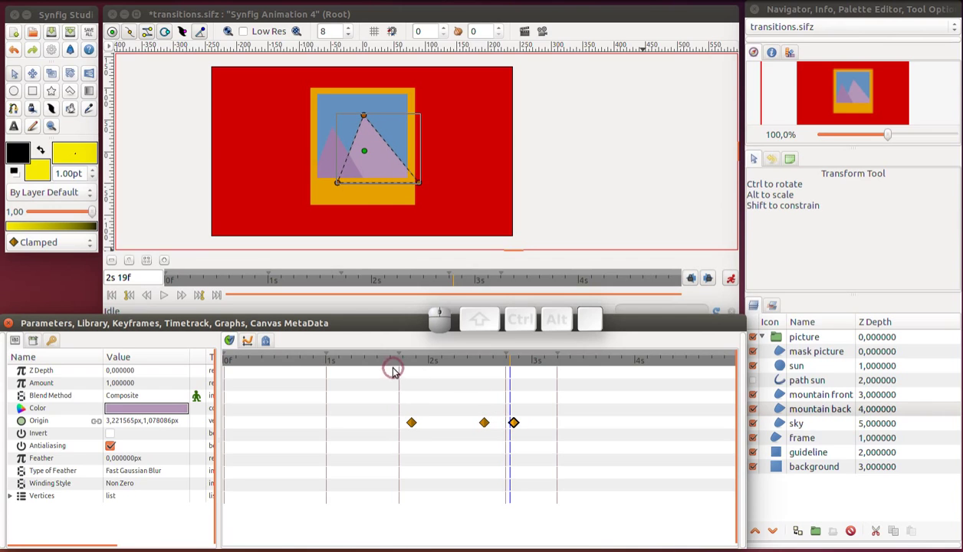
left_click(520, 422)
left_click_drag(409, 364, 485, 367)
left_click_drag(474, 366, 520, 371)
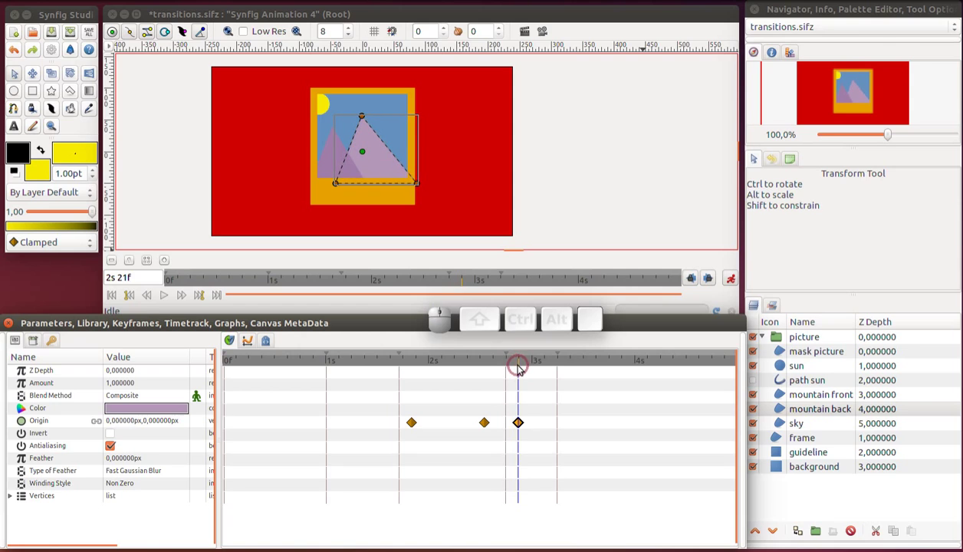
left_click_drag(523, 367, 560, 368)
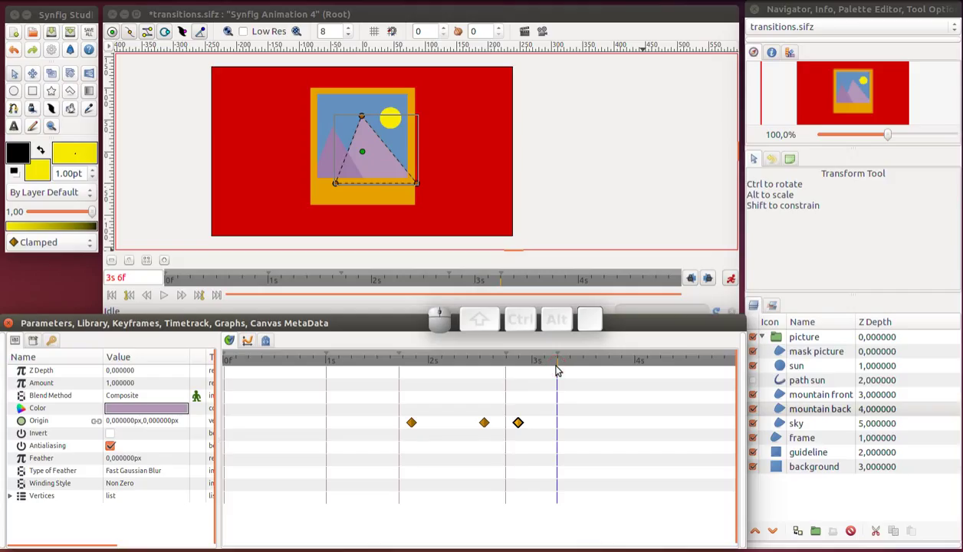
Save the file, then group the picture layers together with the frame
key("ctrl+s")
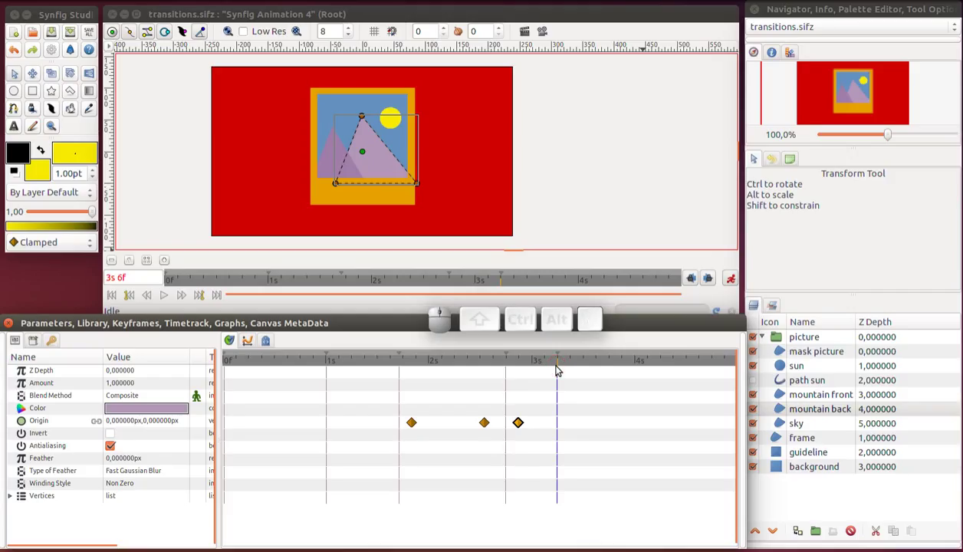
left_click(564, 361)
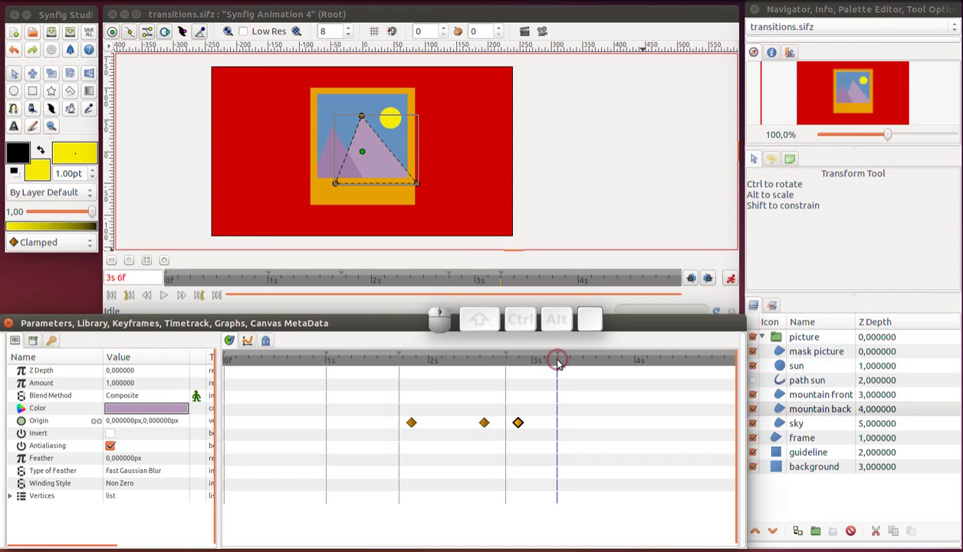
key("r")
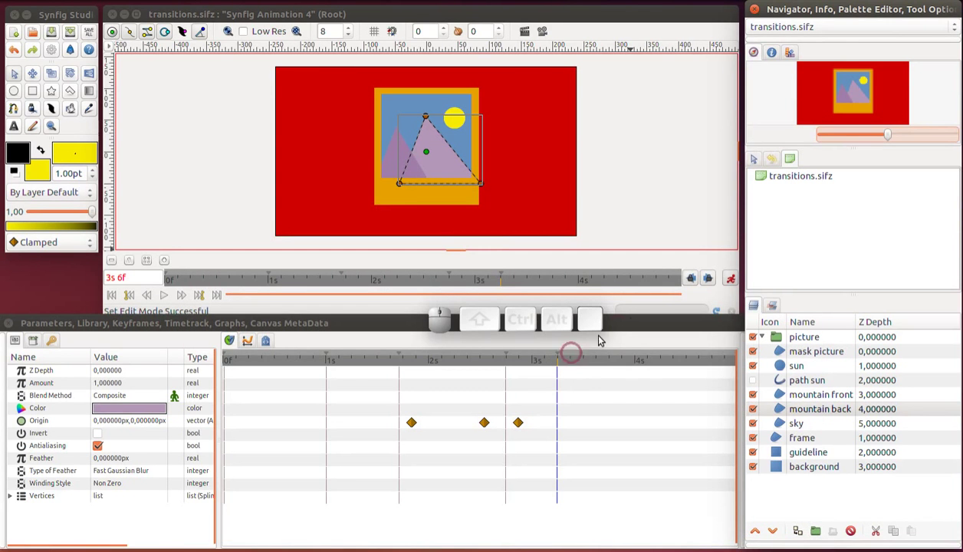
left_click(732, 282)
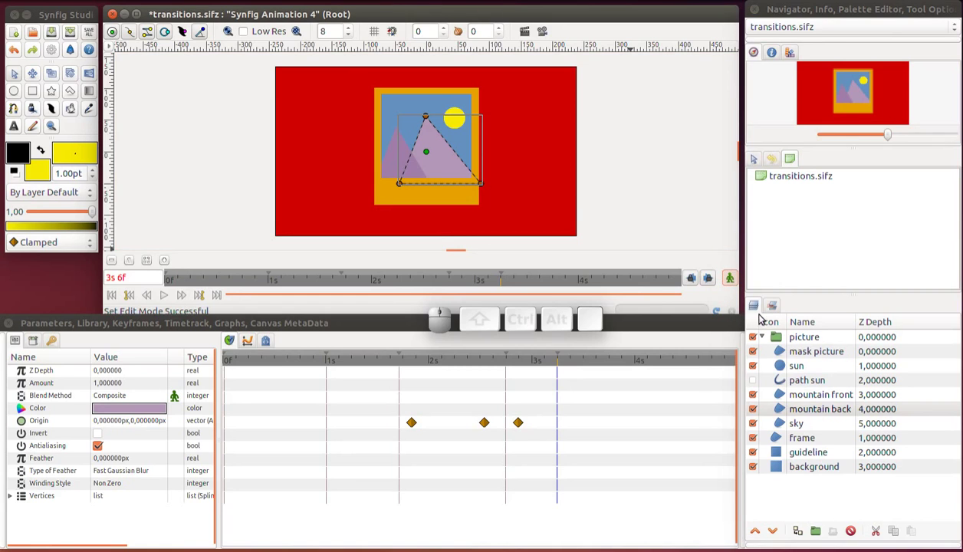
left_click(763, 340)
left_click(804, 342)
left_click(804, 360)
Rename the new picture-and-frame group to 'photo'
left_click(819, 538)
left_click(811, 340)
left_click(811, 340)
left_click(806, 344)
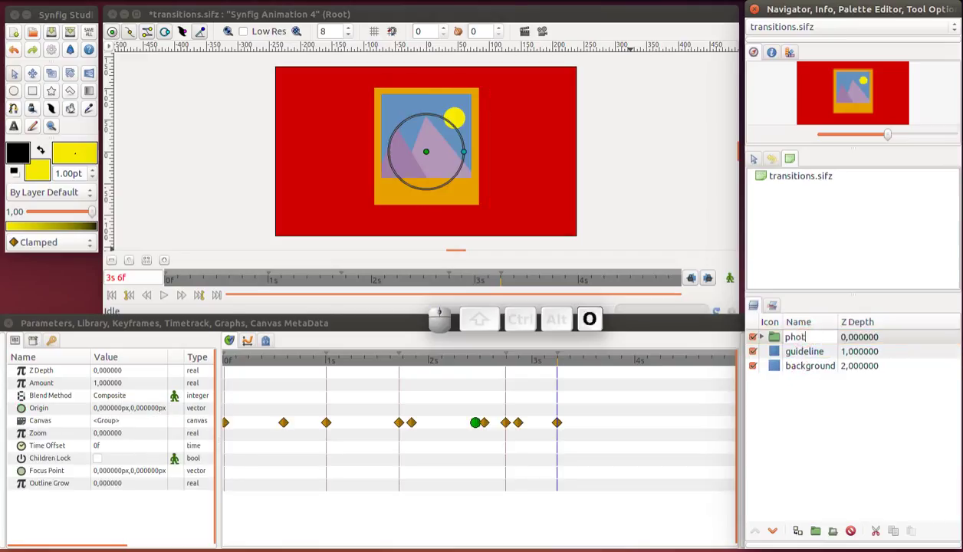
key("Return")
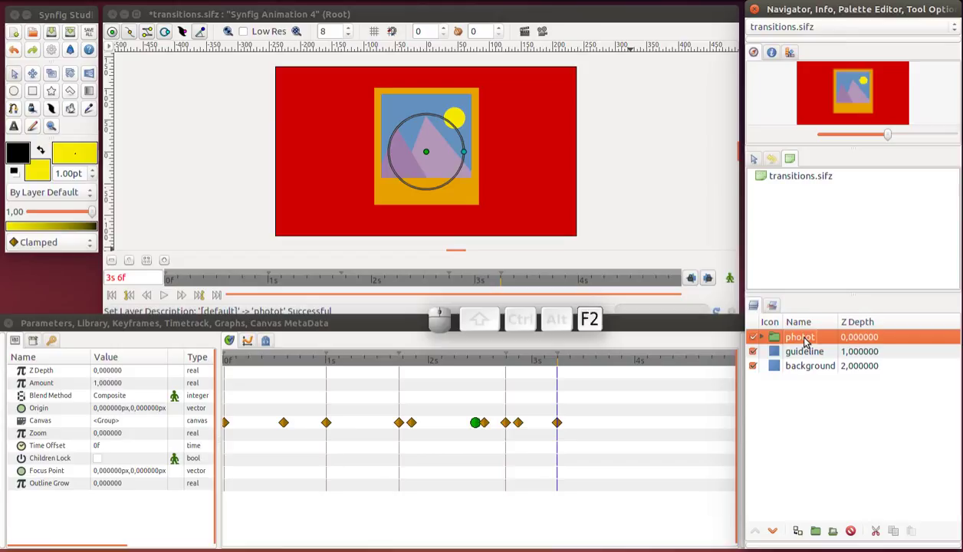
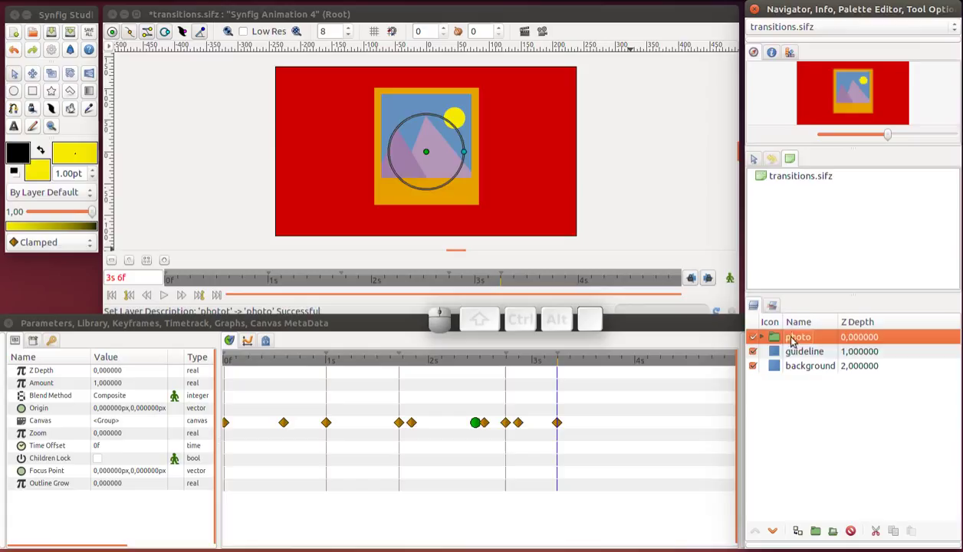
Draw a tall green rectangle region over the photo and name it 'shell'
left_click(780, 355)
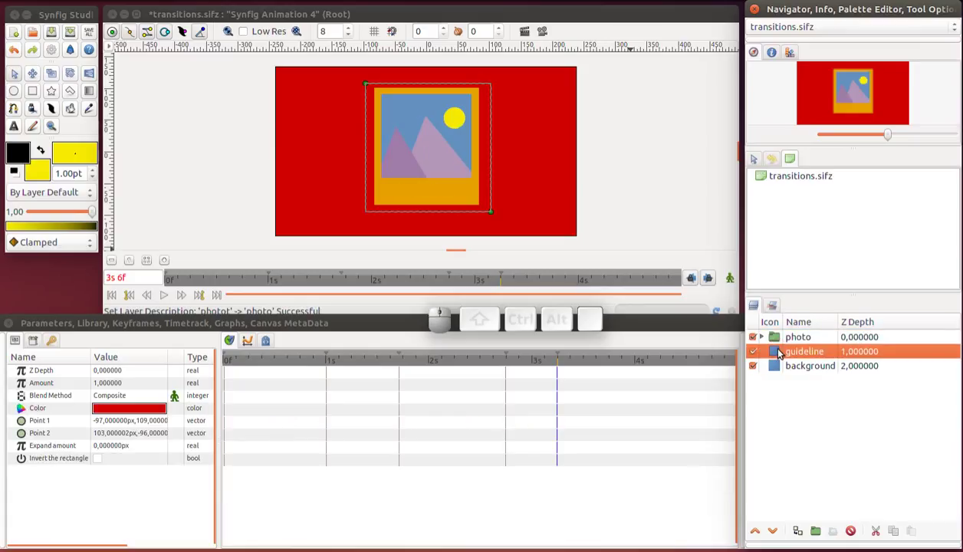
left_click(795, 49)
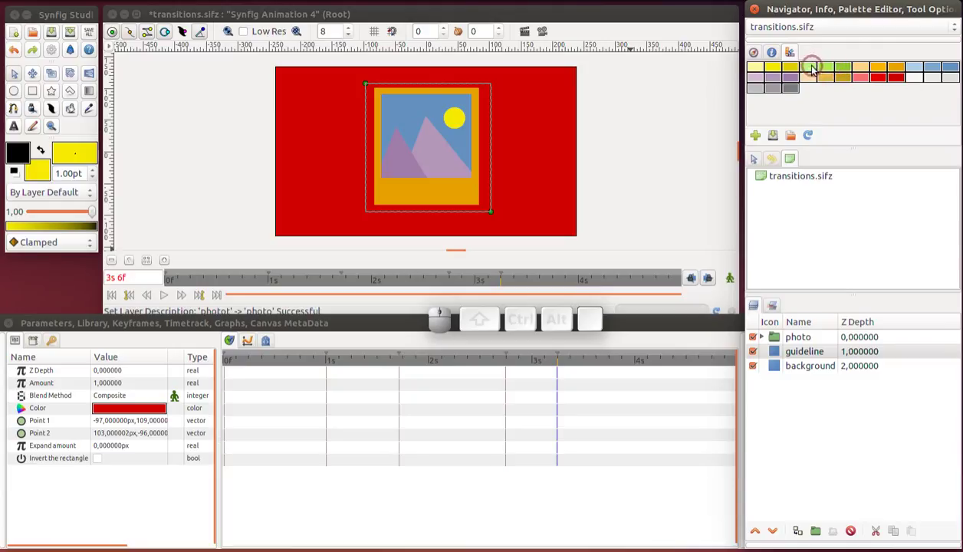
left_click(842, 70)
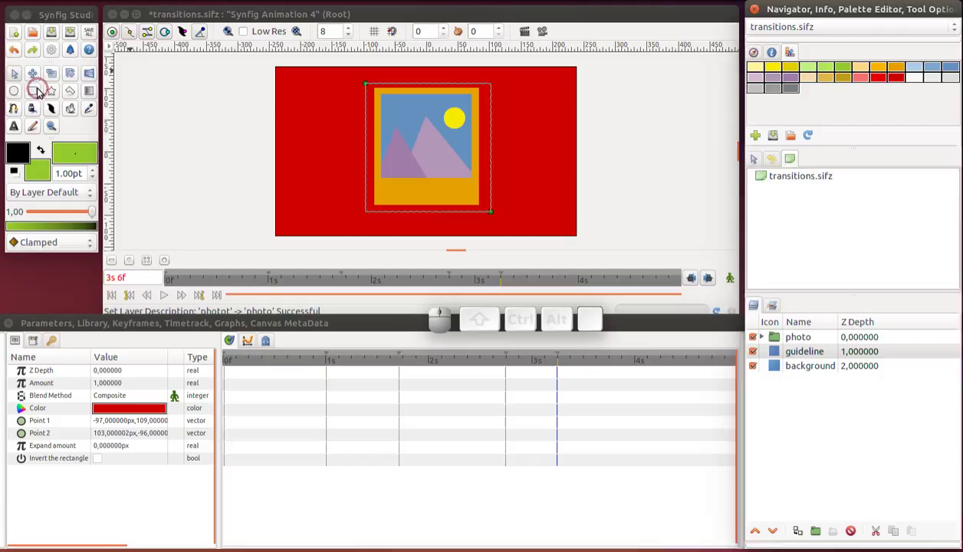
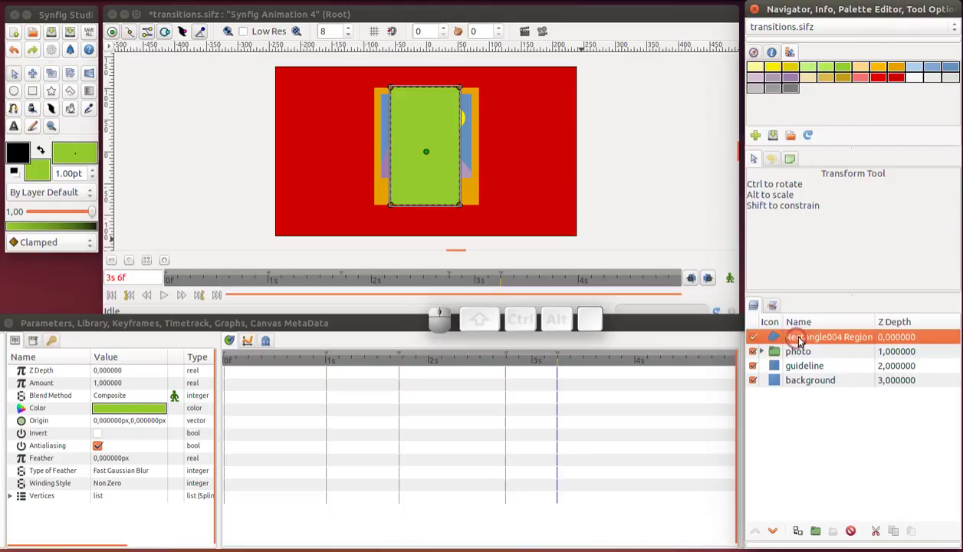
left_click(806, 340)
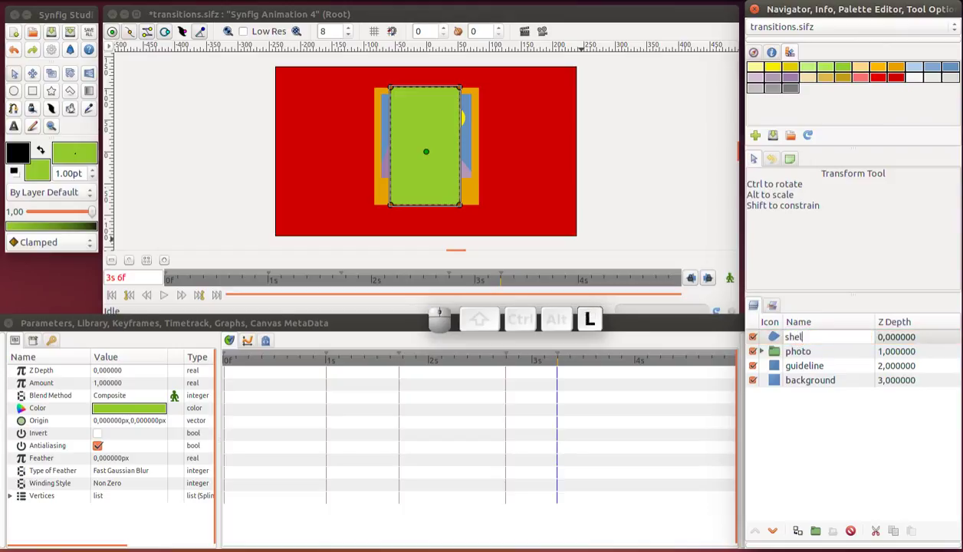
key("Return")
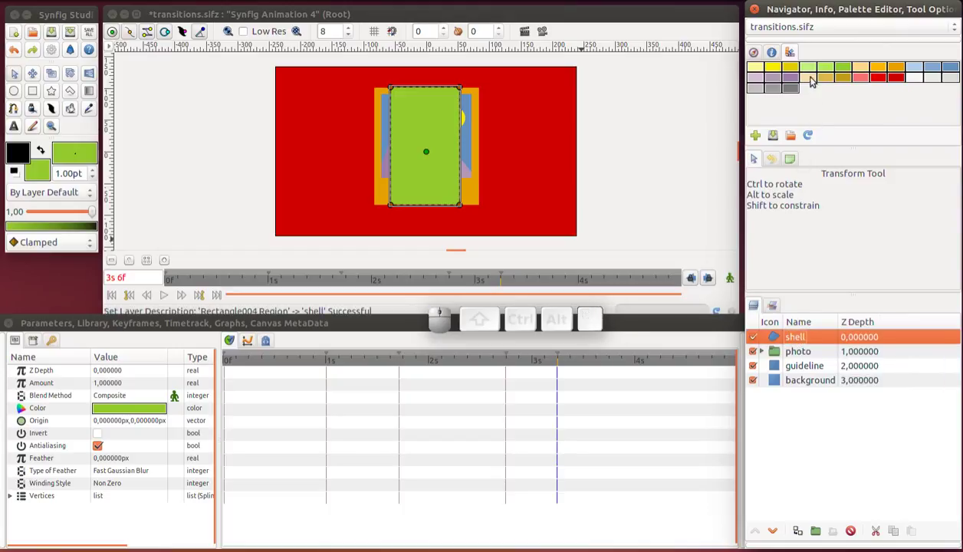
Draw a lighter green inner rectangle and name it 'screen'
left_click(811, 73)
left_click(30, 102)
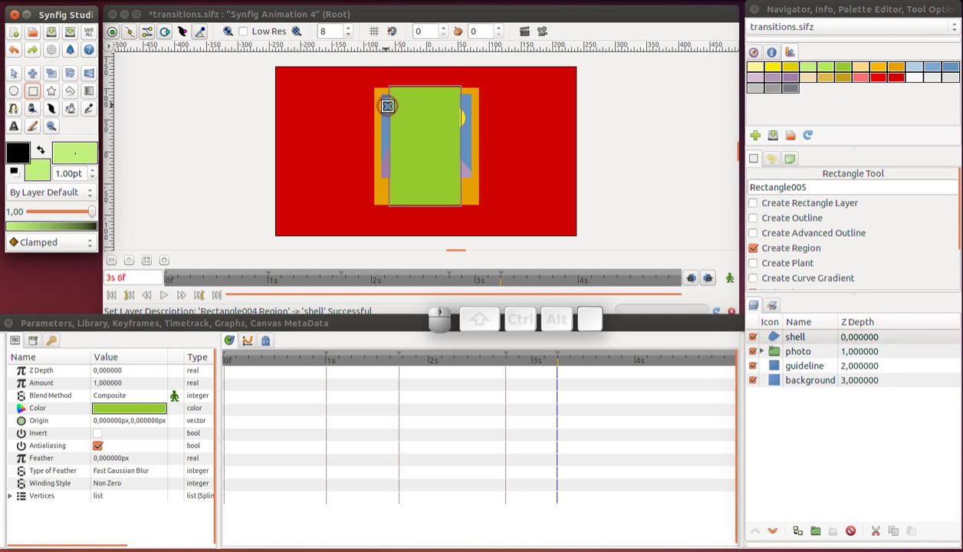
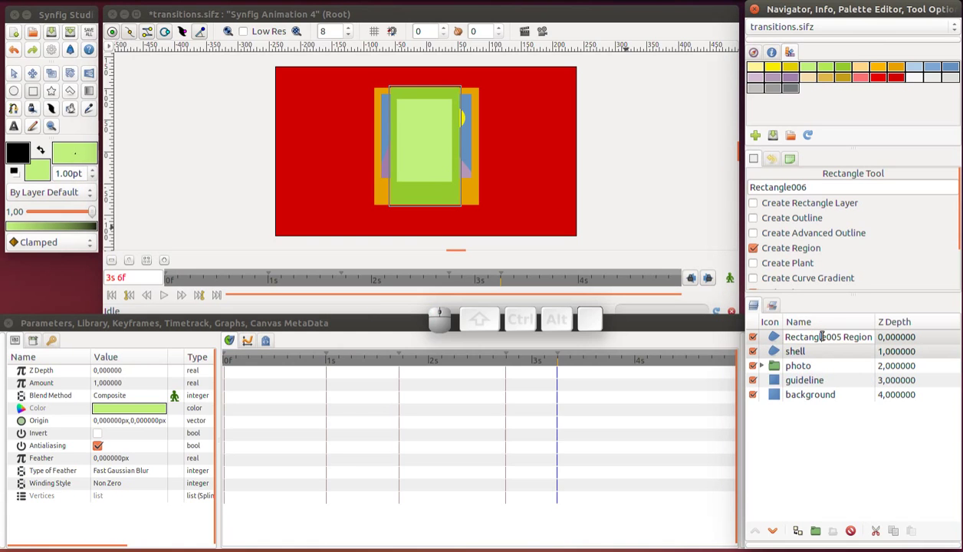
key("ctrl+a")
key("ctrl+s")
key("ctrl+c")
key("ctrl+r")
key("ctrl+n")
key("Return")
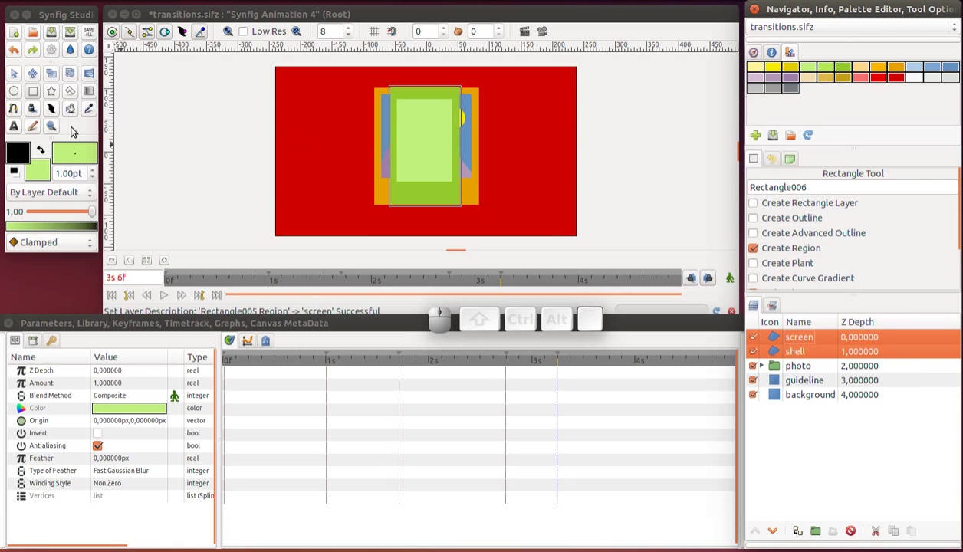
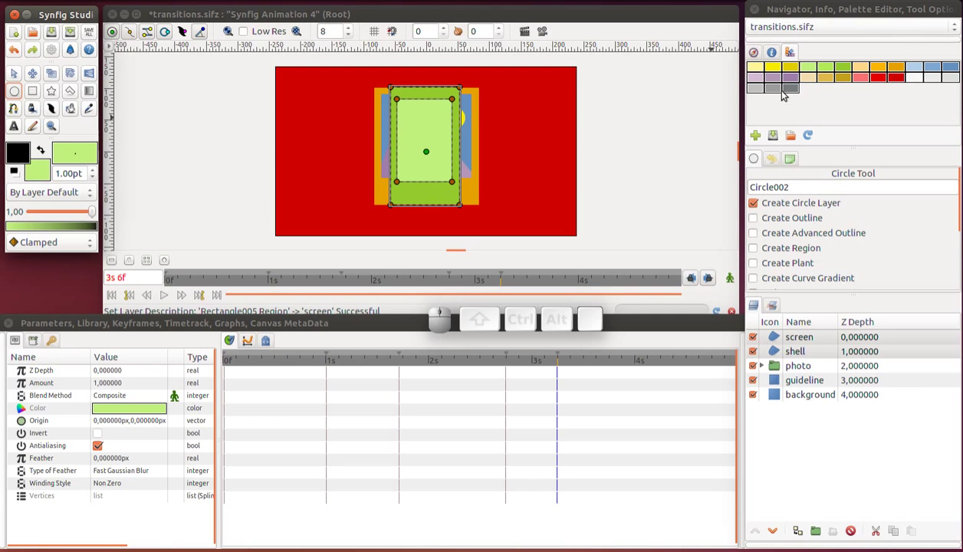
Add a grey circle button near the shell's bottom, undoing the accidental grey recolour of the shell
left_click(764, 90)
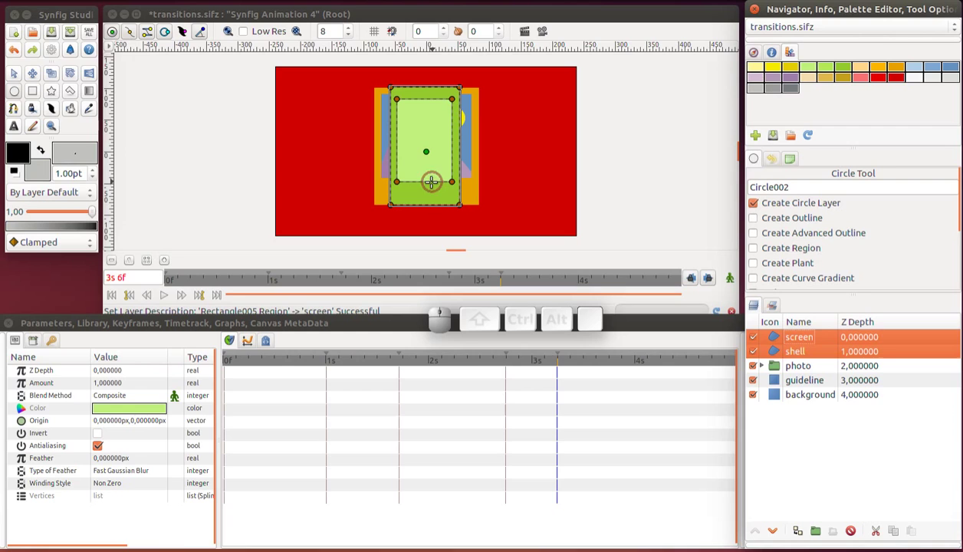
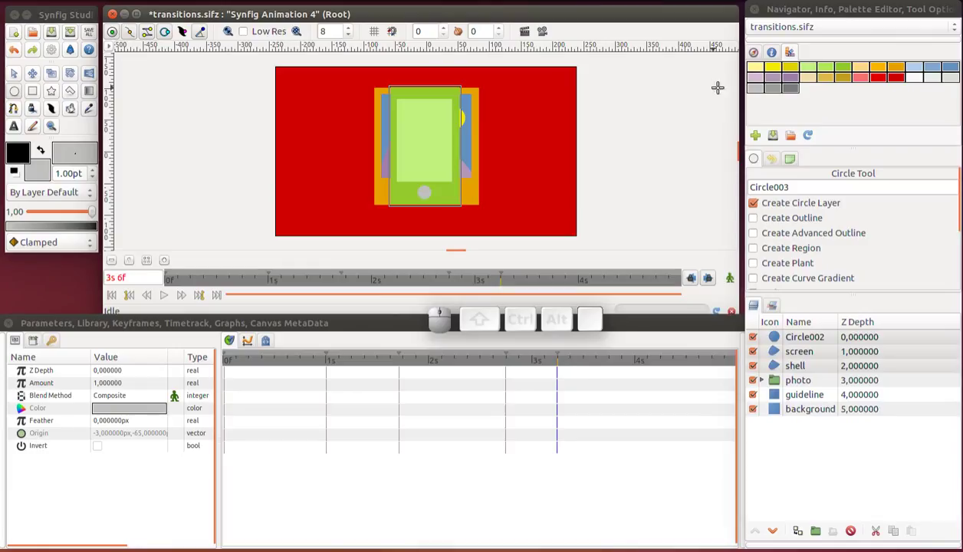
left_click(793, 95)
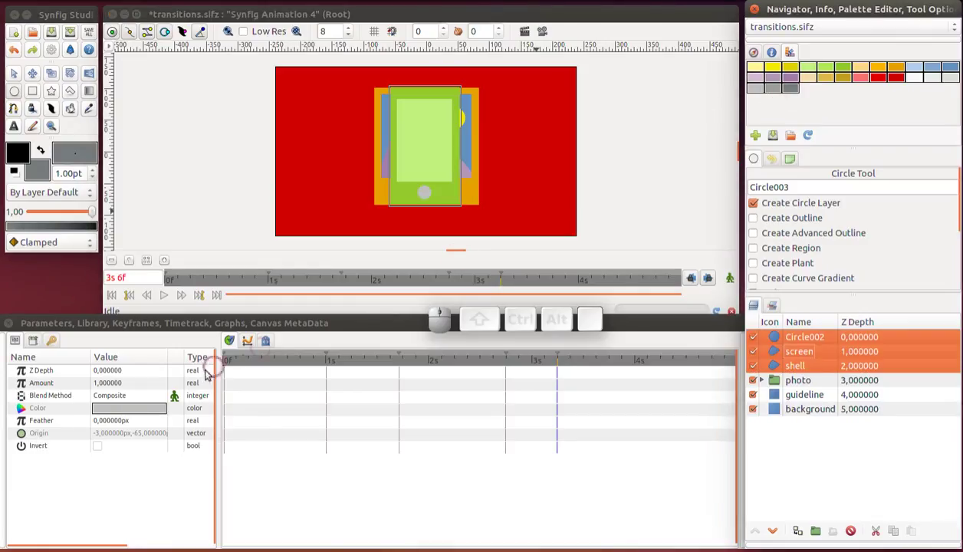
right_click(146, 414)
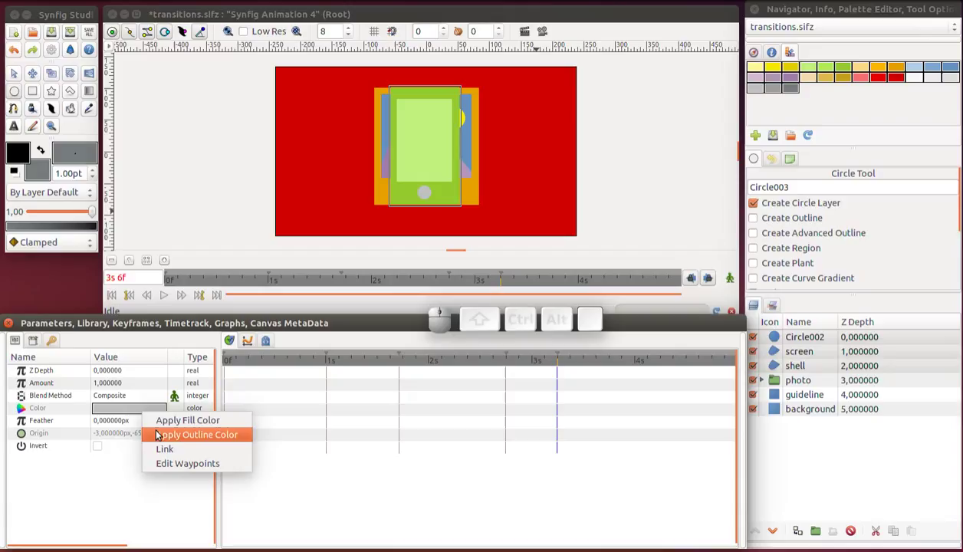
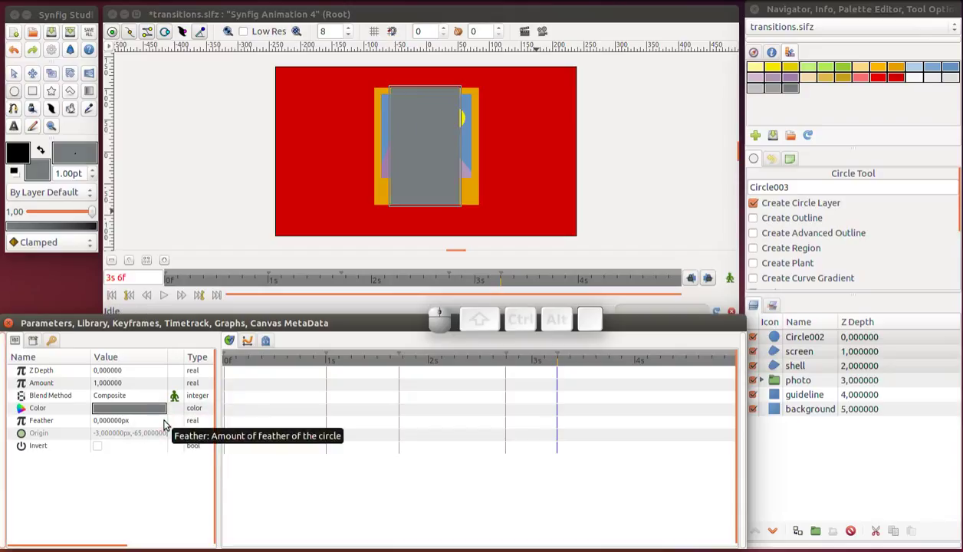
key("ctrl+y")
Darken the button circle's grey fill
left_click(782, 339)
left_click_drag(123, 411, 153, 452)
left_click(153, 452)
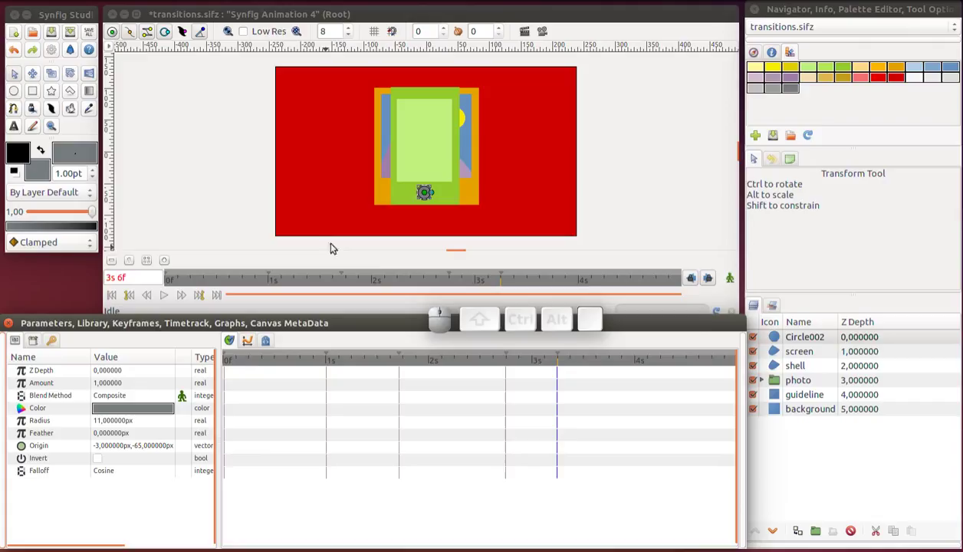
left_click(37, 96)
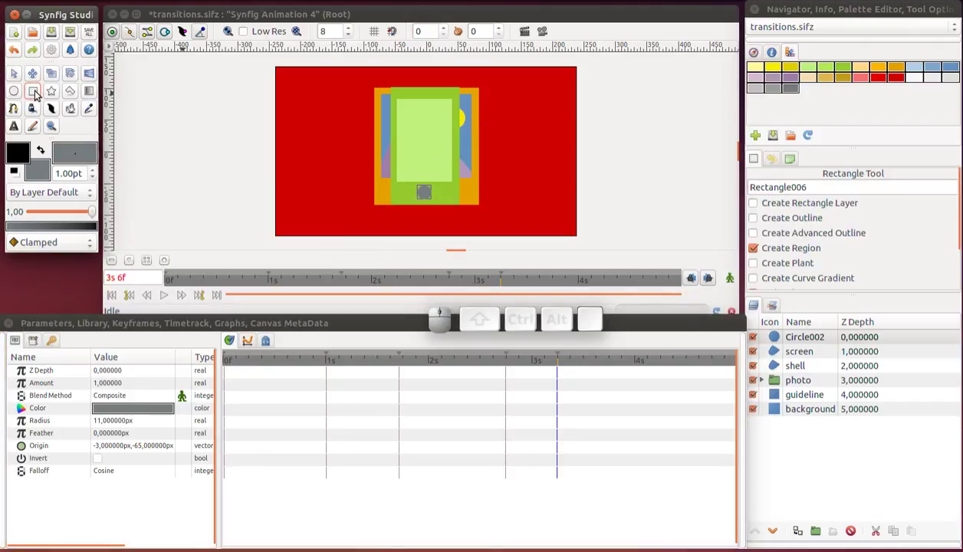
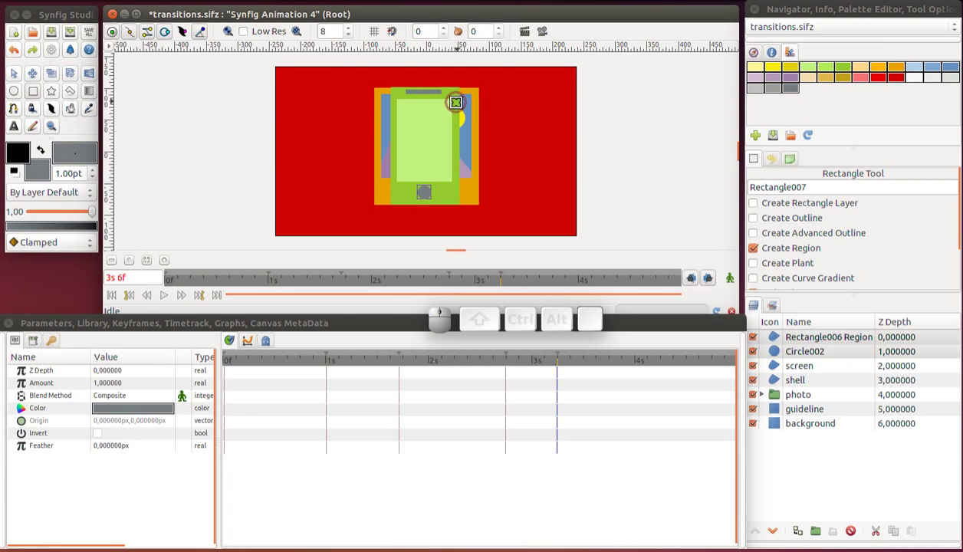
Zoom out to check the finished dark grey top bar, deselect it, and save the file
scroll("up", 3)
scroll("up", 3)
scroll("up", 3)
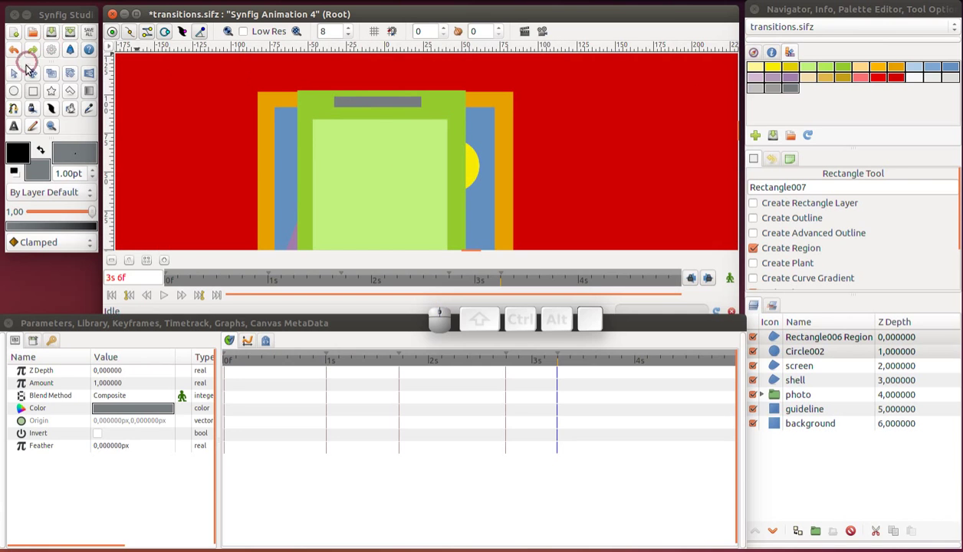
left_click(15, 82)
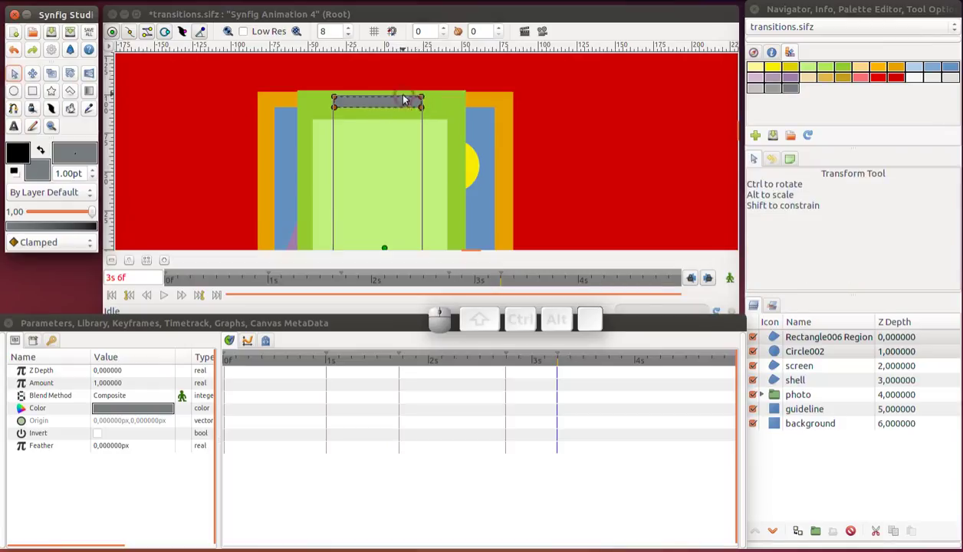
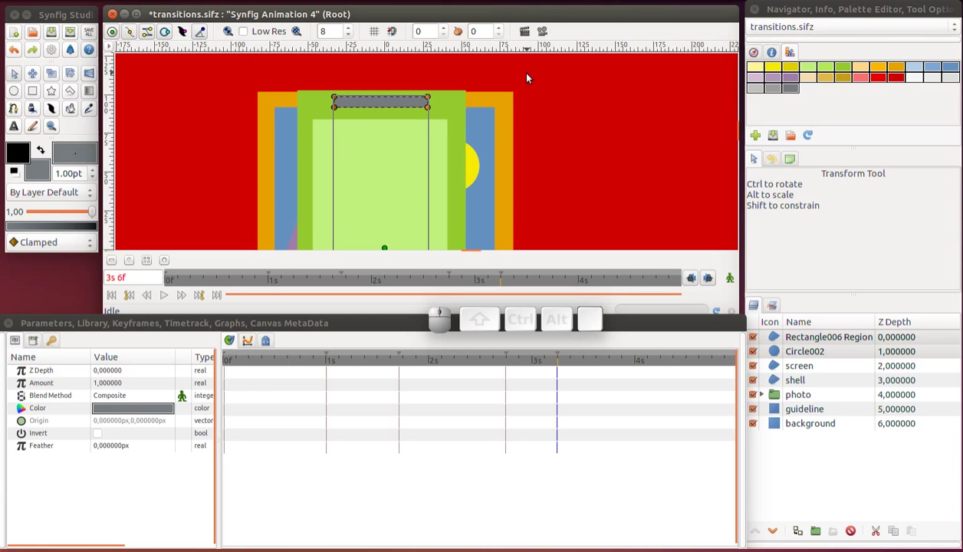
scroll("down", 3)
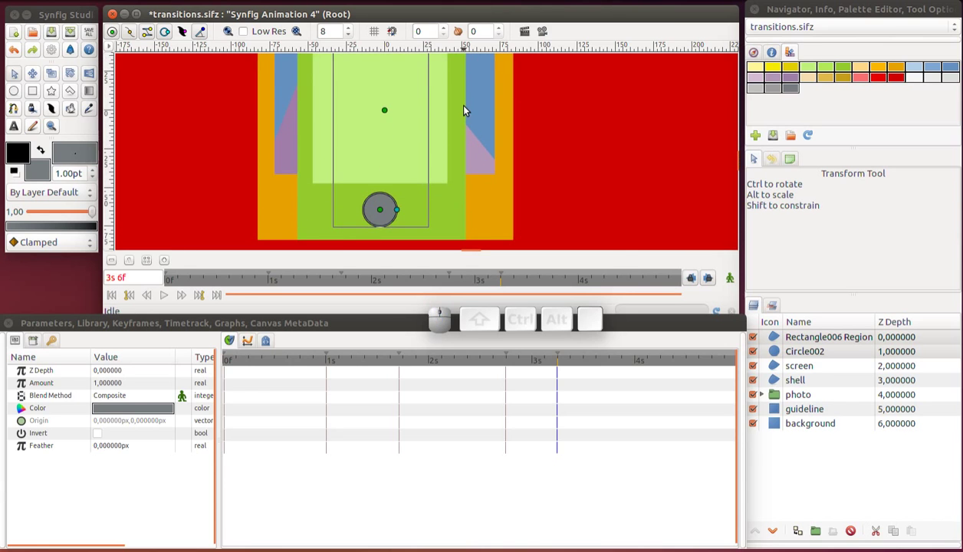
scroll("down", 3)
scroll("up", 3)
scroll("down", 3)
scroll("up", 3)
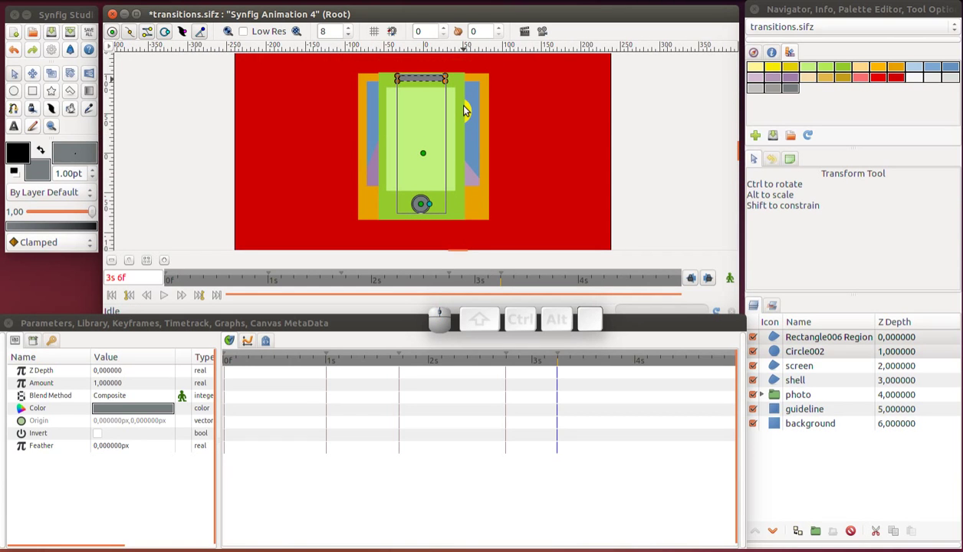
left_click(524, 110)
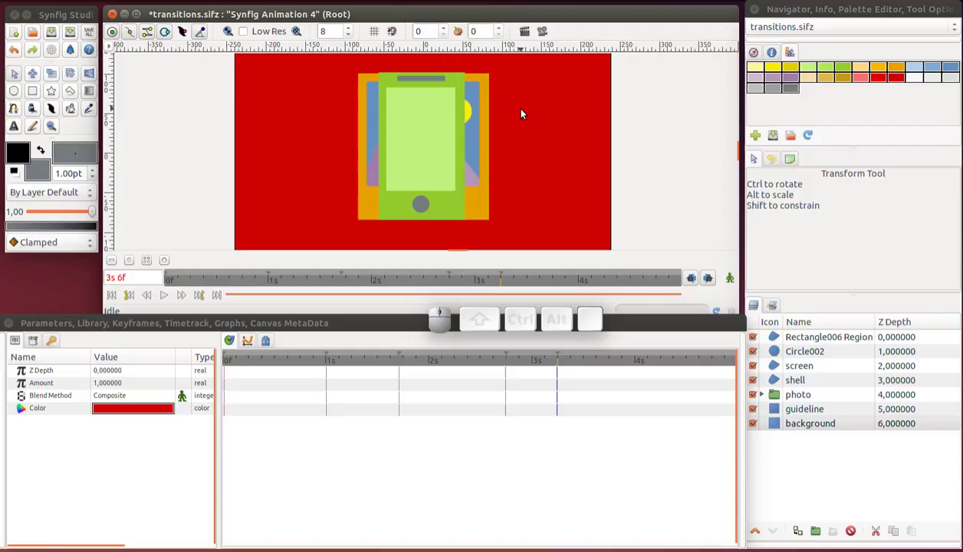
key("ctrl+s")
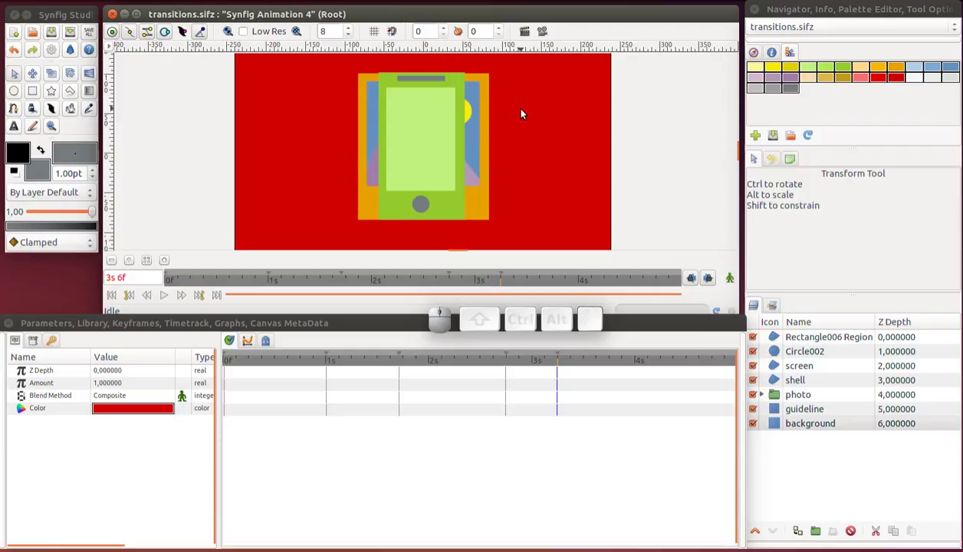
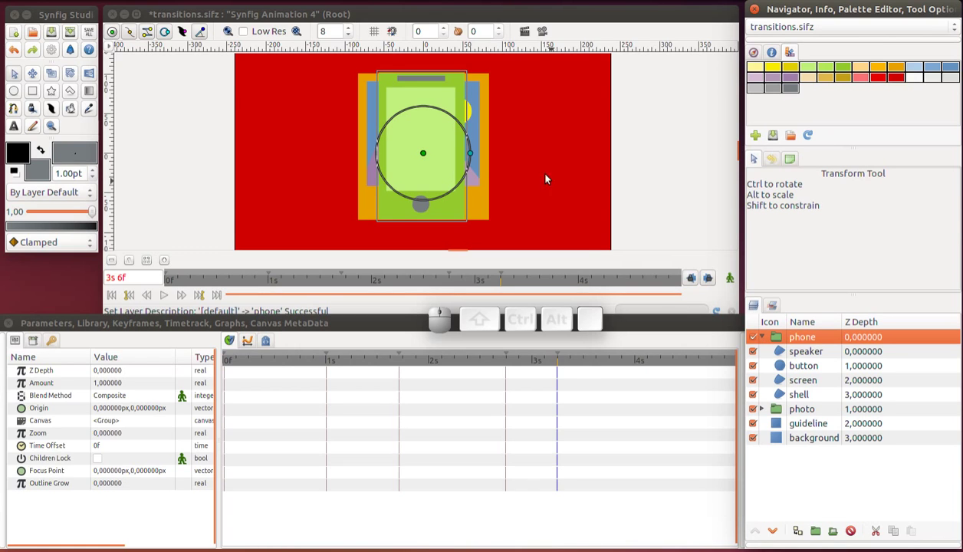
Deselect the phone group and start a white rectangle region across the phone
left_click(536, 161)
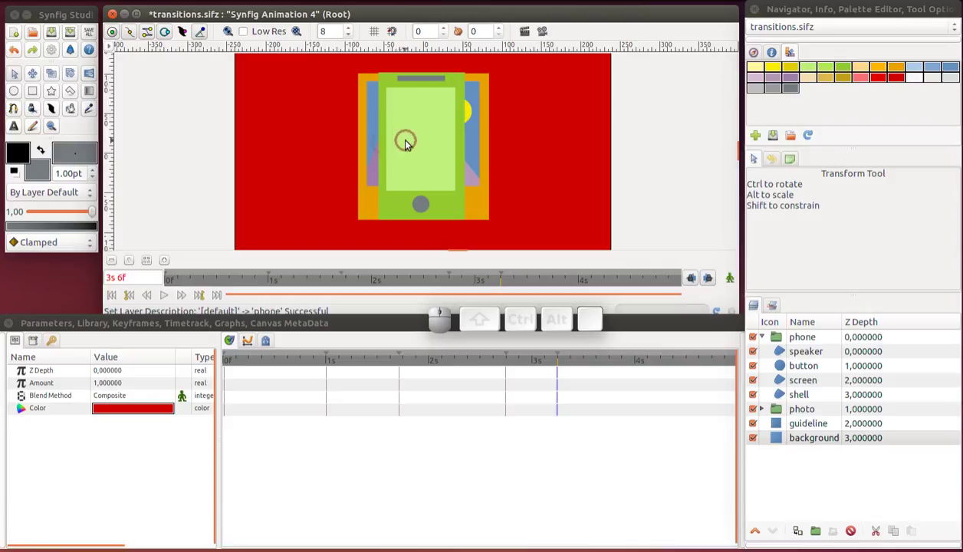
left_click(39, 92)
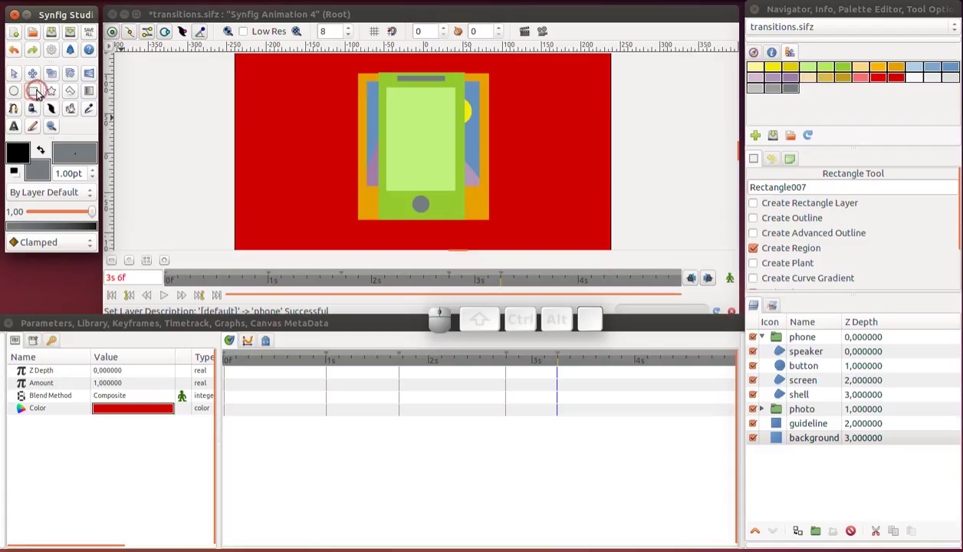
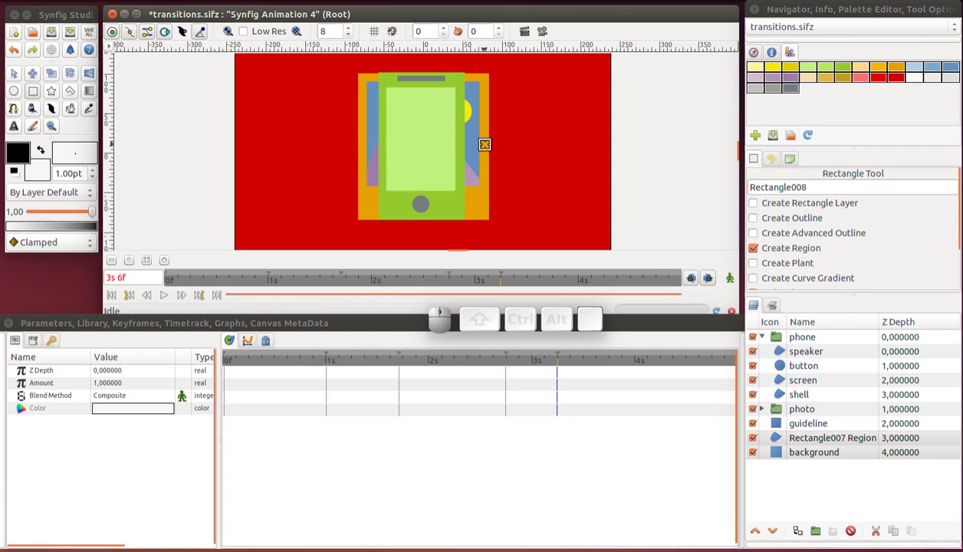
Raise the white bar layer above the whole phone group
left_click(780, 444)
left_click_drag(779, 441, 788, 346)
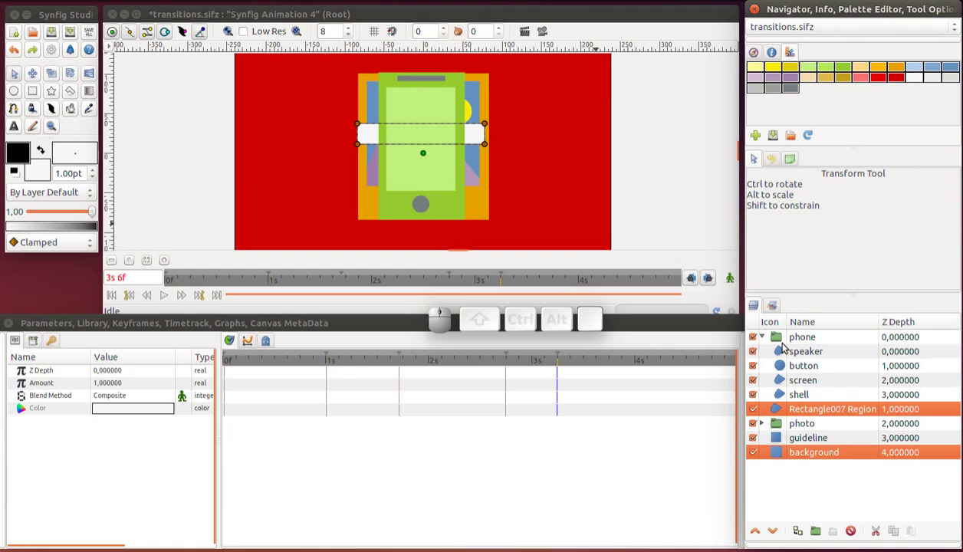
left_click_drag(775, 406, 812, 343)
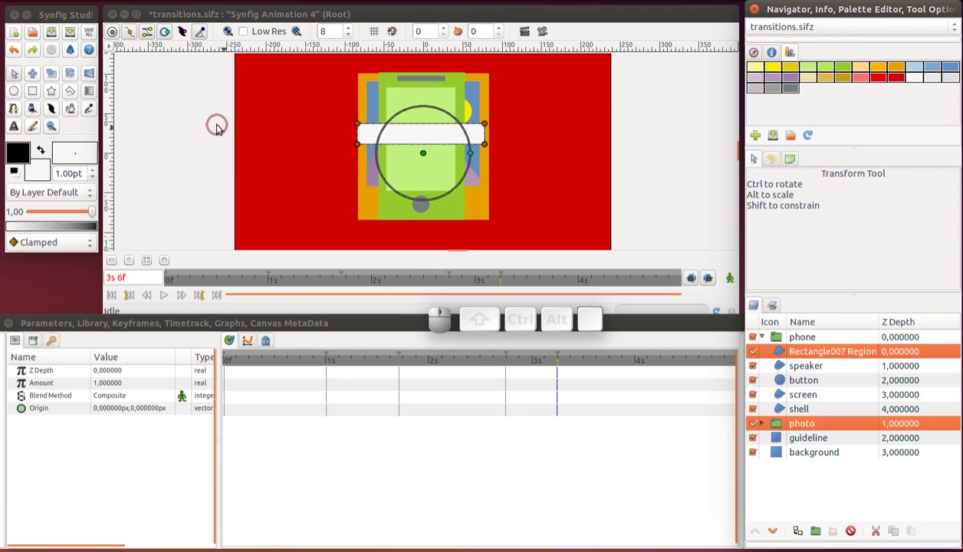
Tilt the white bar diagonally across the screen and begin editing its opacity
left_click(71, 79)
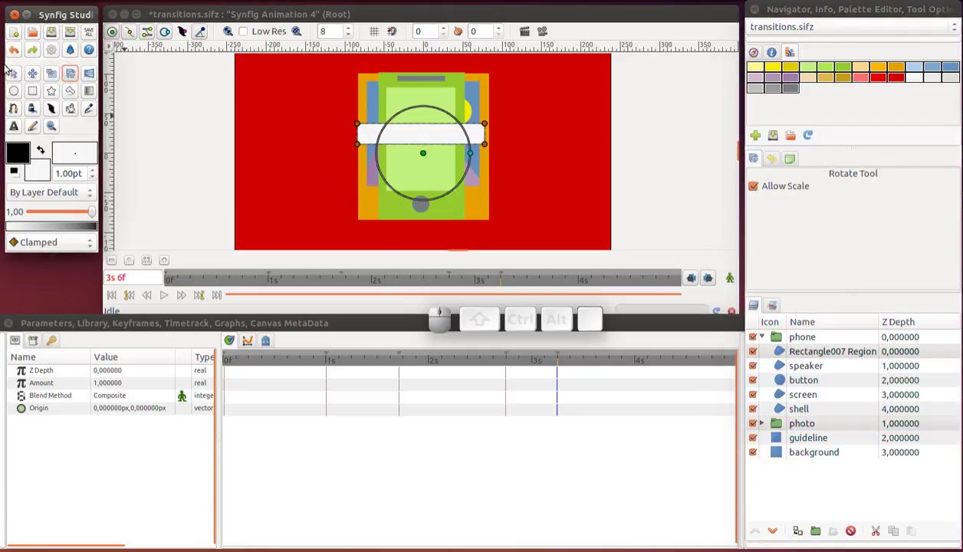
left_click(16, 74)
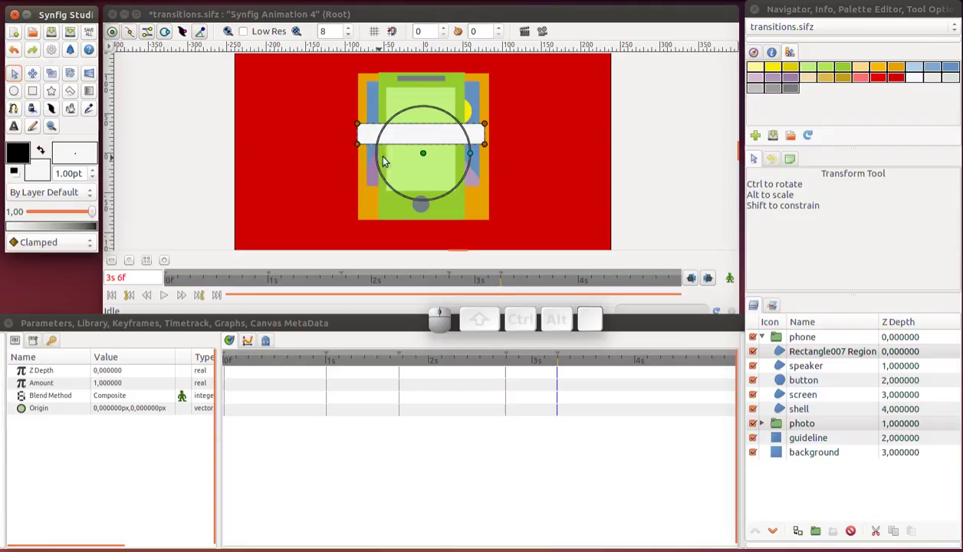
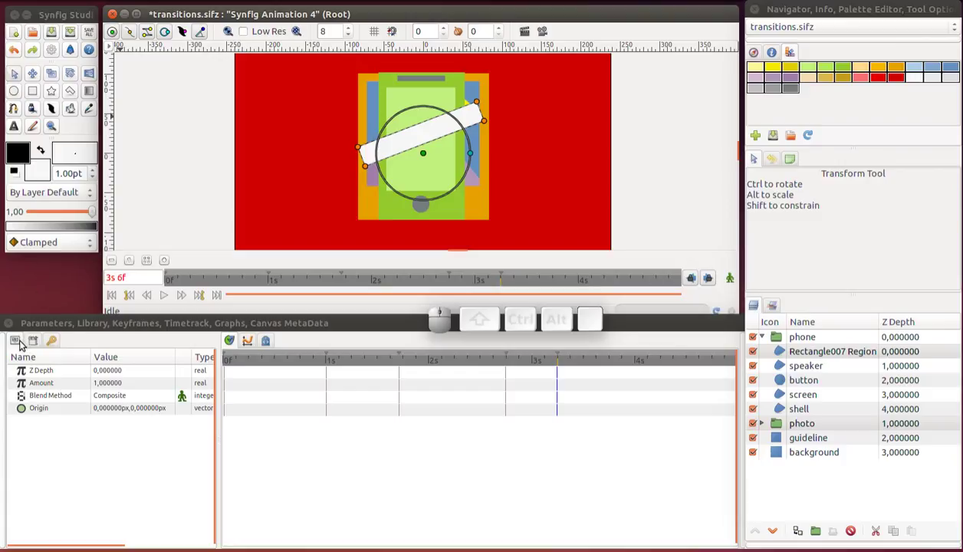
left_click(108, 387)
left_click(107, 387)
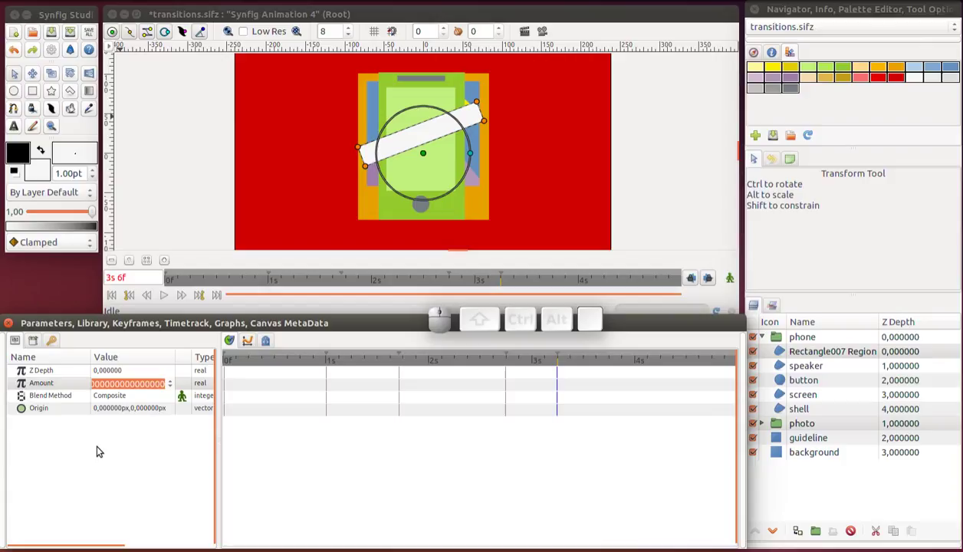
Lower the white bar's opacity amount to 0.2
key("Return")
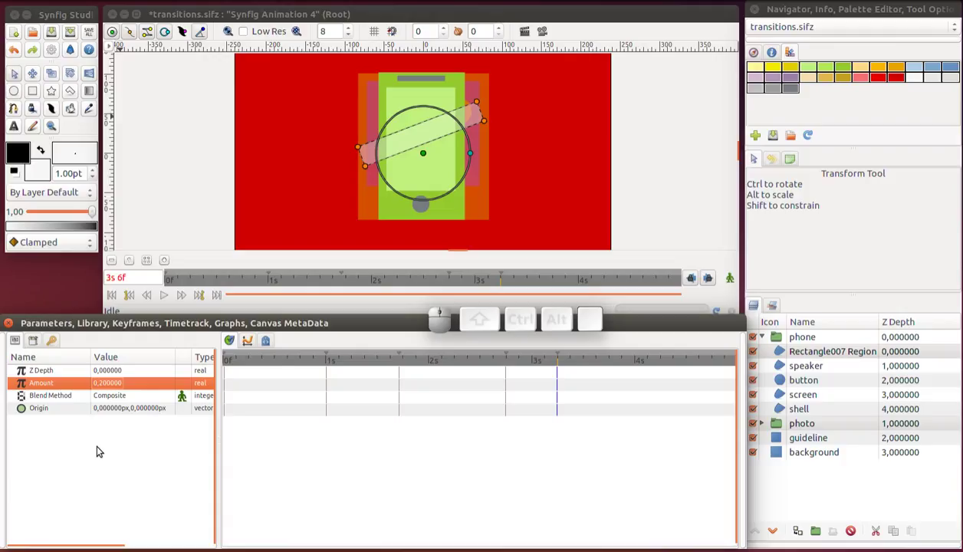
left_click(801, 373)
key("ctrl+y")
left_click(795, 352)
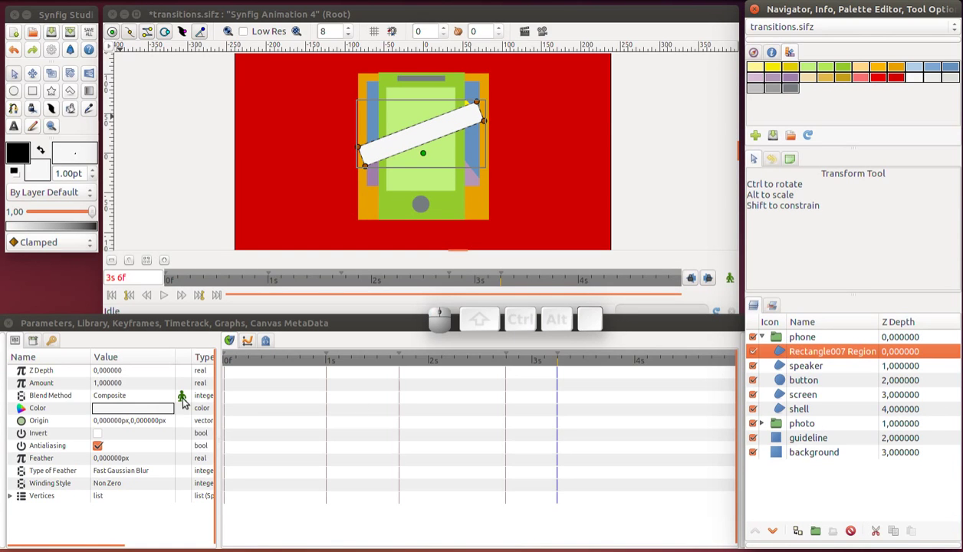
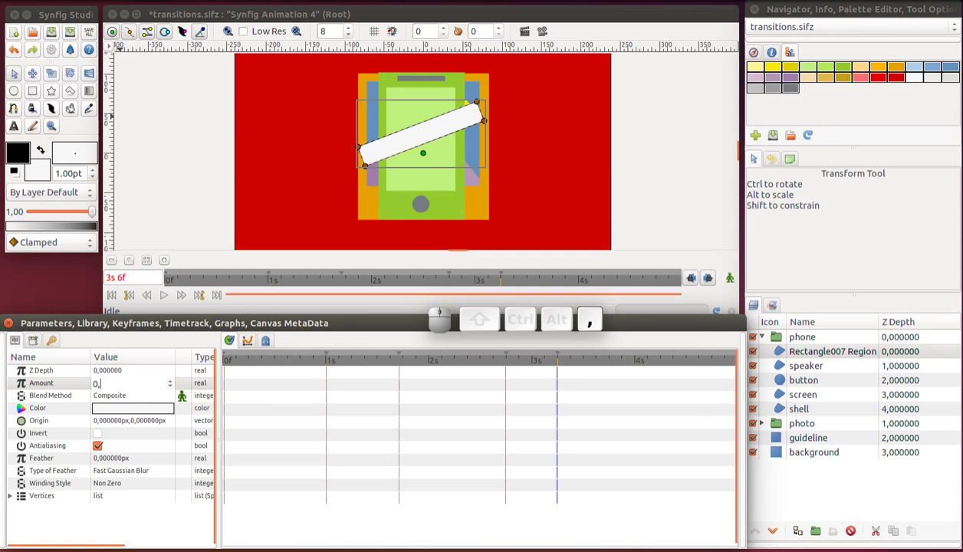
key("Return")
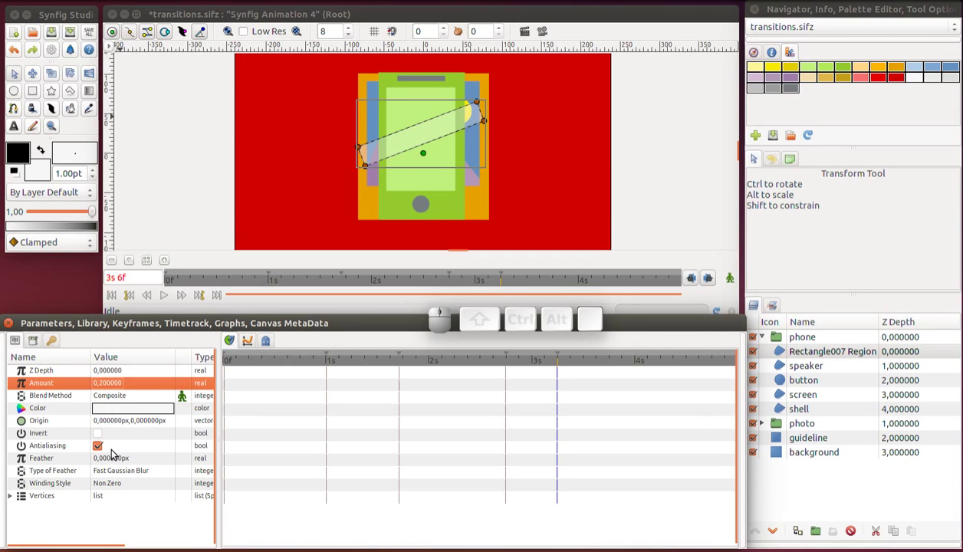
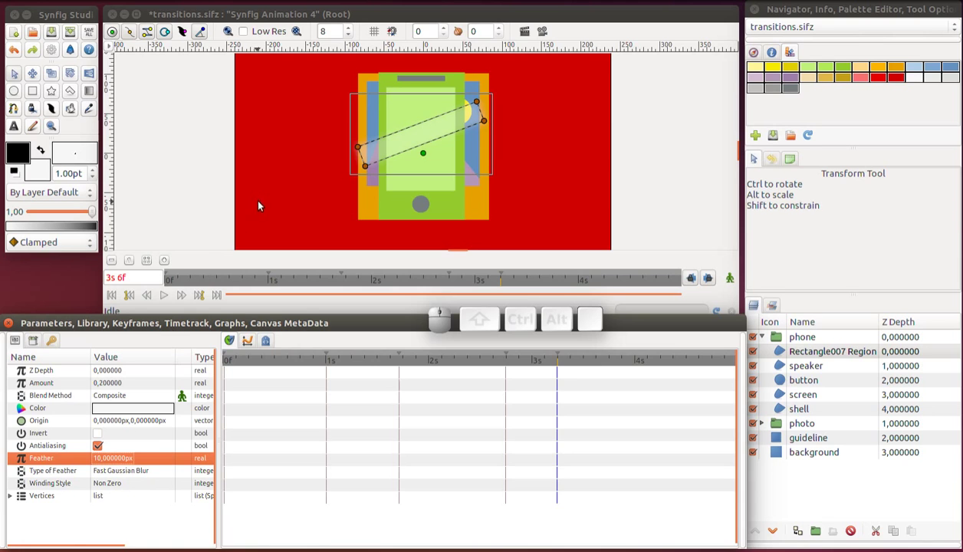
Preview the soft bar and rename its layer 'glare'
left_click(294, 186)
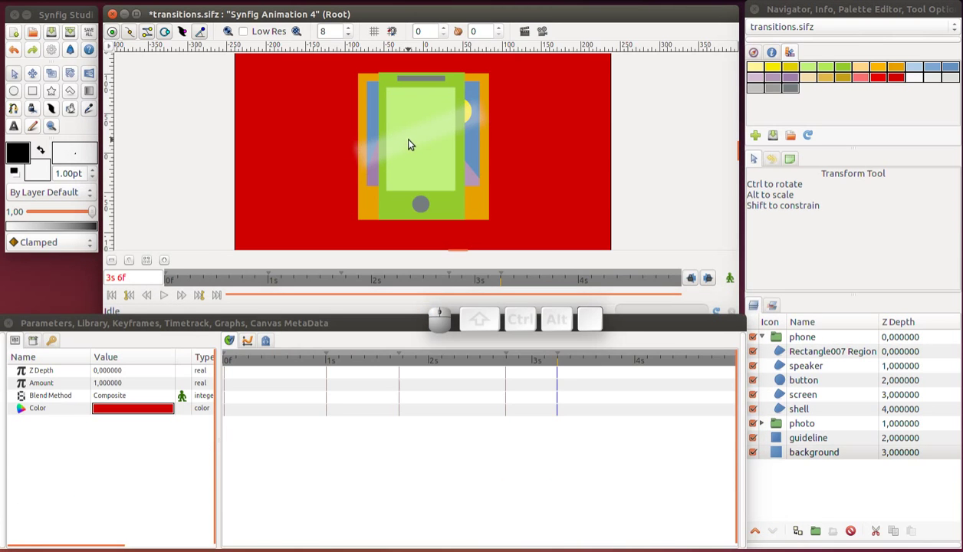
left_click(414, 142)
left_click(806, 357)
key("ctrl+a")
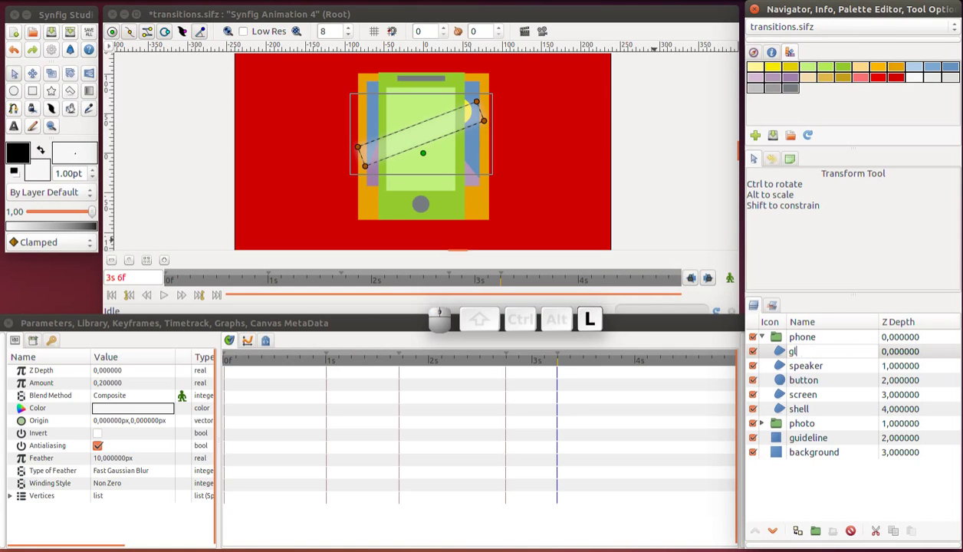
key("Return")
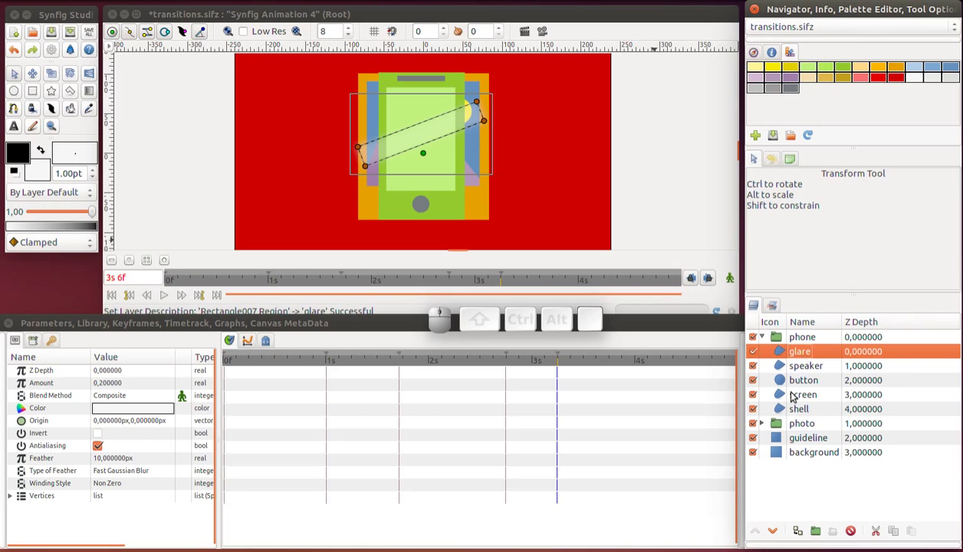
Raise the screen layer to the top of the phone parts
left_click(782, 399)
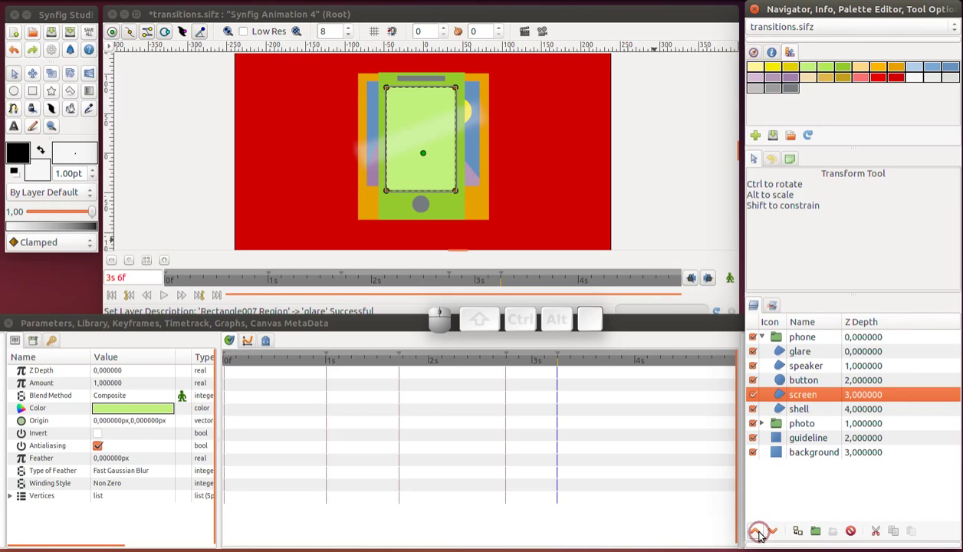
left_click(760, 537)
left_click(764, 534)
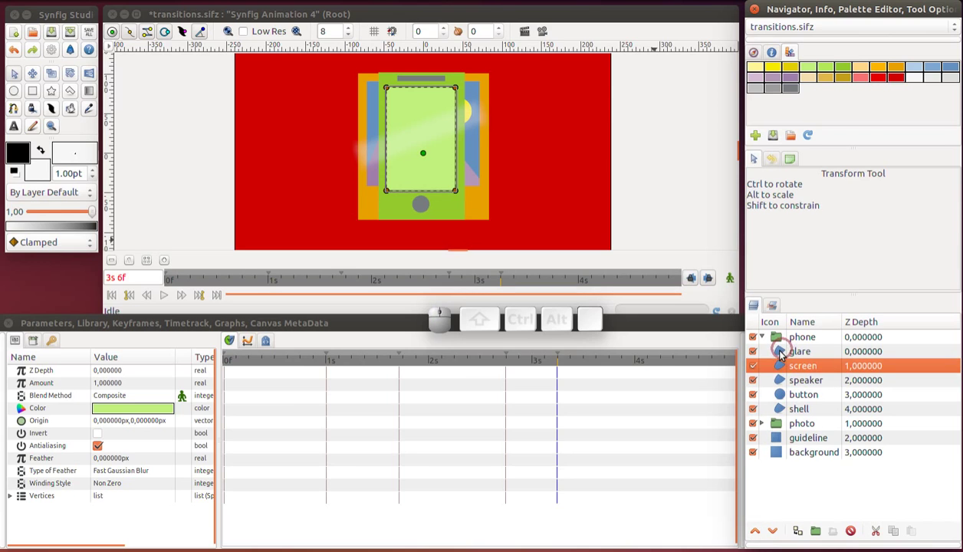
Set the glare's blend method to Onto so it shows only on layers below
left_click(782, 352)
left_click(132, 400)
left_click(132, 399)
left_click(132, 399)
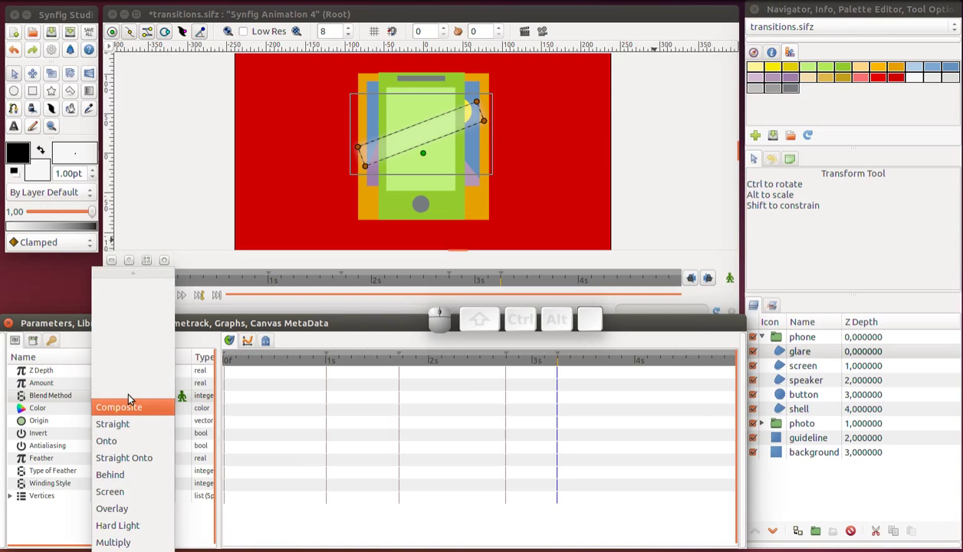
key("r")
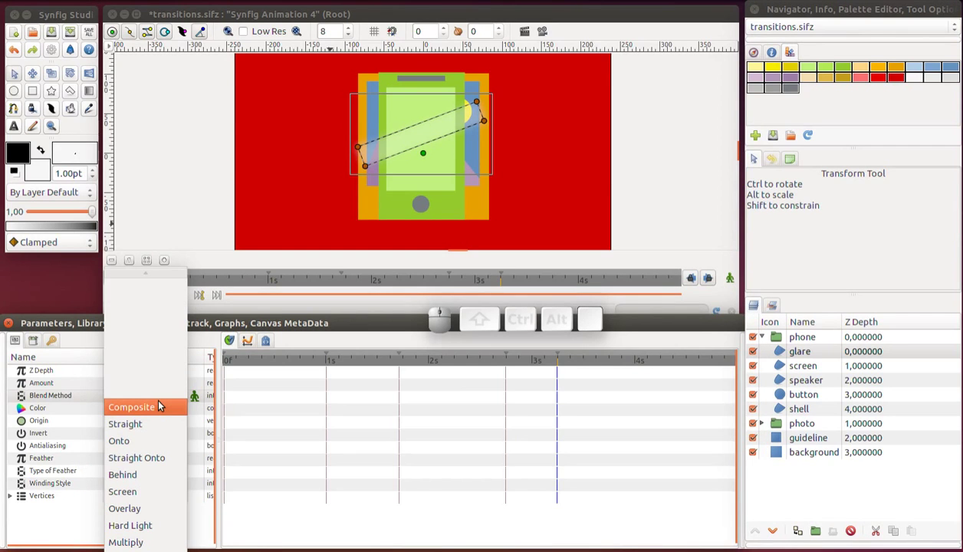
left_click(152, 441)
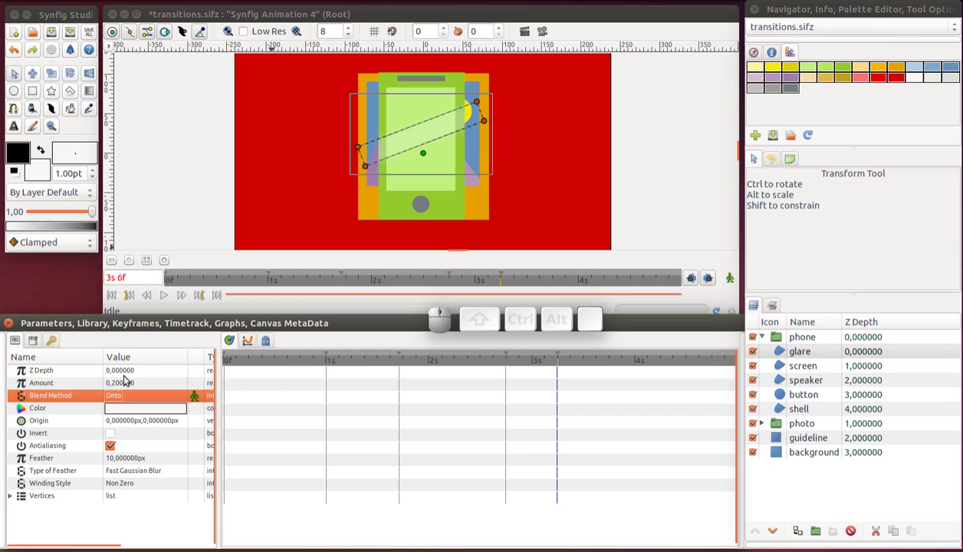
Set the glare's opacity to 0.4 and group it with the screen layer
left_click(129, 383)
left_click(129, 383)
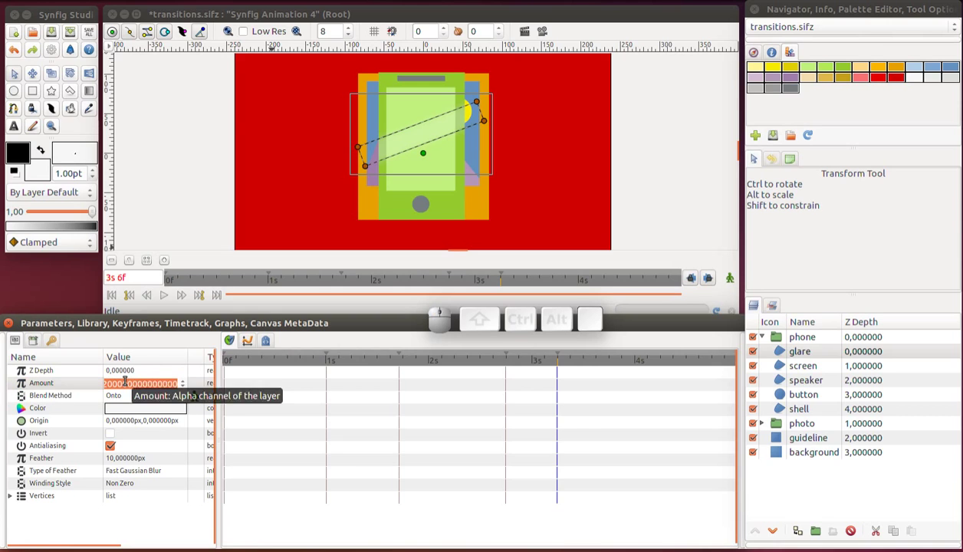
key("Return")
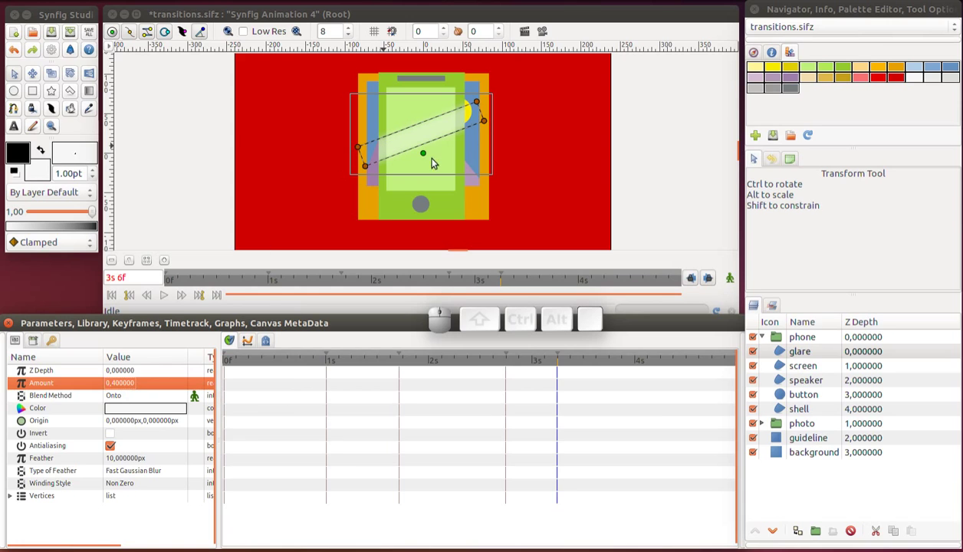
left_click(797, 354)
left_click(788, 371)
left_click(790, 367)
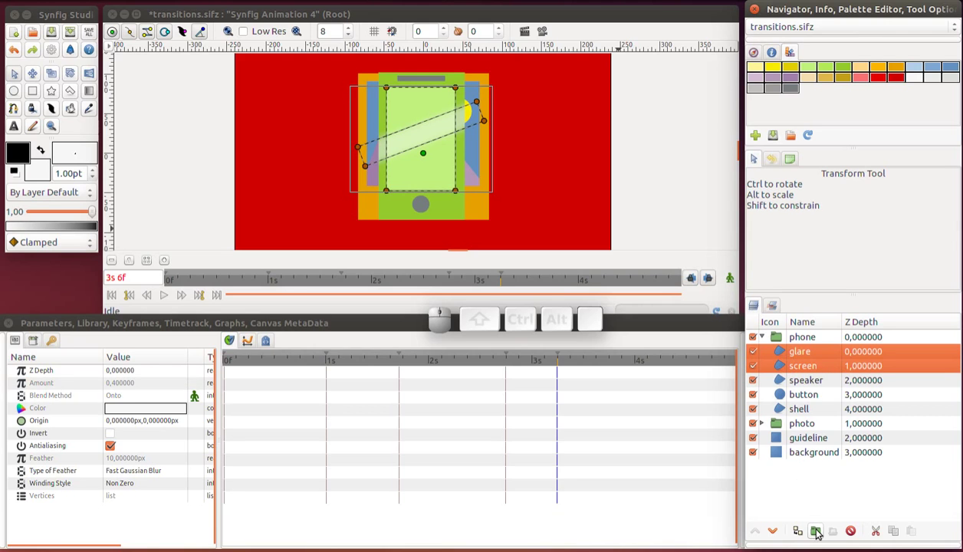
Rename the unnamed green display layer to 'screen'
left_click(818, 536)
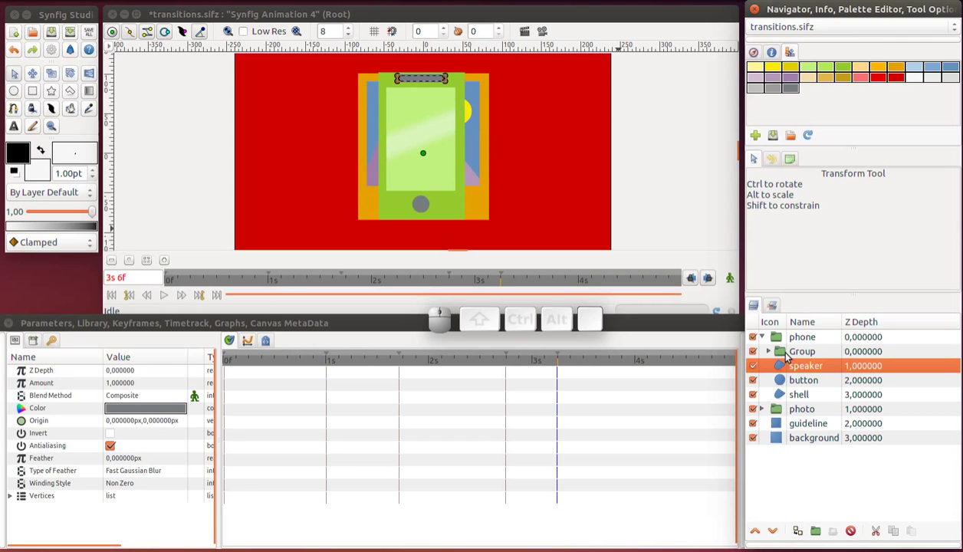
left_click(790, 356)
left_click(790, 355)
left_click(805, 362)
key("ctrl+a")
key("ctrl+s")
key("ctrl+c")
key("ctrl+r")
key("ctrl+e")
key("ctrl+n")
key("ctrl+Return")
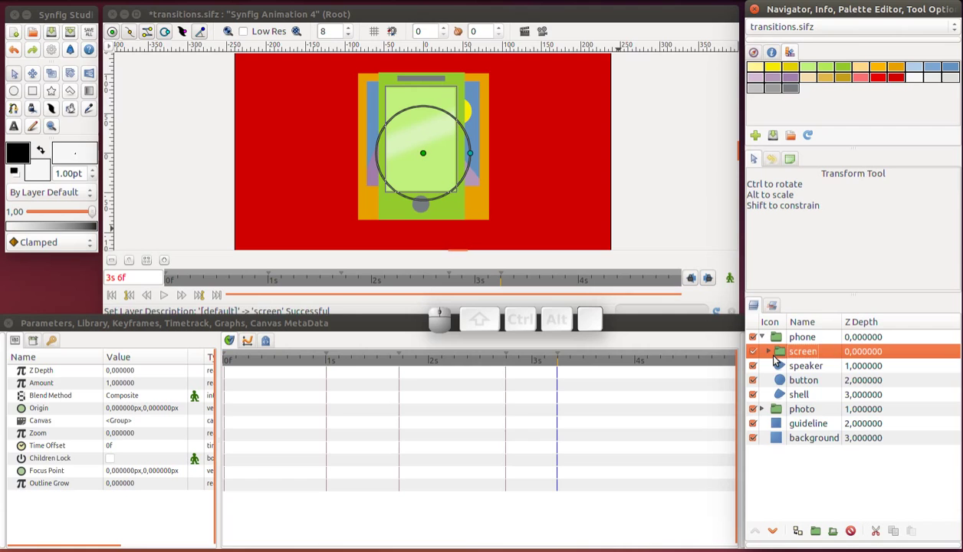
Check the glare and screen layers, save the transitions file, and jump toward the animation's end
left_click(772, 358)
left_click(786, 374)
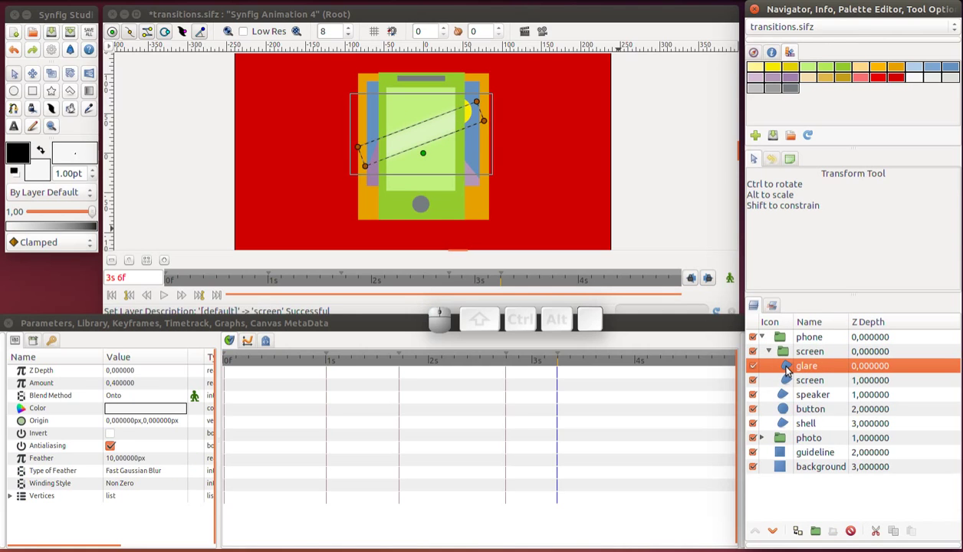
left_click(791, 379)
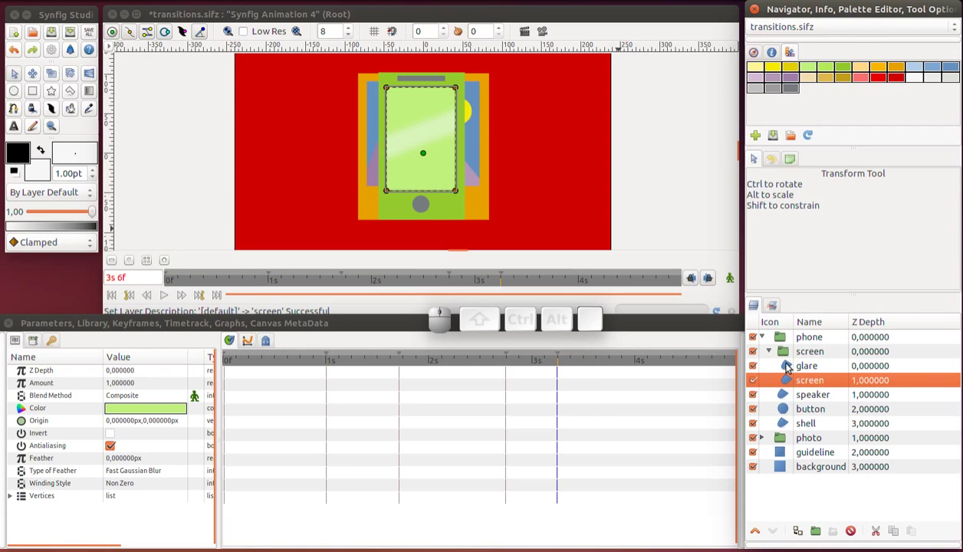
left_click(788, 369)
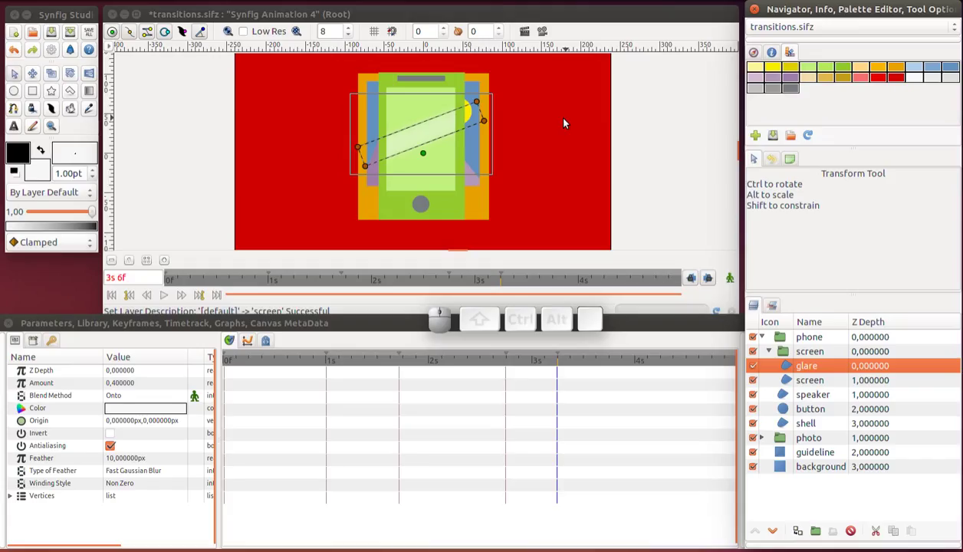
key("ctrl+s")
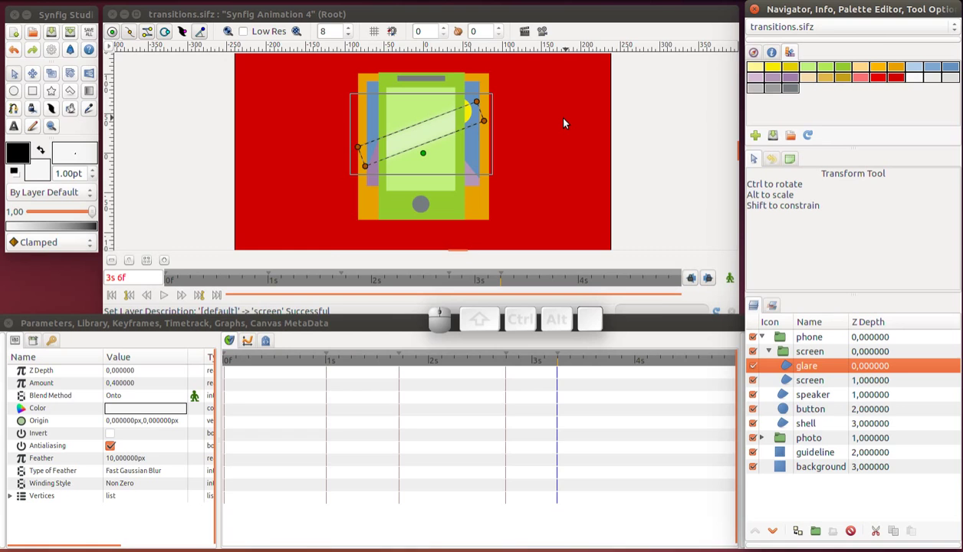
key("r")
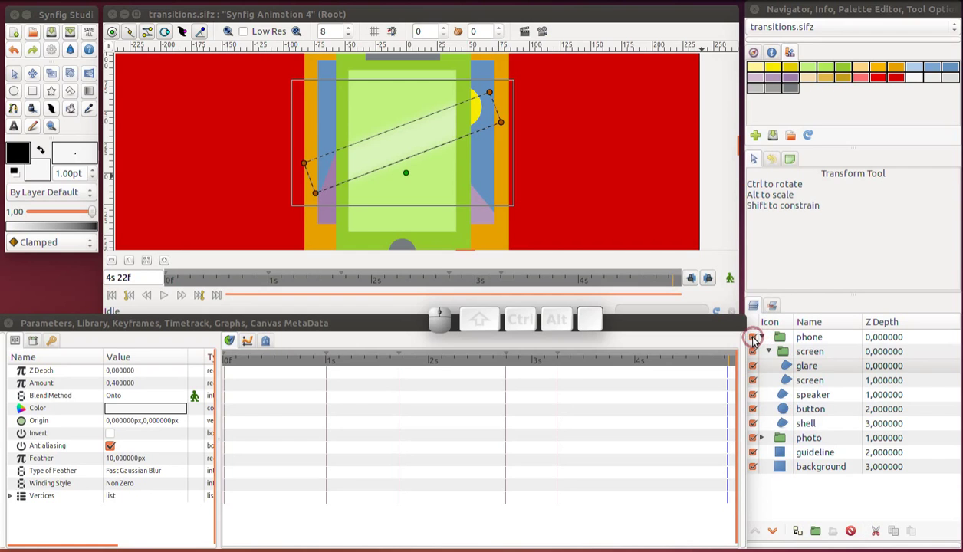
Expand photo > picture and select the sun layer
left_click(758, 340)
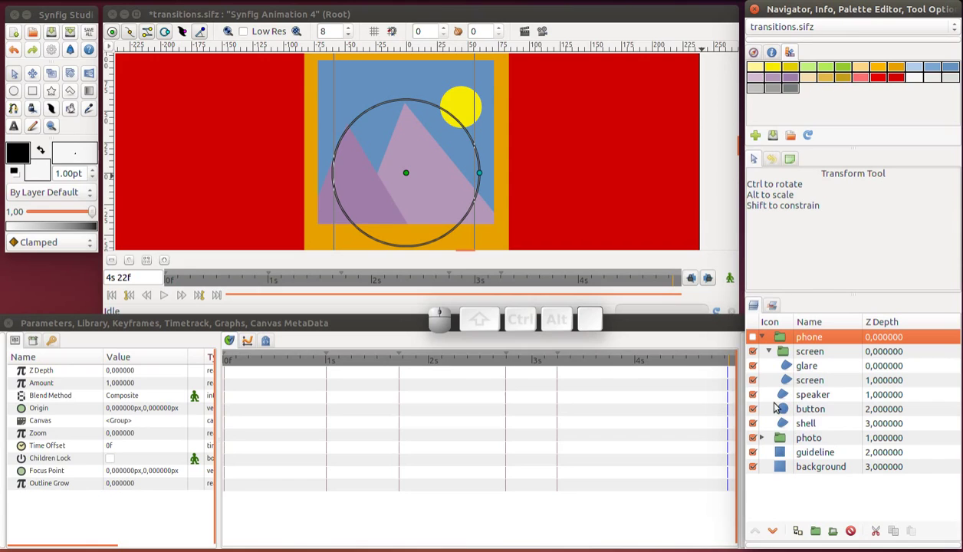
left_click(761, 342)
left_click(764, 354)
left_click(771, 371)
left_click(791, 399)
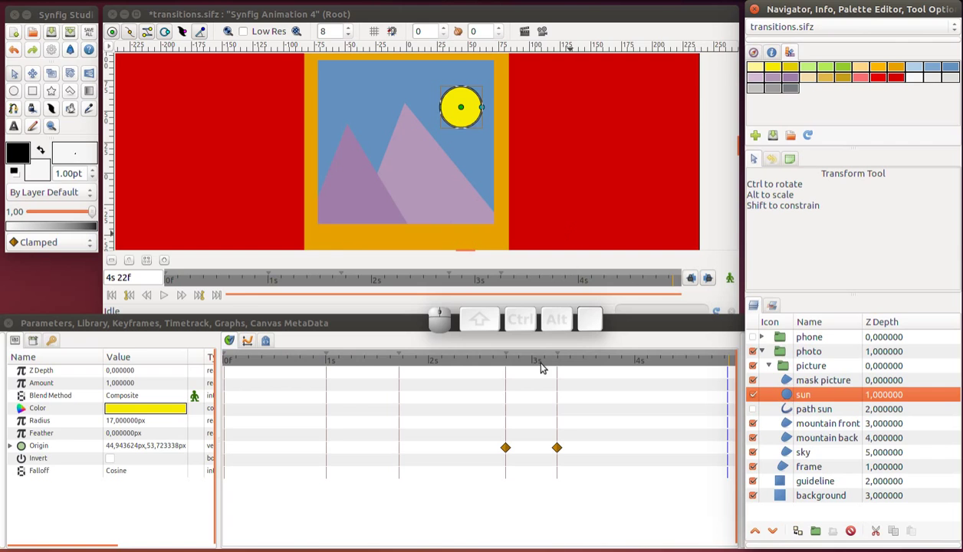
Key the sun's radius to 0 just before the 4-second mark
left_click(577, 368)
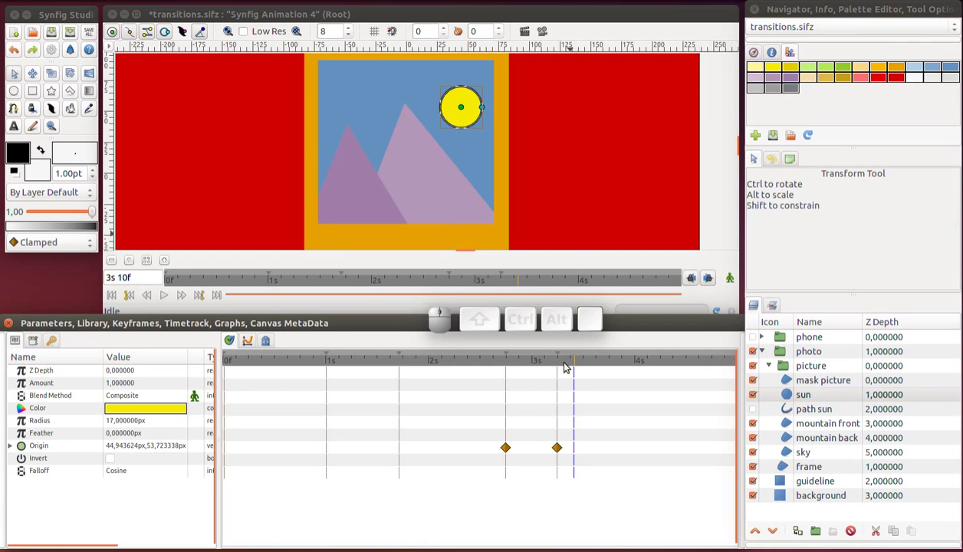
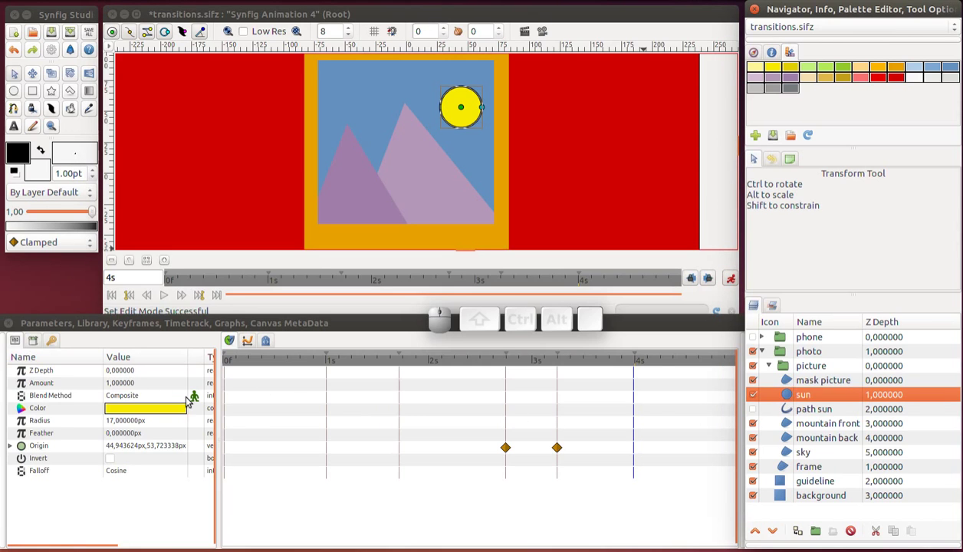
left_click(127, 427)
left_click(127, 426)
key("0")
key("Return")
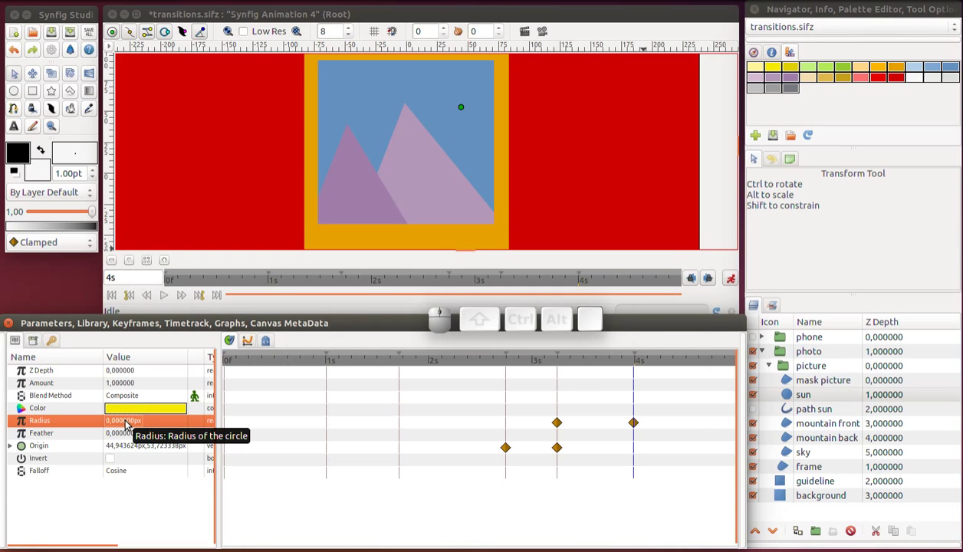
Swell the sun to about 19.7px at 3s 12f and step frames to check it shrinks away
left_click_drag(560, 365, 528, 200)
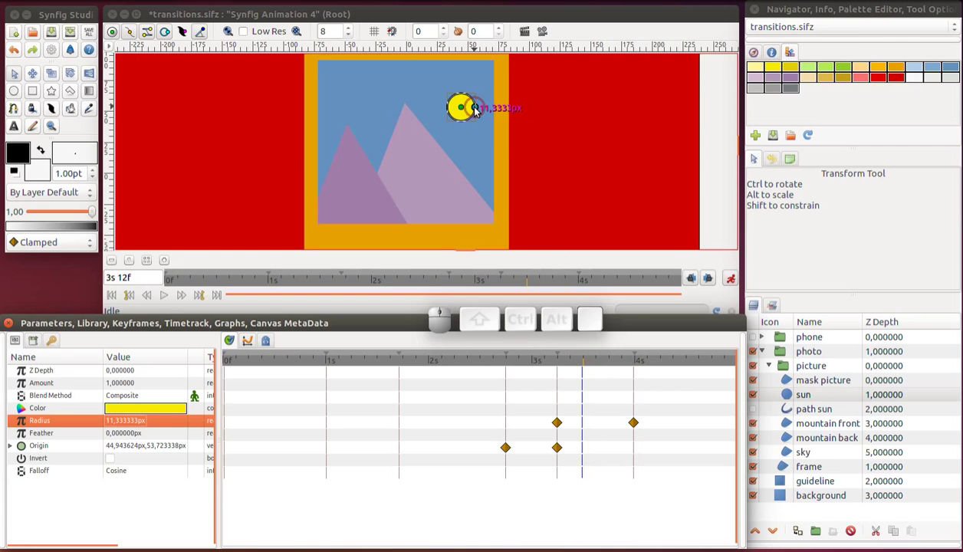
left_click_drag(477, 112, 488, 110)
left_click(488, 110)
left_click(535, 369)
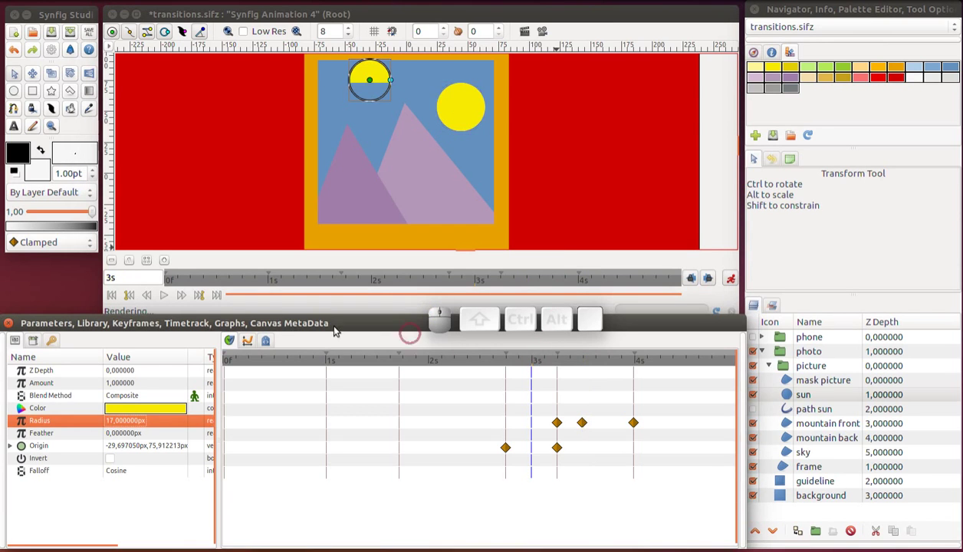
left_click(185, 300)
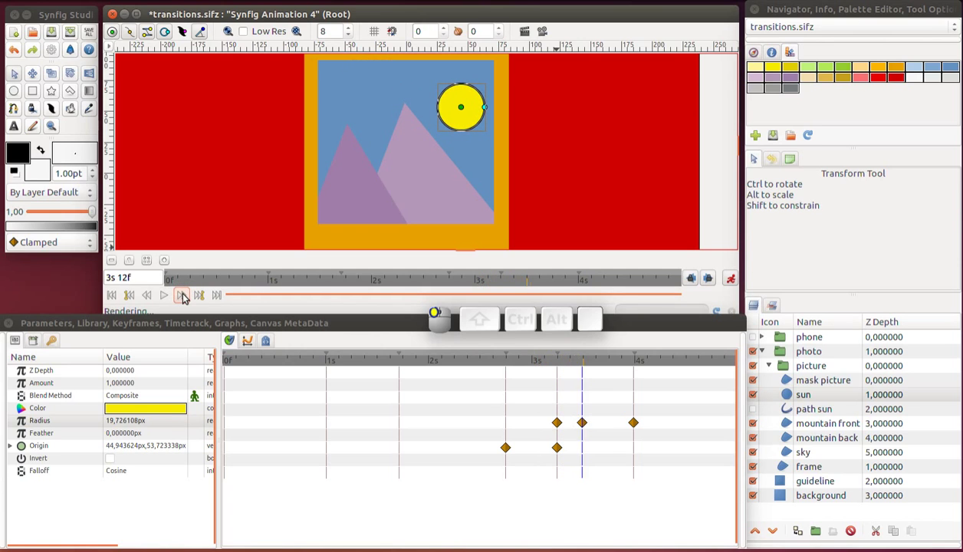
left_click(185, 299)
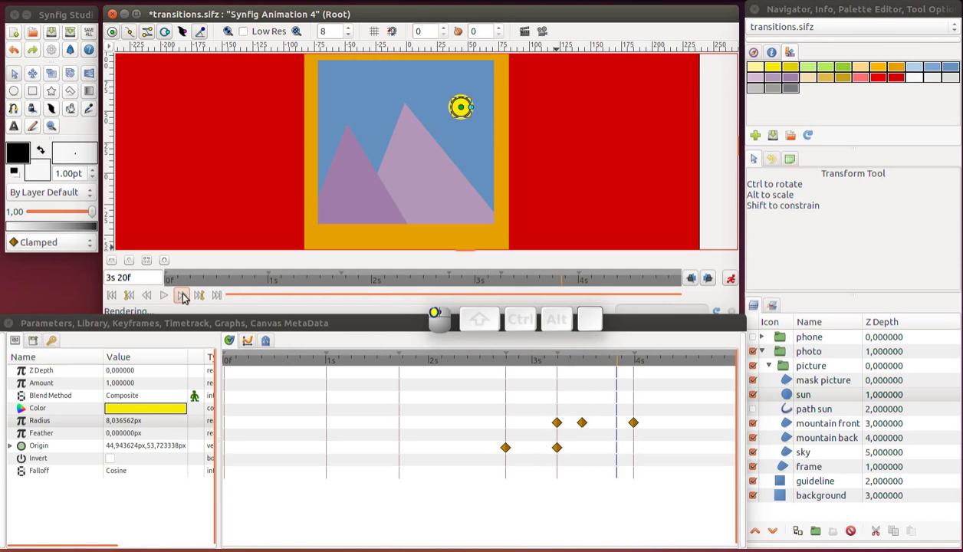
double_click(185, 299)
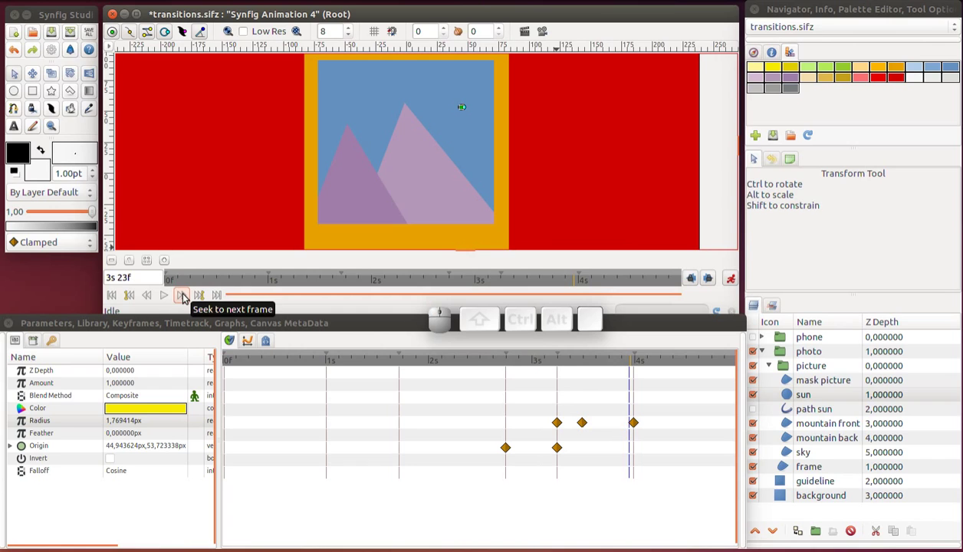
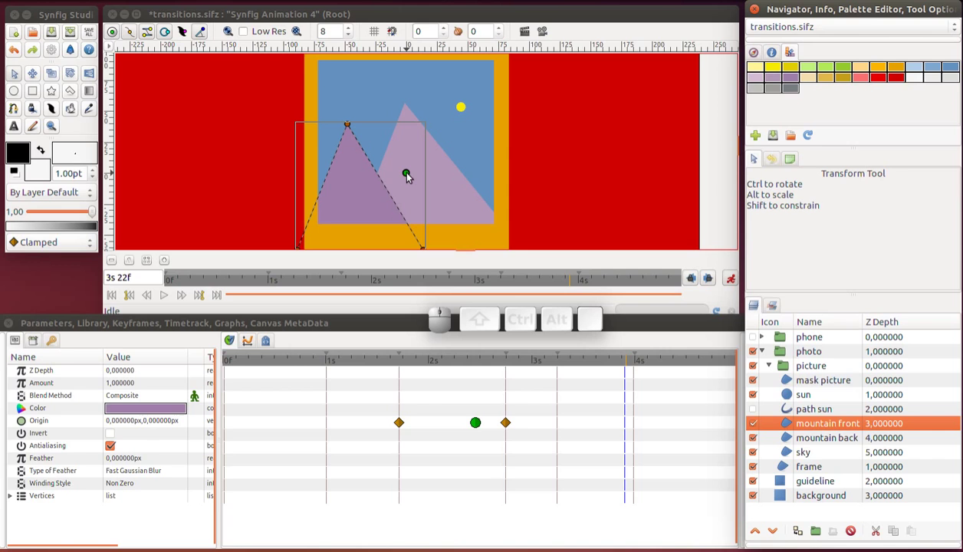
Add a keyframe at 3s 22f and place front mountain waypoints at 3s 22f and near the end
scroll("down", 3)
scroll("down", 3)
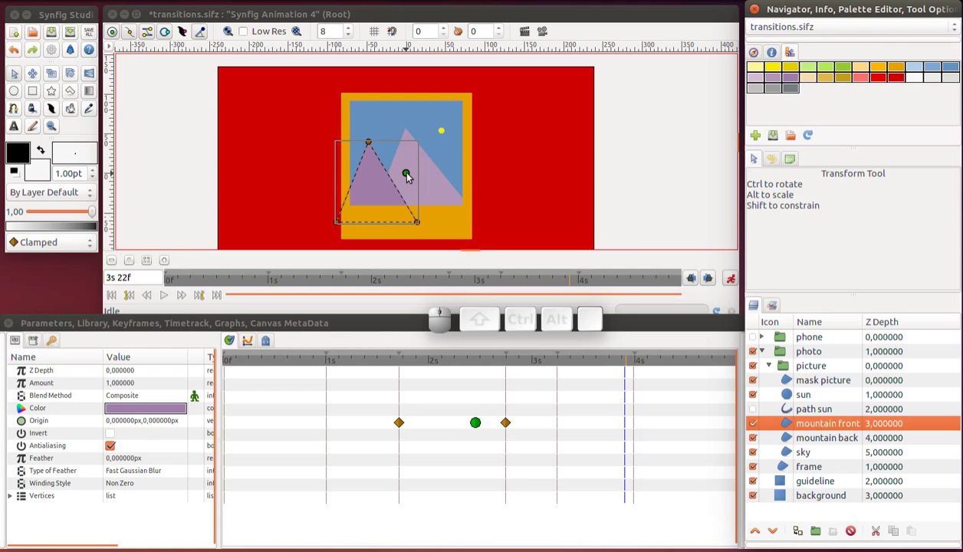
left_click(58, 342)
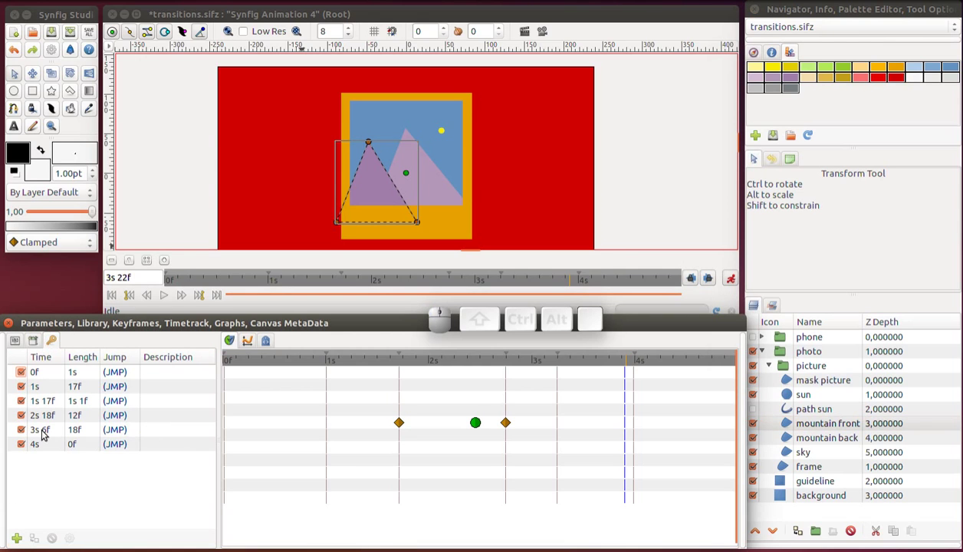
left_click(23, 538)
left_click(636, 367)
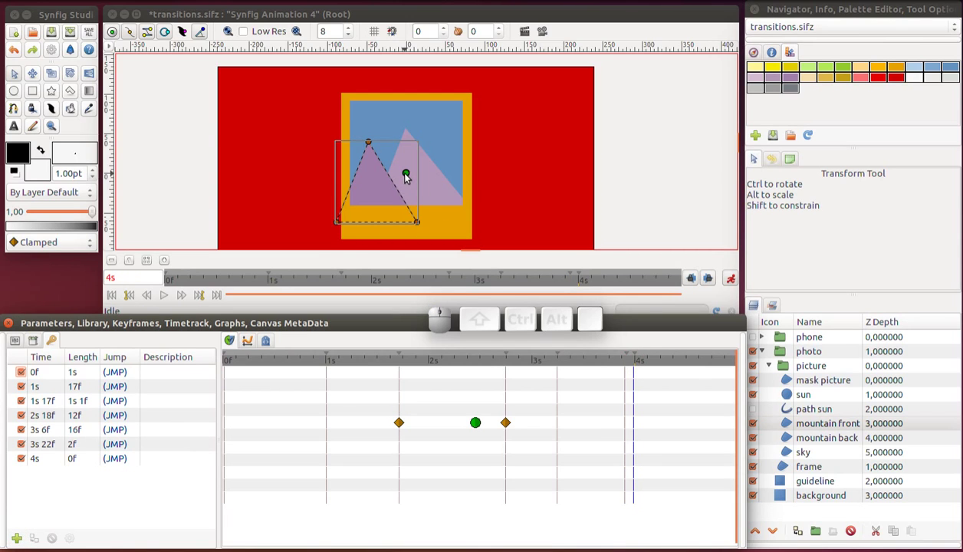
left_click_drag(407, 175, 377, 247)
left_click_drag(635, 429, 721, 422)
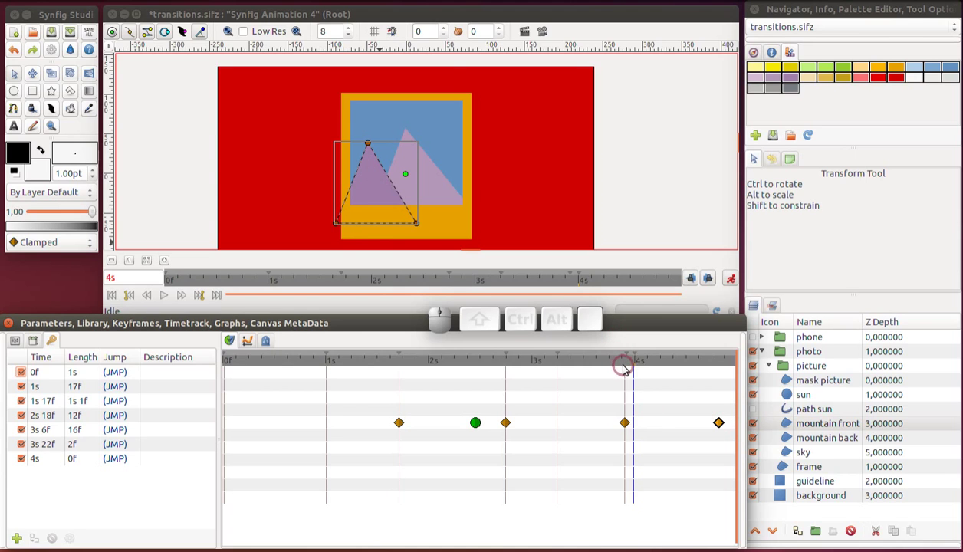
Slide the back mountain down out of view and retime its waypoints so it sinks by about 4s 12f
left_click(793, 443)
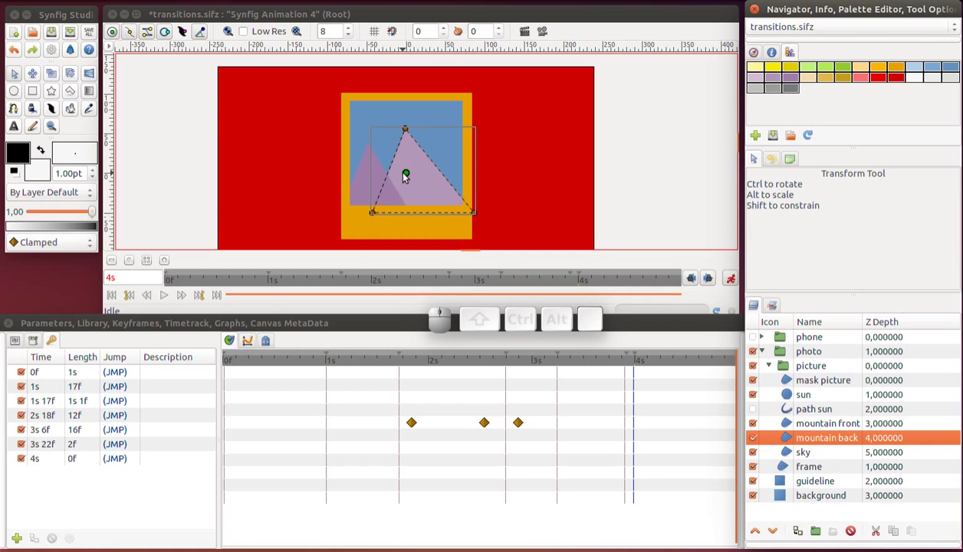
left_click_drag(408, 177, 375, 263)
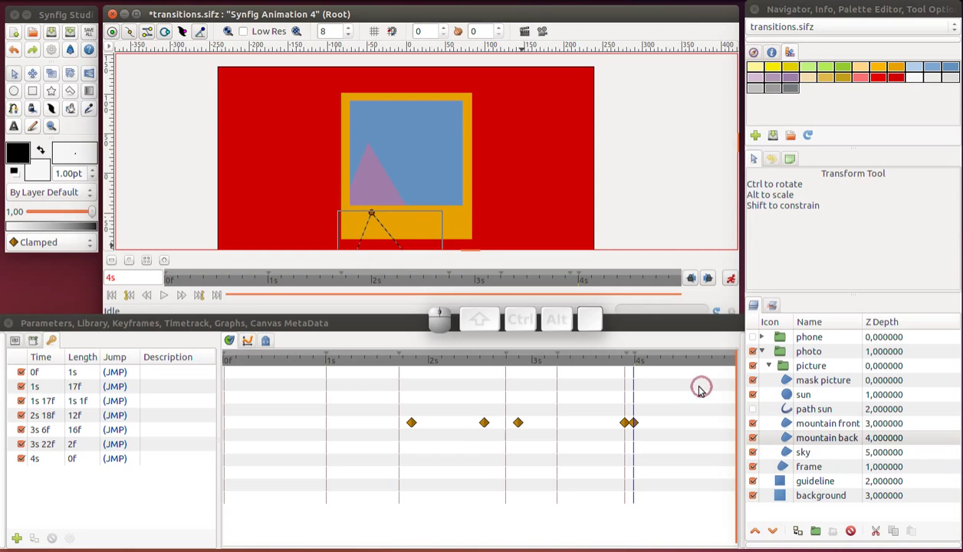
left_click_drag(641, 423, 716, 427)
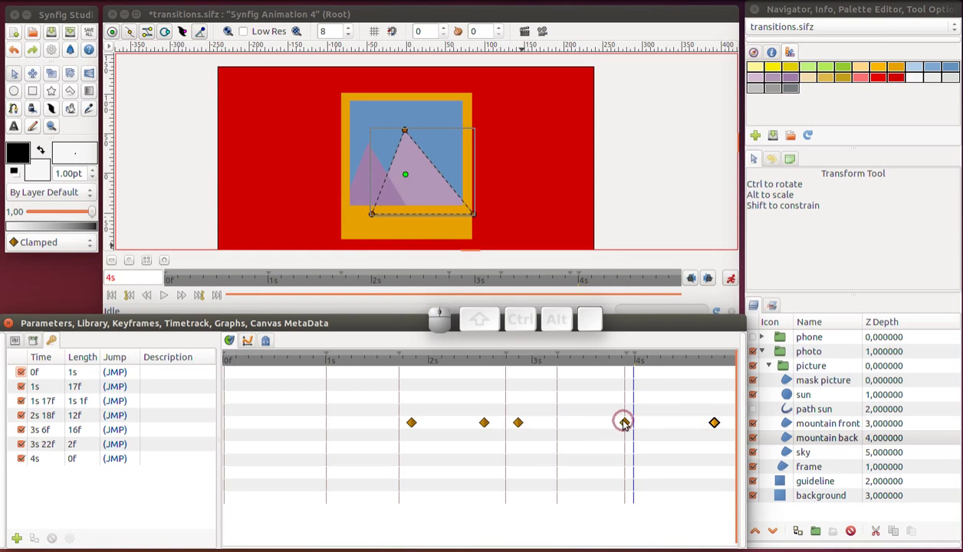
left_click_drag(594, 370, 637, 423)
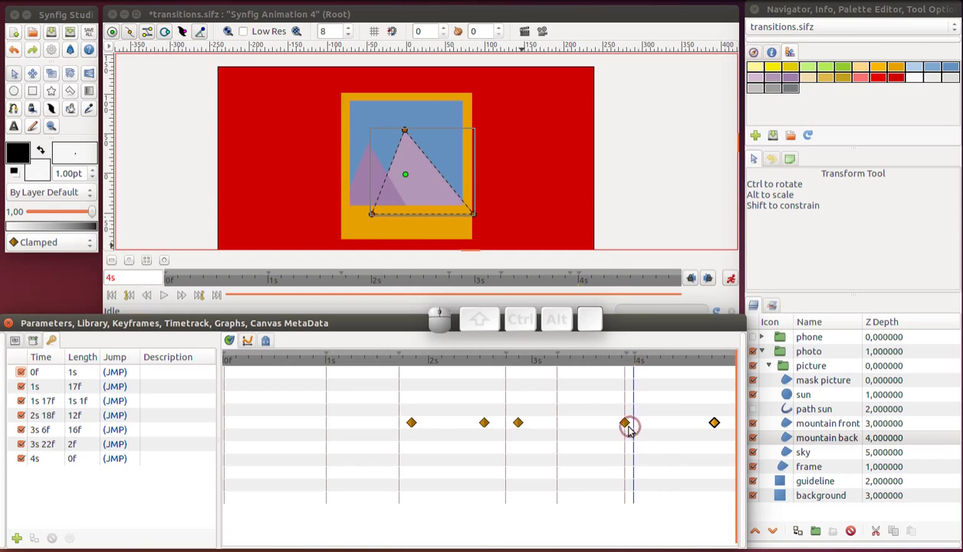
left_click_drag(625, 427, 668, 419)
left_click_drag(716, 425, 698, 426)
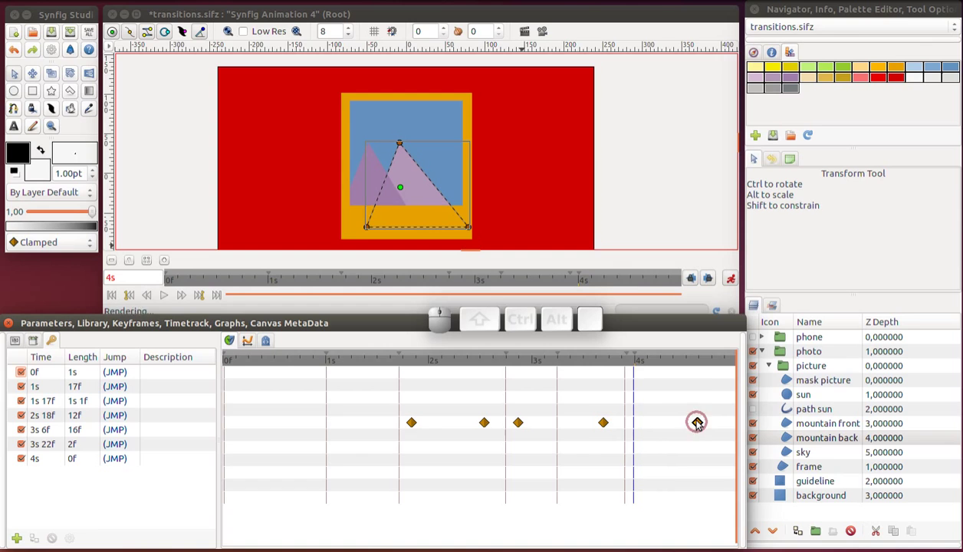
left_click_drag(589, 367, 724, 391)
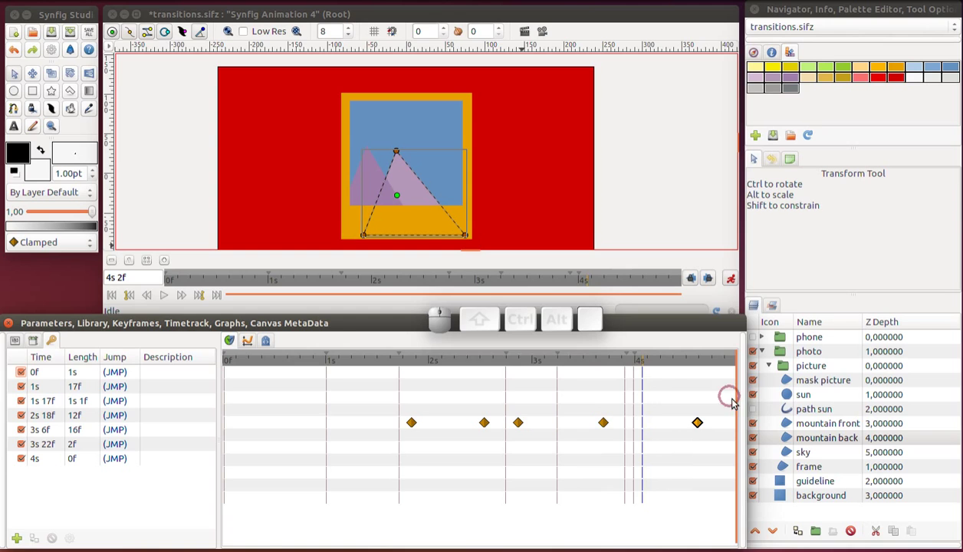
Move the front mountain below the picture at 4s 20f and save the transitions file
left_click(789, 429)
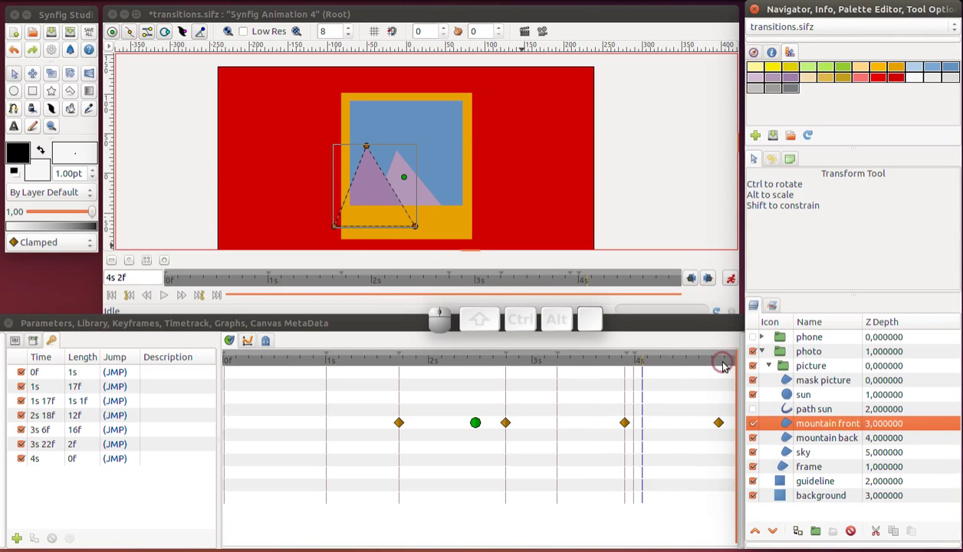
left_click(725, 368)
left_click(721, 368)
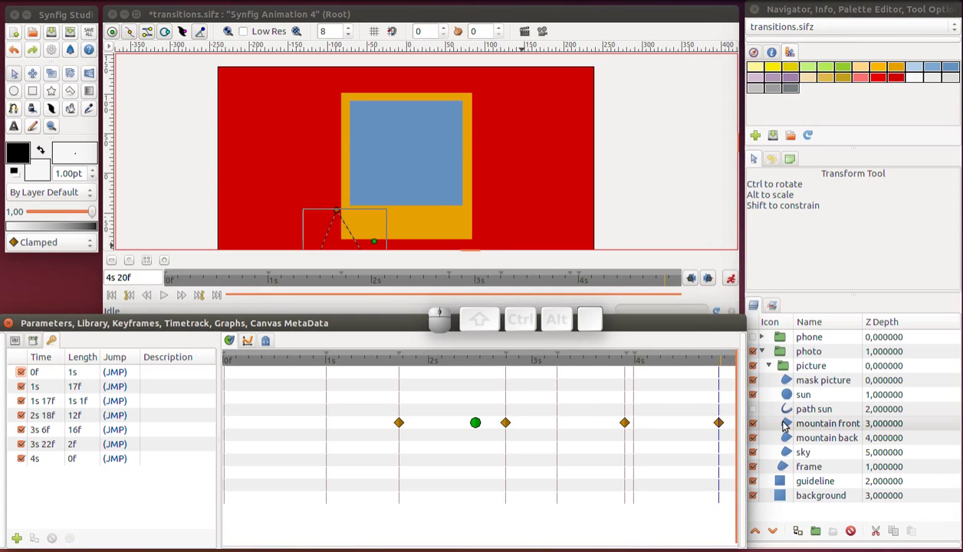
left_click(788, 424)
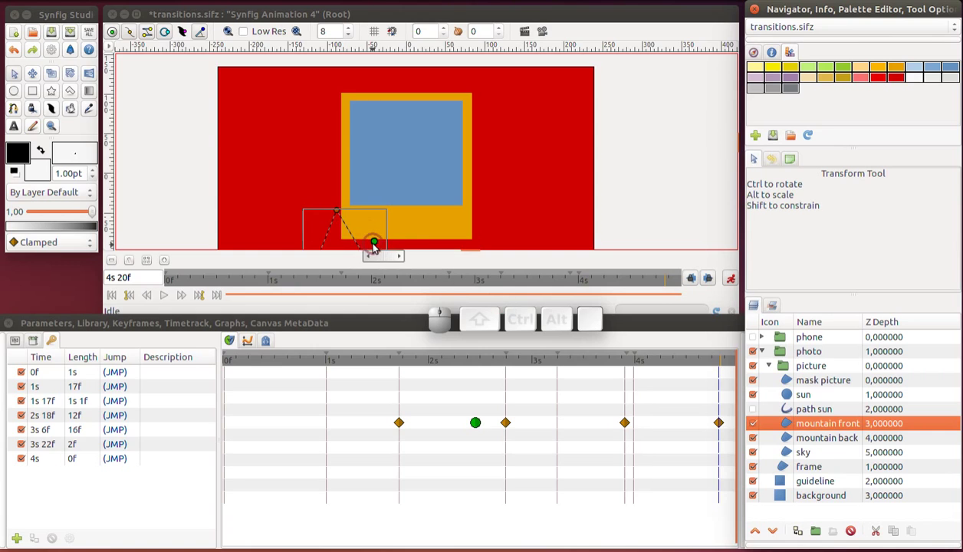
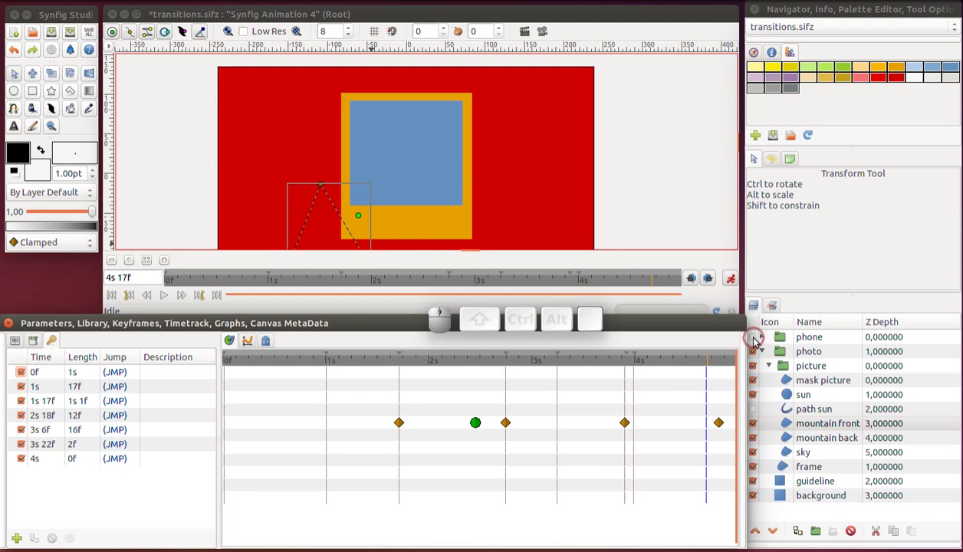
key("ctrl+s")
left_click(756, 344)
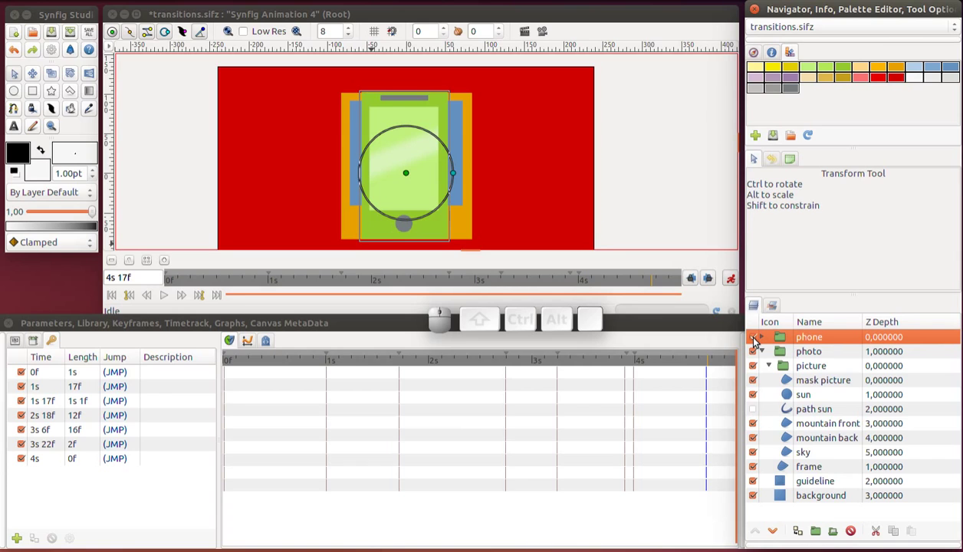
In Canvas Properties, rename the animation to Transitions and set End Time to 10s
left_click(755, 344)
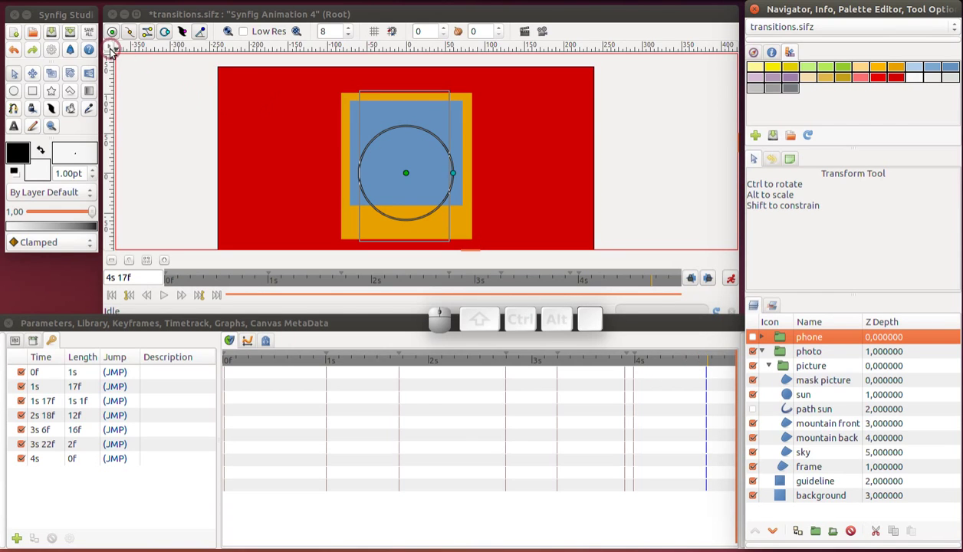
left_click(112, 54)
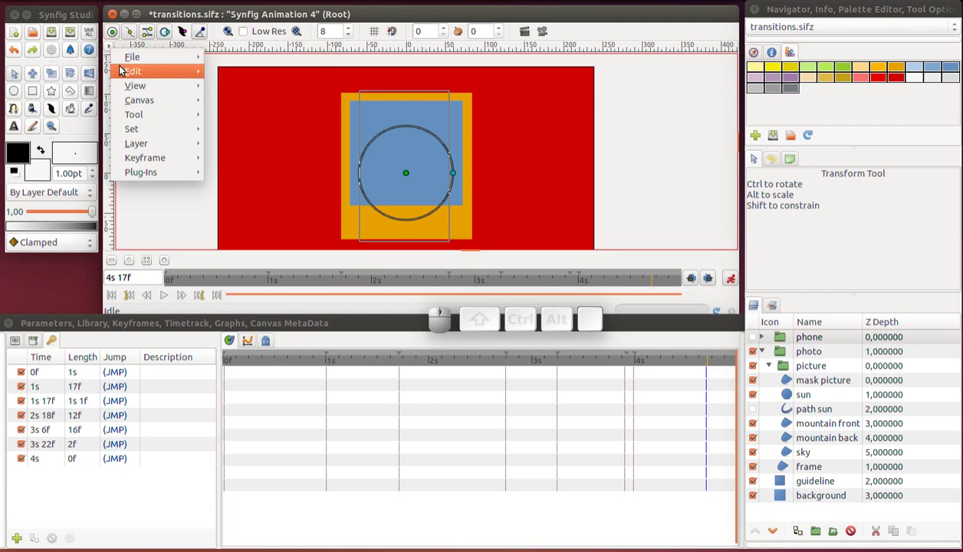
left_click(251, 216)
left_click(262, 135)
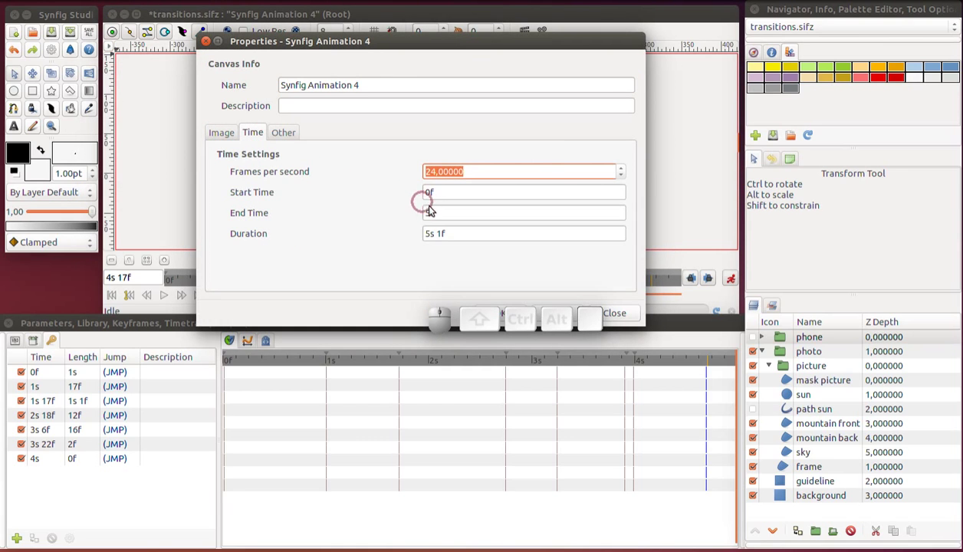
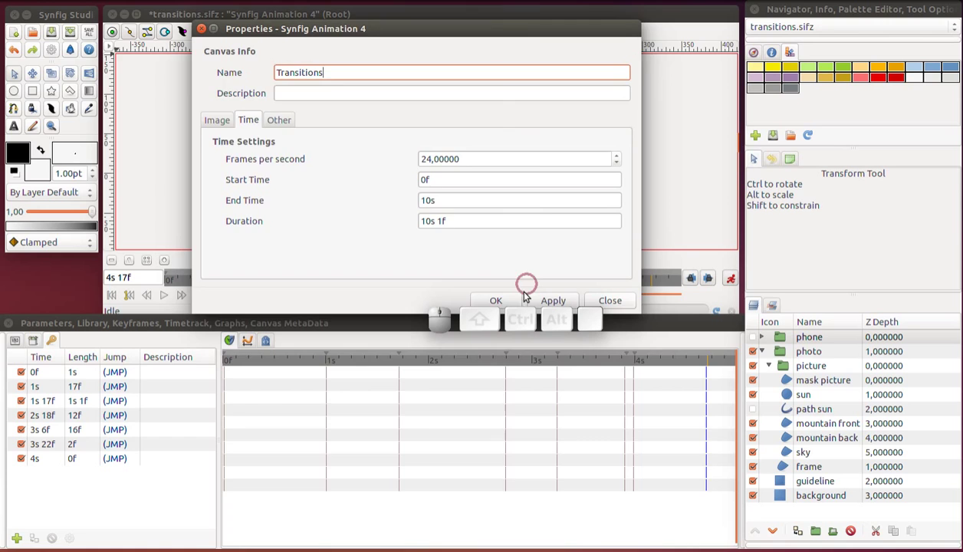
left_click(519, 296)
key("ctrl+s")
key("r")
key("Escape")
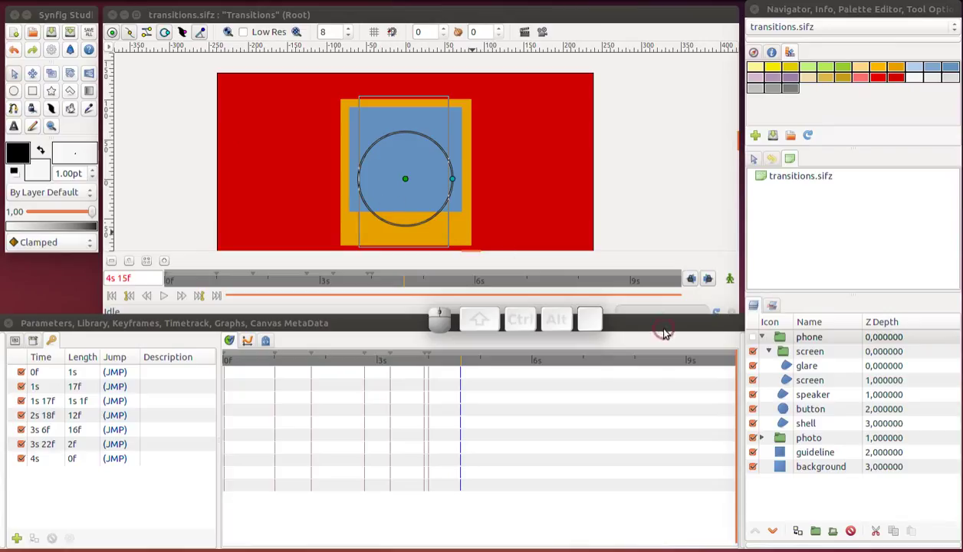
Set the phone group's Amount to 0.7 and expand the photo and picture groups
left_click(757, 346)
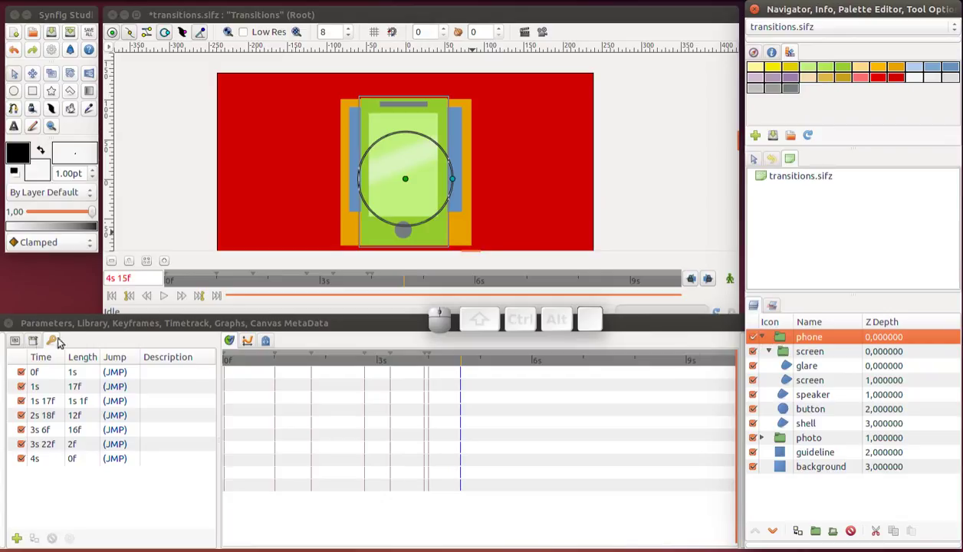
left_click(14, 343)
left_click(109, 391)
left_click(108, 390)
left_click(109, 391)
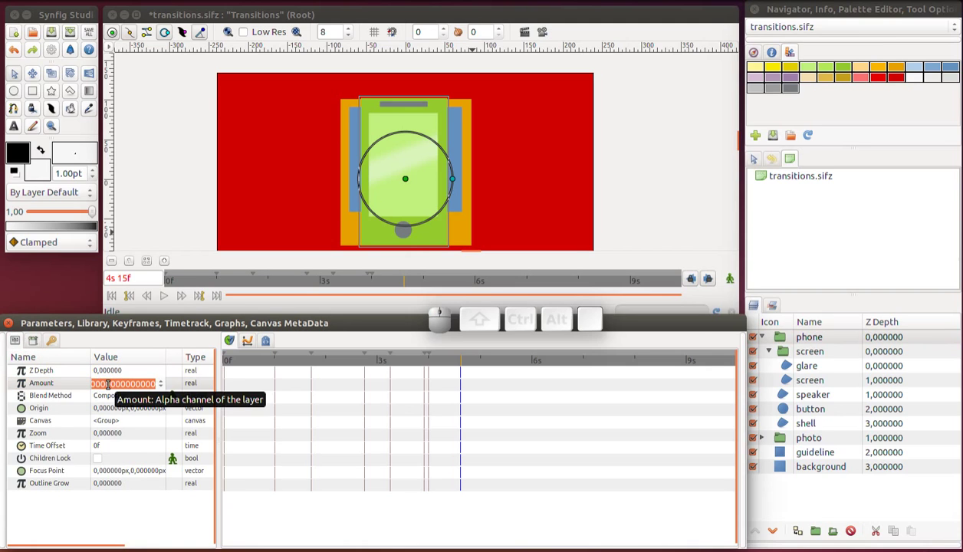
key("7")
key("Return")
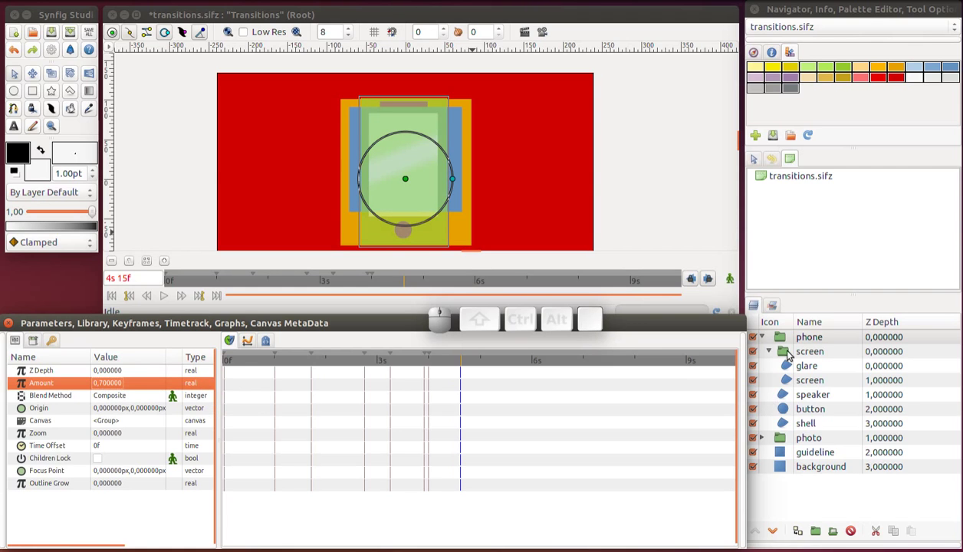
left_click(767, 440)
left_click(773, 453)
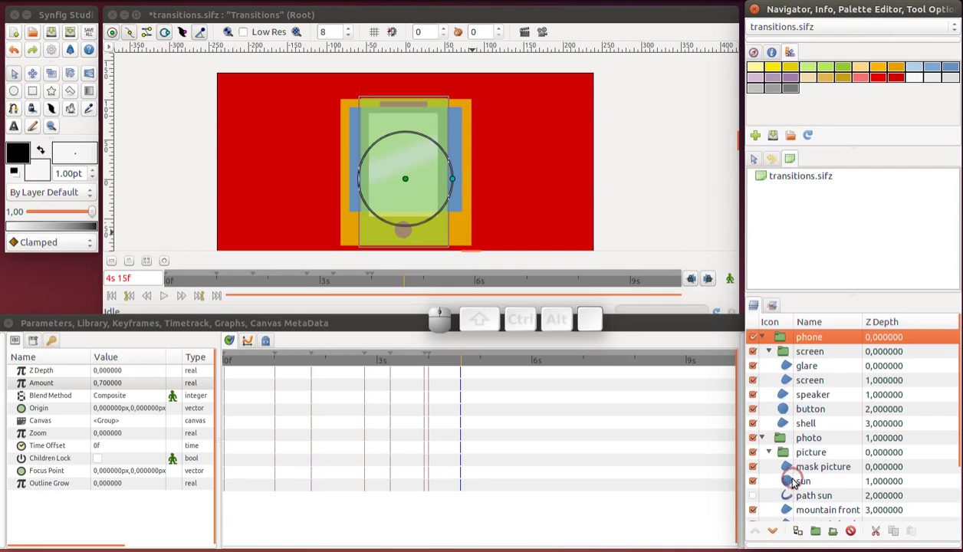
Add keyframes at 4s 19f and 5s 14f, then return to the 4s 19f keyframe
scroll("down", 3)
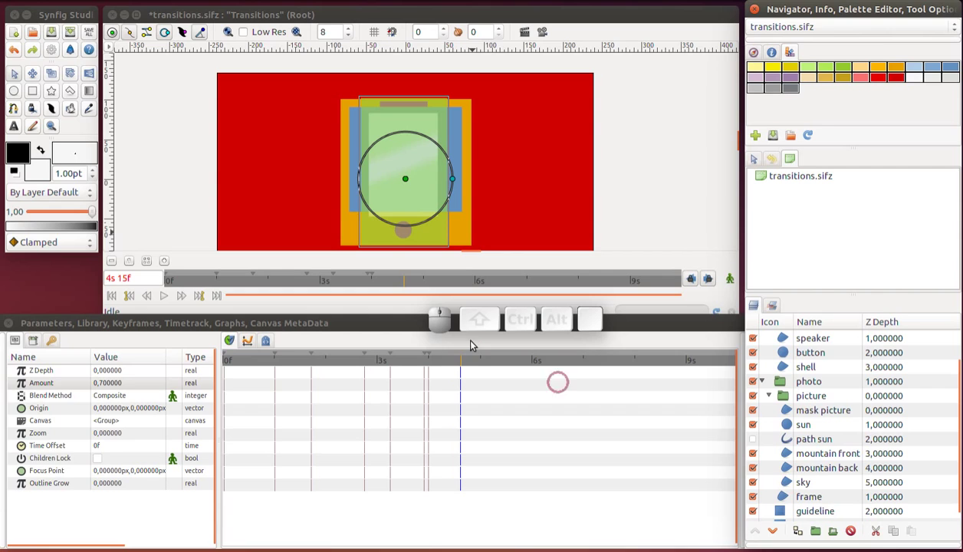
left_click_drag(441, 367, 471, 373)
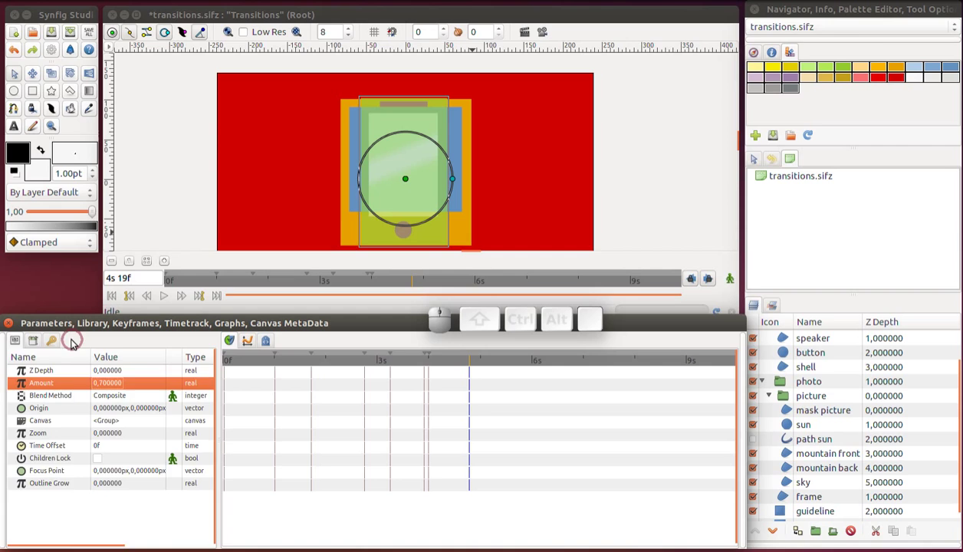
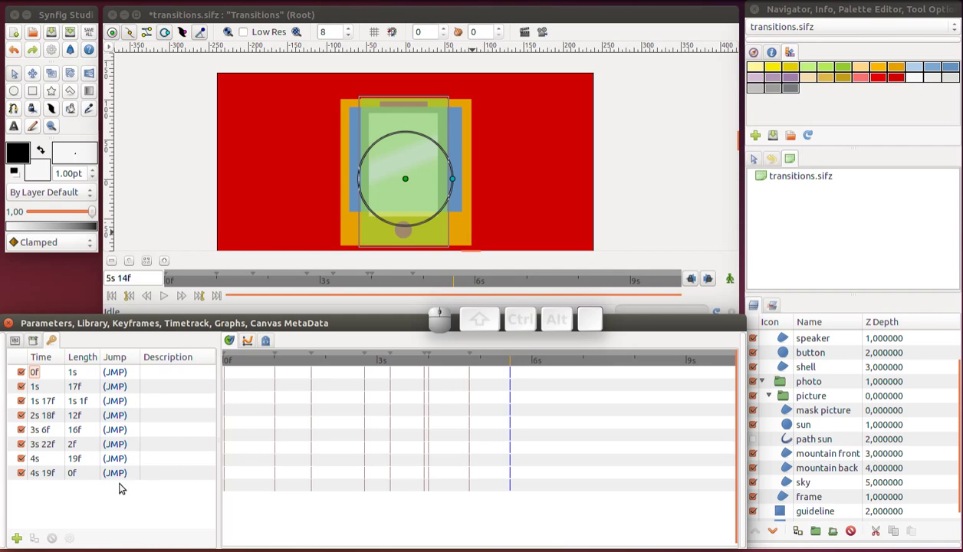
left_click(25, 537)
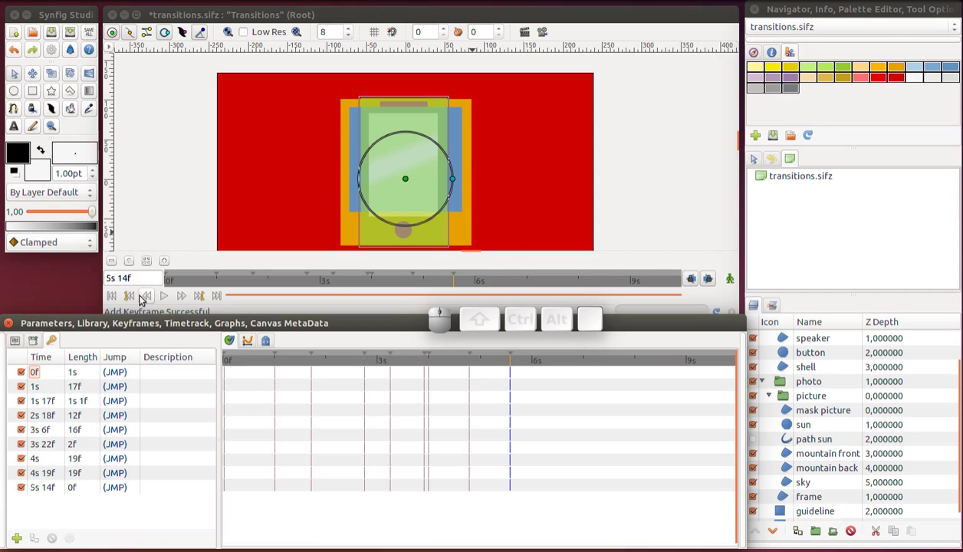
left_click(137, 298)
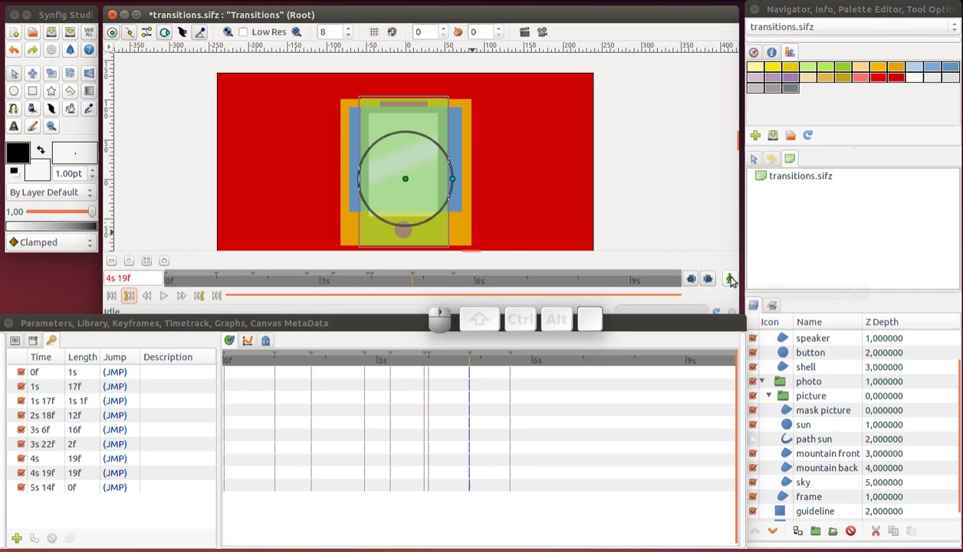
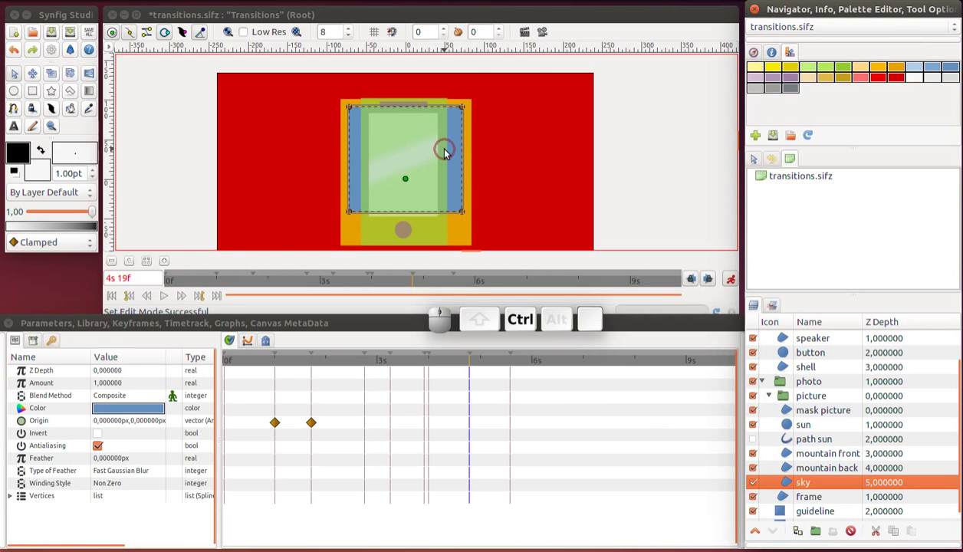
At 4s 19f pull the sky shape's right-hand corner vertices inward onto the phone screen corners
scroll("up", 3)
scroll("up", 3)
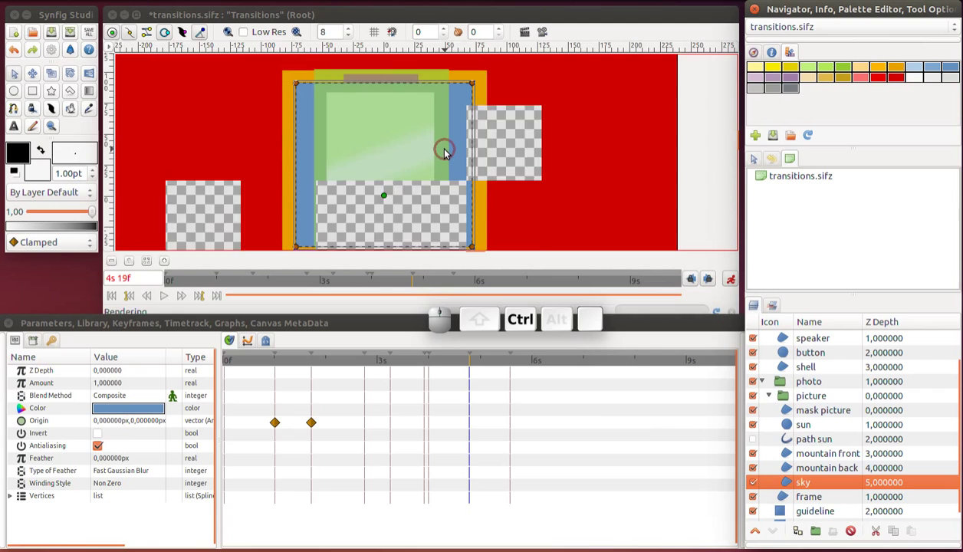
scroll("down", 3)
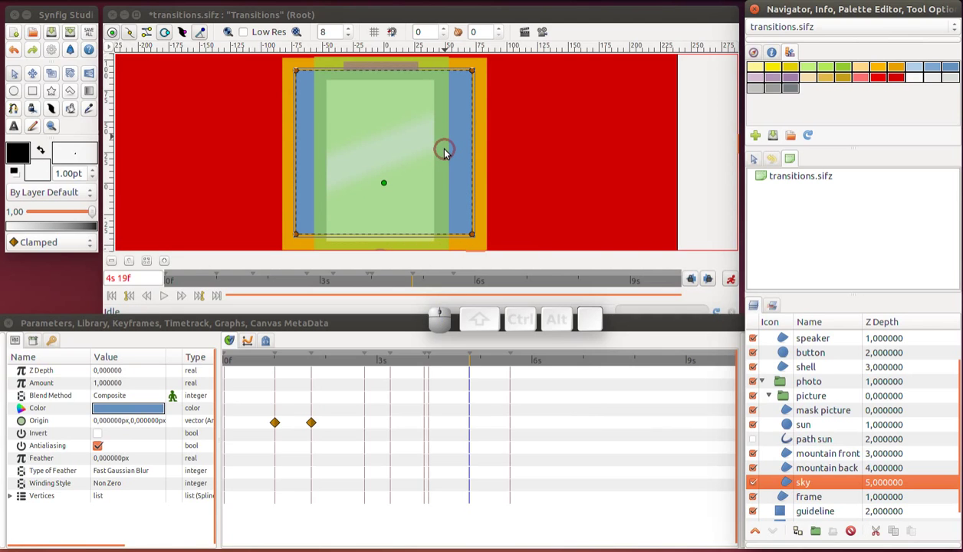
key("ctrl+a")
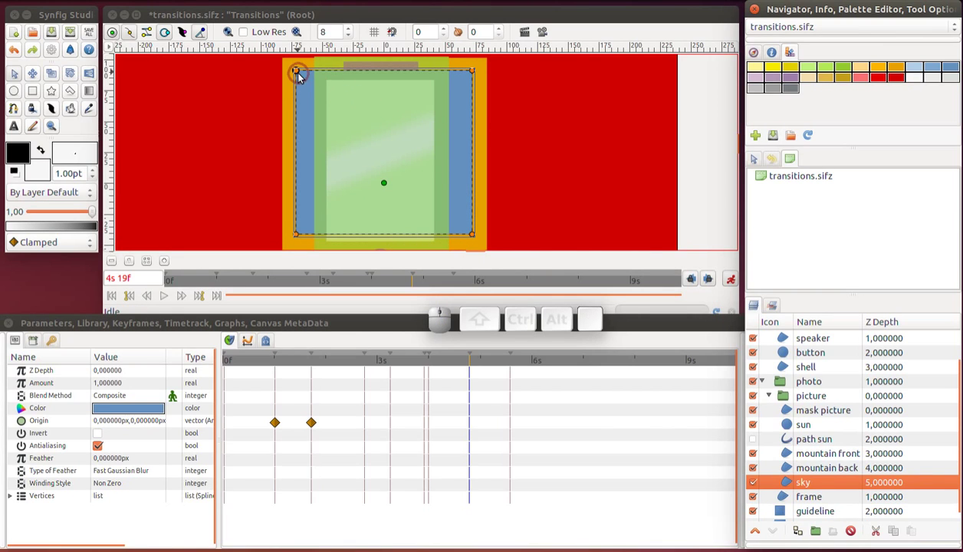
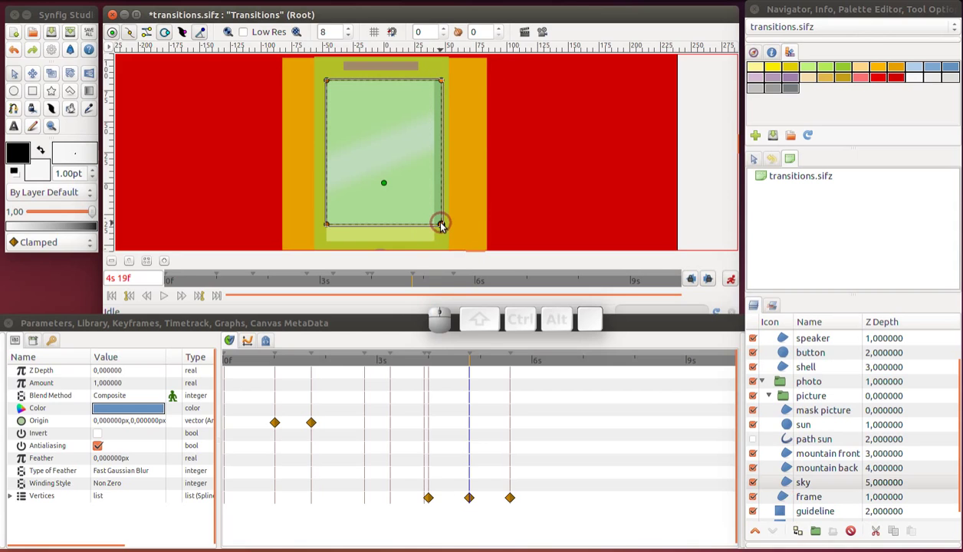
left_click_drag(444, 227, 436, 226)
left_click(614, 196)
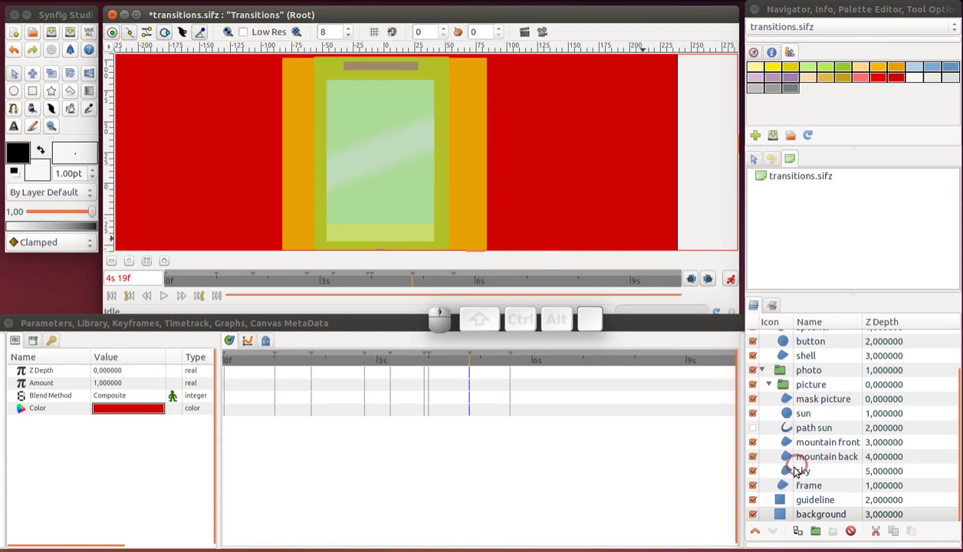
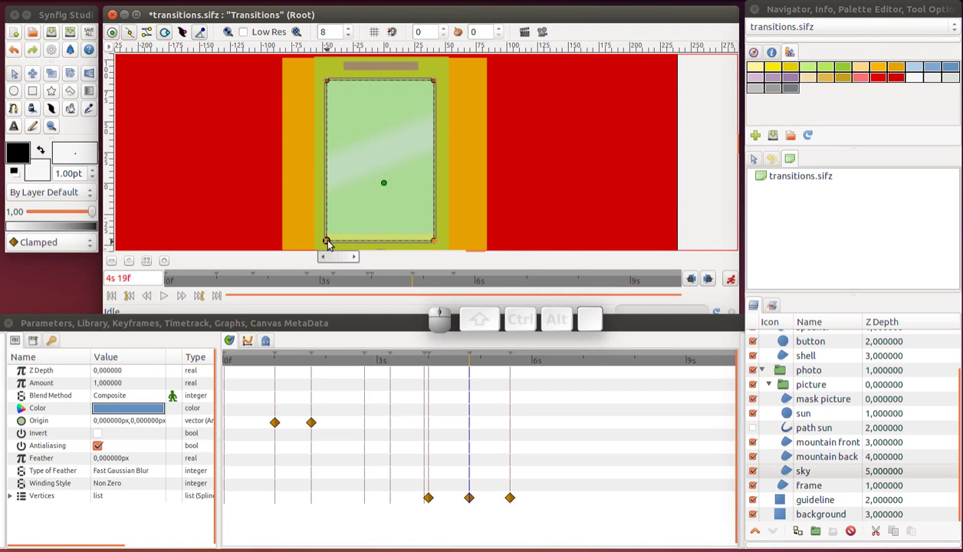
Move the mask picture's corner vertices into place at 4s 19f, recording a vertices waypoint
left_click(791, 397)
scroll("down", 3)
left_click(792, 472)
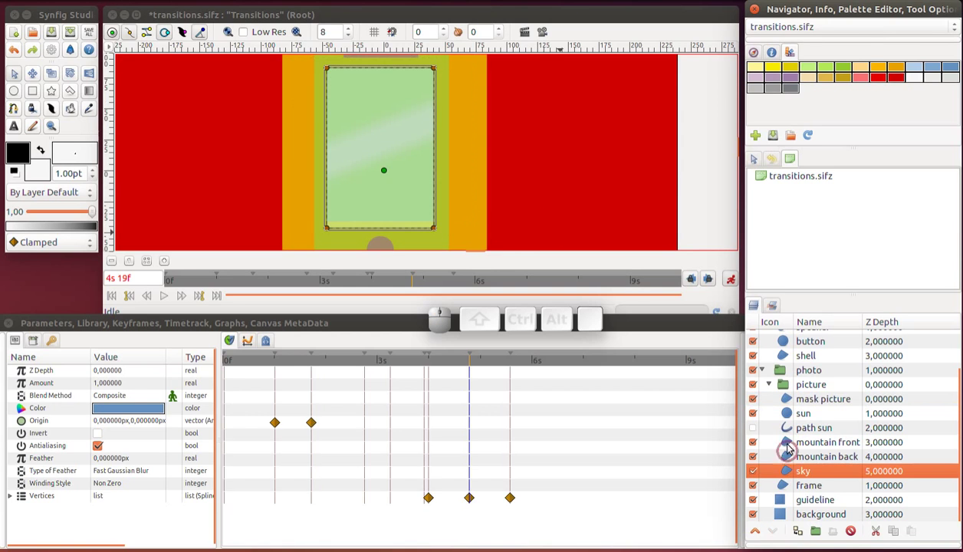
left_click(790, 404)
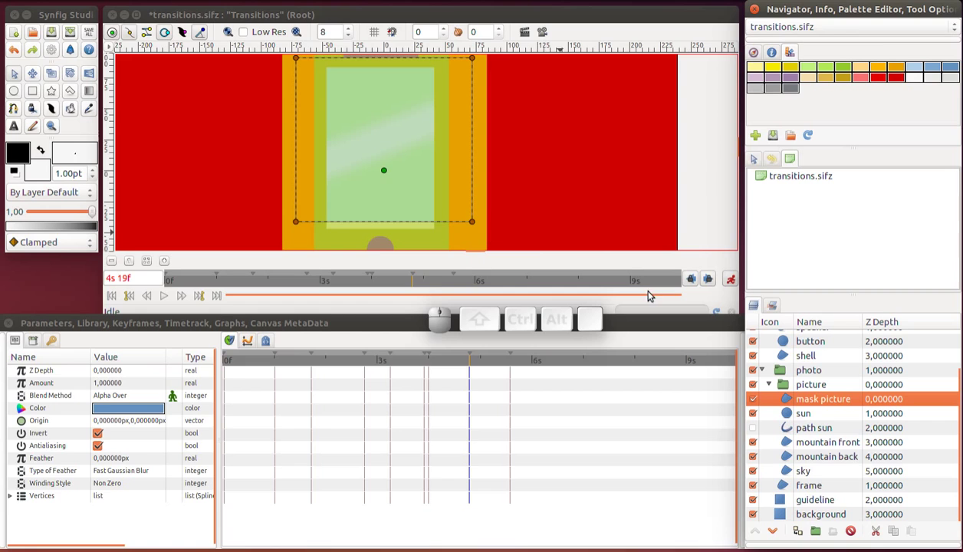
left_click_drag(494, 218, 283, 239)
left_click_drag(301, 228, 301, 239)
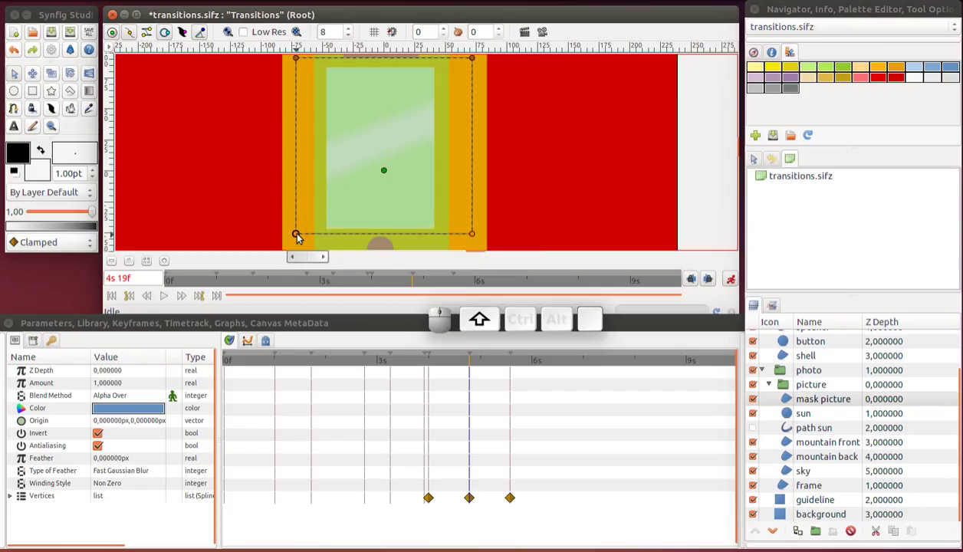
left_click(301, 237)
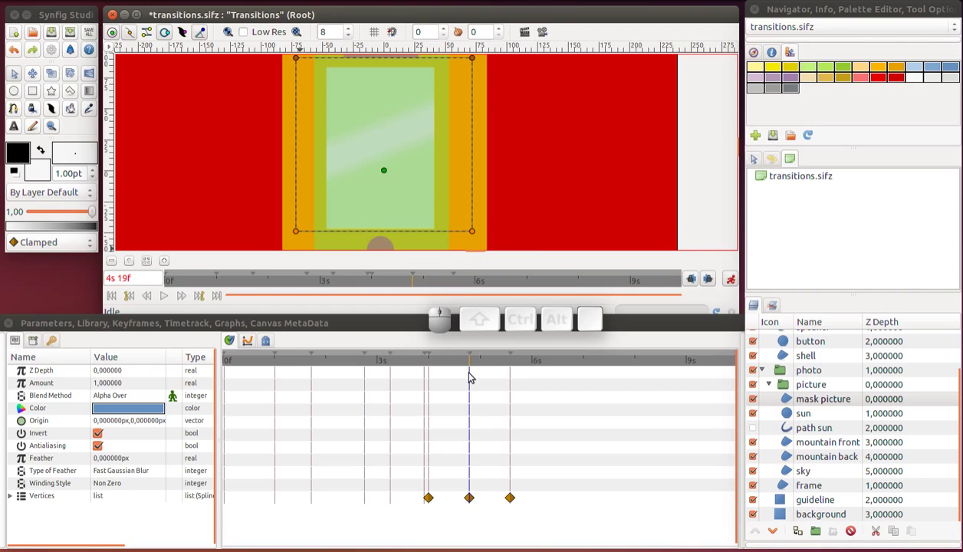
Remove the mask's extra 5s 14f waypoint and scrub to check the animation
left_click(491, 363)
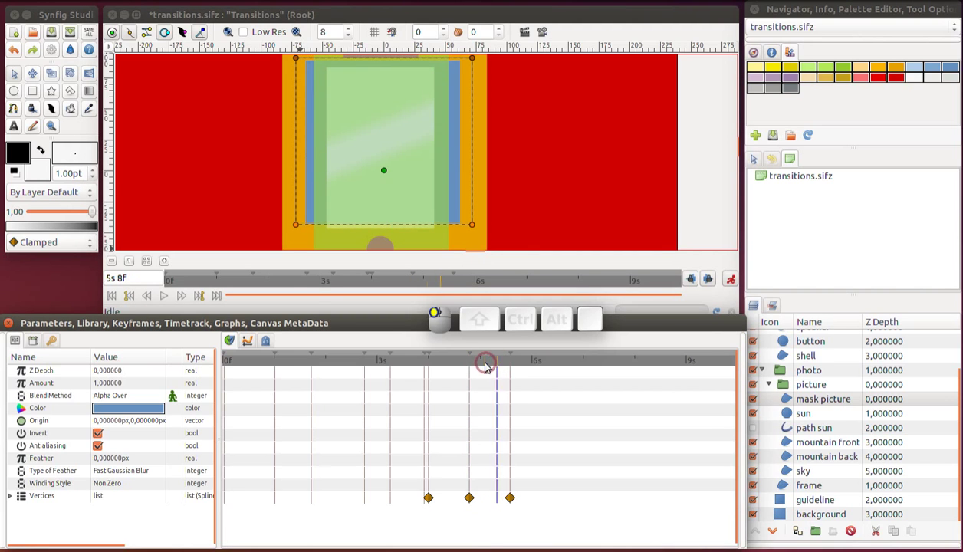
right_click(508, 504)
left_click_drag(538, 538, 536, 383)
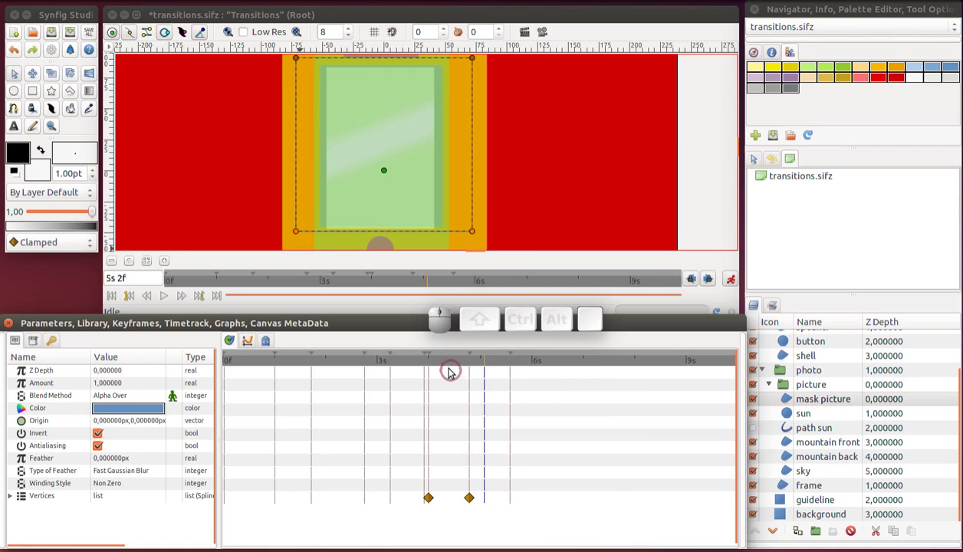
left_click_drag(448, 364, 547, 387)
Delete the sky's middle waypoint and retime its shrink from 4s 19f to 5s 14f
left_click(794, 473)
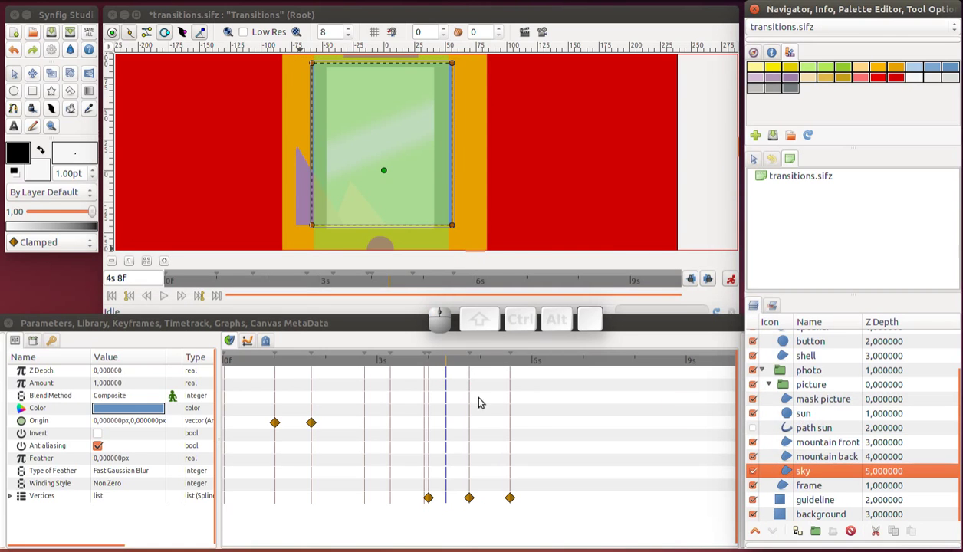
left_click_drag(470, 369, 505, 421)
right_click(511, 503)
left_click(532, 536)
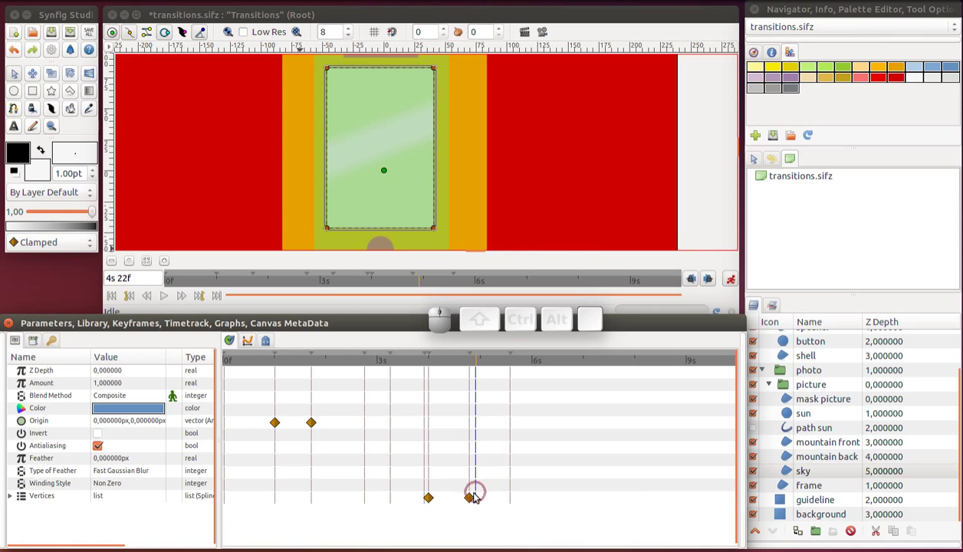
left_click_drag(468, 504, 484, 504)
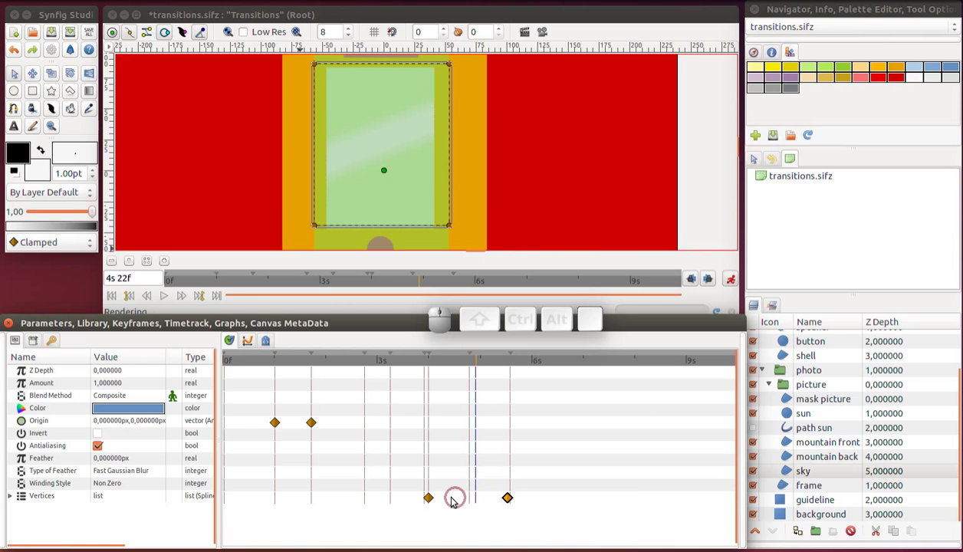
left_click_drag(432, 504, 470, 488)
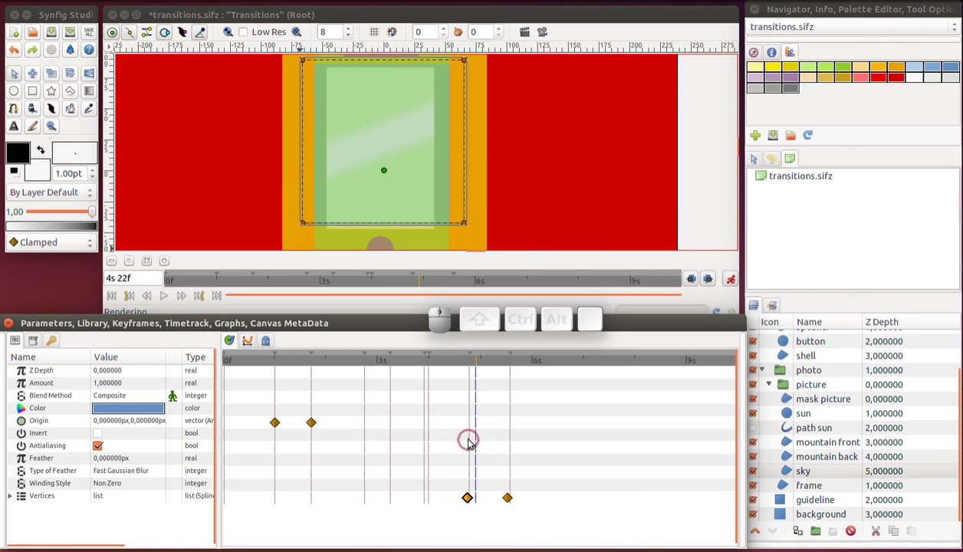
left_click_drag(443, 364, 757, 474)
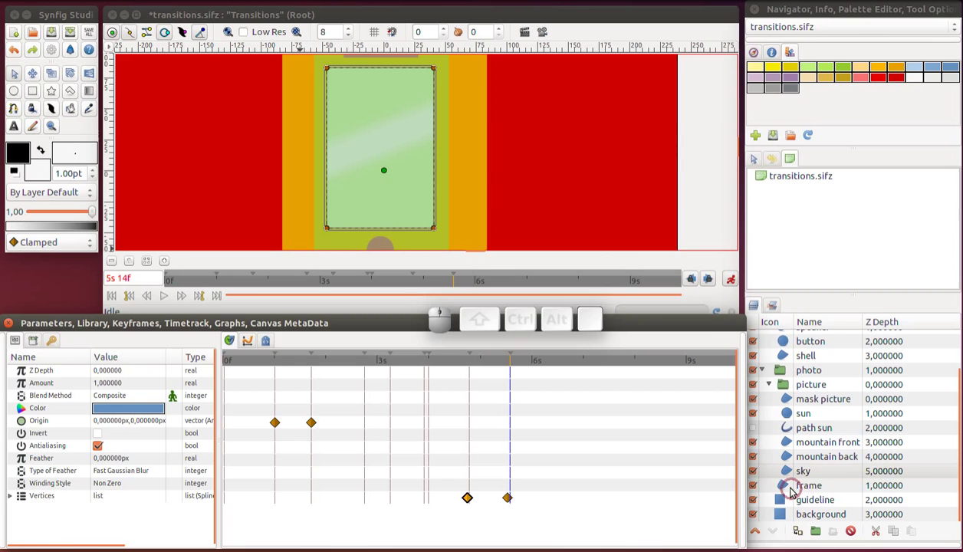
Select the frame layer, zoom onto its top corner and switch to a low-resolution preview
left_click(790, 491)
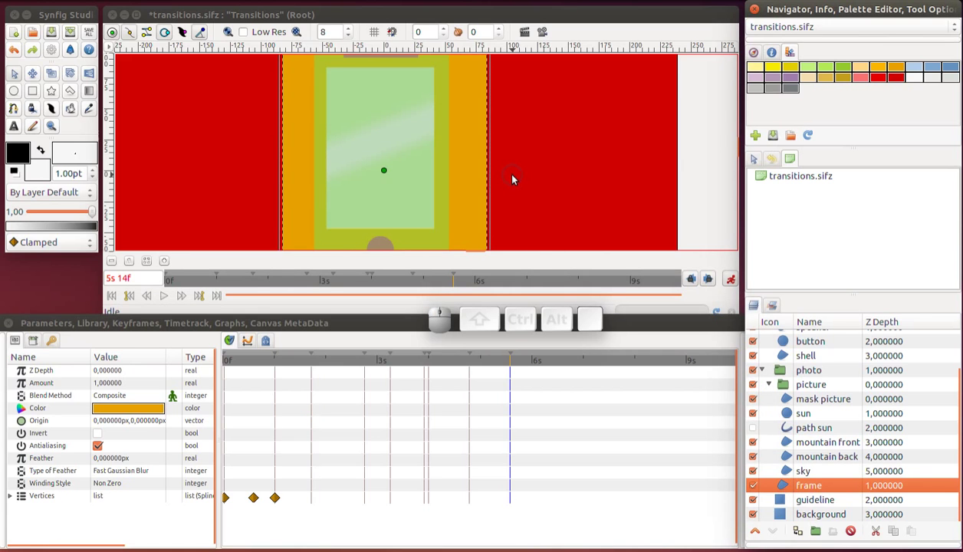
scroll("down", 3)
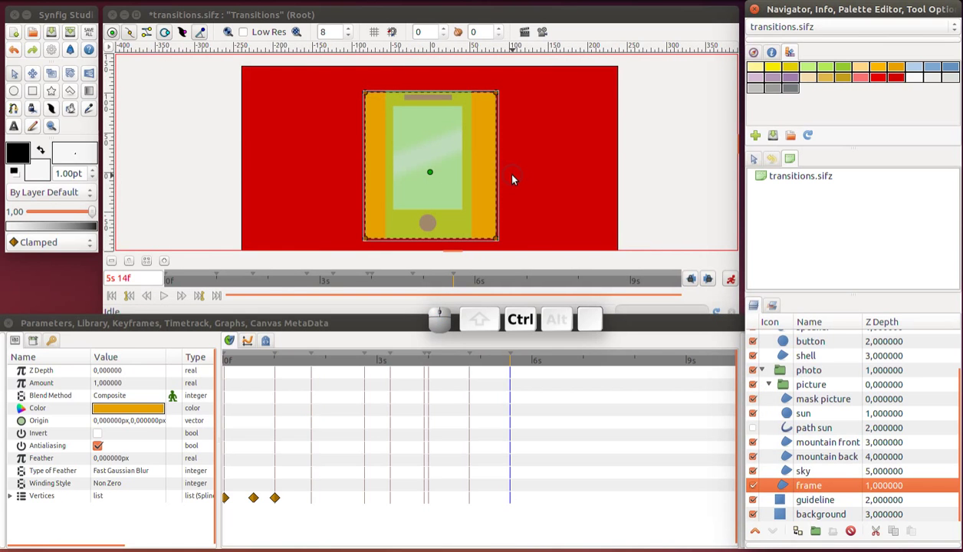
key("ctrl+a")
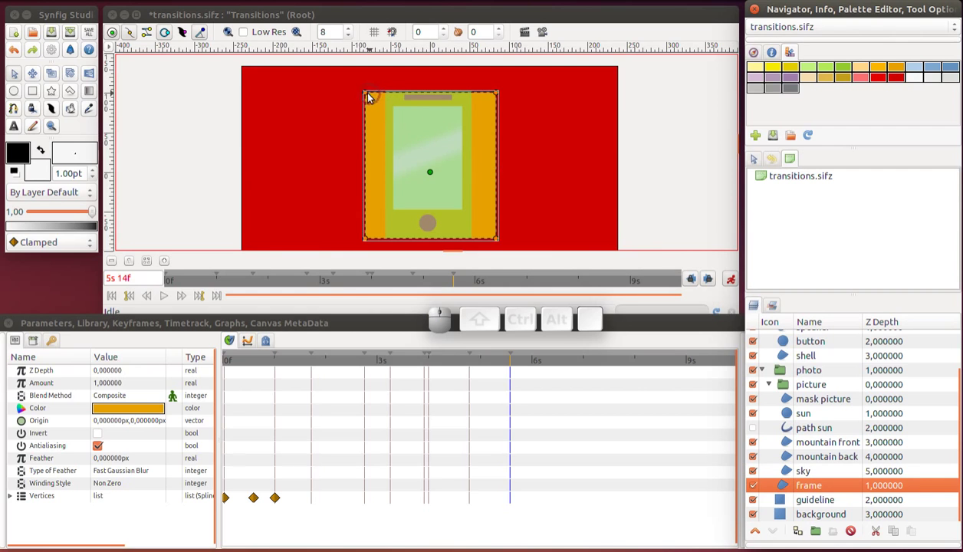
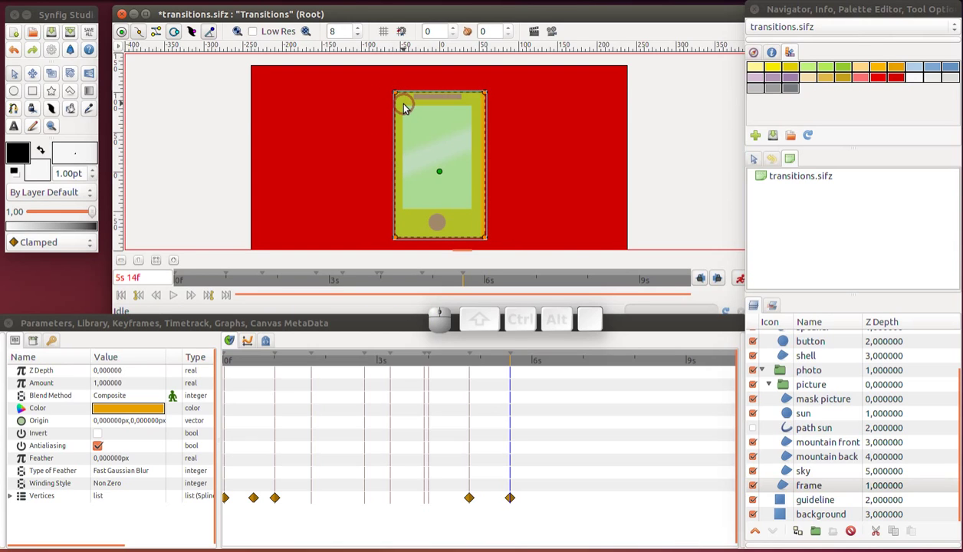
middle_click(407, 106)
scroll("up", 3)
middle_click(406, 105)
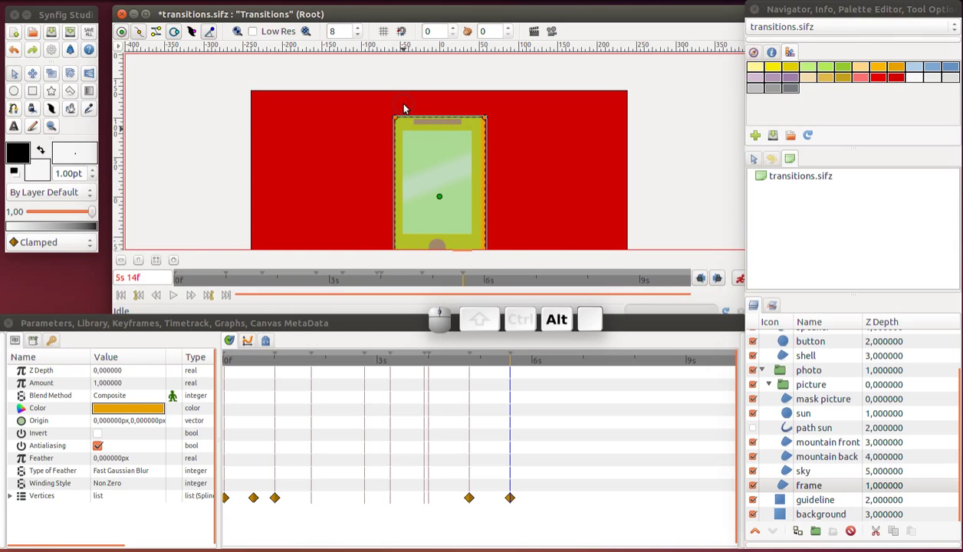
scroll("up", 3)
scroll("up", 3)
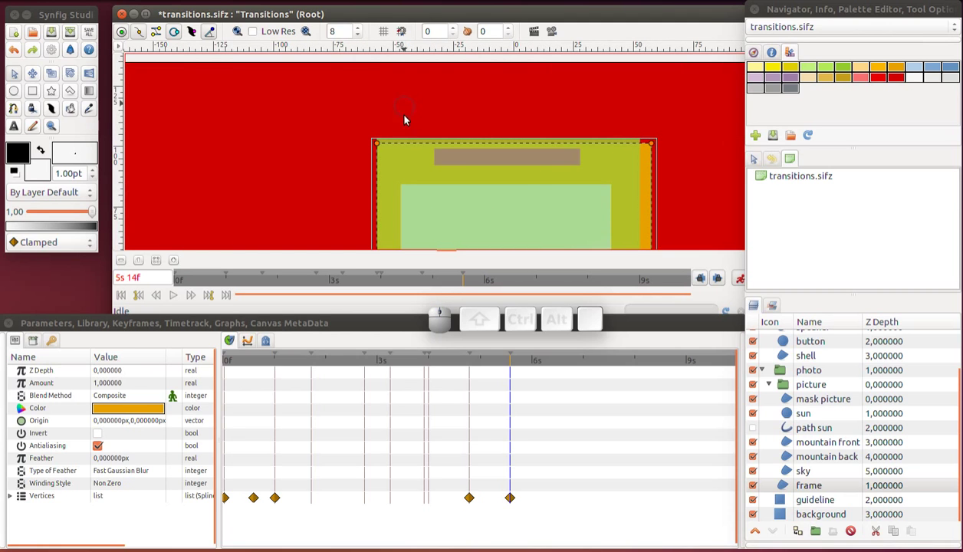
left_click(348, 124)
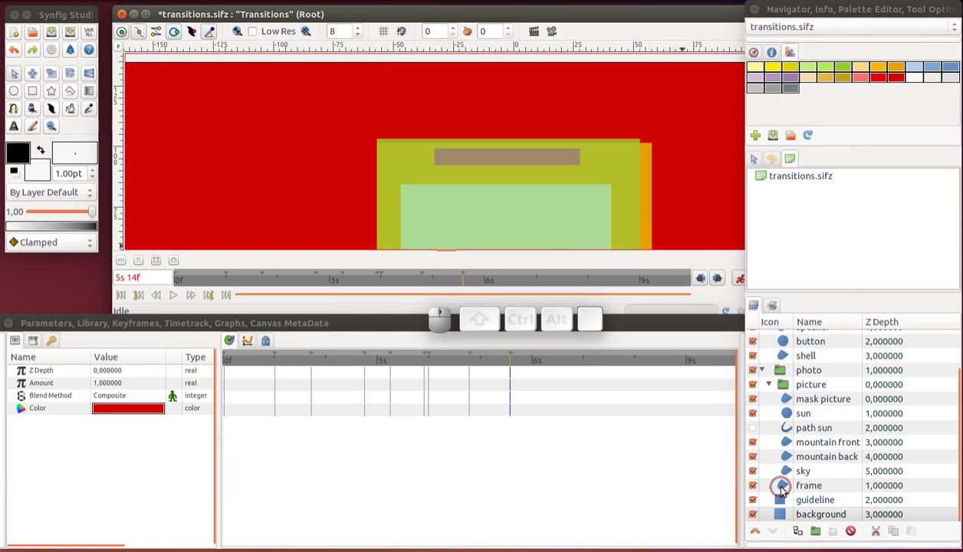
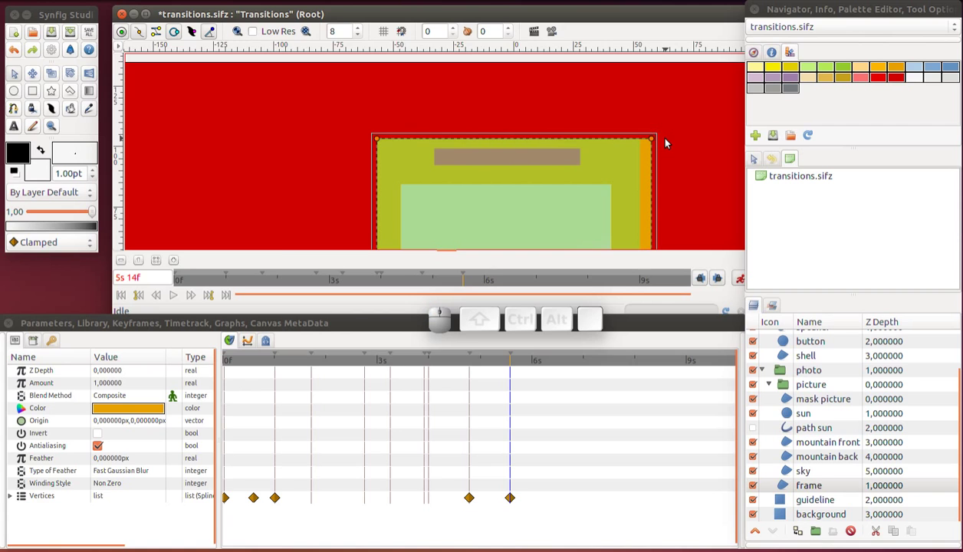
left_click(668, 141)
scroll("down", 3)
scroll("down", 3)
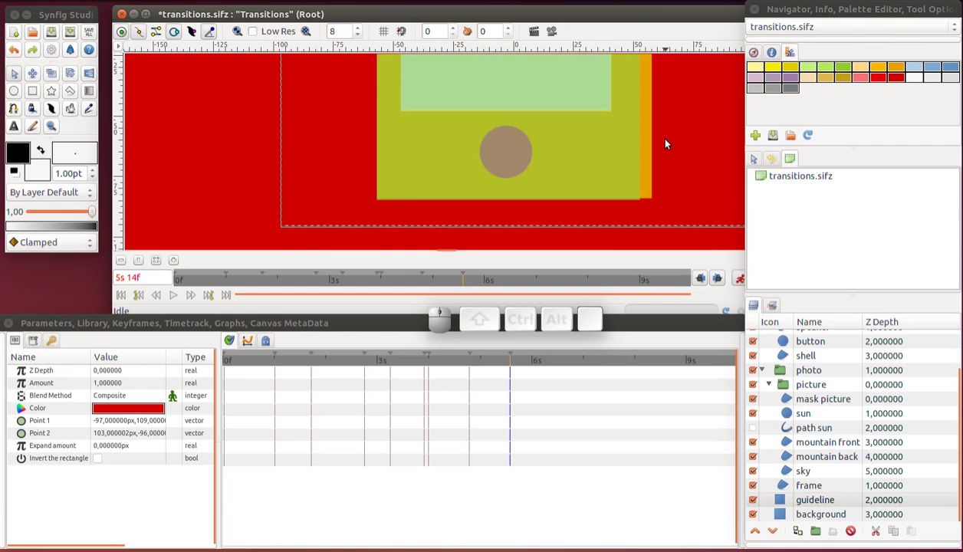
left_click(258, 35)
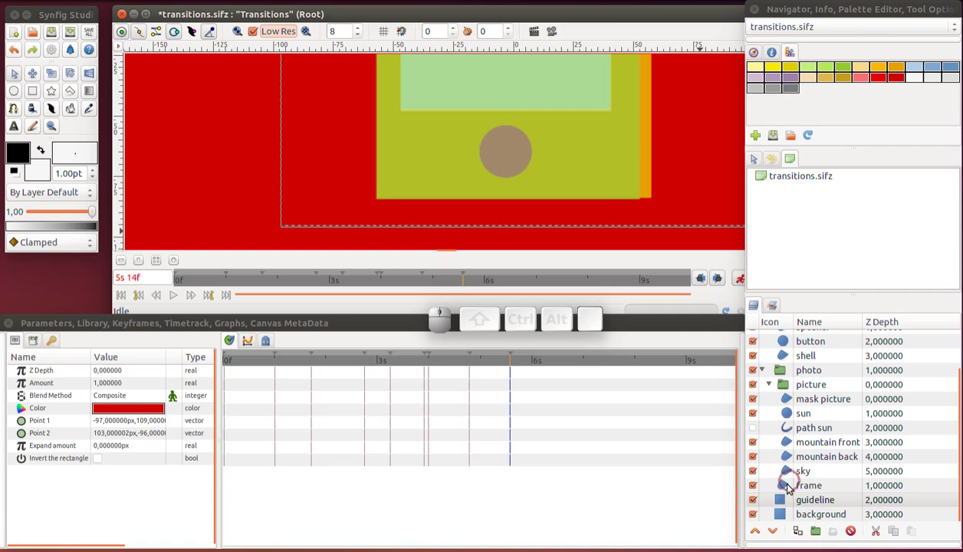
Drag the frame's bottom and right corners onto the phone's edges at 5s 14f and check at 5s 2f
left_click(789, 490)
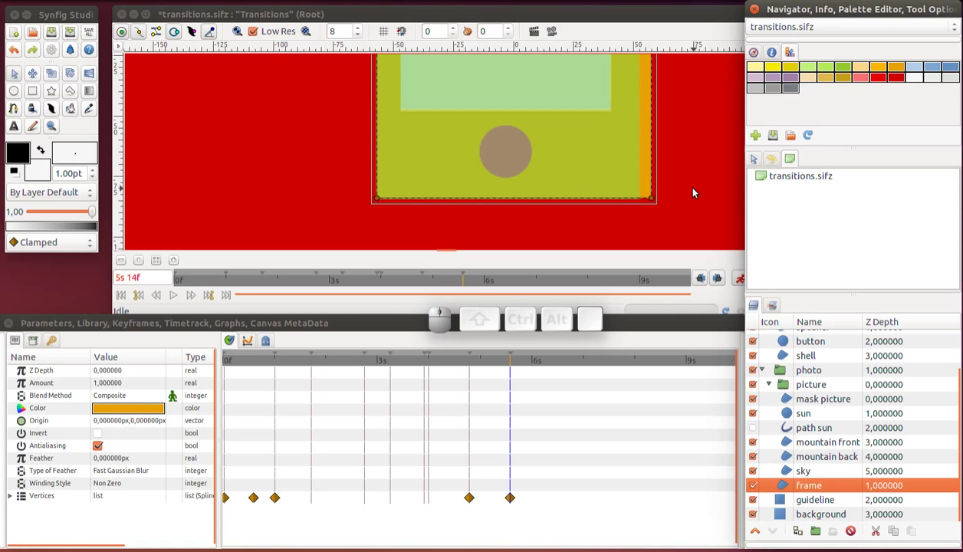
left_click_drag(552, 182, 370, 187)
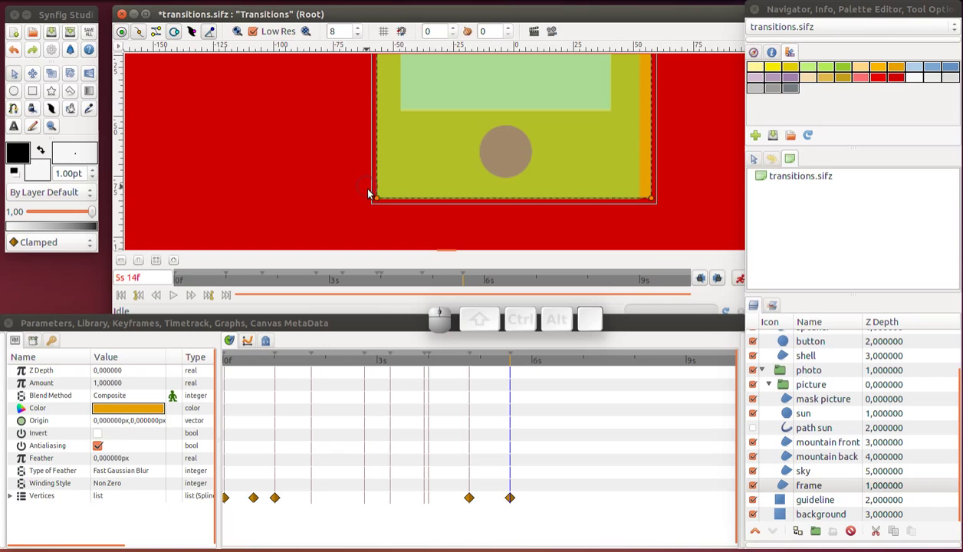
left_click(378, 197)
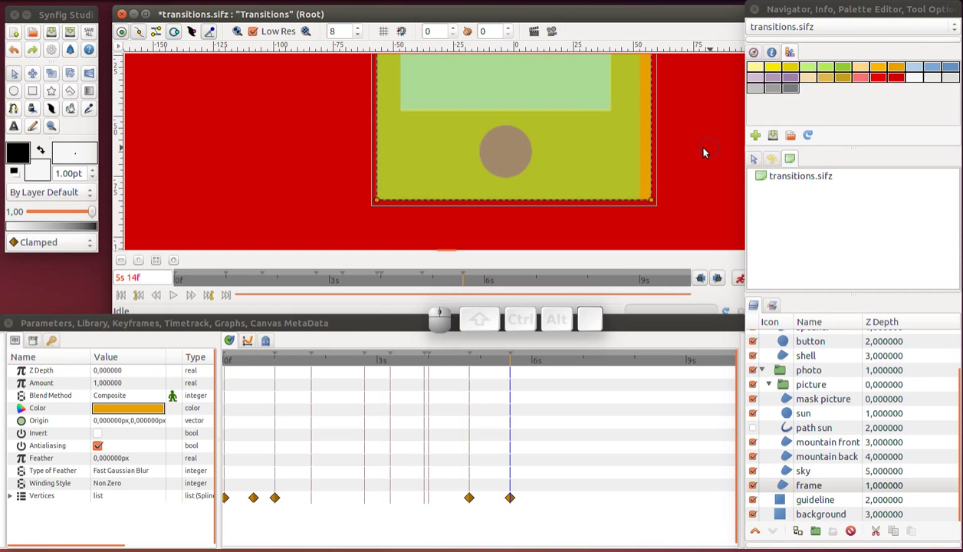
scroll("down", 3)
scroll("up", 3)
left_click_drag(702, 193, 698, 83)
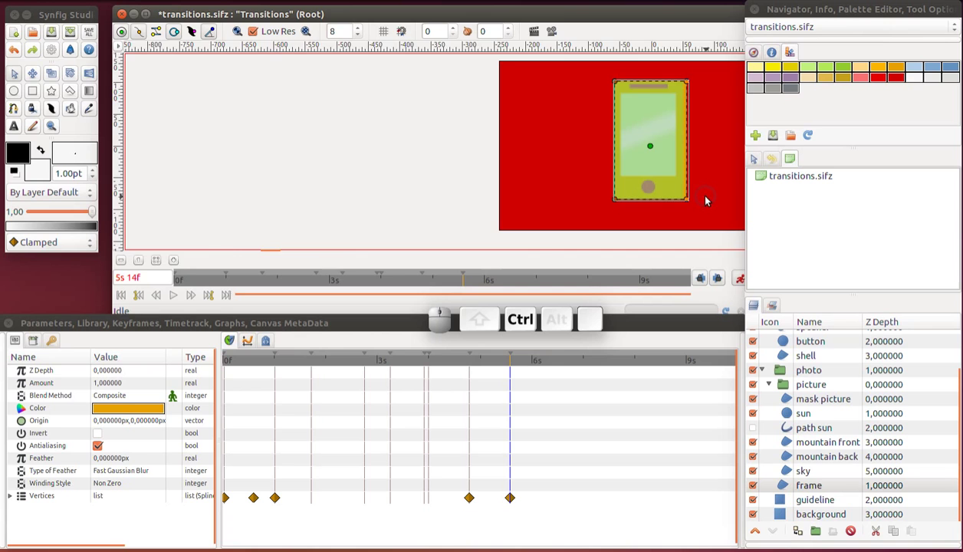
scroll("up", 3)
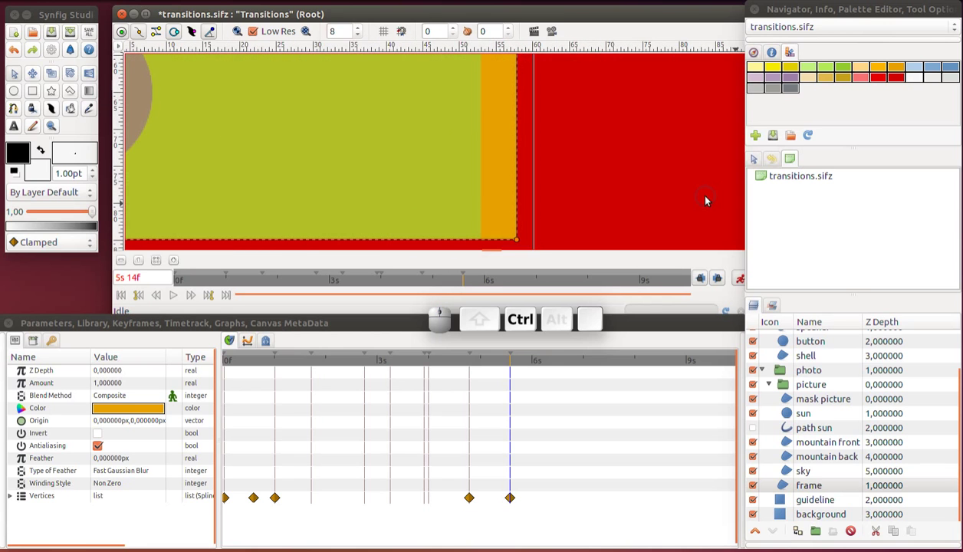
left_click_drag(521, 238, 485, 246)
scroll("down", 3)
scroll("down", 3)
scroll("down", 3)
scroll("down", 3)
scroll("down", 3)
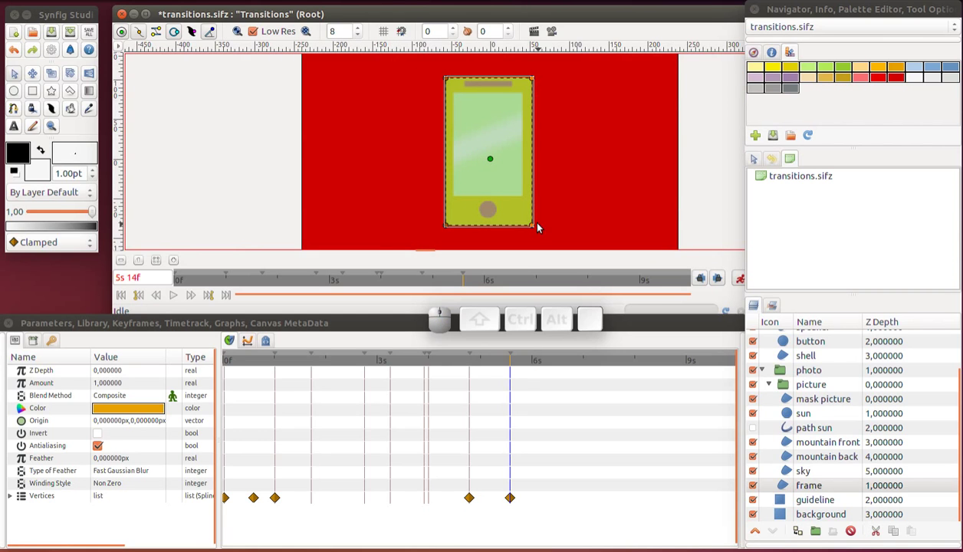
left_click_drag(453, 368, 668, 449)
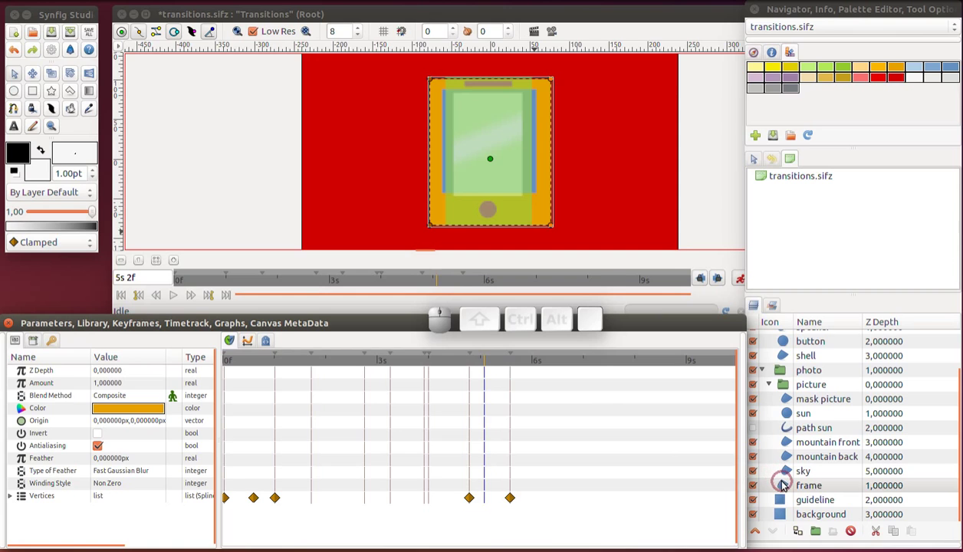
Drag the frame's last two Vertices waypoints slightly later, delaying its shrink into the phone
left_click(787, 487)
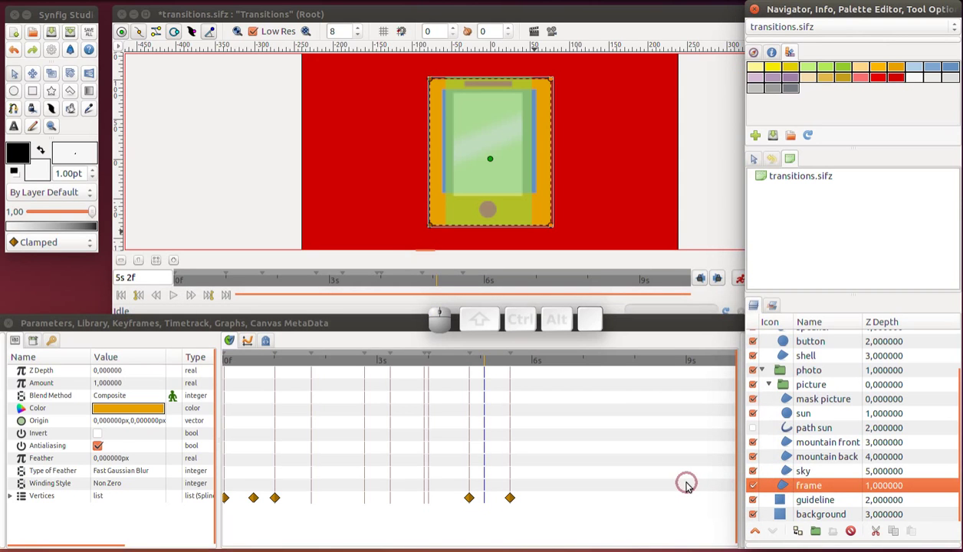
left_click_drag(472, 503, 514, 500)
left_click(516, 501)
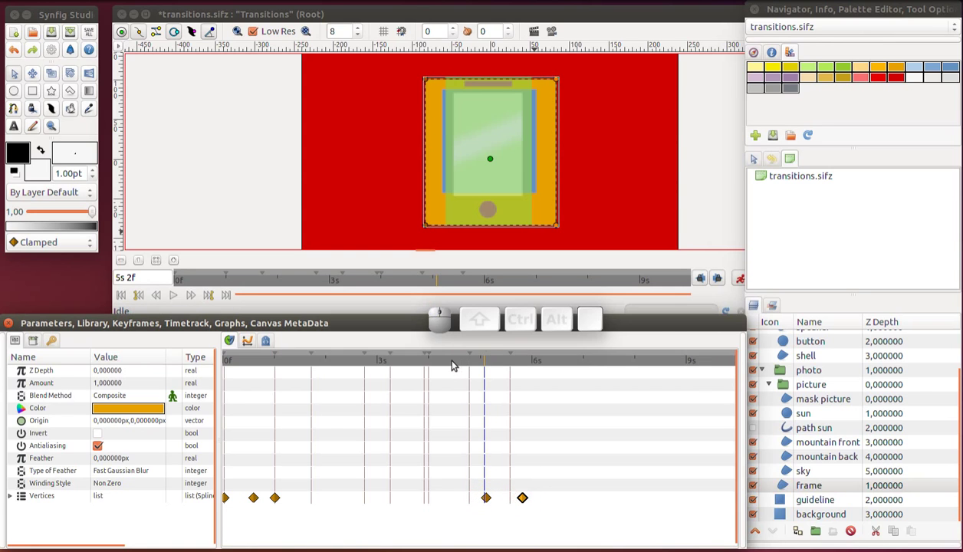
Move the time to 5s 22f and save transitions.sifz with Ctrl+S
left_click_drag(454, 367, 529, 370)
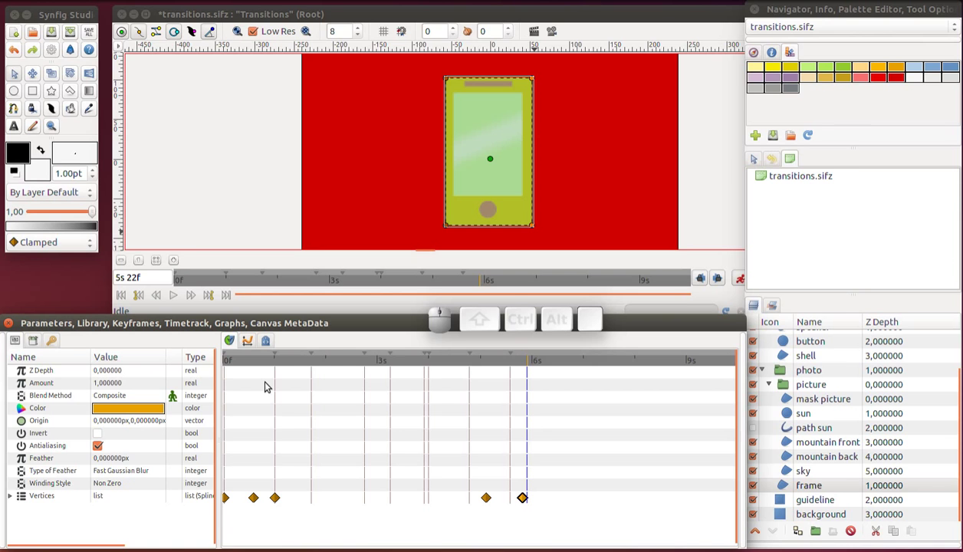
key("ctrl+s")
key("r")
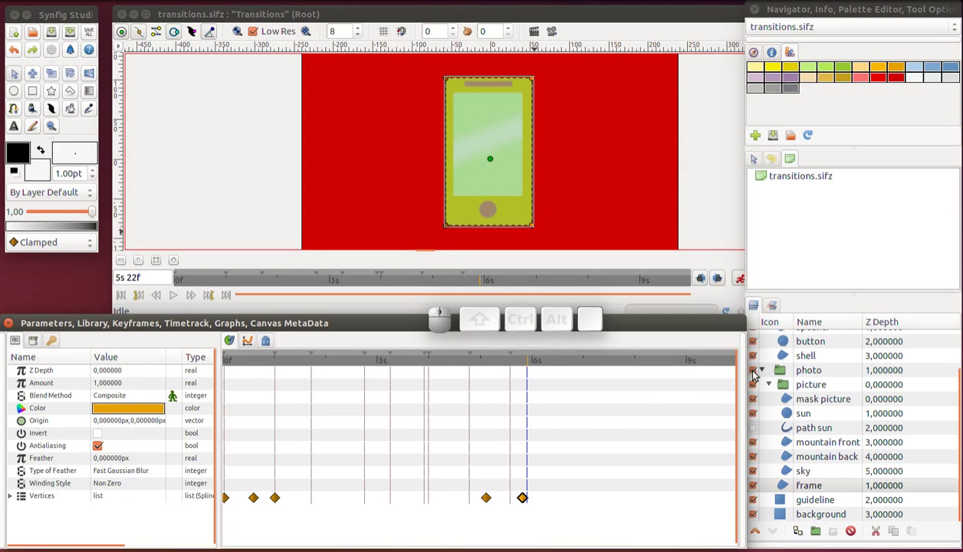
Duplicate the screen layer and select the new copy
left_click(768, 370)
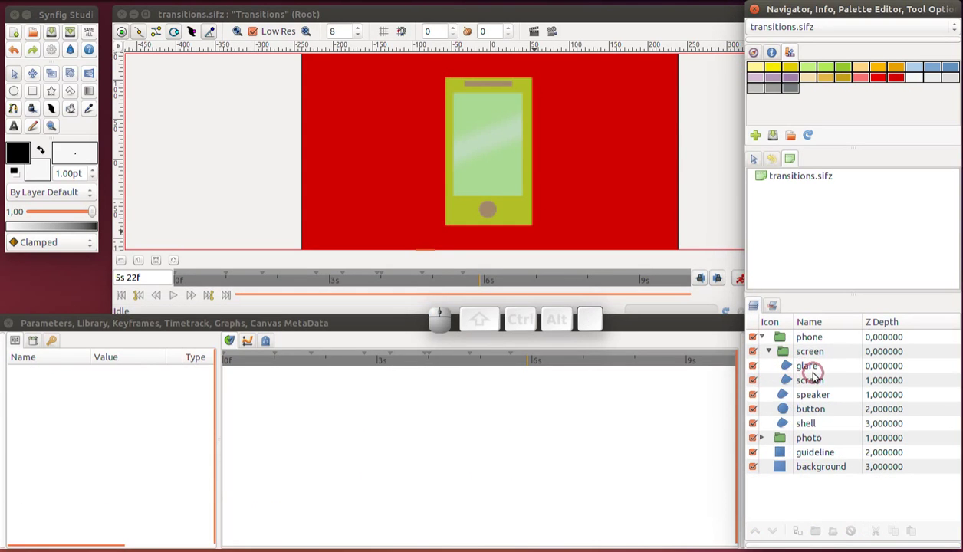
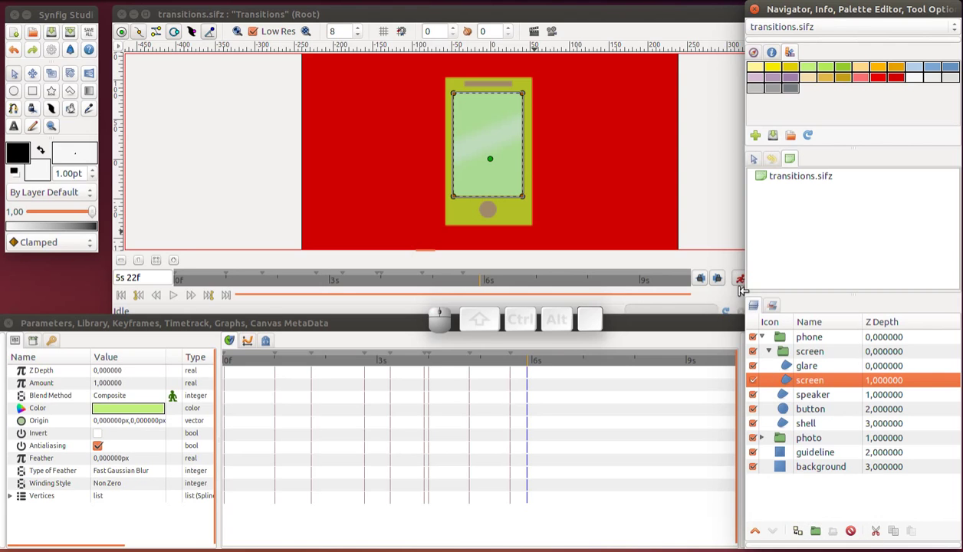
left_click(738, 284)
left_click(786, 384)
left_click_drag(805, 528, 801, 448)
left_click(799, 377)
left_click(798, 378)
Rename the copy to 'mask screen' and raise it to the top of the group
double_click(803, 382)
key("Home")
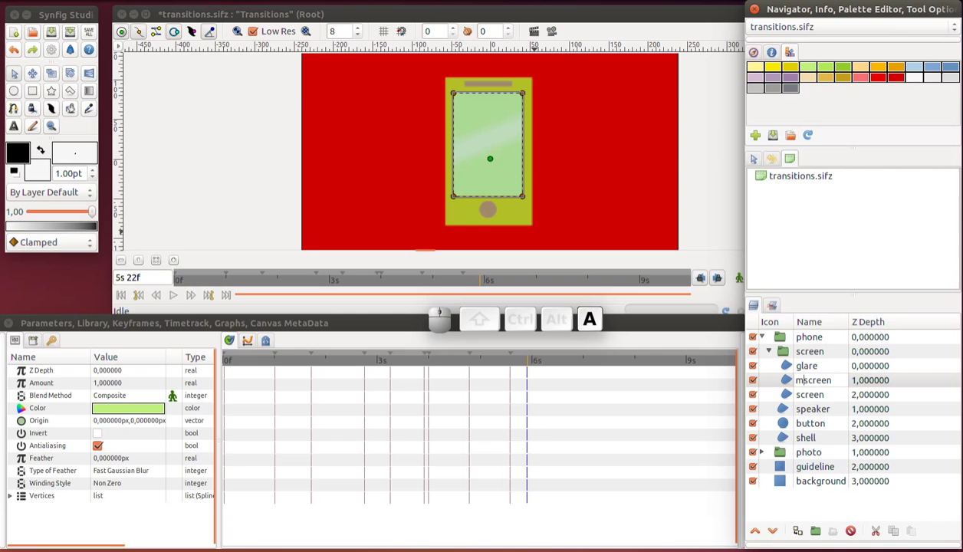
key("space")
key("Return")
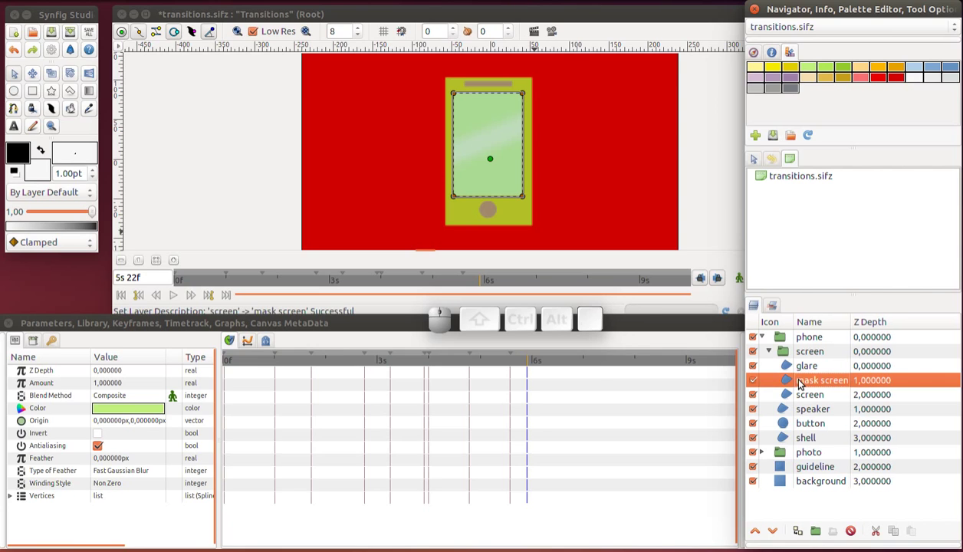
left_click(754, 539)
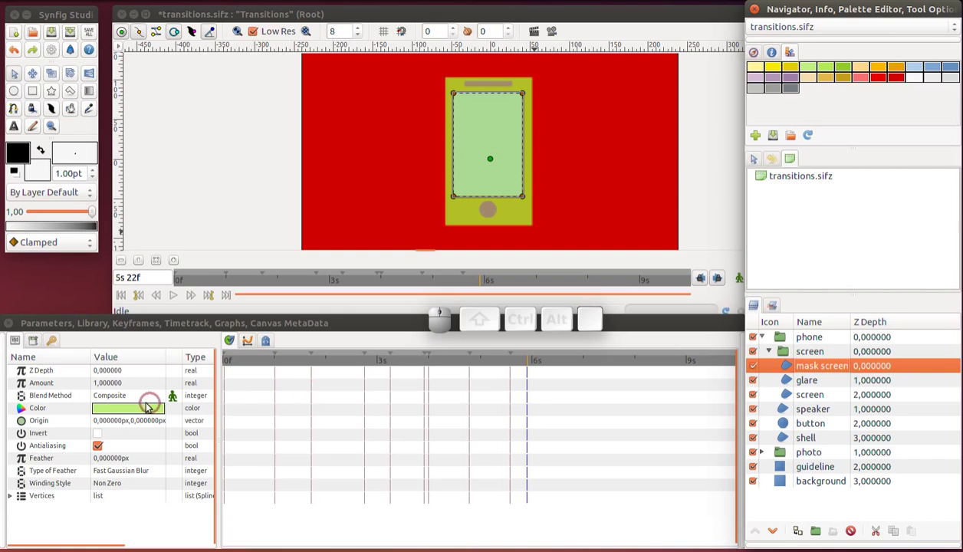
Set mask screen's Blend Method to Alpha Over and tick Invert
left_click(133, 407)
left_click(133, 407)
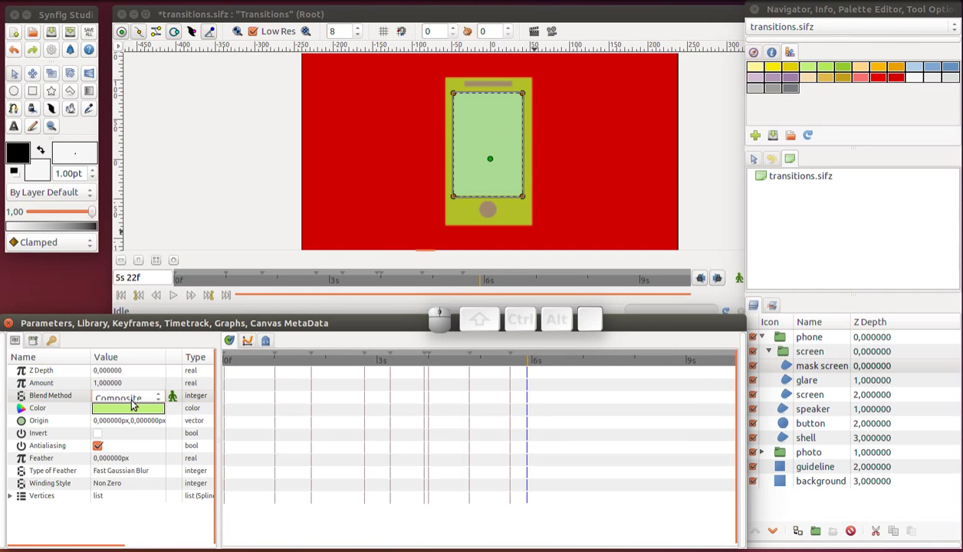
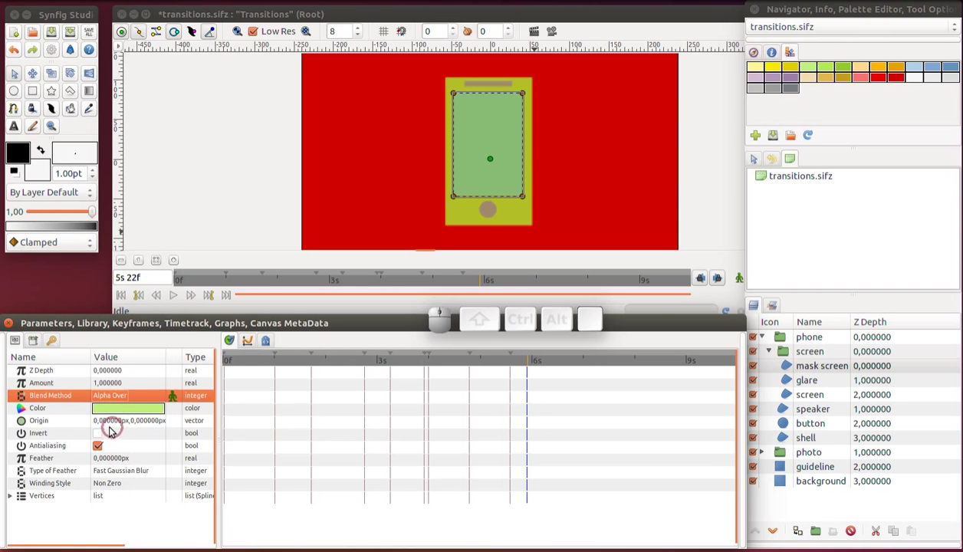
left_click(99, 438)
left_click(99, 438)
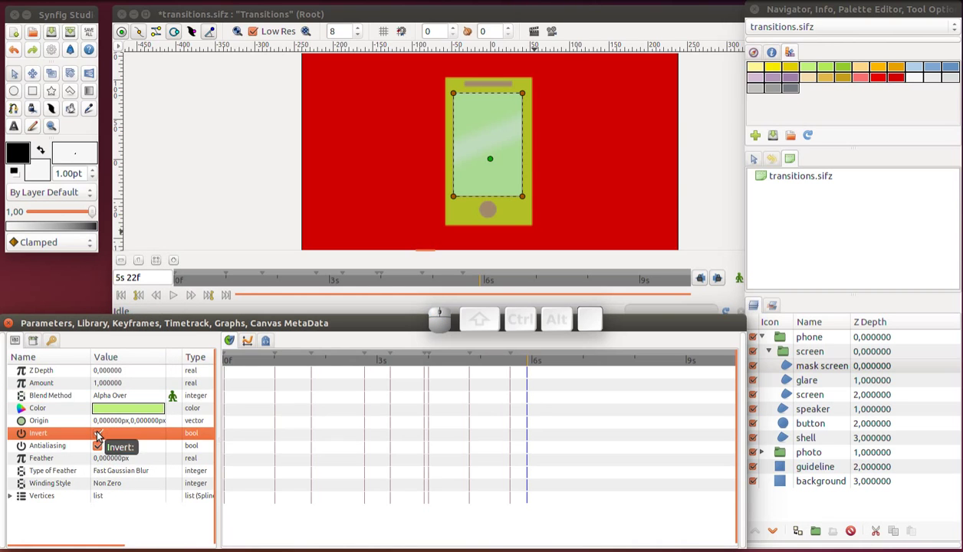
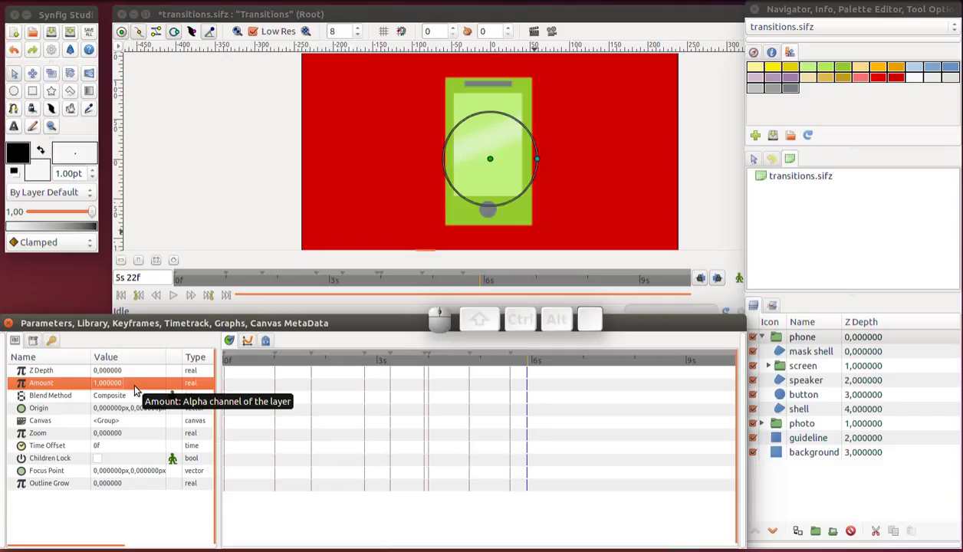
Expand the screen group and select the screen layer
left_click(785, 416)
left_click(778, 354)
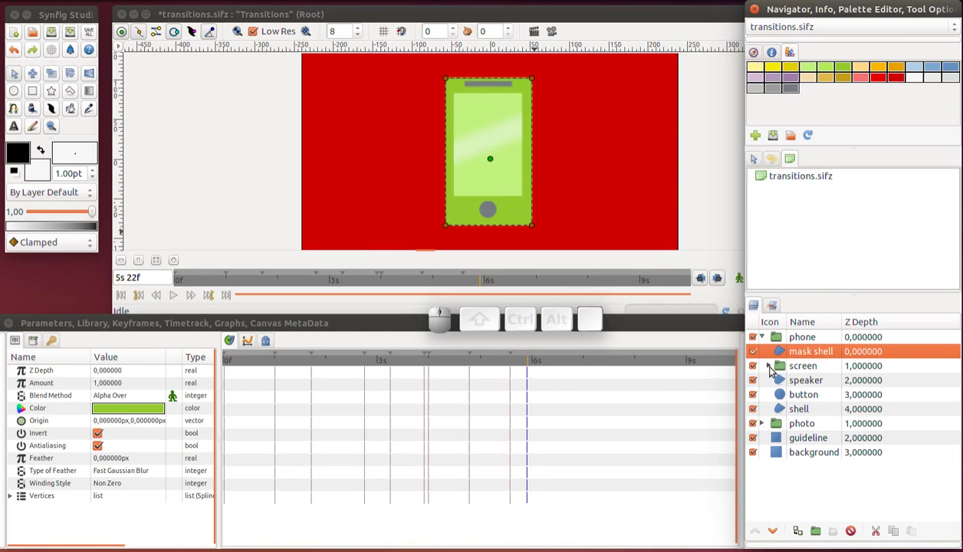
left_click(774, 366)
left_click(789, 409)
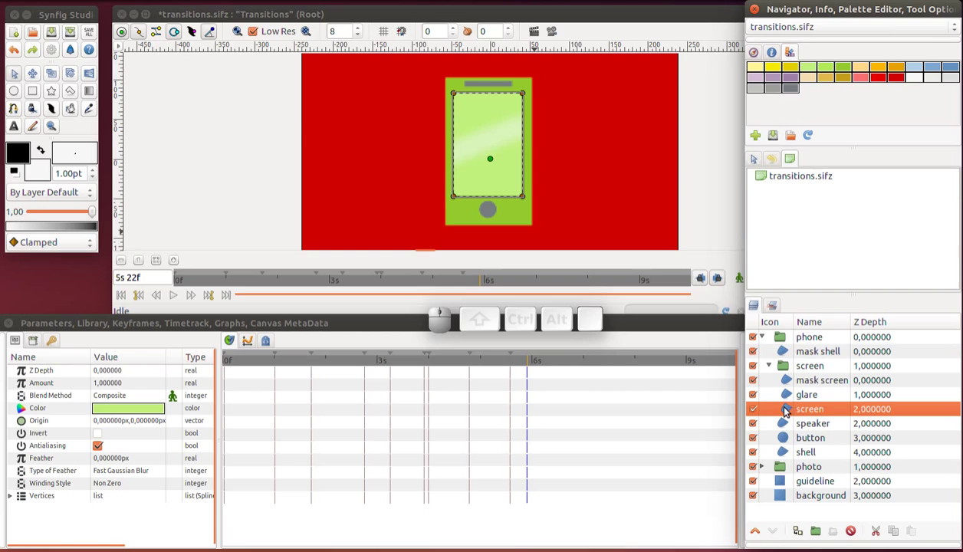
Move the Timetrack cursor to 5s 22f, just past the existing keyframes
left_click(540, 366)
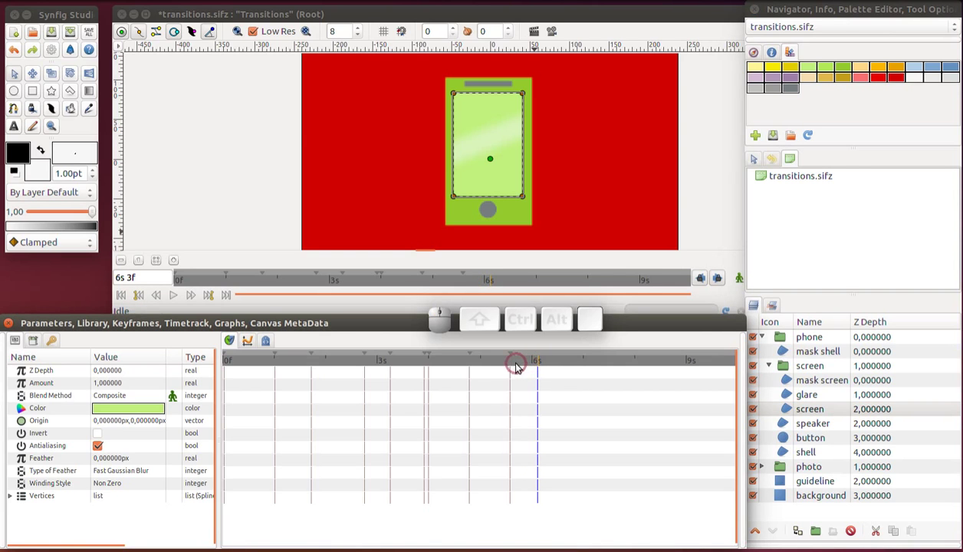
left_click(511, 368)
left_click(517, 366)
left_click(526, 366)
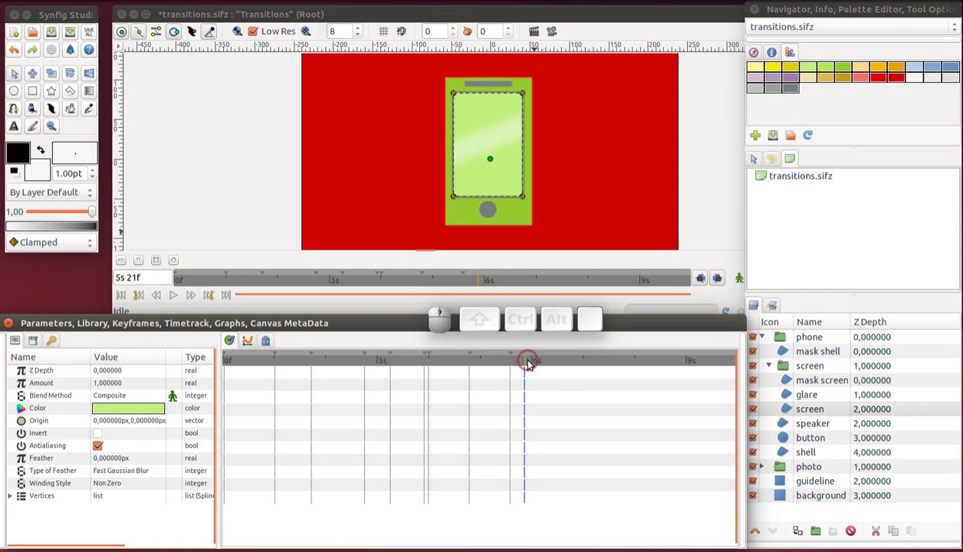
left_click(529, 365)
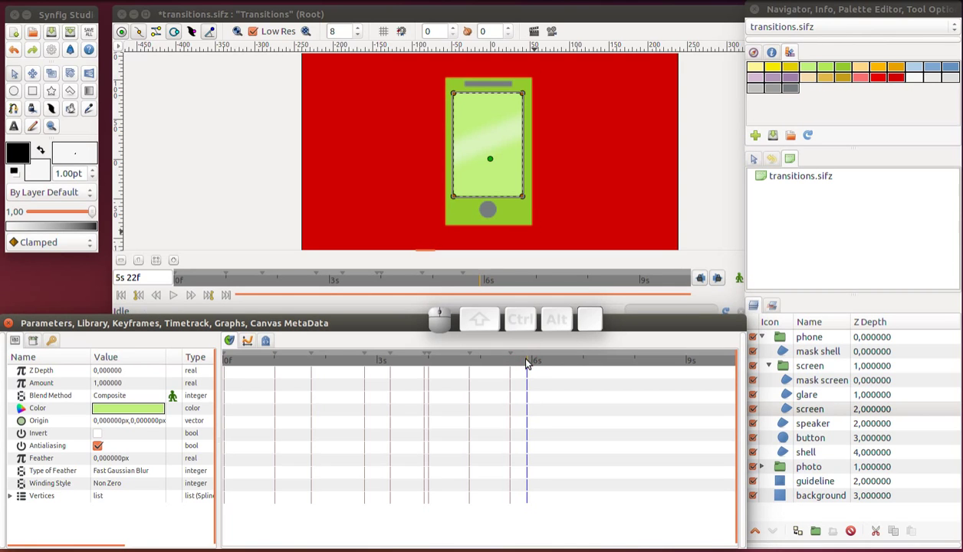
Add a keyframe at 5s 21f in the Keyframes panel
left_click(526, 365)
left_click(59, 346)
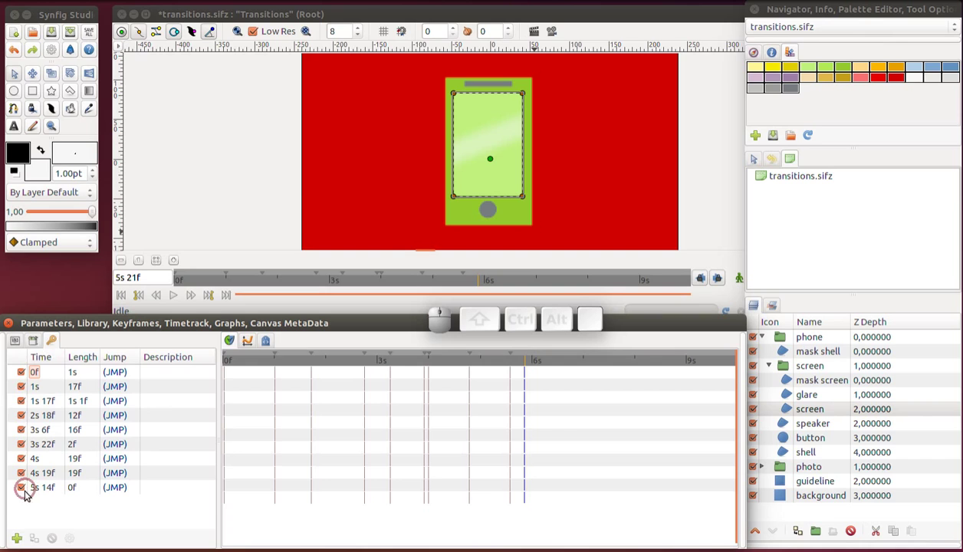
left_click(20, 541)
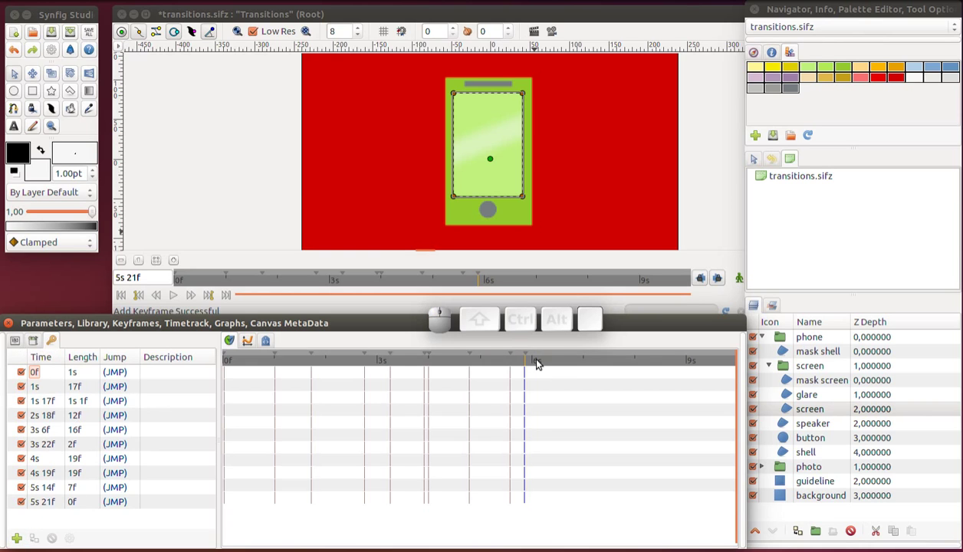
Move the time to 6s 19f and add a second keyframe there
left_click(560, 363)
left_click(567, 365)
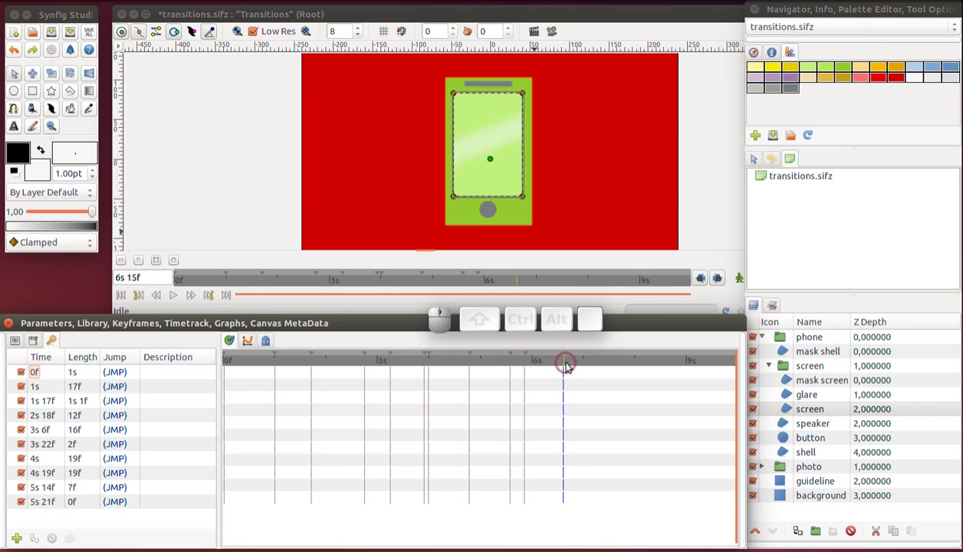
left_click(573, 365)
left_click(575, 370)
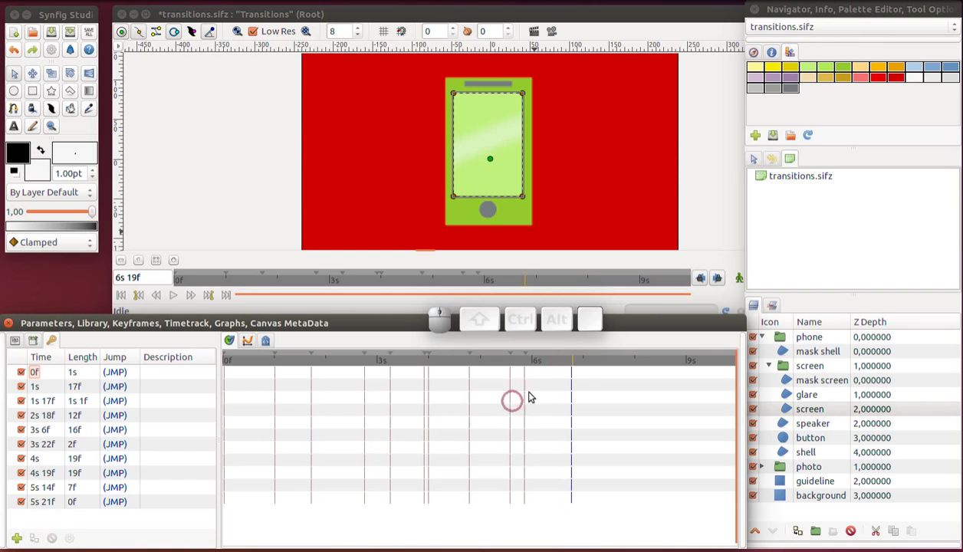
left_click(18, 542)
Return to the parameters and seek back to the 5s 21f keyframe
left_click(15, 348)
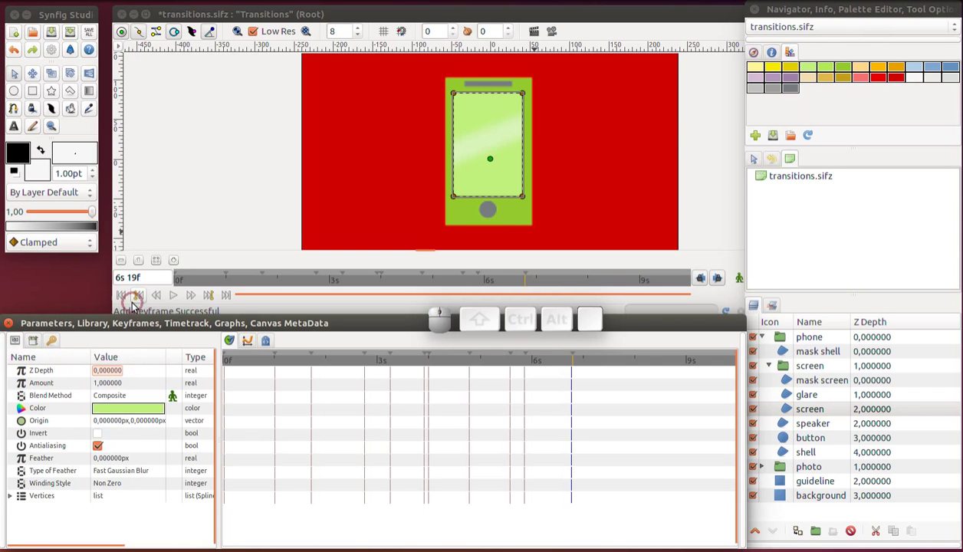
left_click(143, 301)
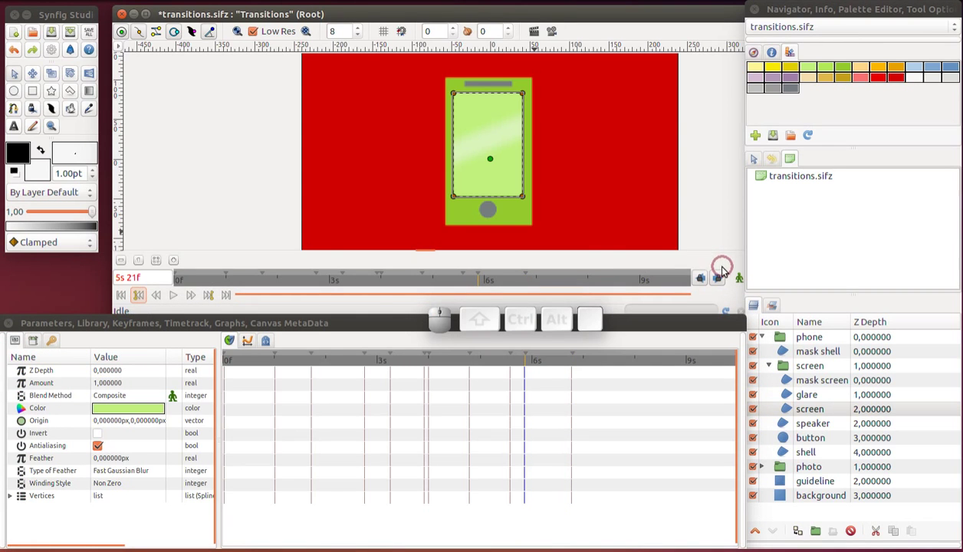
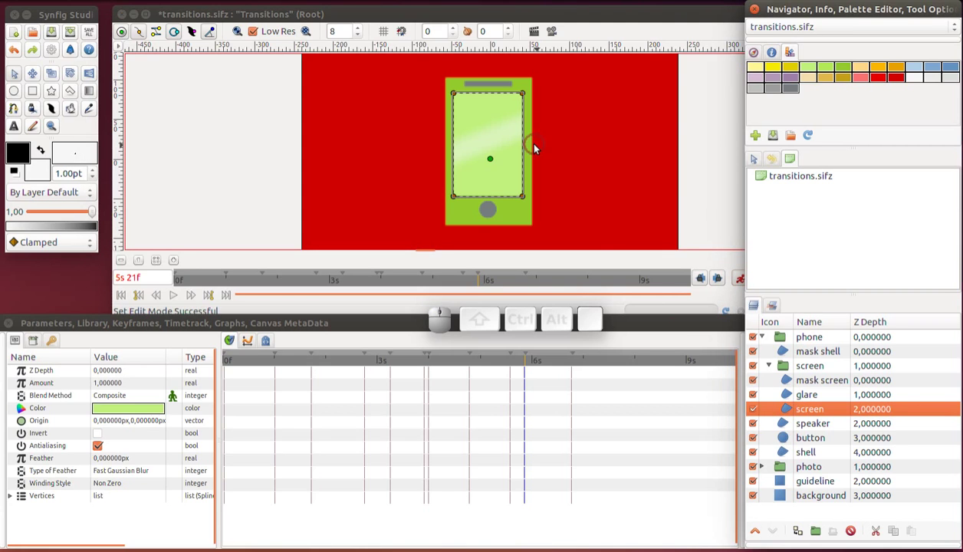
Slide the phone screen's origin up above the frame at 5s 21f and delete its extra early waypoint
left_click_drag(490, 162, 489, 50)
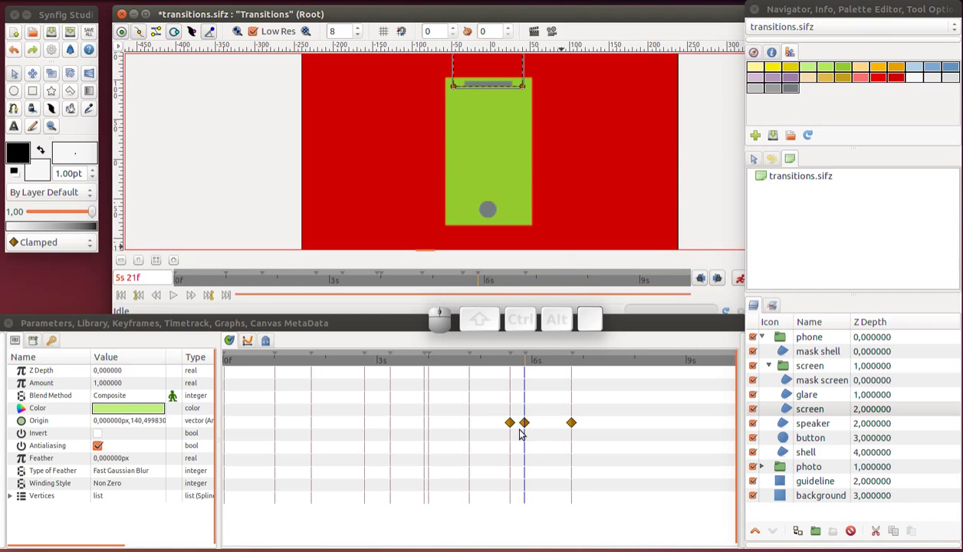
right_click(516, 426)
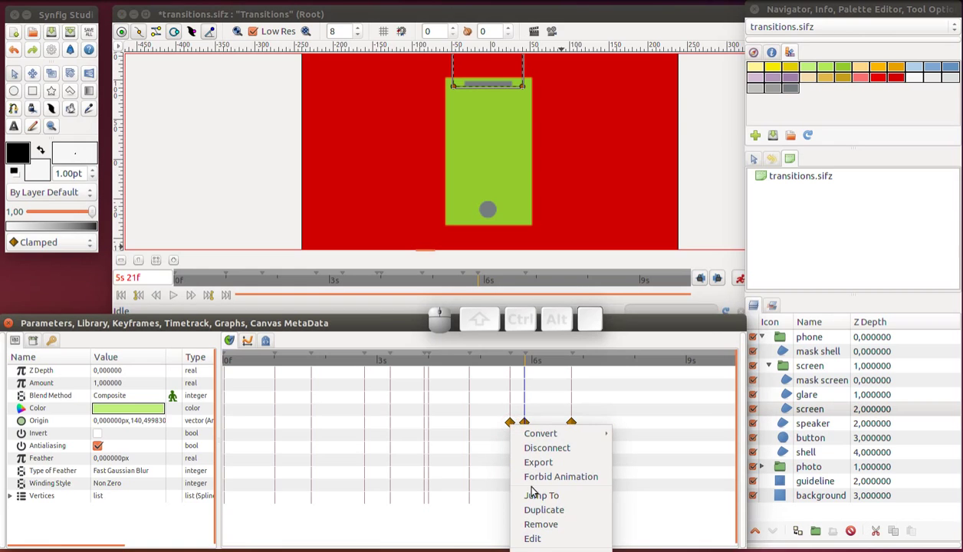
left_click(537, 528)
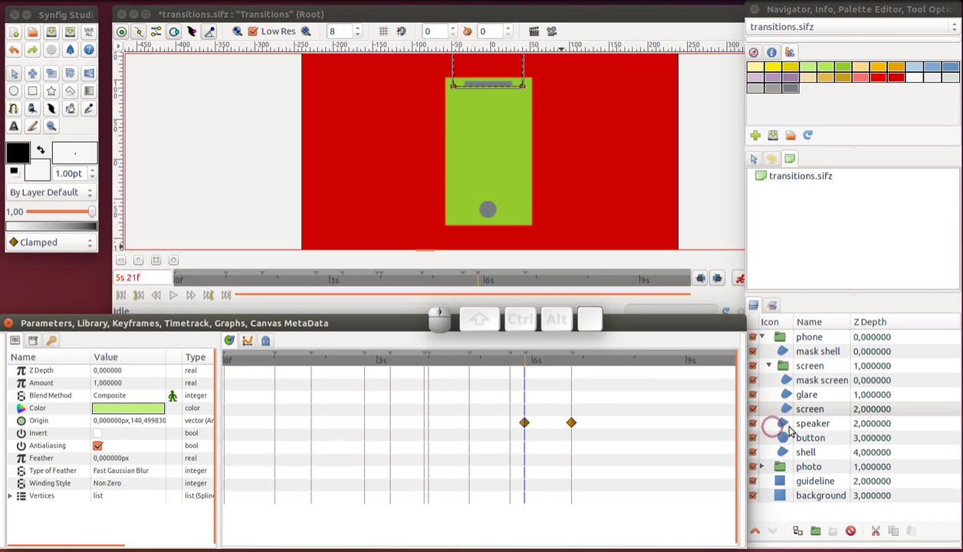
Select the shell layer and remove its extra origin waypoint
left_click(784, 459)
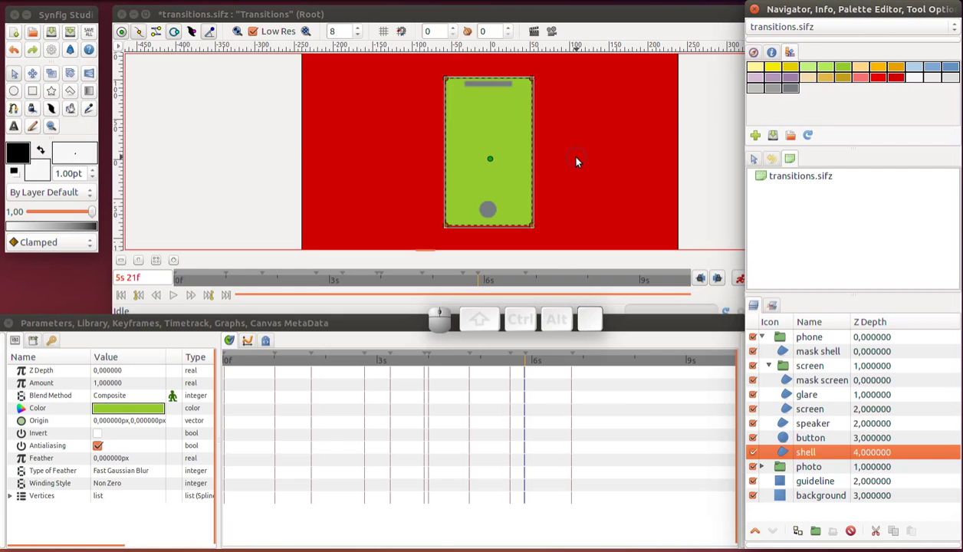
scroll("up", 3)
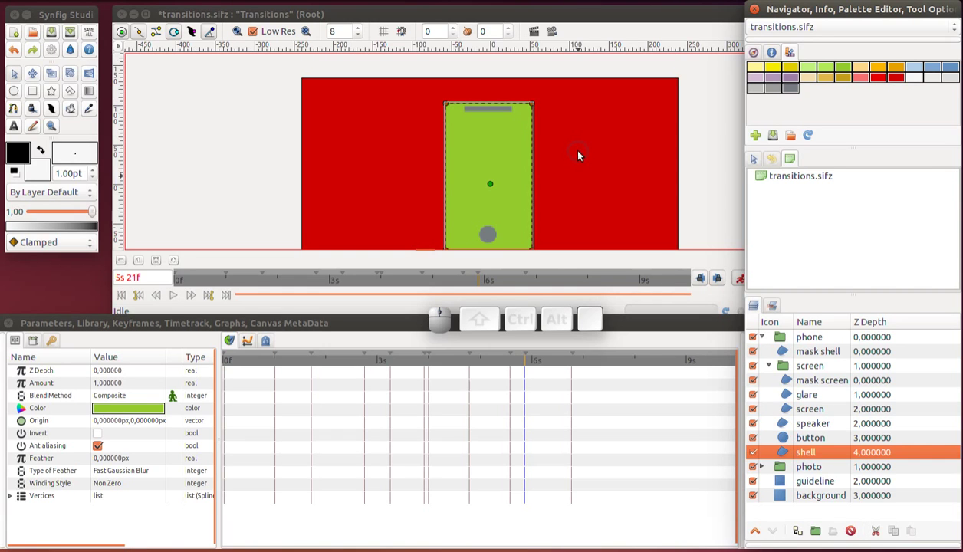
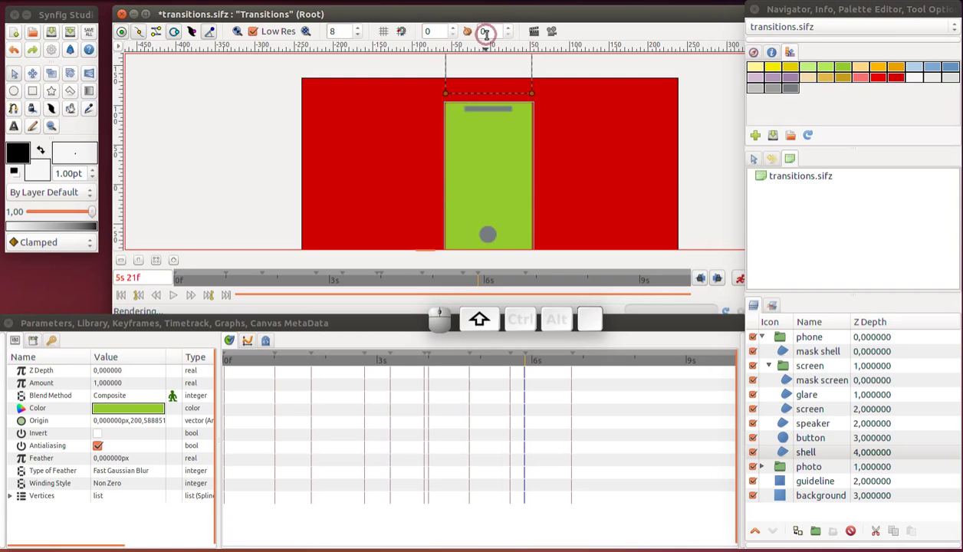
right_click(511, 427)
left_click(539, 523)
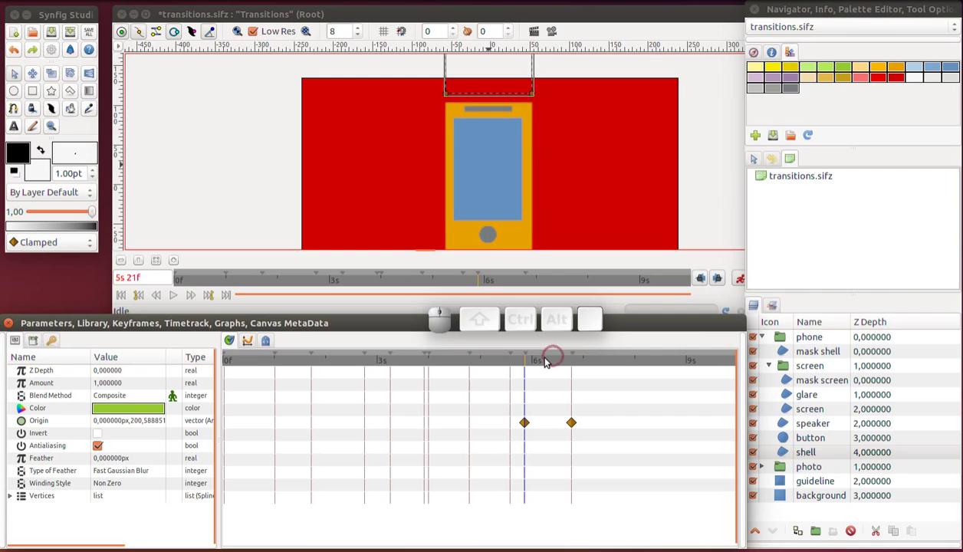
Scrub the timeline to preview the shell sliding in around 6s
left_click_drag(505, 368, 604, 247)
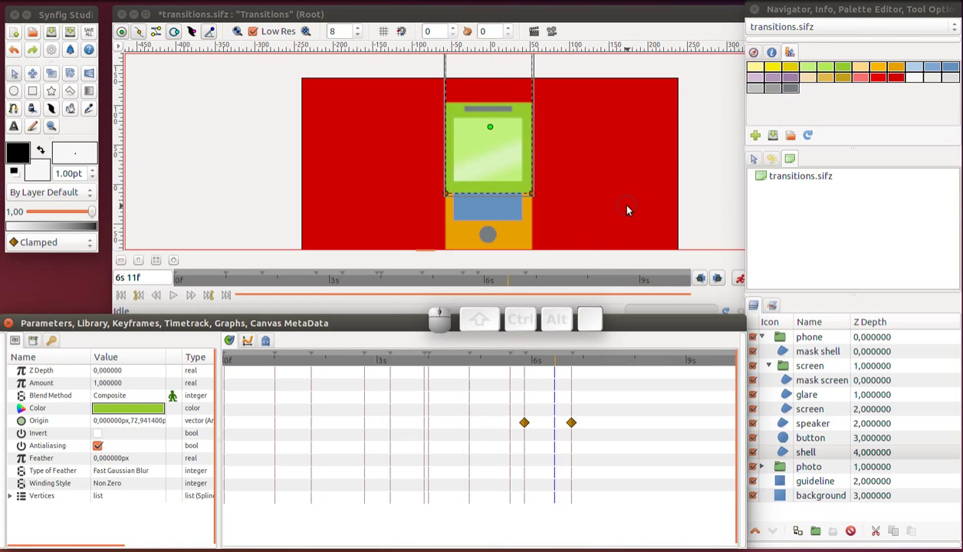
scroll("down", 3)
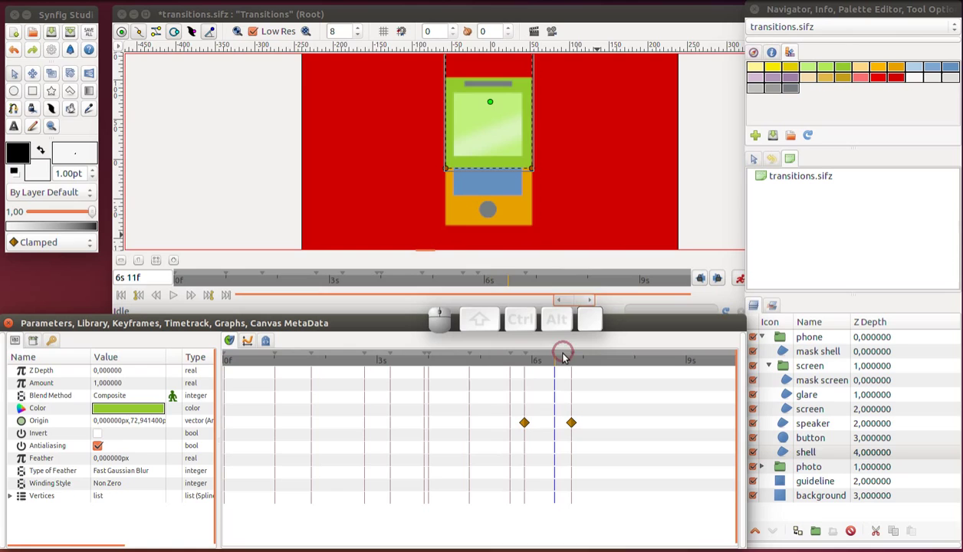
left_click_drag(557, 367, 682, 392)
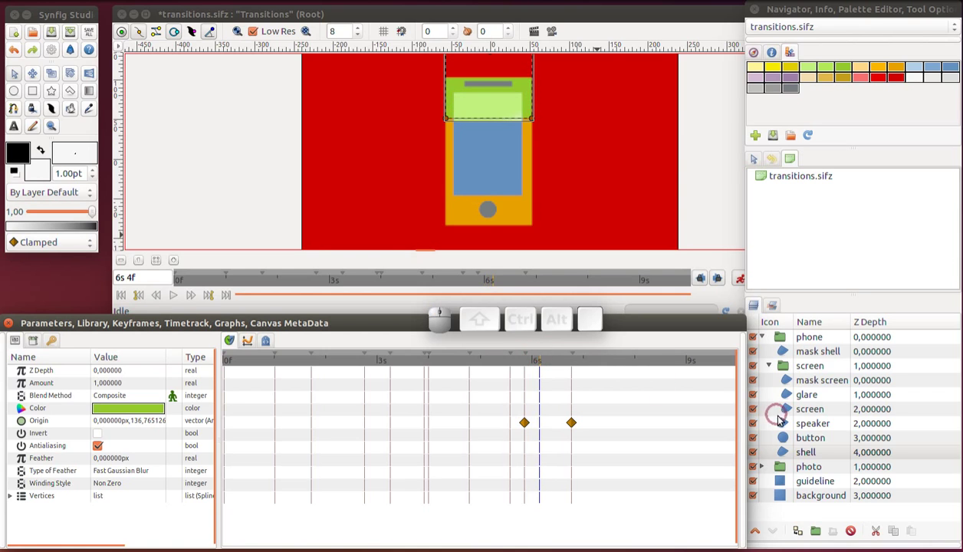
Move the shell's Origin waypoints to 6s 4f and 7s 8f
left_click(784, 460)
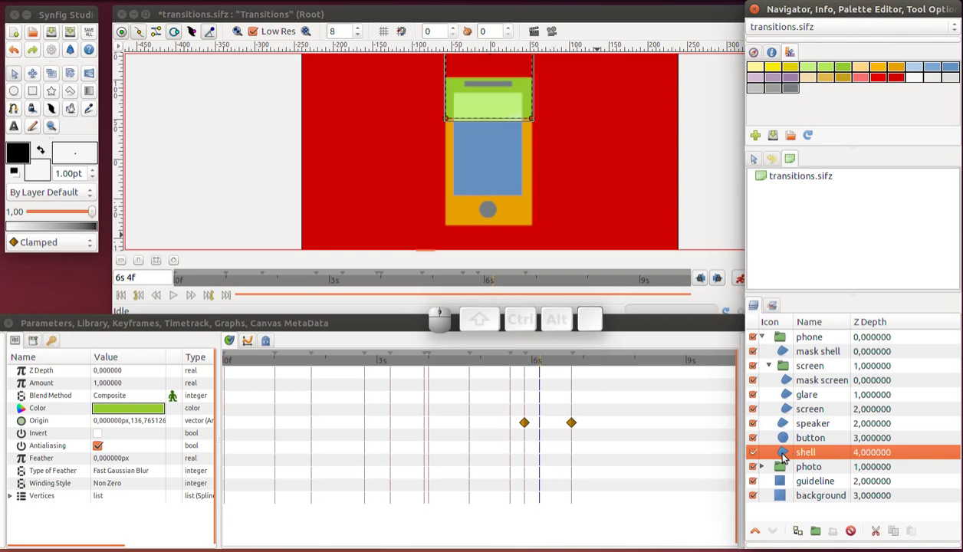
left_click_drag(529, 423, 565, 426)
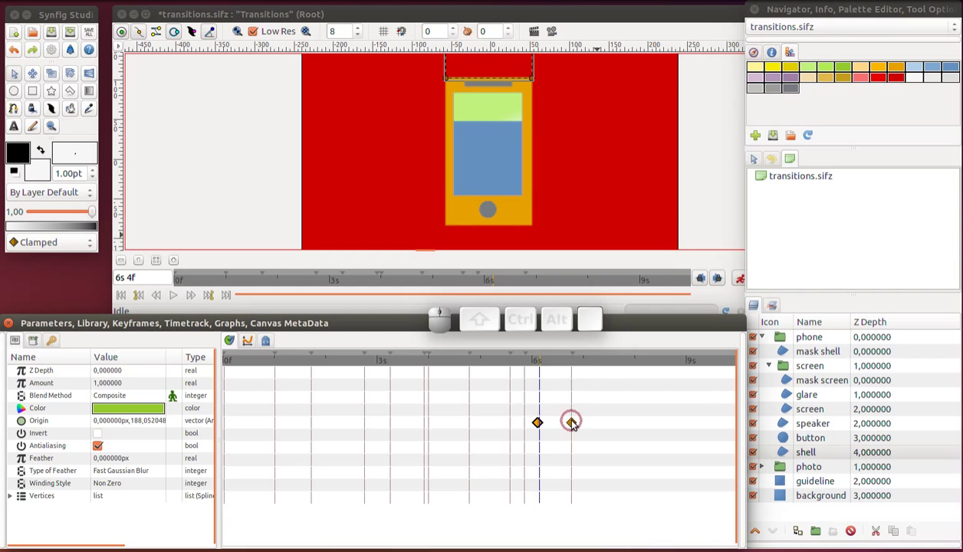
left_click_drag(573, 427, 597, 428)
Set the time to 7s 8f, save the file, and select the button layer
left_click_drag(523, 366, 605, 381)
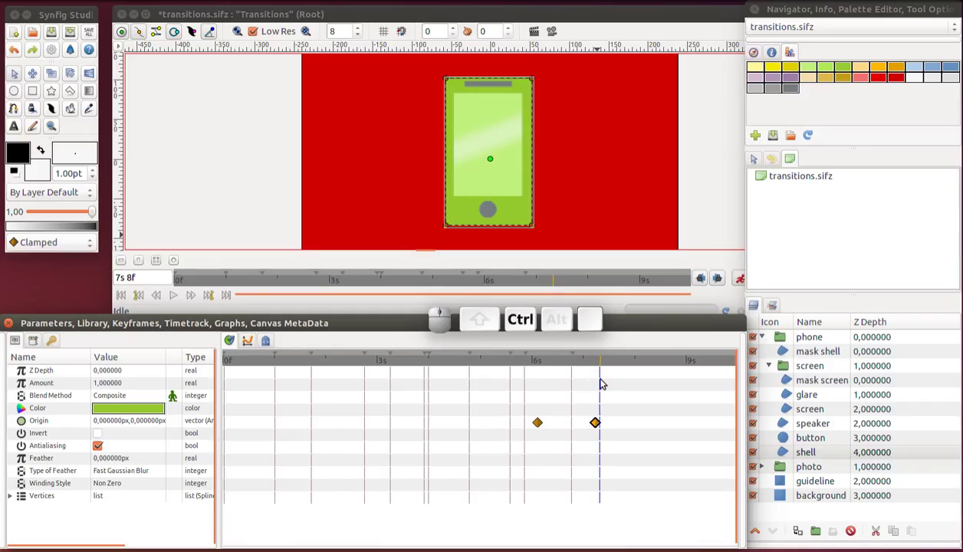
key("ctrl+s")
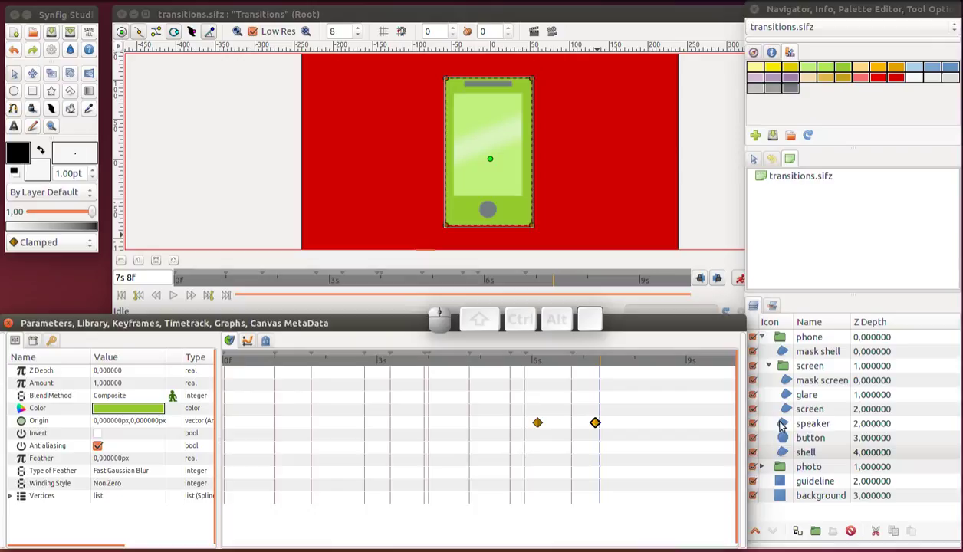
left_click(784, 448)
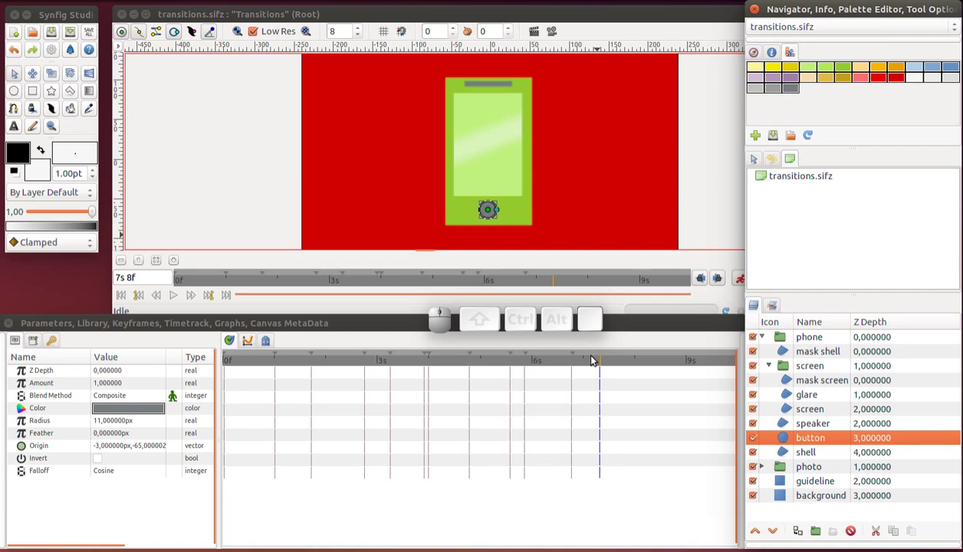
Add a keyframe at 7s 8f and seek back to the 6s 19f keyframe
left_click(52, 343)
left_click(23, 544)
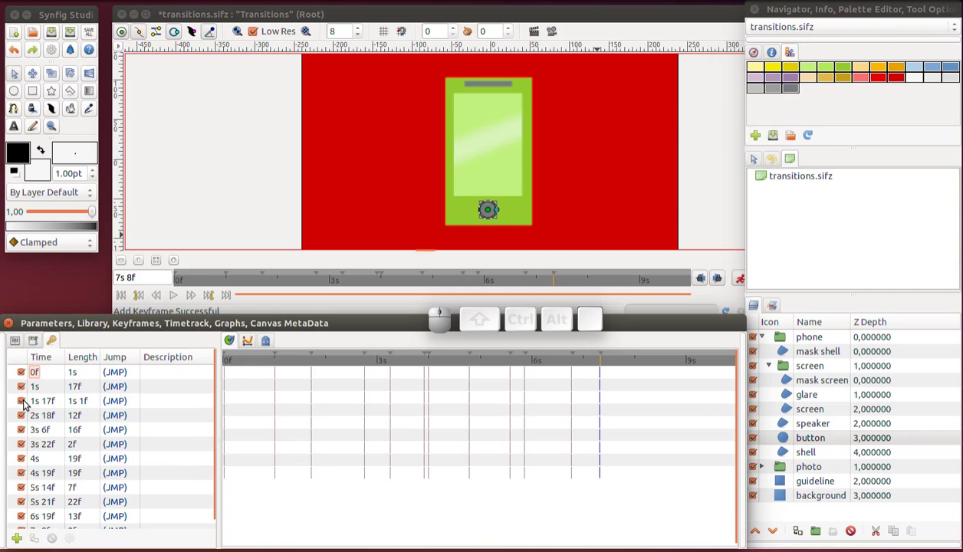
left_click(18, 341)
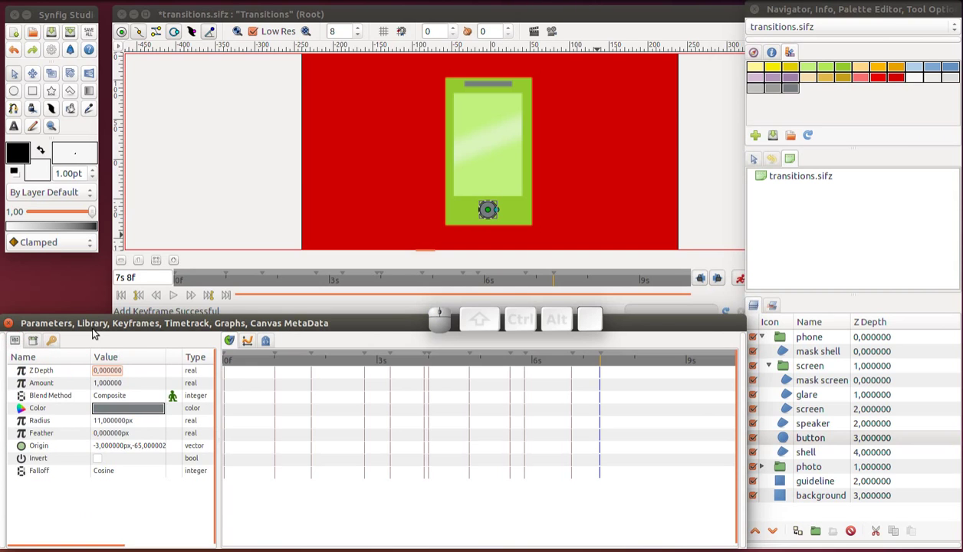
left_click(138, 301)
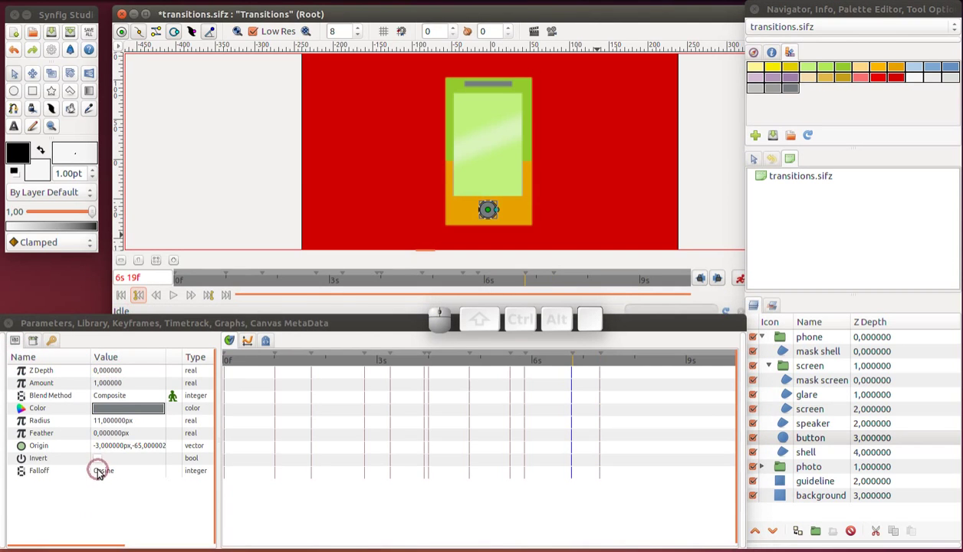
Set the button layer's Radius to 0 at 6s 19f
left_click(124, 427)
left_click(124, 426)
key("0")
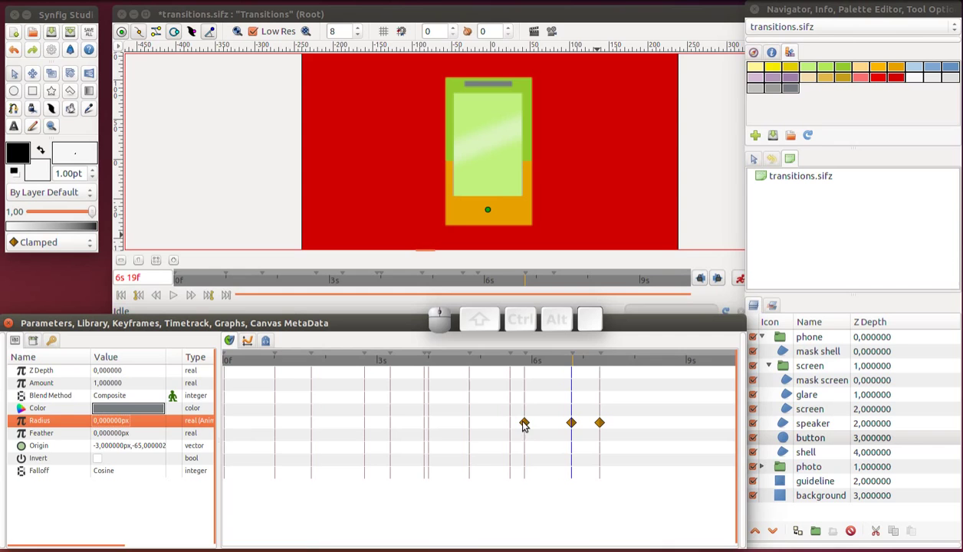
Adjust the button's radius waypoints along the Timetrack toward 7s 8f
left_click_drag(524, 366, 540, 404)
right_click(527, 428)
left_click_drag(559, 523, 557, 363)
left_click_drag(524, 365, 596, 418)
left_click_drag(576, 427, 602, 423)
left_click(609, 423)
Preview the button growing, return to 6s 19f, and select the speaker layer
left_click_drag(572, 369, 337, 369)
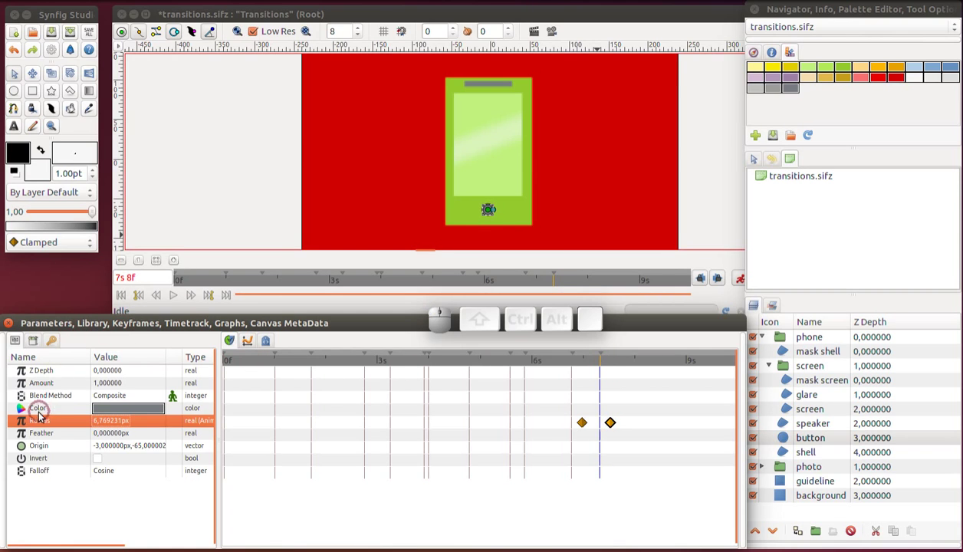
left_click(145, 305)
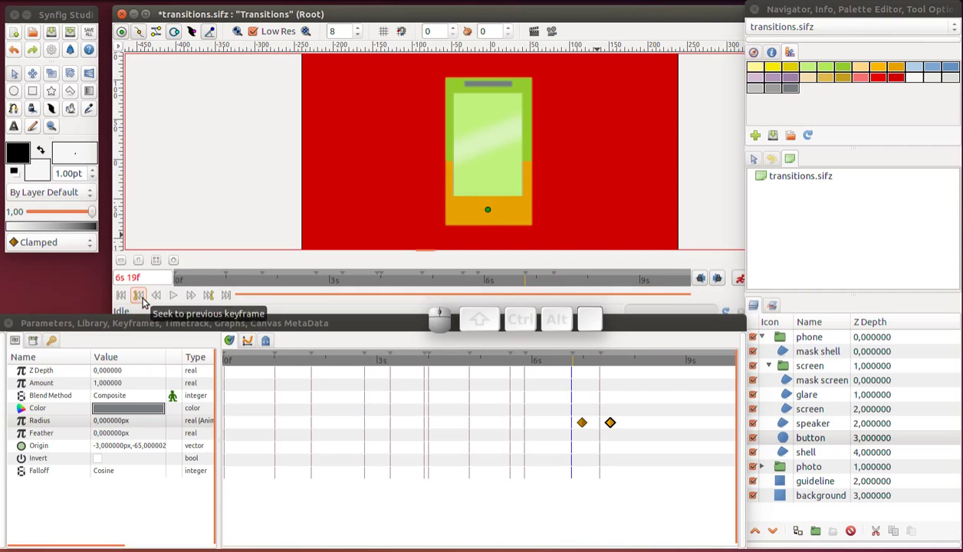
left_click(789, 427)
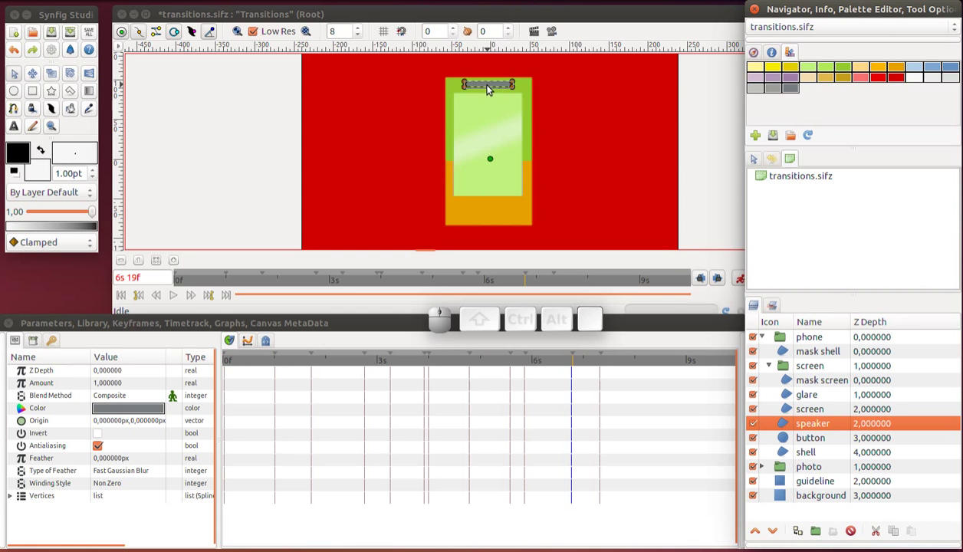
Select the speaker's vertices and remove the extra vertex waypoint
scroll("up", 3)
scroll("up", 3)
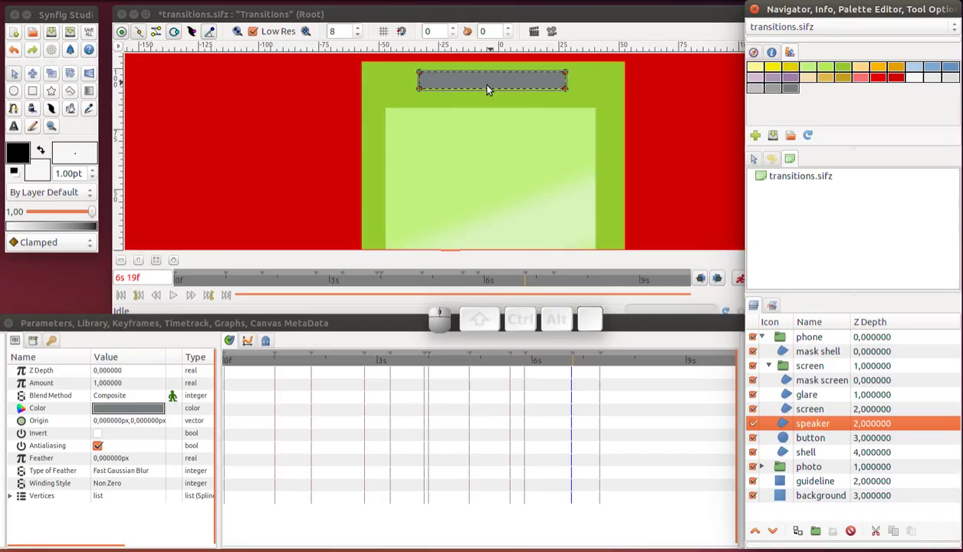
key("ctrl+a")
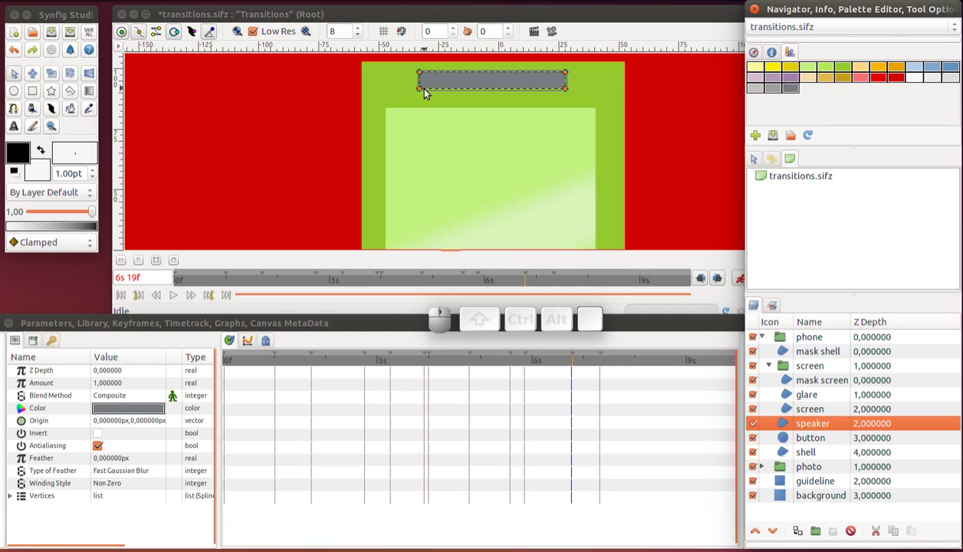
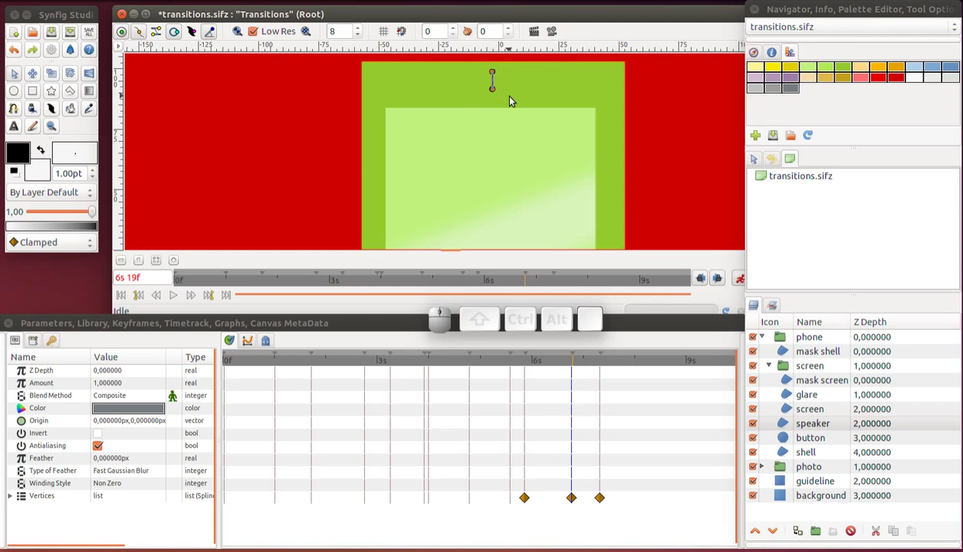
right_click(526, 504)
left_click(548, 537)
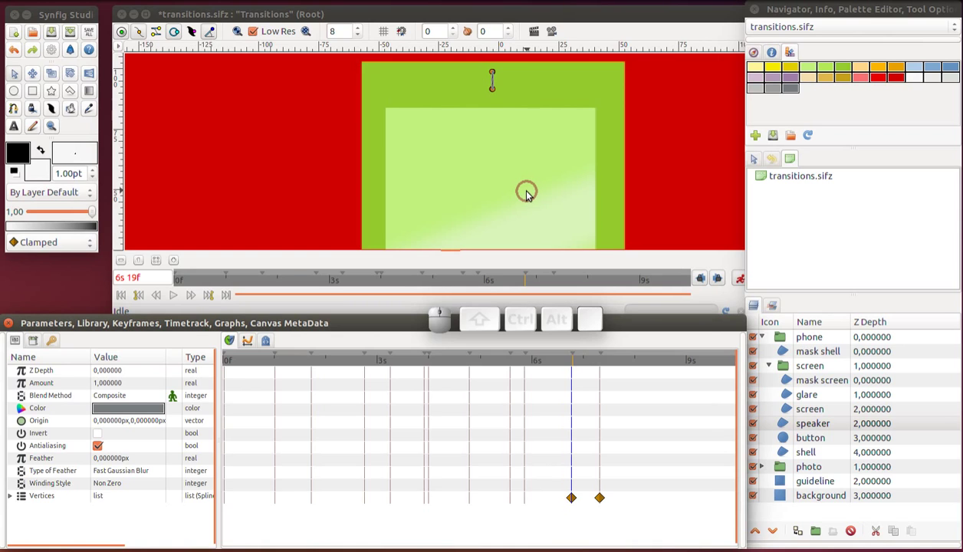
Set the speaker's Amount to 0 and adjust its opacity waypoint
left_click(138, 385)
left_click(137, 385)
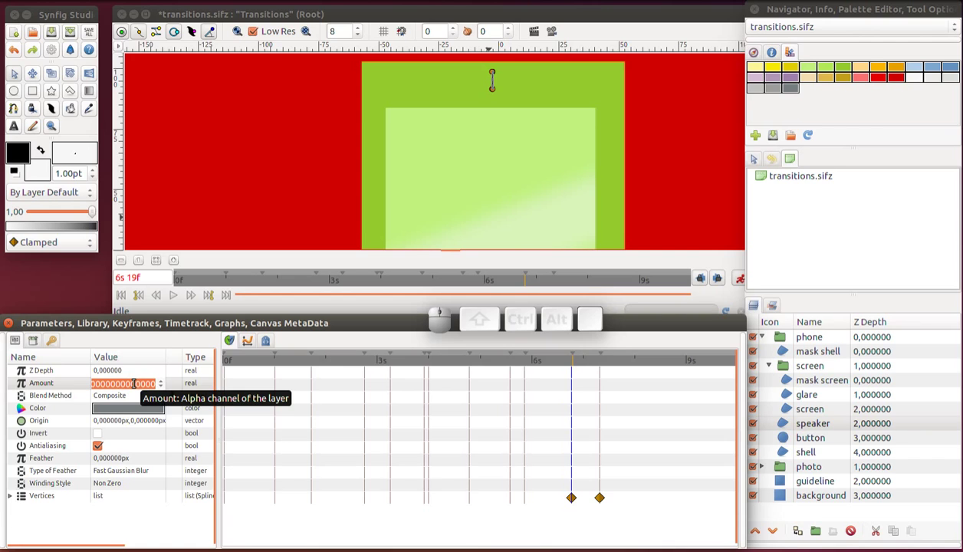
key("0")
key("Return")
right_click(529, 387)
left_click(554, 489)
left_click(533, 383)
left_click(544, 372)
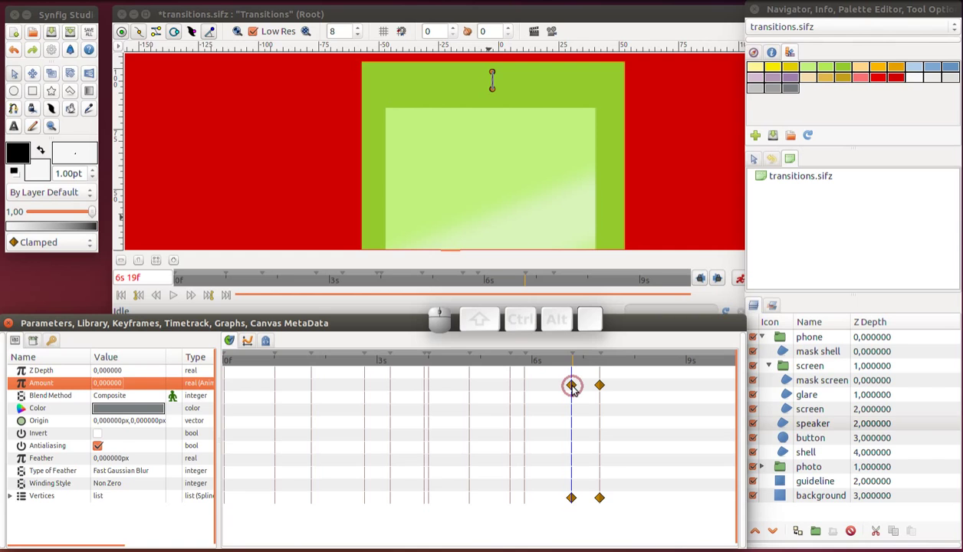
Make the opacity waypoints constant-interpolated and shift them next to each other
right_click(574, 392)
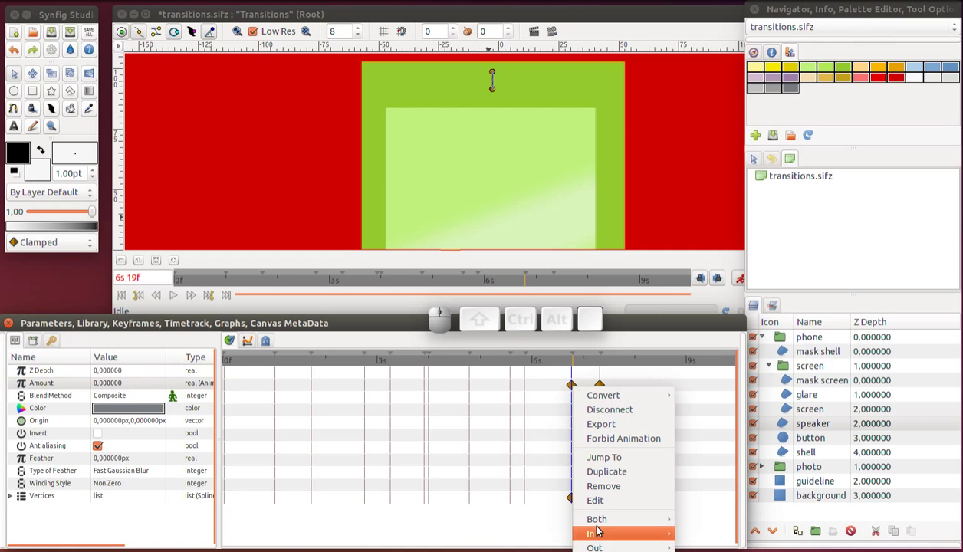
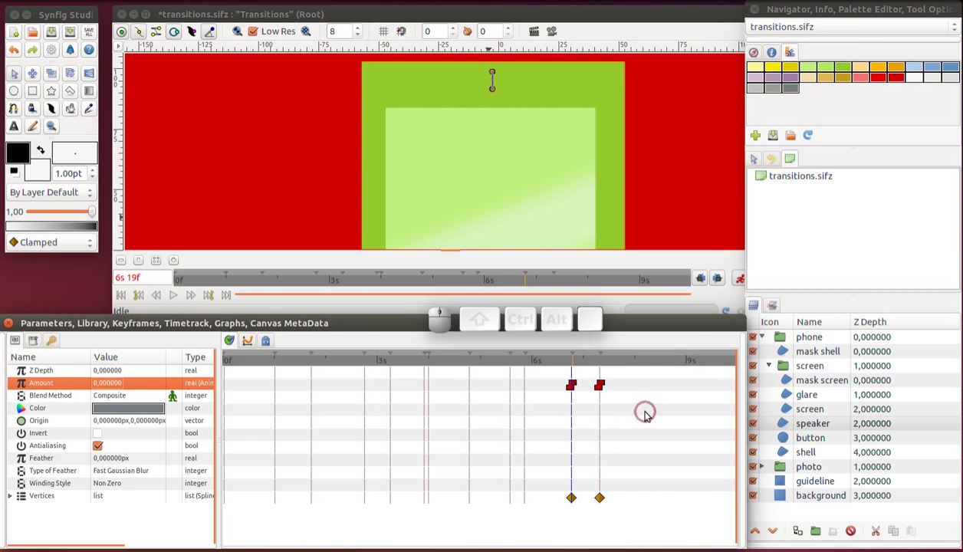
left_click_drag(585, 362, 559, 410)
left_click(573, 392)
left_click_drag(599, 391, 574, 392)
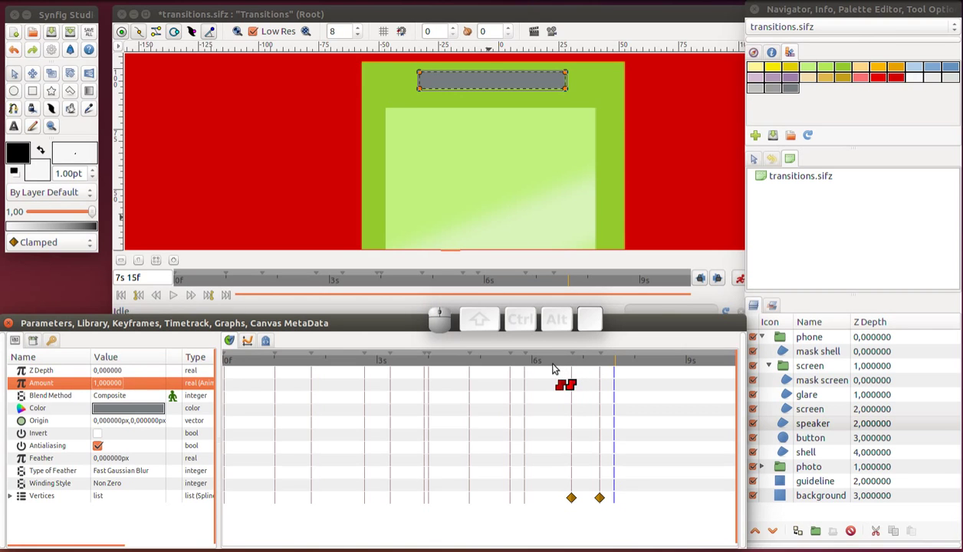
Scrub to check the speaker pops in around 6s 19f, then save the file
left_click(558, 366)
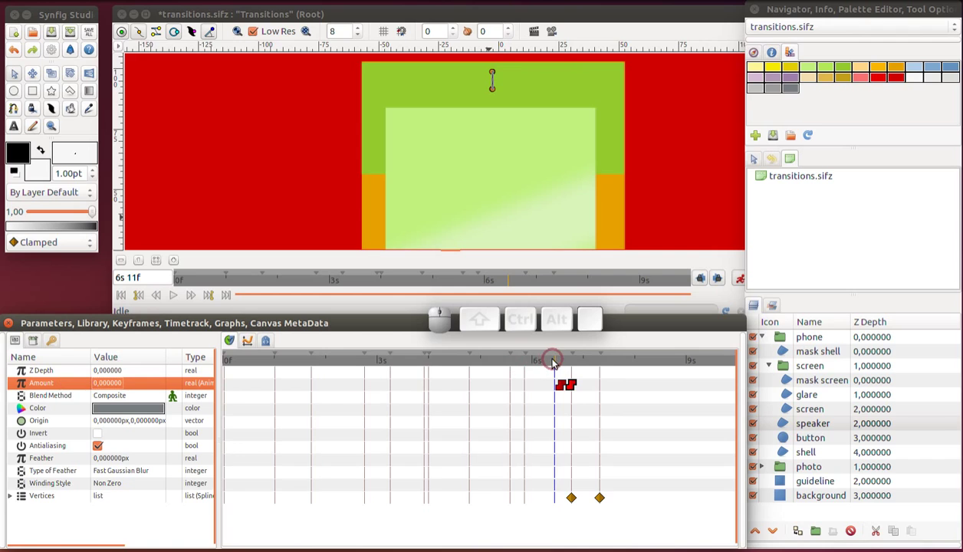
left_click_drag(555, 365, 579, 402)
left_click(561, 393)
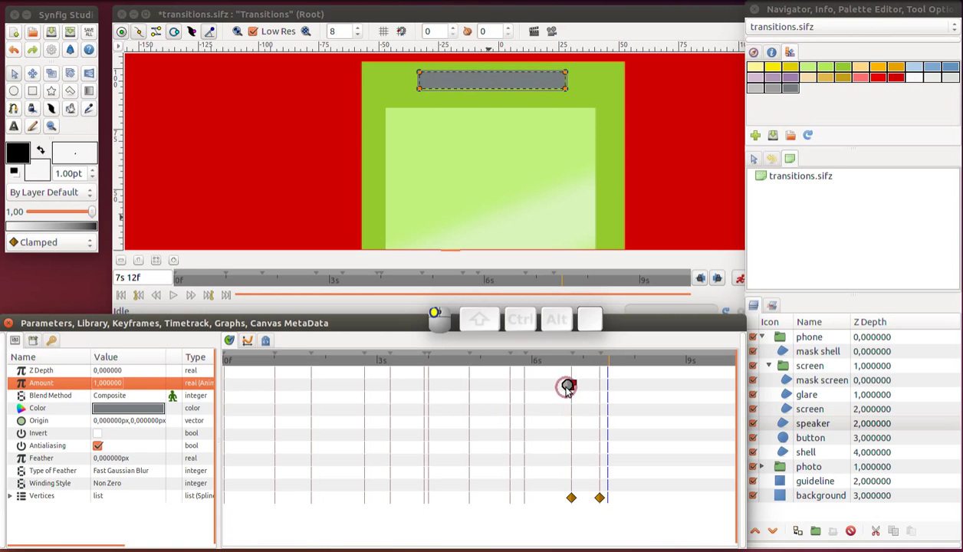
left_click(545, 409)
key("ctrl+s")
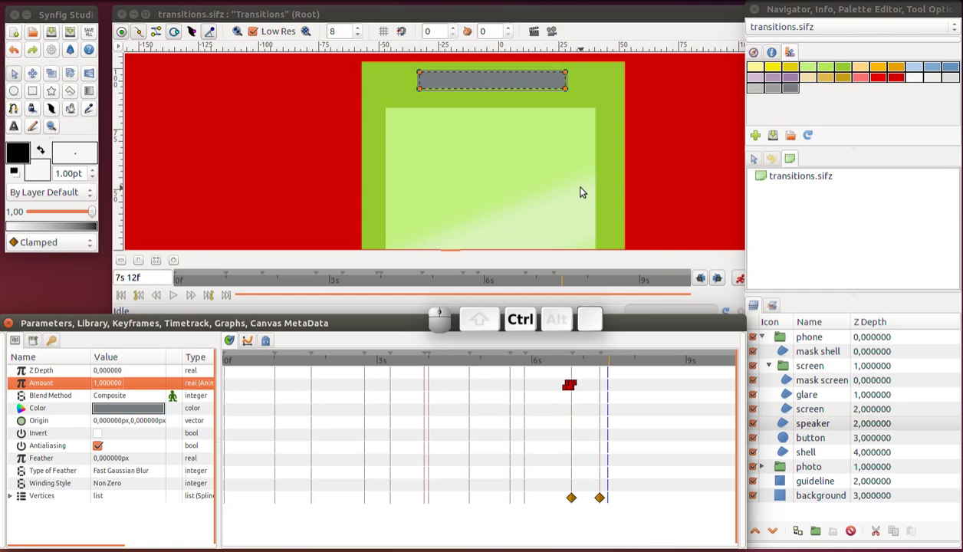
Zoom out and shift the speaker's vertex waypoints later in the Timetrack
scroll("down", 3)
scroll("down", 3)
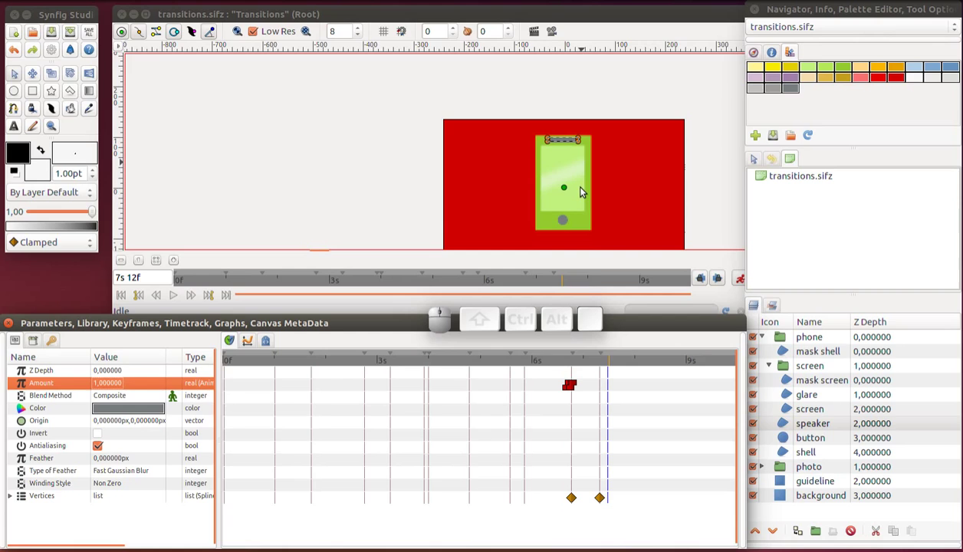
left_click_drag(537, 367, 635, 375)
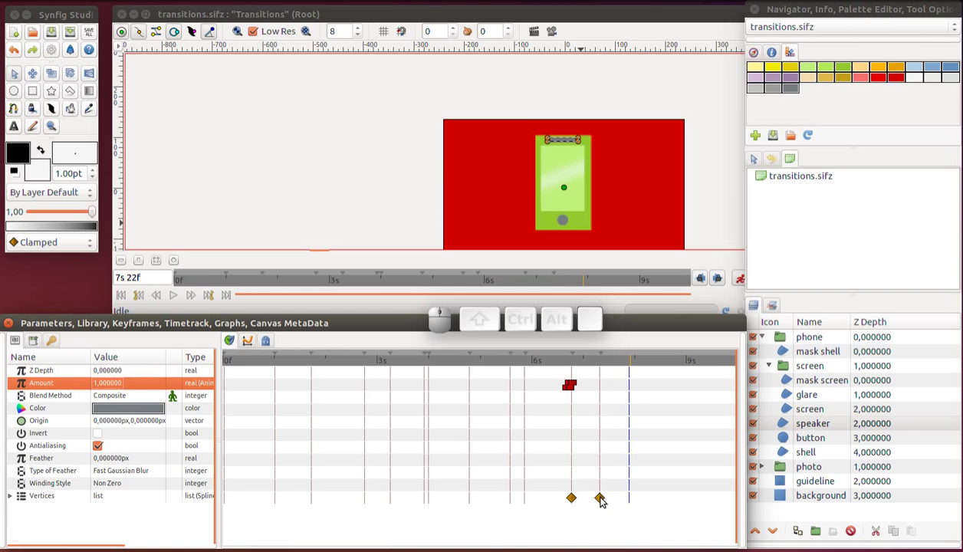
left_click_drag(606, 500, 597, 497)
left_click_drag(574, 502, 592, 425)
Move both opacity waypoints later to line up, then select the button layer
left_click_drag(575, 388, 613, 392)
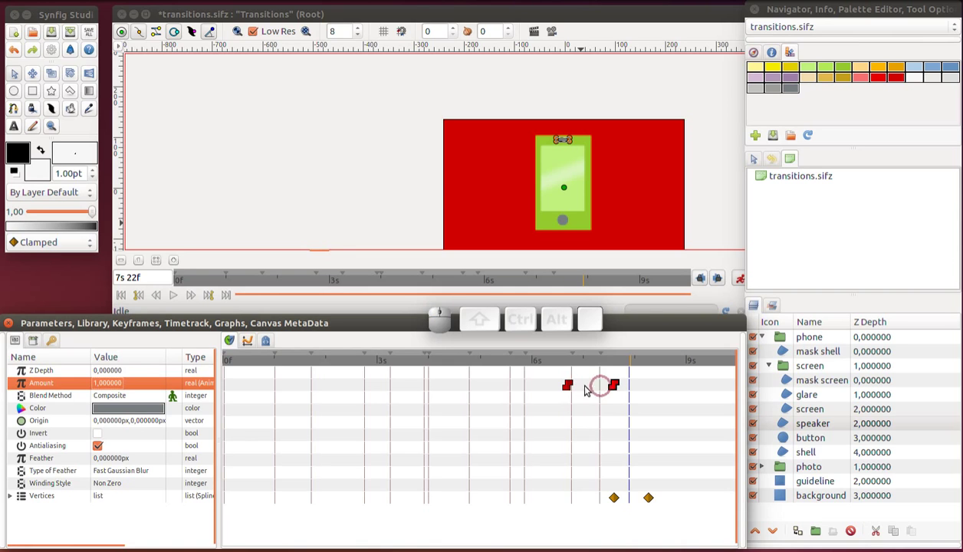
left_click_drag(575, 387, 616, 390)
left_click(616, 365)
left_click_drag(585, 368, 711, 414)
left_click(788, 445)
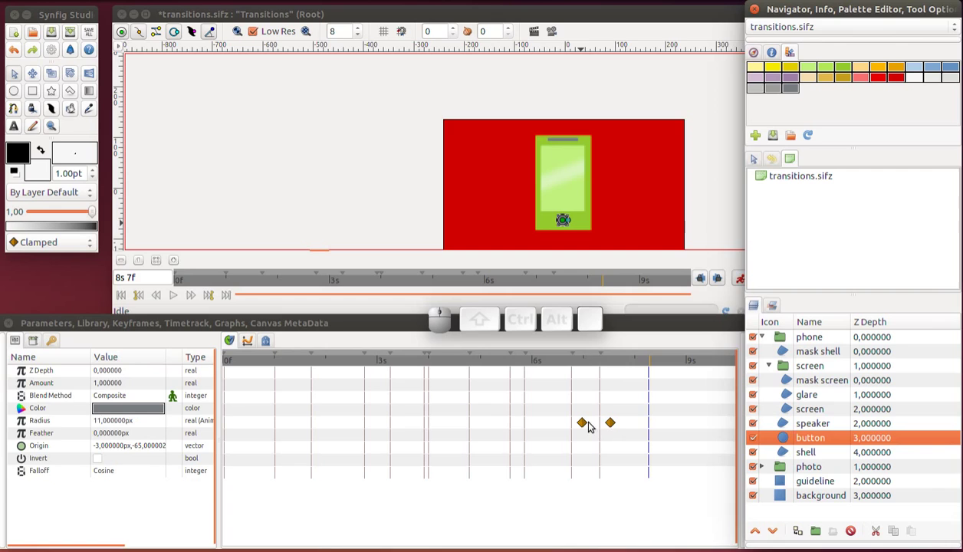
Drag the button's zero and full-size Radius waypoints later, save, and scrub to check
left_click_drag(631, 422, 622, 430)
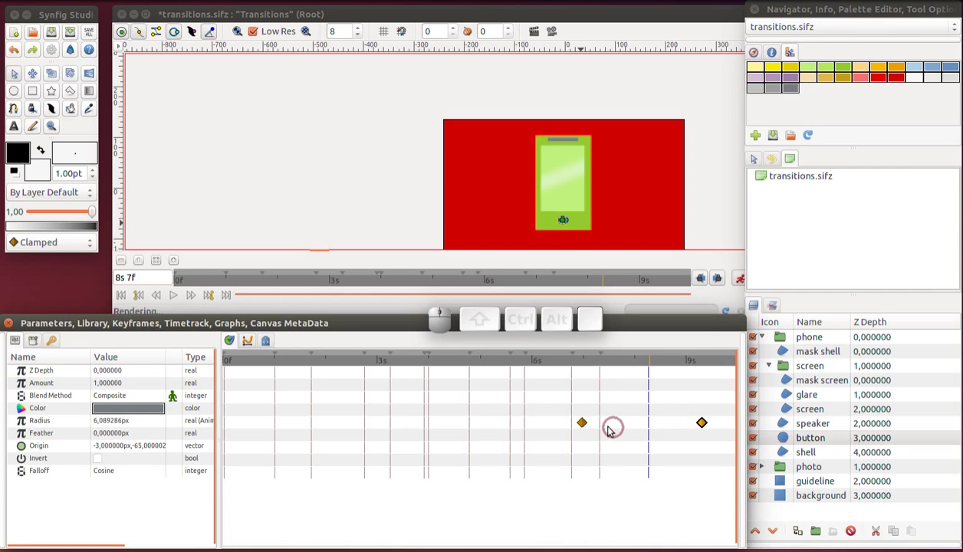
left_click_drag(584, 425, 649, 427)
left_click(705, 425)
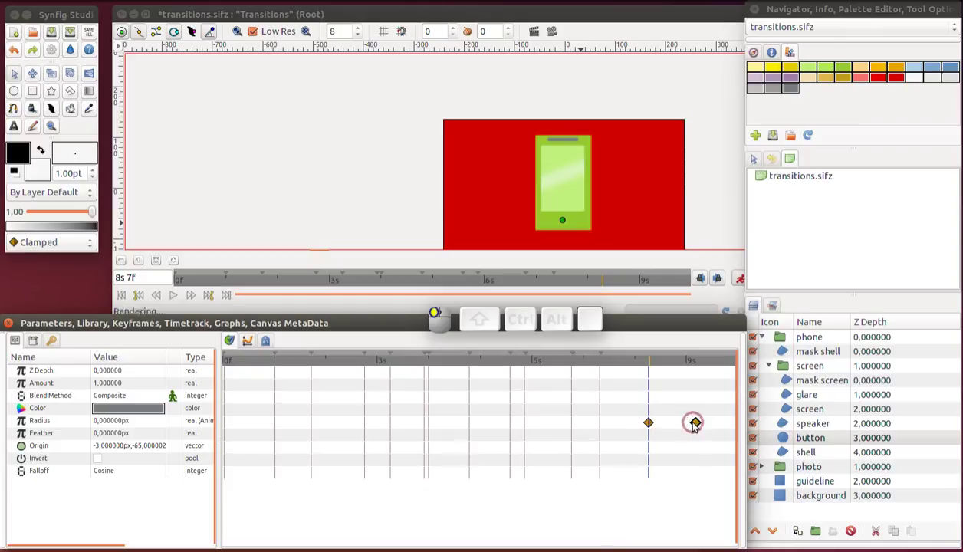
key("ctrl+s")
left_click_drag(553, 368, 687, 410)
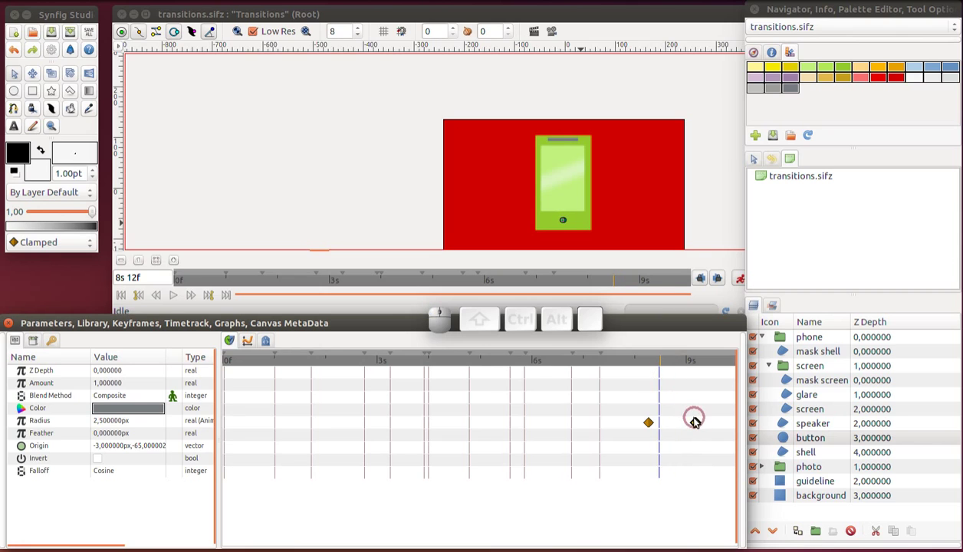
left_click_drag(697, 424, 707, 423)
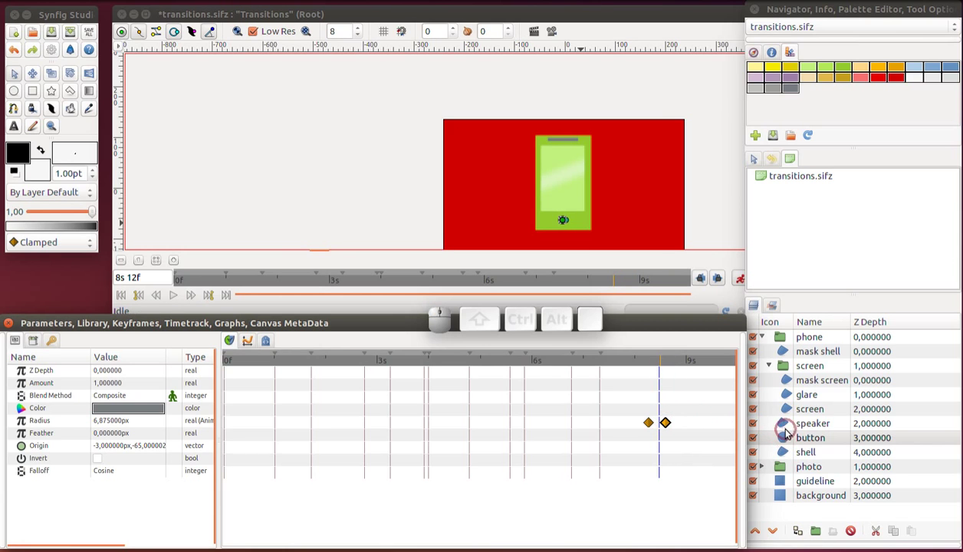
Line up the button's growth right after the speaker's waypoints and save the file
left_click(786, 428)
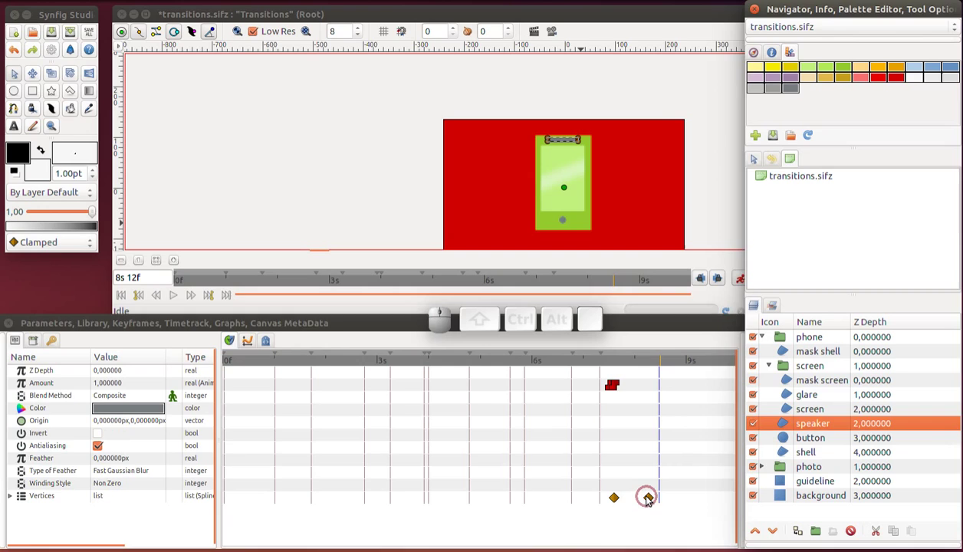
left_click_drag(648, 500, 631, 502)
left_click(629, 367)
left_click(786, 444)
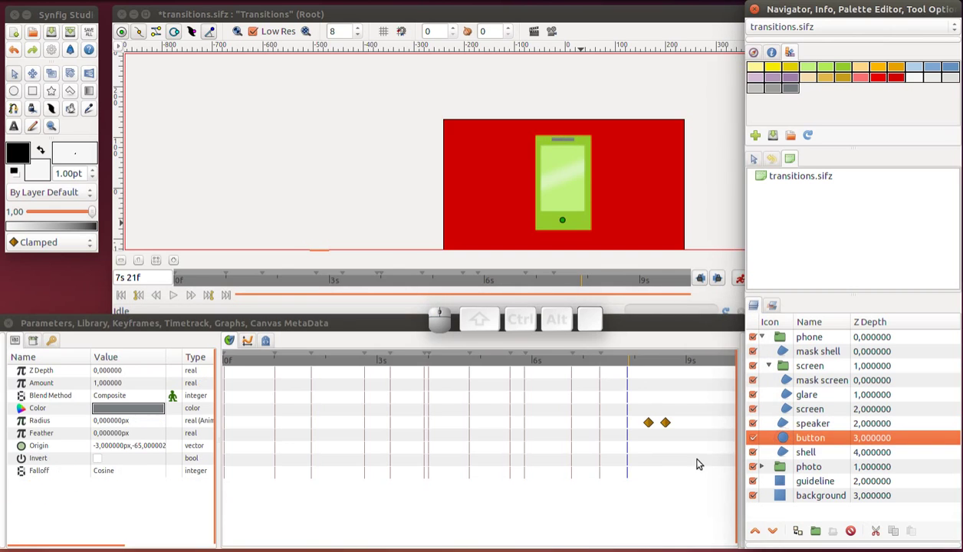
left_click_drag(645, 428, 646, 423)
left_click_drag(666, 425, 643, 423)
left_click(635, 427)
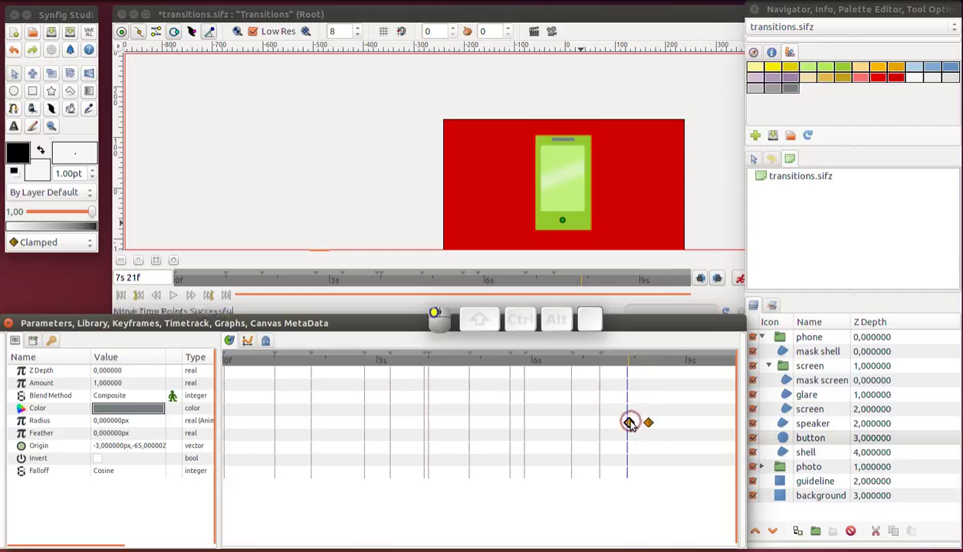
key("ctrl+s")
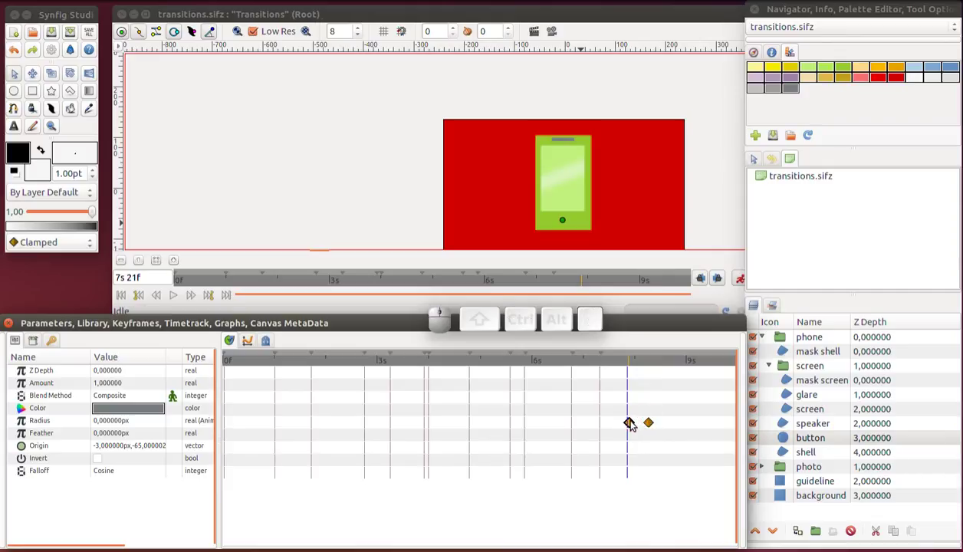
Step forward and play the animation to preview the timing
left_click(131, 294)
left_click(173, 299)
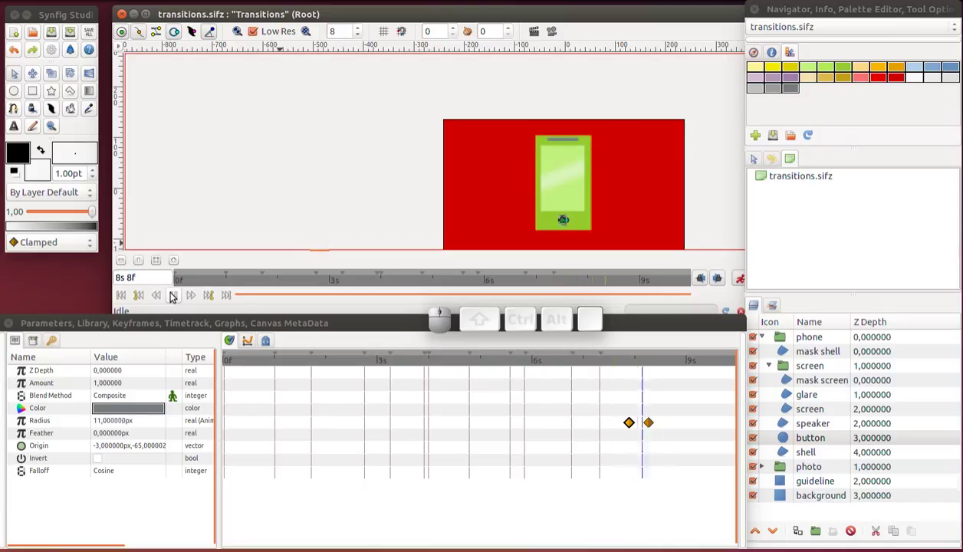
left_click(176, 294)
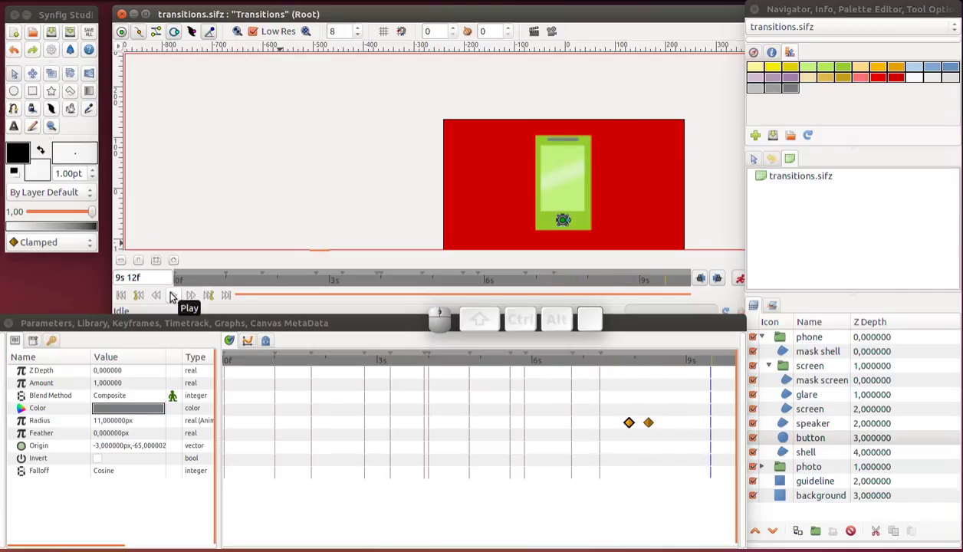
left_click_drag(658, 366, 679, 369)
Retime the glare layer's two waypoints in the Timetrack so its sweep sits around 8s
left_click(785, 404)
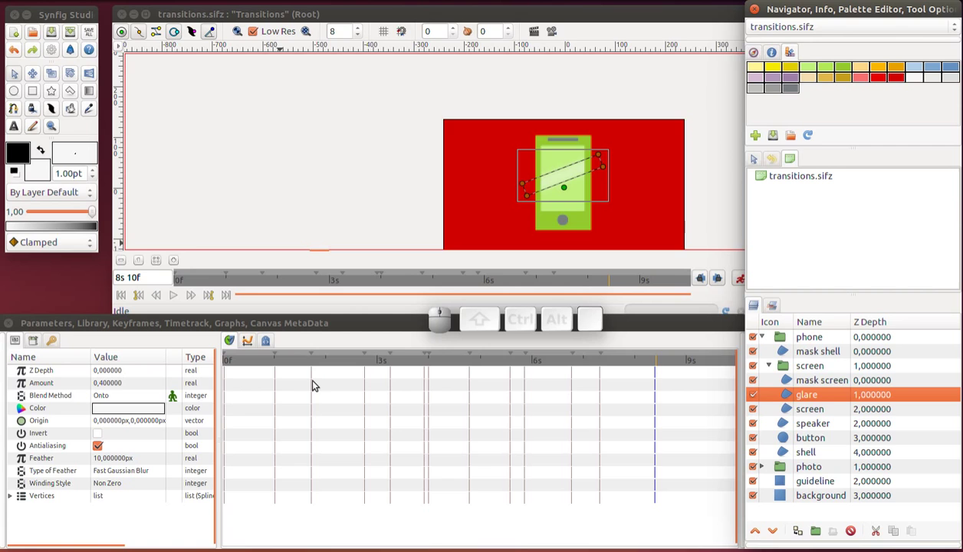
left_click(51, 341)
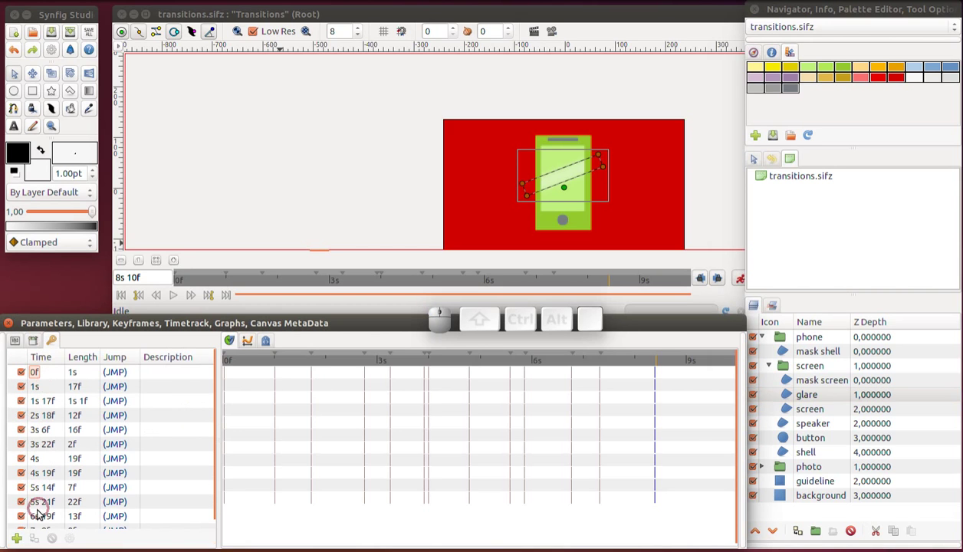
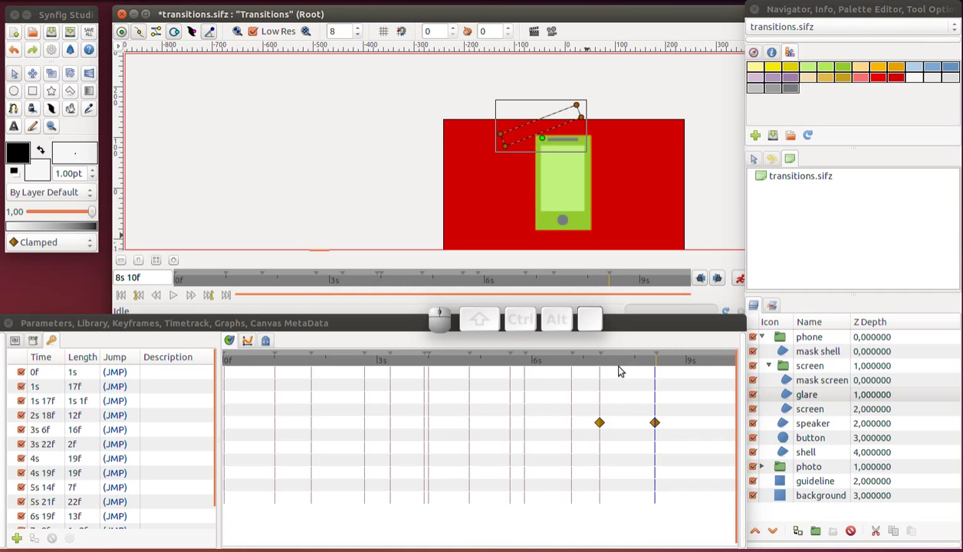
left_click_drag(661, 423, 640, 421)
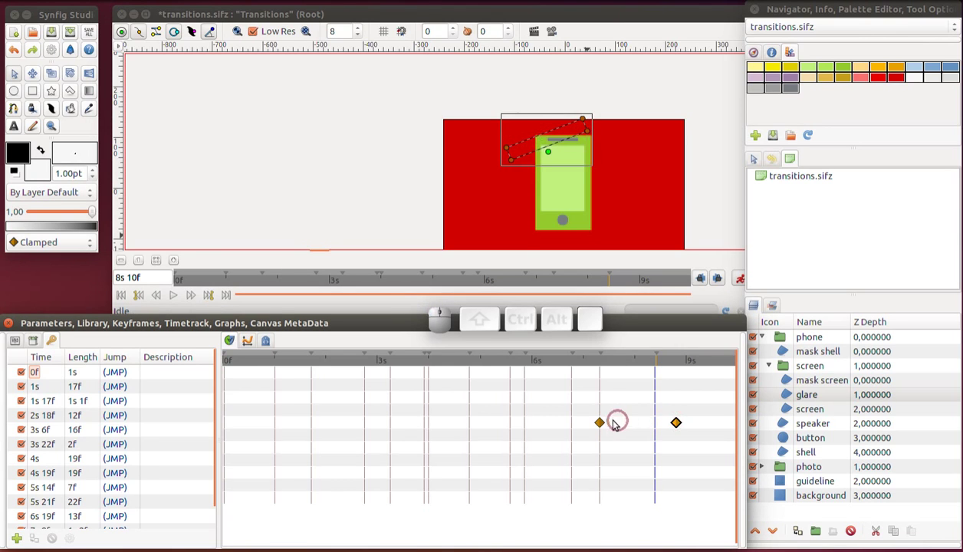
left_click_drag(605, 422, 657, 411)
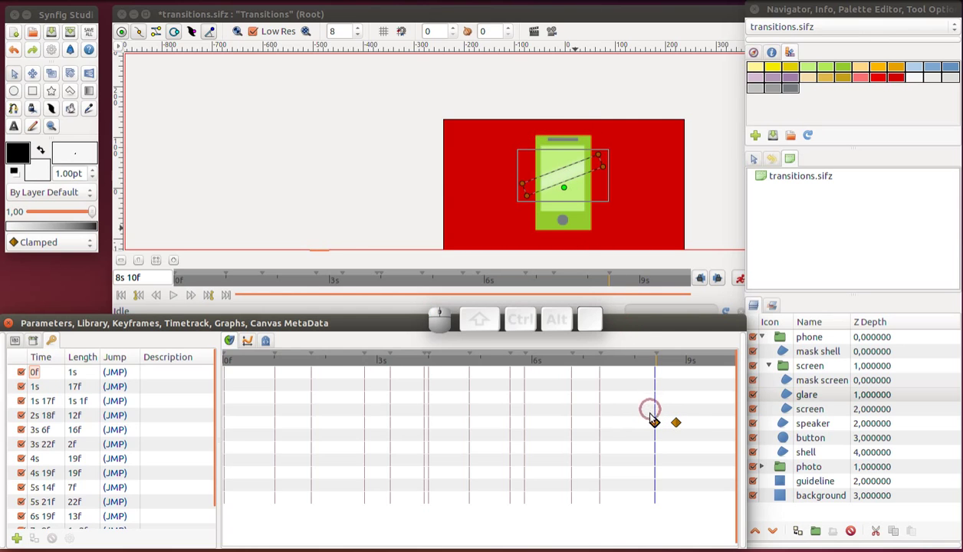
left_click_drag(667, 427, 682, 428)
left_click_drag(677, 427, 660, 426)
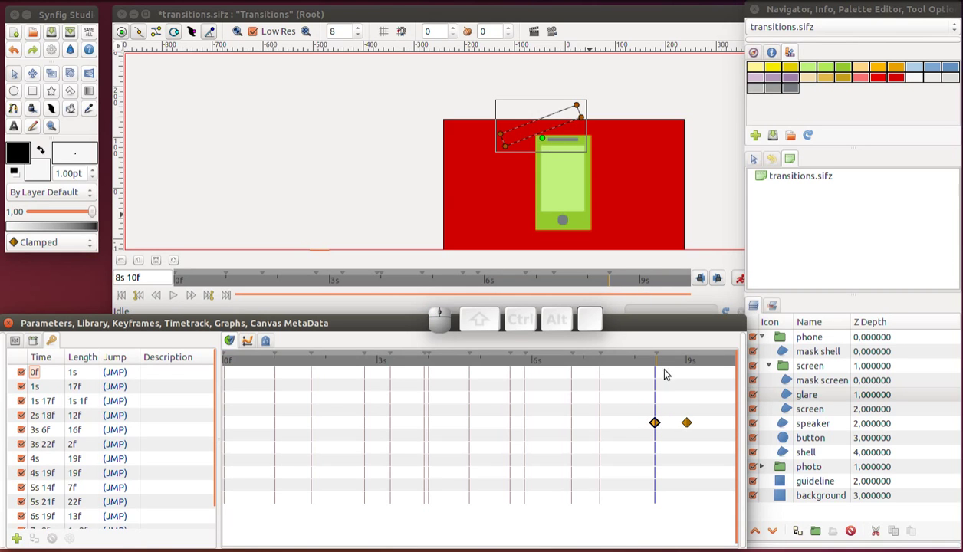
left_click_drag(685, 427, 668, 355)
At the end waypoint, slide the glare past the phone's bottom edge, check the sweep and save
left_click(675, 360)
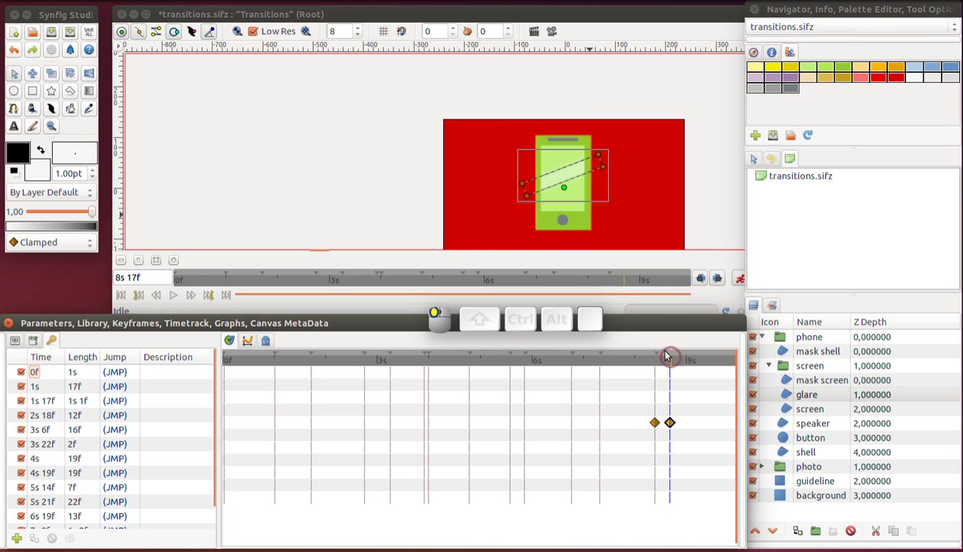
left_click_drag(567, 207, 580, 239)
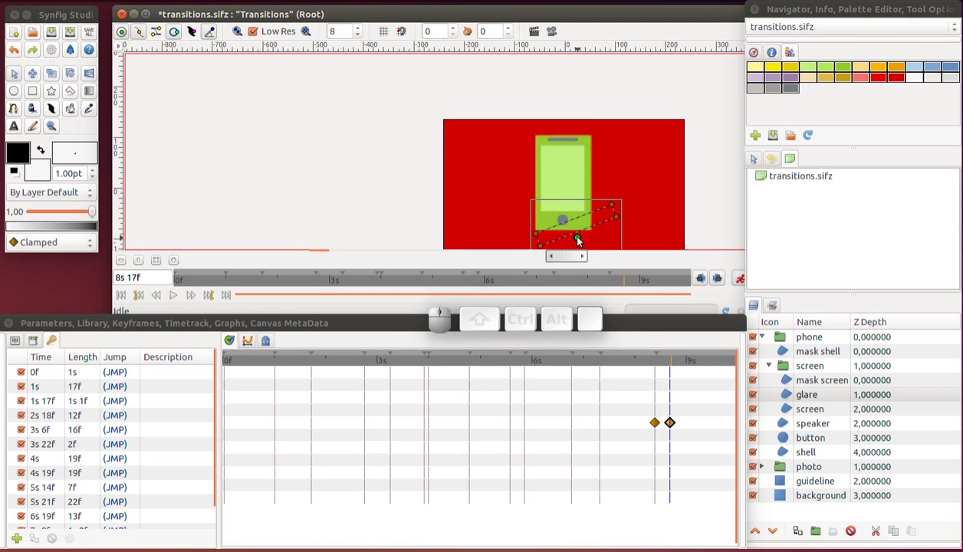
left_click(643, 363)
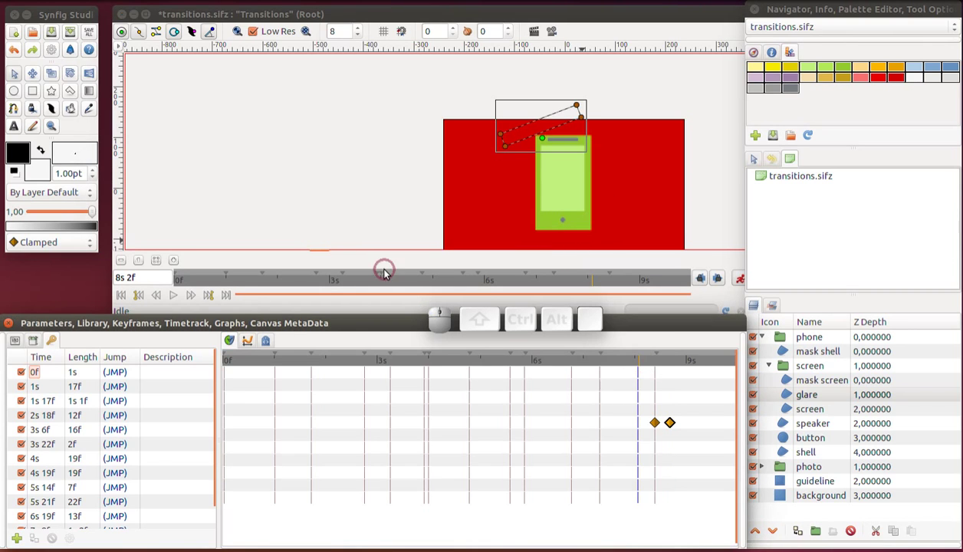
left_click(175, 299)
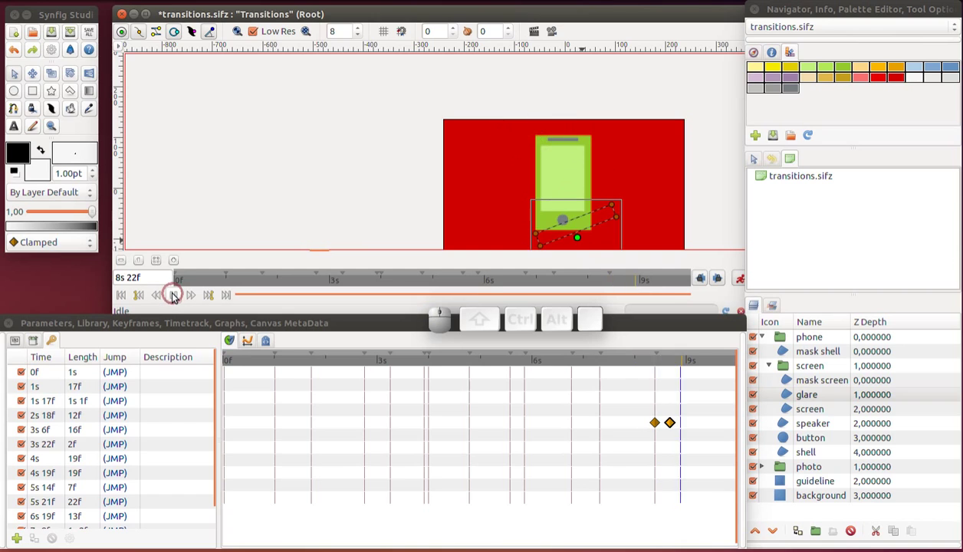
left_click(175, 297)
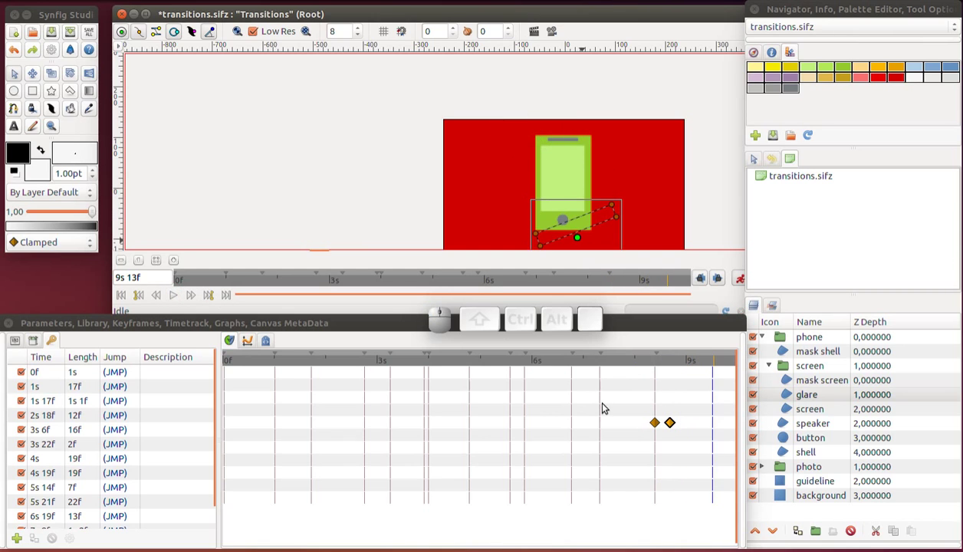
left_click(673, 427)
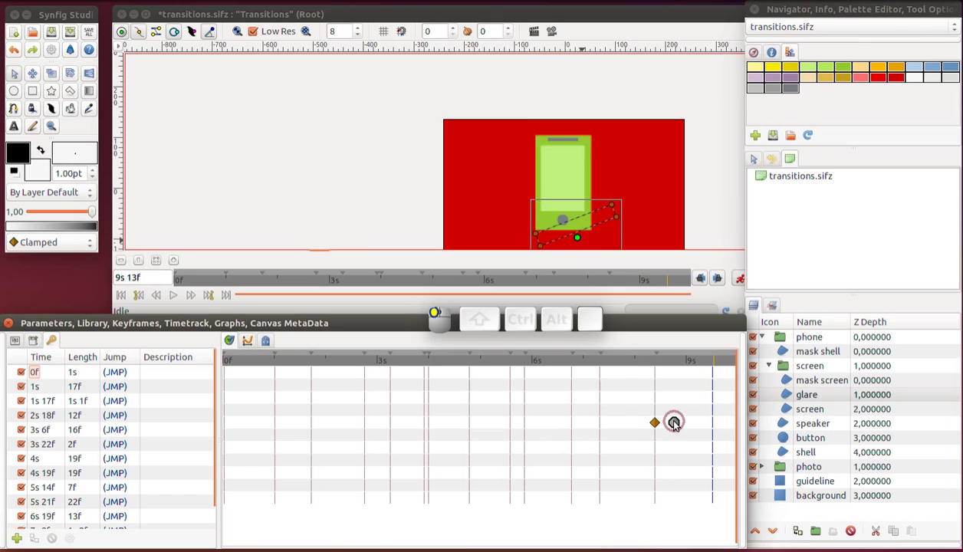
key("ctrl+s")
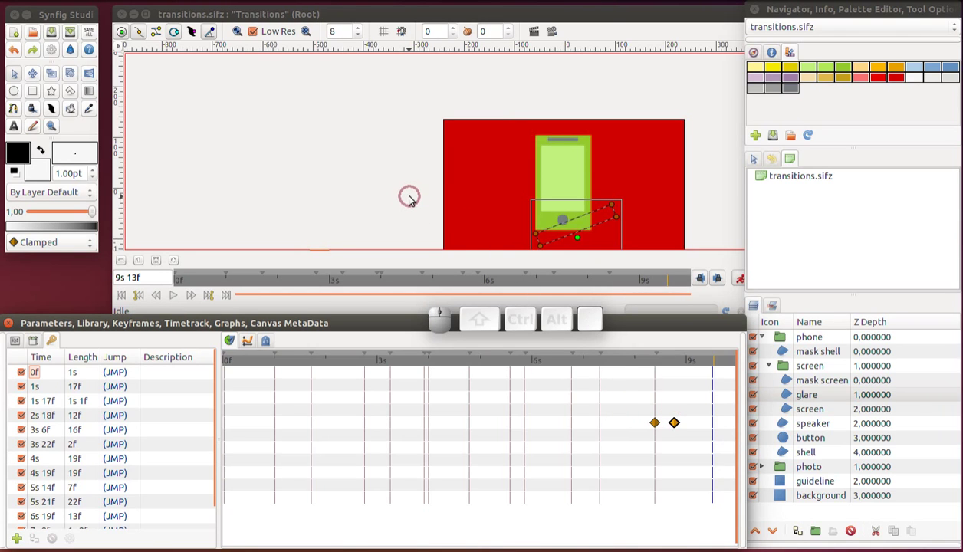
Add Amount waypoints on the photo group, going from 1 to 0 just before 8 seconds
left_click_drag(415, 199, 245, 160)
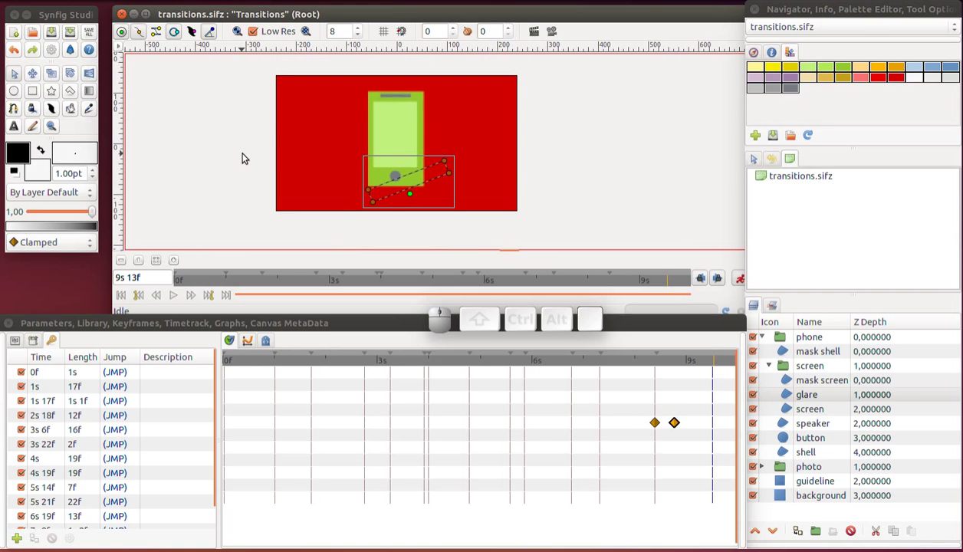
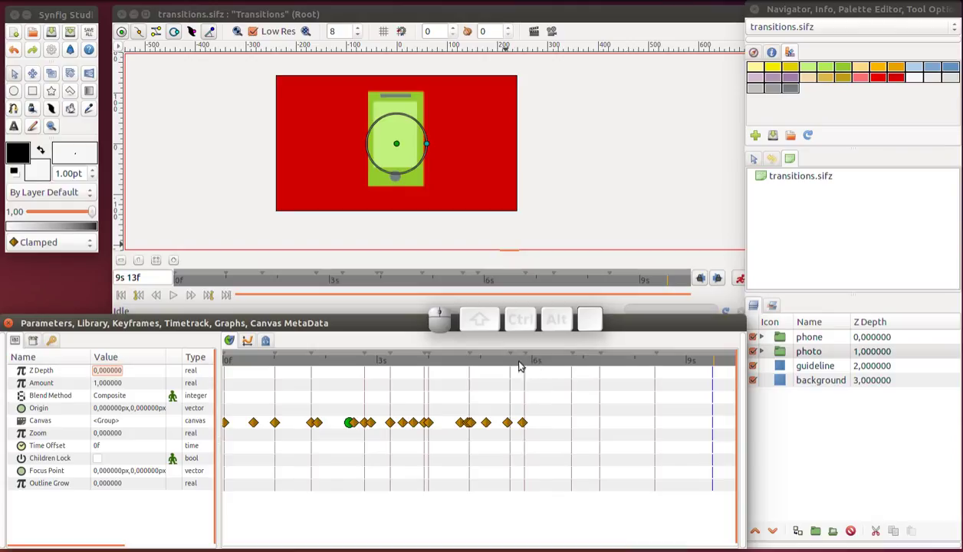
left_click_drag(509, 365, 625, 365)
left_click(783, 357)
left_click(132, 386)
left_click(132, 396)
key("0")
key("Return")
Remove the extra Amount waypoint left on the photo group
right_click(627, 389)
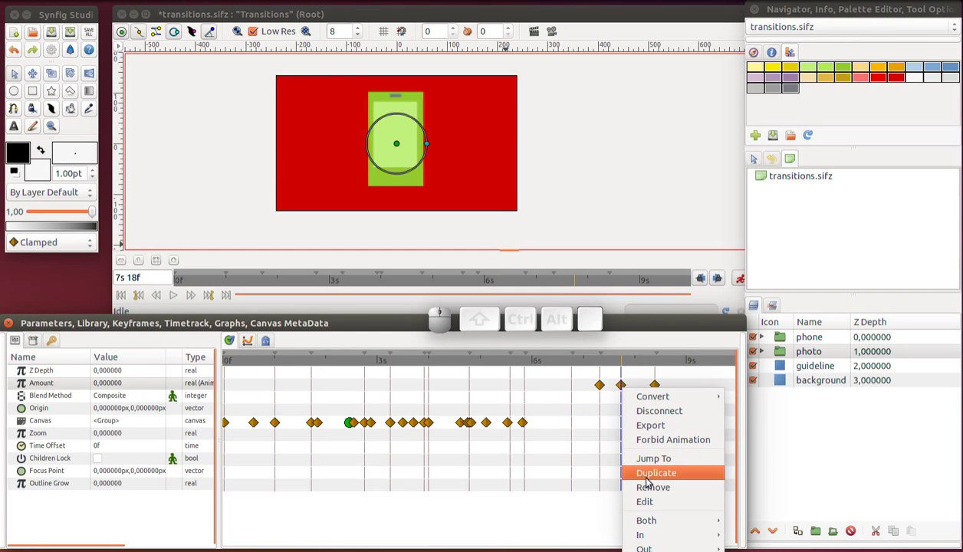
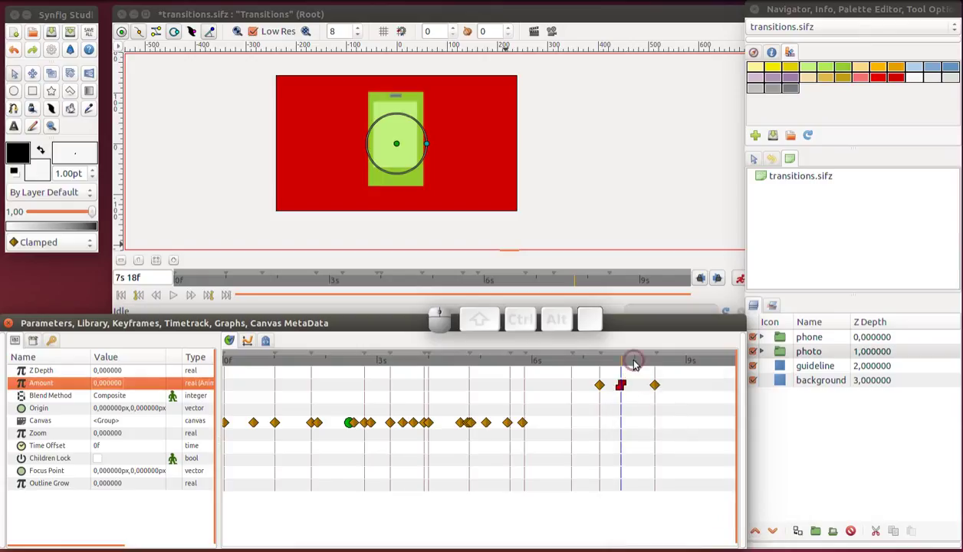
left_click_drag(635, 369, 659, 381)
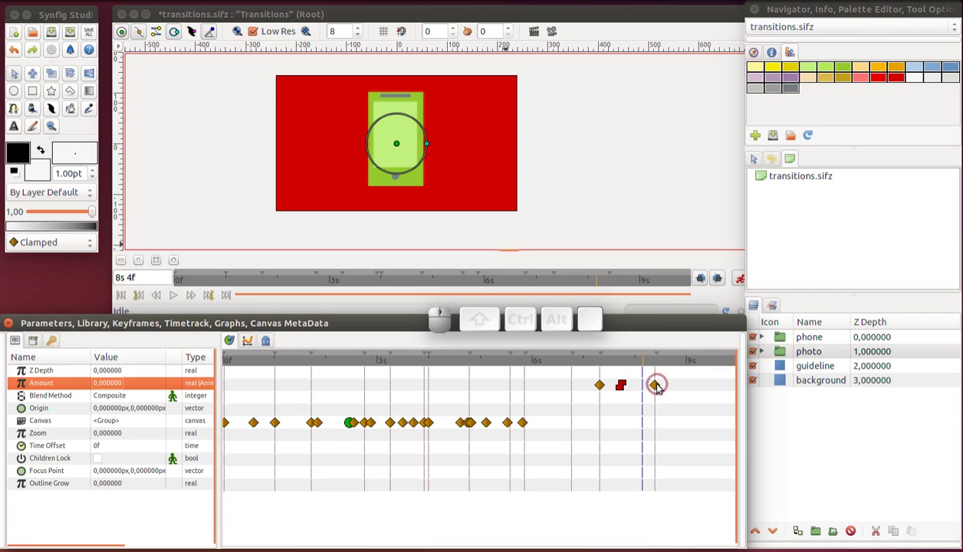
right_click(663, 385)
left_click_drag(683, 485, 659, 362)
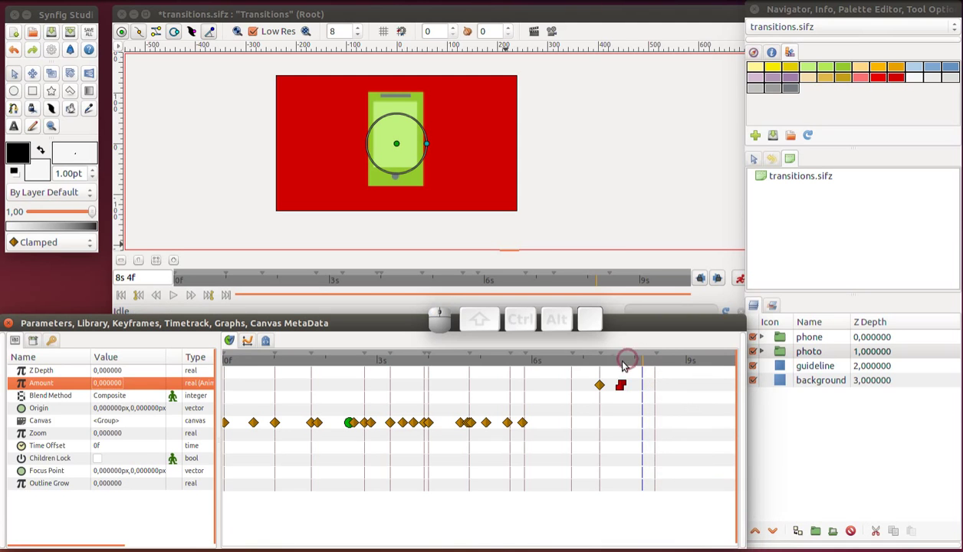
Set the Amount waypoints to Constant interpolation so the photo hides abruptly, and save
left_click(595, 367)
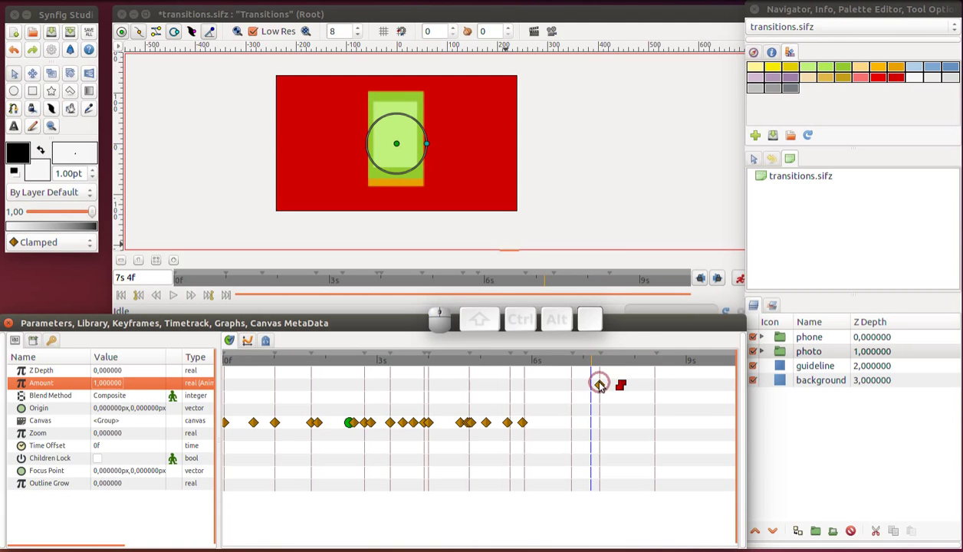
right_click(601, 388)
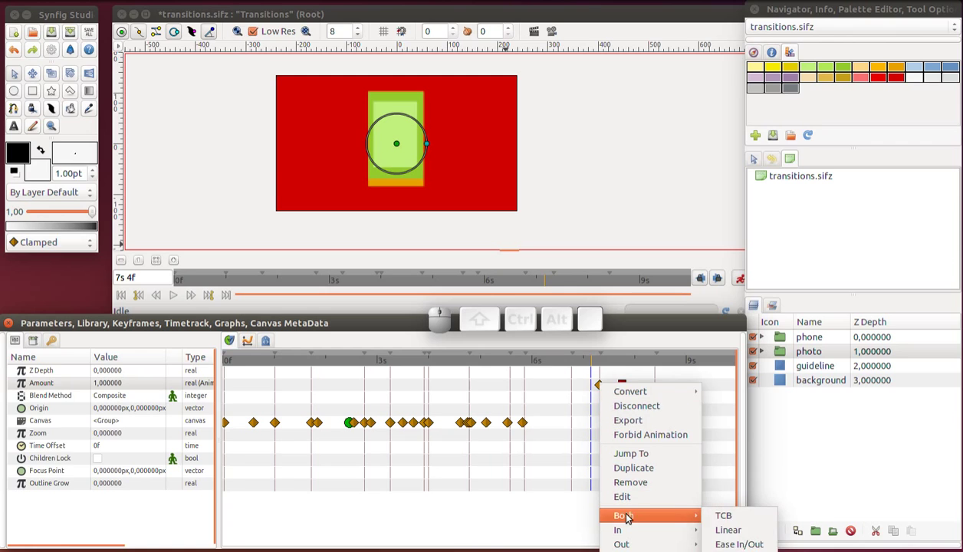
left_click(718, 531)
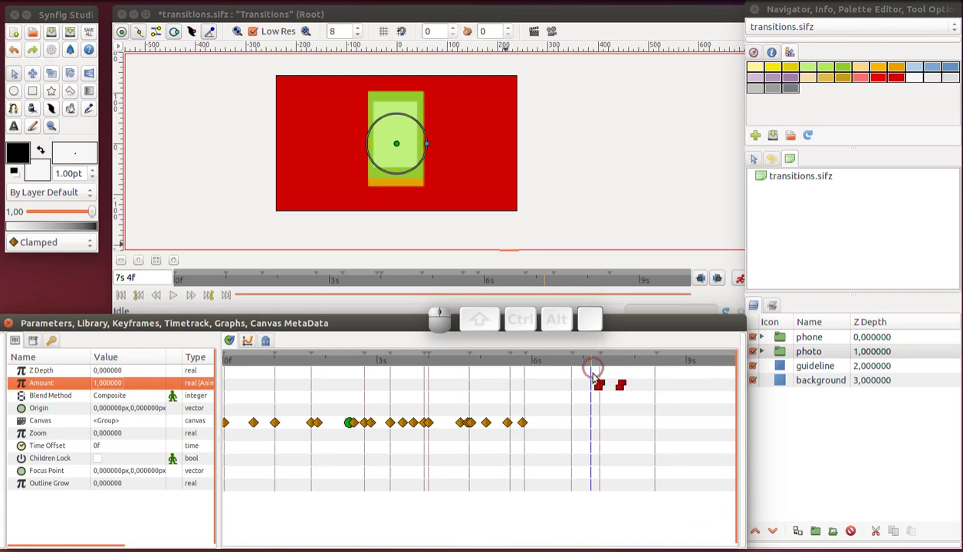
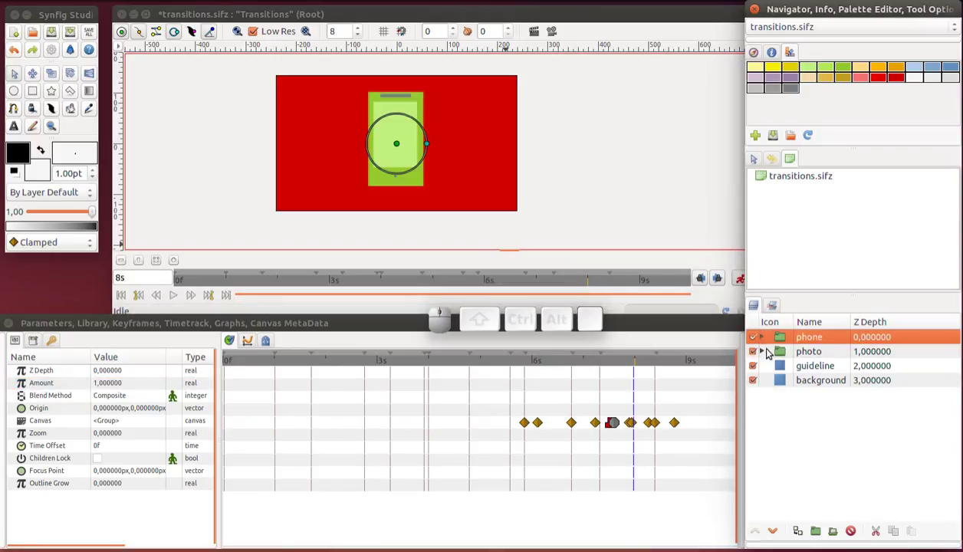
left_click(600, 205)
key("ctrl+s")
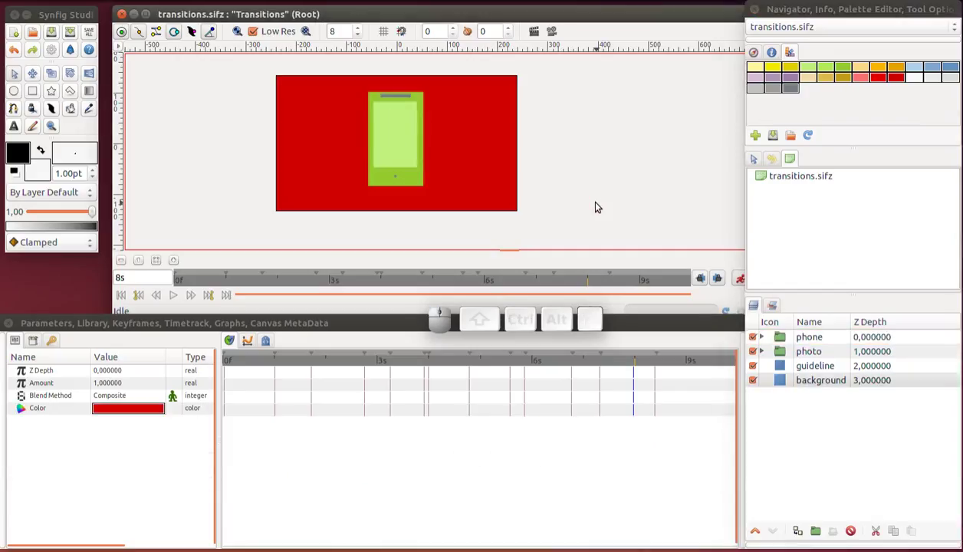
left_click(782, 356)
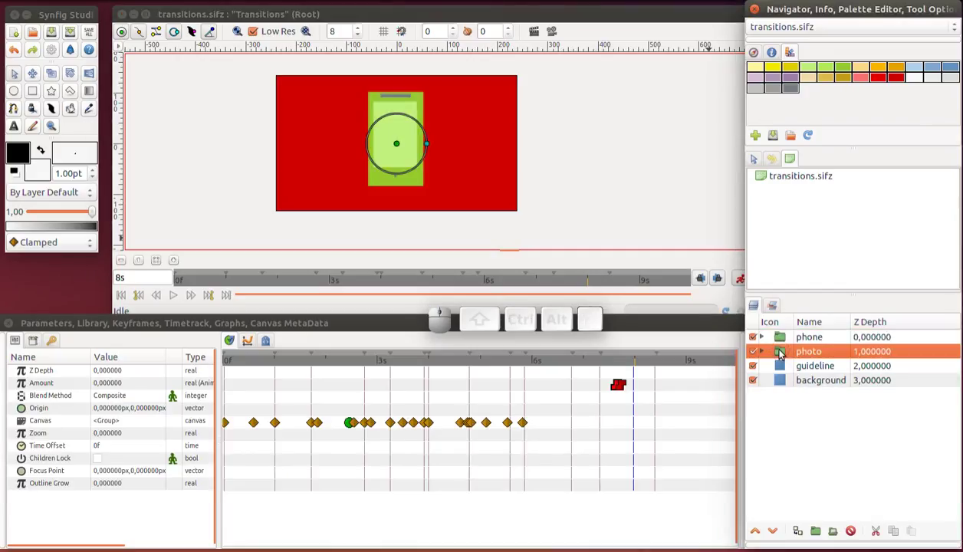
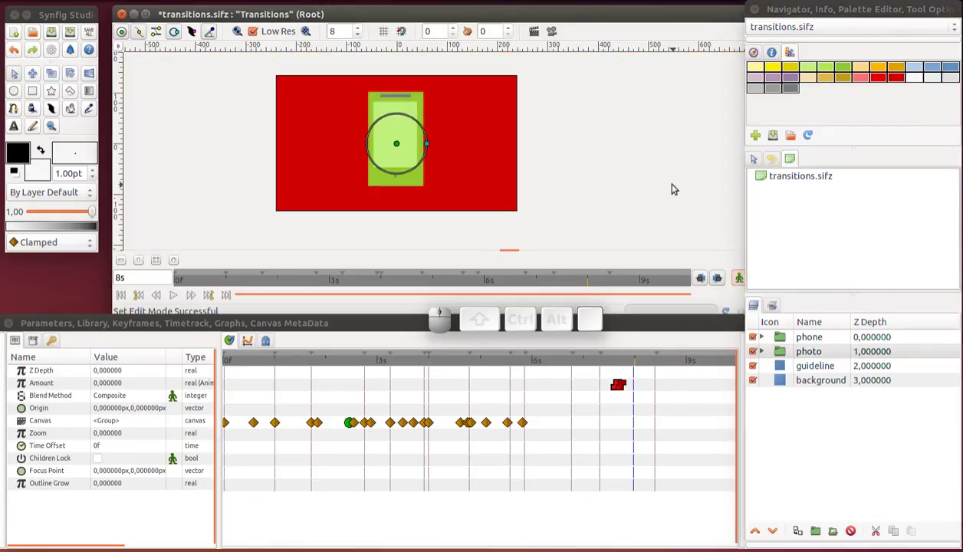
Draw a gold rectangle region, raise it above the phone and photo and taper it into a cup
left_click(778, 367)
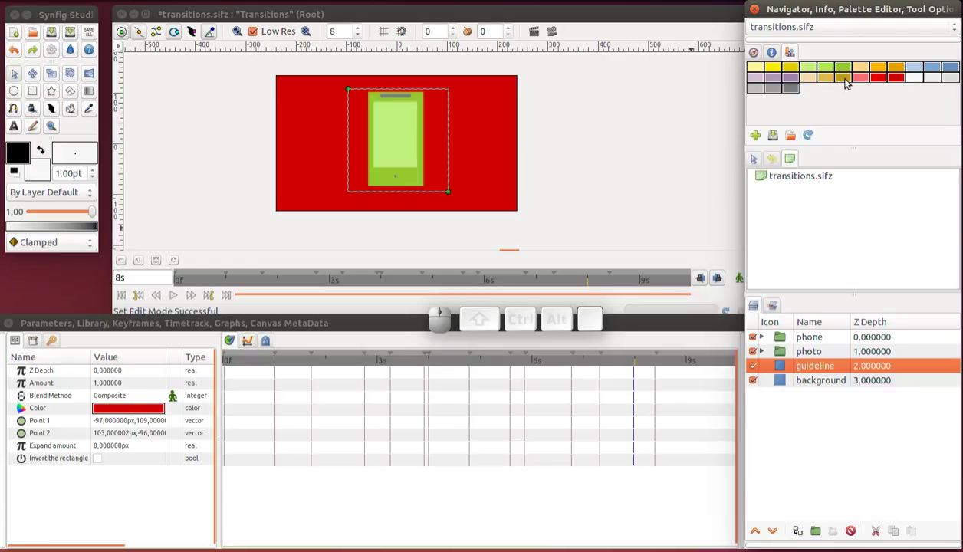
left_click(850, 82)
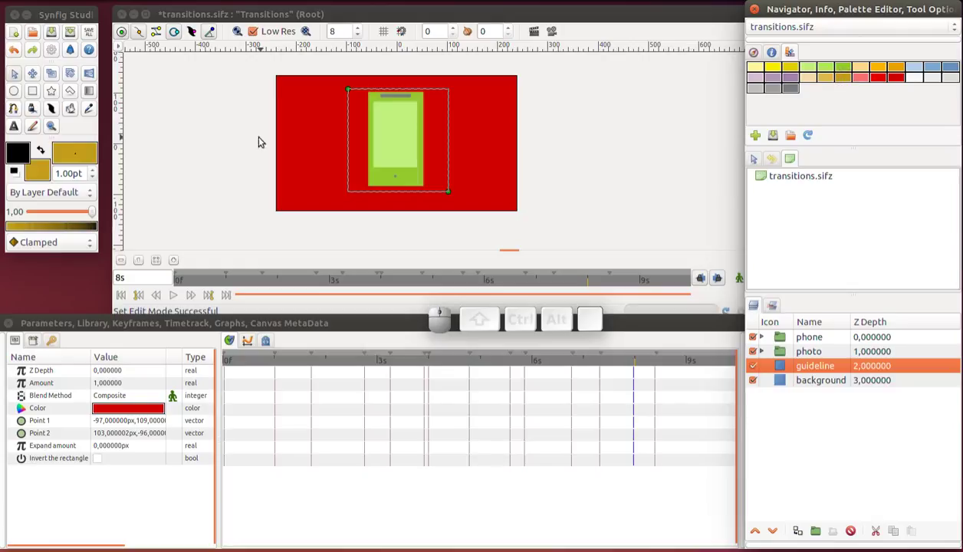
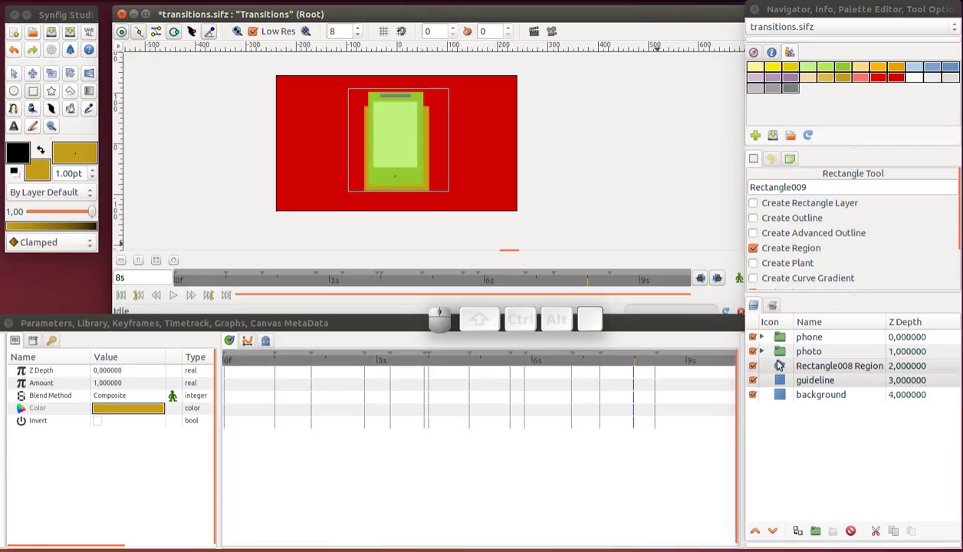
left_click(779, 370)
left_click(759, 538)
scroll("up", 3)
left_click_drag(349, 198, 450, 216)
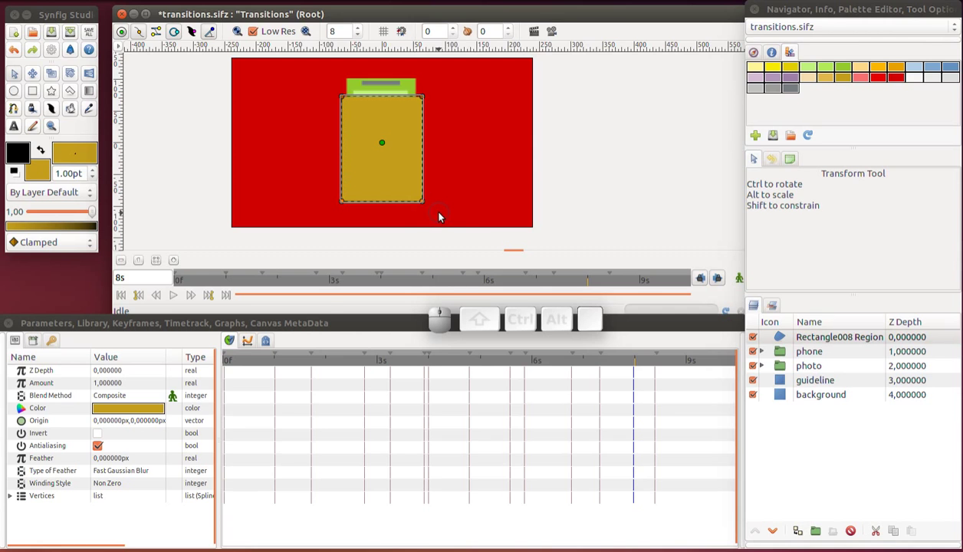
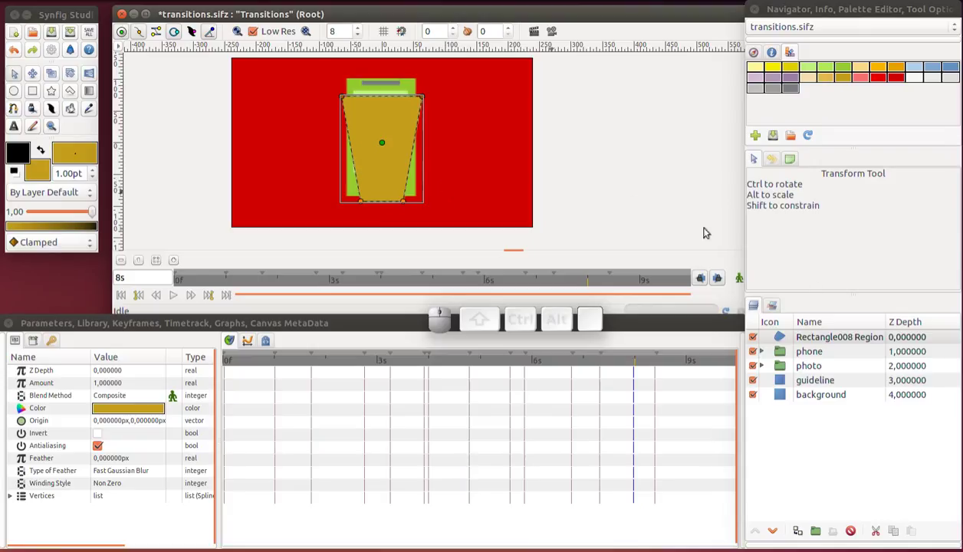
Rename the gold cup region layer to 'mug'
left_click(830, 336)
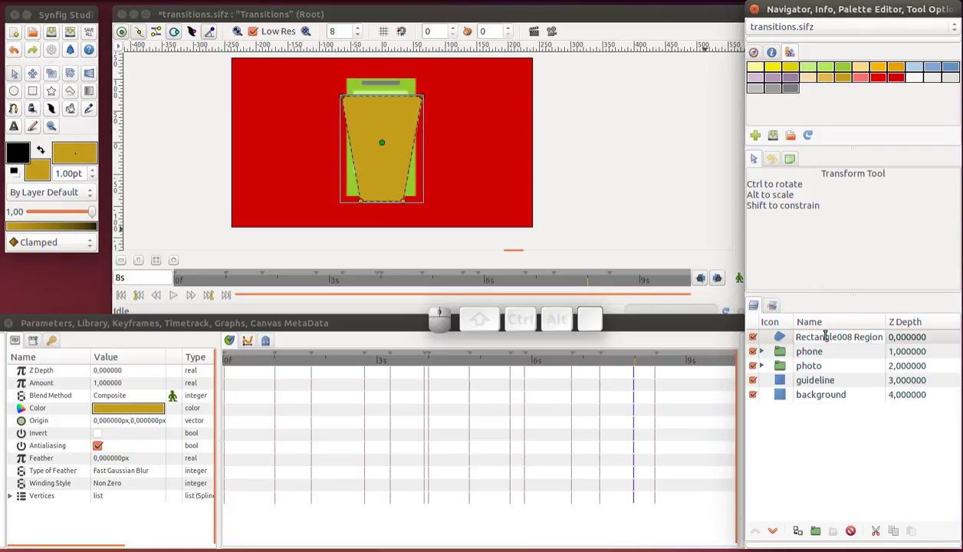
key("ctrl+a")
key("ctrl+m")
key("ctrl+u")
key("ctrl+g")
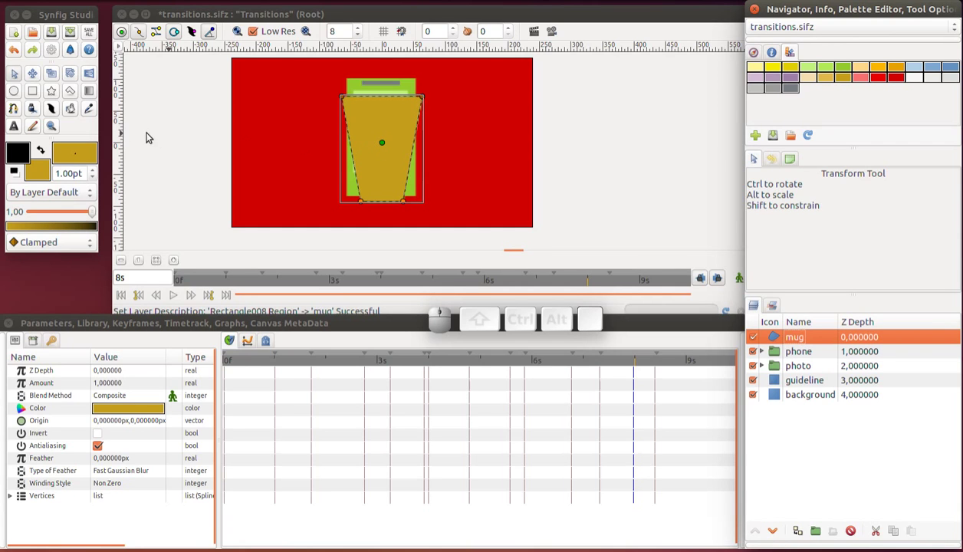
Draw a cream rectangle band across the cup and name its layer 'mark'
left_click(32, 95)
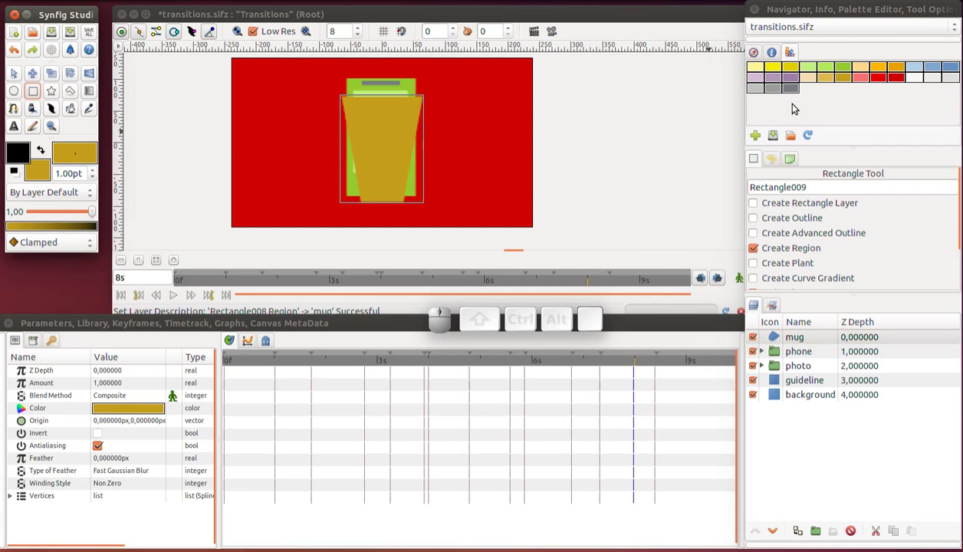
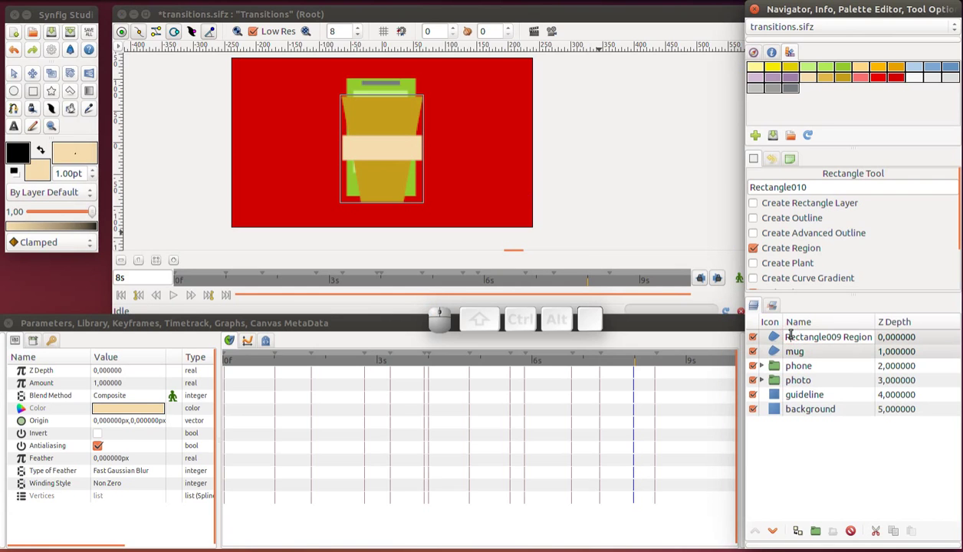
key("ctrl+a")
key("Return")
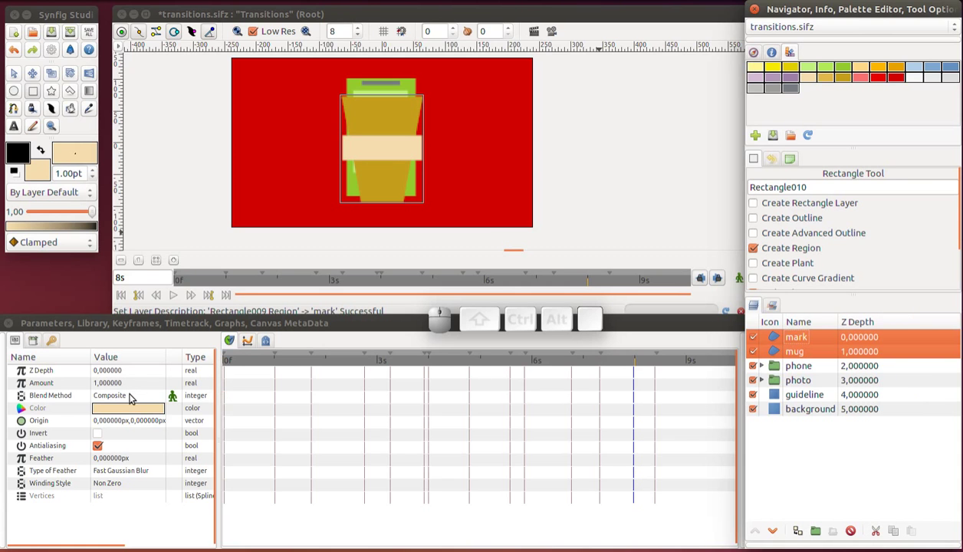
key("r")
key("Escape")
Select the cream band and cup body layers and group them together
left_click(779, 350)
left_click(777, 342)
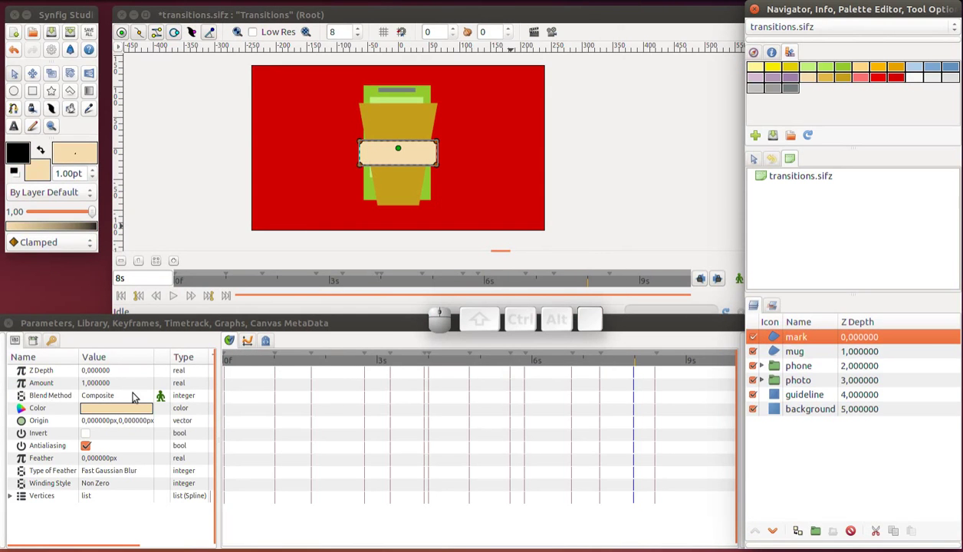
left_click(125, 400)
left_click(125, 401)
left_click(127, 397)
left_click(122, 440)
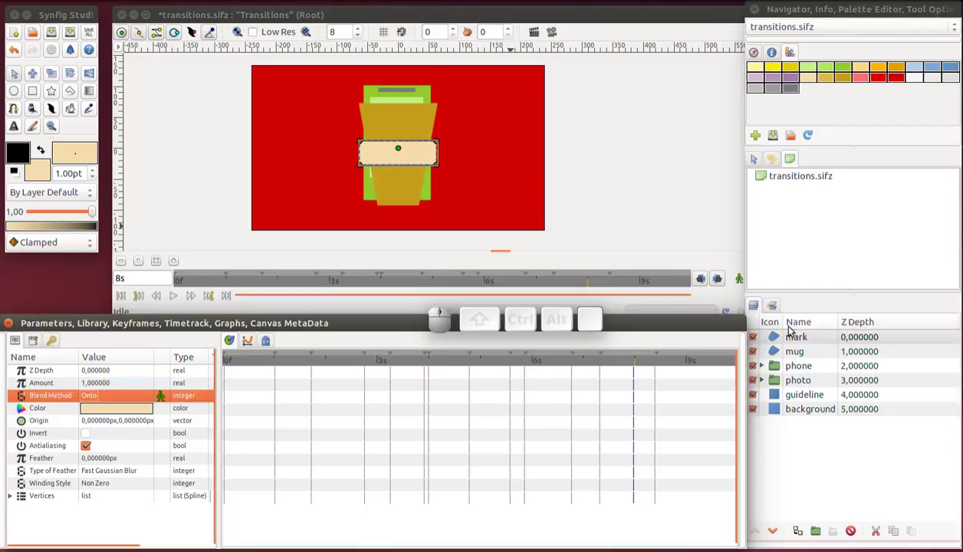
left_click(794, 341)
left_click(781, 354)
left_click(781, 354)
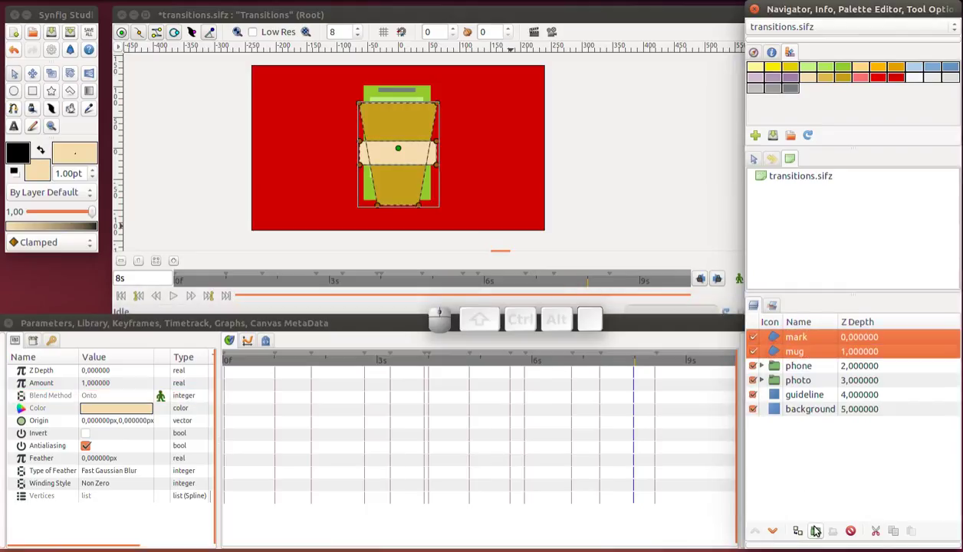
left_click(819, 529)
Rename the new cup group layer to 'mug'
left_click(785, 344)
left_click(803, 349)
key("Return")
left_click(765, 343)
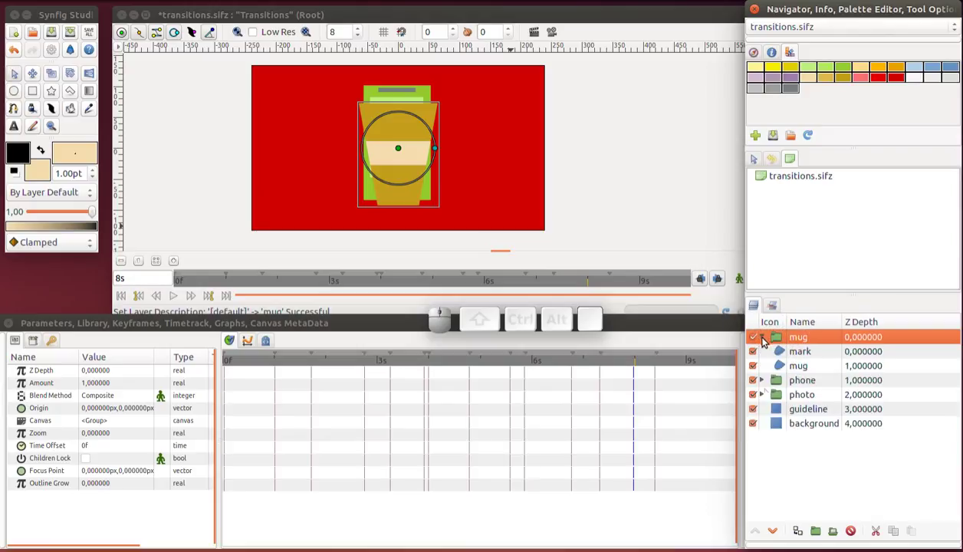
Draw a tan rectangle strip across the cup top, name it 'lid' and save
left_click(780, 416)
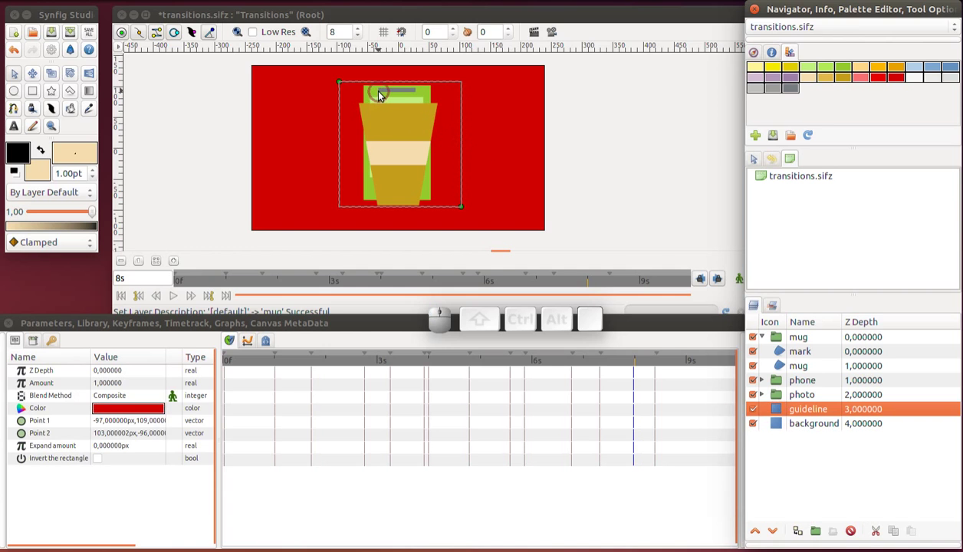
scroll("up", 3)
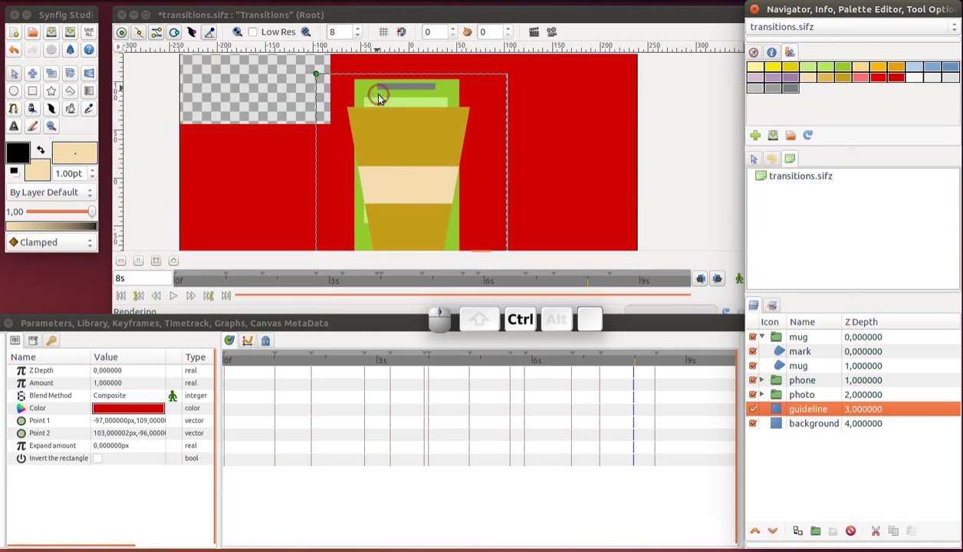
scroll("up", 3)
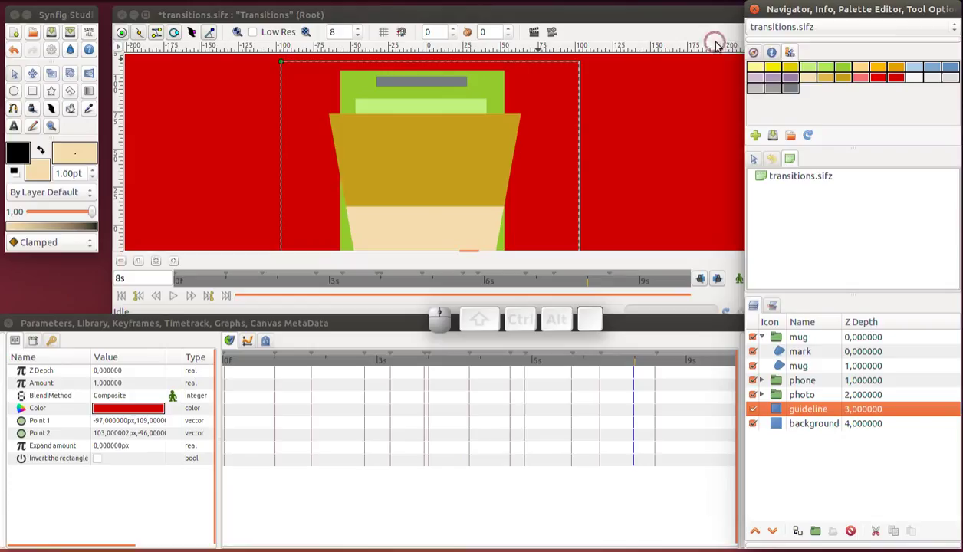
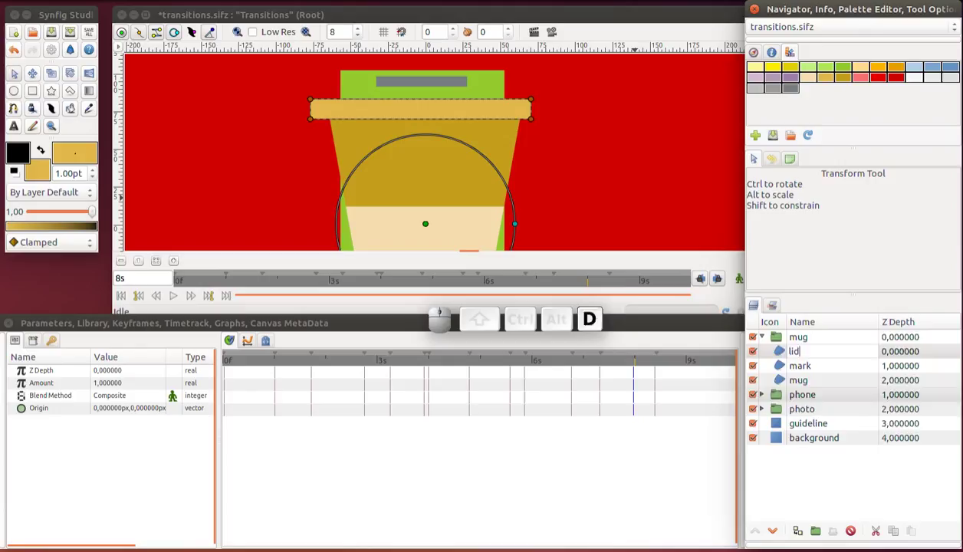
key("Return")
key("ctrl+s")
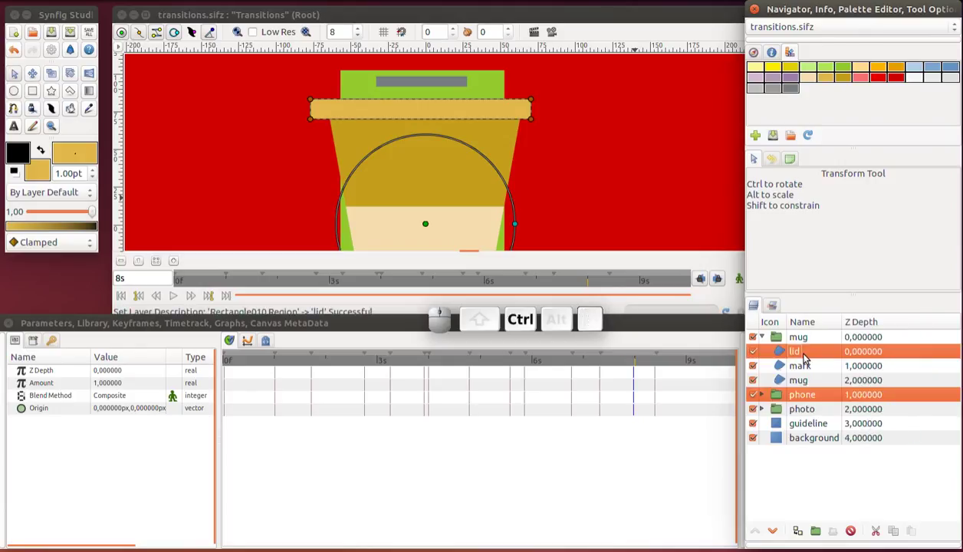
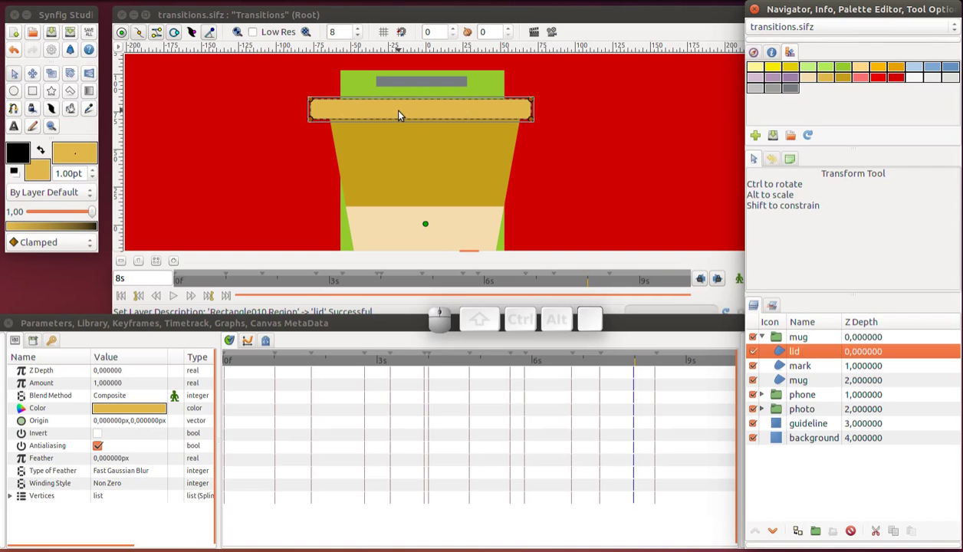
Stretch the lid strip slightly wider than the cup top
middle_click(402, 116)
middle_click(403, 112)
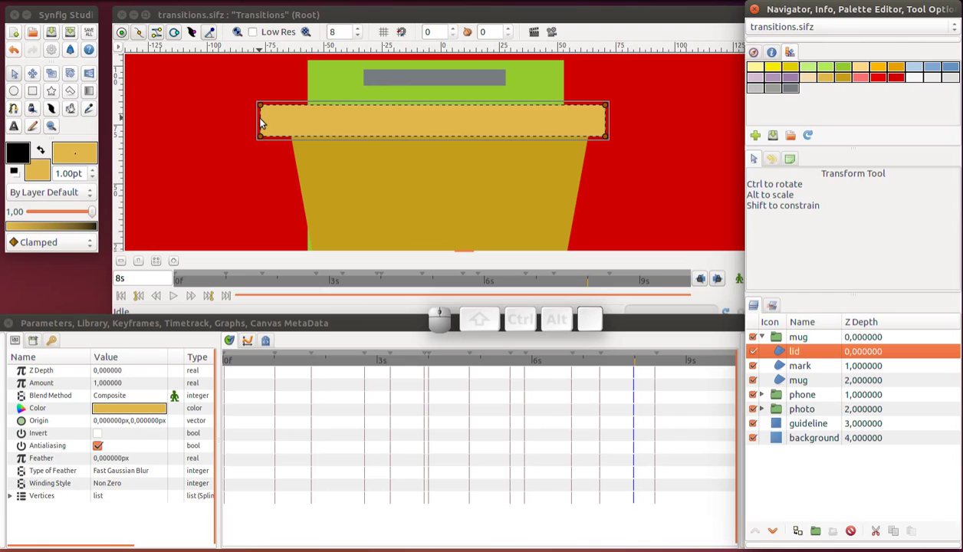
left_click_drag(264, 123, 278, 126)
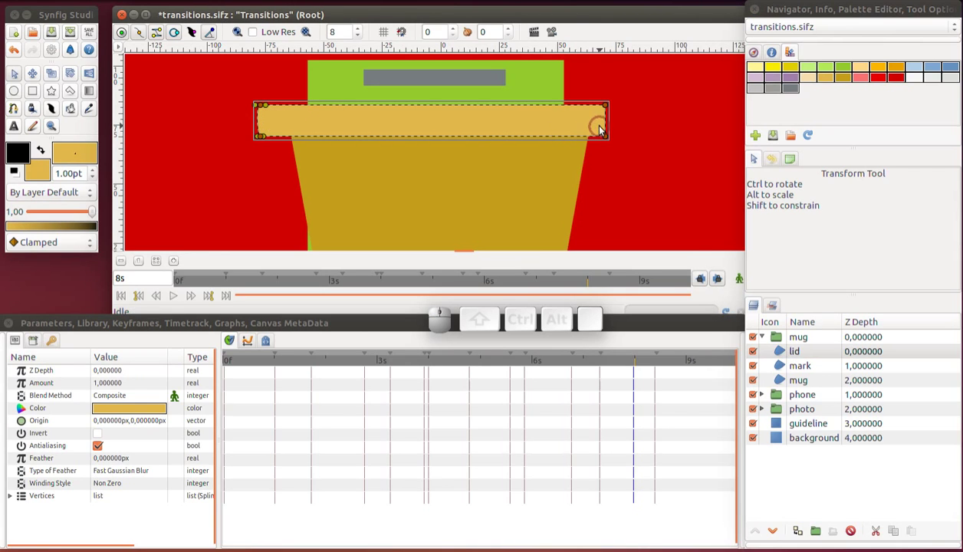
left_click(608, 122)
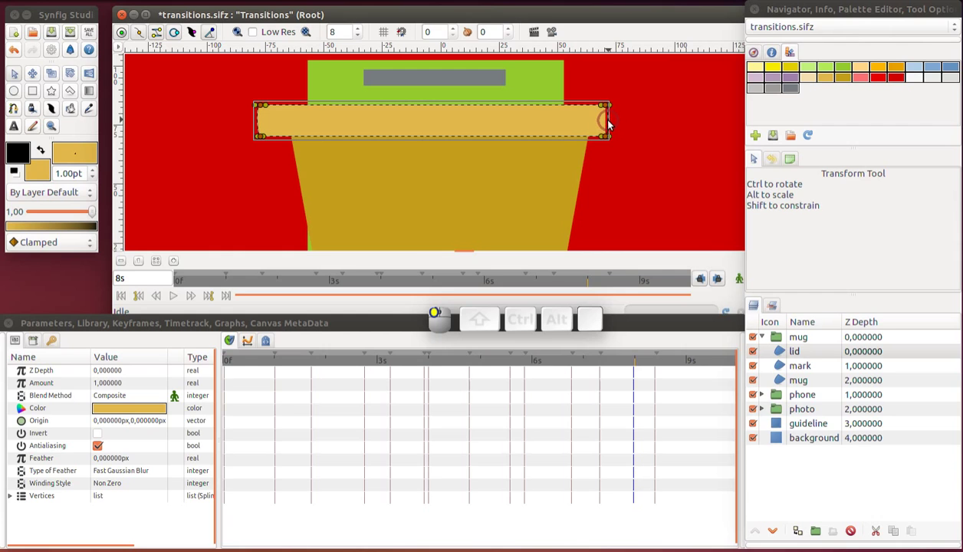
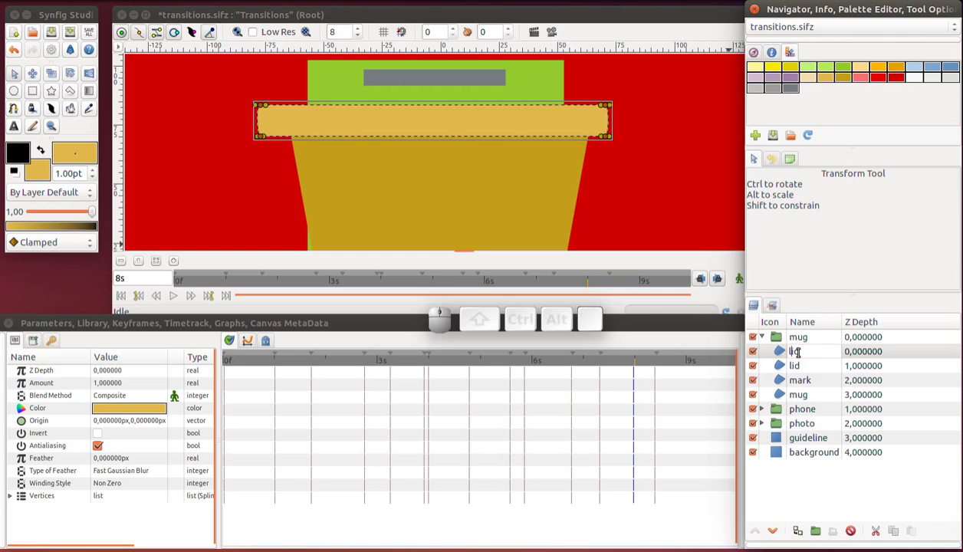
Duplicate the lid layer as 'top' and move the copy up above the lid strip
key("ctrl+a")
key("Return")
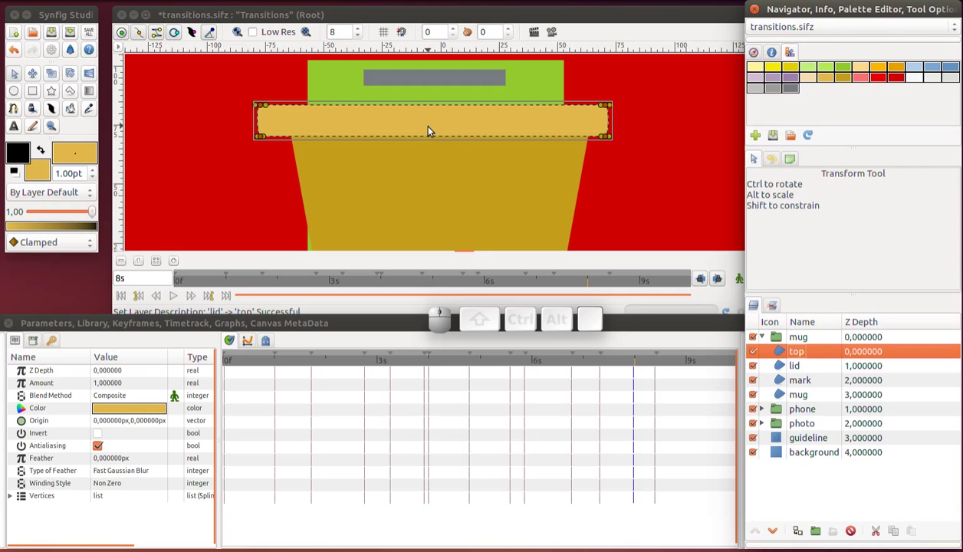
key("ctrl+a")
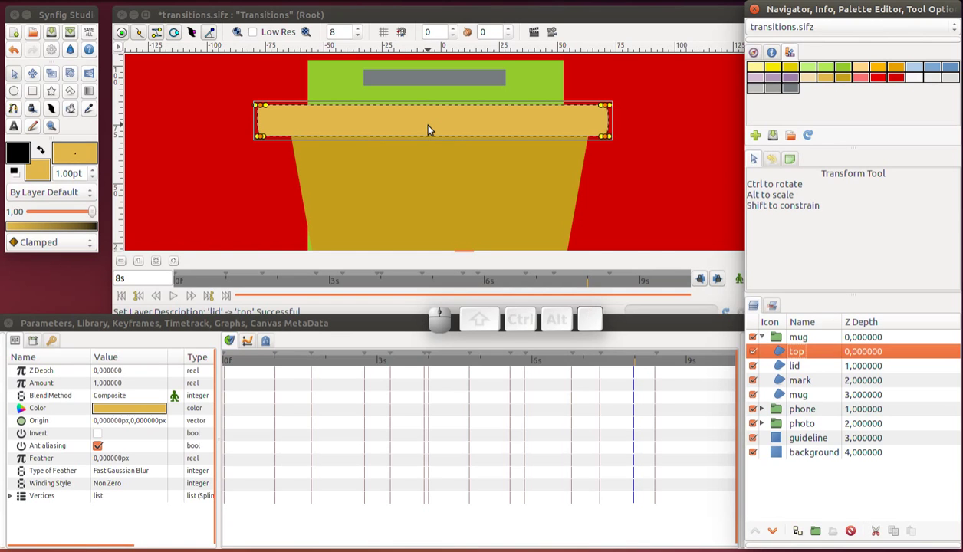
left_click(165, 40)
left_click_drag(265, 106, 264, 76)
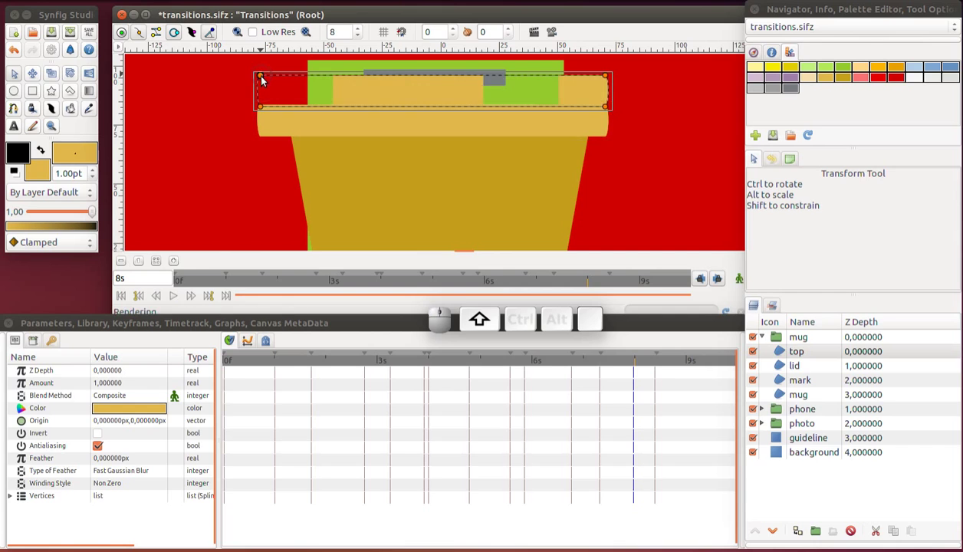
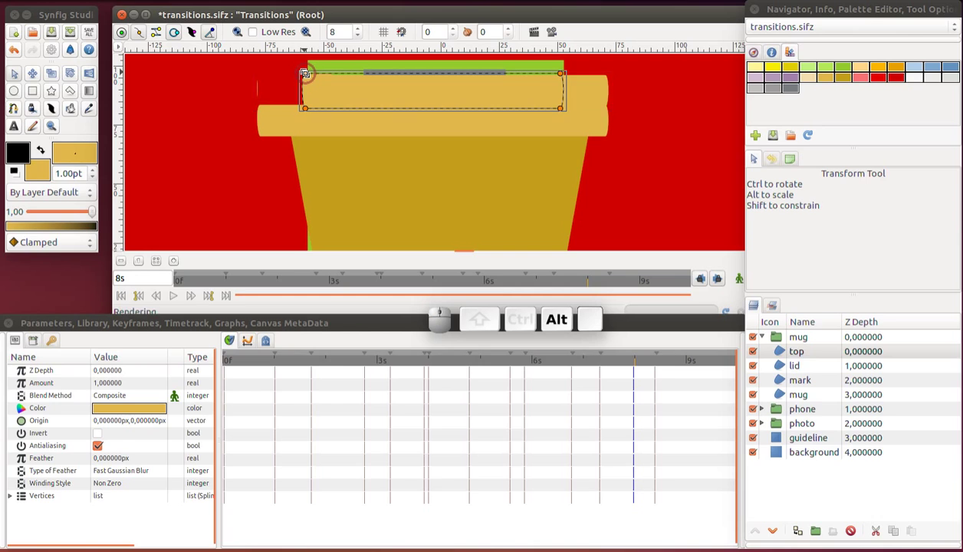
Pull the top piece's corner vertices inward with the Transform tool to make it narrower
left_click(353, 92)
left_click_drag(389, 79, 412, 79)
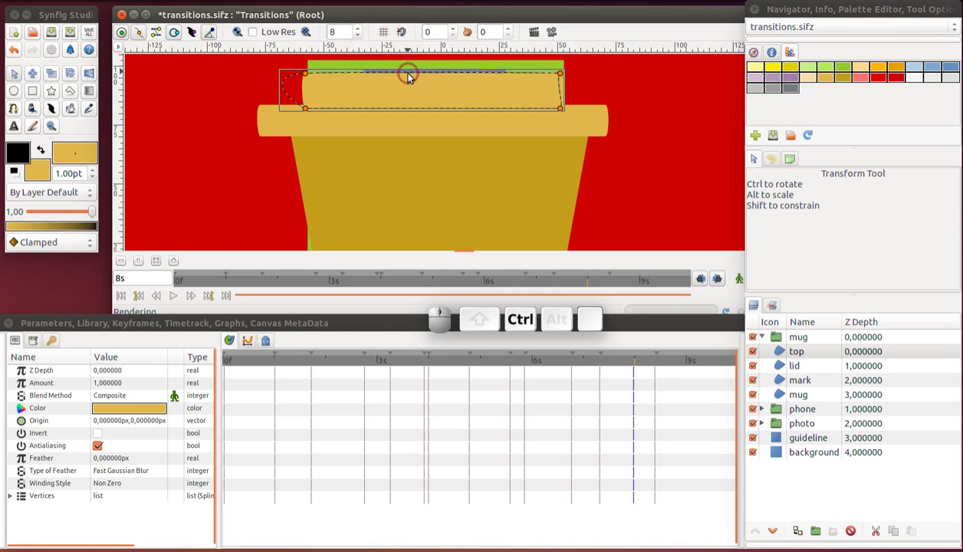
key("ctrl+y")
key("ctrl+y")
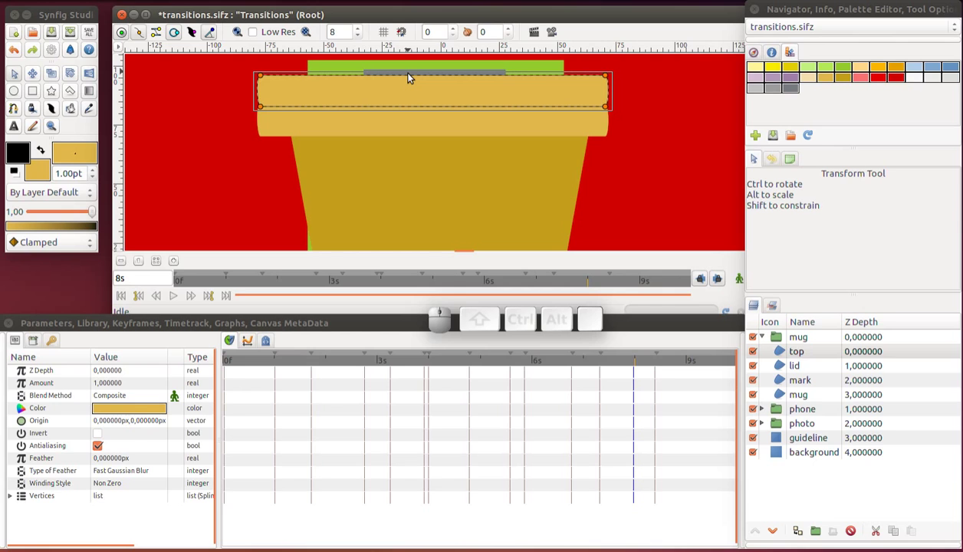
left_click(36, 58)
left_click(357, 95)
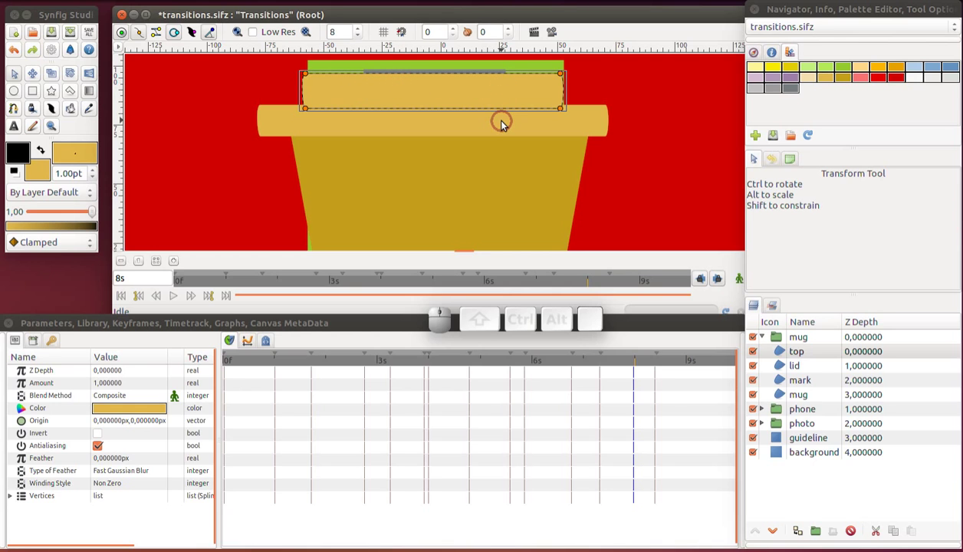
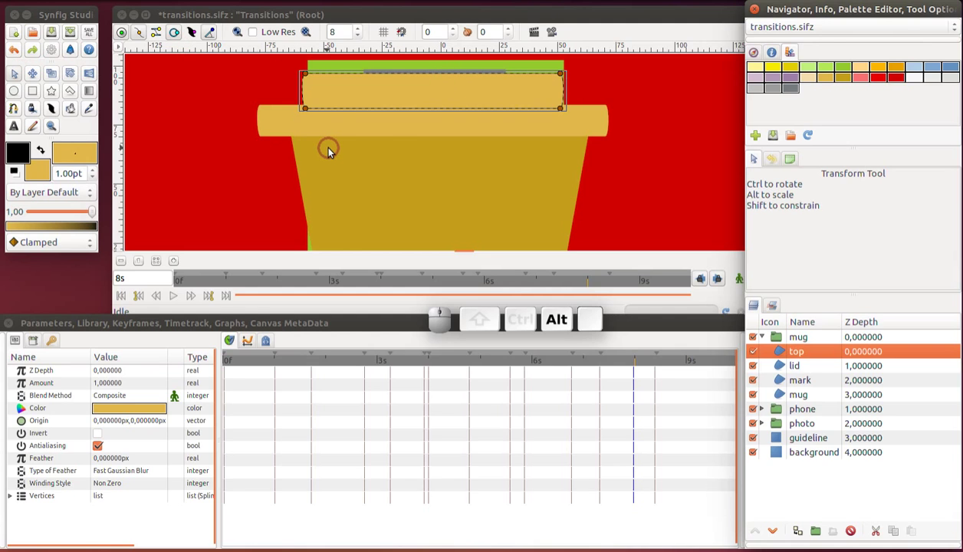
key("alt+a")
left_click(439, 78)
left_click(439, 80)
left_click(441, 78)
left_click(323, 78)
left_click(323, 79)
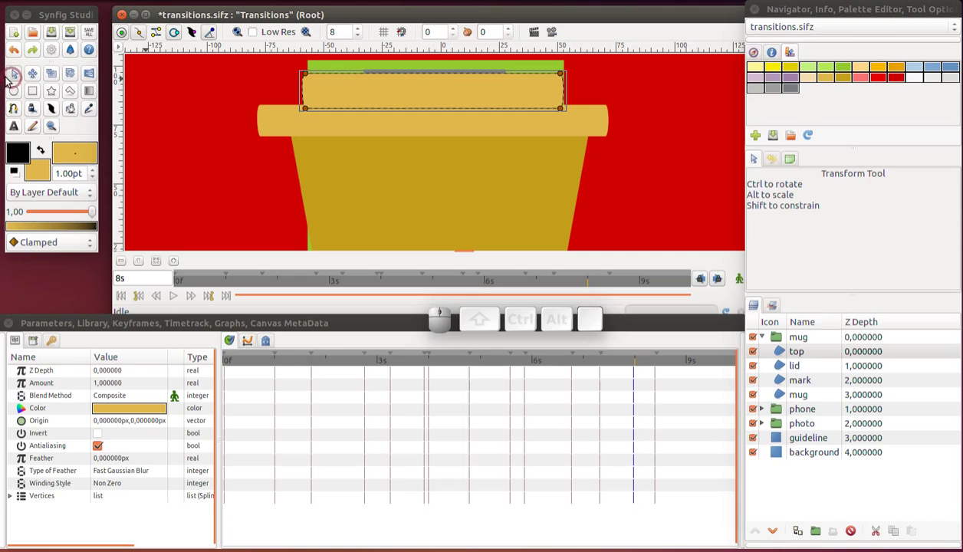
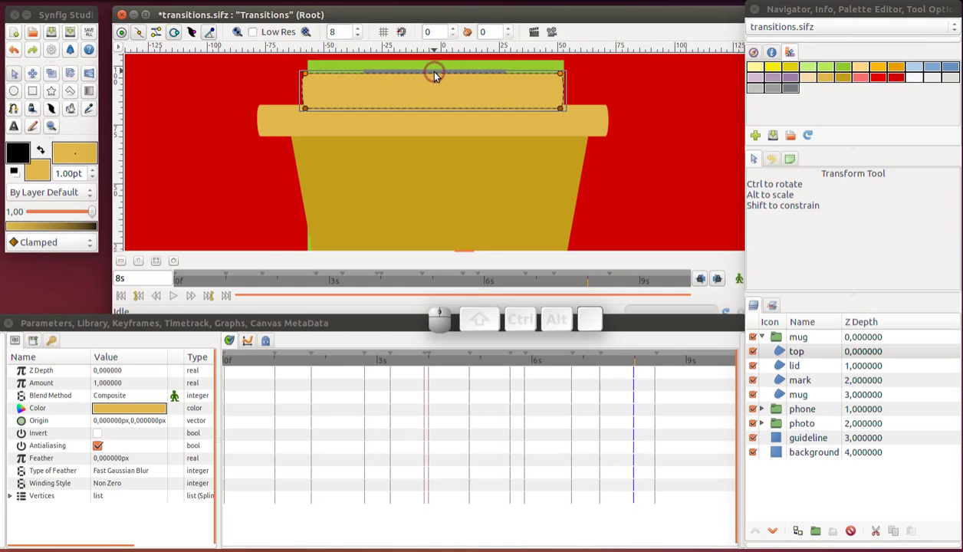
Round the top-left and top-right corners of the top piece
left_click(438, 78)
left_click(438, 77)
left_click(438, 74)
left_click(164, 31)
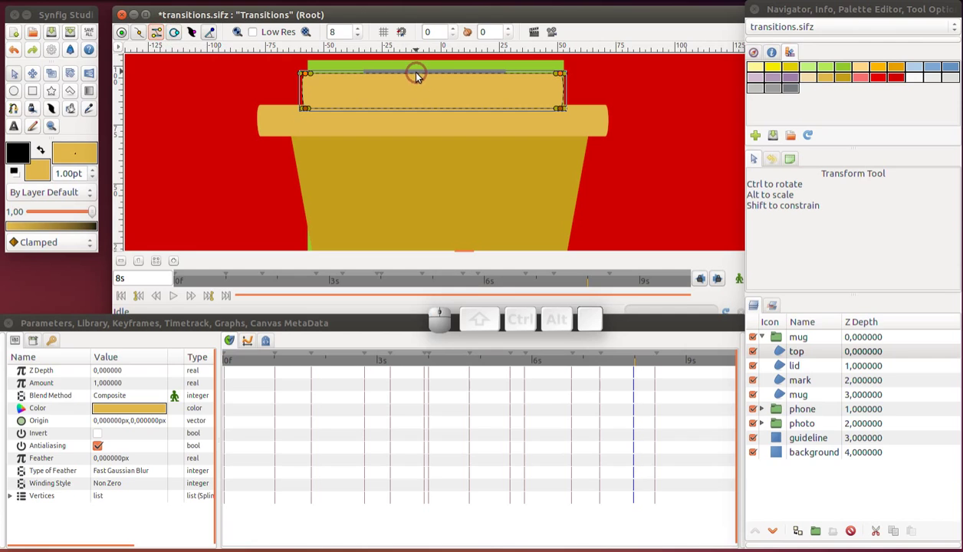
left_click(420, 77)
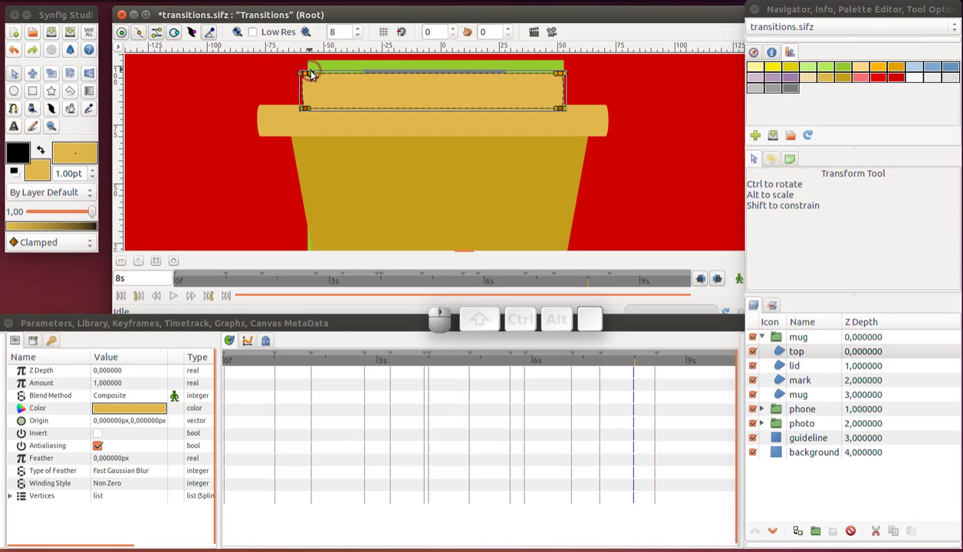
left_click(313, 78)
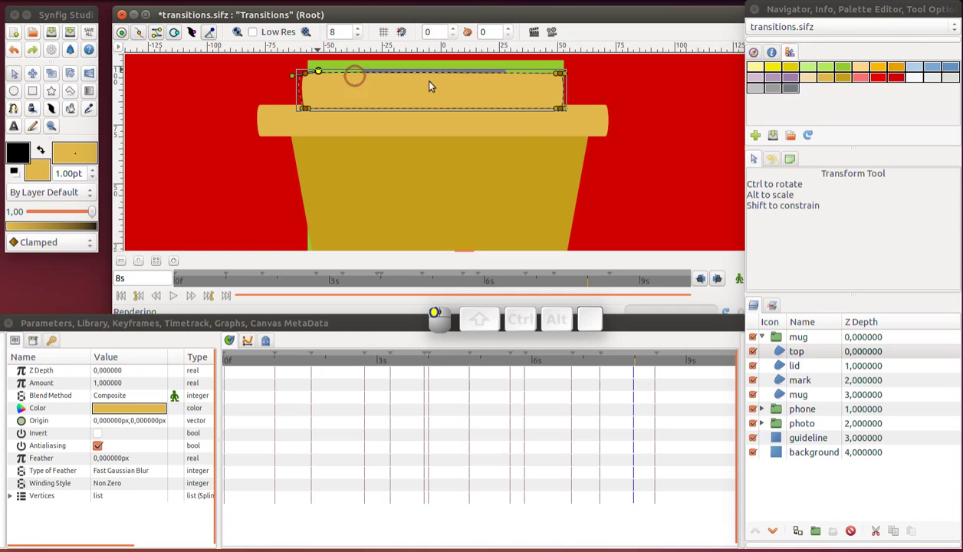
left_click(555, 78)
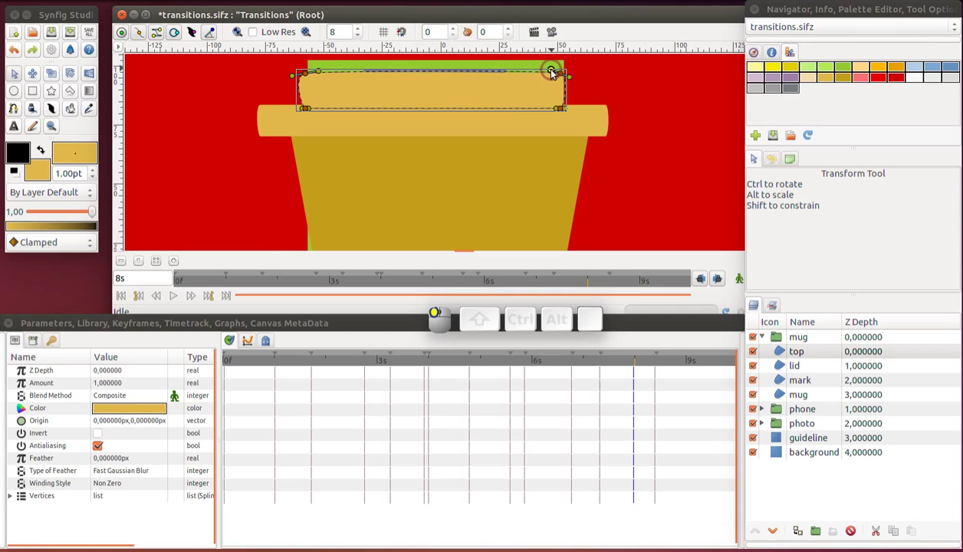
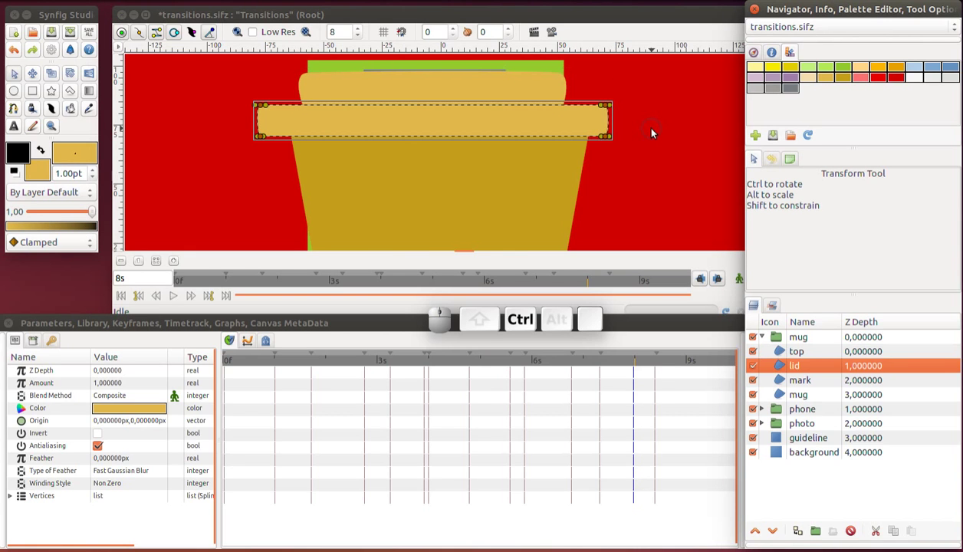
Zoom out to view the whole two-part lidded cup and save
scroll("down", 3)
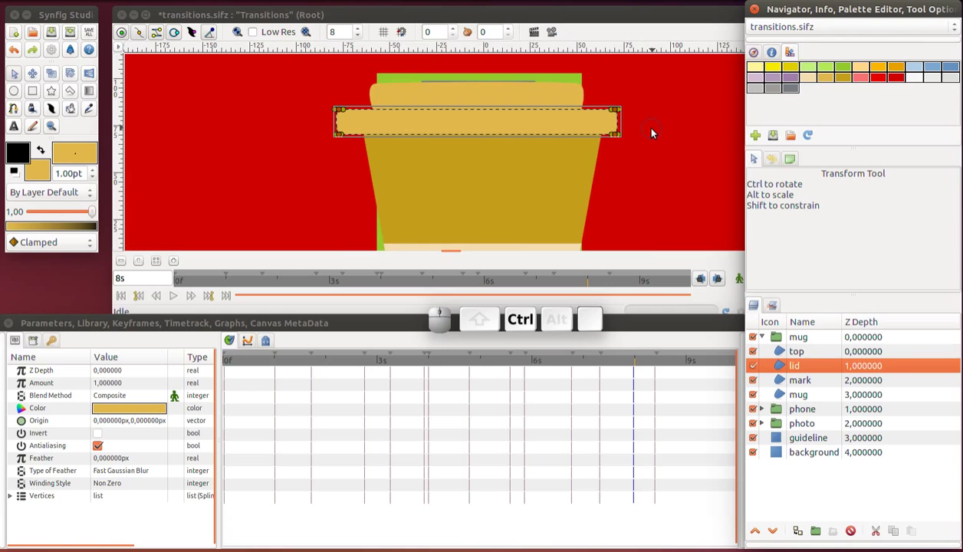
scroll("down", 3)
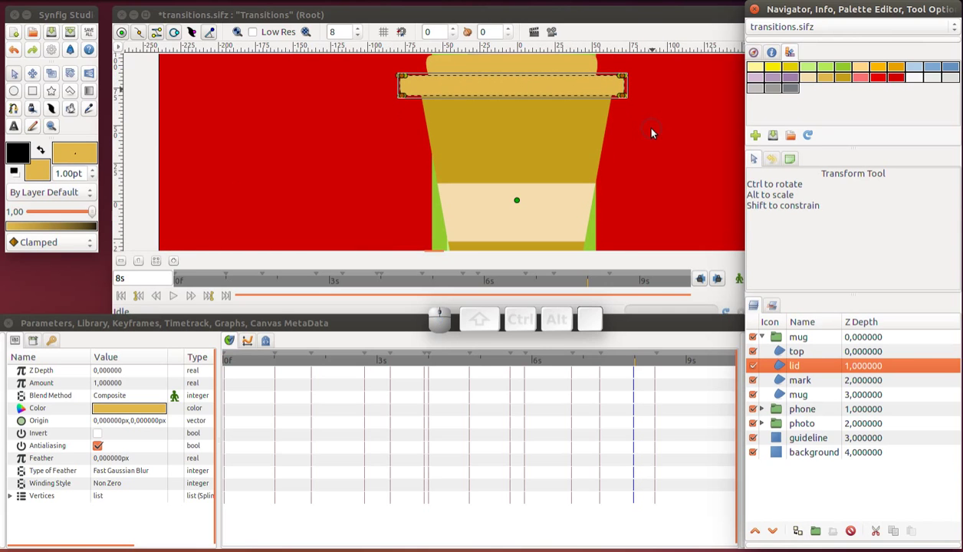
key("ctrl+s")
scroll("down", 3)
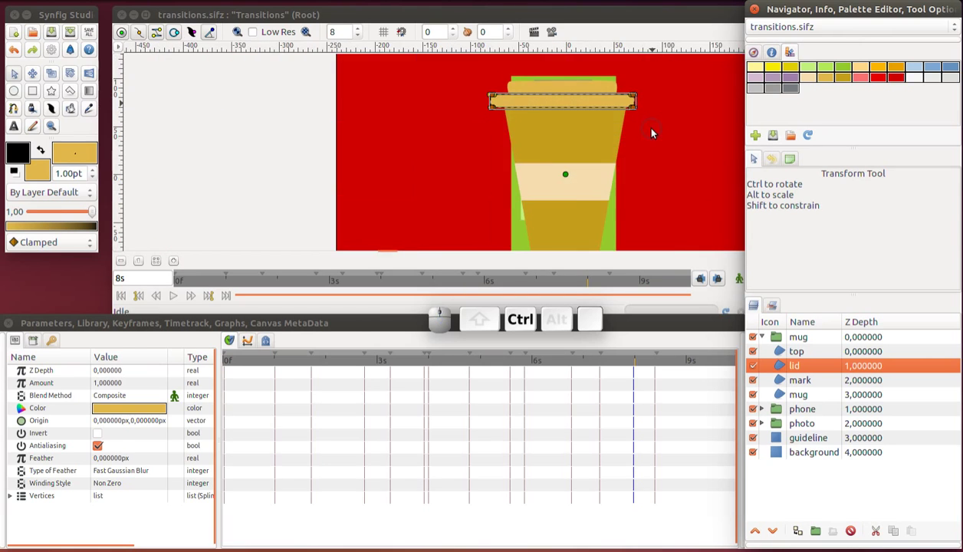
scroll("down", 3)
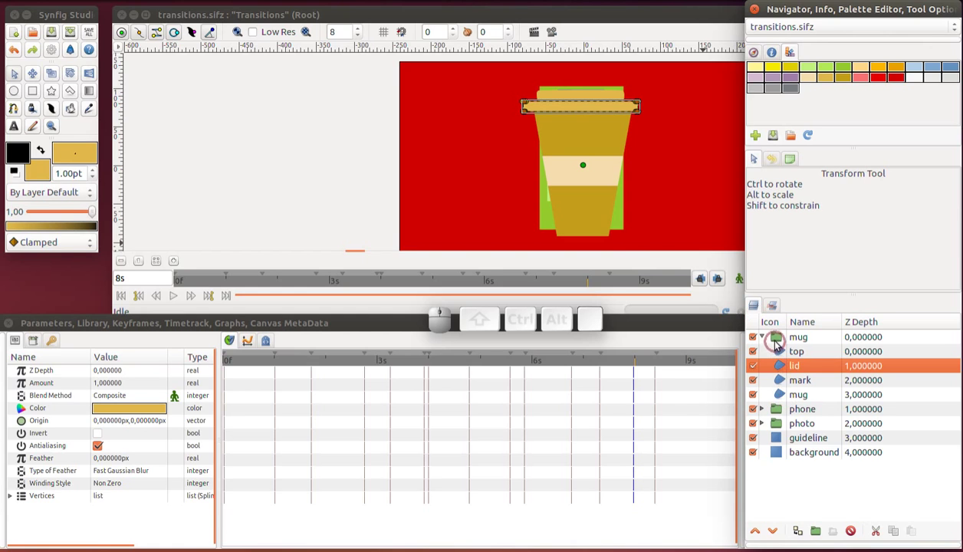
Set the coffee cup group's Amount to 0.6 for translucency and save the document
left_click(779, 343)
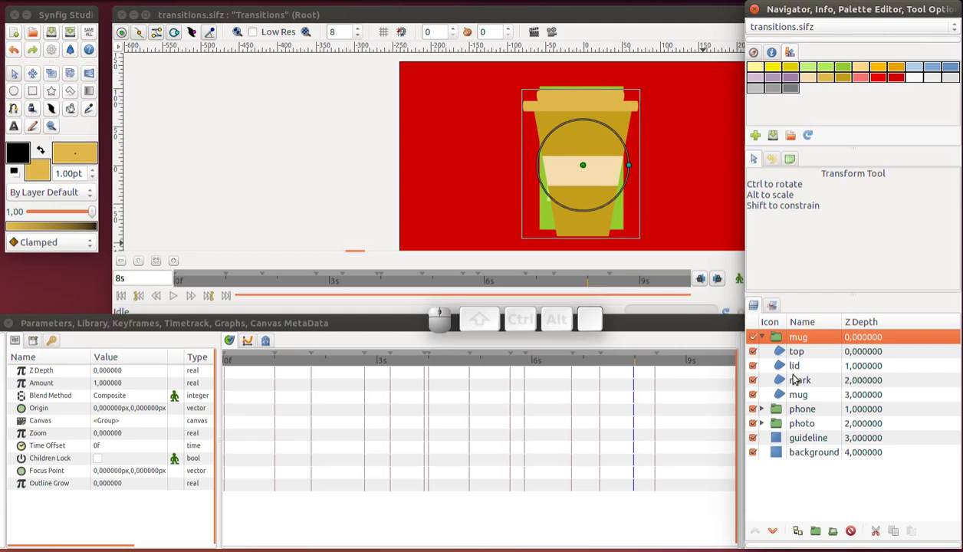
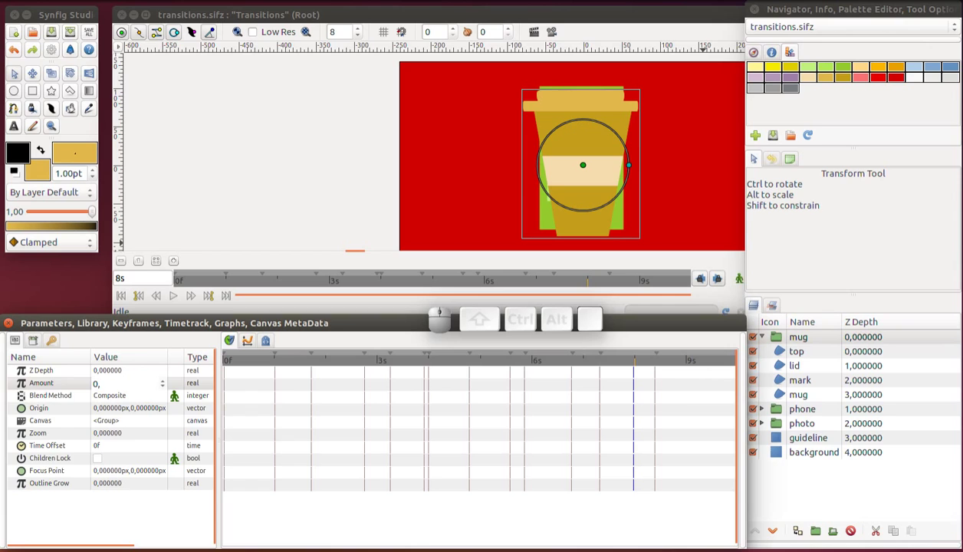
key("6")
key("Return")
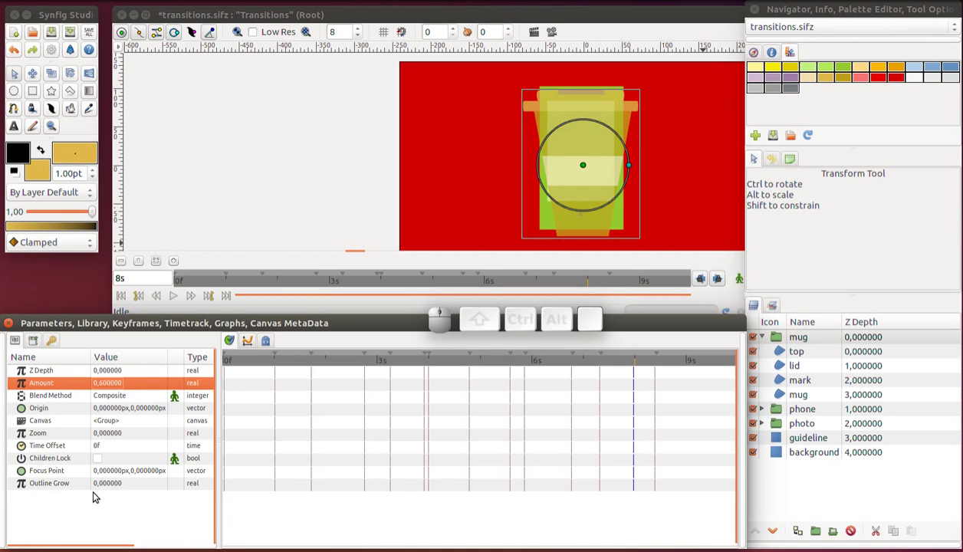
key("r")
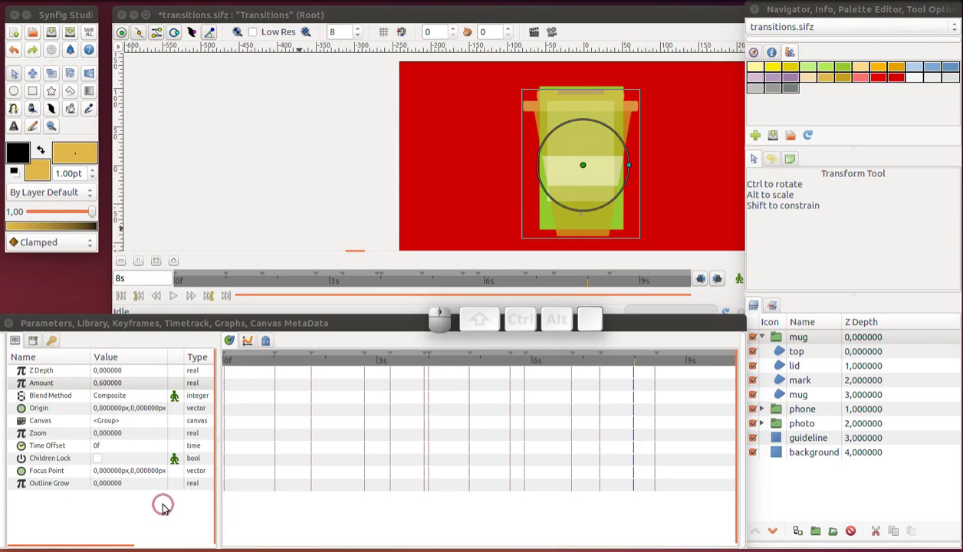
key("ctrl+s")
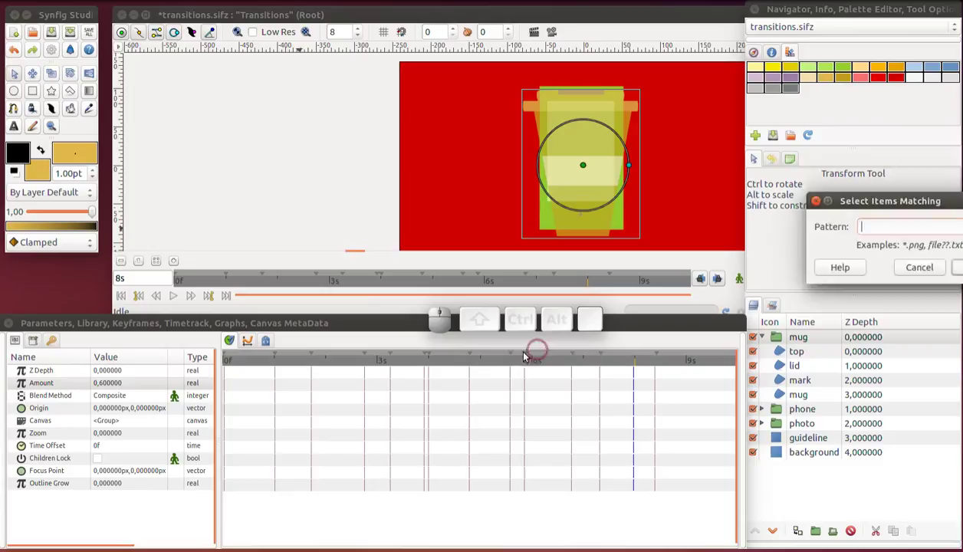
left_click(335, 189)
key("ctrl+s")
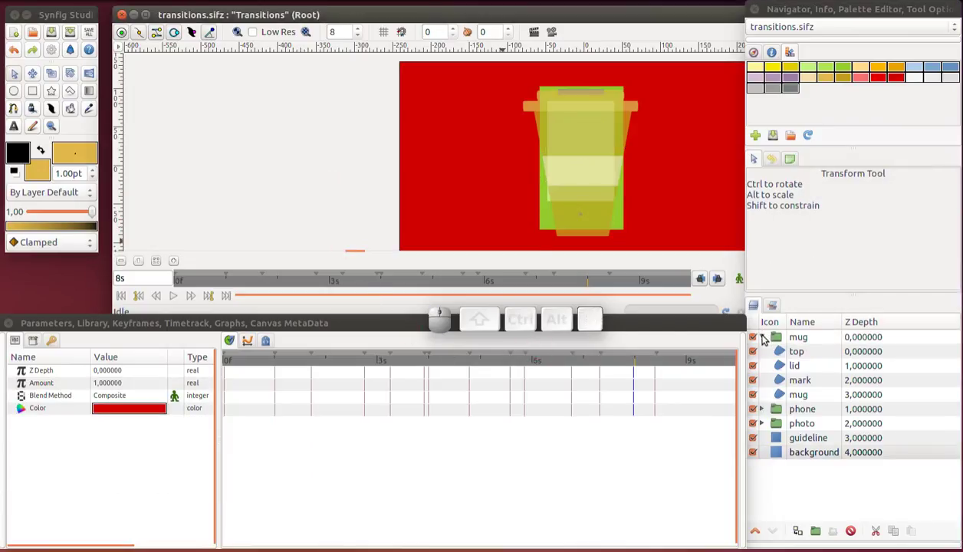
Collapse the cup group, expand the phone group and select its screen group past the button layer
left_click(767, 337)
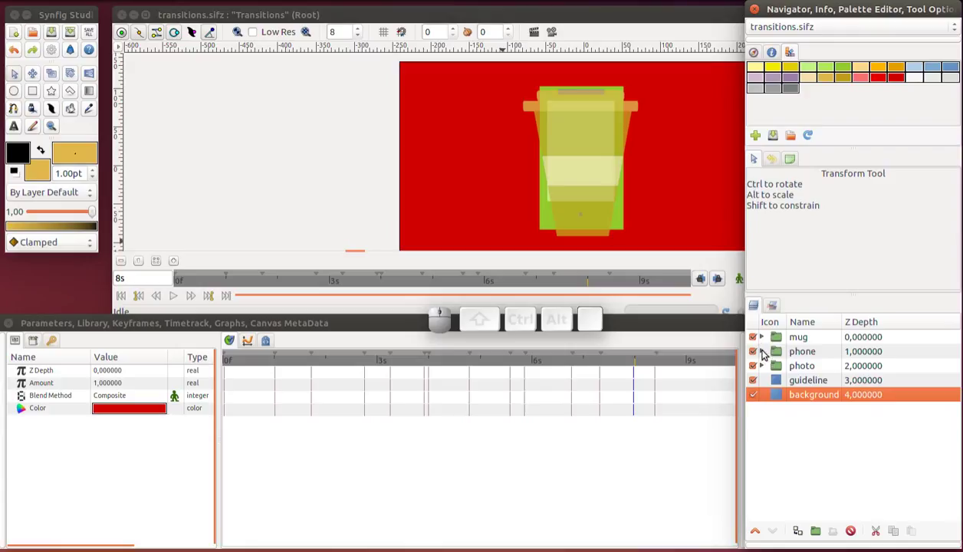
left_click(766, 352)
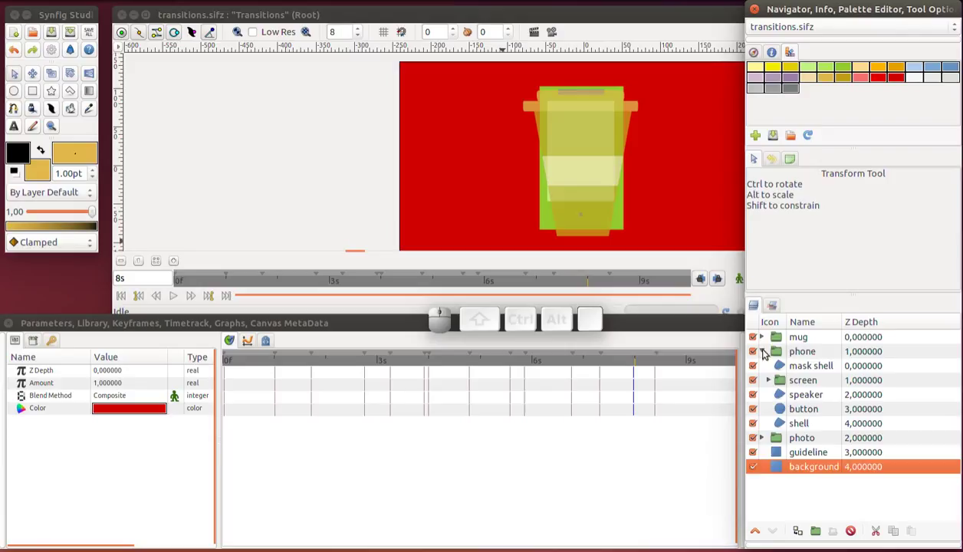
left_click(785, 412)
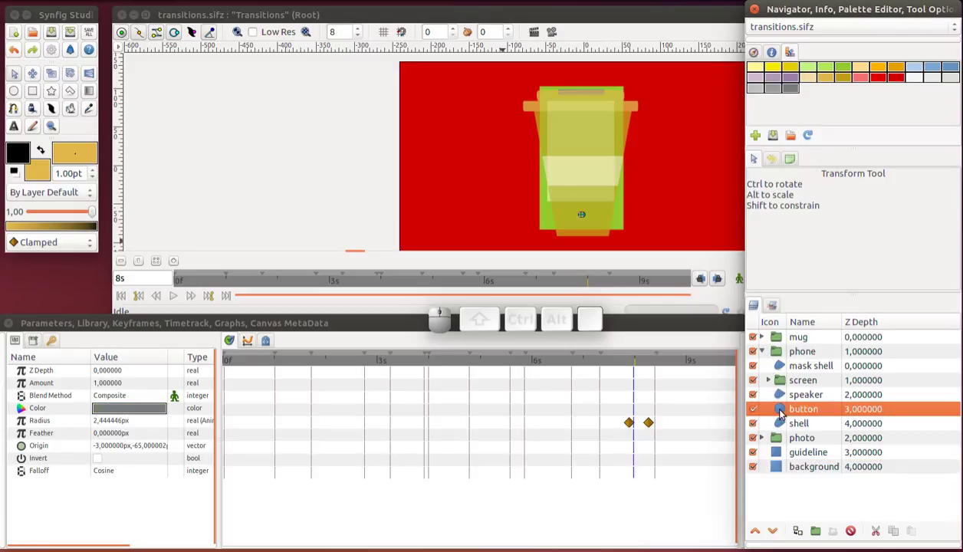
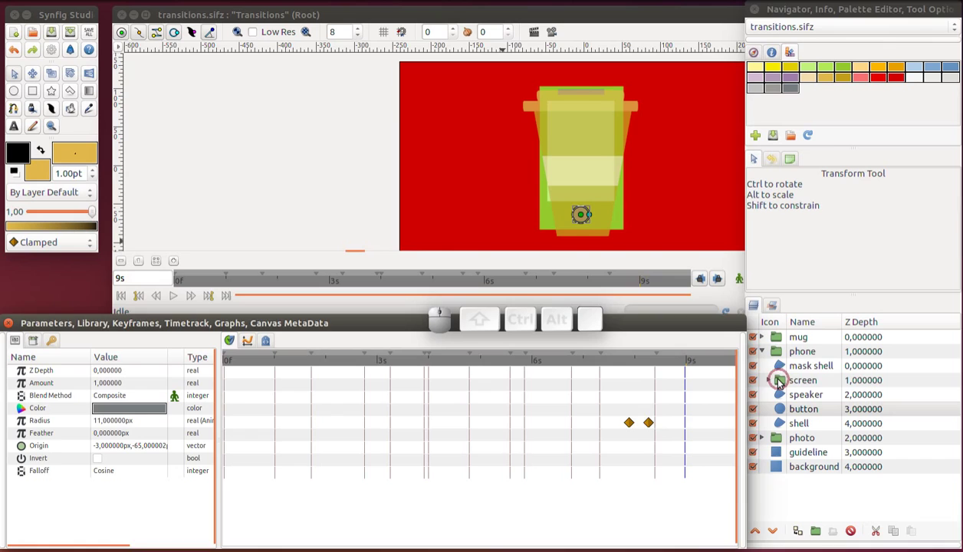
left_click(780, 385)
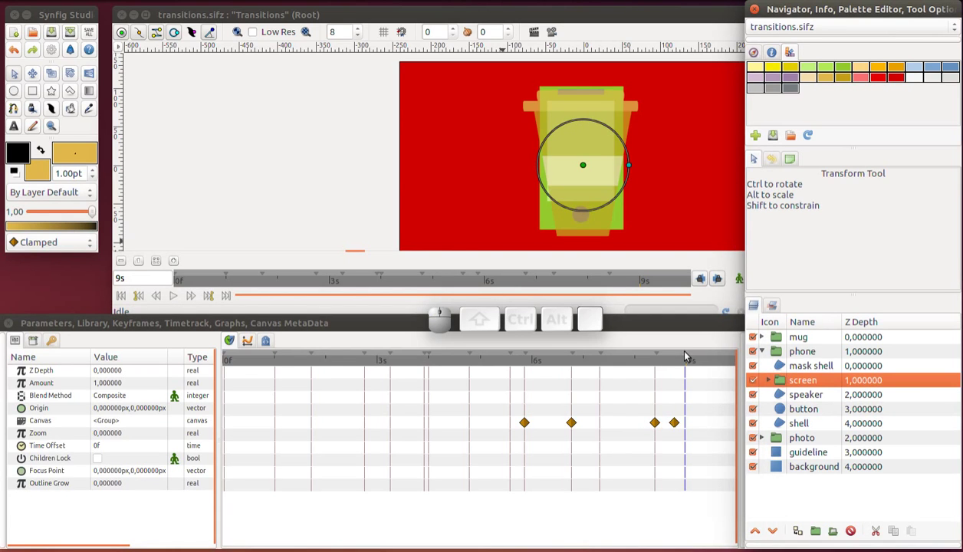
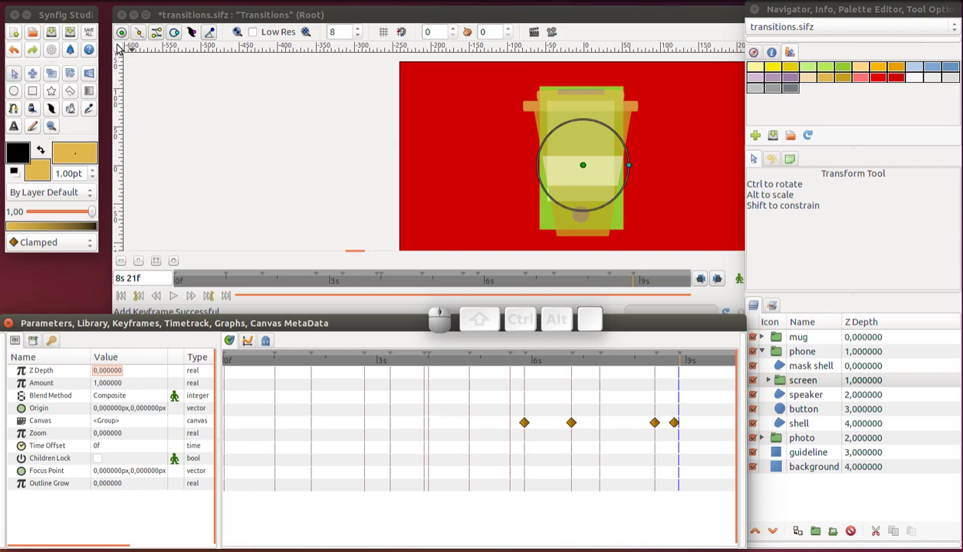
In Canvas Properties' Time settings, set the End Time to 15s
left_click(118, 49)
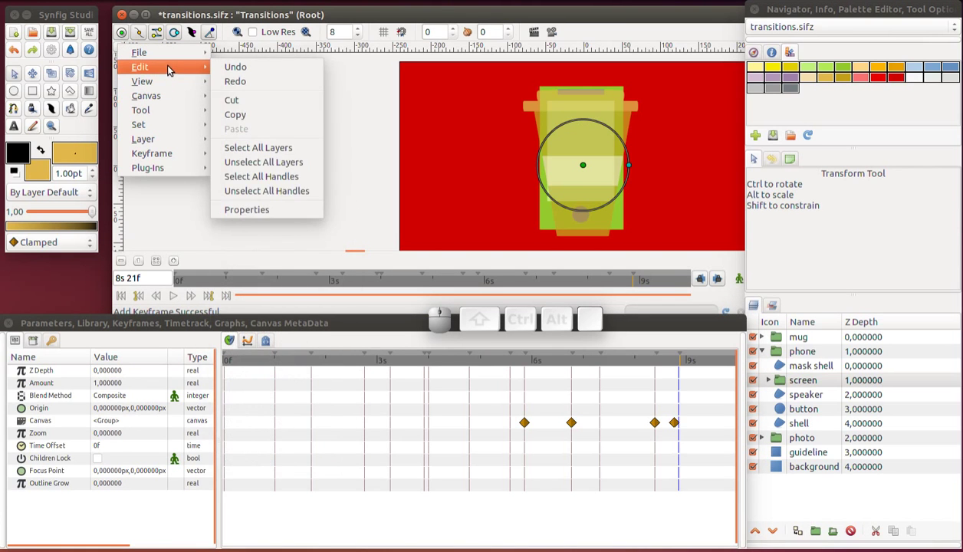
left_click(269, 218)
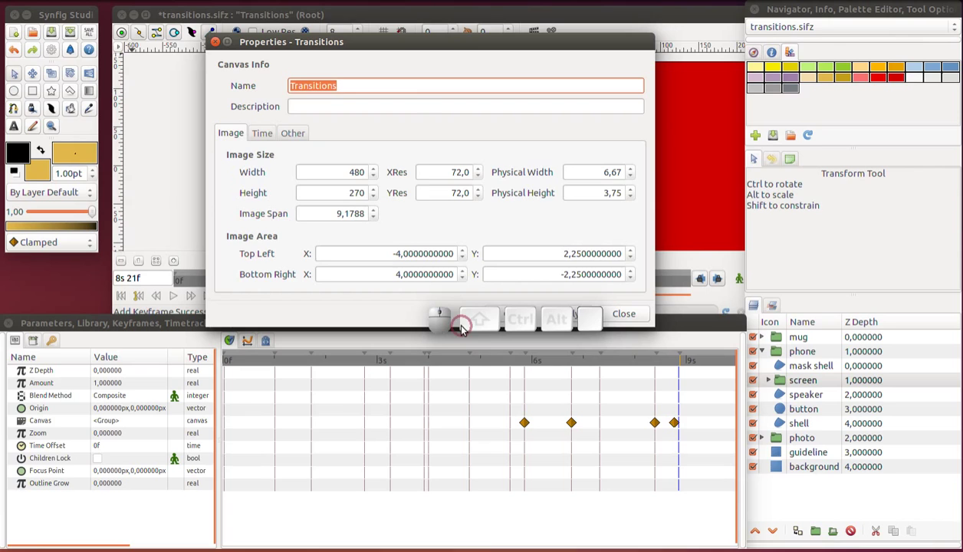
left_click(274, 138)
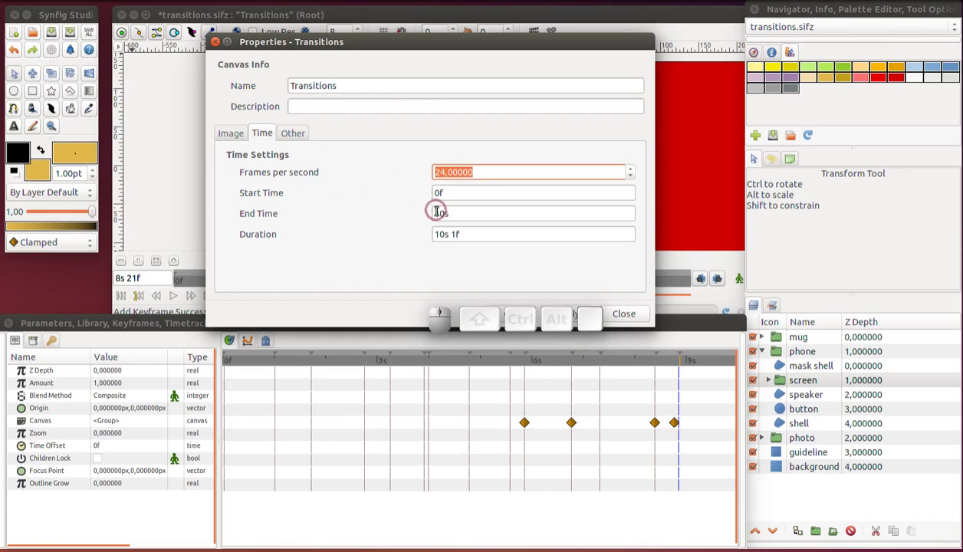
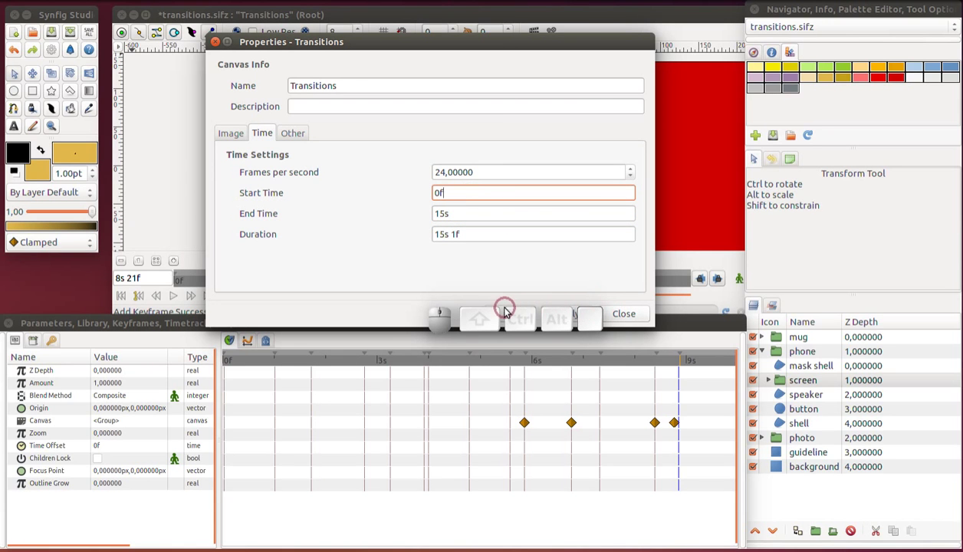
left_click(507, 314)
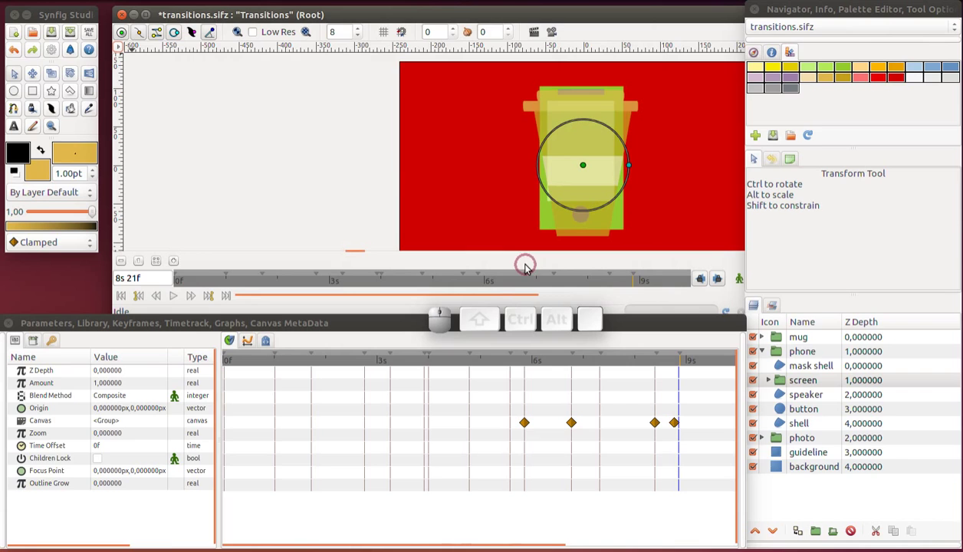
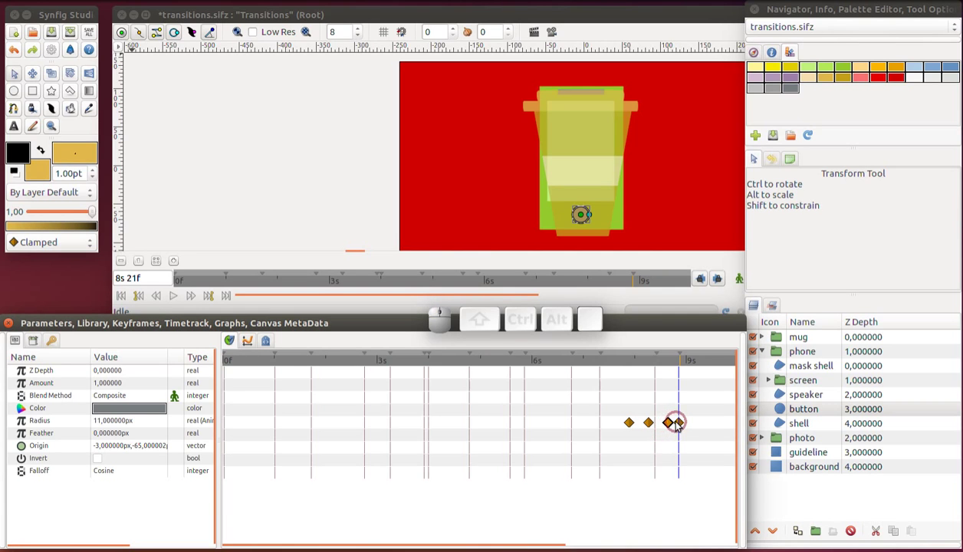
Remove the button's last radius waypoint and a stray duplicate, returning to 8s 21f
right_click(680, 428)
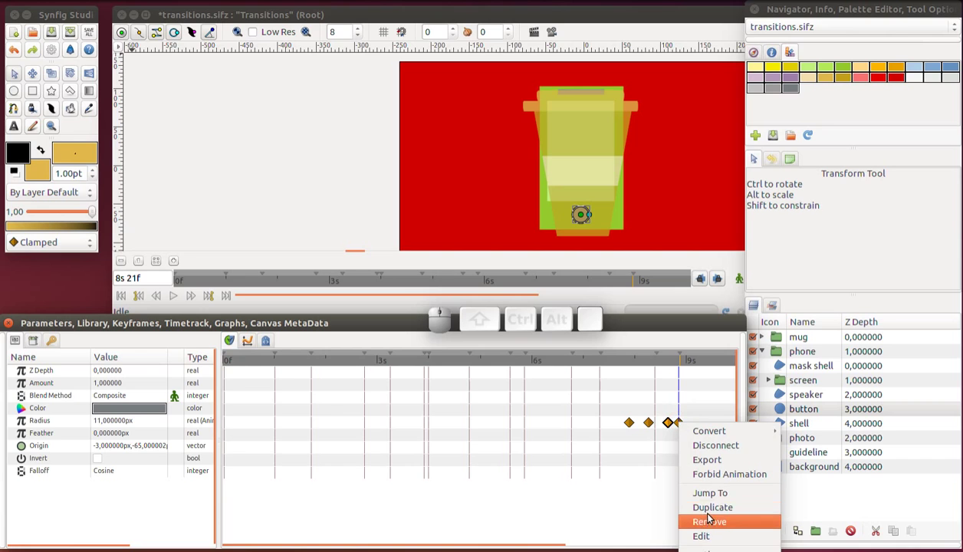
left_click(714, 525)
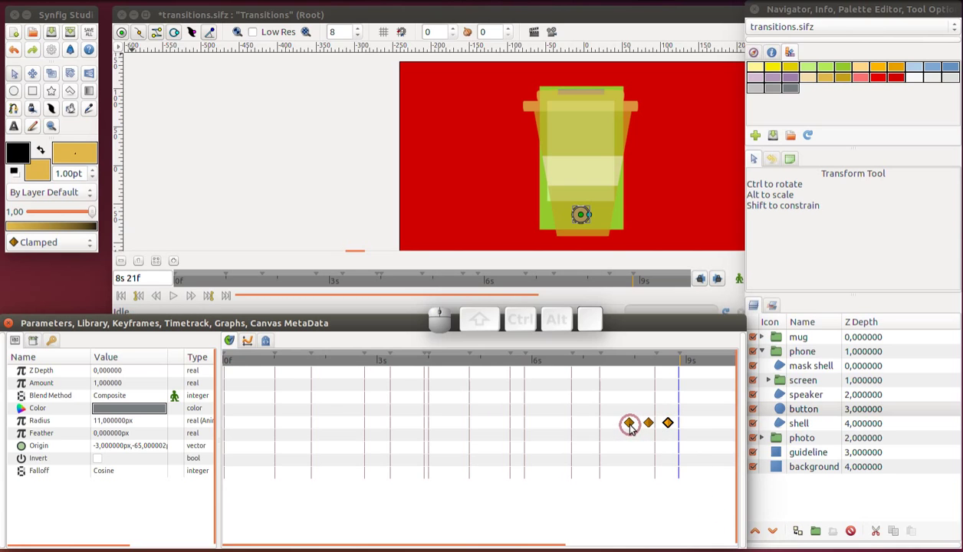
right_click(636, 427)
left_click_drag(658, 513, 658, 467)
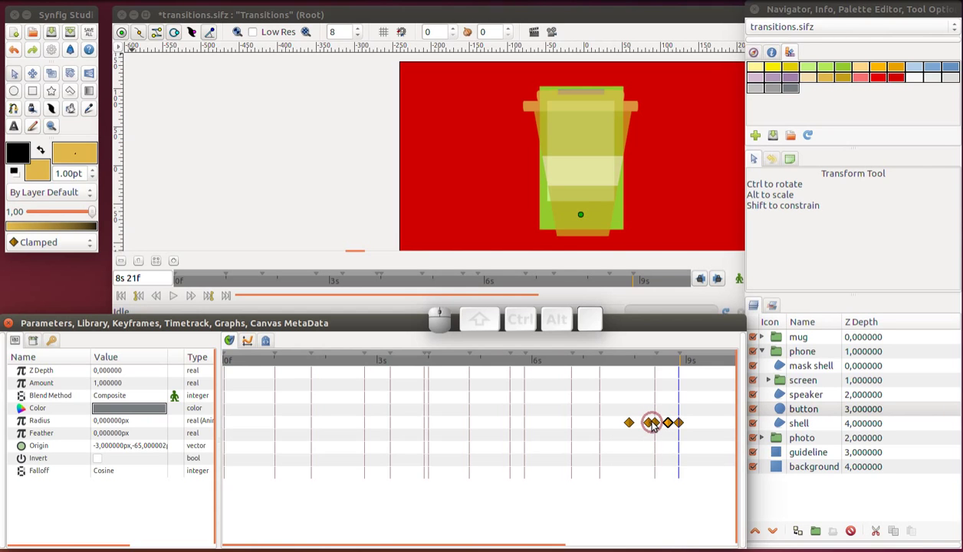
right_click(657, 424)
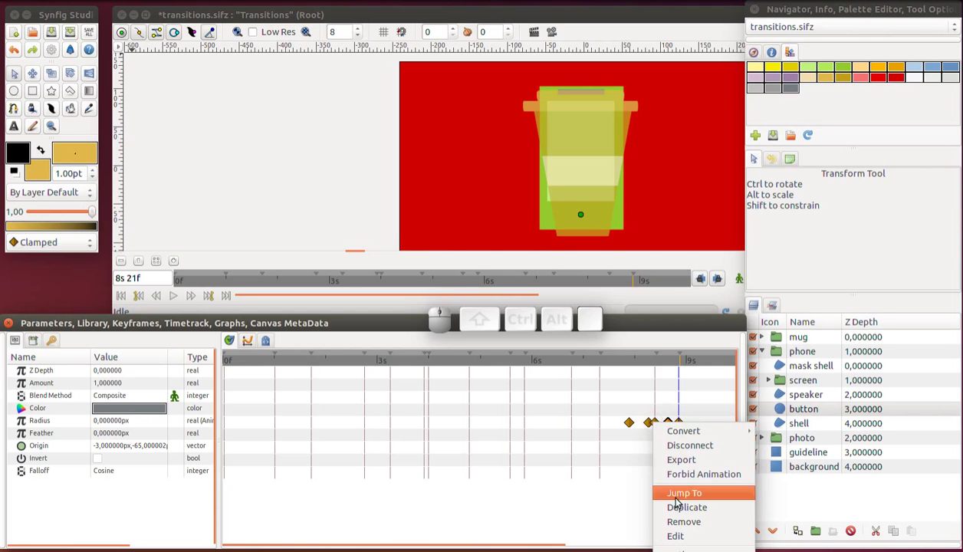
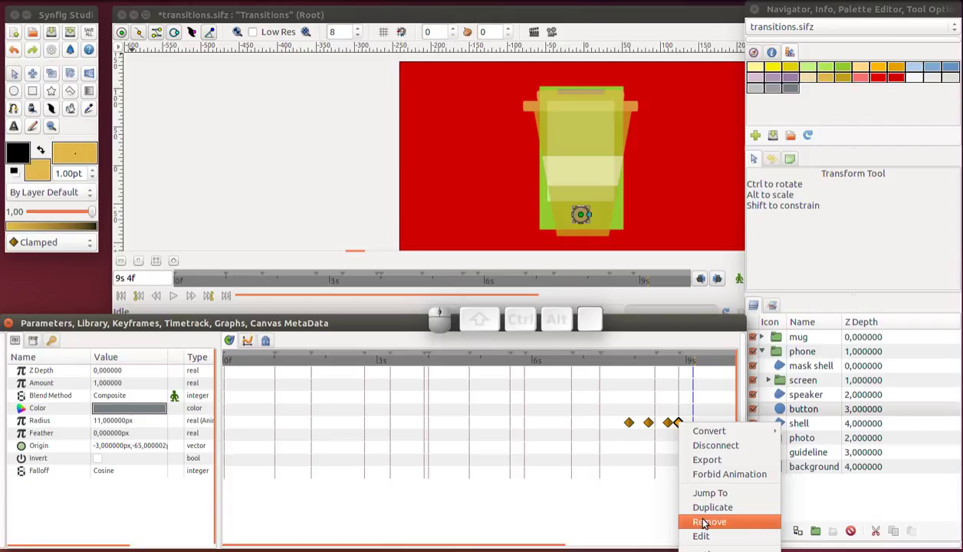
left_click(706, 525)
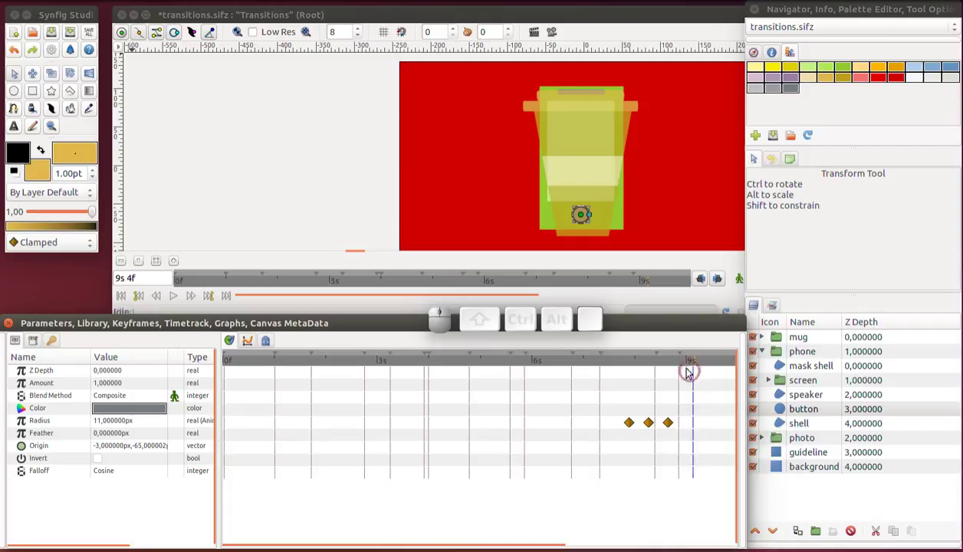
left_click(681, 368)
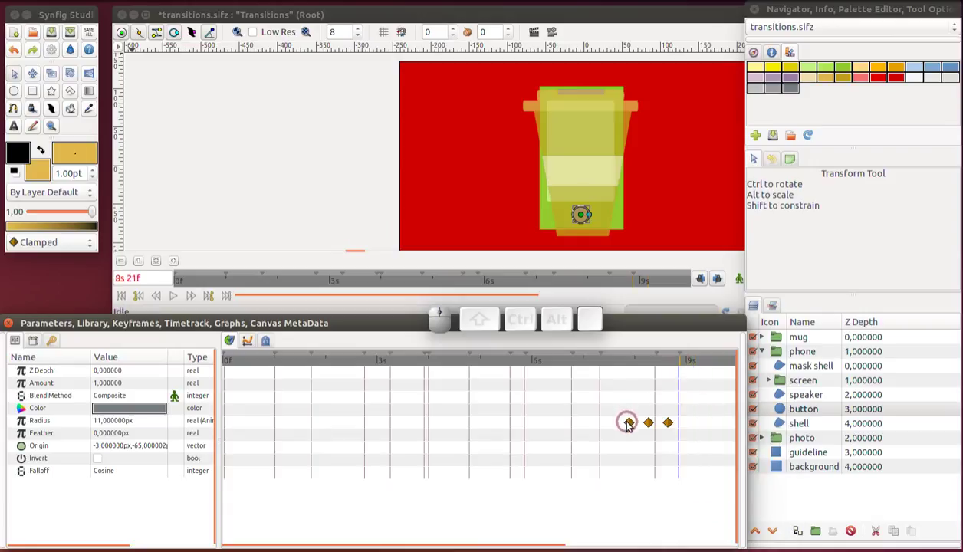
Duplicate a radius waypoint and place the radius 0 waypoint at 8s 21f
right_click(629, 428)
left_click(653, 513)
right_click(660, 425)
left_click_drag(684, 528, 698, 403)
left_click_drag(653, 368, 652, 420)
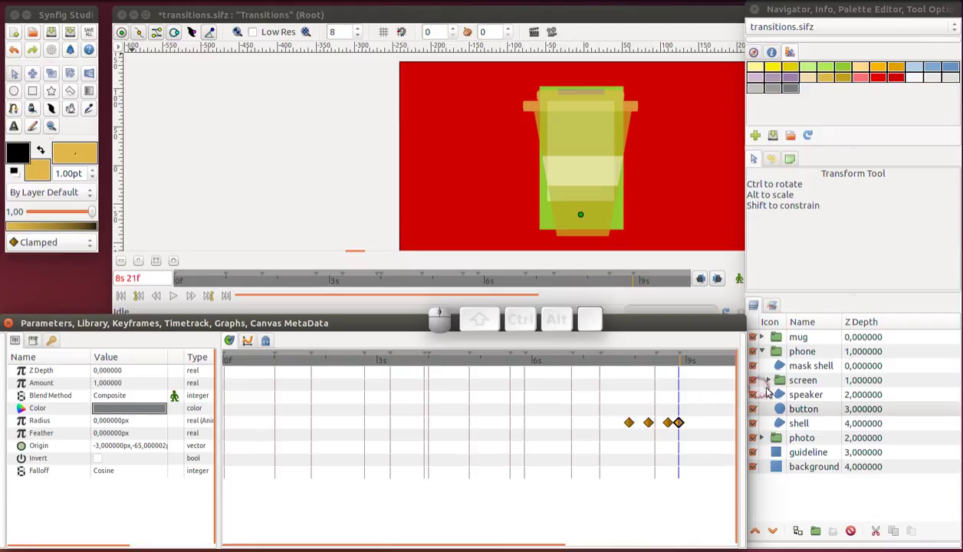
Duplicate the speaker's vertex waypoints and shift the copies later, returning the time to 8s 21f
left_click(782, 400)
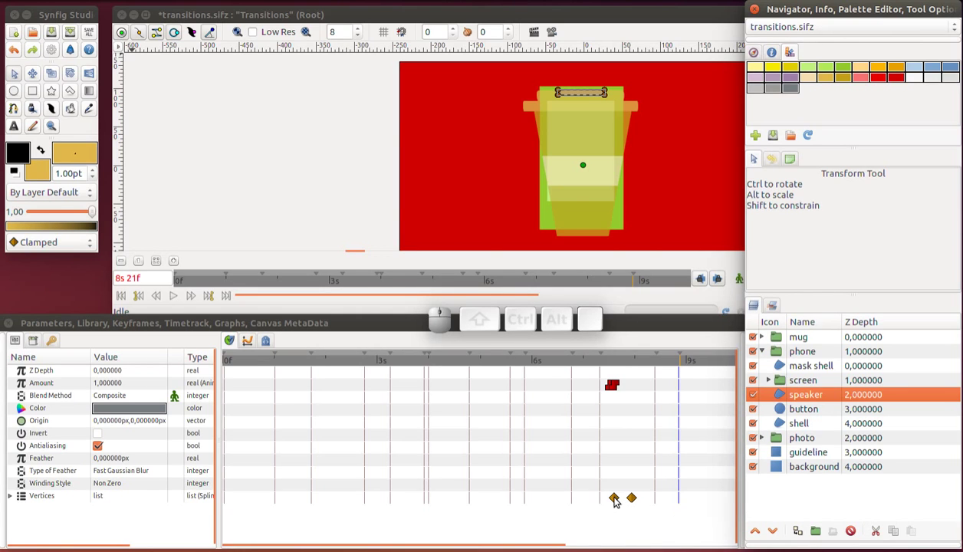
right_click(619, 499)
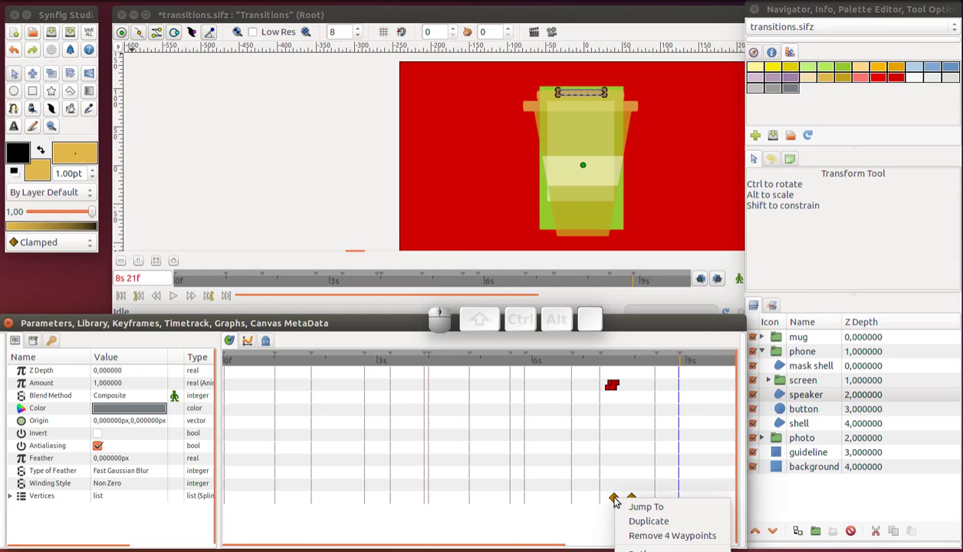
left_click(634, 524)
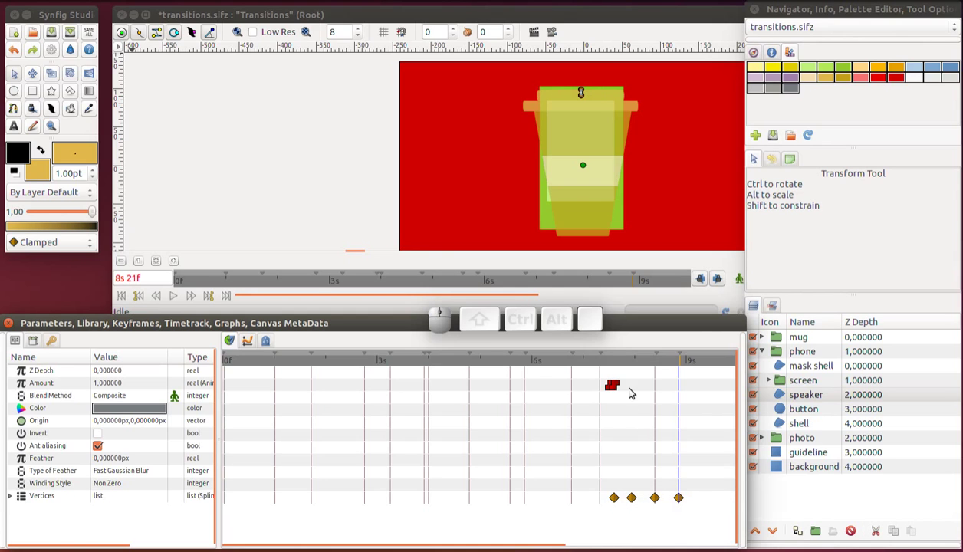
left_click_drag(657, 502, 667, 498)
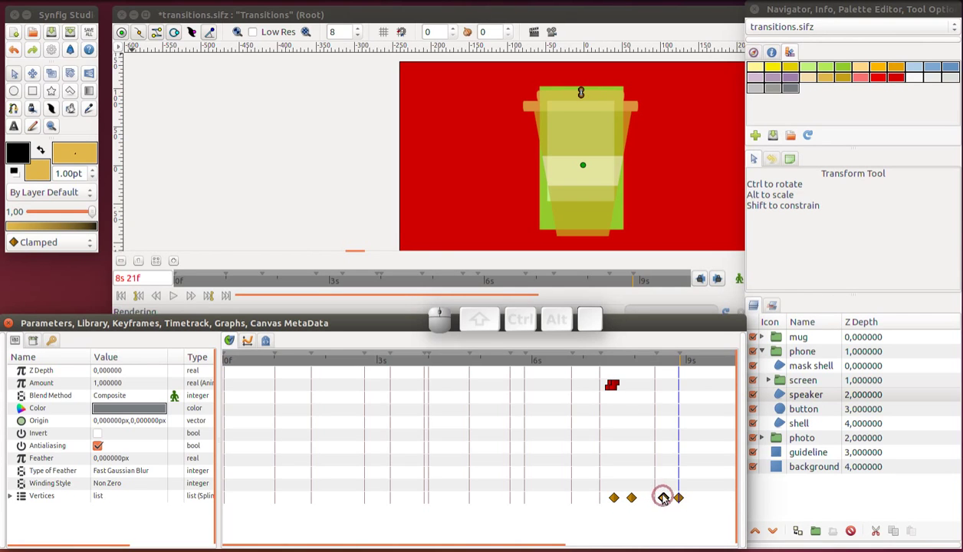
left_click_drag(613, 366, 688, 383)
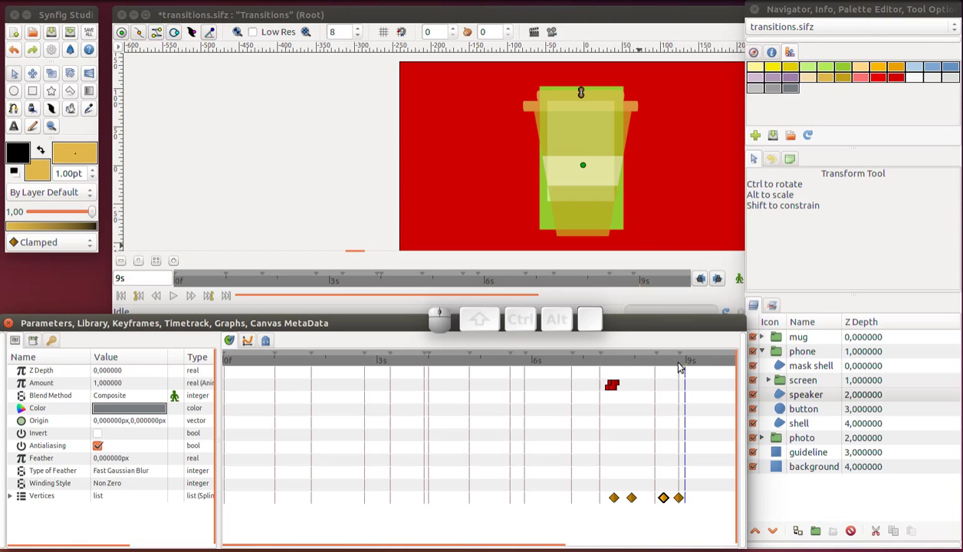
left_click(680, 366)
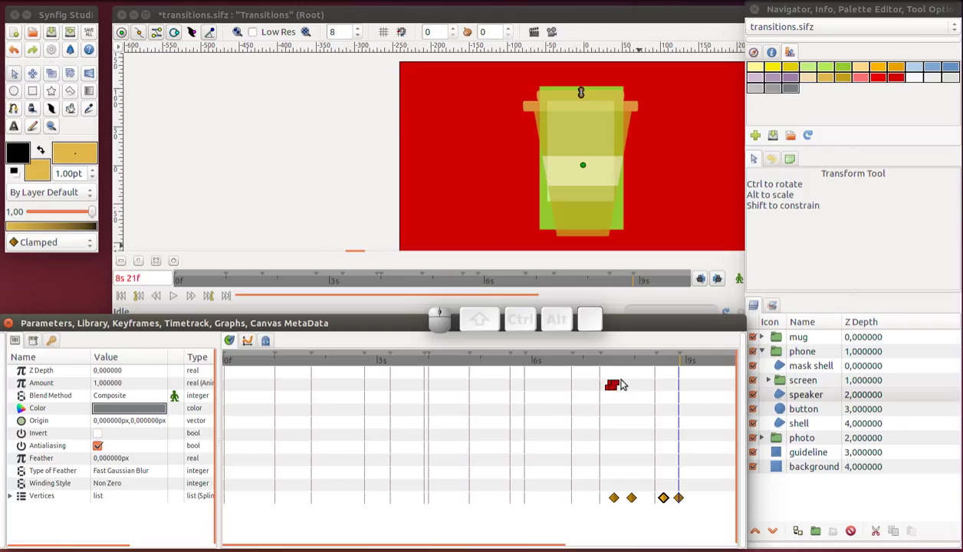
Duplicate the speaker's Amount waypoint, move the copy later, handle the extra waypoint and save the file
left_click(608, 394)
right_click(609, 393)
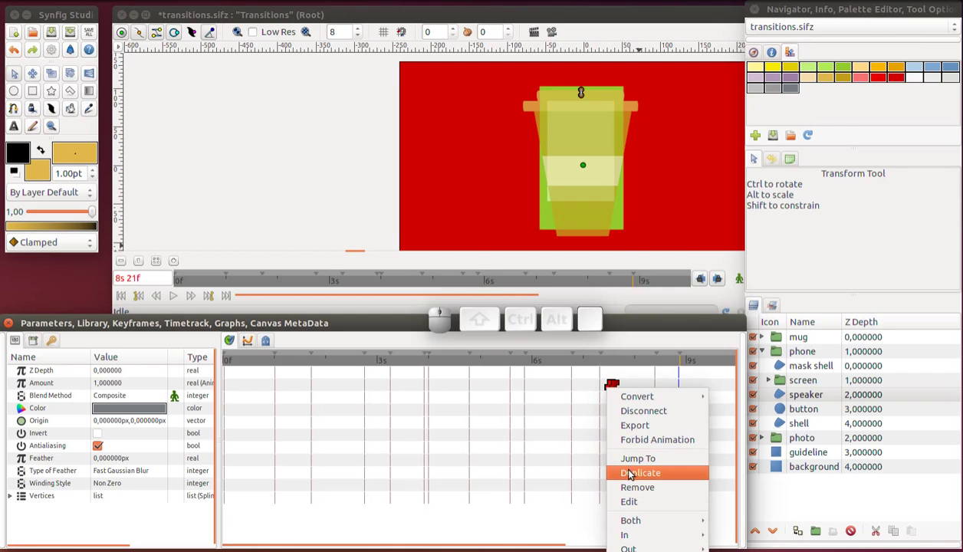
left_click(634, 472)
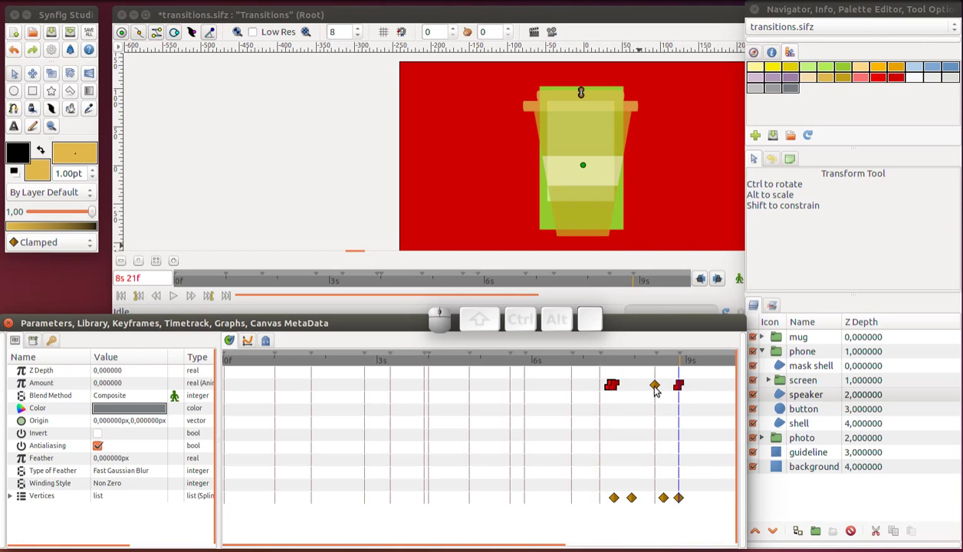
left_click_drag(657, 393, 684, 389)
left_click(685, 387)
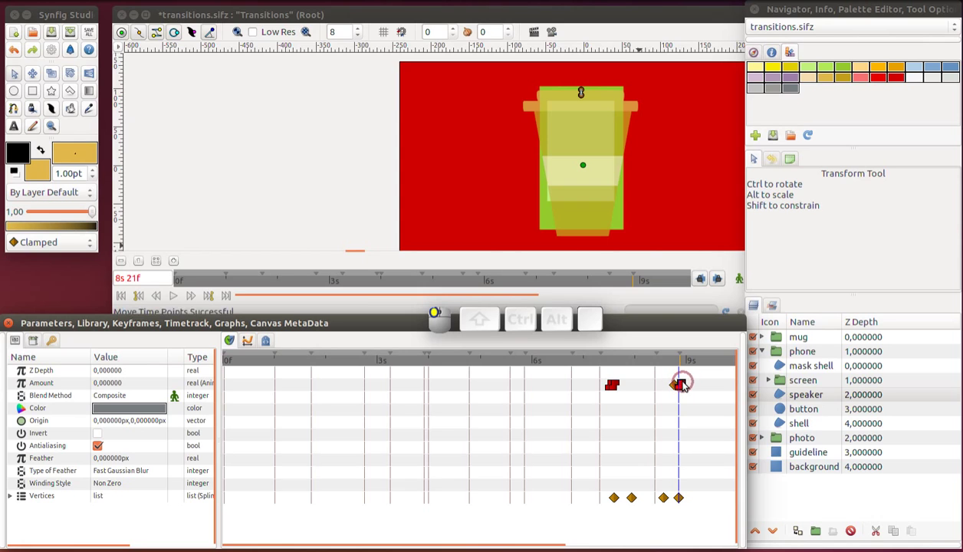
left_click(673, 391)
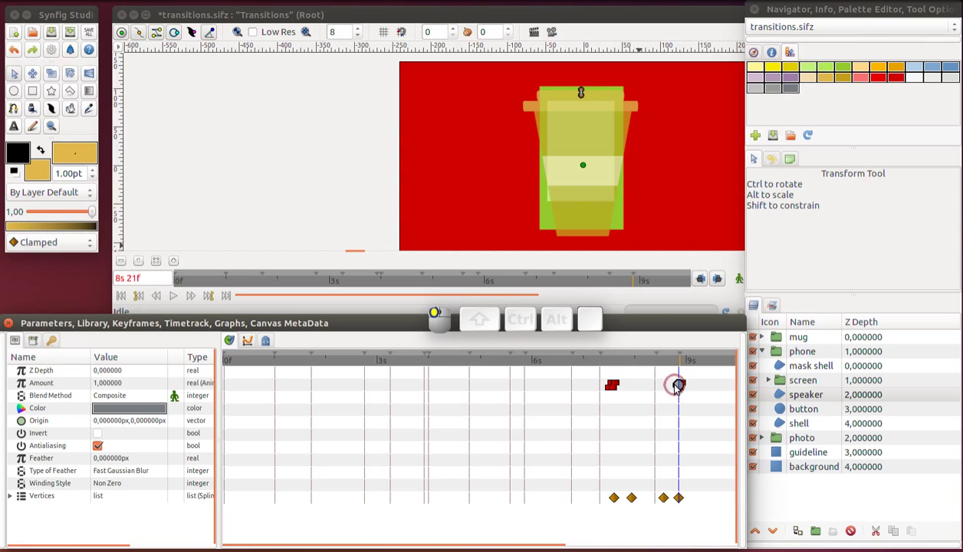
right_click(677, 391)
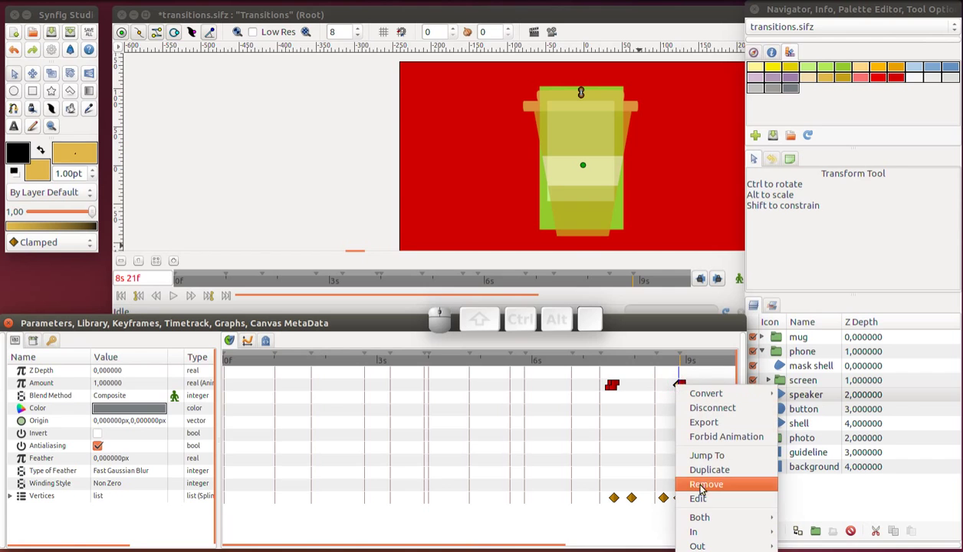
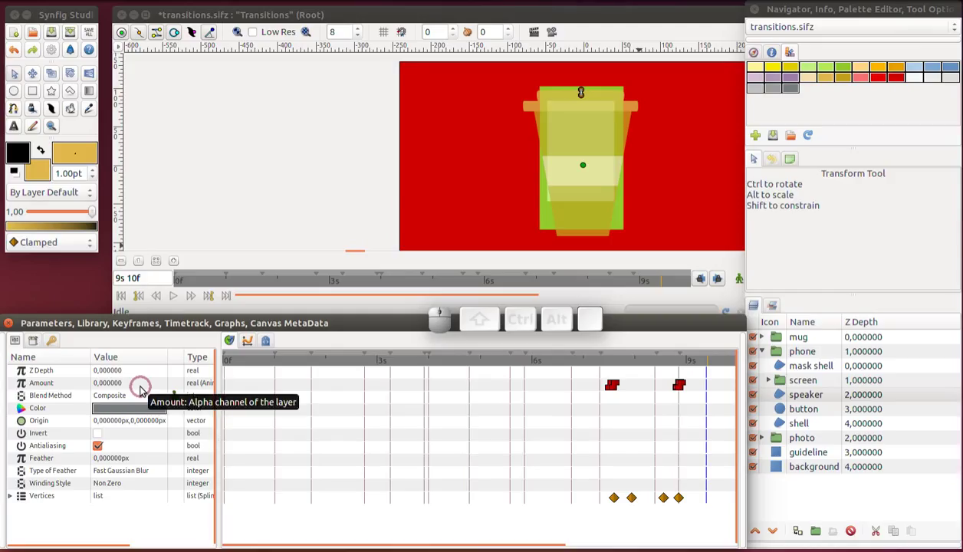
key("ctrl+s")
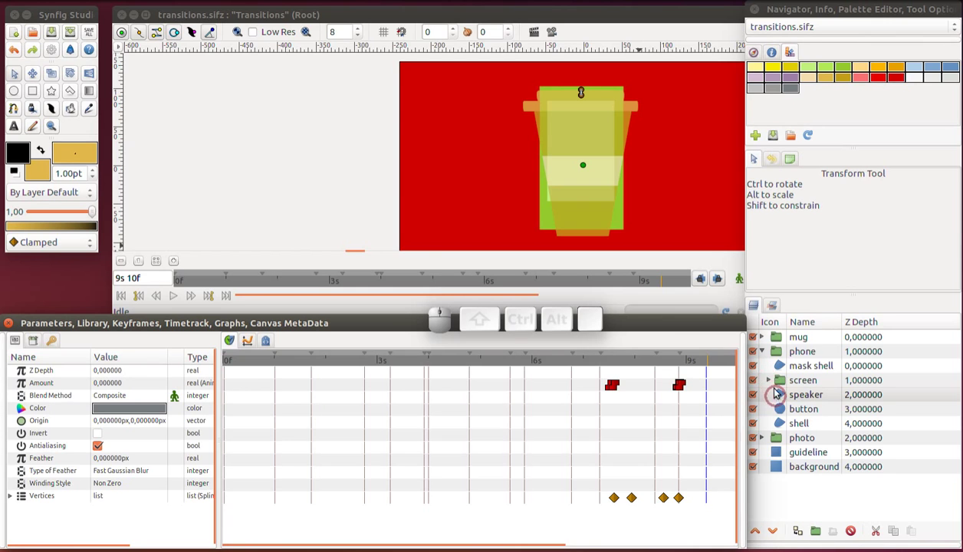
Expand the screen group, advance the time to 9s 23f and select the speaker layer in animation mode
left_click(770, 387)
left_click(787, 428)
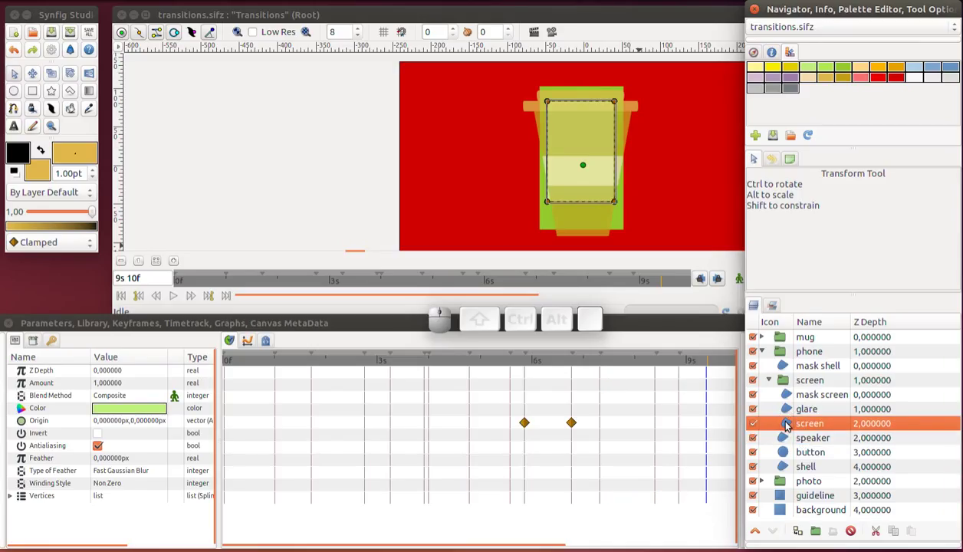
left_click(788, 429)
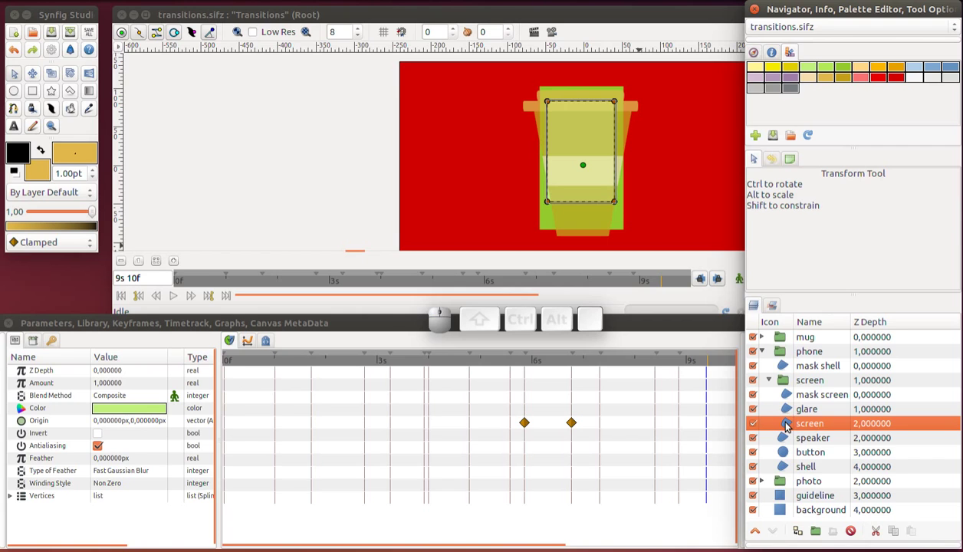
key("r")
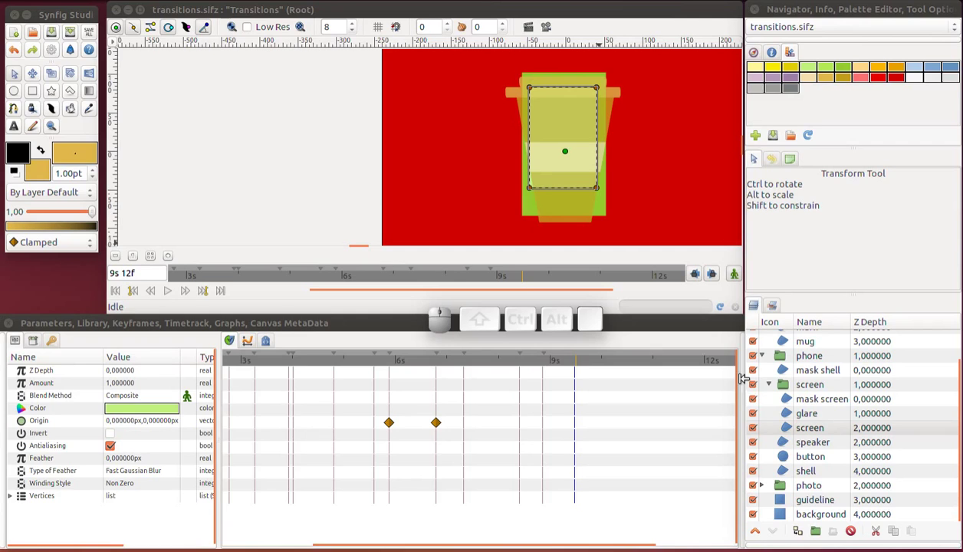
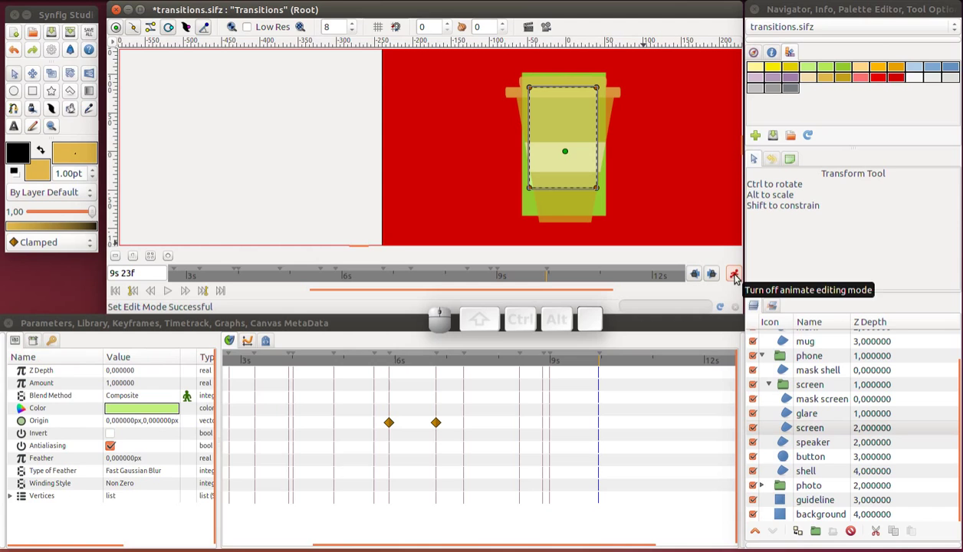
left_click(787, 450)
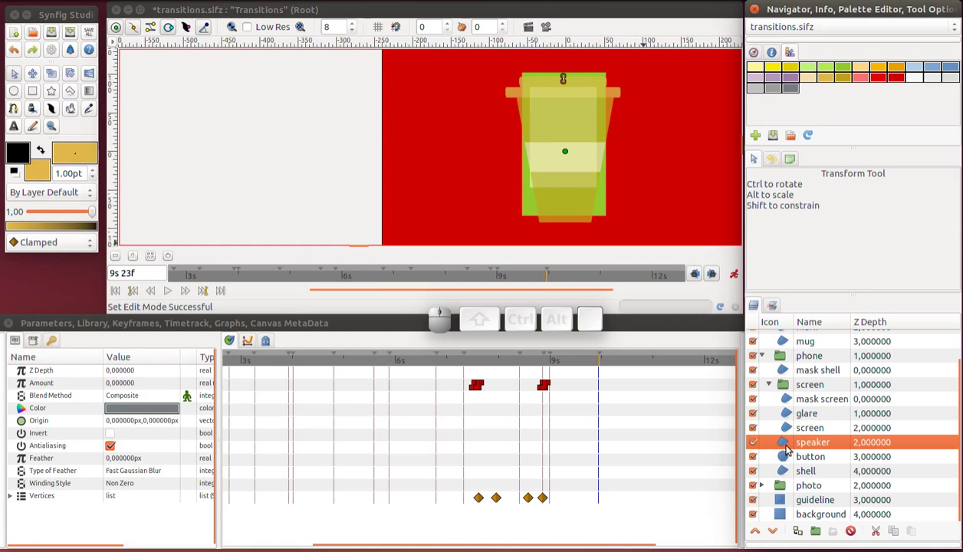
Pull the shell's bottom-left and bottom-right corners inward to narrow the cup base
left_click(788, 474)
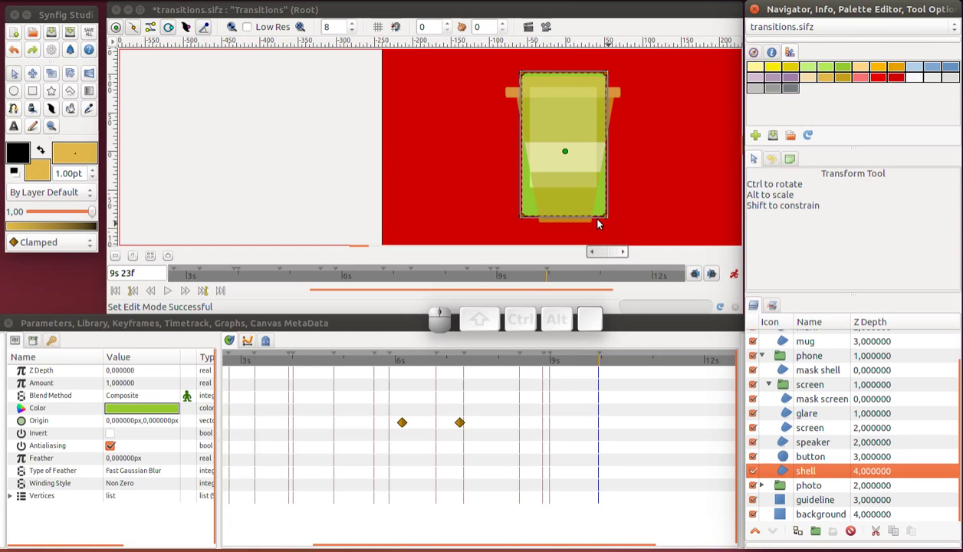
middle_click(581, 226)
scroll("up", 3)
middle_click(582, 226)
scroll("up", 3)
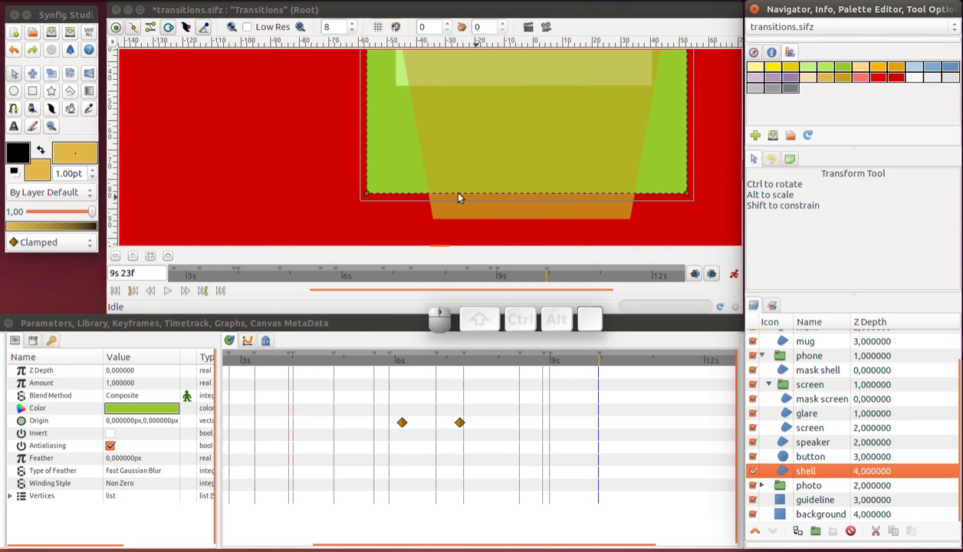
left_click_drag(369, 193, 508, 207)
left_click_drag(690, 193, 634, 220)
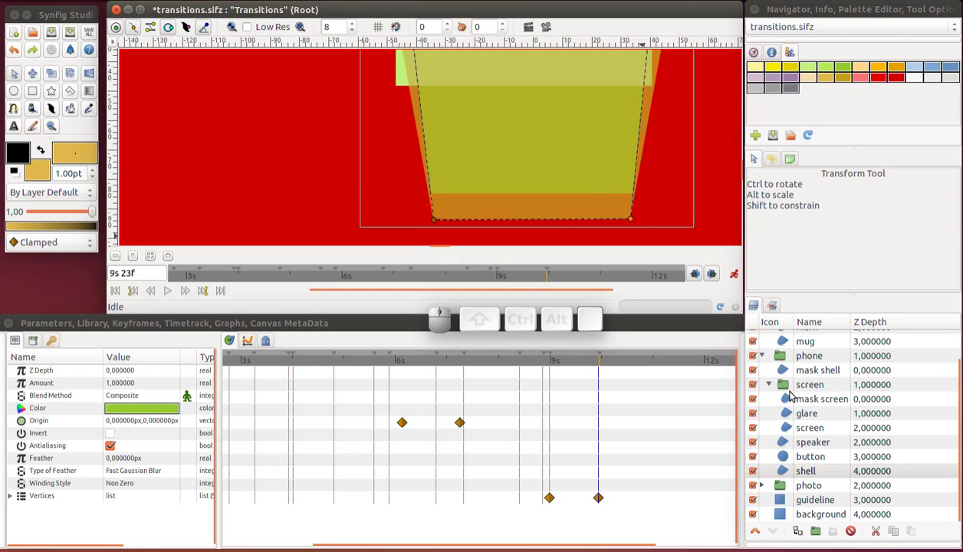
Move the mask shell's bottom corners to the cup base and lower its top corners to the lid edge
left_click(788, 372)
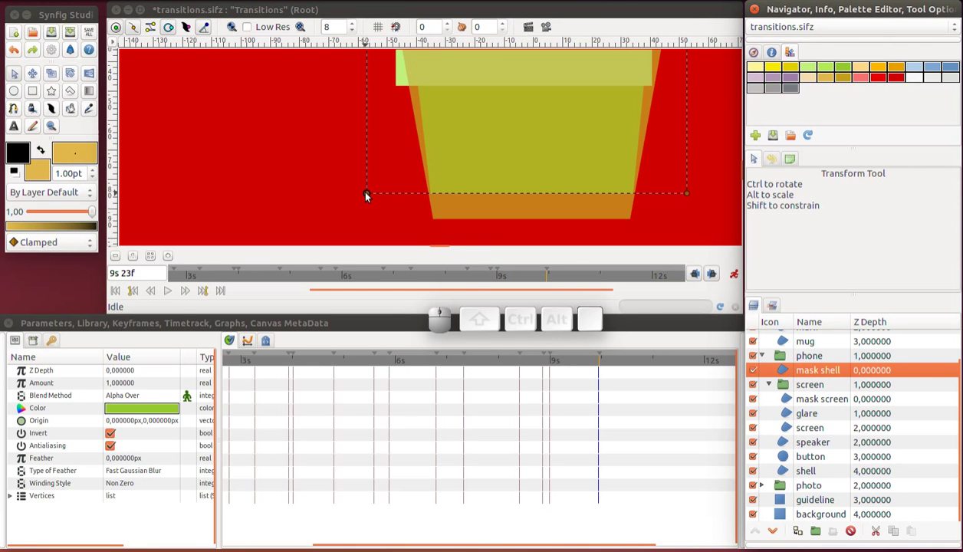
left_click_drag(371, 196, 434, 217)
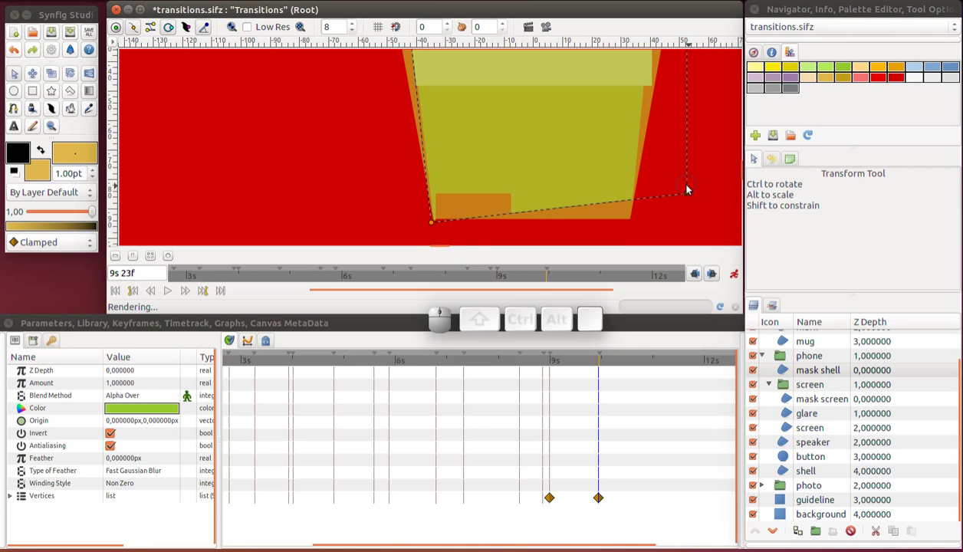
left_click_drag(690, 191, 635, 224)
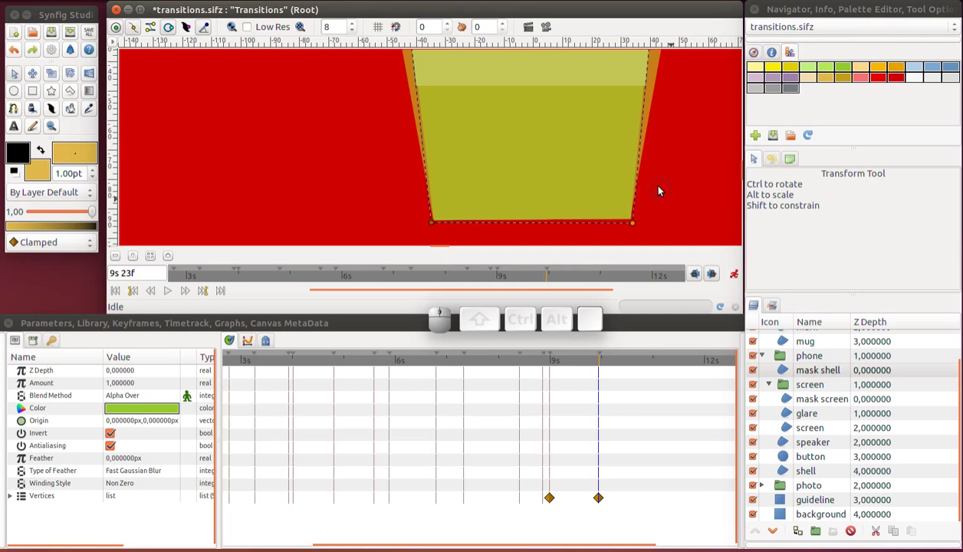
scroll("up", 3)
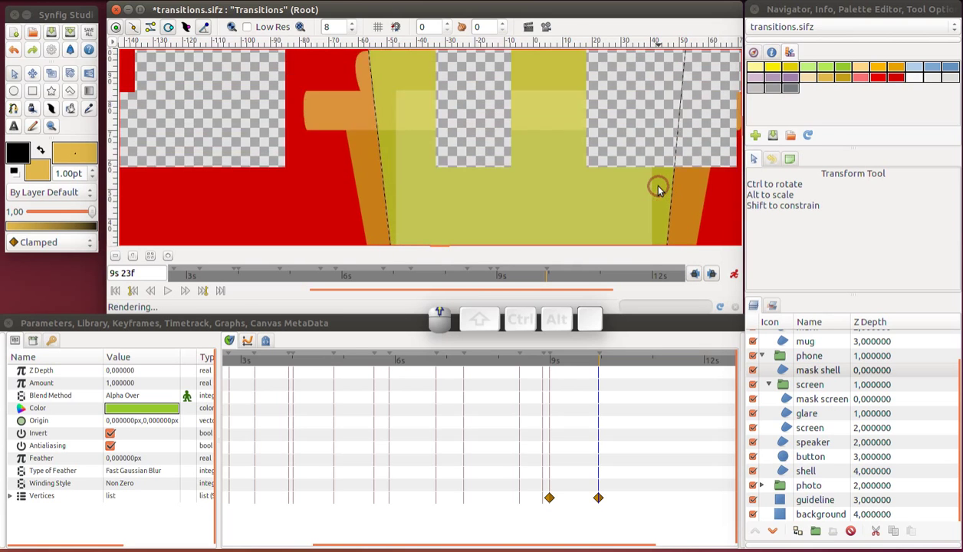
scroll("up", 3)
scroll("down", 3)
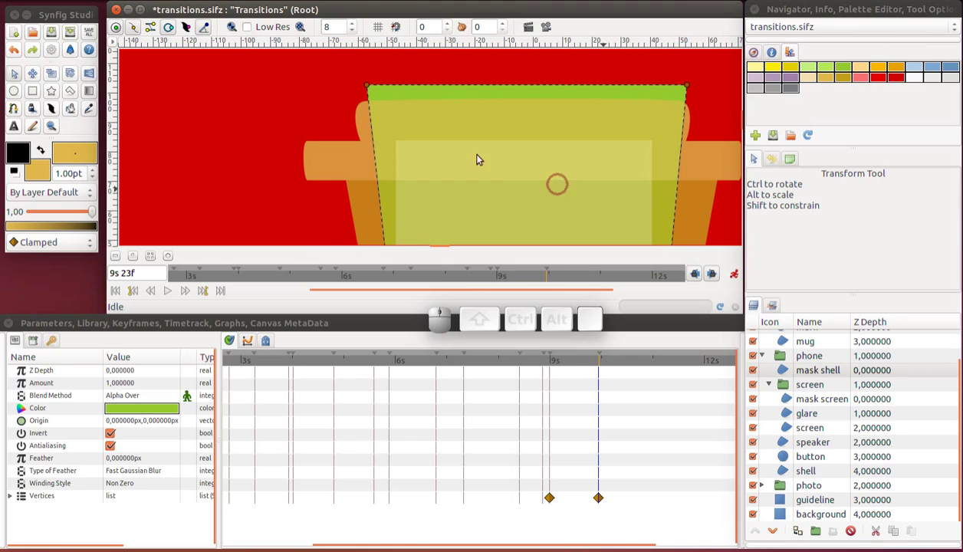
left_click(369, 88)
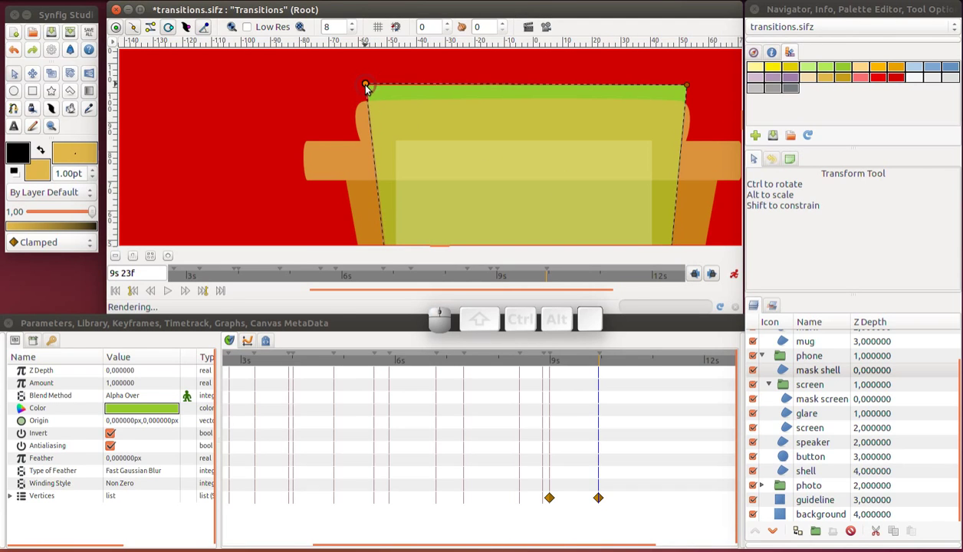
left_click_drag(369, 94, 396, 157)
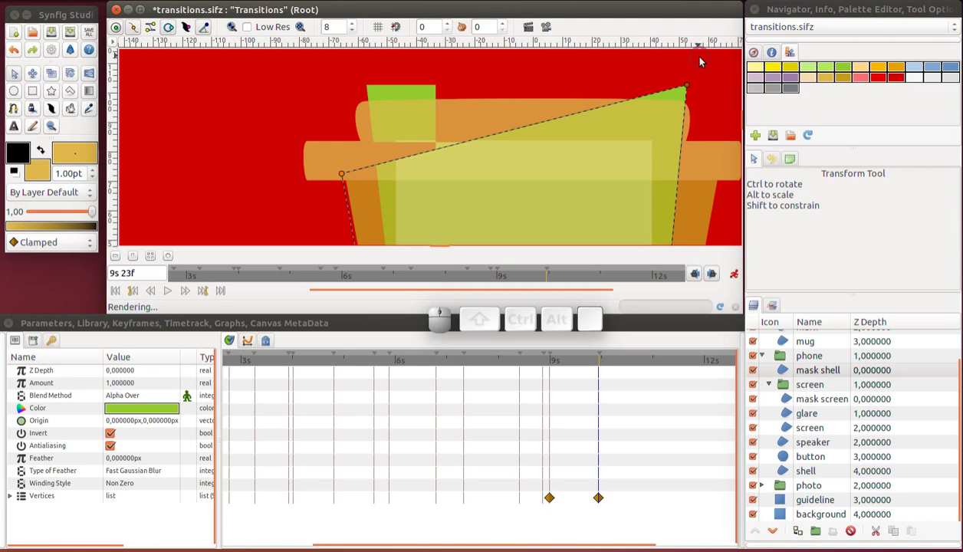
left_click_drag(690, 85, 727, 175)
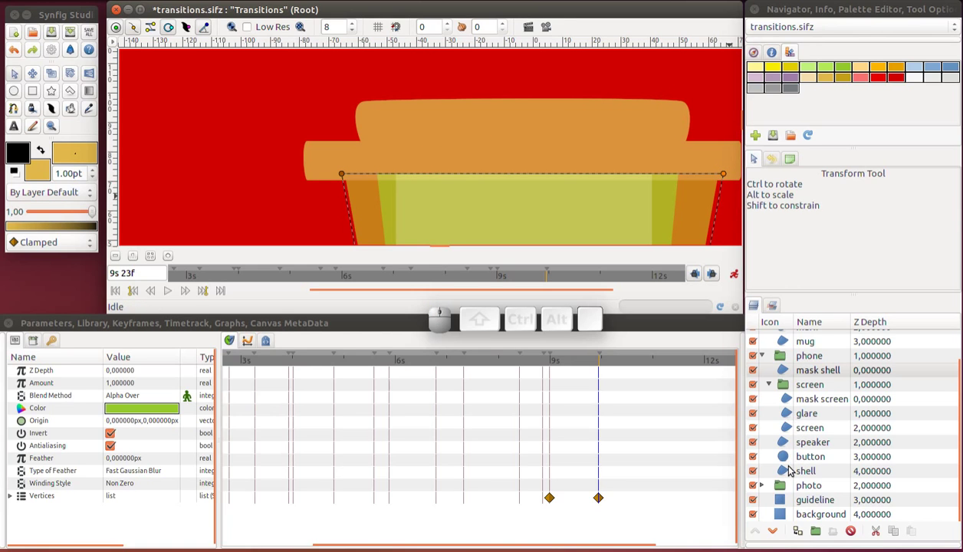
Lower the shell's top-left and top-right corners down to the underside of the lid
left_click(791, 471)
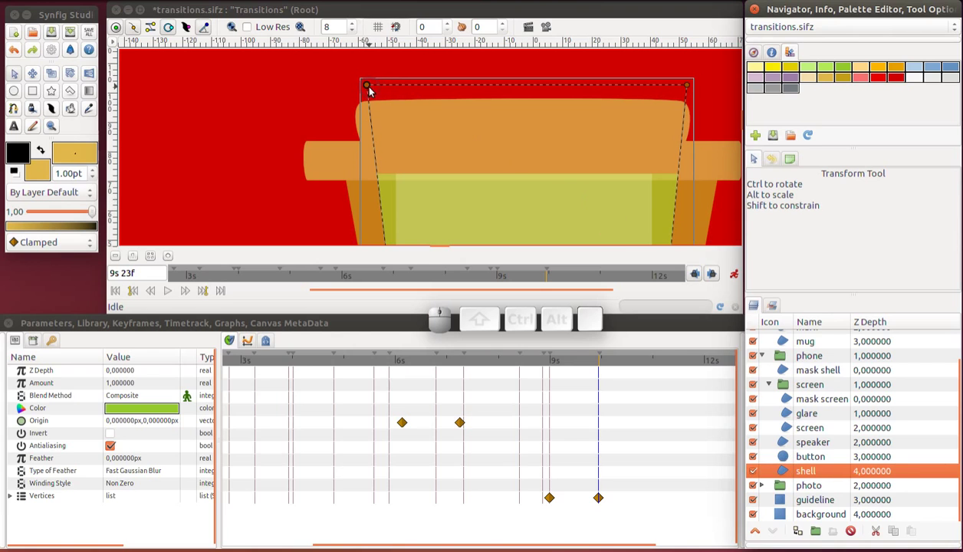
left_click_drag(370, 87, 350, 186)
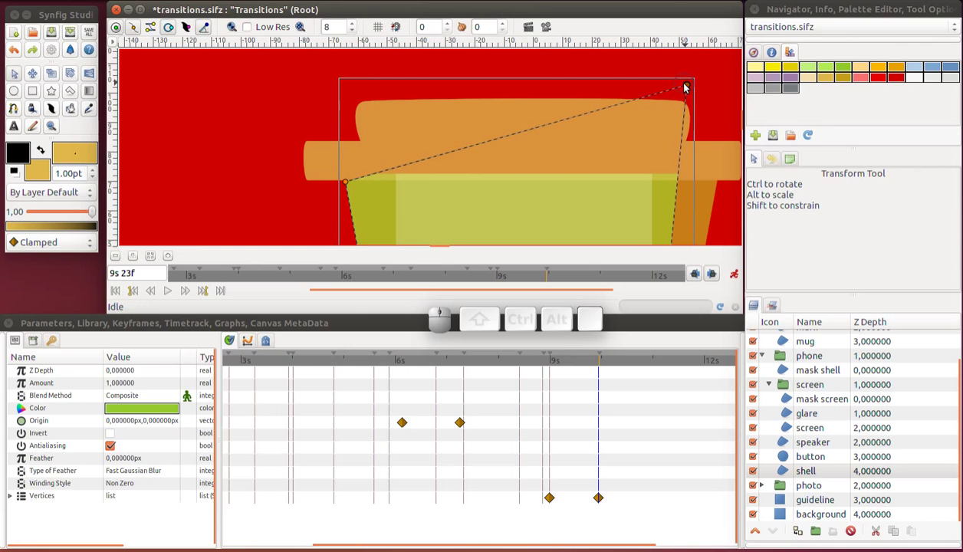
left_click_drag(687, 84, 721, 181)
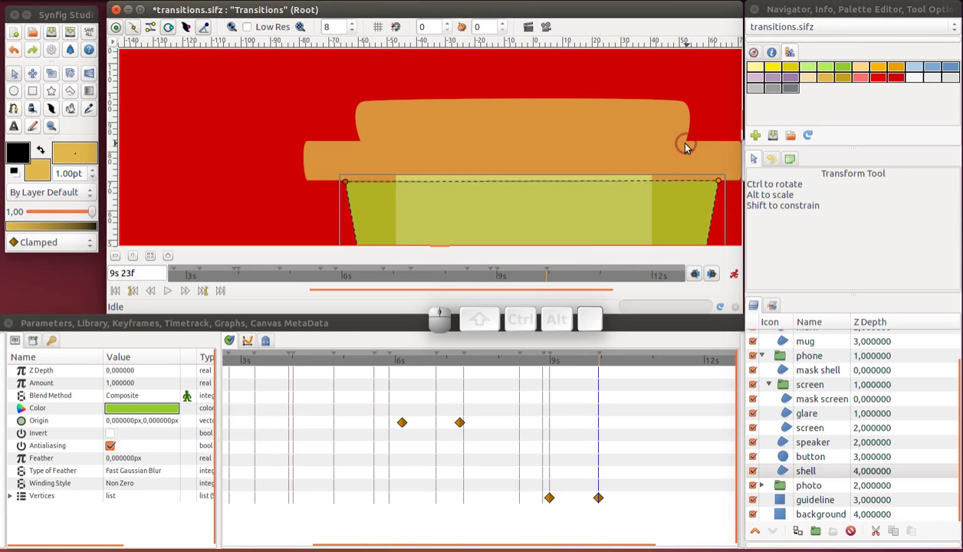
scroll("down", 3)
scroll("down", 3)
Adjust the screen shape's corners toward the cup's band at 9s 23f
left_click(793, 431)
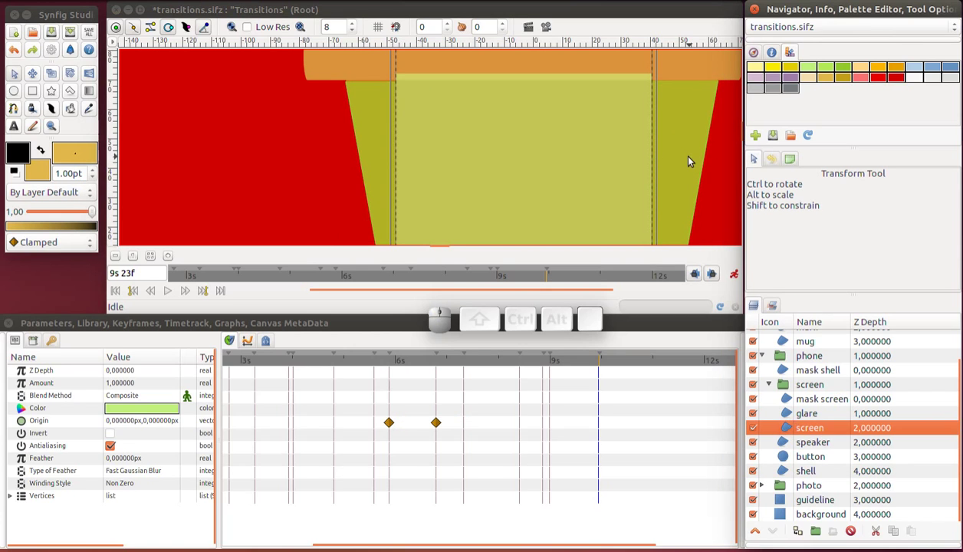
scroll("up", 3)
left_click_drag(386, 134, 679, 160)
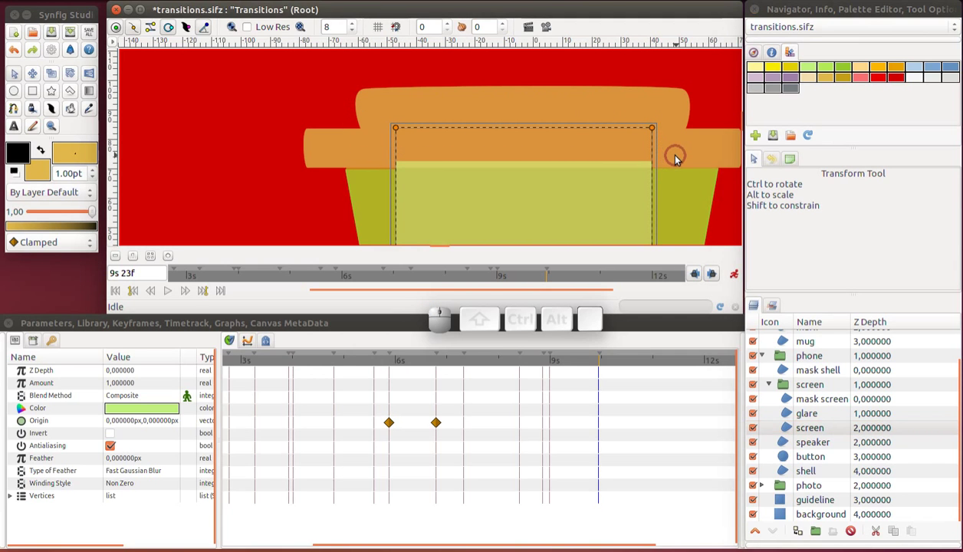
scroll("down", 3)
left_click_drag(655, 86, 651, 242)
scroll("down", 3)
left_click_drag(655, 94, 663, 139)
left_click_drag(655, 141, 691, 138)
left_click(469, 160)
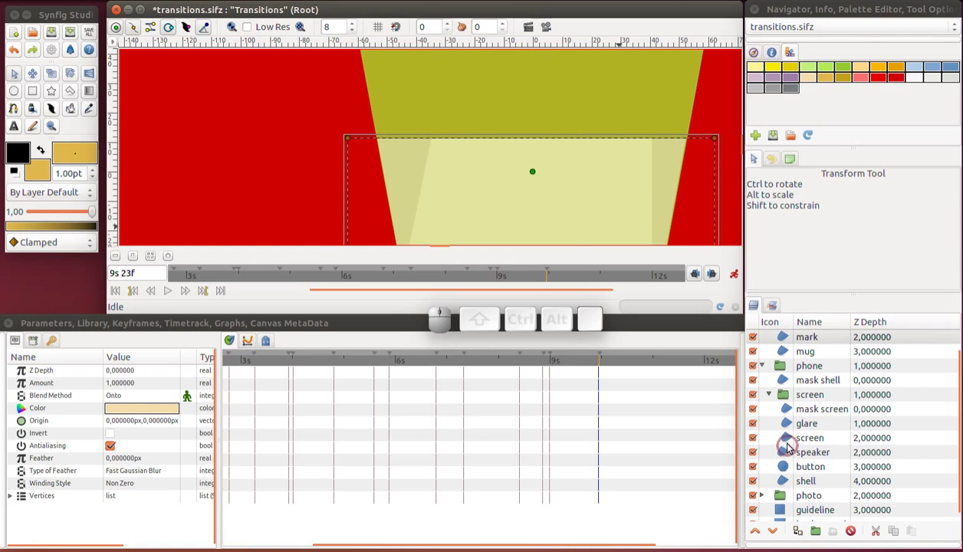
Reshape the screen's top-left corner and raise both lower corners to the cup's lower band edge
left_click(790, 441)
left_click_drag(432, 142, 371, 153)
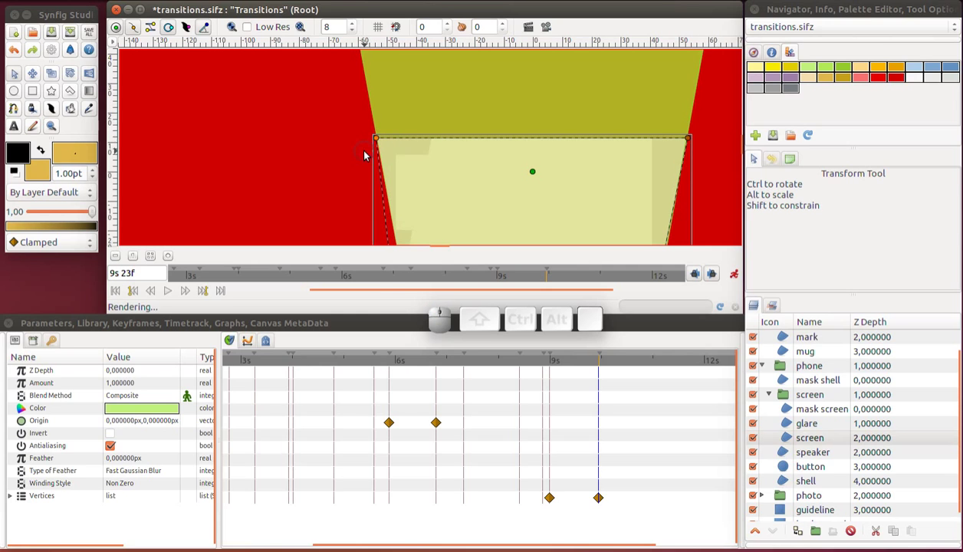
scroll("down", 3)
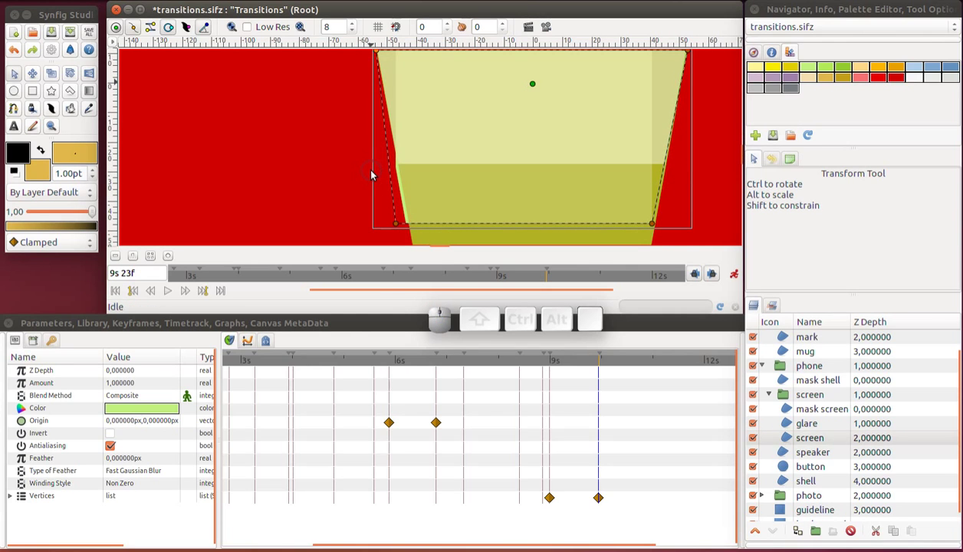
left_click(374, 171)
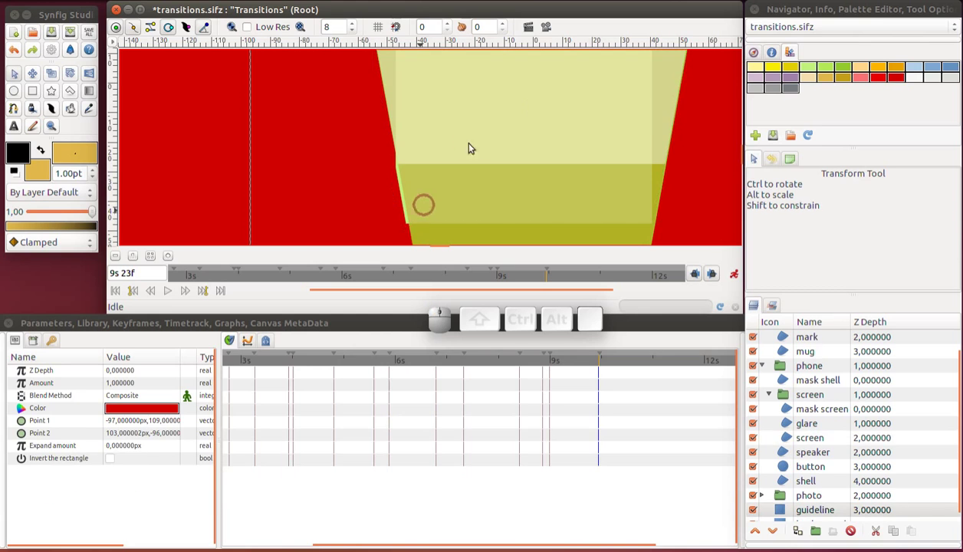
left_click(796, 442)
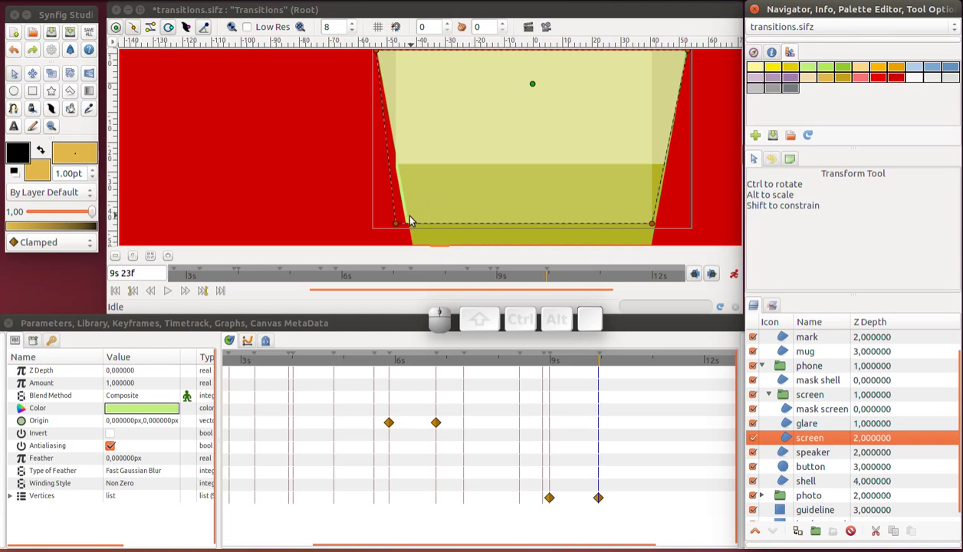
left_click_drag(397, 216, 714, 190)
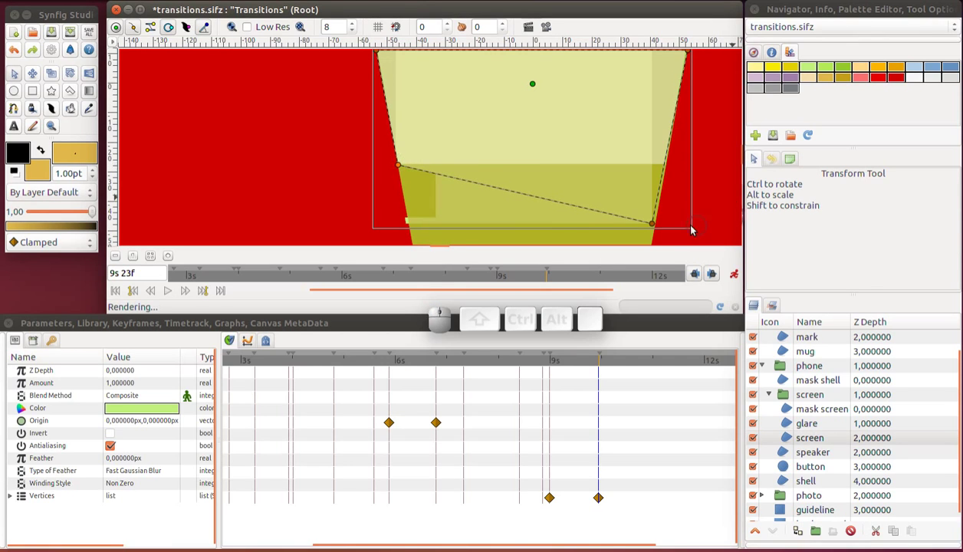
left_click_drag(655, 219, 670, 166)
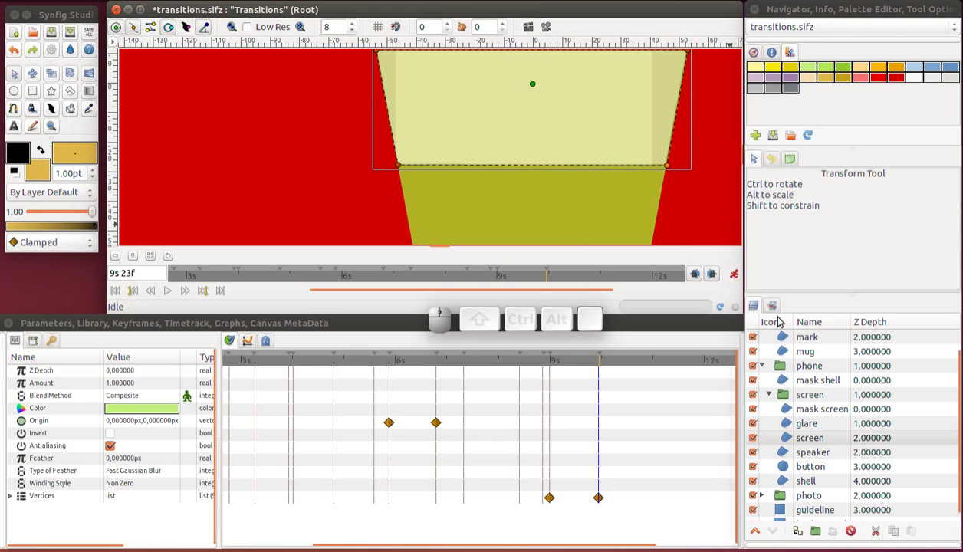
Raise the mask screen's lower corners to the light band edge and check against the cup top
left_click(794, 408)
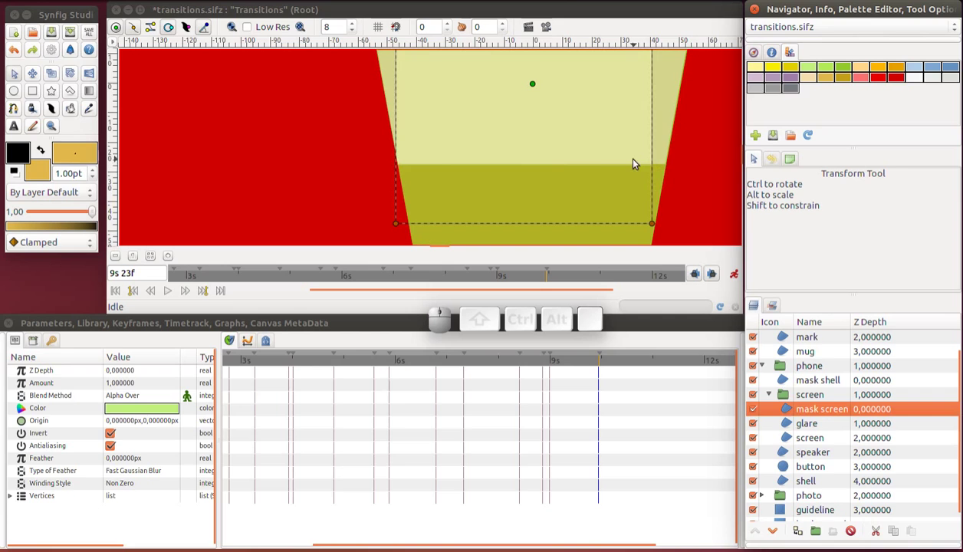
left_click_drag(661, 213, 460, 193)
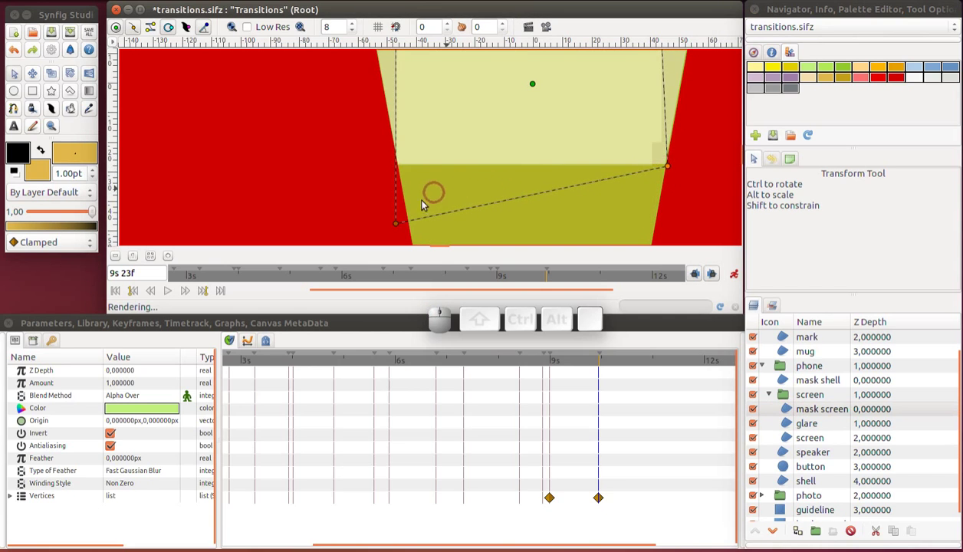
left_click_drag(398, 221, 396, 167)
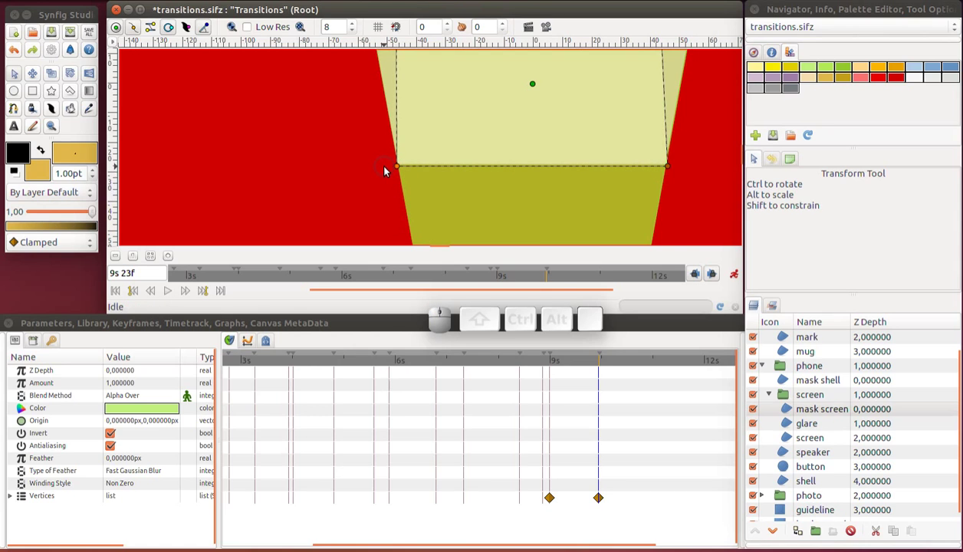
scroll("up", 3)
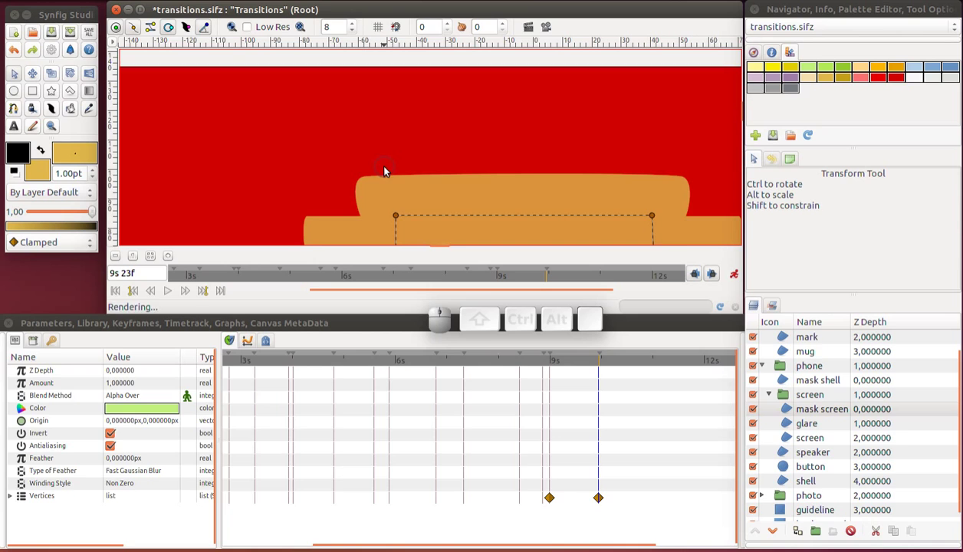
left_click_drag(439, 204, 691, 232)
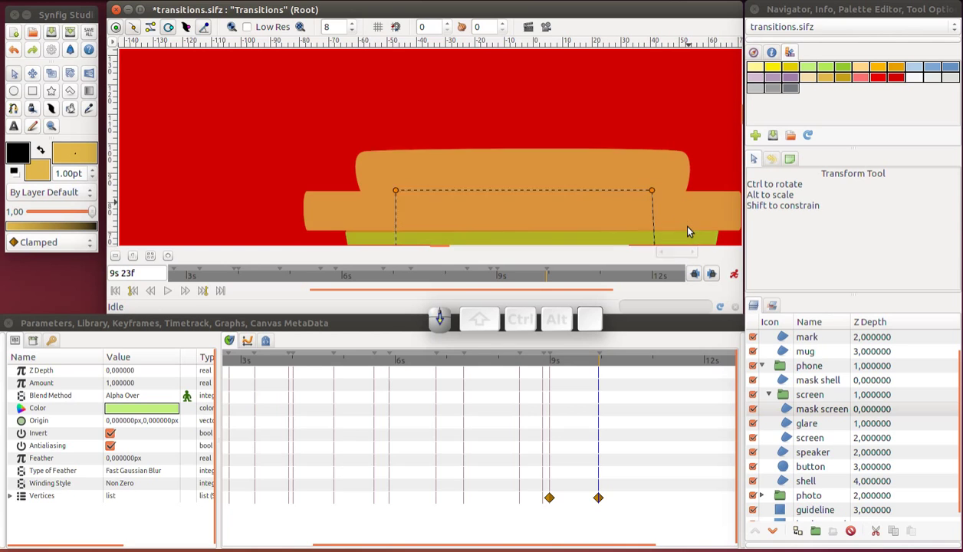
left_click_drag(654, 135, 658, 242)
scroll("down", 3)
scroll("up", 3)
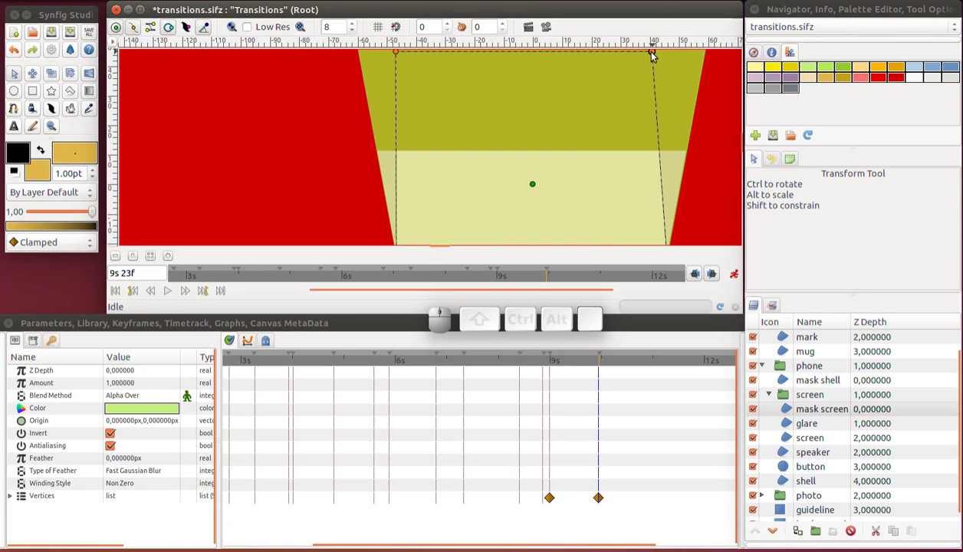
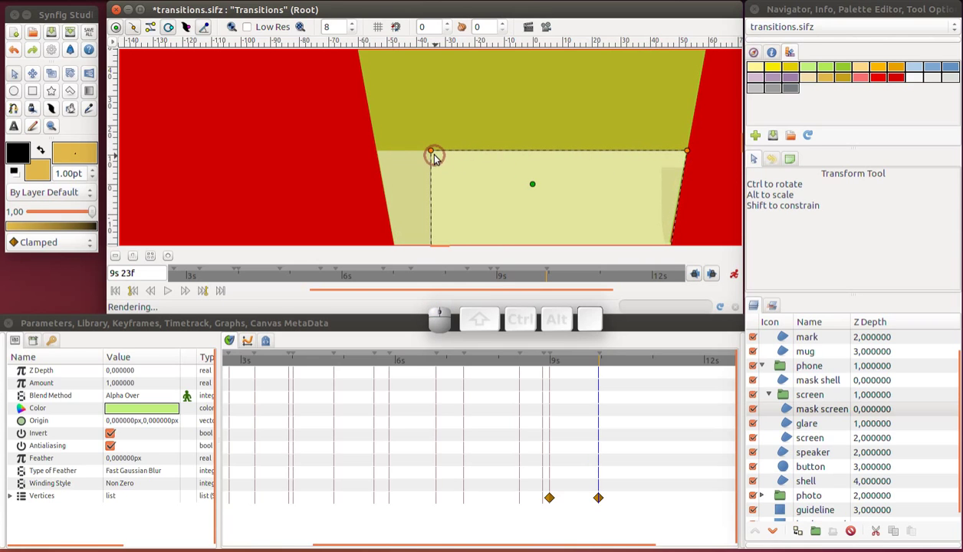
Align the mask screen's upper-left and lower-left corners with the cup's side
left_click(439, 161)
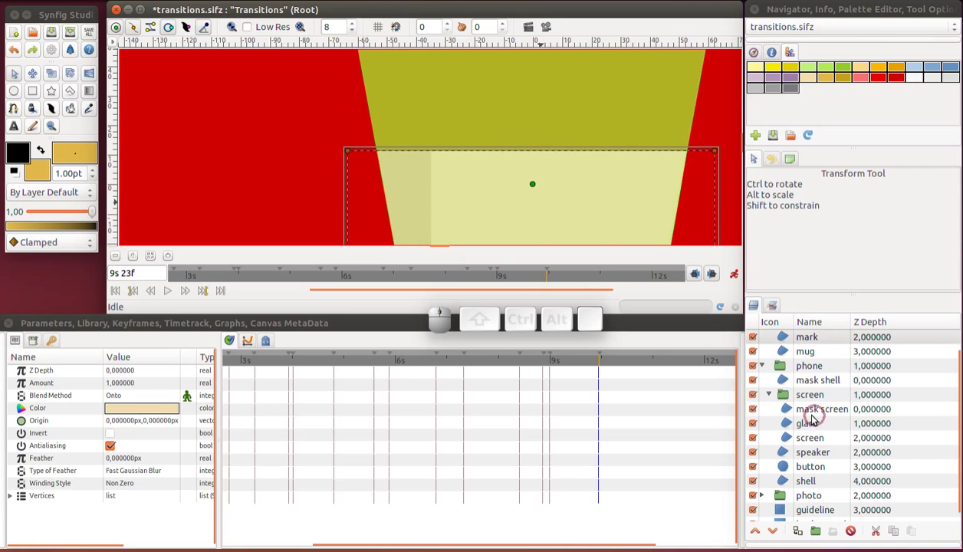
left_click(807, 416)
left_click_drag(434, 152, 380, 156)
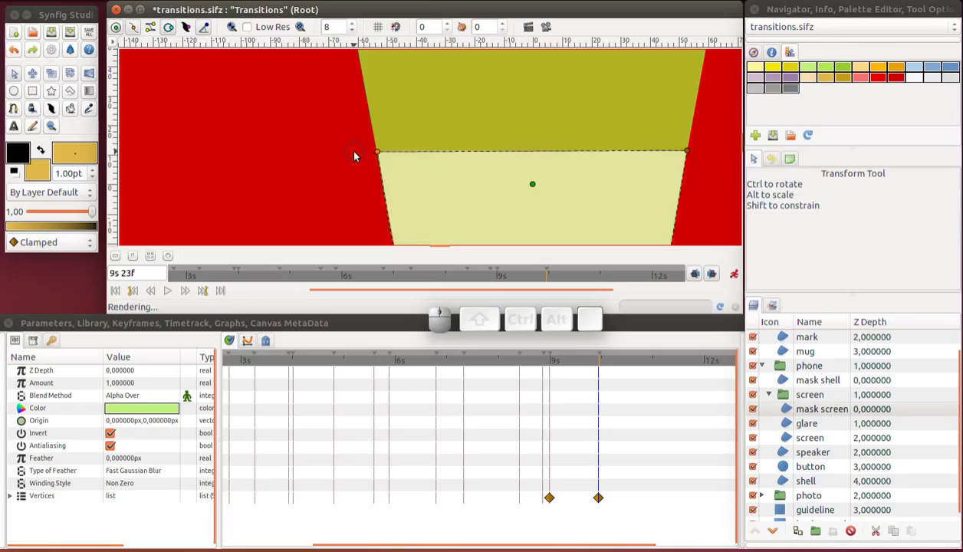
scroll("down", 3)
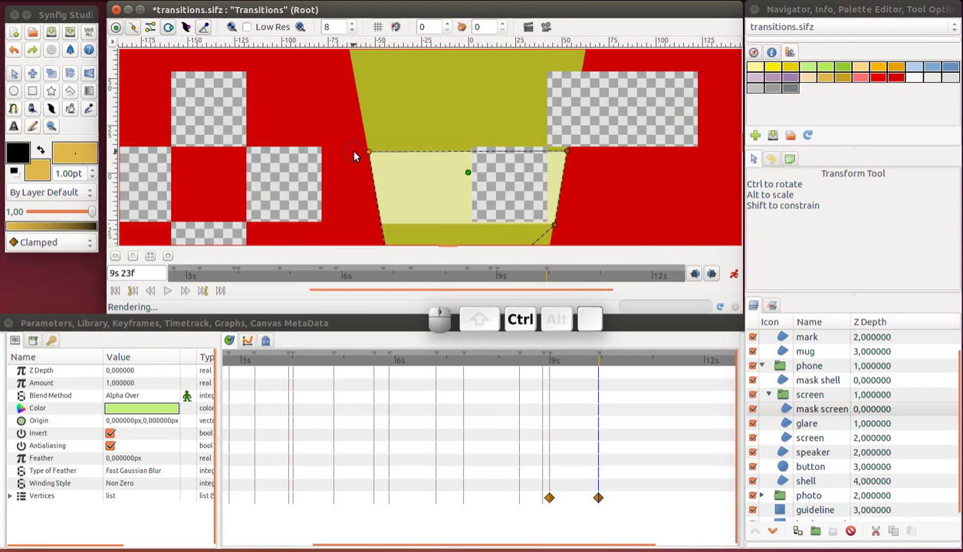
scroll("down", 3)
scroll("down", 3)
left_click_drag(389, 234, 374, 154)
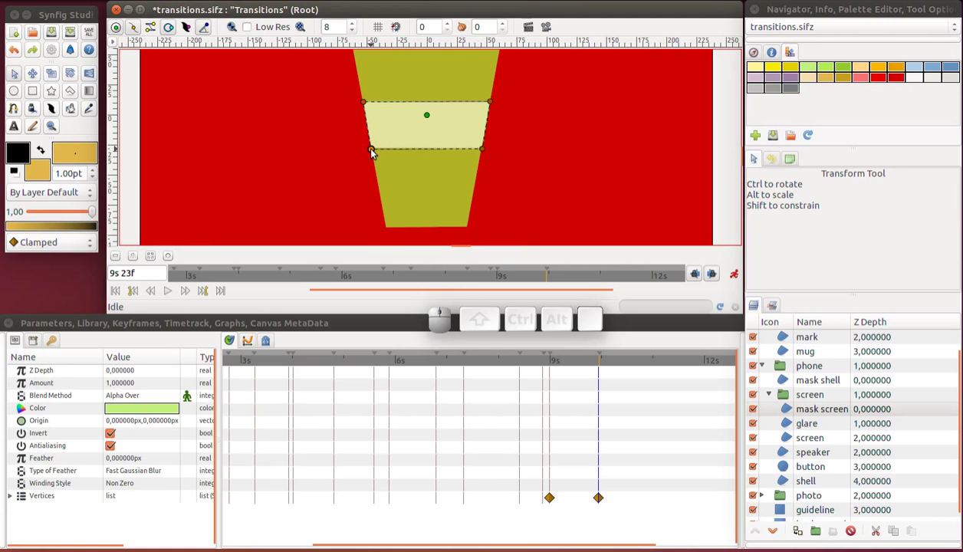
key("ctrl+s")
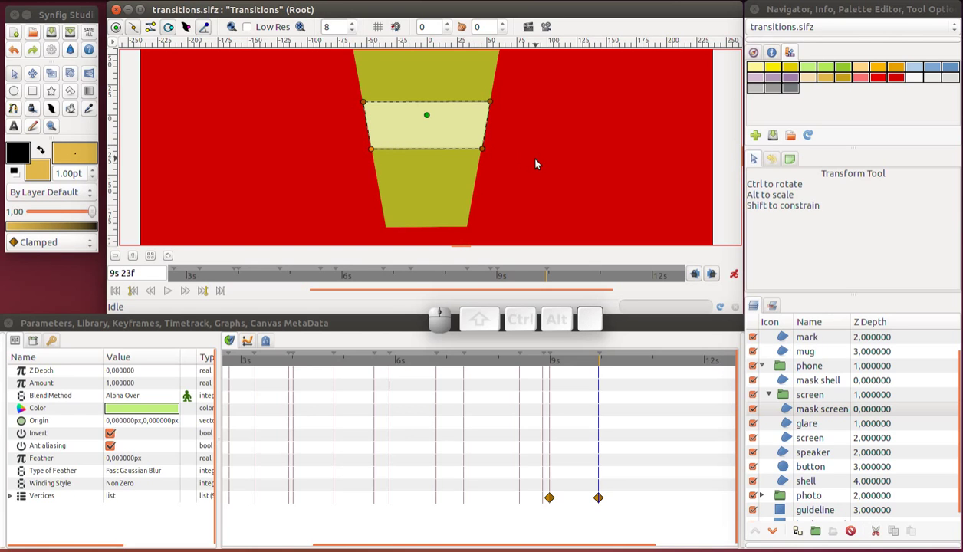
scroll("down", 3)
scroll("up", 3)
left_click_drag(516, 368, 604, 369)
key("ctrl+s")
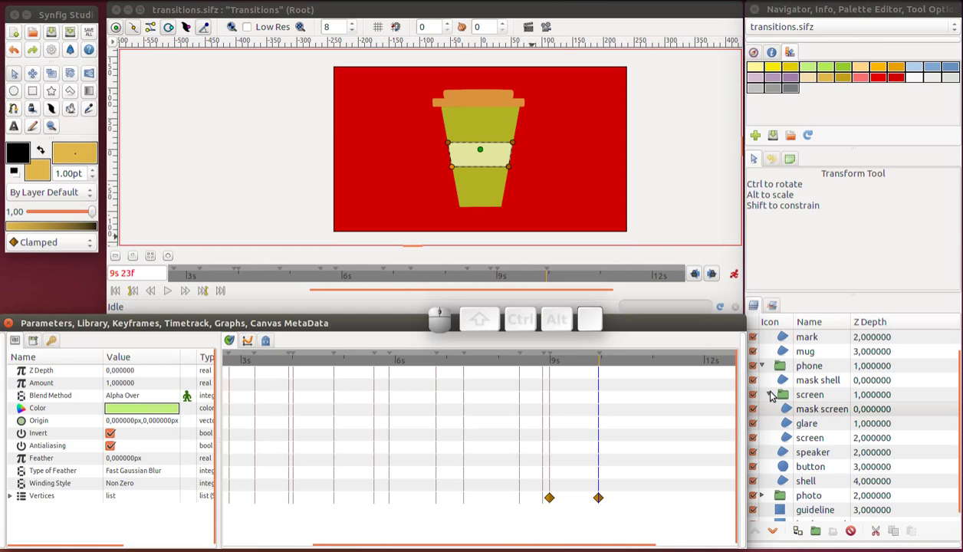
scroll("up", 3)
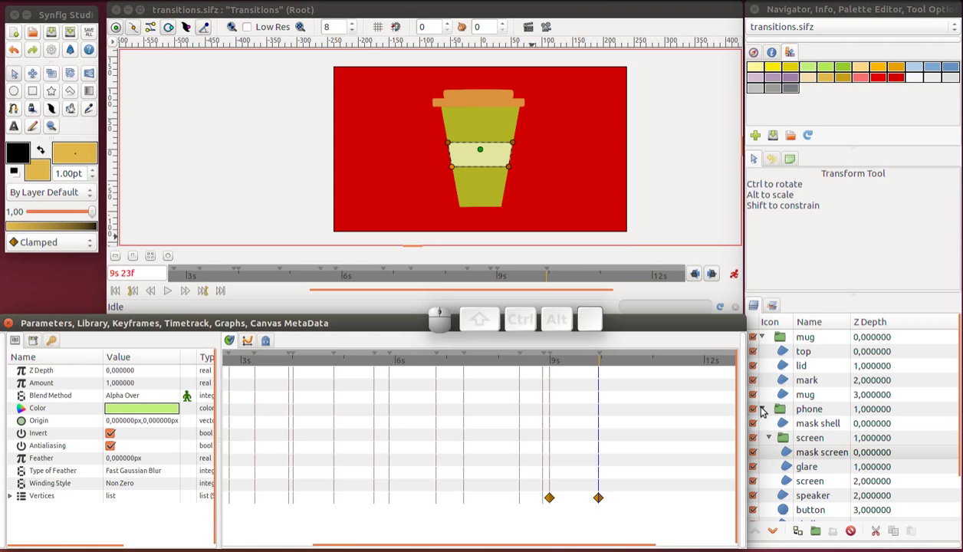
Put the mark layer inside a new group named mark and expand it
left_click(764, 413)
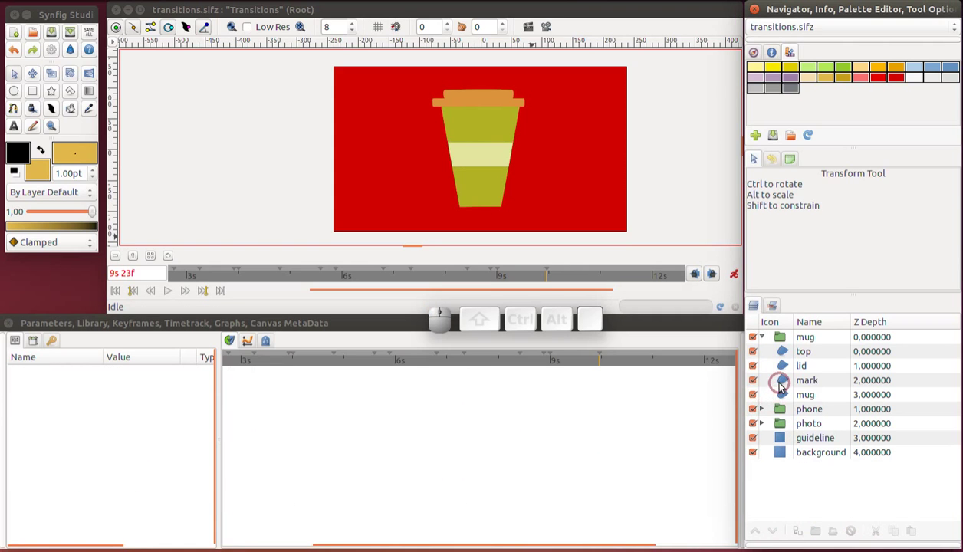
left_click(782, 388)
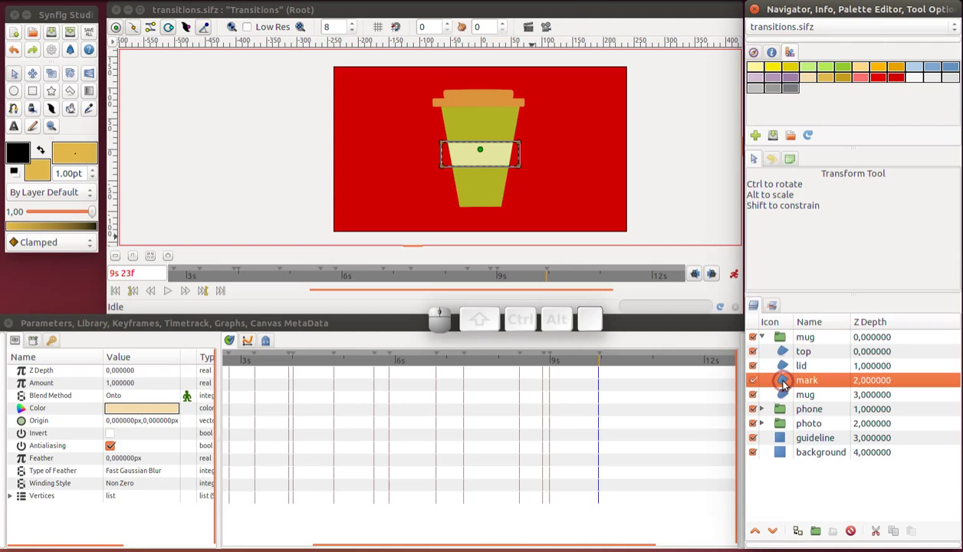
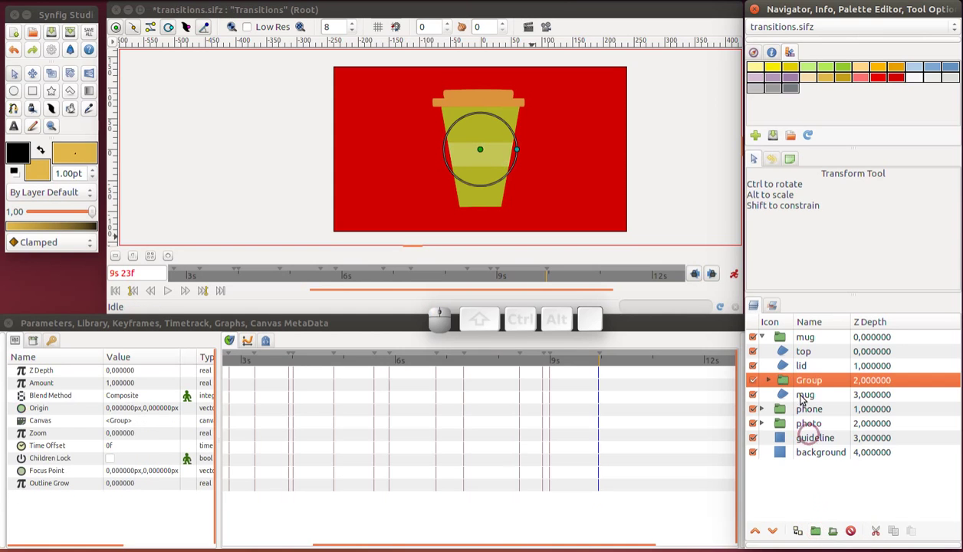
left_click(805, 382)
key("ctrl+a")
key("ctrl+m")
key("ctrl+a")
key("ctrl+r")
key("ctrl+k")
key("ctrl+Return")
left_click(766, 384)
left_click(770, 386)
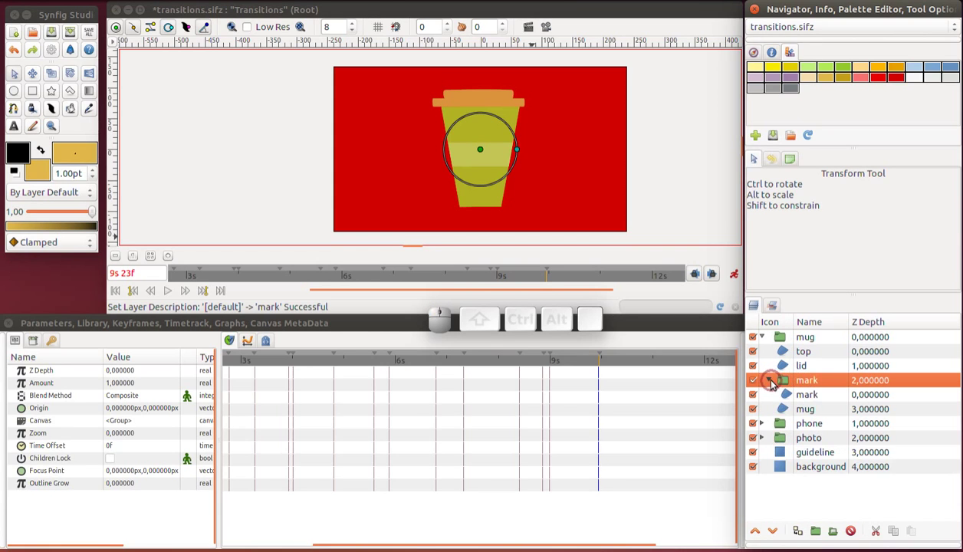
Duplicate the mark shape as an inverted copy named mark mask and disconnect its Invert animation
left_click(789, 394)
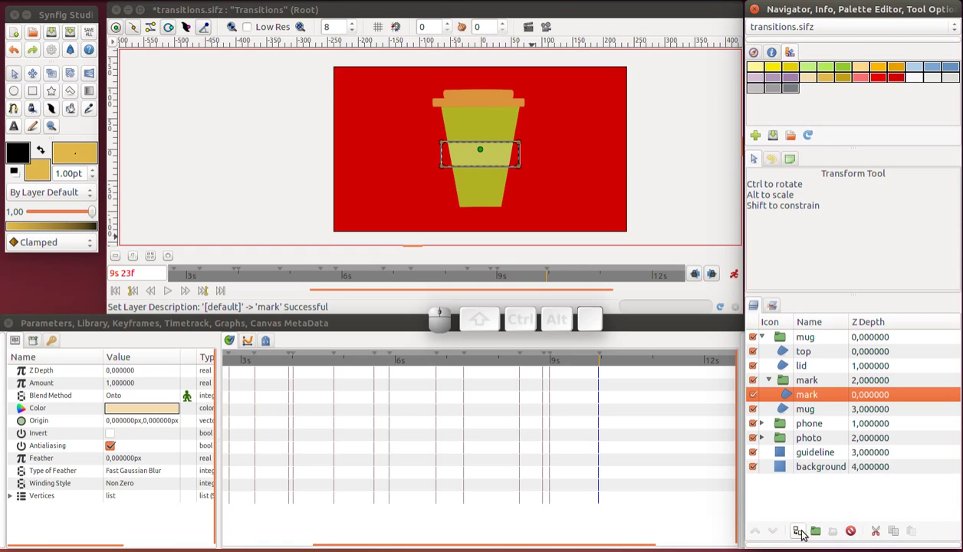
left_click(806, 533)
left_click(792, 401)
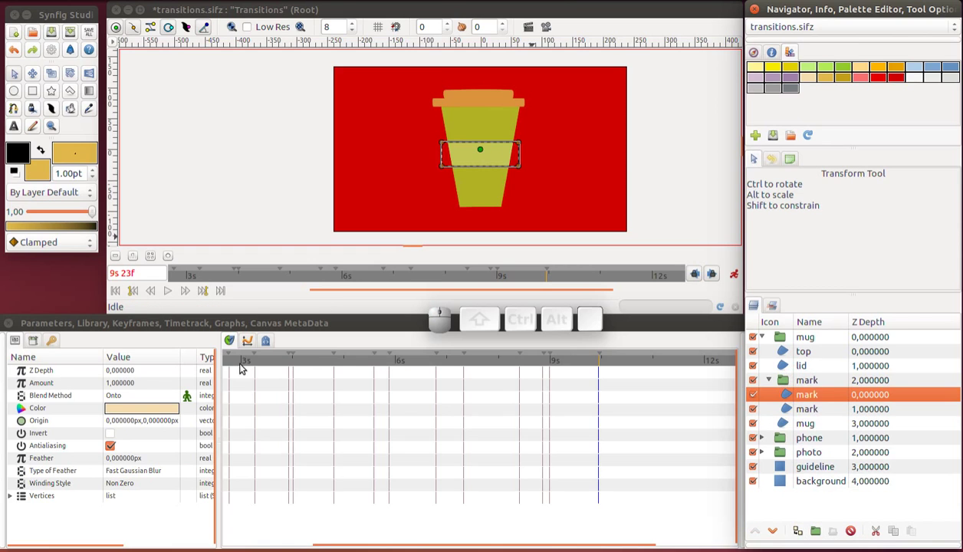
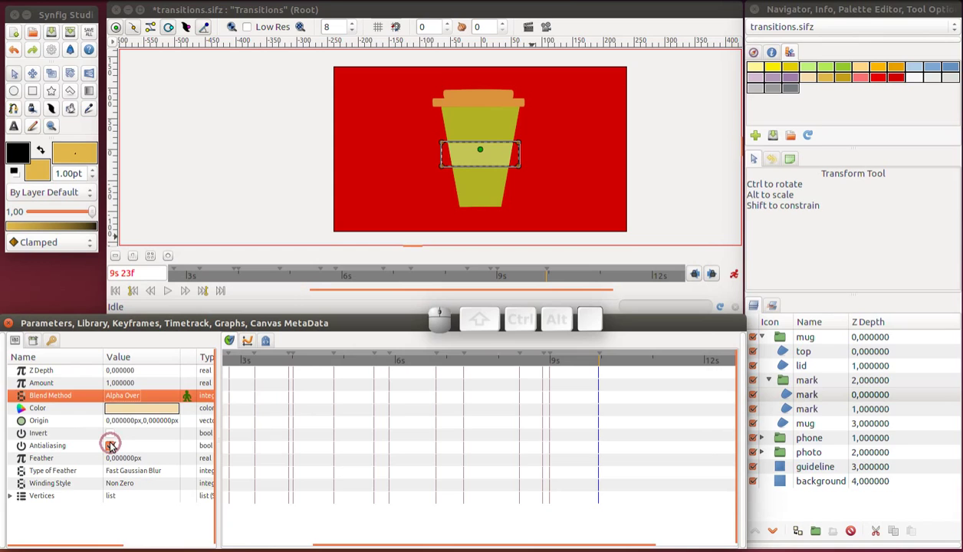
left_click(113, 432)
left_click(114, 432)
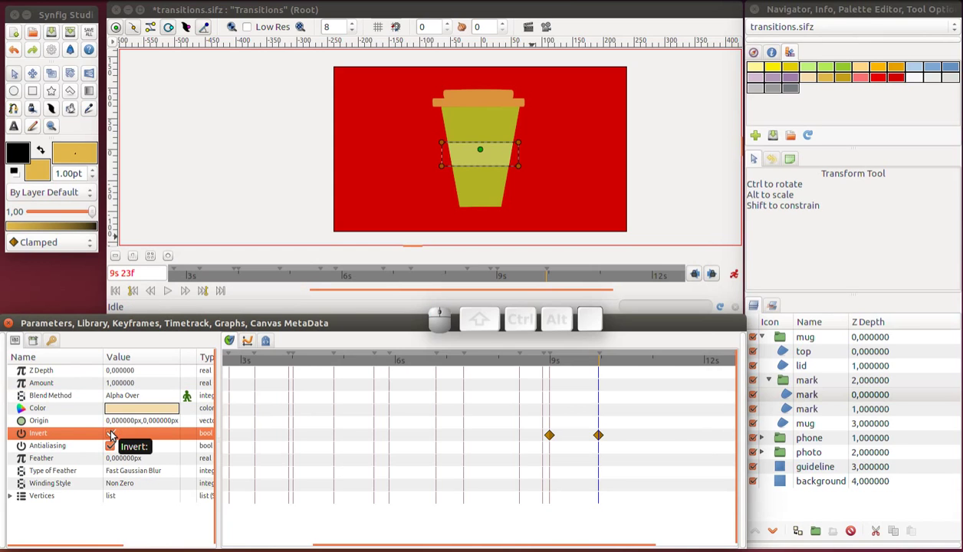
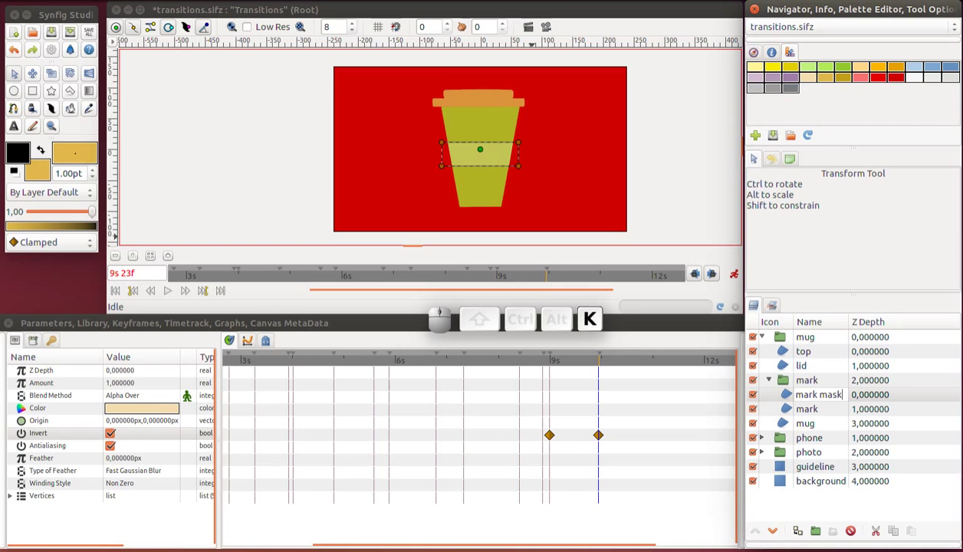
key("Return")
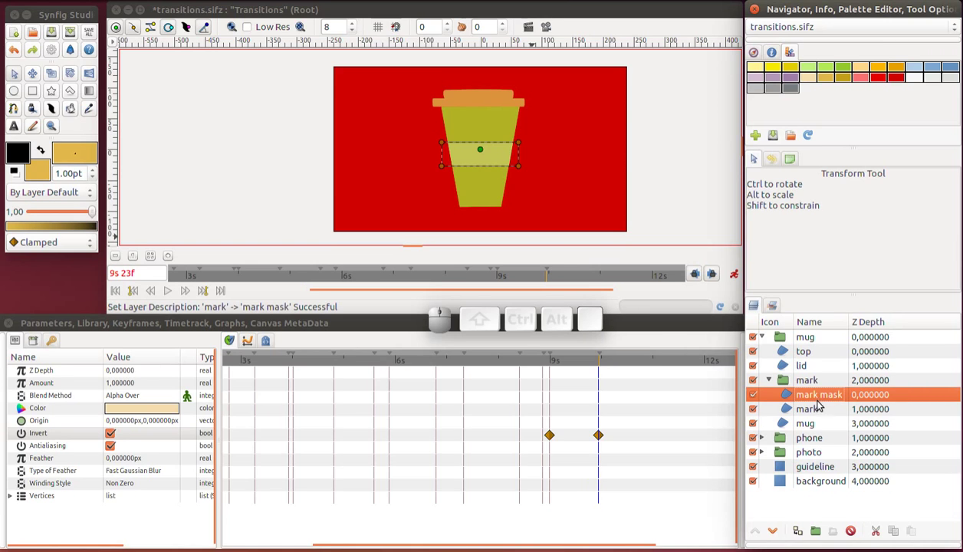
left_click(815, 412)
left_click(818, 400)
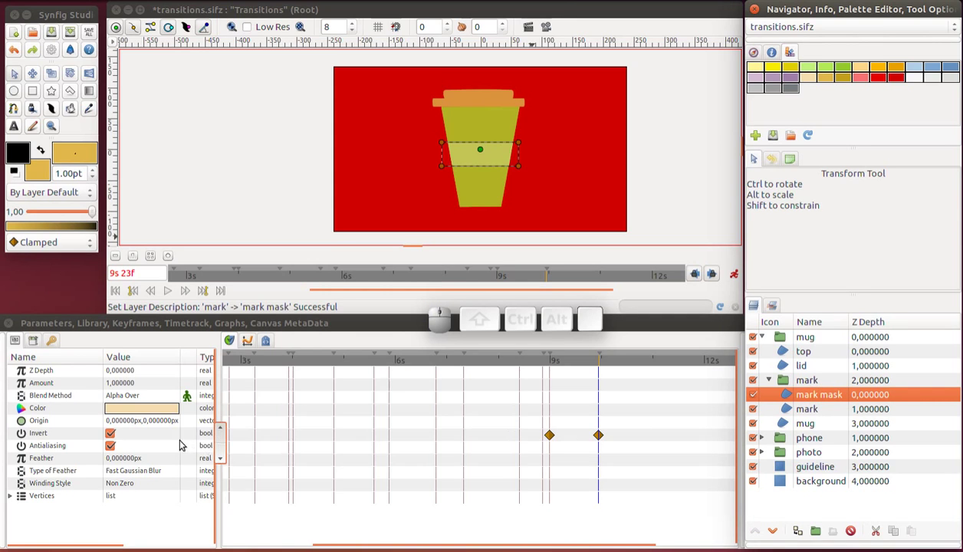
right_click(163, 437)
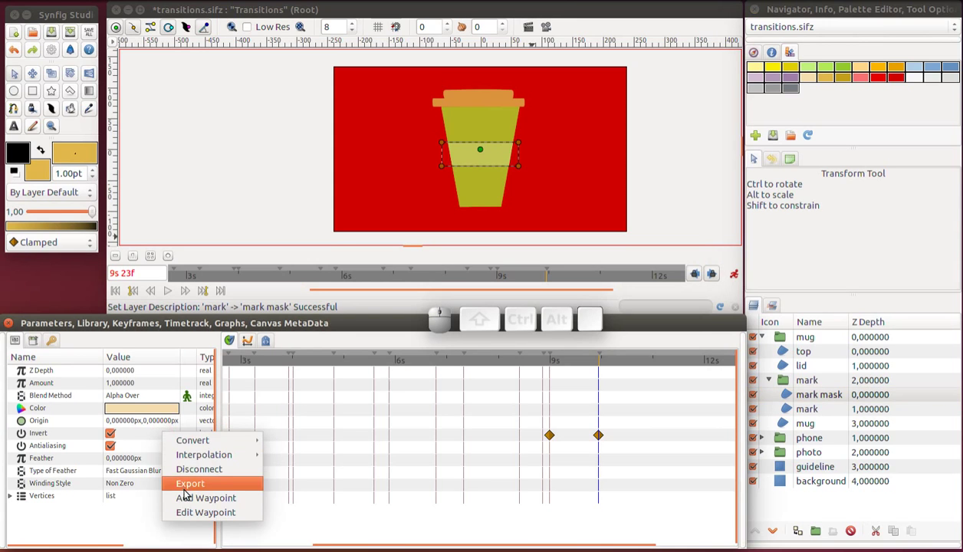
left_click(203, 478)
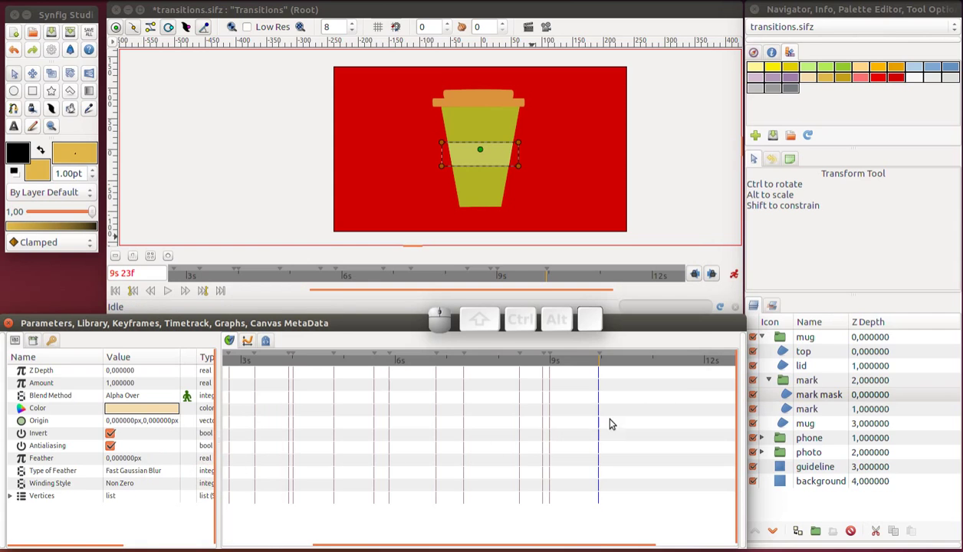
Select the original mark shape and move the current time to 10s 18f
left_click(791, 409)
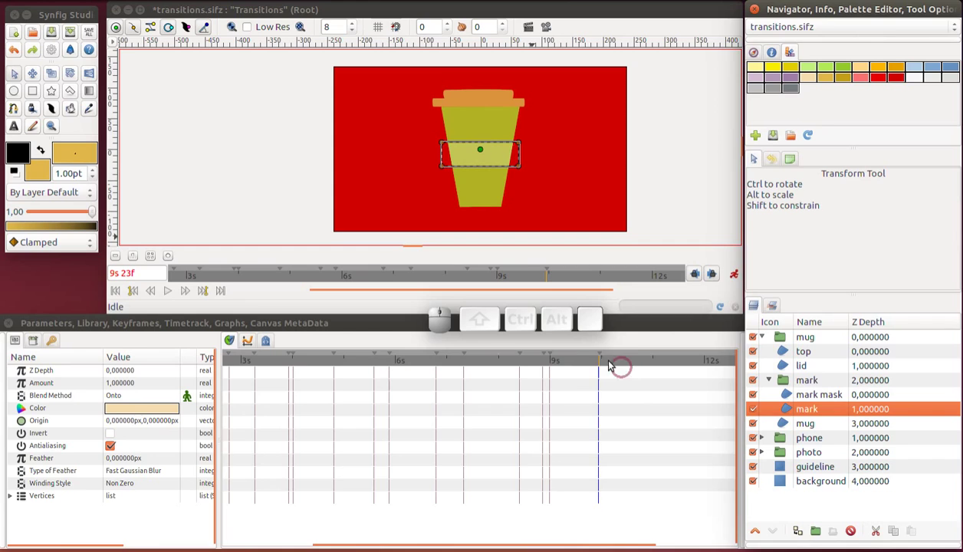
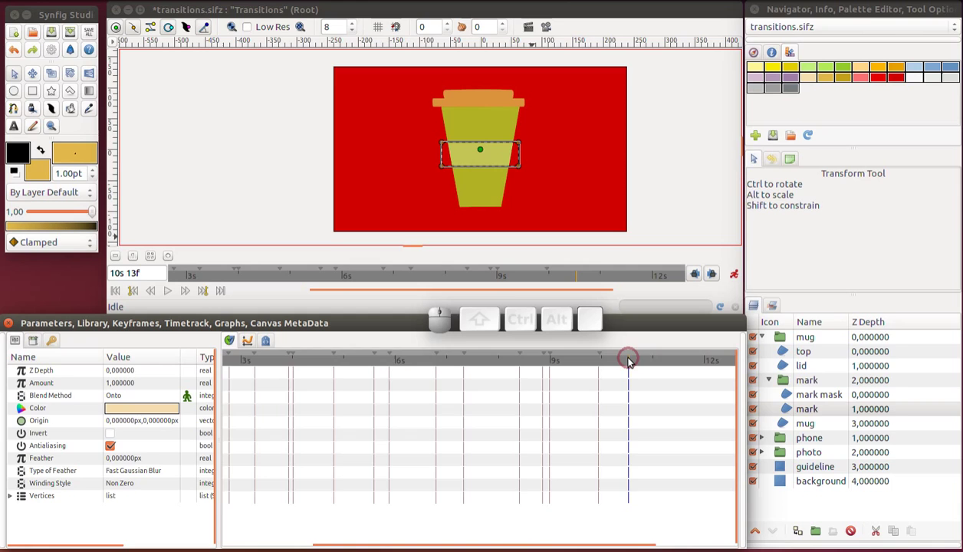
left_click(630, 363)
left_click(629, 364)
left_click(637, 362)
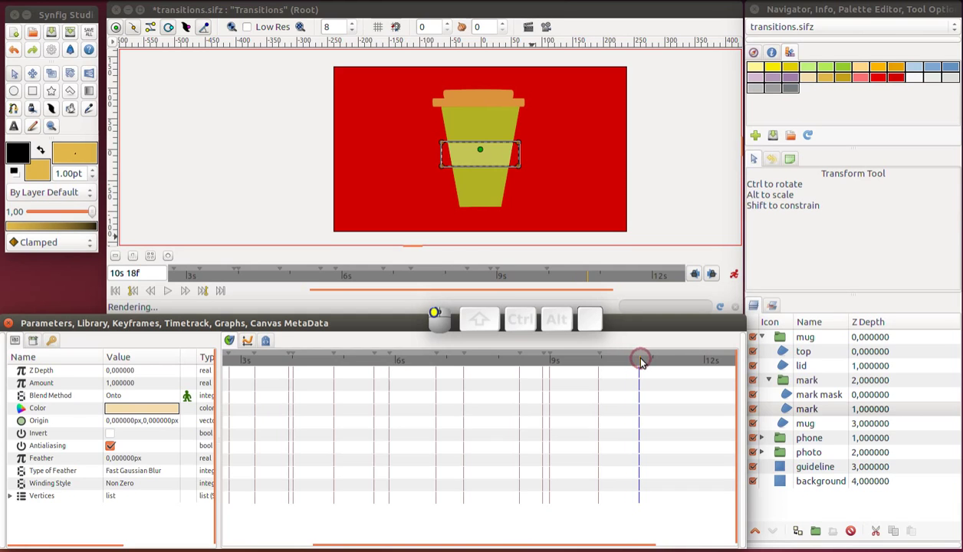
Add a keyframe at 10s 18f from the Keyframes panel and seek back to the previous keyframe at 9s 23f
left_click(62, 343)
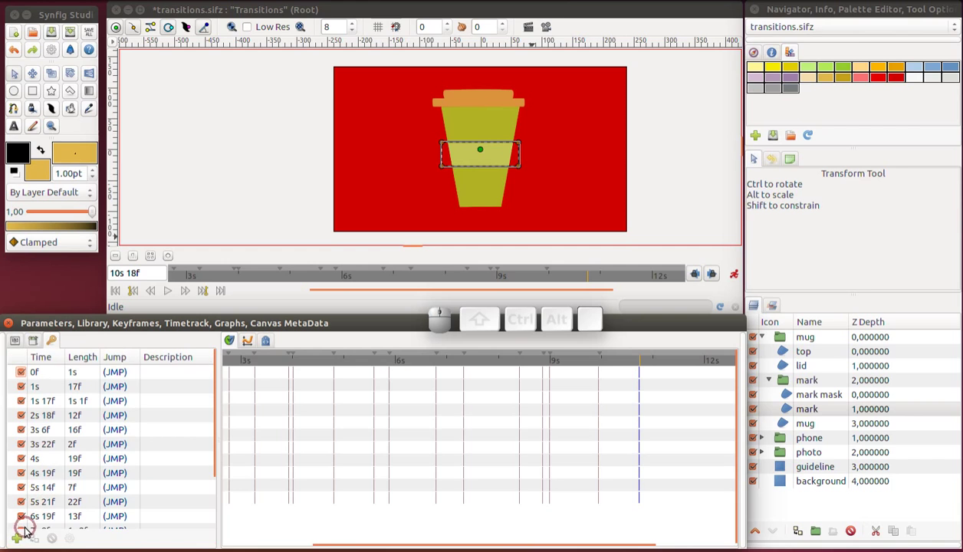
left_click(21, 538)
left_click(19, 346)
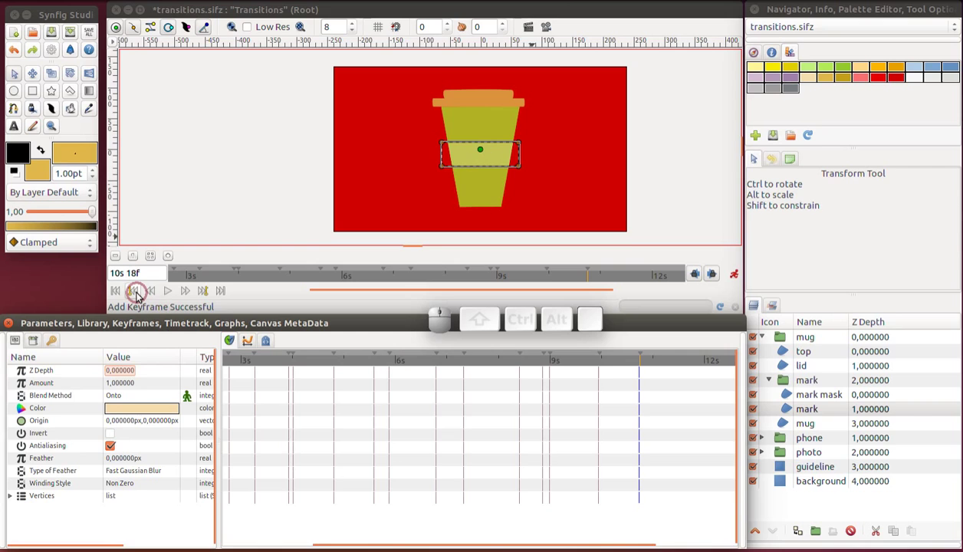
left_click(138, 299)
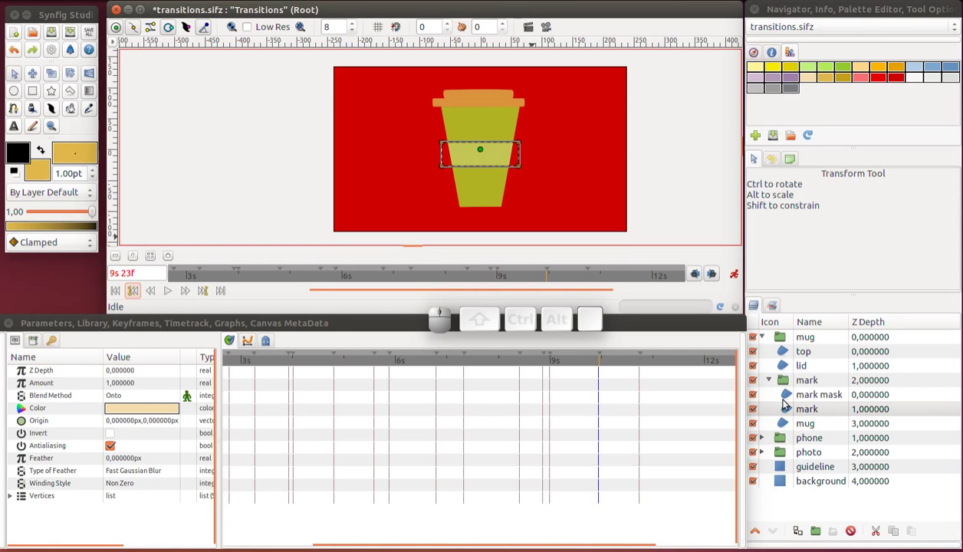
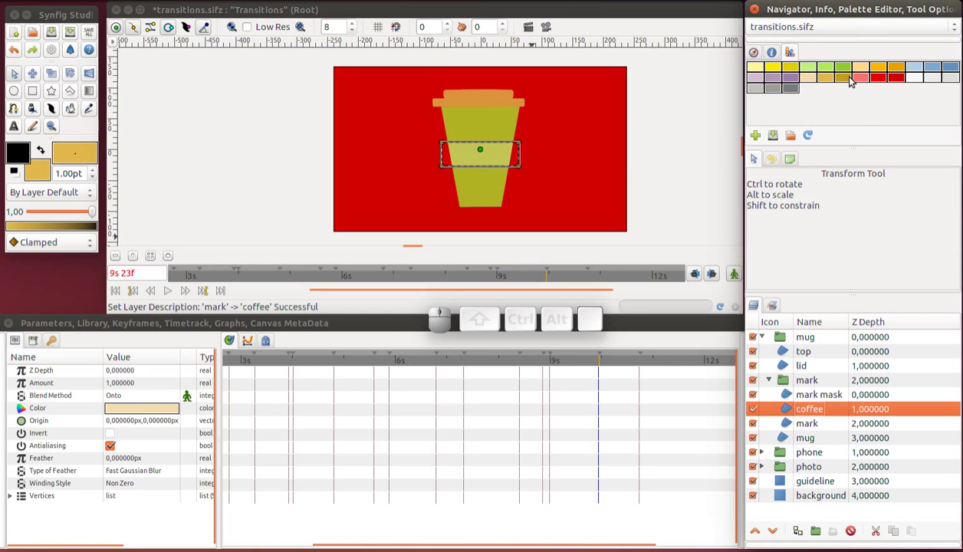
Apply the darker fill colour to the coffee layer's Color parameter
left_click(849, 79)
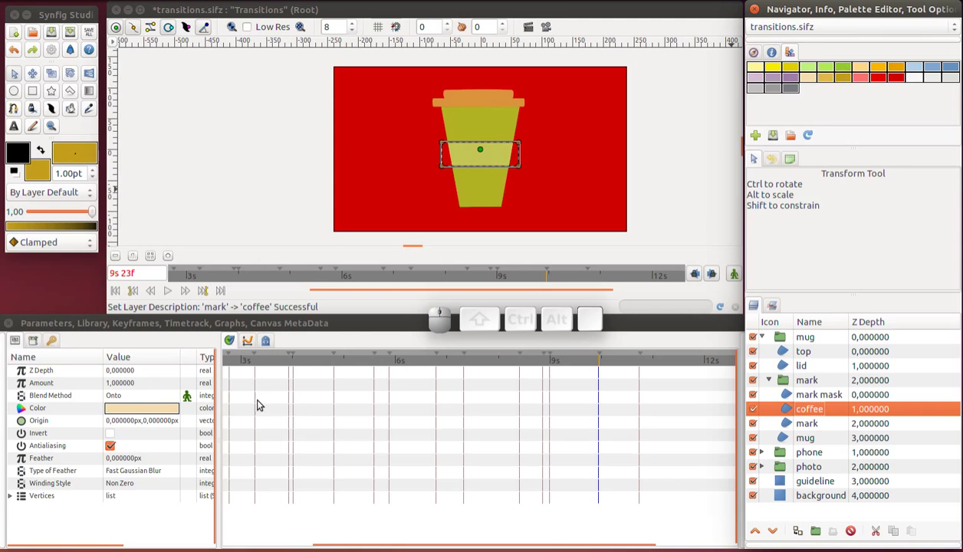
right_click(145, 411)
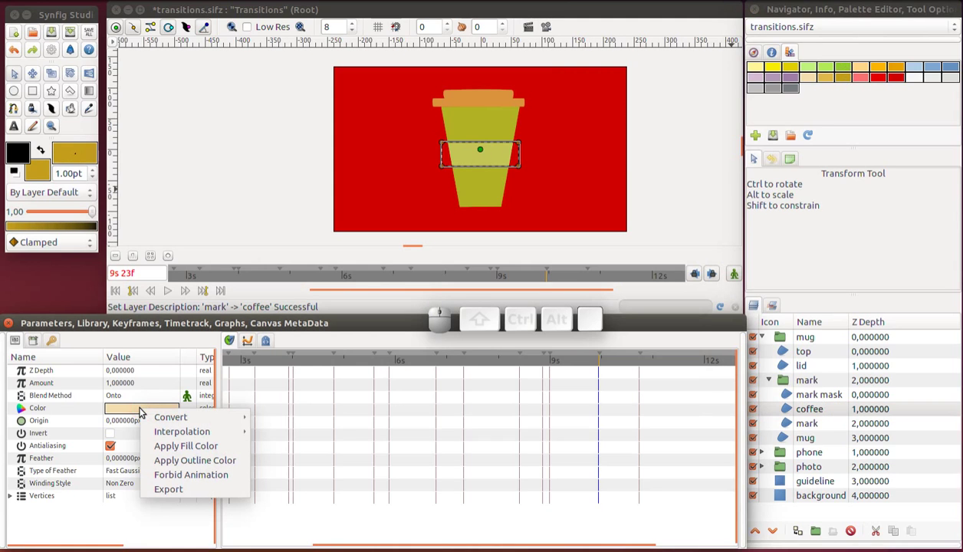
left_click_drag(161, 448, 148, 421)
left_click(146, 418)
Darken the coffee colour to dark brown in the Colors dialog and close it
left_click(105, 124)
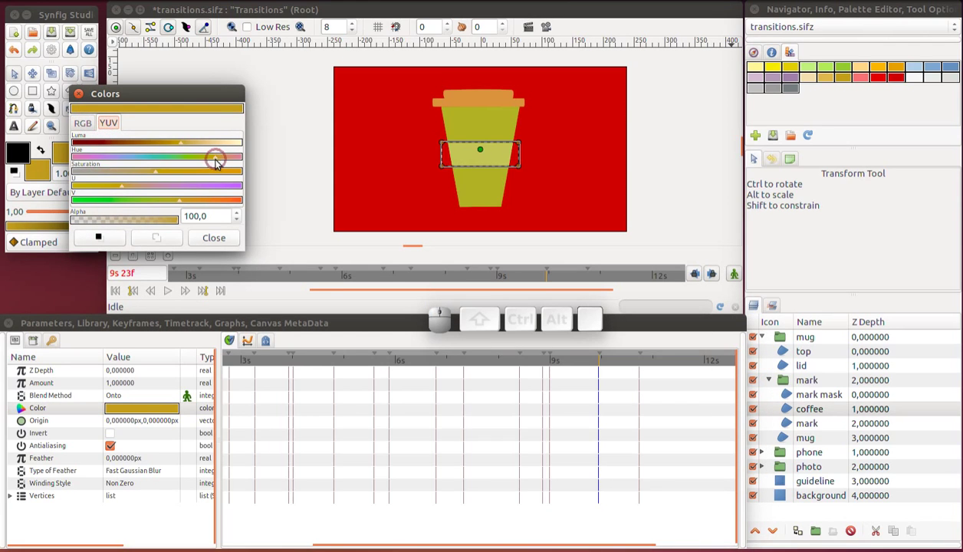
left_click_drag(119, 144, 121, 171)
left_click_drag(142, 175, 103, 174)
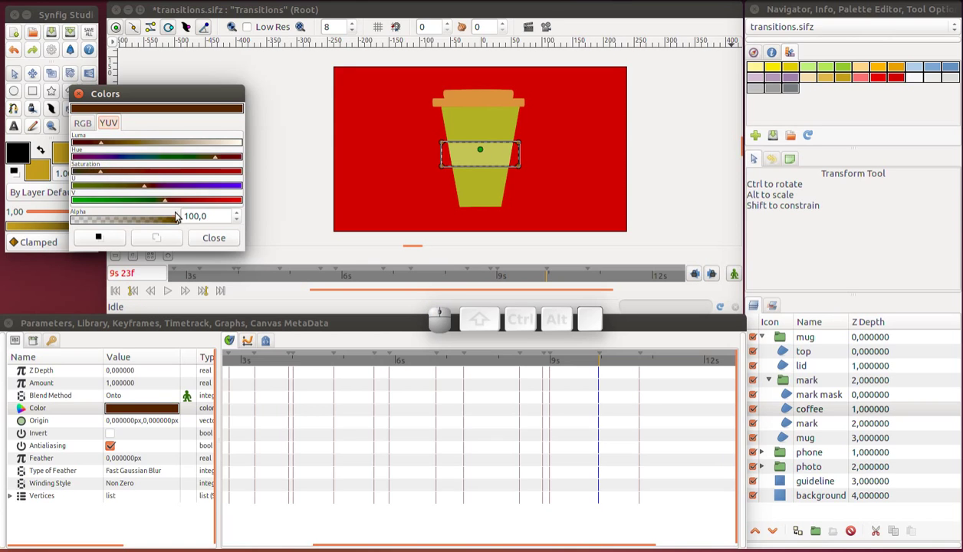
left_click(207, 240)
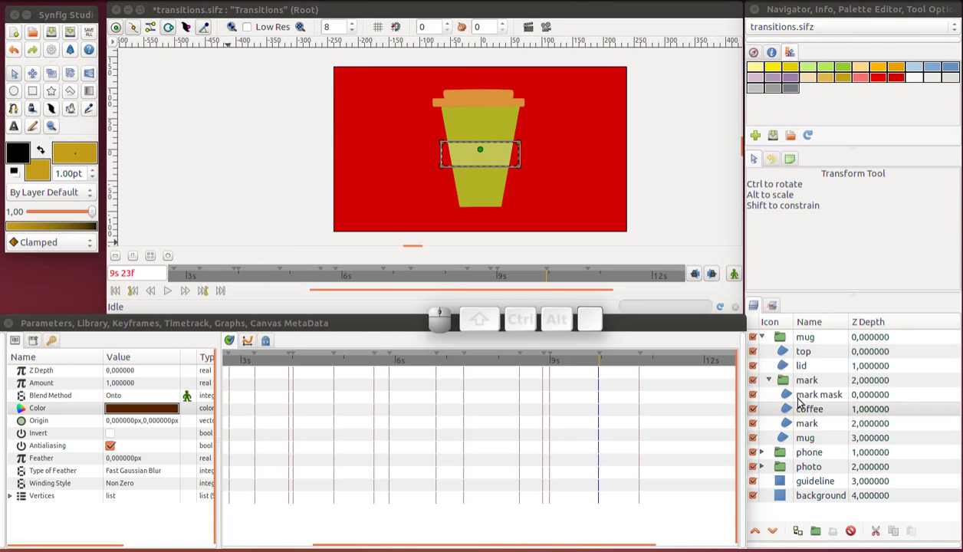
Set the coffee layer's Blend Method to Composite
left_click(789, 410)
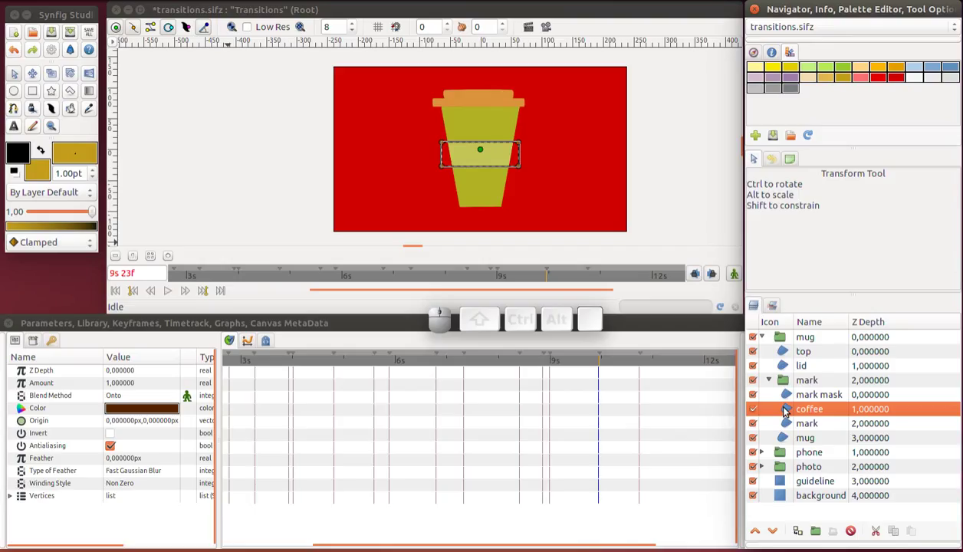
left_click(151, 399)
left_click(151, 399)
left_click(151, 399)
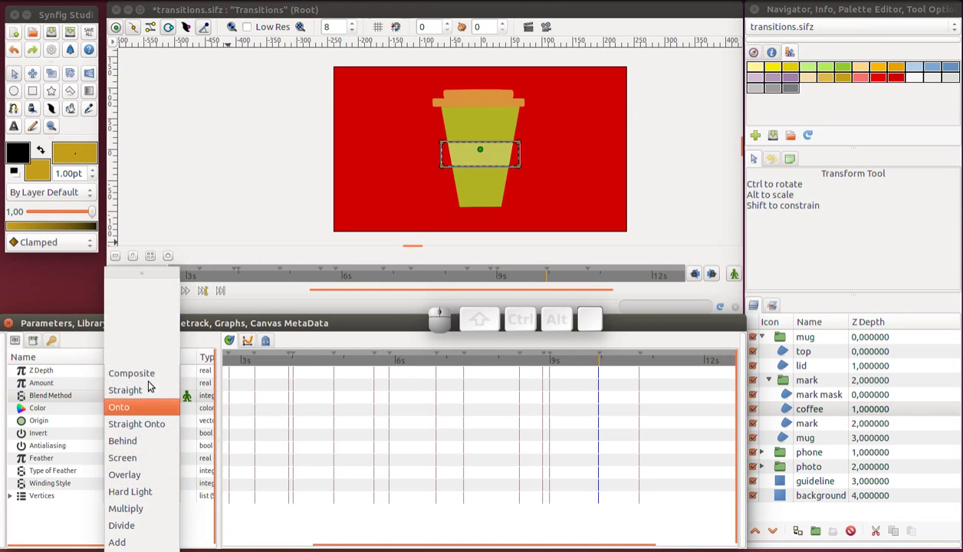
left_click(150, 378)
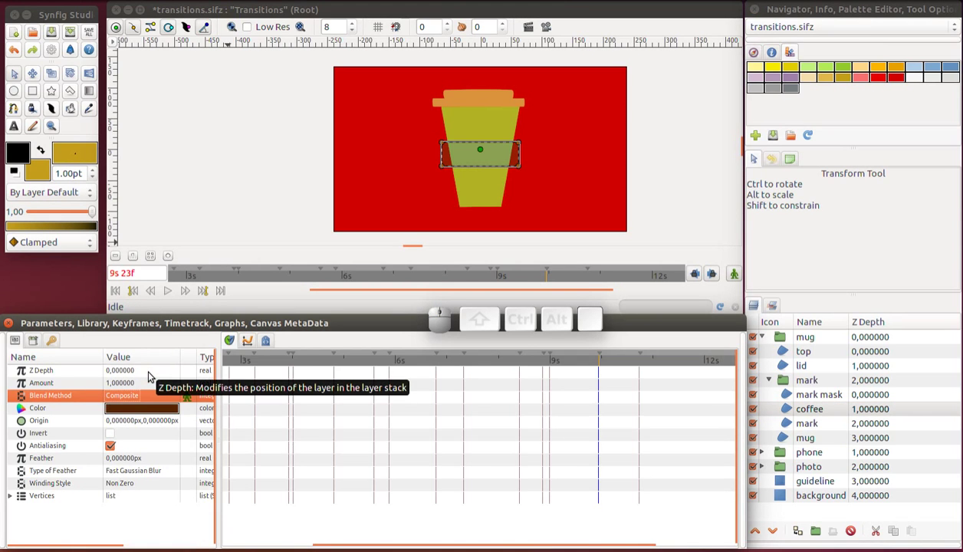
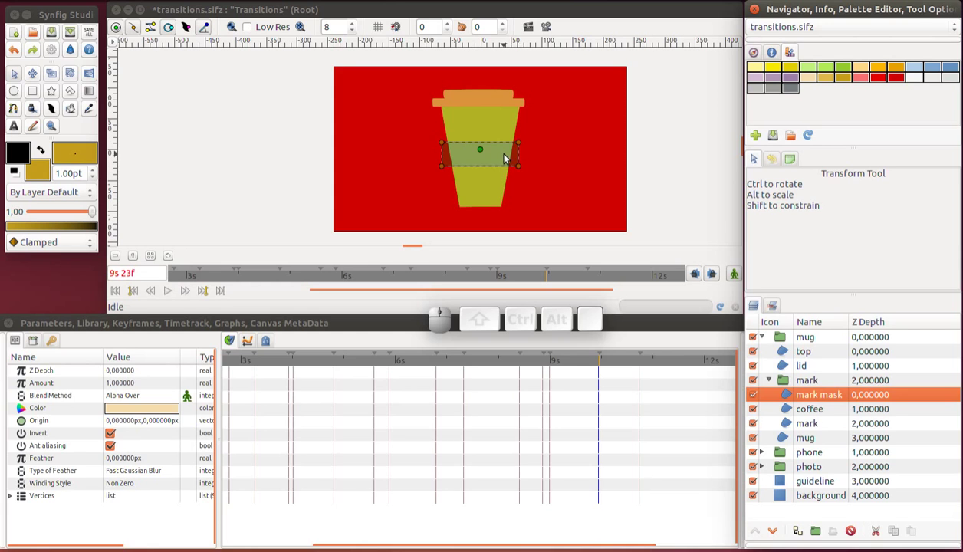
scroll("up", 3)
scroll("up", 3)
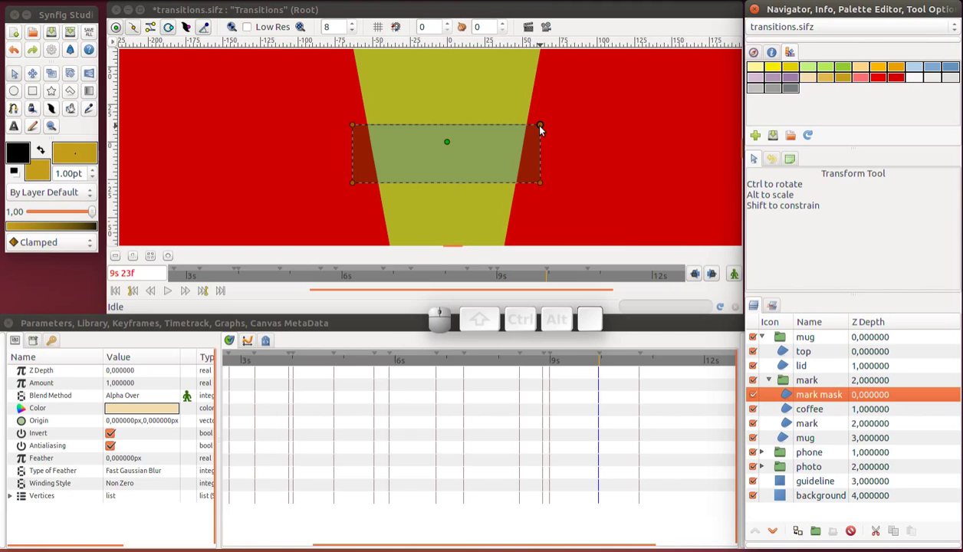
Set the mark group's Blend Method to Onto so it draws only over the cup
left_click(784, 380)
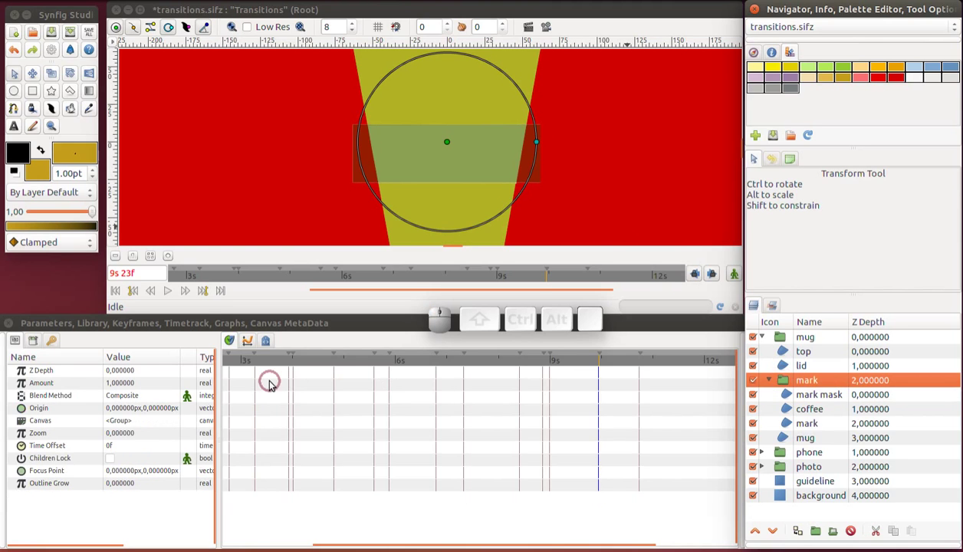
left_click(153, 405)
left_click(153, 405)
left_click(153, 442)
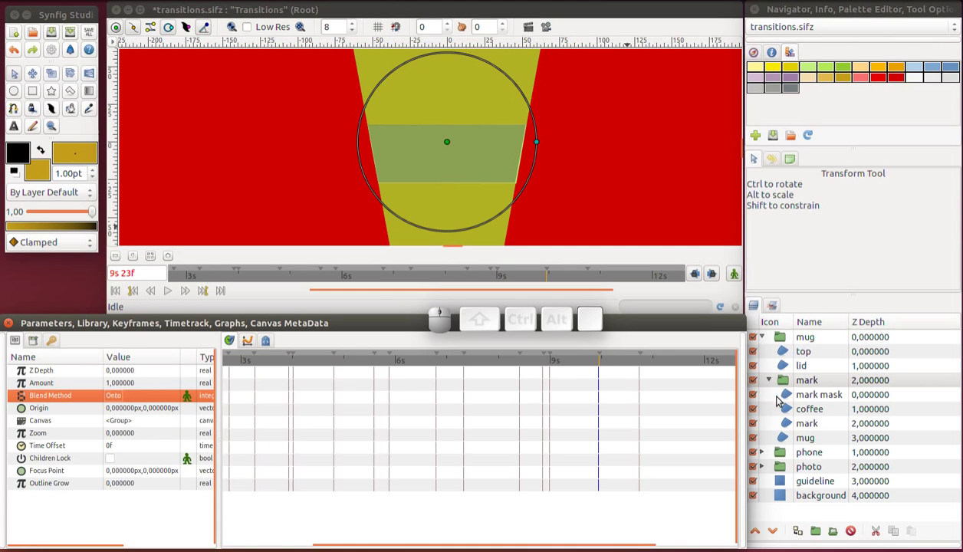
Check the mark mask, coffee and mark layers in the group and reselect the coffee layer
left_click(790, 400)
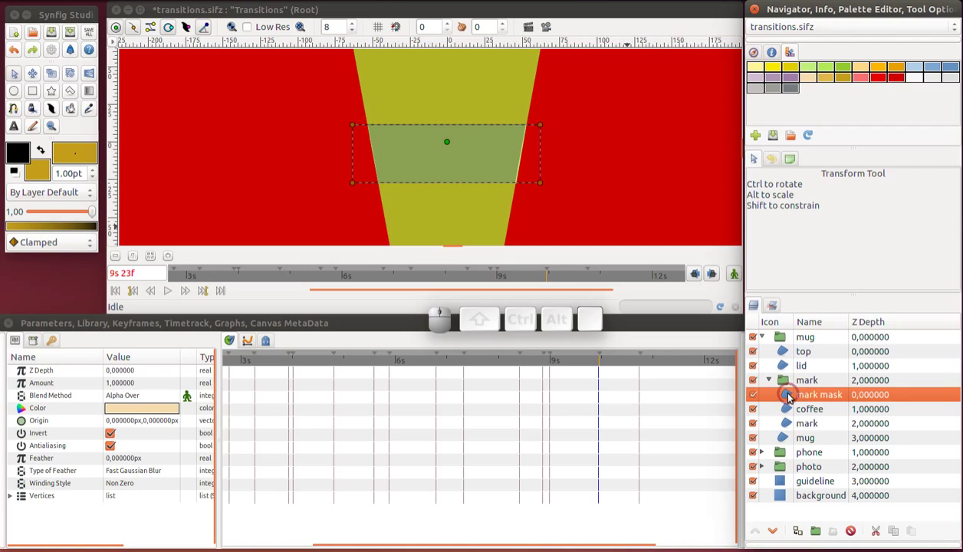
left_click(789, 414)
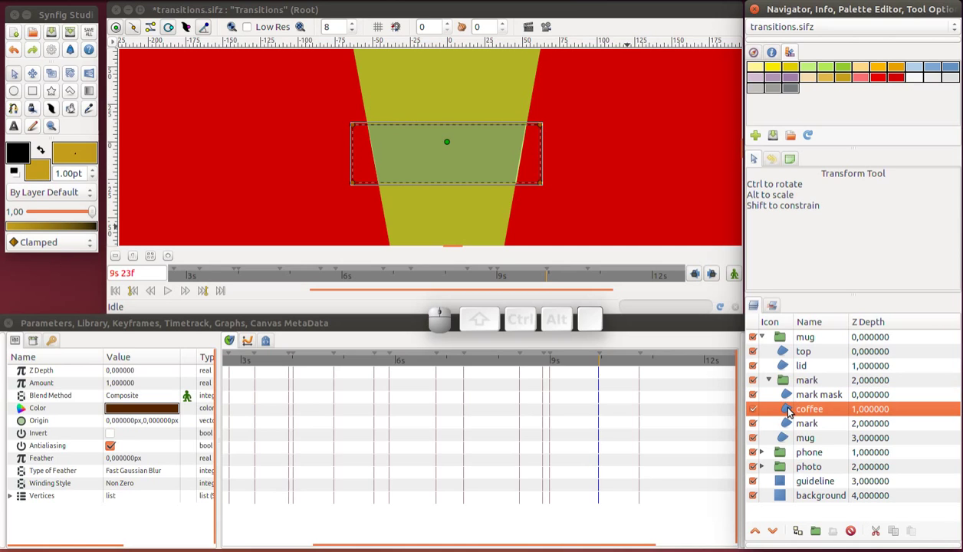
left_click(790, 425)
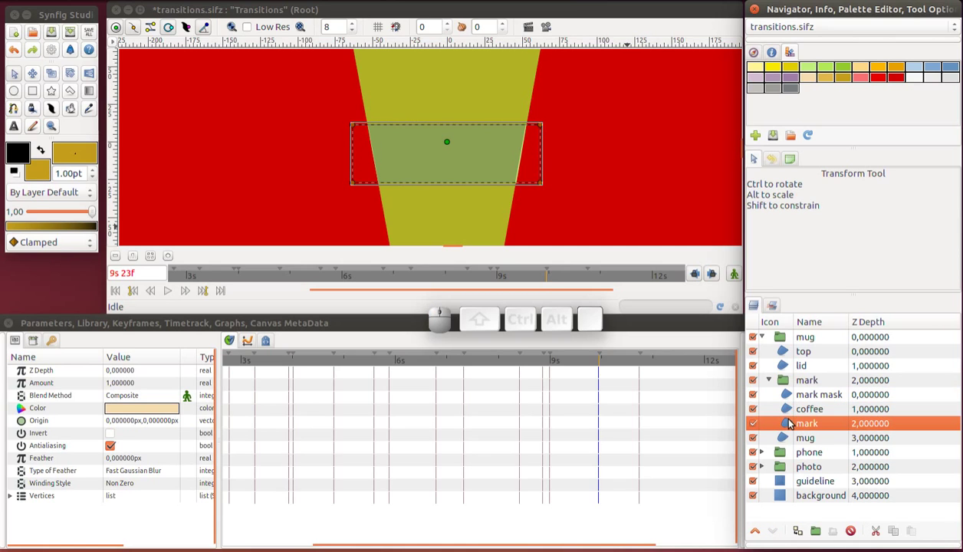
left_click(781, 342)
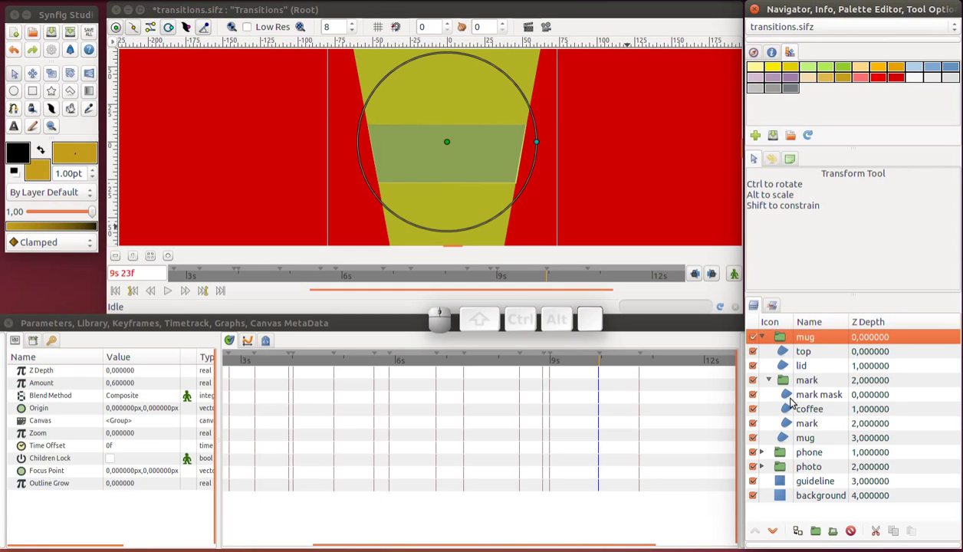
left_click(795, 408)
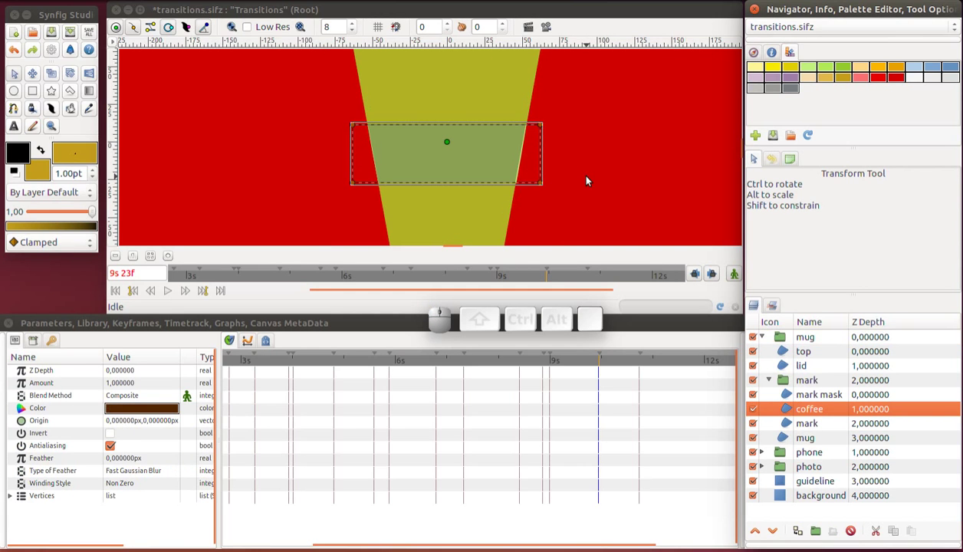
scroll("down", 3)
scroll("down", 3)
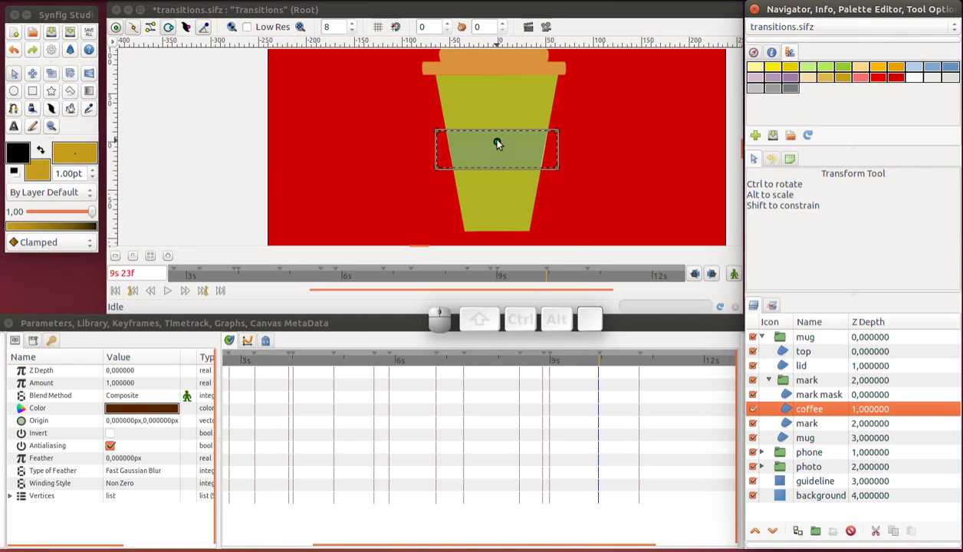
In animation mode, move the coffee rectangle down to the cup bottom at 9s 23f
left_click(736, 281)
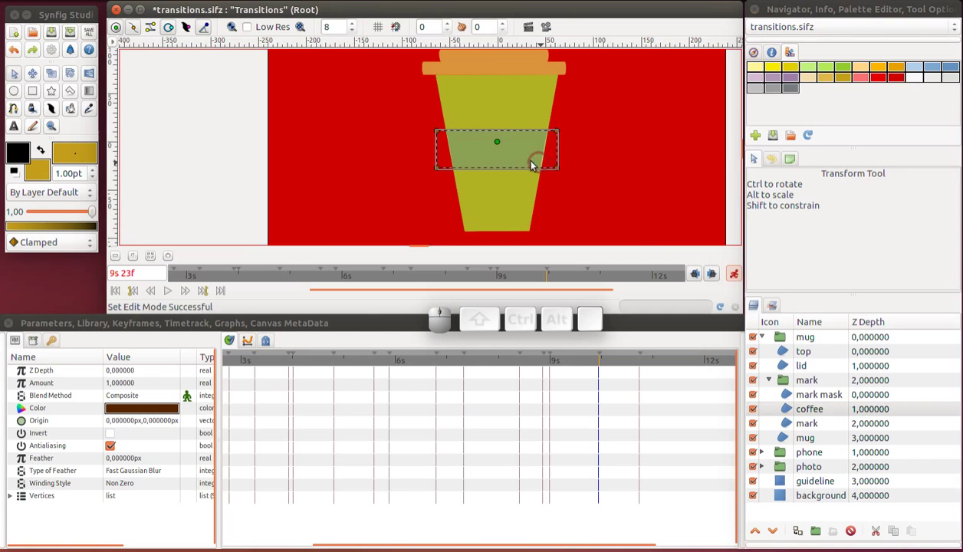
left_click_drag(500, 142, 501, 191)
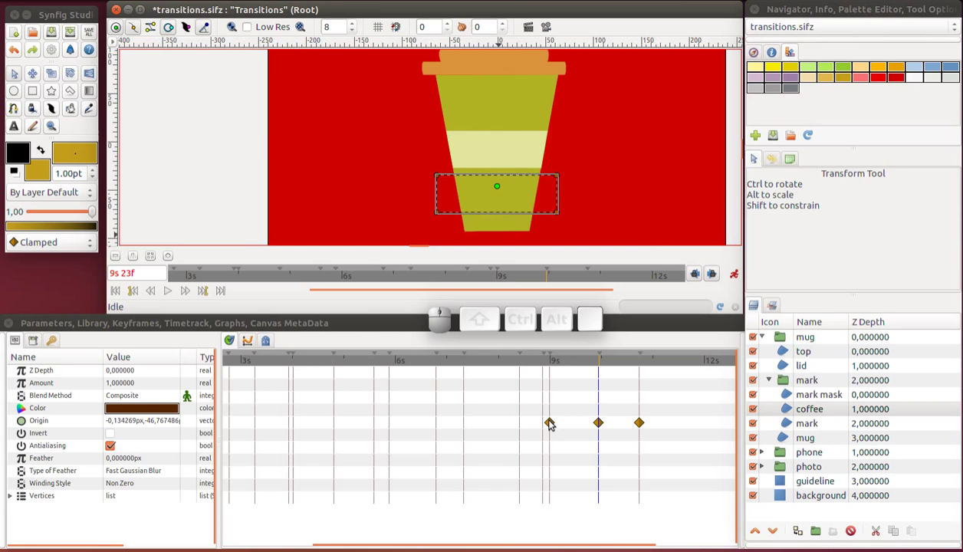
right_click(554, 423)
Adjust the coffee origin waypoints in the timetrack so it rises into place by 10s 21f
left_click_drag(582, 520, 602, 431)
left_click_drag(584, 369, 622, 366)
left_click(784, 440)
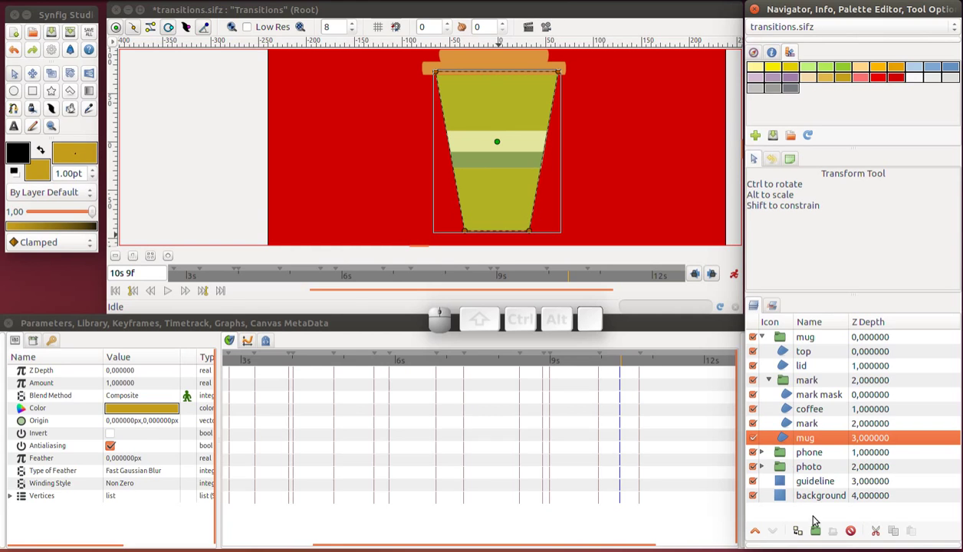
Wrap the mug shape in a new group named 'mug' and expand it
left_click(815, 533)
left_click(813, 448)
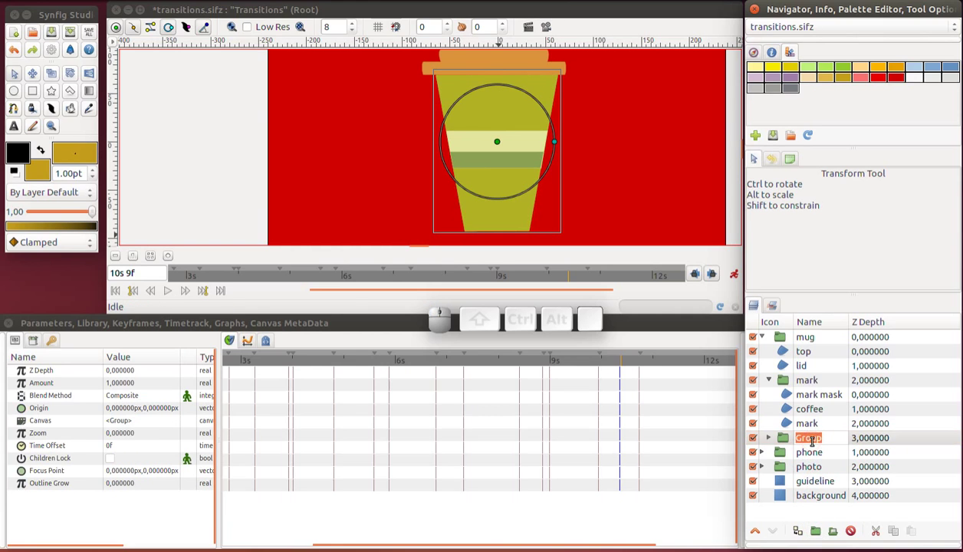
key("Return")
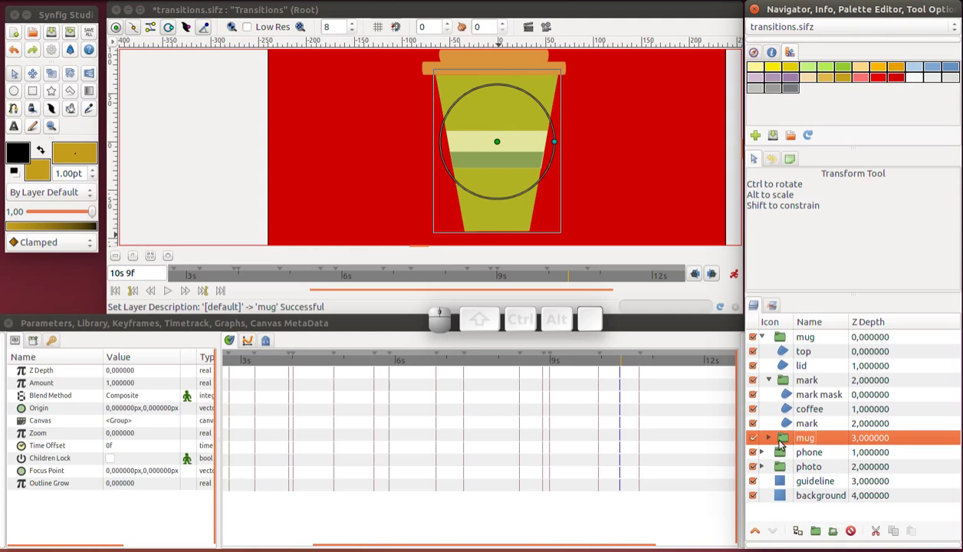
left_click(770, 443)
left_click(793, 459)
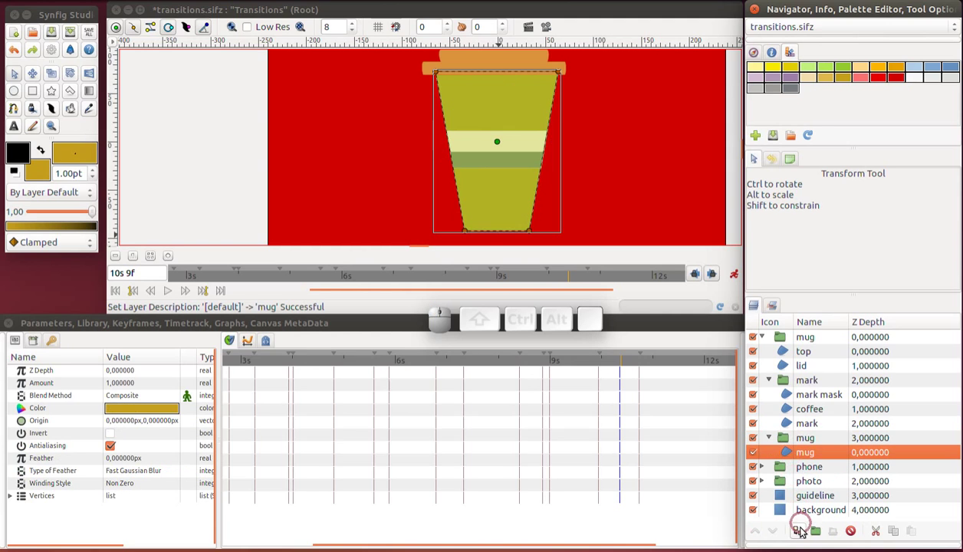
Duplicate the mug shape as an inverted Alpha Over 'mug mask' layer with cleared invert waypoints
left_click(804, 534)
left_click(811, 457)
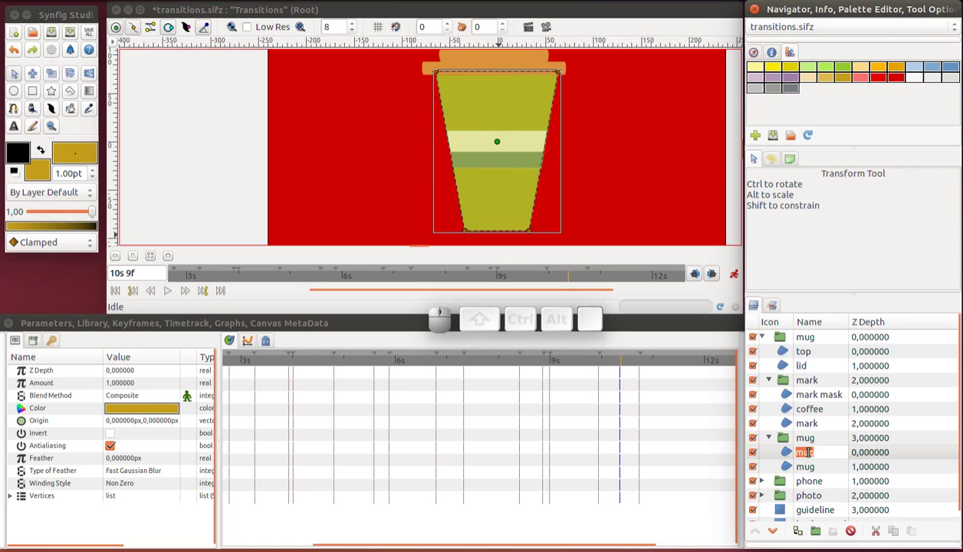
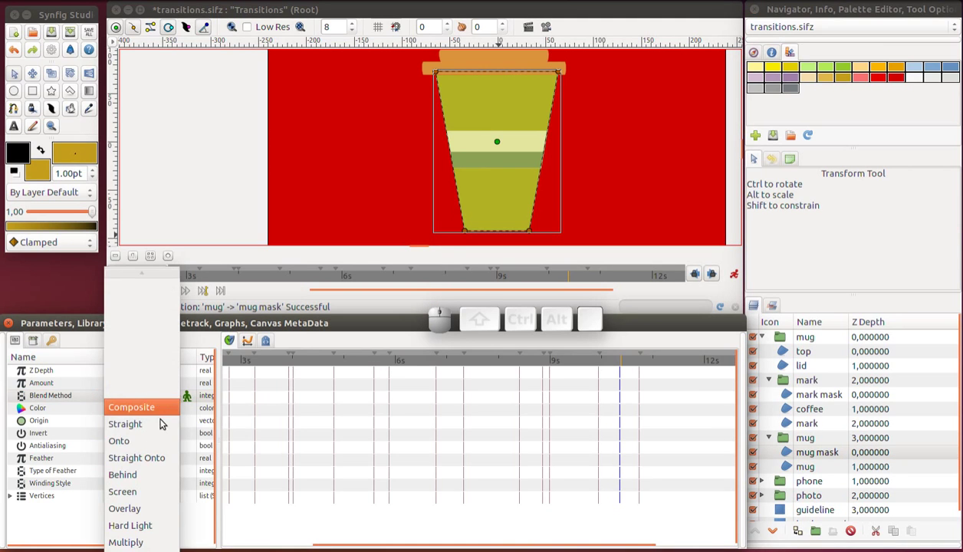
scroll("down", 3)
scroll("down", 3)
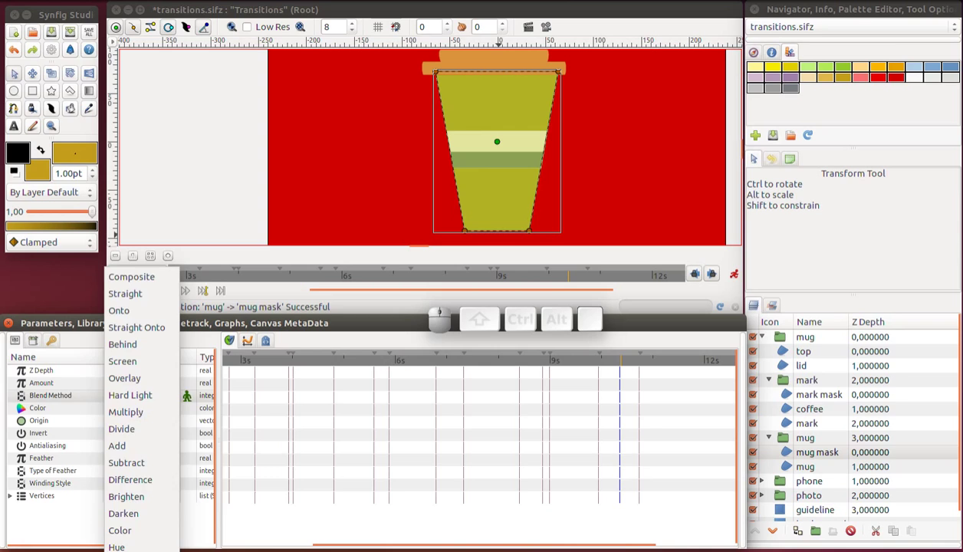
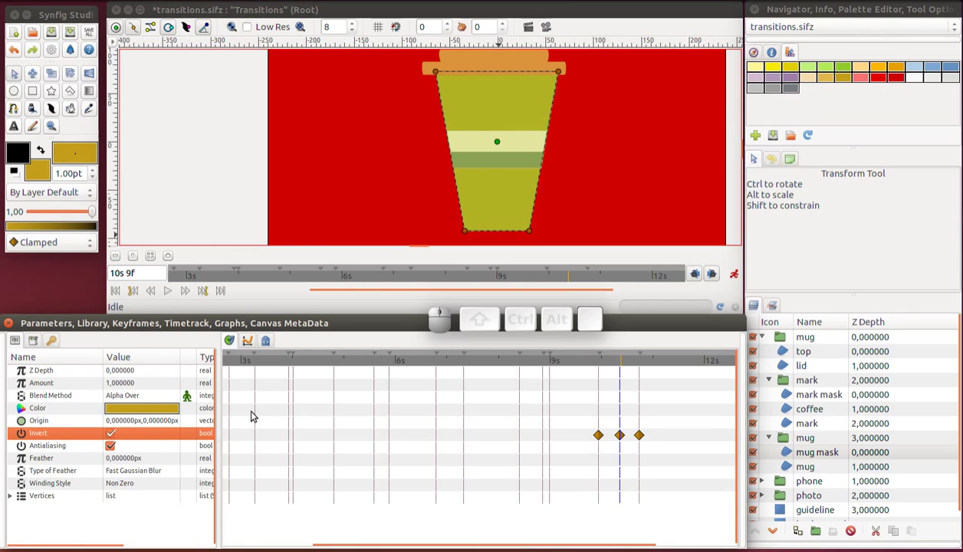
right_click(128, 433)
left_click(149, 472)
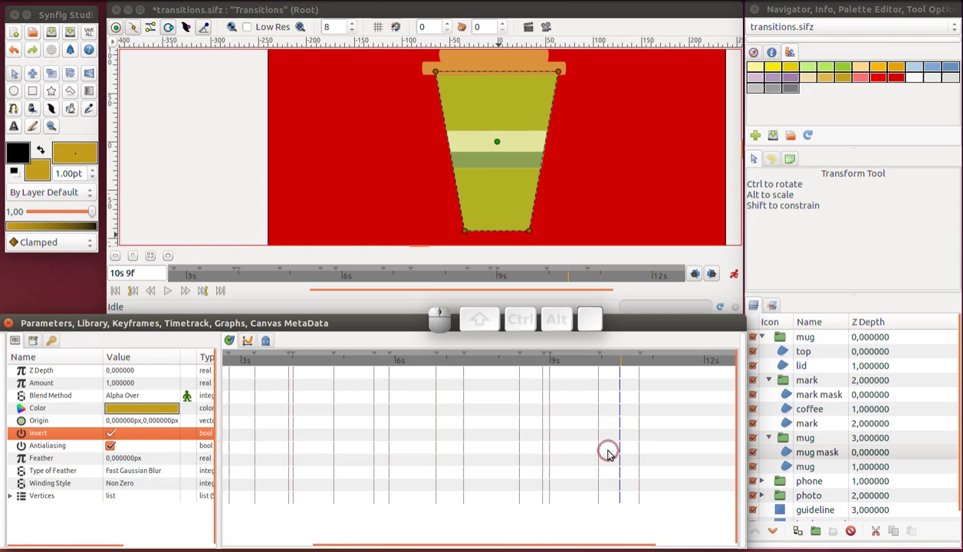
Save the animation file and reselect the mug layer inside the group
key("ctrl+s")
left_click(787, 455)
left_click(787, 469)
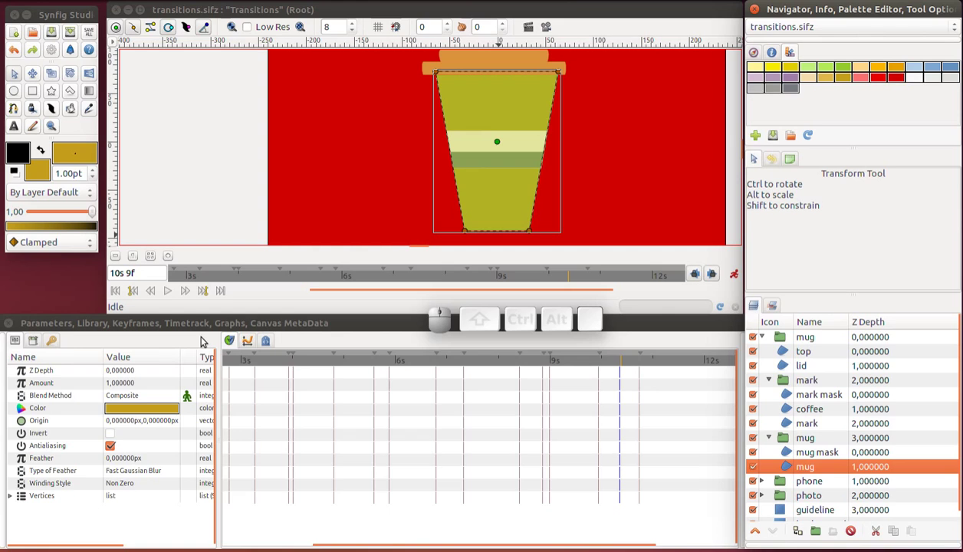
At 9s 23f, drag the inner mug shape down below the frame, recording origin waypoints
left_click(140, 293)
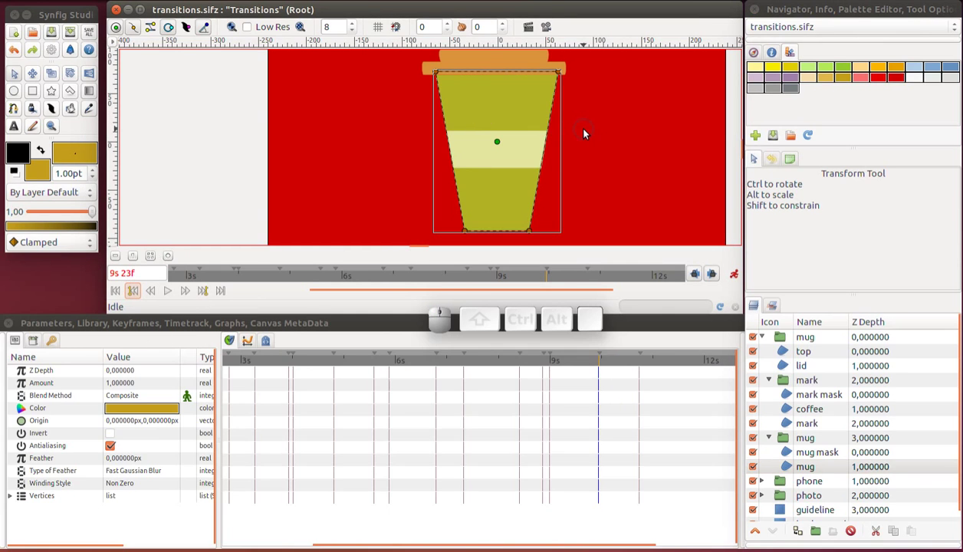
scroll("down", 3)
scroll("up", 3)
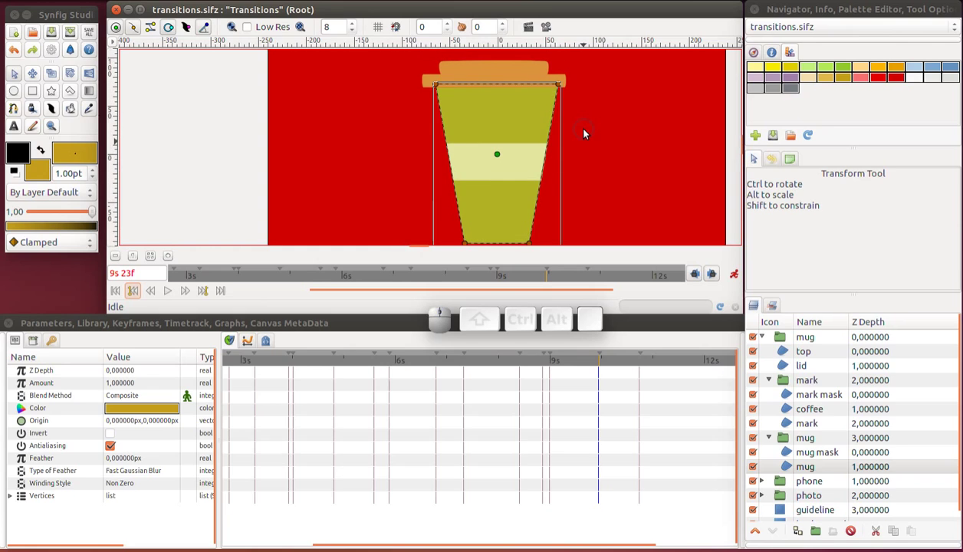
scroll("up", 3)
scroll("down", 3)
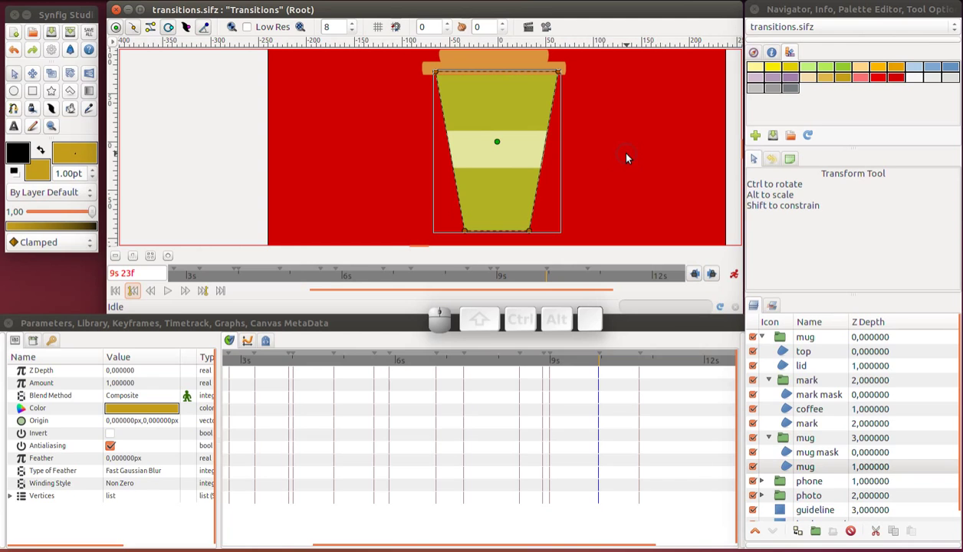
scroll("up", 3)
scroll("down", 3)
scroll("down", 3)
scroll("up", 3)
scroll("down", 3)
scroll("down", 3)
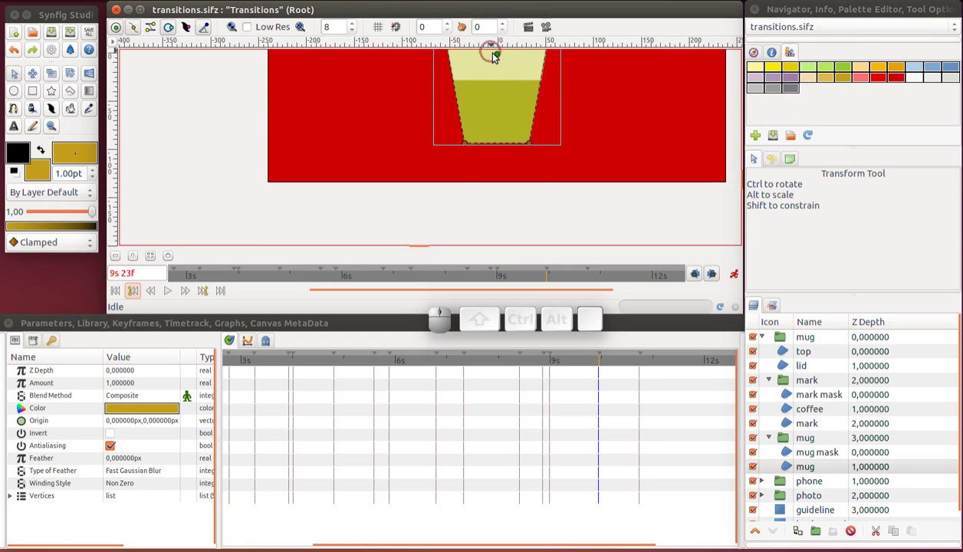
left_click_drag(502, 57, 503, 223)
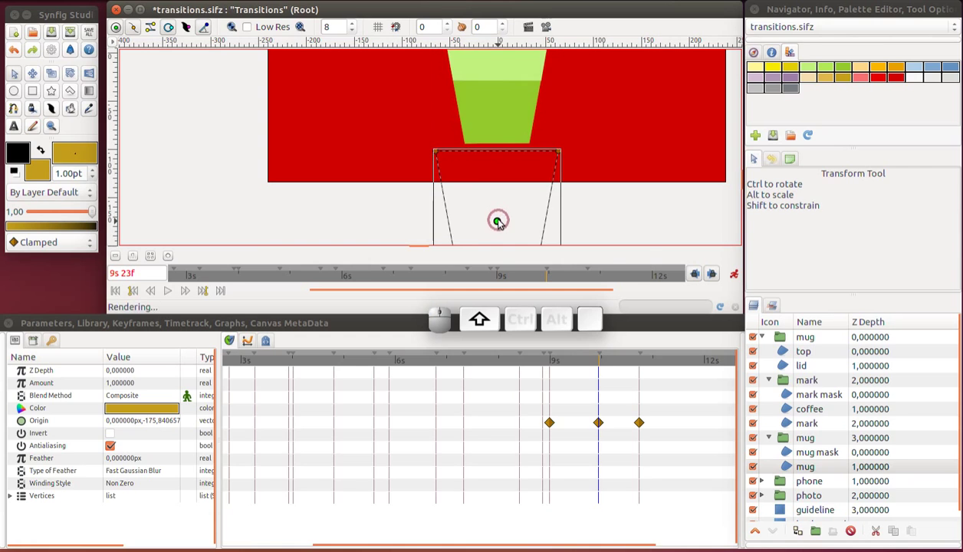
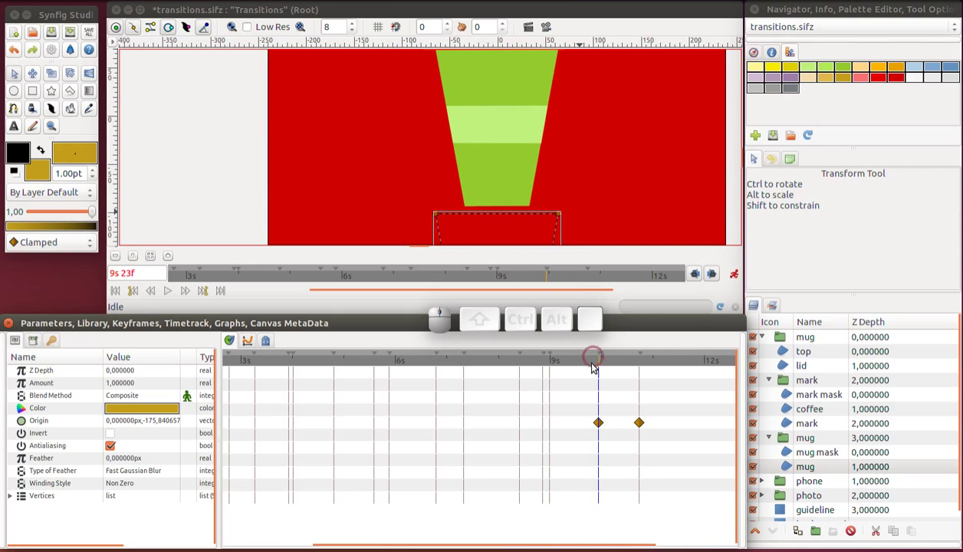
At 10s 18f, shift the coffee layer's origin waypoints later in the timetrack, then select the top group
left_click_drag(602, 365, 747, 388)
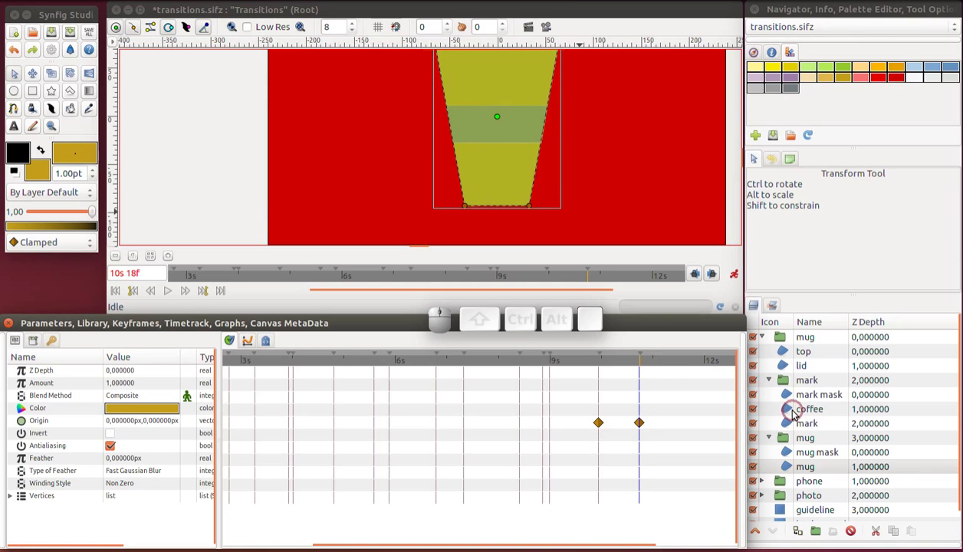
left_click(790, 415)
left_click_drag(601, 426, 640, 428)
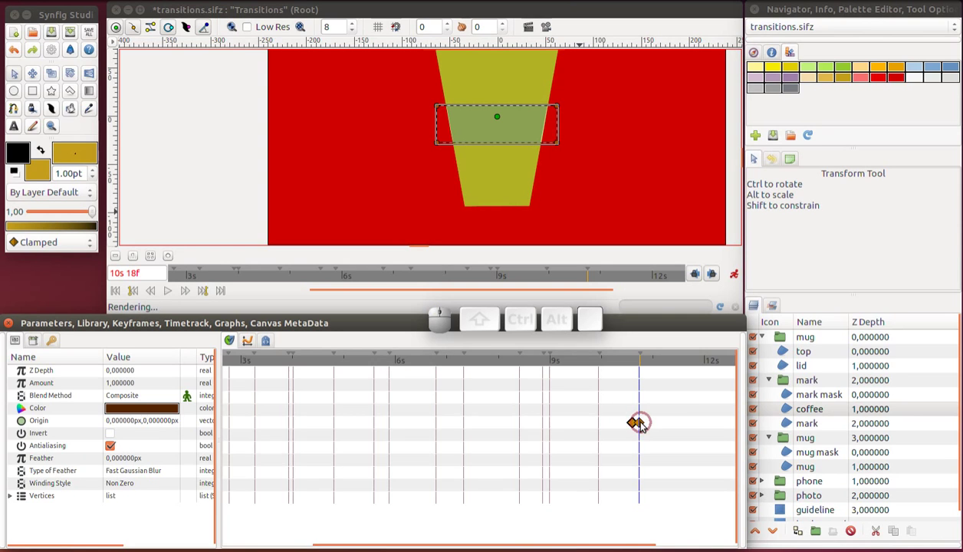
left_click_drag(648, 425, 600, 339)
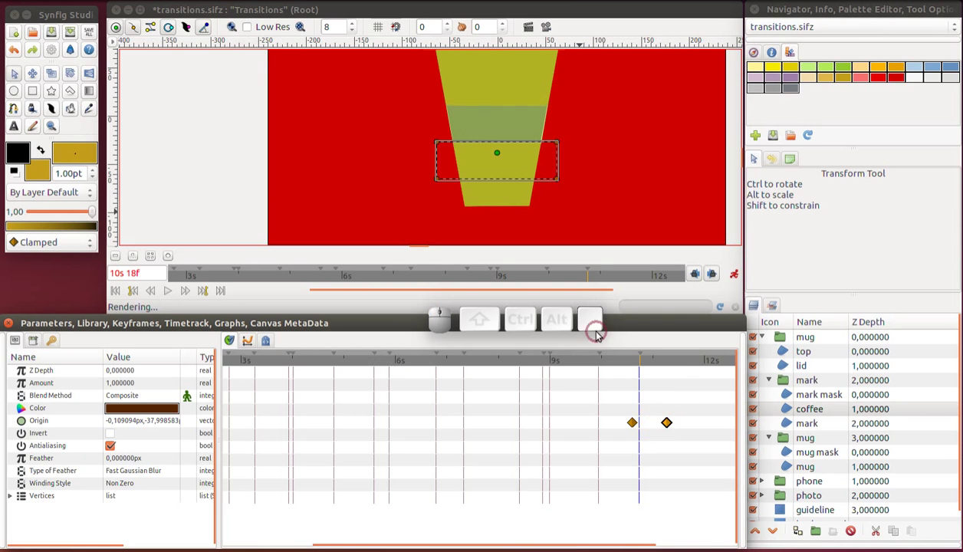
left_click(787, 343)
left_click(737, 273)
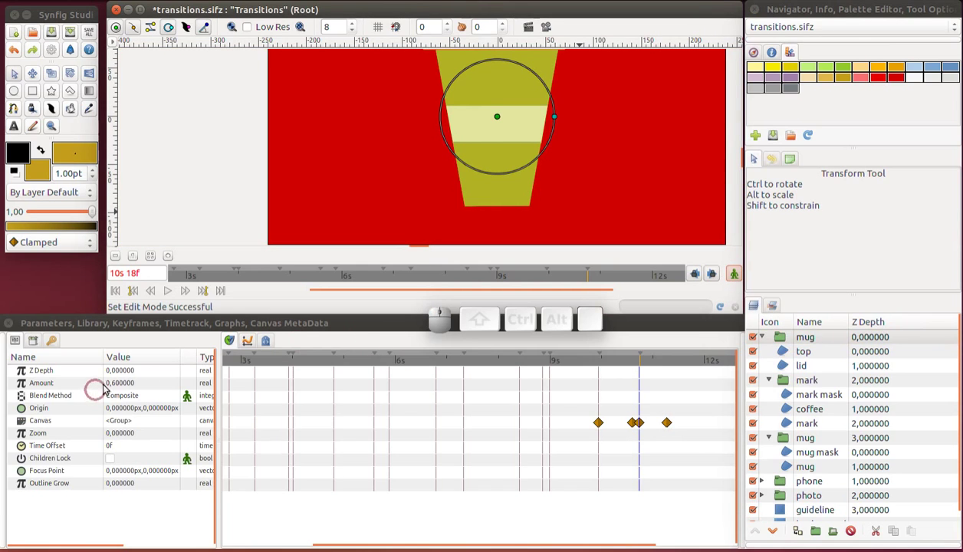
Set the top group's Amount parameter to 1
left_click(119, 389)
left_click(119, 390)
key("1")
key("Return")
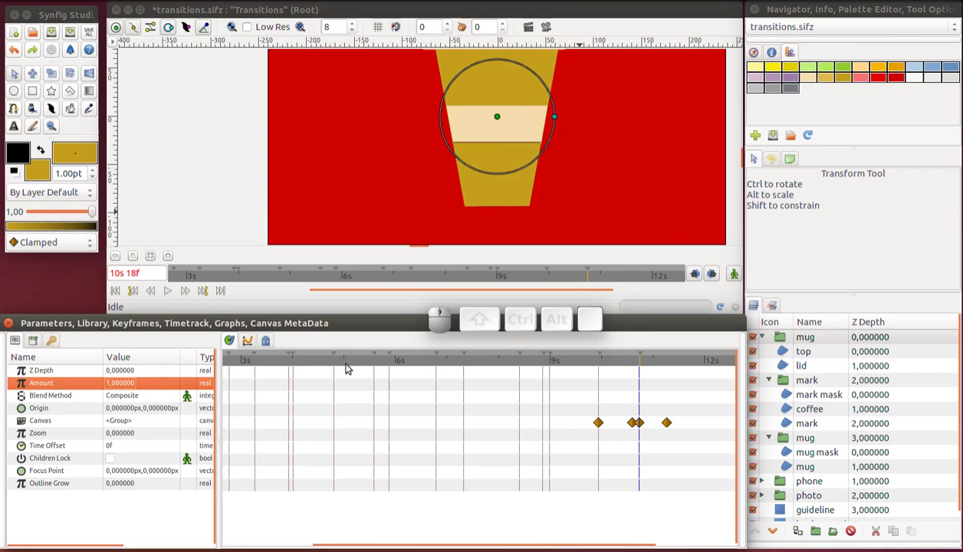
scroll("down", 3)
scroll("up", 3)
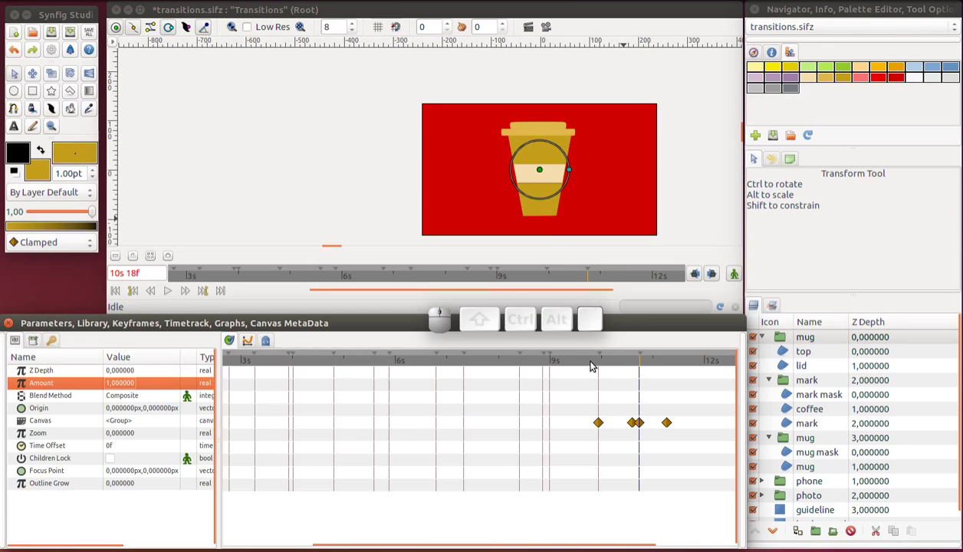
Scrub the timeline from 9s 14f to check the coffee fill and save the file
left_click(585, 365)
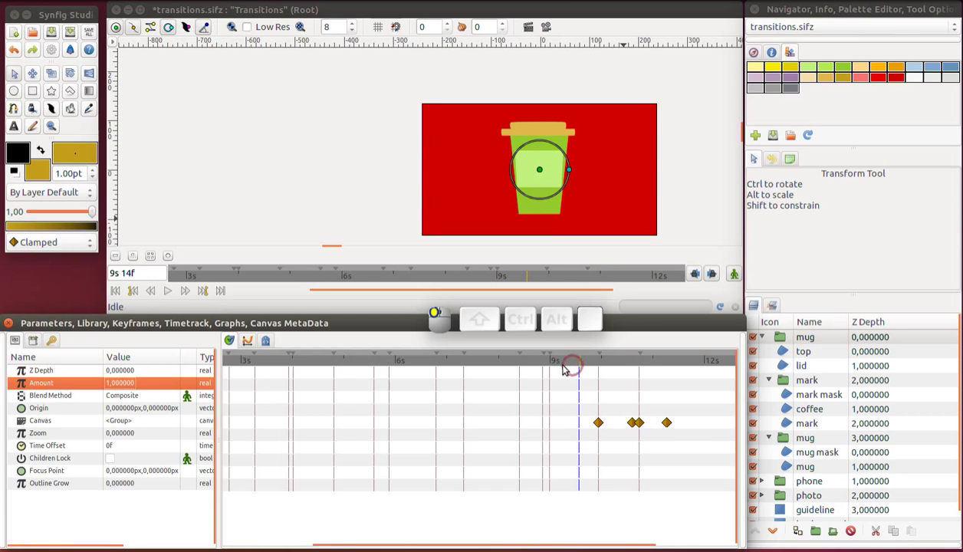
left_click_drag(541, 365, 679, 363)
key("ctrl+s")
key("r")
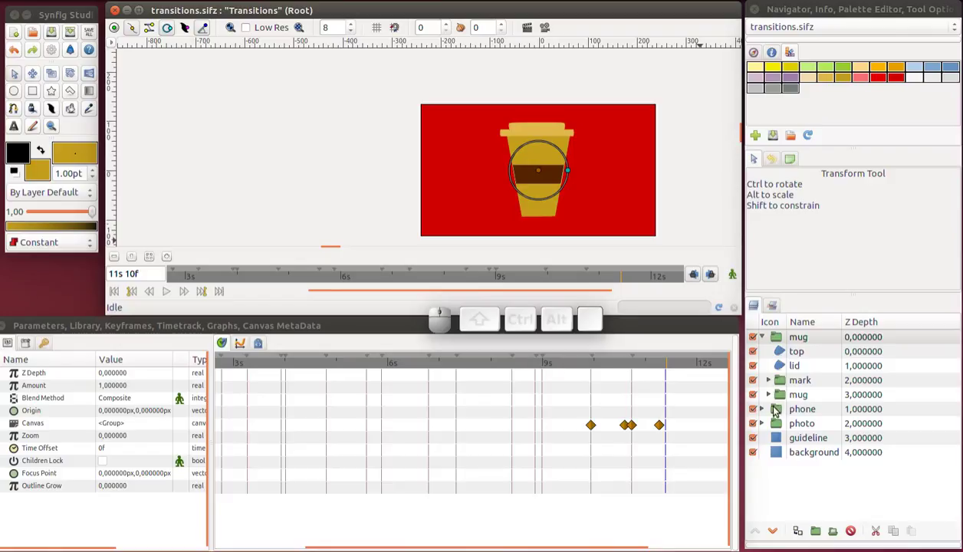
In animation mode, give the phone group an Amount waypoint at 5s 21f
left_click(775, 413)
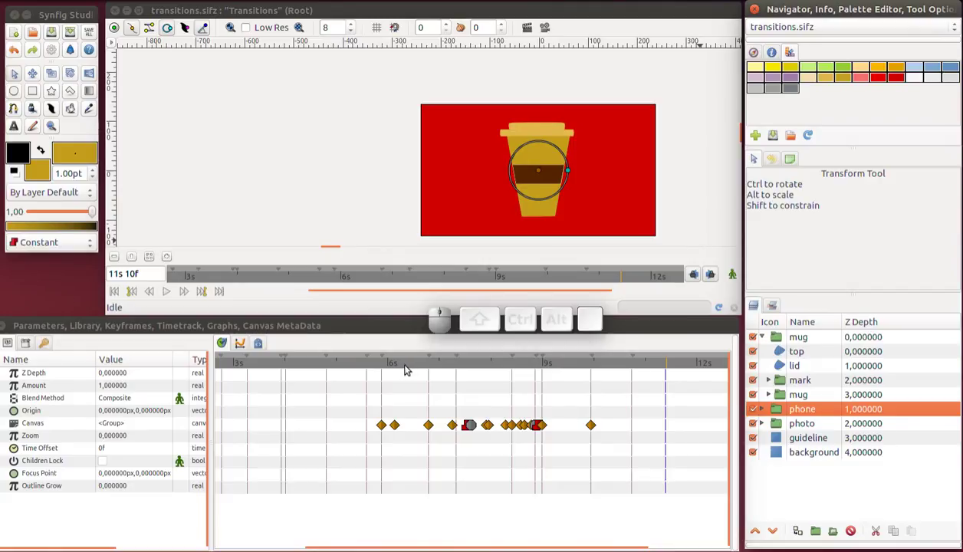
left_click_drag(365, 370, 386, 372)
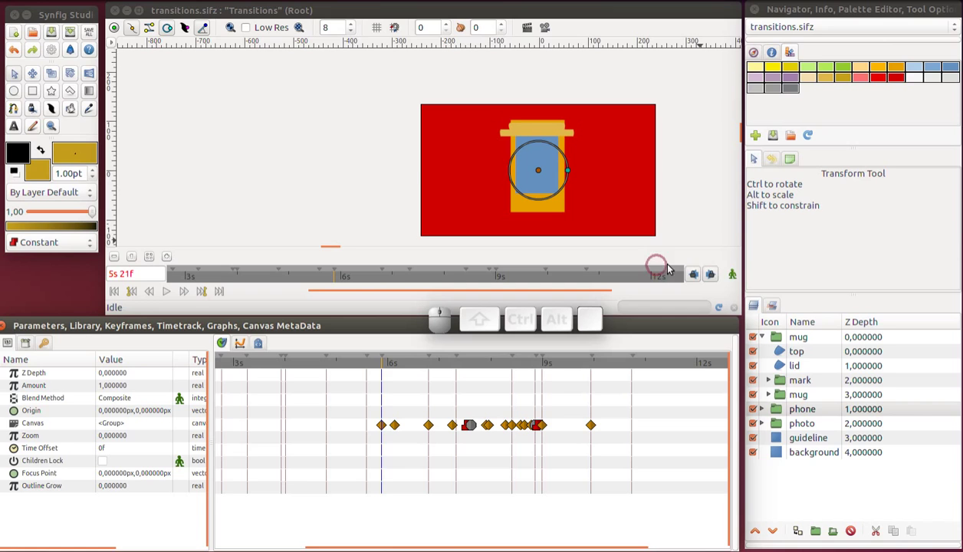
left_click(736, 281)
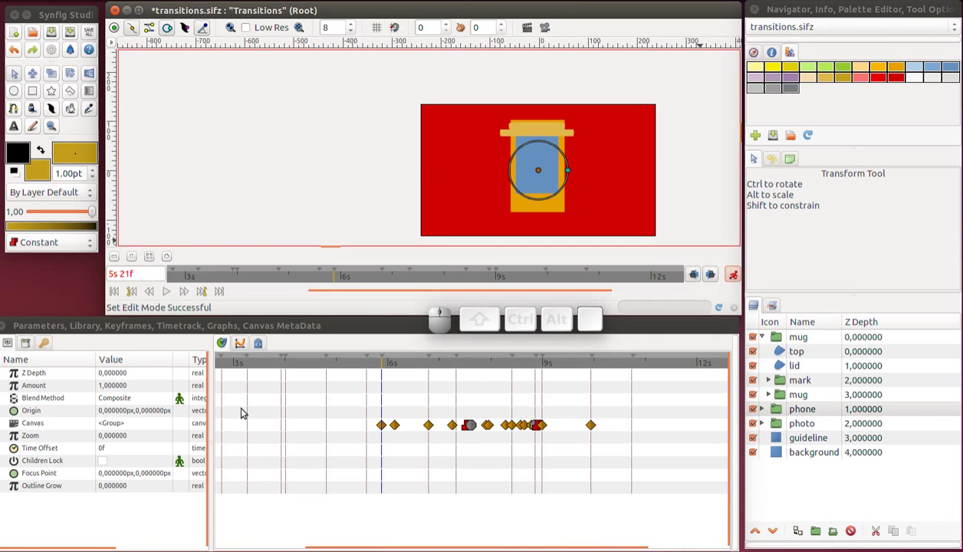
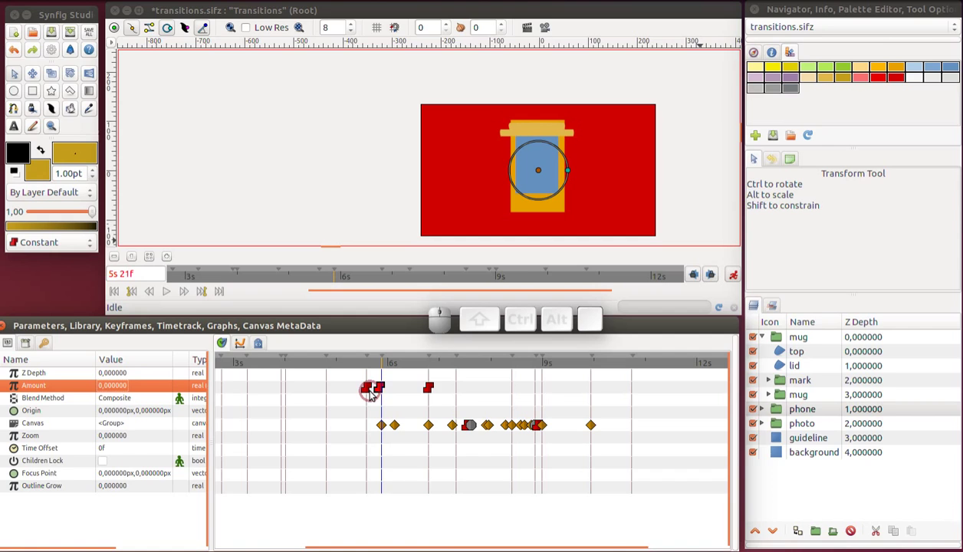
left_click_drag(370, 395, 385, 395)
left_click(434, 389)
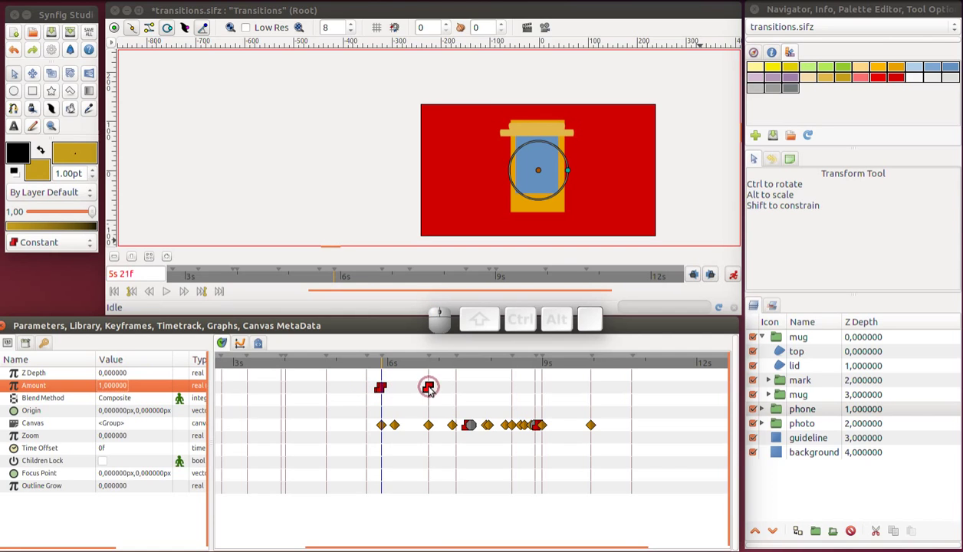
Drag the later Amount waypoint near the end of the timeline and bring up its options
left_click(437, 364)
left_click(431, 368)
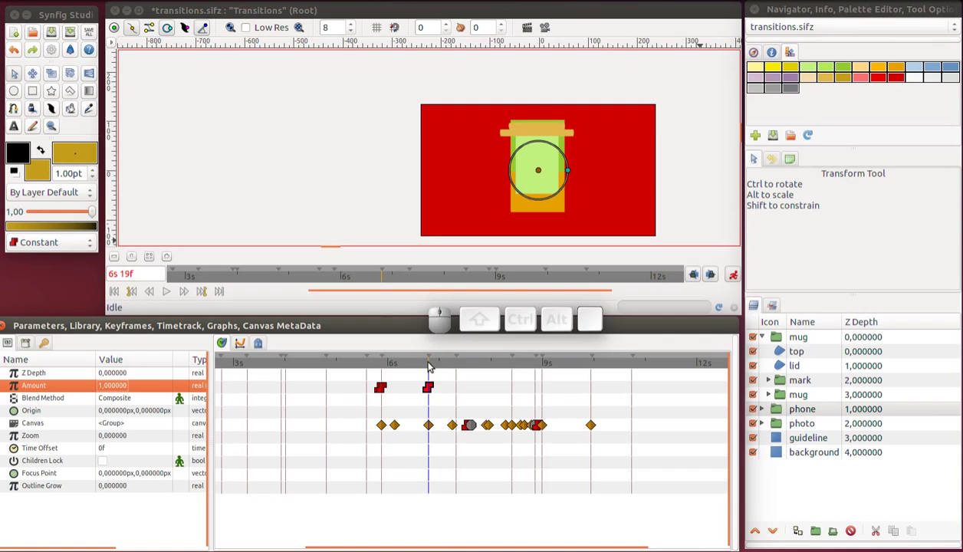
left_click_drag(429, 394, 689, 395)
right_click(689, 395)
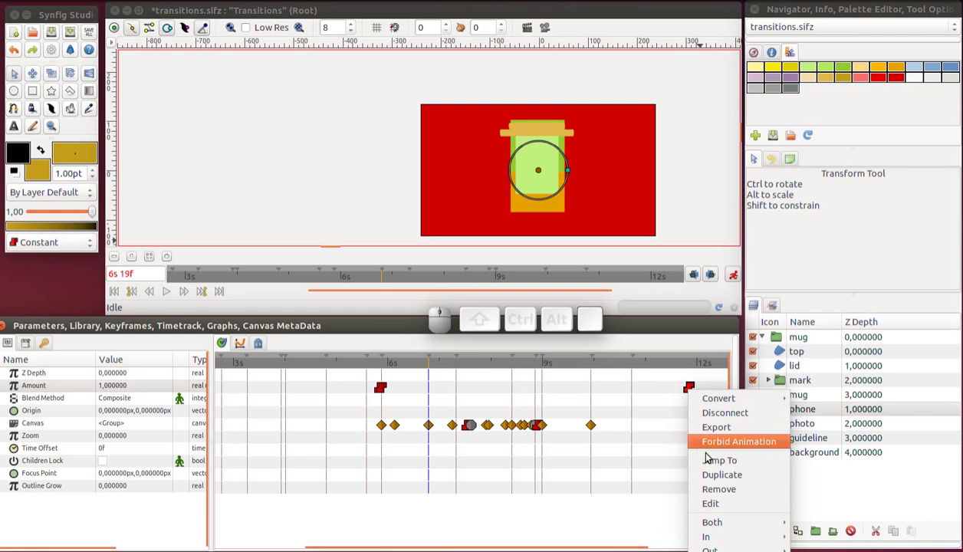
Remove the late waypoint and set the phone group's Amount to 0 at 10s 21f
left_click(712, 490)
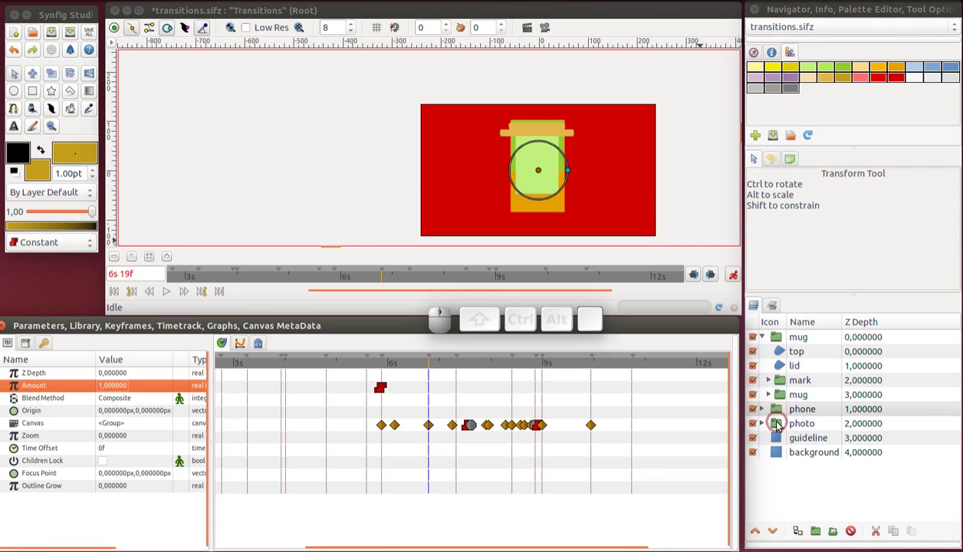
left_click(781, 427)
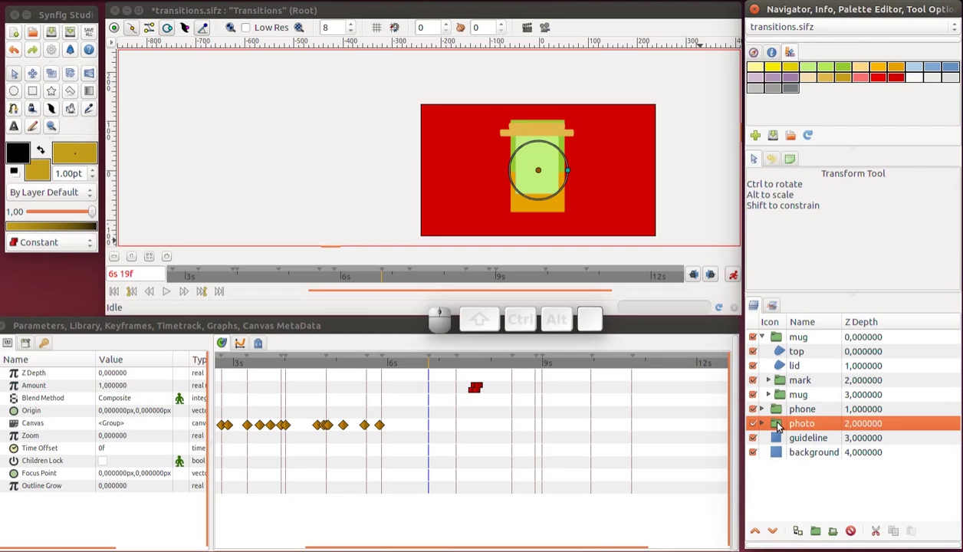
left_click(777, 413)
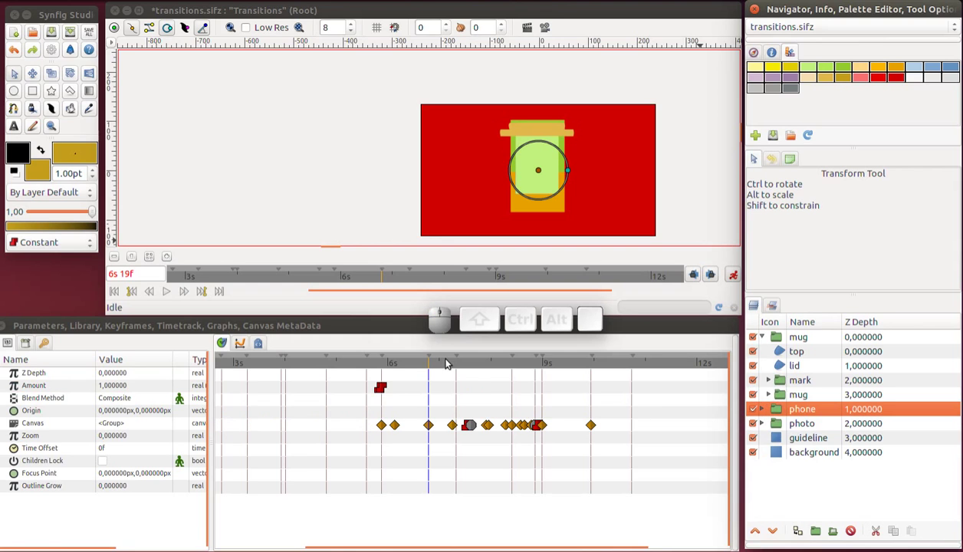
left_click_drag(414, 369, 642, 359)
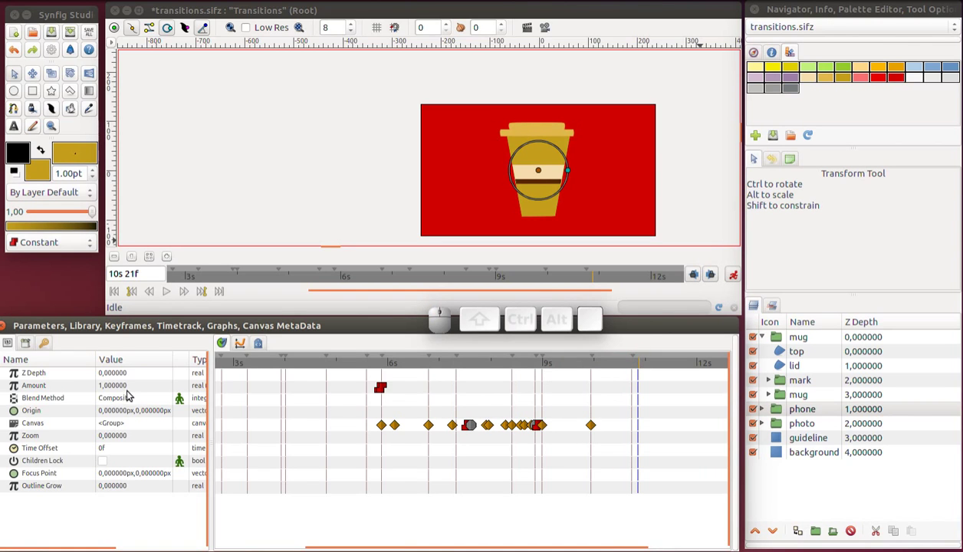
left_click(119, 391)
left_click(119, 391)
key("0")
key("Return")
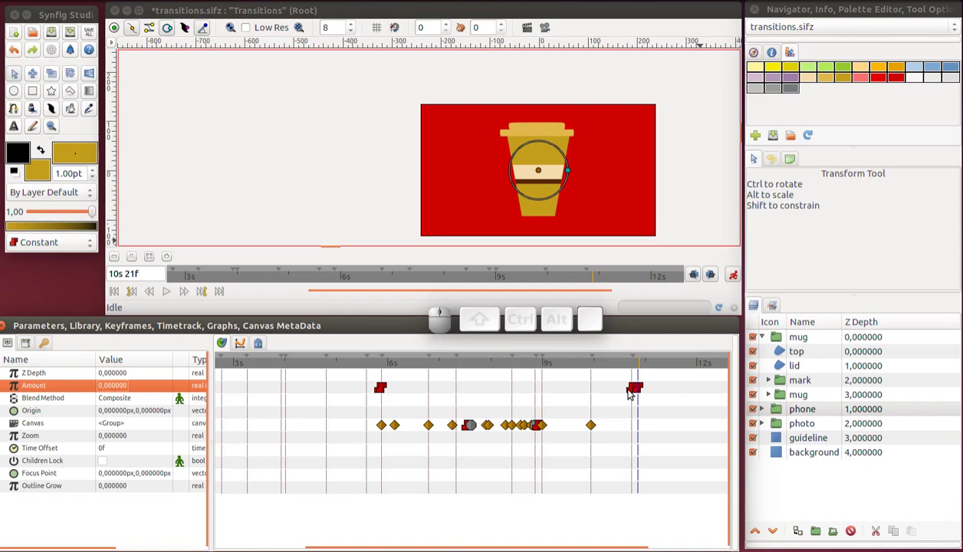
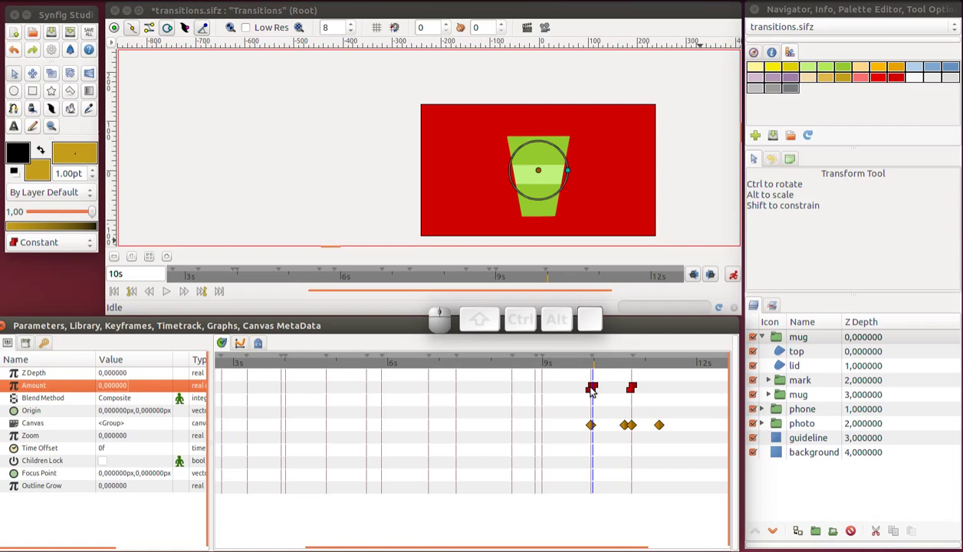
Give the top group an Amount waypoint at 9s 23f and remove the later one
left_click(593, 394)
left_click(599, 388)
left_click(590, 370)
left_click(594, 370)
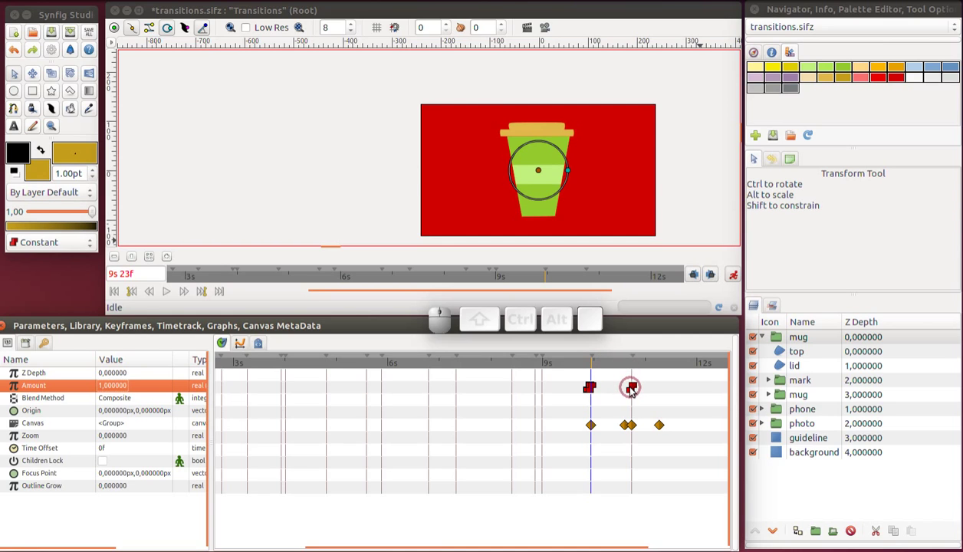
right_click(632, 393)
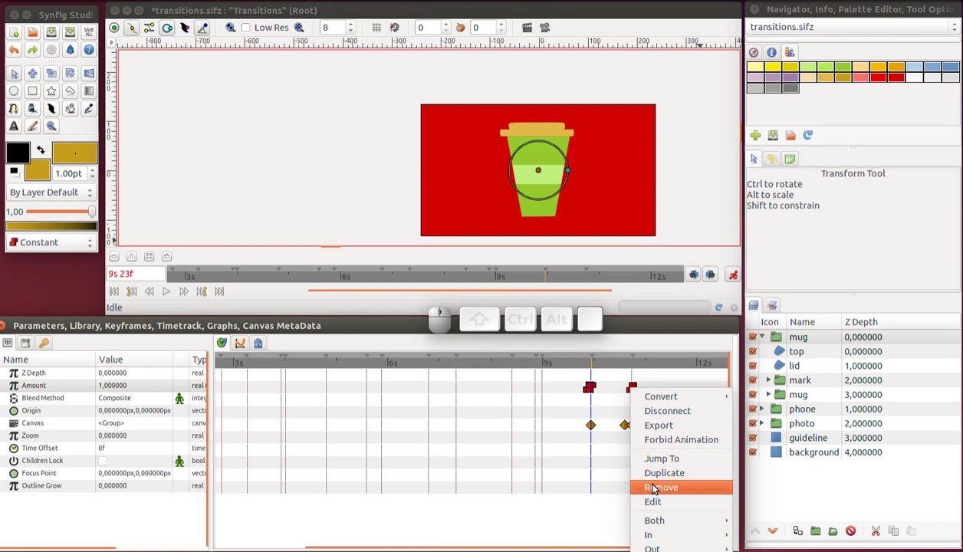
left_click(656, 490)
Add a keyframe at 11s 11f from the Keyframes panel, then move on to about 12s 3f
left_click(781, 367)
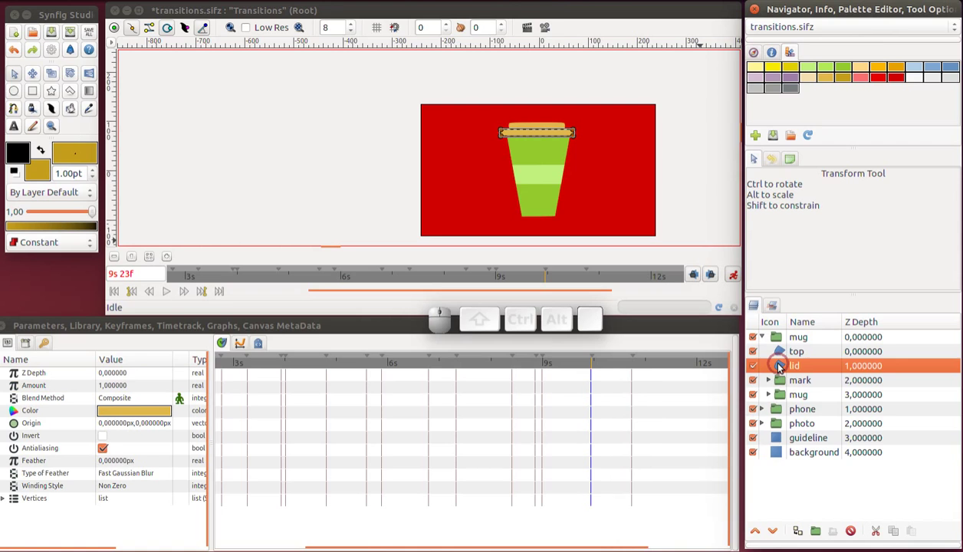
left_click_drag(618, 367, 671, 368)
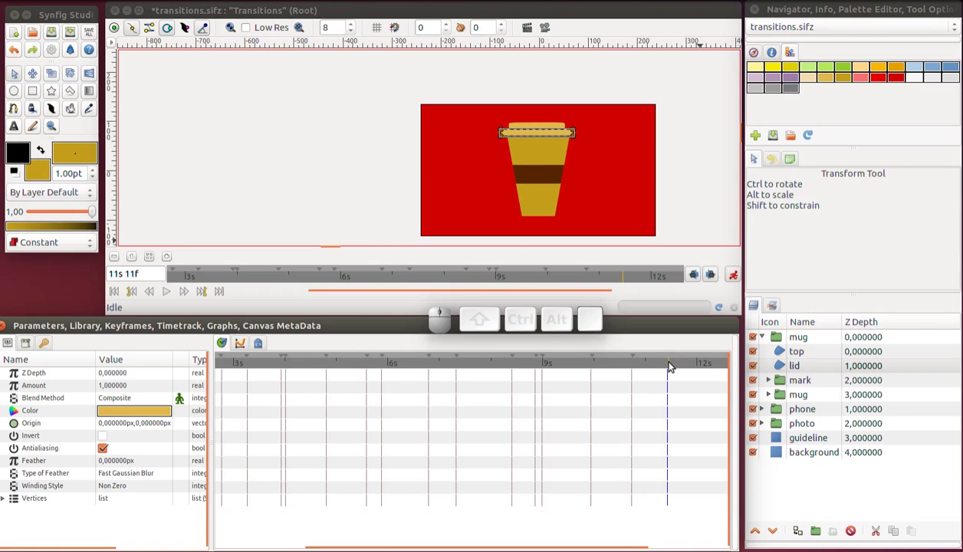
left_click(48, 345)
left_click(14, 543)
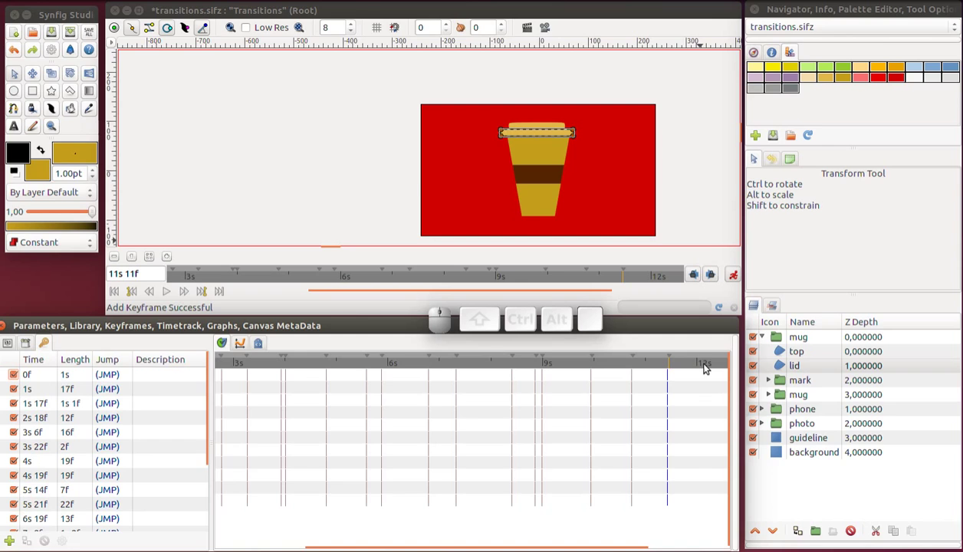
left_click(703, 369)
left_click(710, 369)
left_click(705, 371)
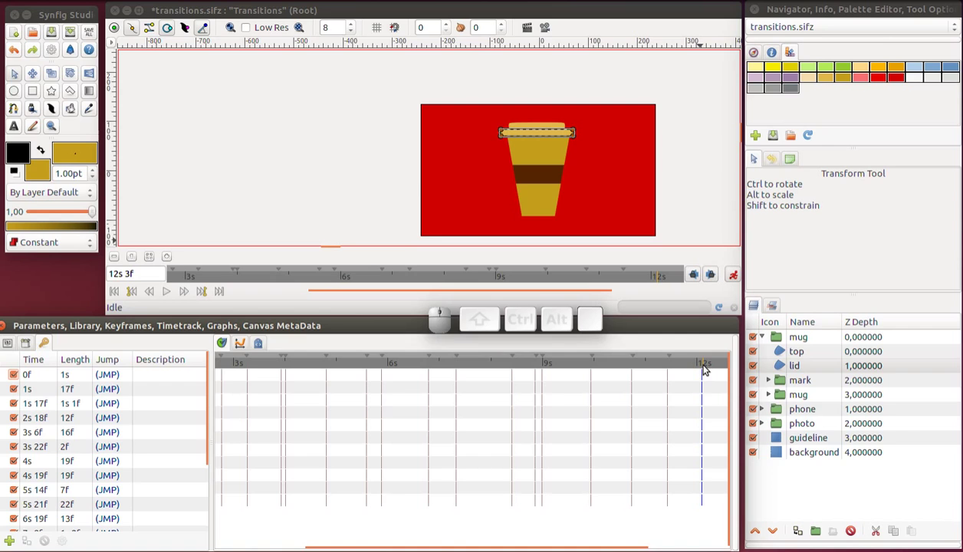
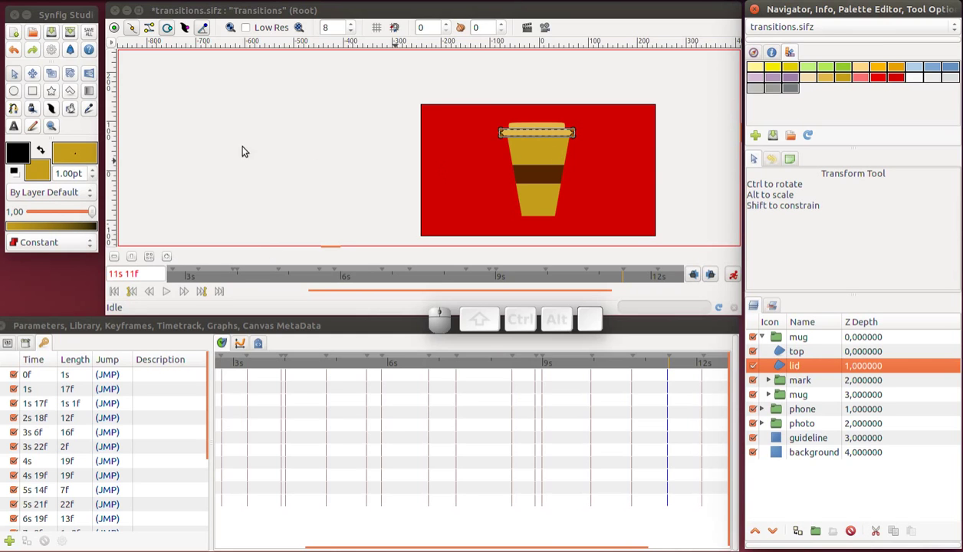
Select the lid, move it down in animation mode, then undo that first move
left_click(14, 345)
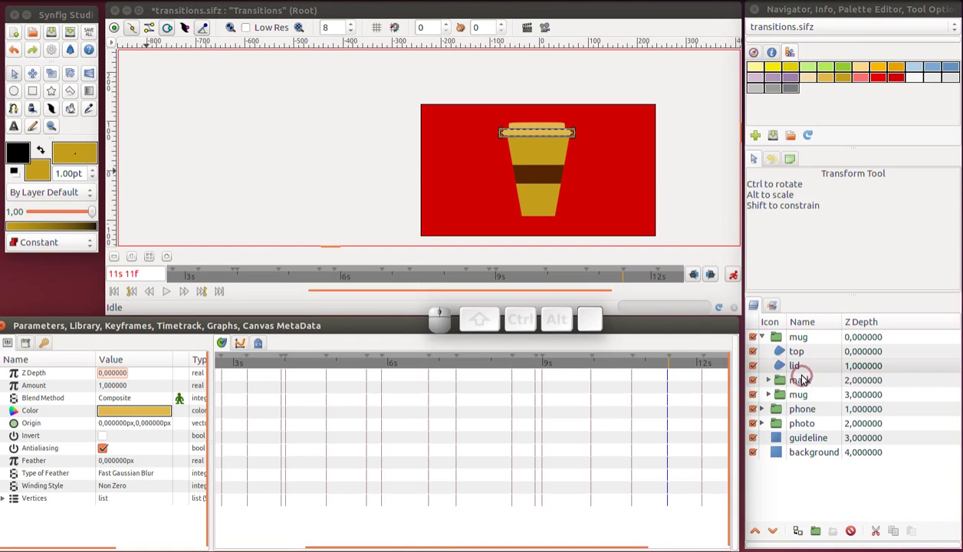
left_click(779, 372)
left_click(781, 361)
left_click(784, 368)
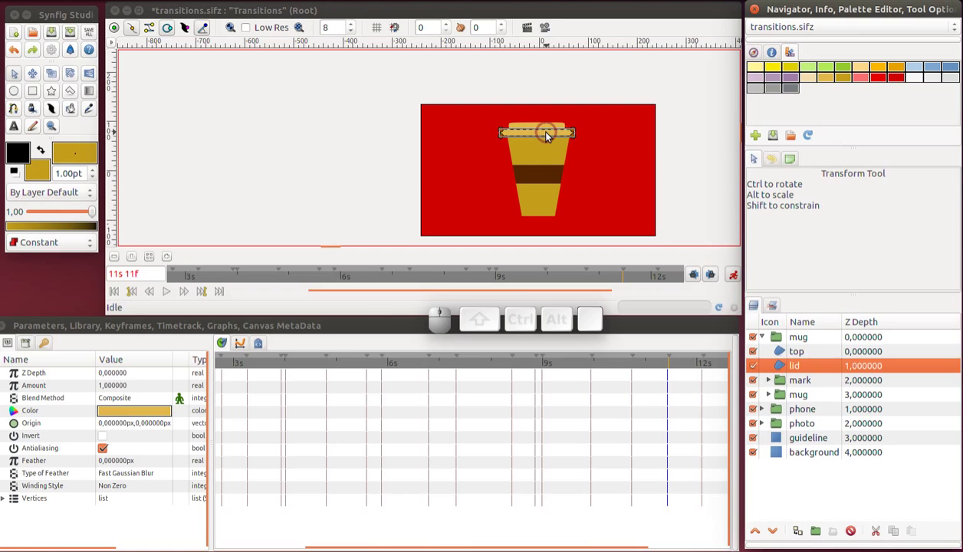
left_click(122, 33)
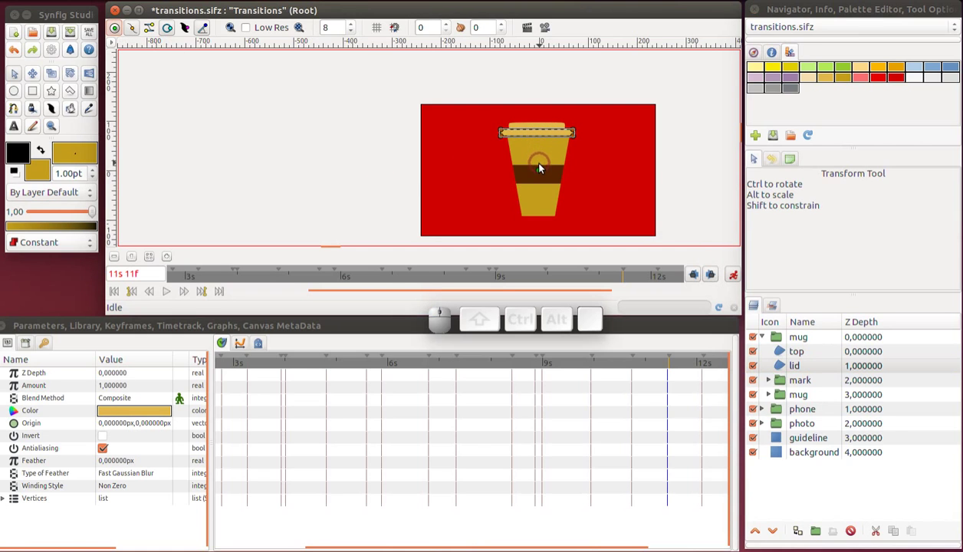
key("ctrl+a")
left_click_drag(539, 137, 543, 153)
key("ctrl+y")
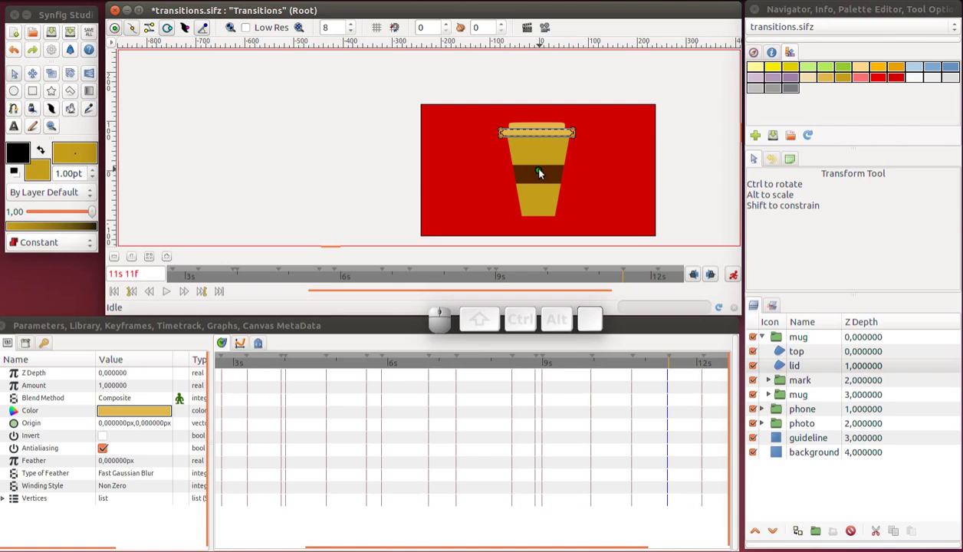
left_click(542, 183)
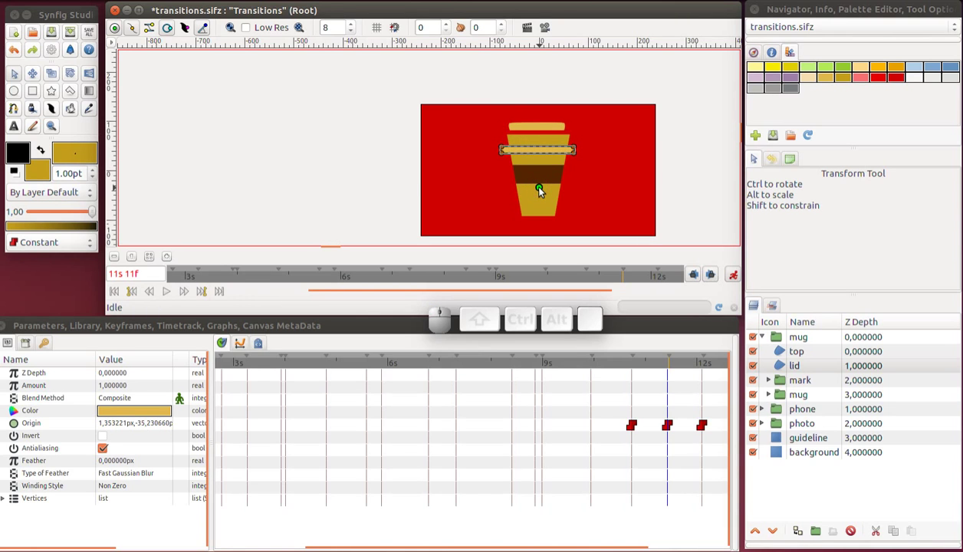
key("ctrl+y")
With Clamped default interpolation, slide the lid rim down over the brown band at 11s 11f
left_click(68, 248)
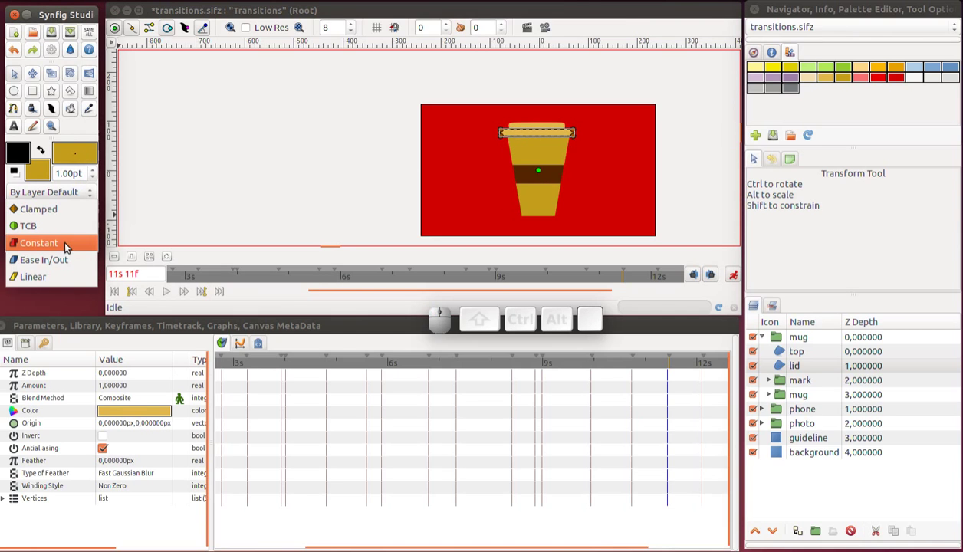
left_click(68, 212)
left_click_drag(542, 177, 542, 199)
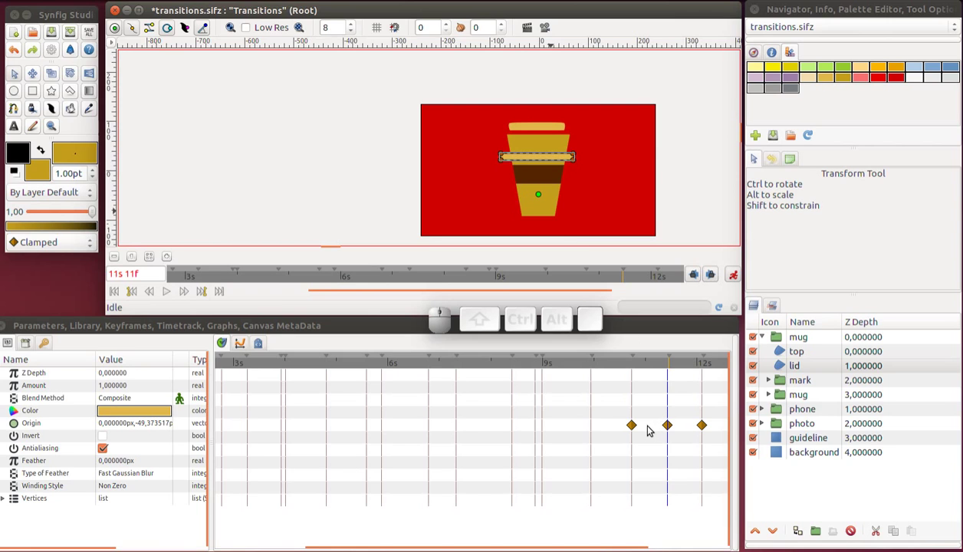
right_click(636, 427)
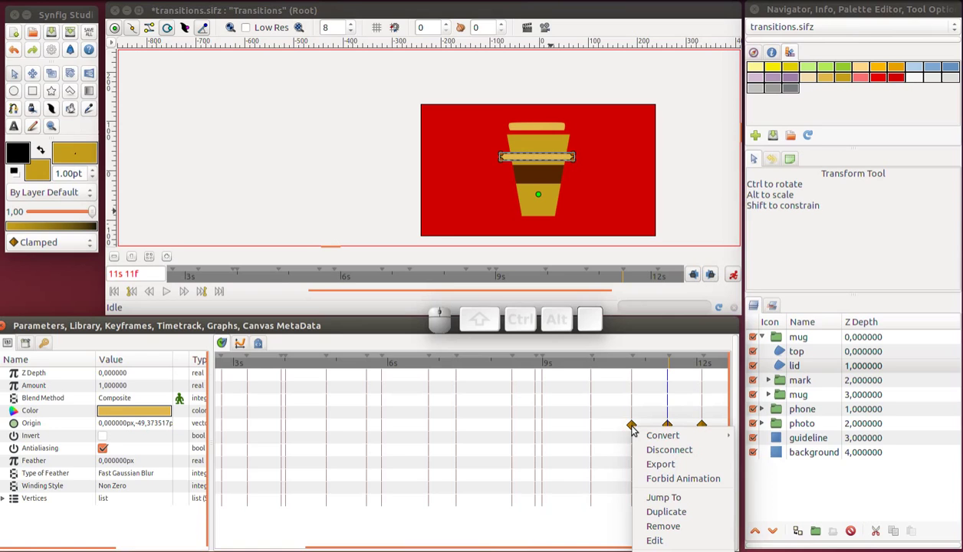
left_click(651, 407)
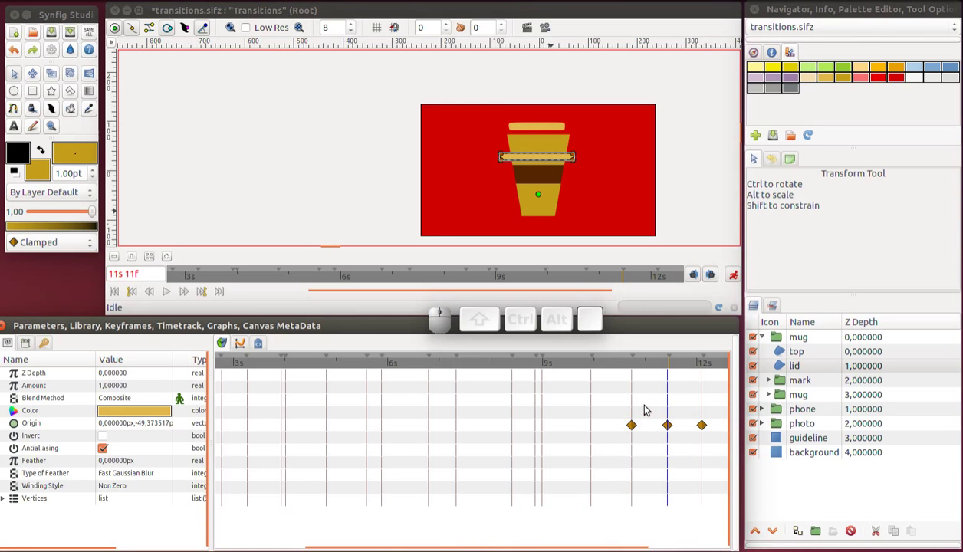
Lower the lid's top piece onto the cup at 11s 11f and remove the stray Amount waypoint
left_click(779, 352)
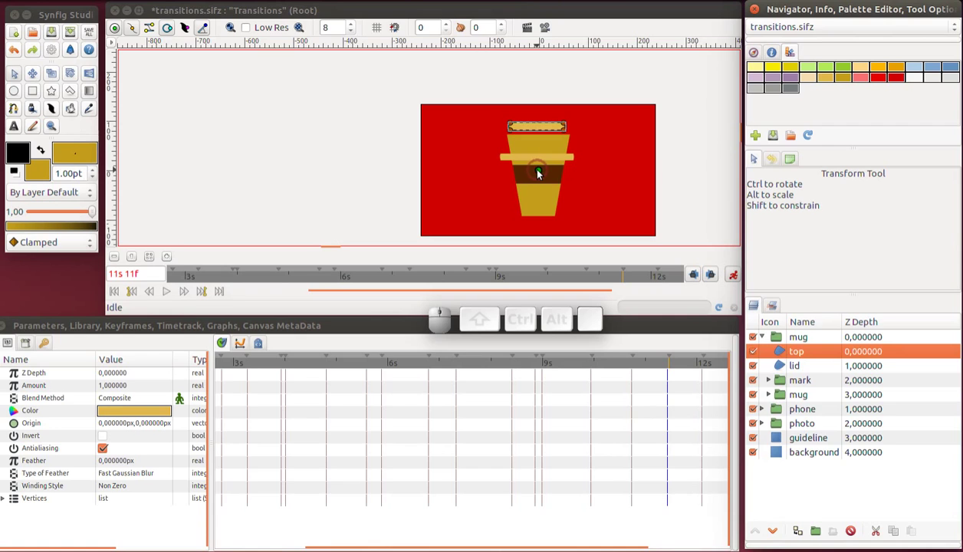
left_click_drag(540, 170, 547, 196)
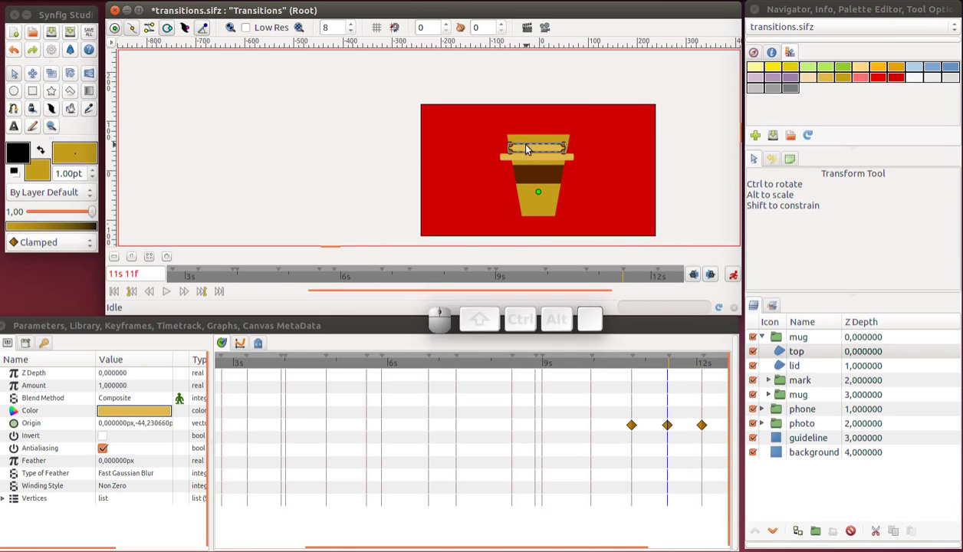
key("ctrl+a")
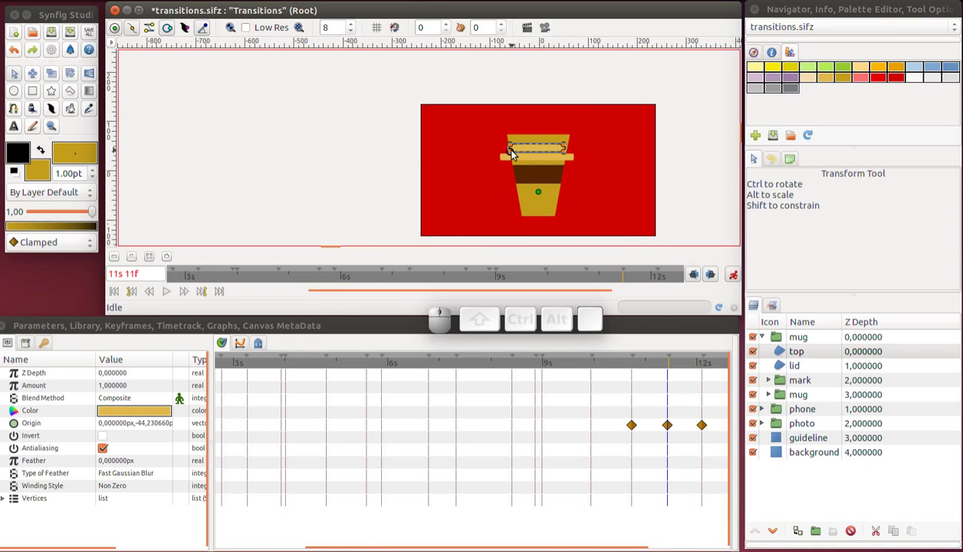
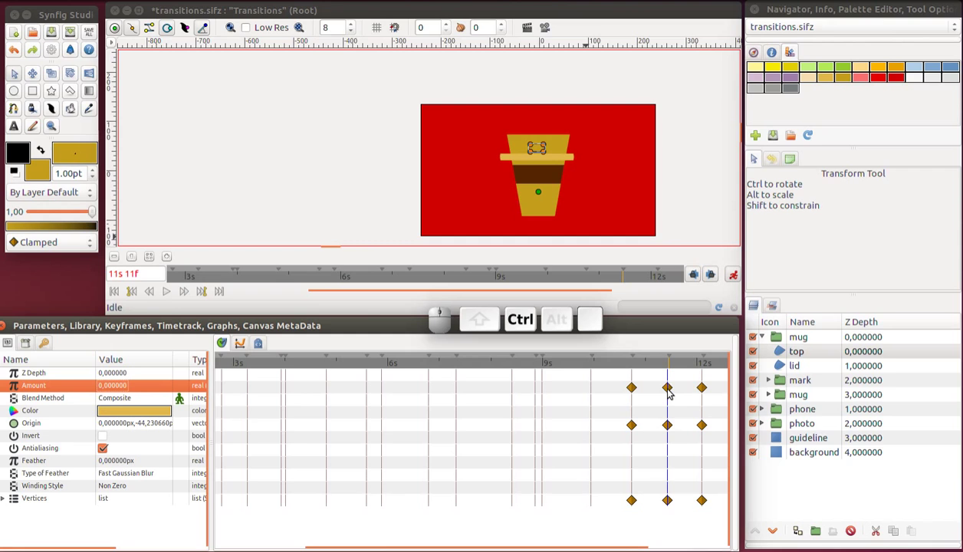
key("ctrl+y")
left_click_drag(59, 244, 62, 277)
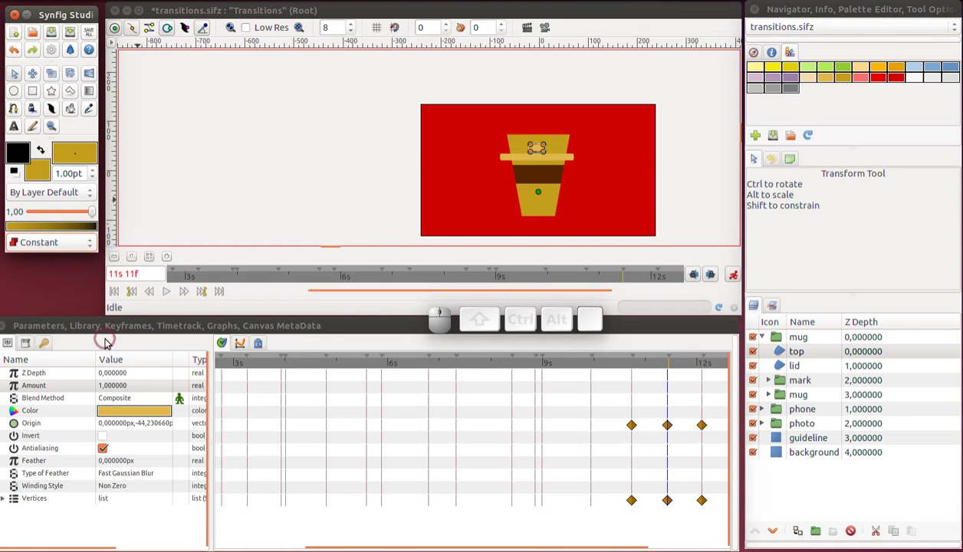
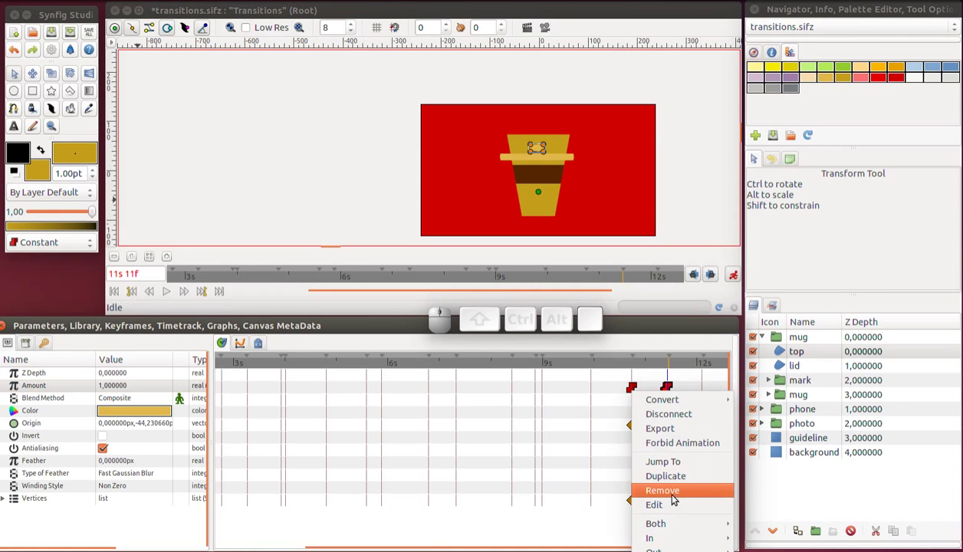
left_click(677, 494)
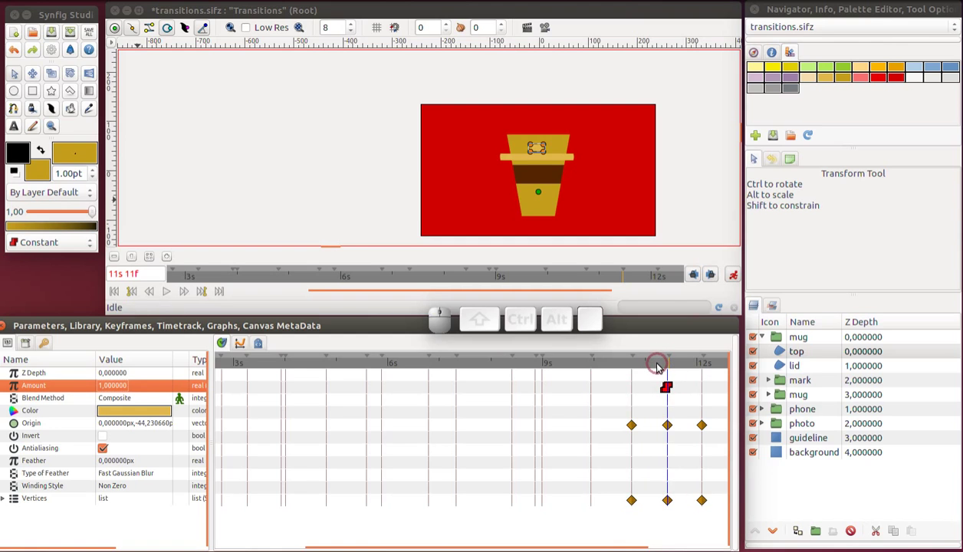
At 11s 22f, lift the lid pieces above the cup with TCB interpolation and delete the earliest origin waypoint
left_click_drag(661, 366, 694, 374)
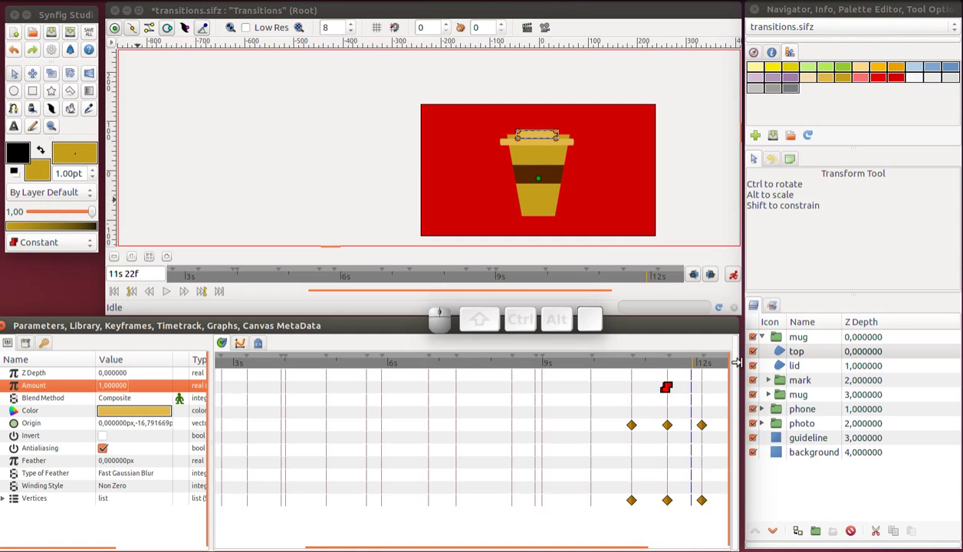
left_click_drag(541, 180, 540, 163)
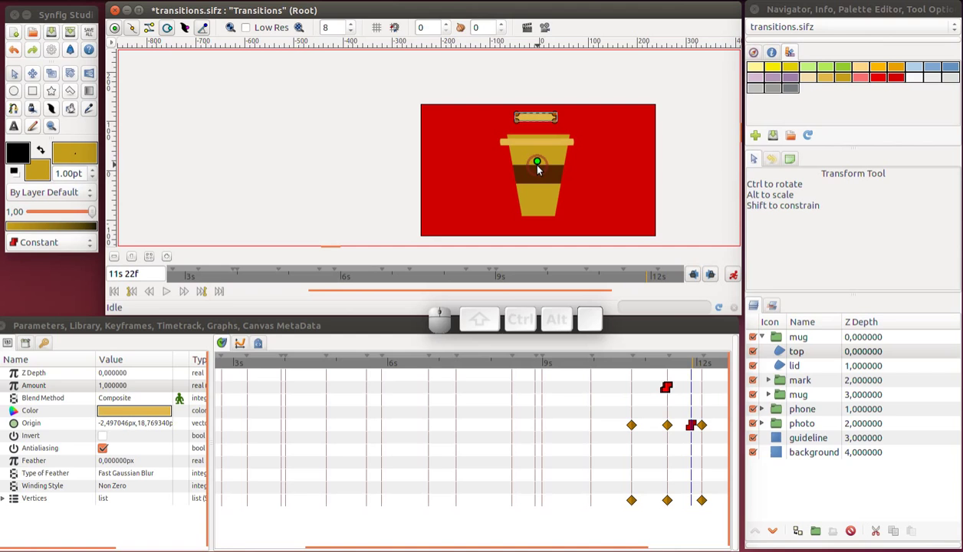
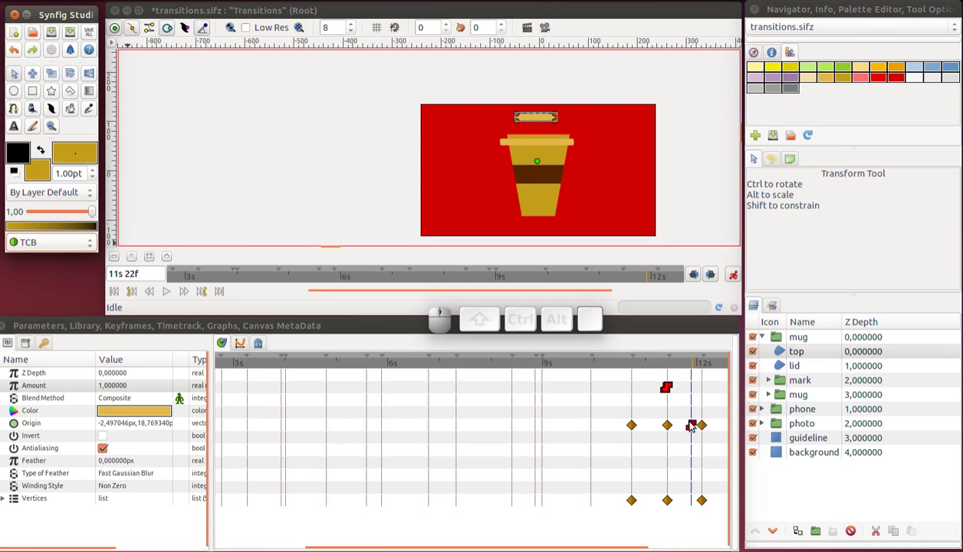
right_click(691, 428)
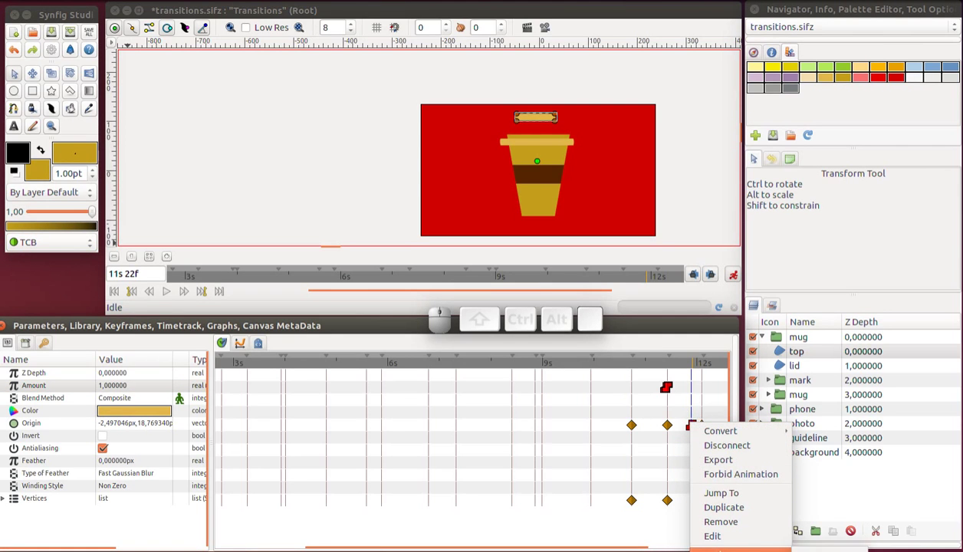
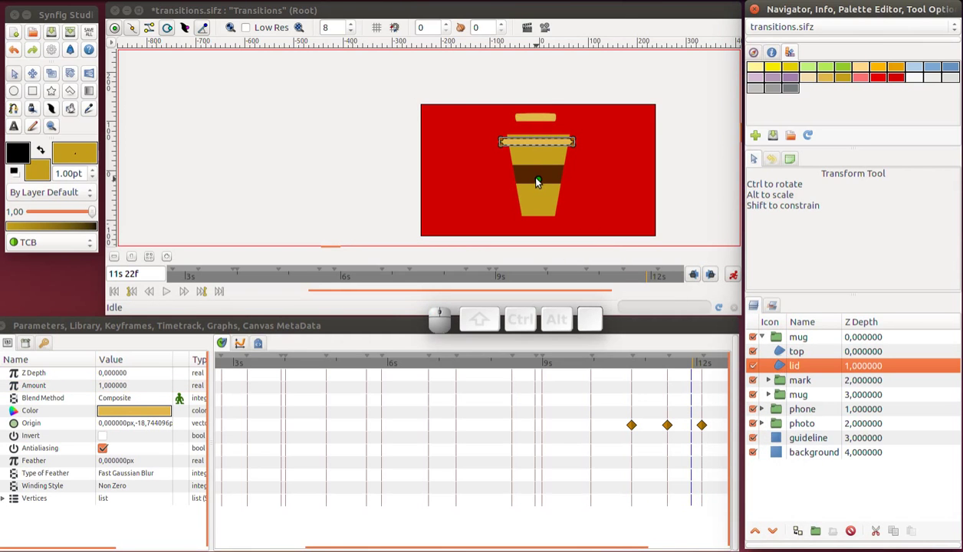
left_click_drag(540, 172, 551, 152)
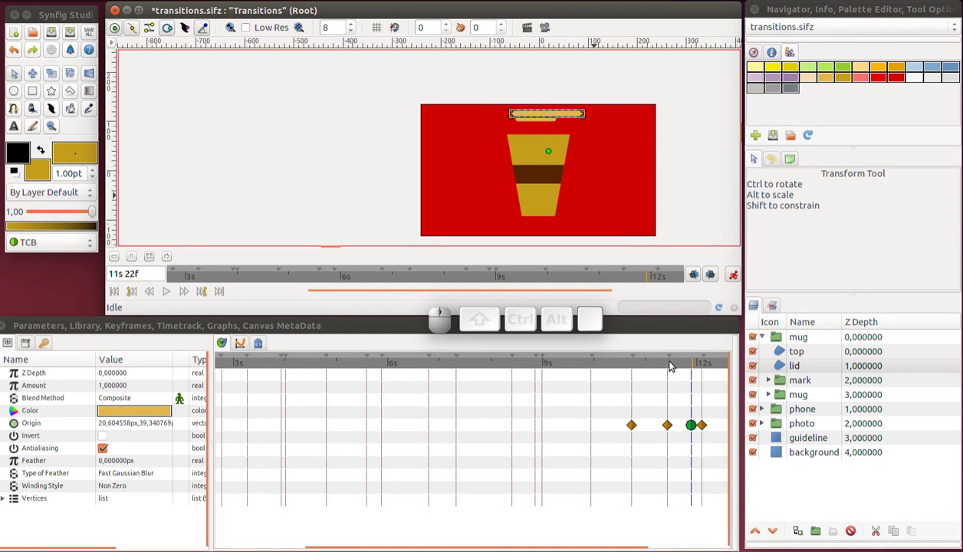
right_click(634, 429)
left_click_drag(661, 524, 680, 425)
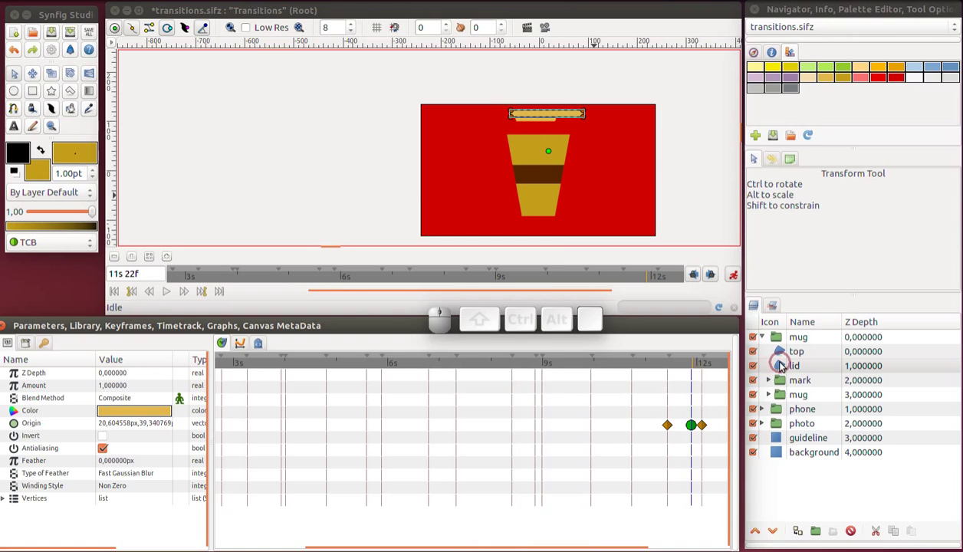
key("ctrl+a")
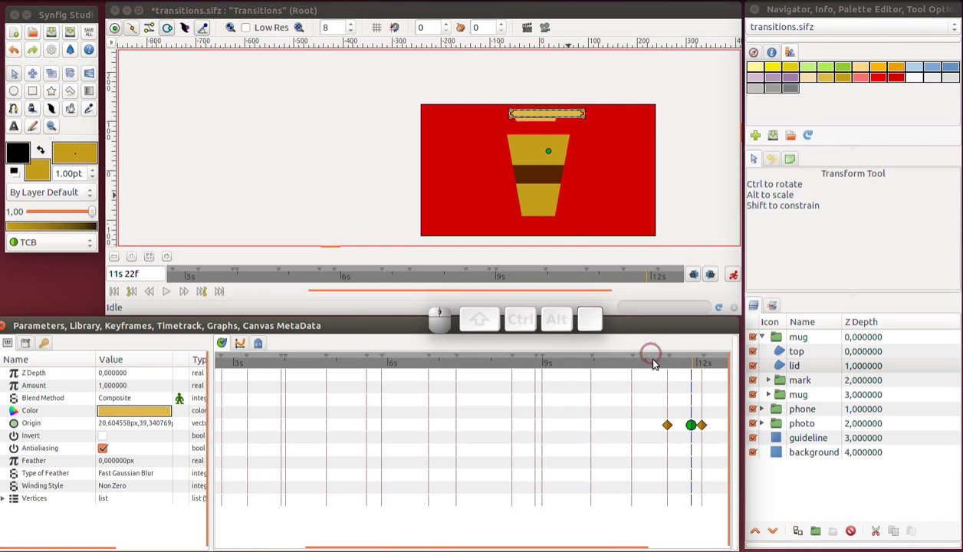
Return to 11s 11f and select the lid strip's waypoints in the Timetrack
left_click(669, 369)
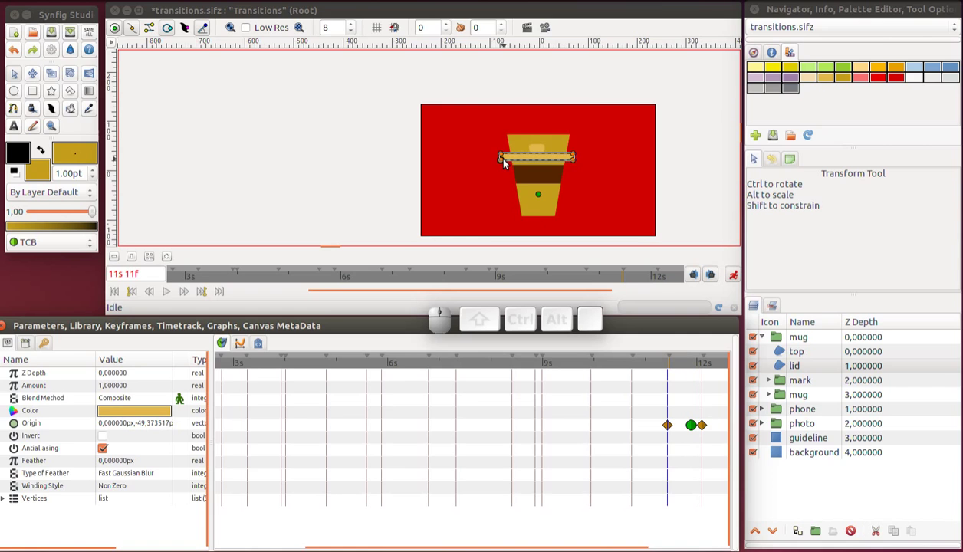
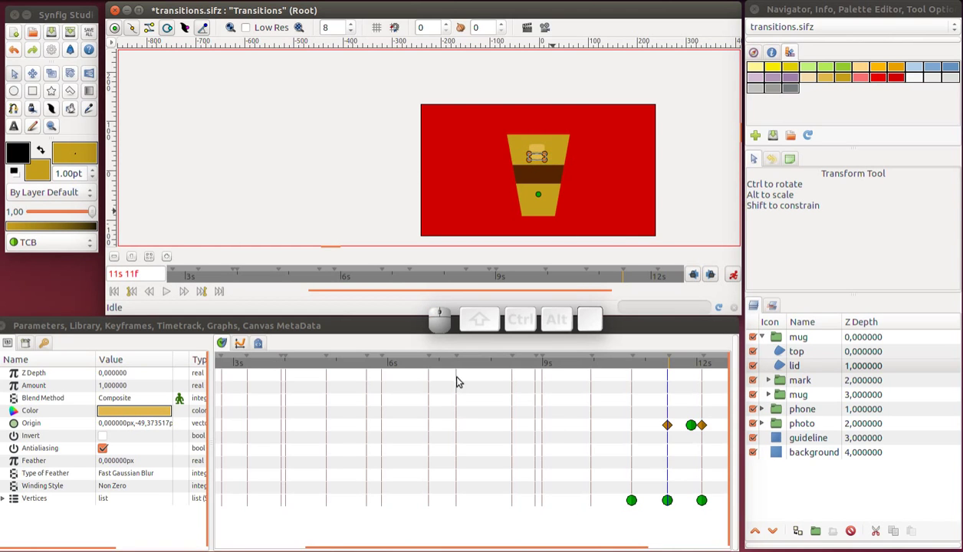
left_click_drag(73, 247, 74, 258)
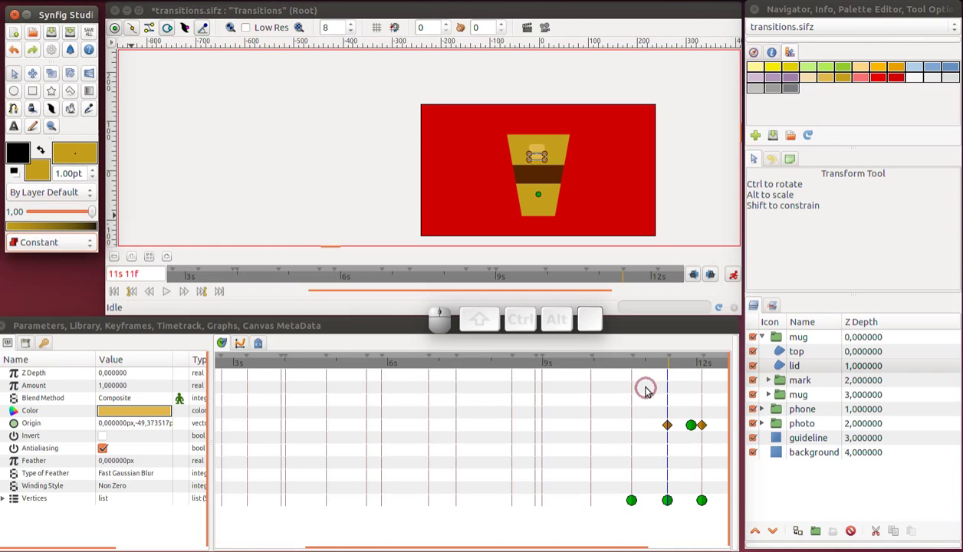
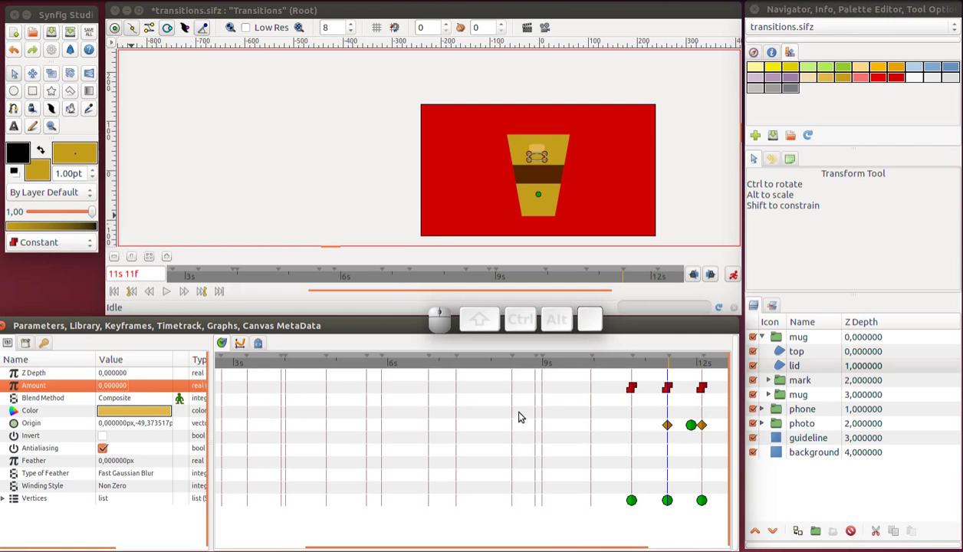
left_click(668, 392)
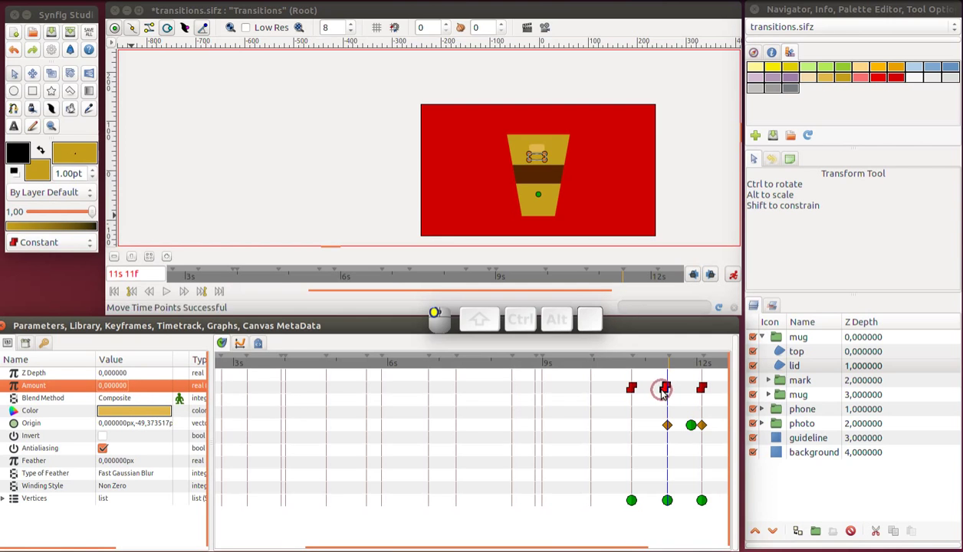
left_click_drag(706, 395, 656, 391)
Remove the lid's earliest Amount and Vertices waypoints, then park the playhead near 11s 3f
right_click(635, 395)
left_click(674, 493)
right_click(642, 500)
left_click(658, 536)
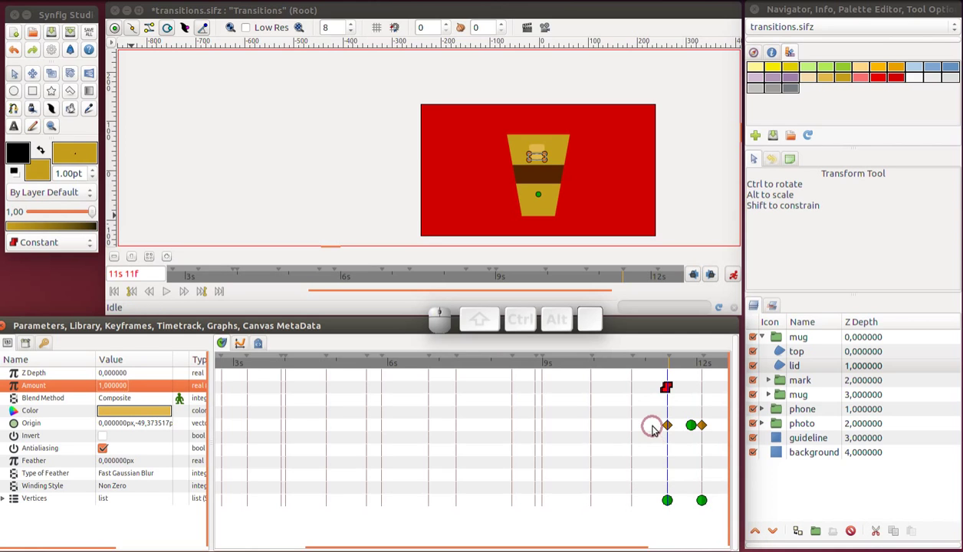
left_click(654, 371)
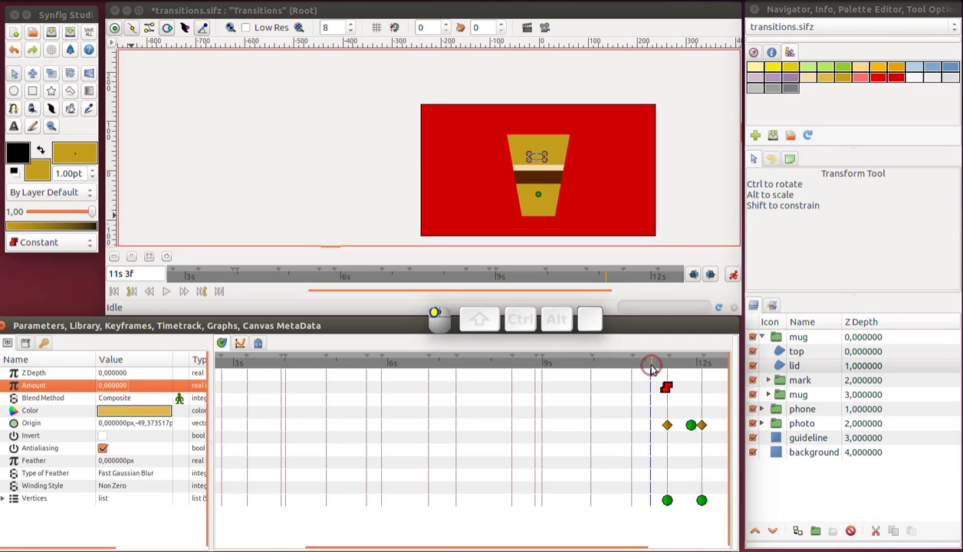
At about 12s 5f, position both lid pieces floating just above the cup
left_click_drag(653, 371, 693, 375)
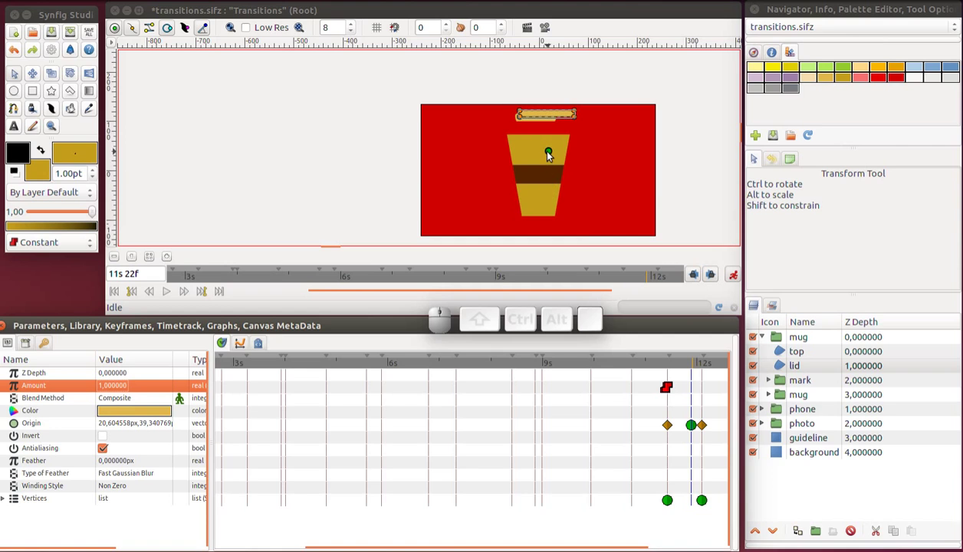
left_click_drag(549, 157, 550, 164)
left_click(549, 163)
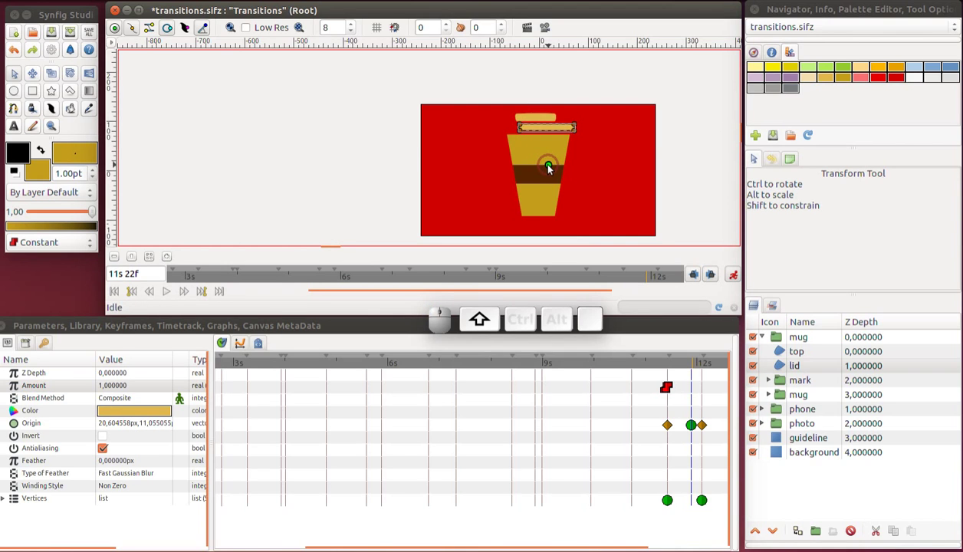
left_click(550, 163)
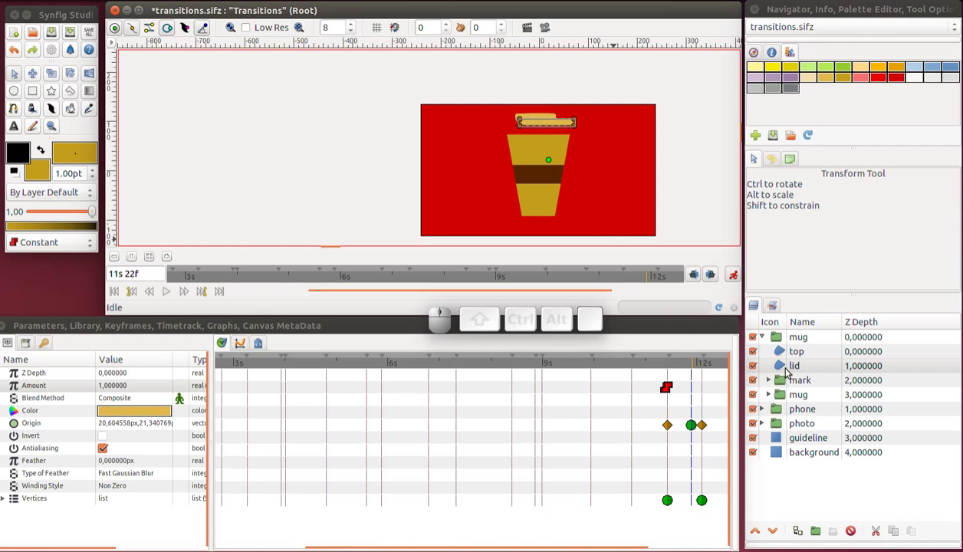
left_click(780, 357)
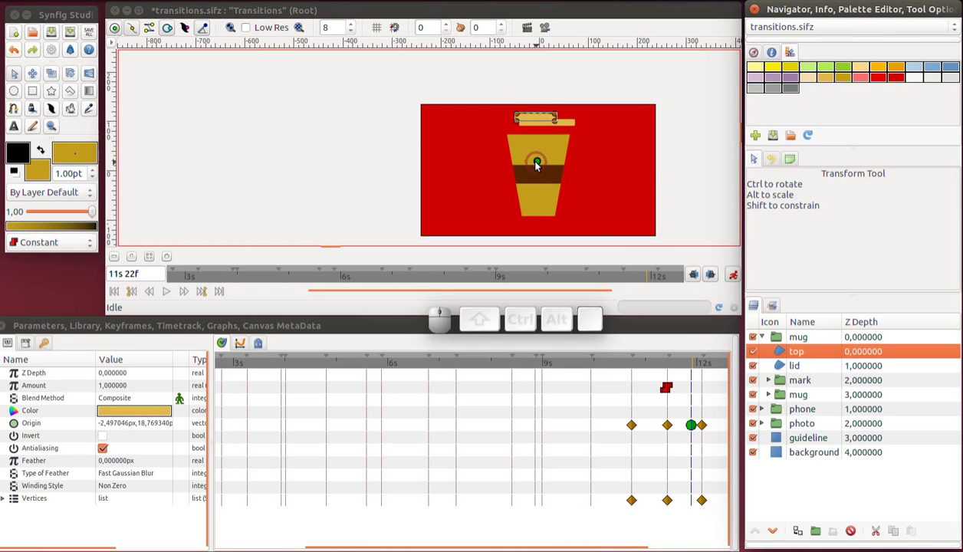
left_click(539, 162)
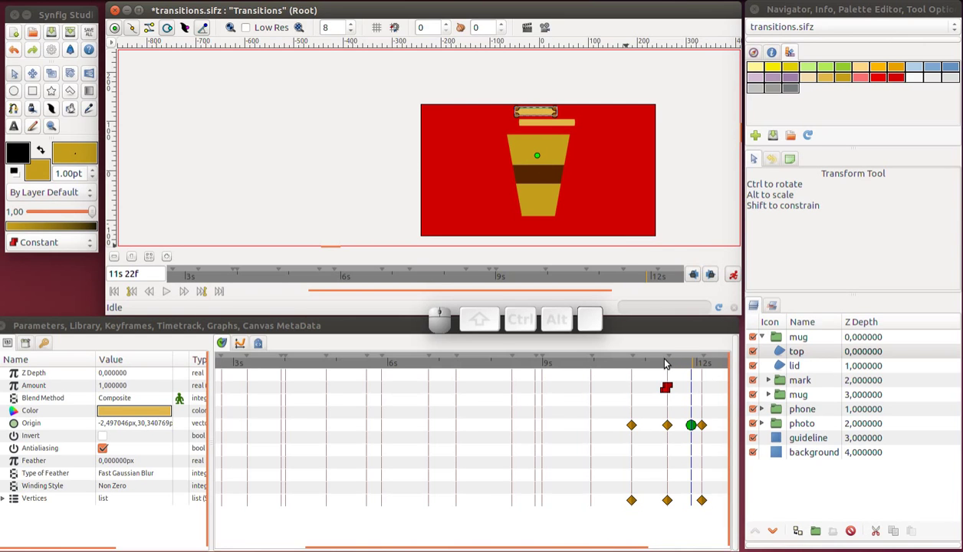
left_click_drag(667, 364, 693, 384)
Remove the second lid piece's earliest Origin and Vertices waypoints
right_click(636, 431)
left_click(671, 529)
right_click(637, 507)
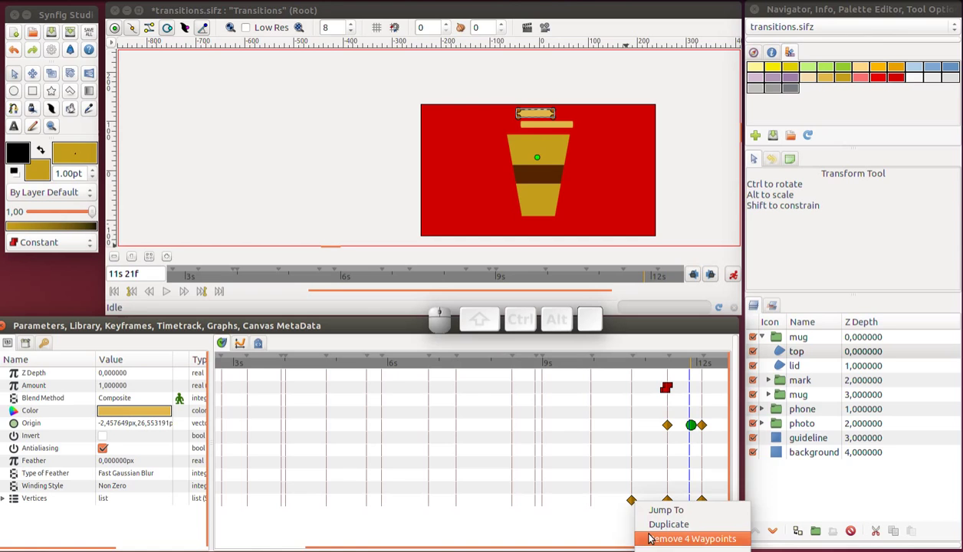
left_click(653, 536)
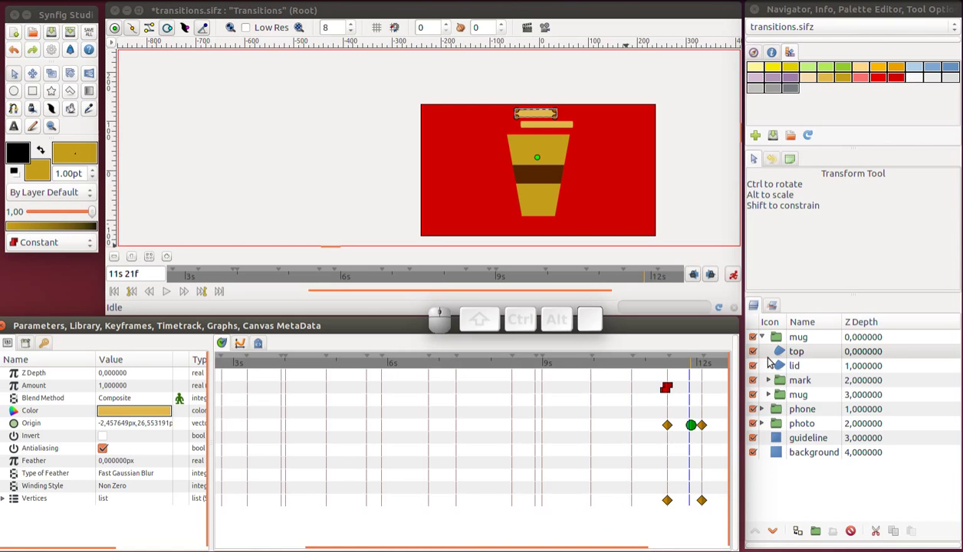
Shift the lid's final Origin and Vertices waypoints later, to about 12s 11f
left_click(781, 357)
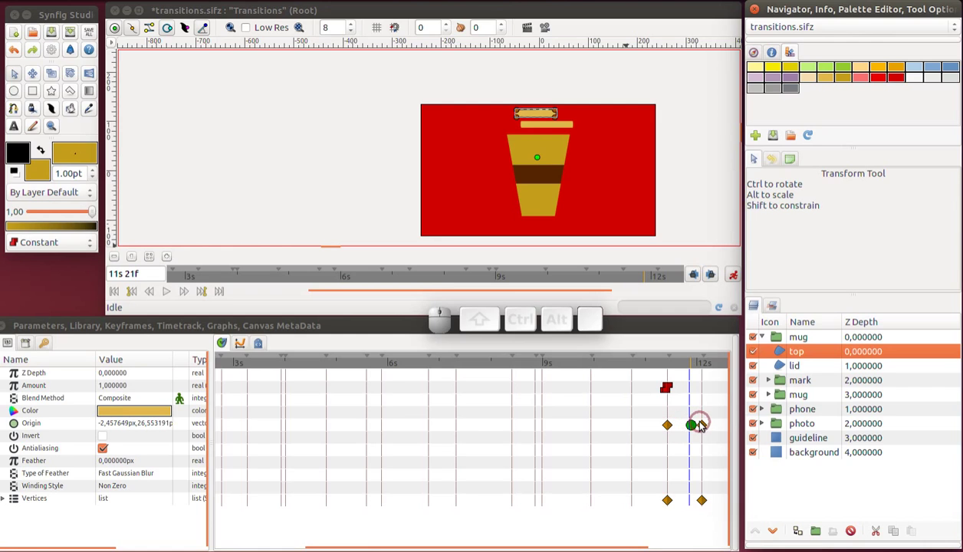
left_click_drag(704, 430, 723, 441)
left_click_drag(712, 501, 725, 366)
Delay the lid's earlier Amount, Origin and Vertices waypoints so it appears later before closing
left_click(723, 373)
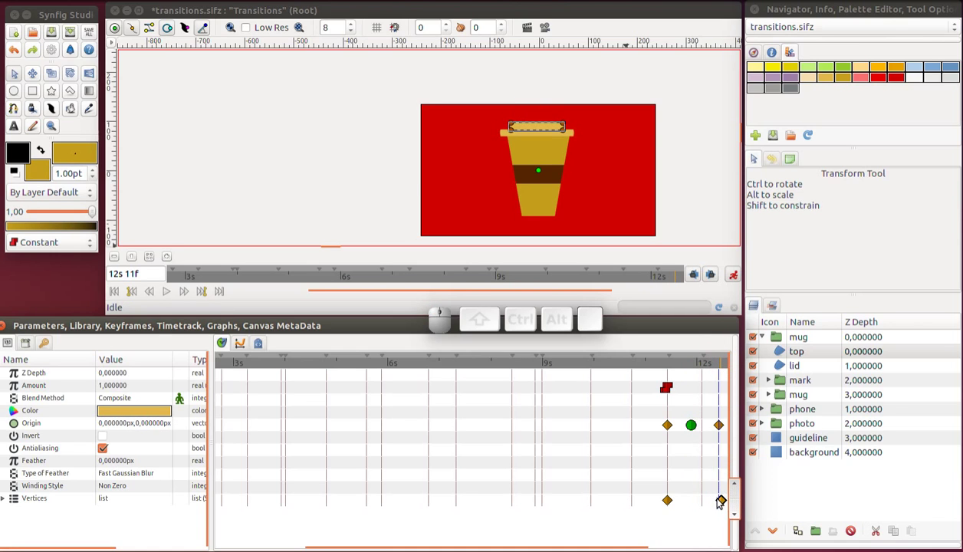
left_click(726, 503)
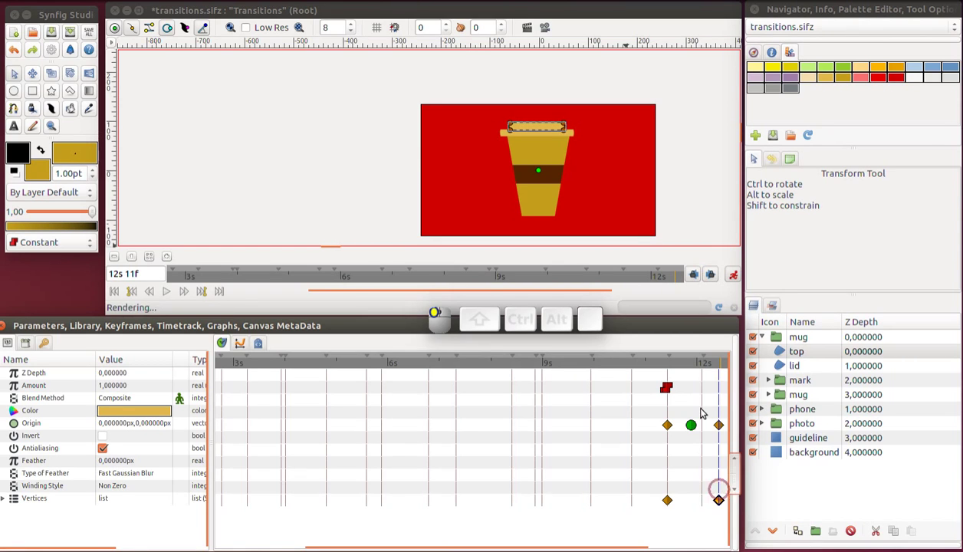
left_click_drag(693, 428, 684, 427)
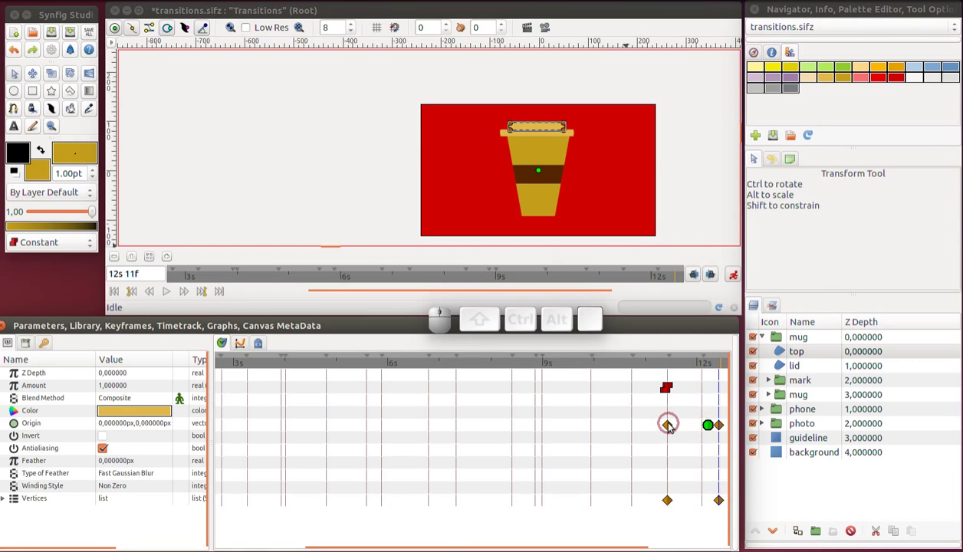
left_click_drag(672, 428, 693, 400)
left_click(689, 370)
left_click_drag(668, 395, 684, 394)
left_click_drag(671, 394, 685, 462)
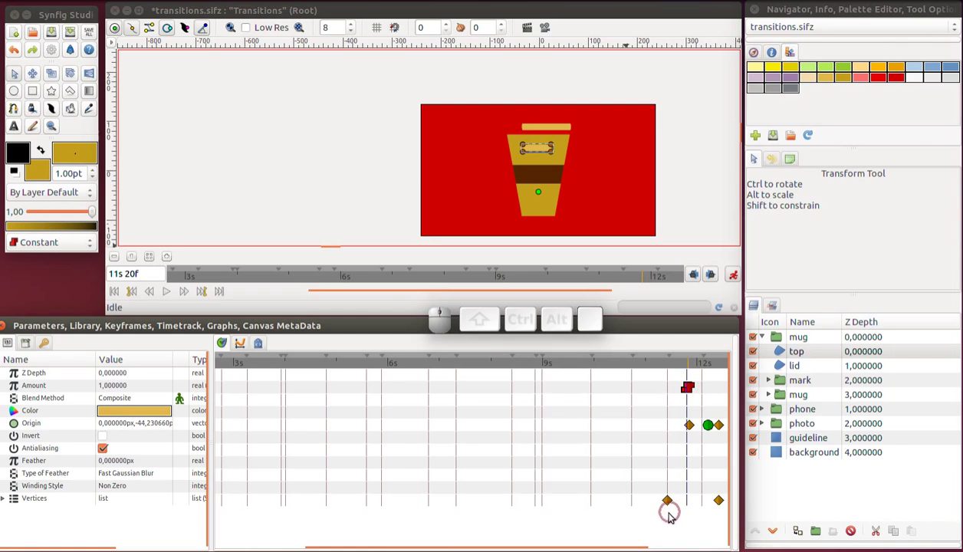
left_click_drag(668, 505, 687, 503)
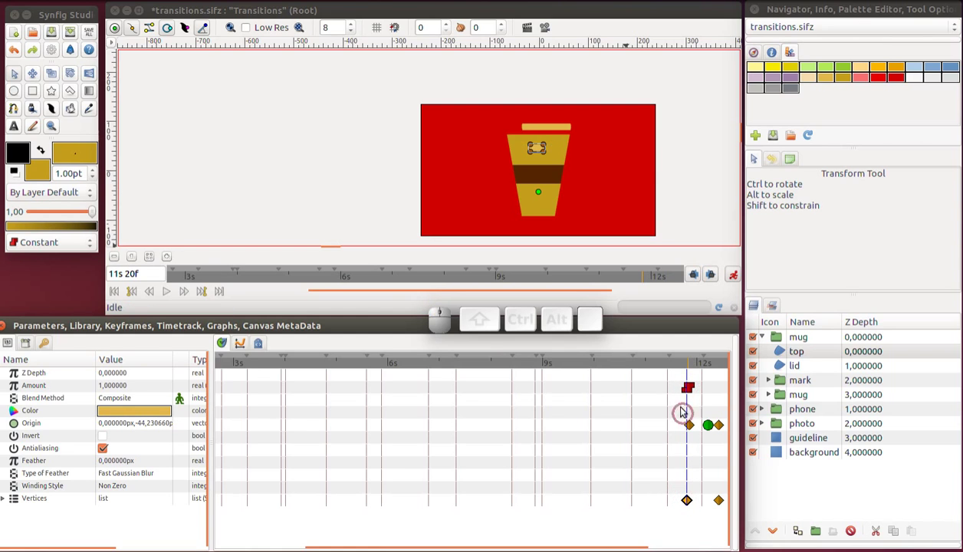
left_click_drag(664, 367, 706, 391)
left_click(685, 397)
Scrub to 12s 13f and save the transitions animation file
left_click_drag(677, 372, 728, 373)
key("ctrl+s")
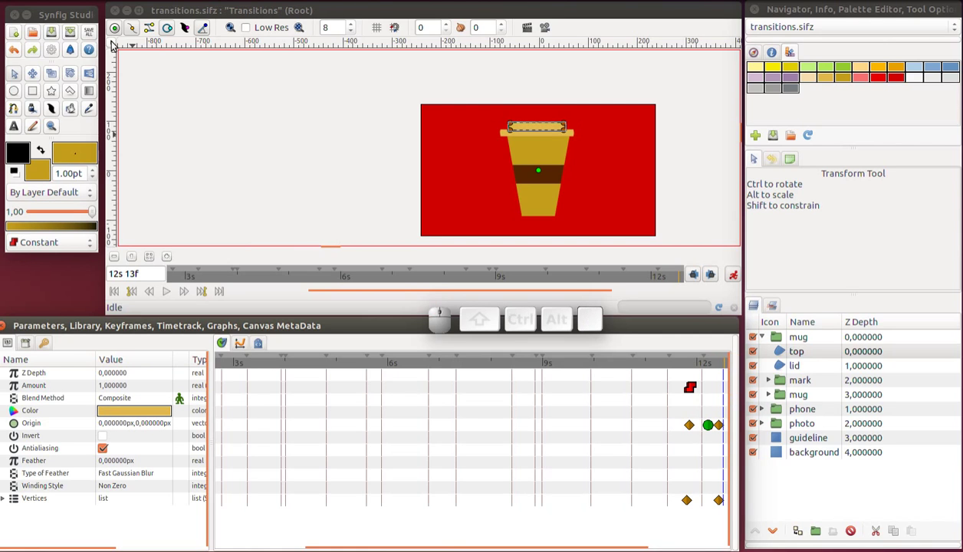
In the Render dialog, target transitions.mkv at quality 1, 0f to 15s at 24 fps
left_click(113, 47)
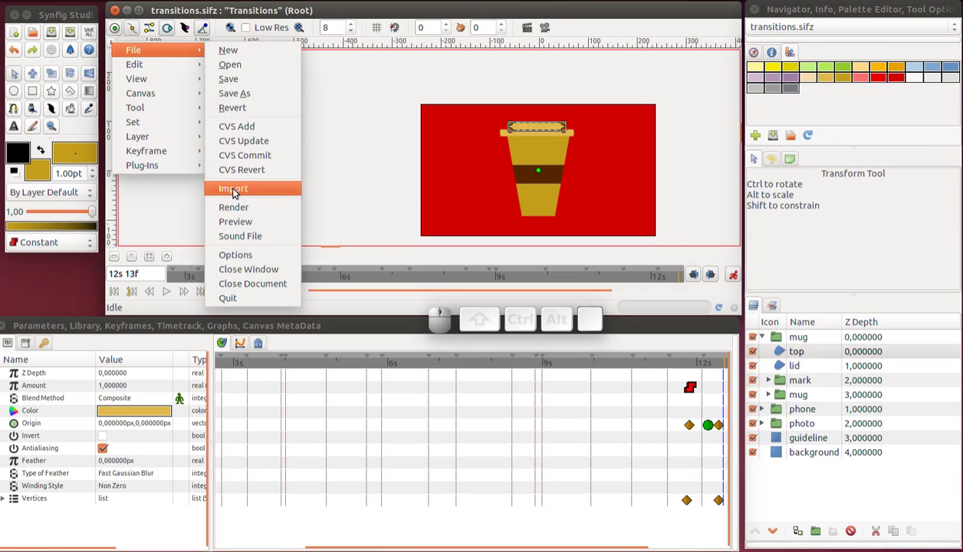
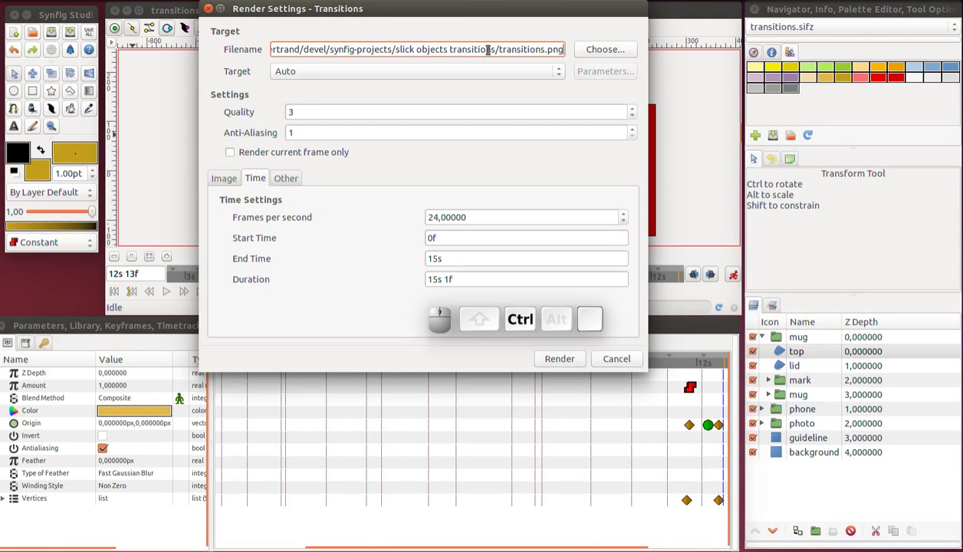
key("ctrl+BackSpace")
key("m")
key("k")
key("v")
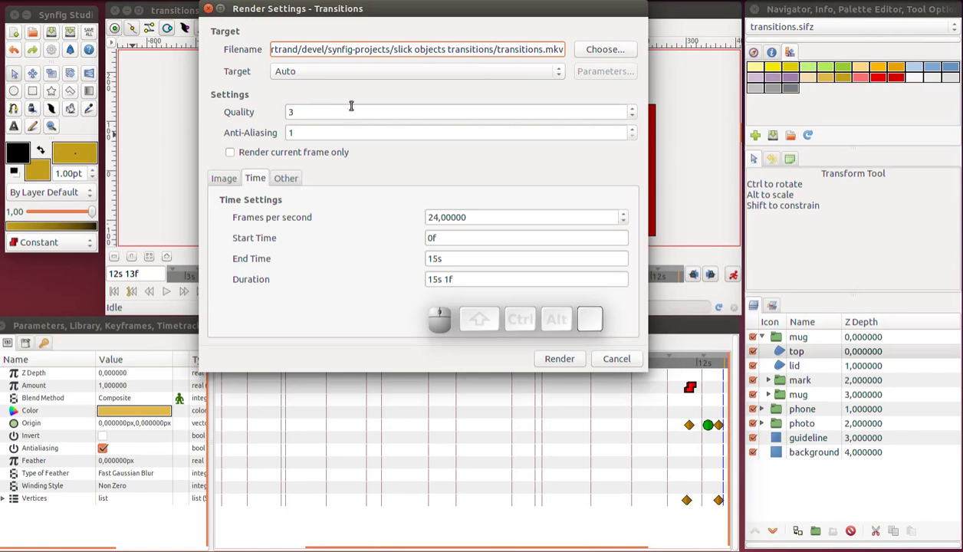
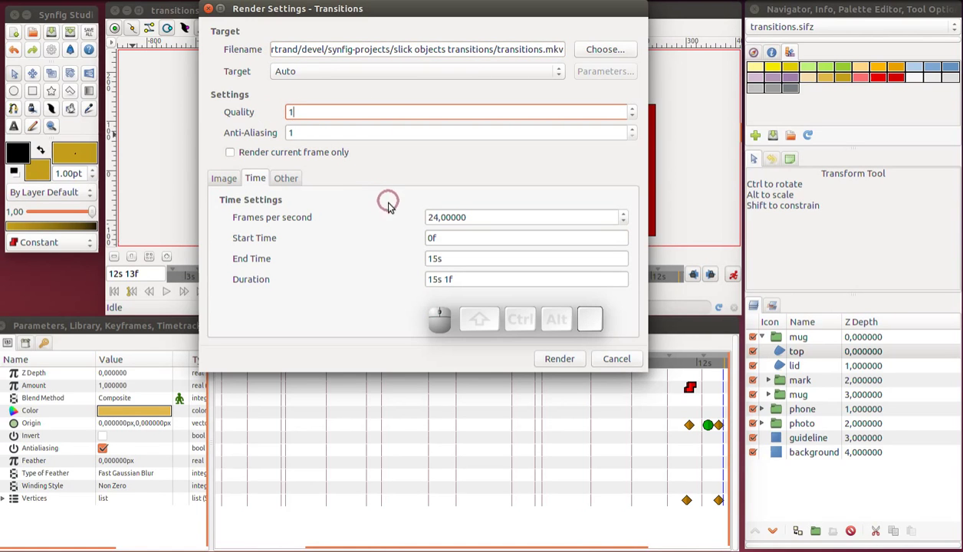
left_click(234, 181)
left_click(257, 184)
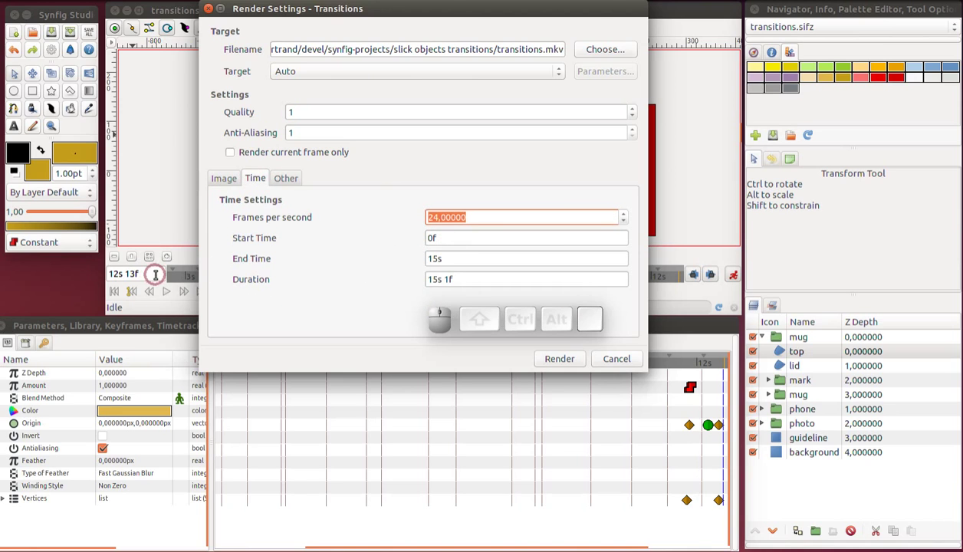